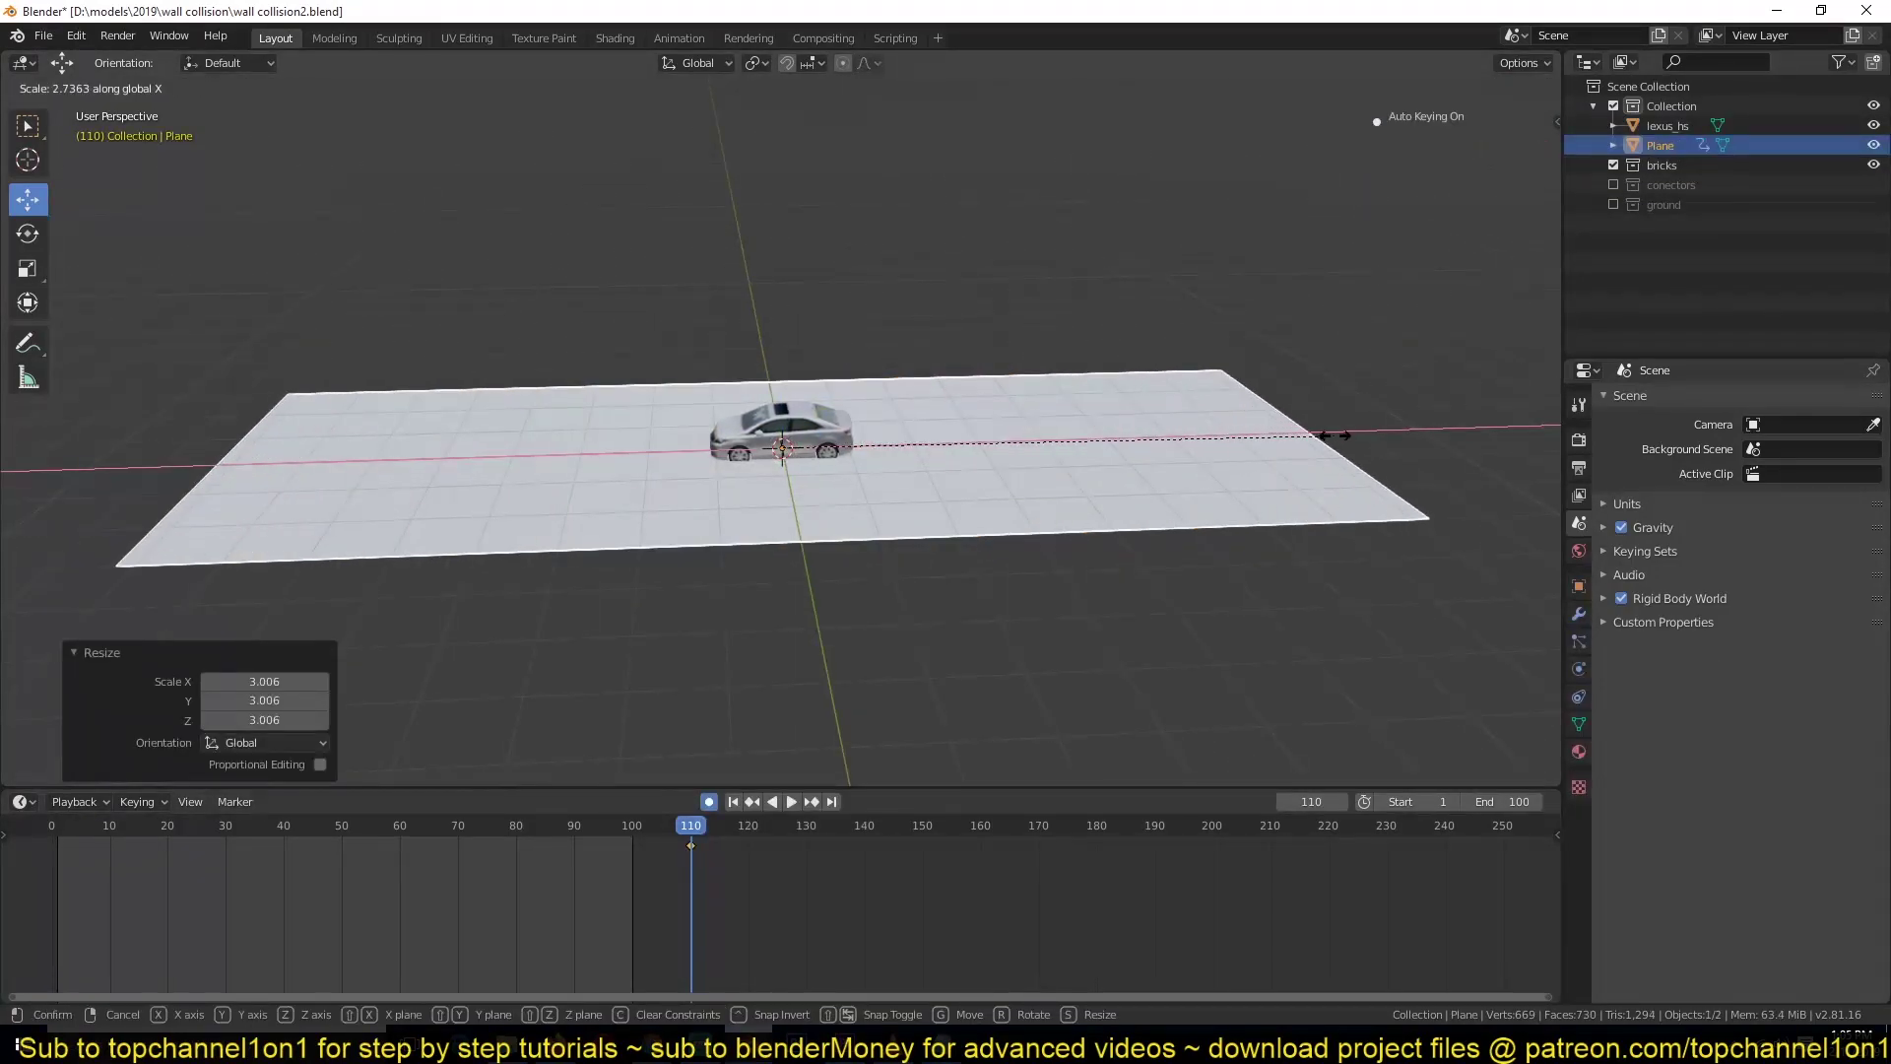
- Stretch the ground plane along X into a long strip and return to frame 0
key(x)
click(1070, 382)
click(1075, 313)
key(`)
- Select the lexus_hs car at the first frame with auto keying enabled
click(1233, 430)
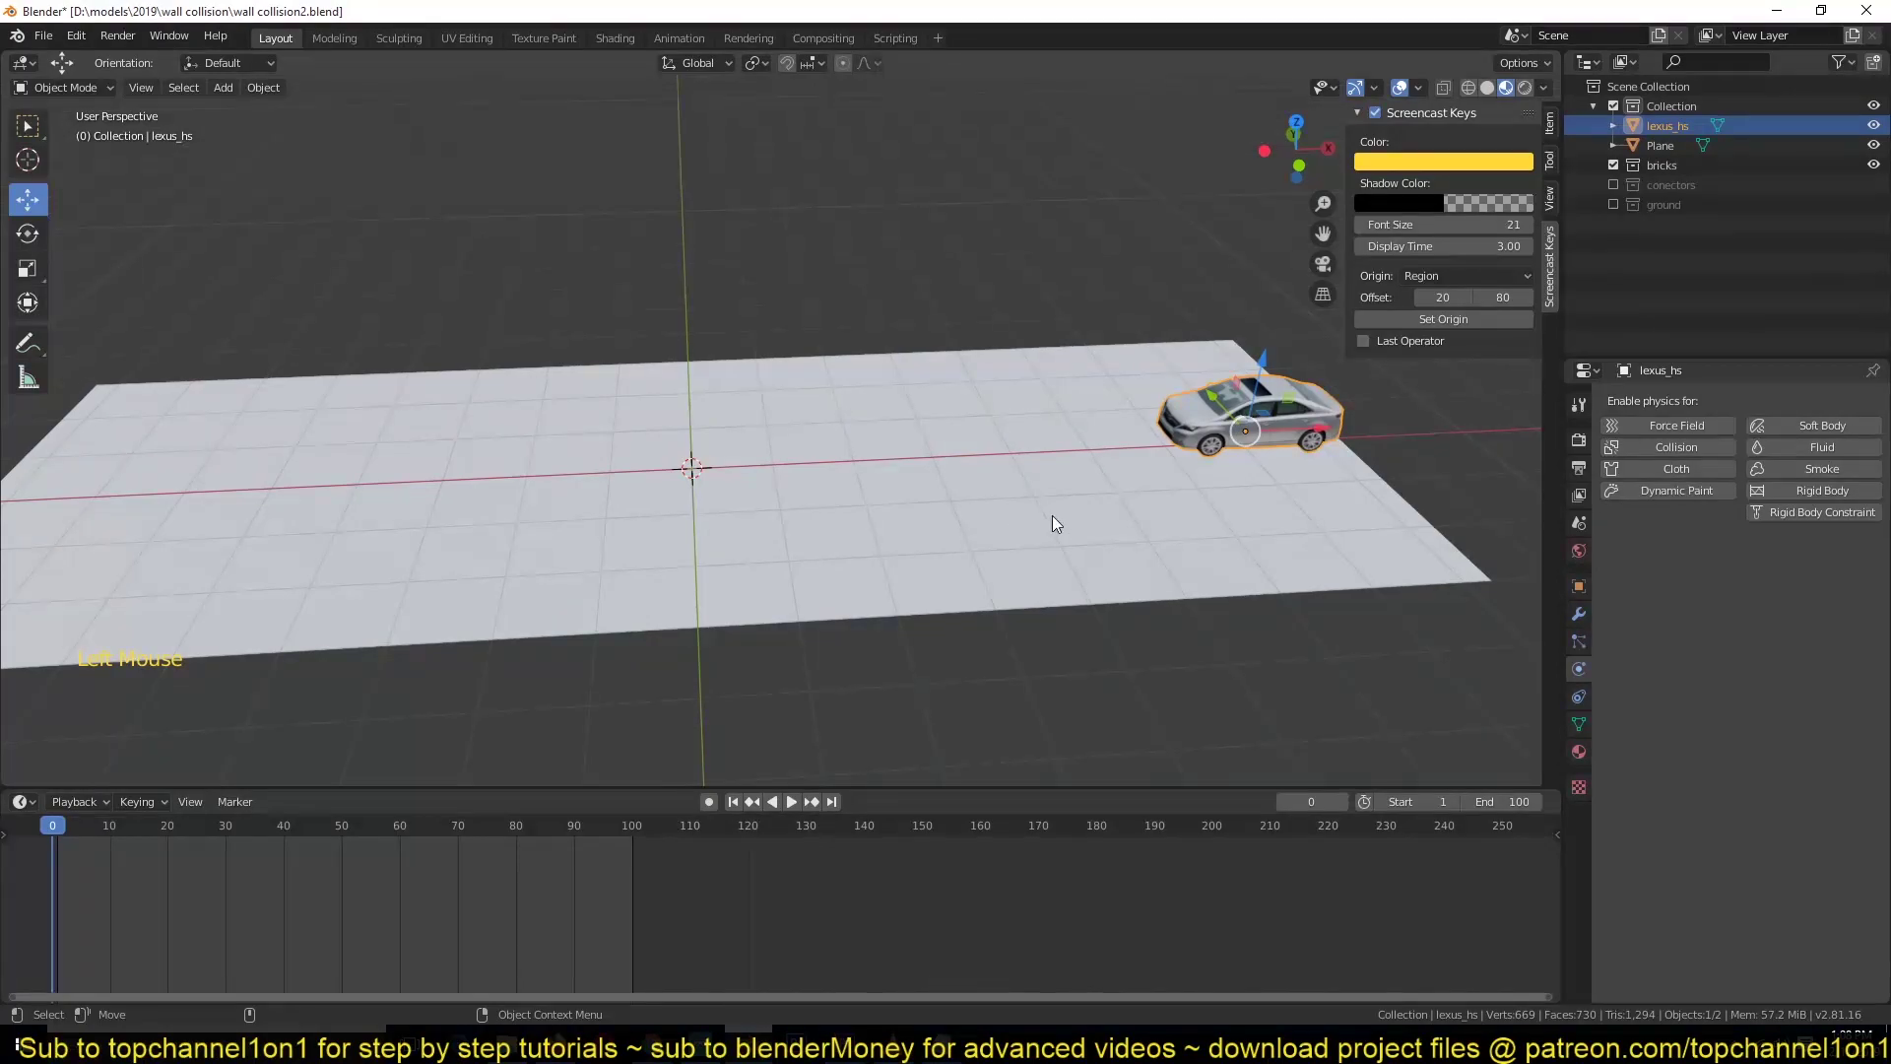
key(`)
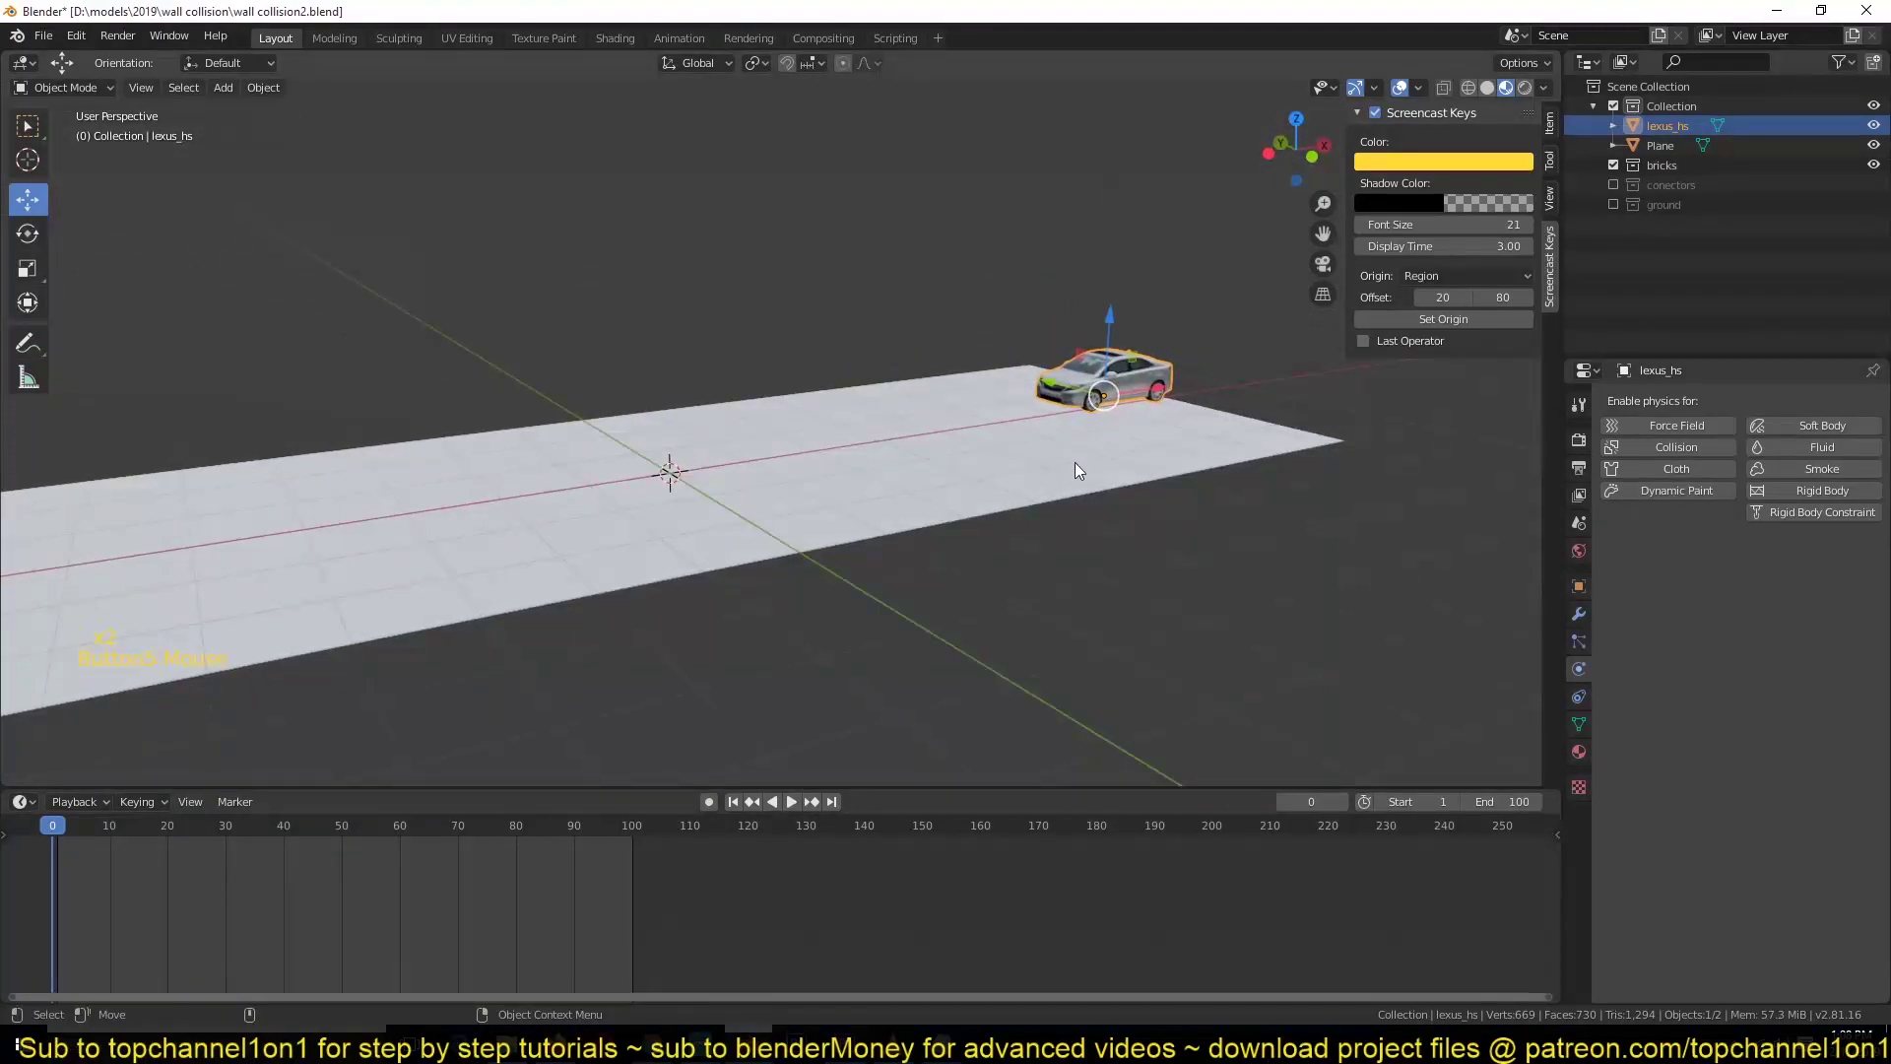
key(`)
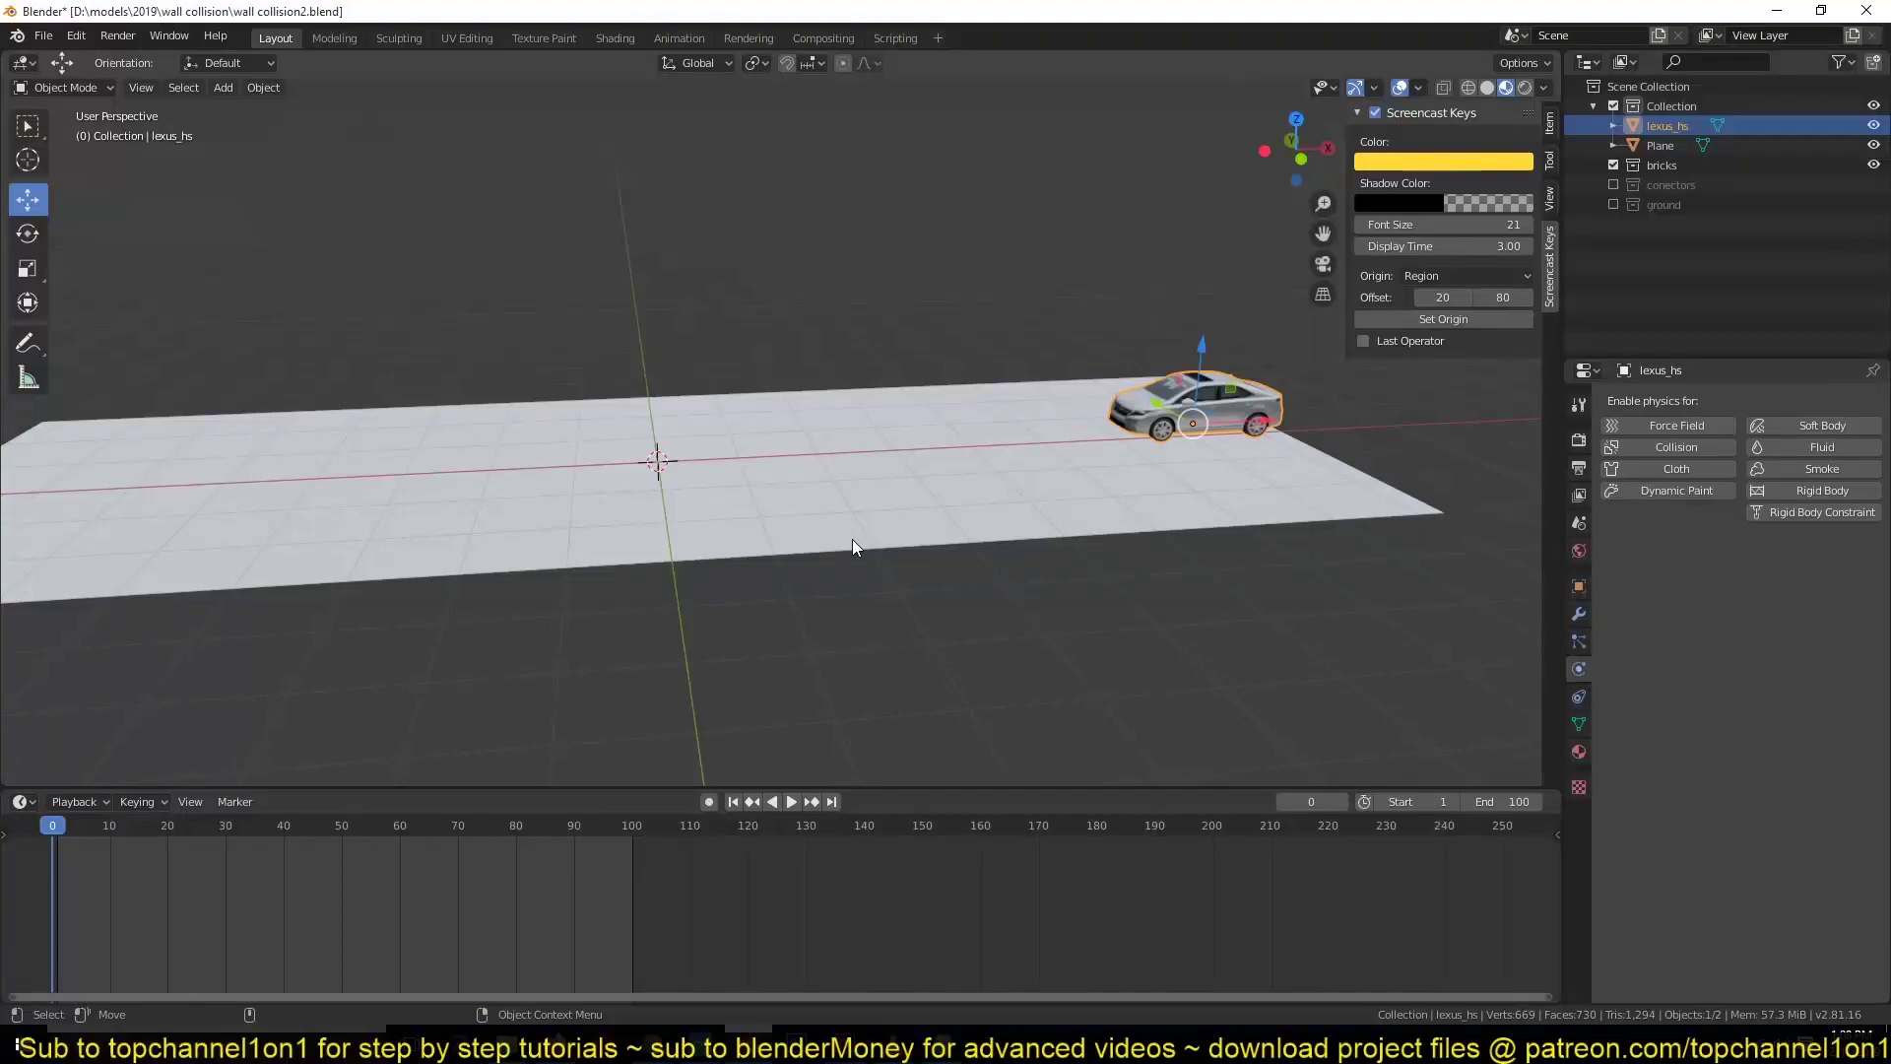
click(712, 811)
click(1214, 384)
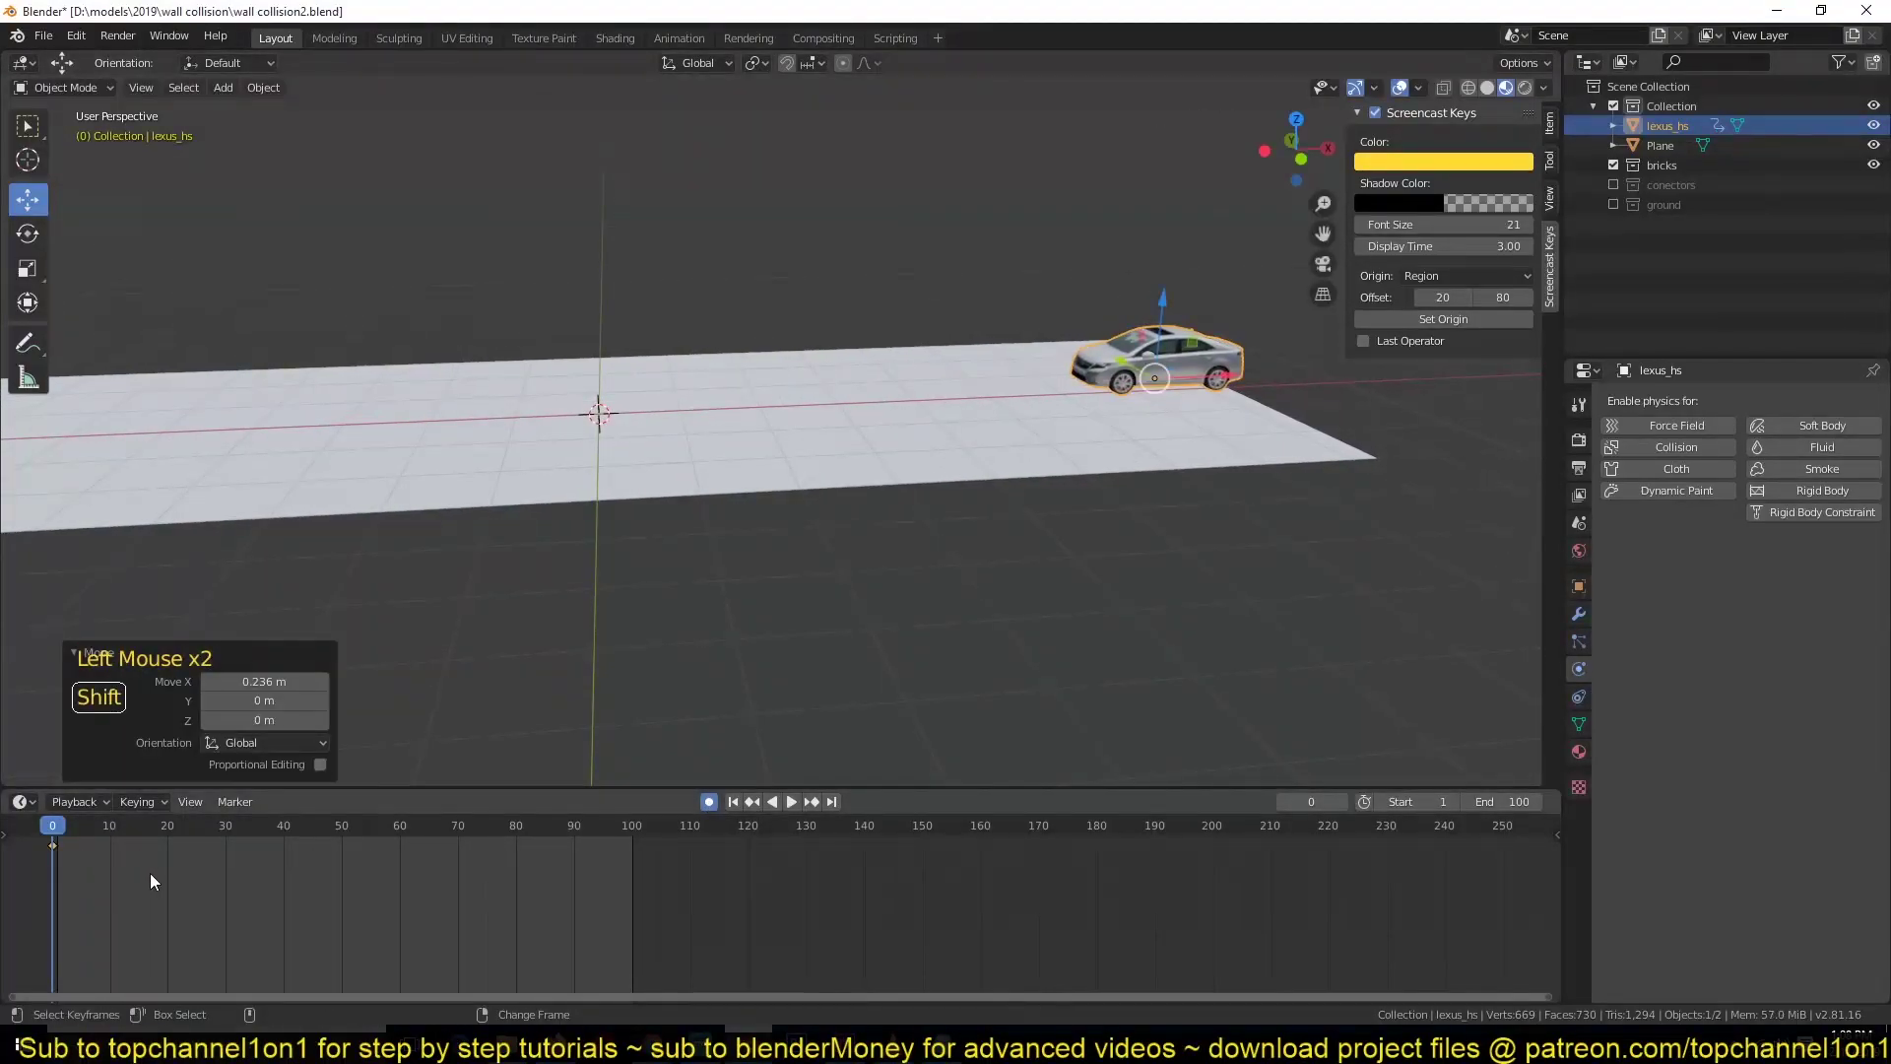
- Key the car at frame 0, move it about -11.88 m on X at frame 25 and play the drive
right_click(202, 884)
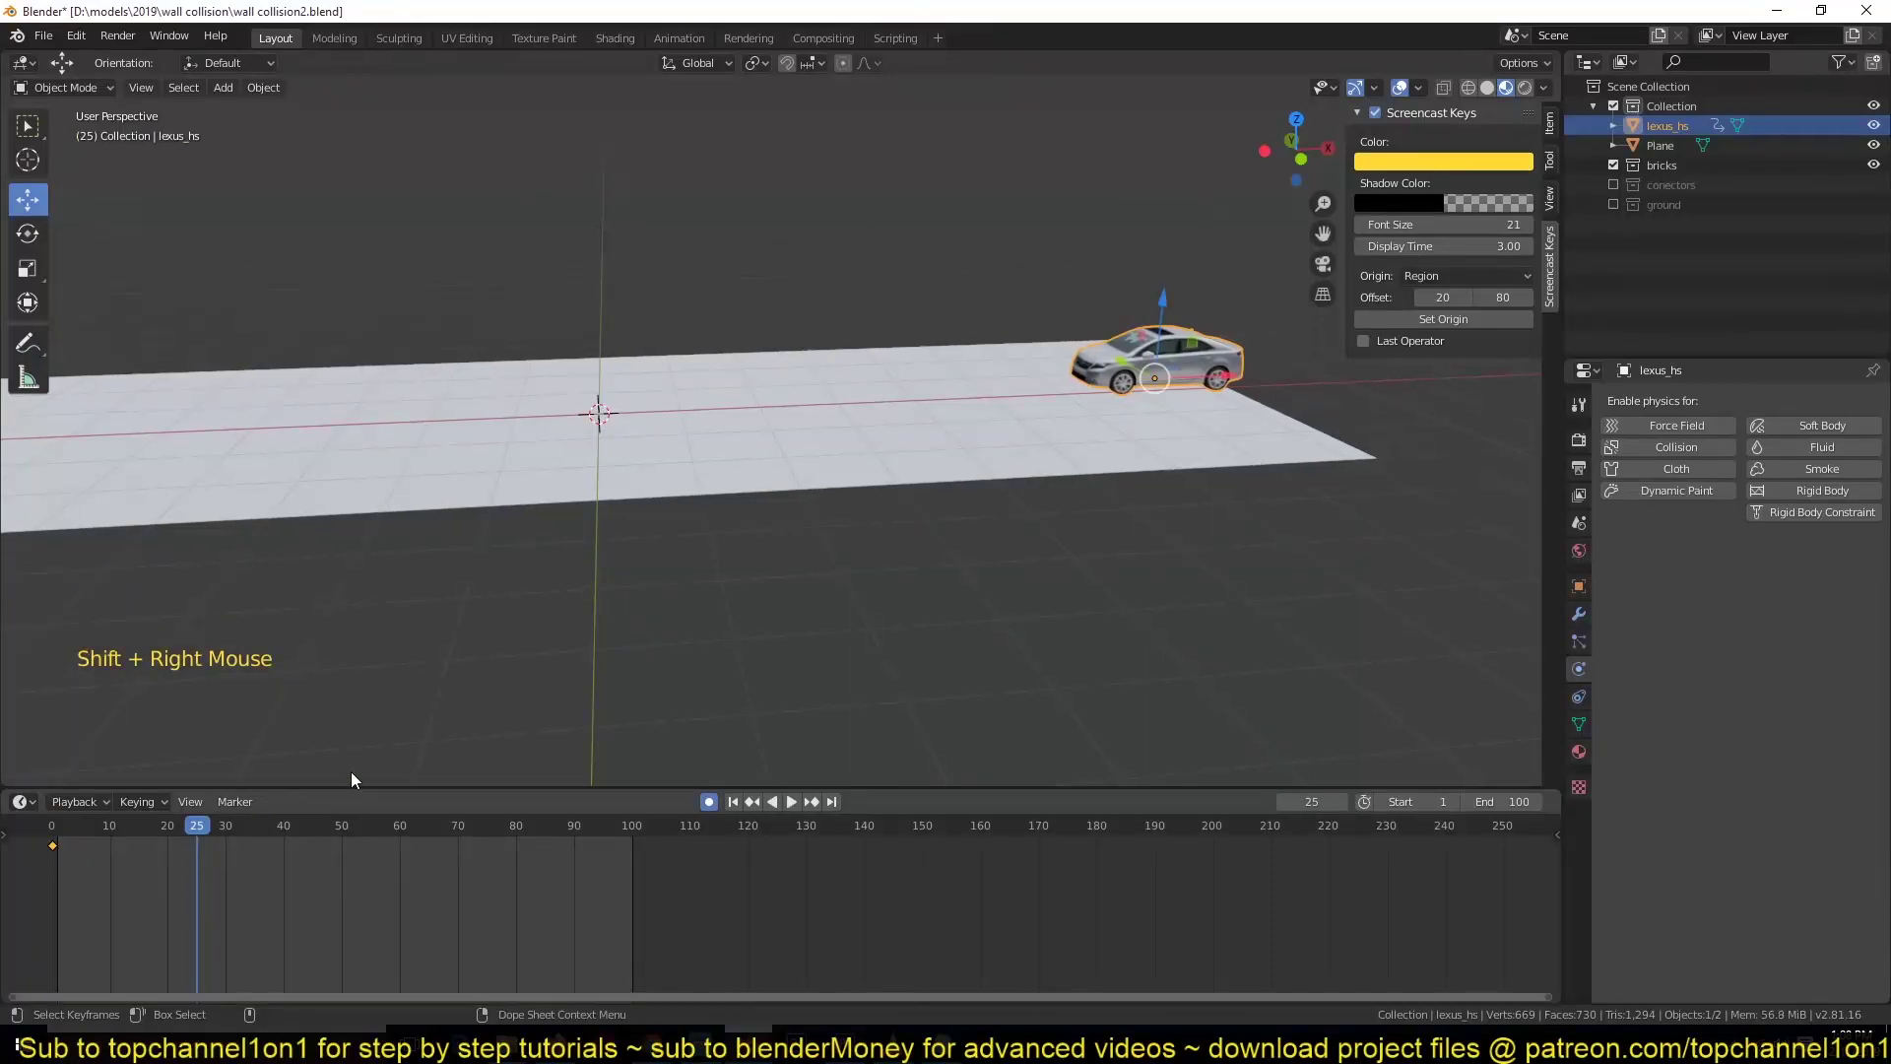
click(1215, 378)
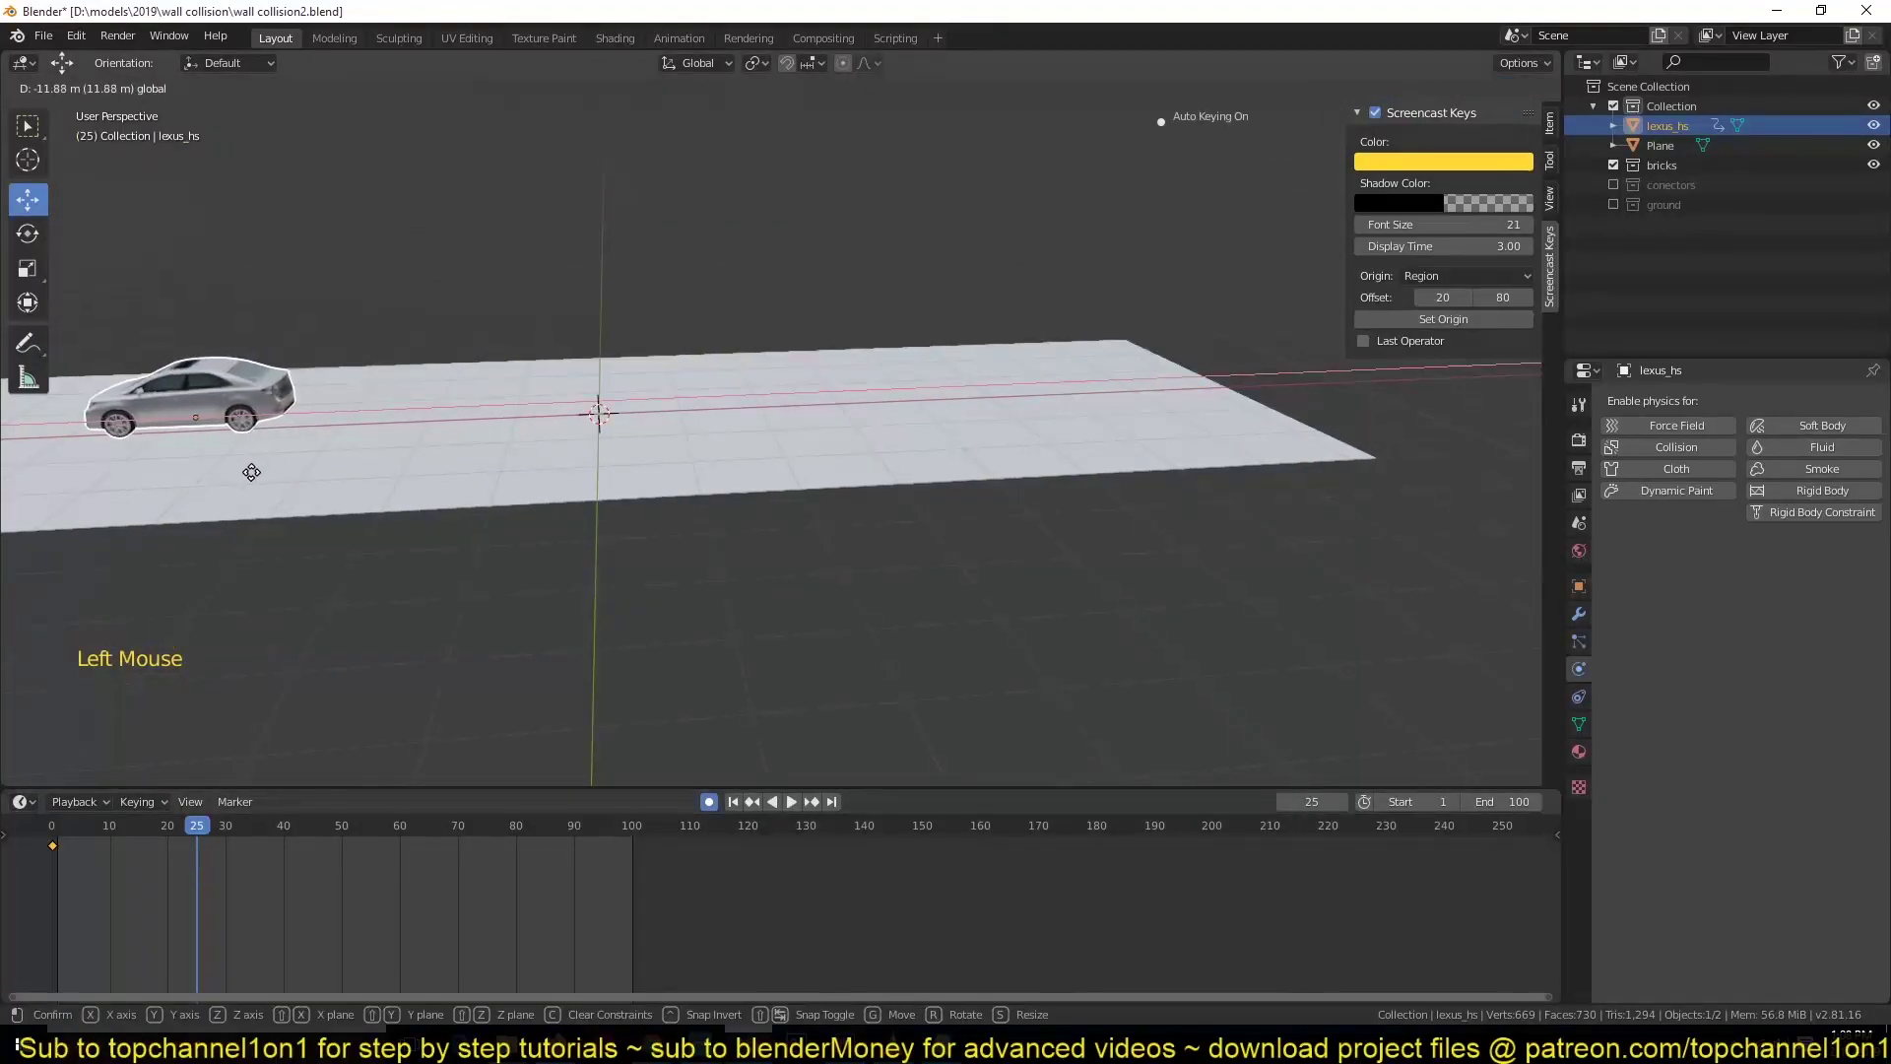
right_click(68, 892)
key(space)
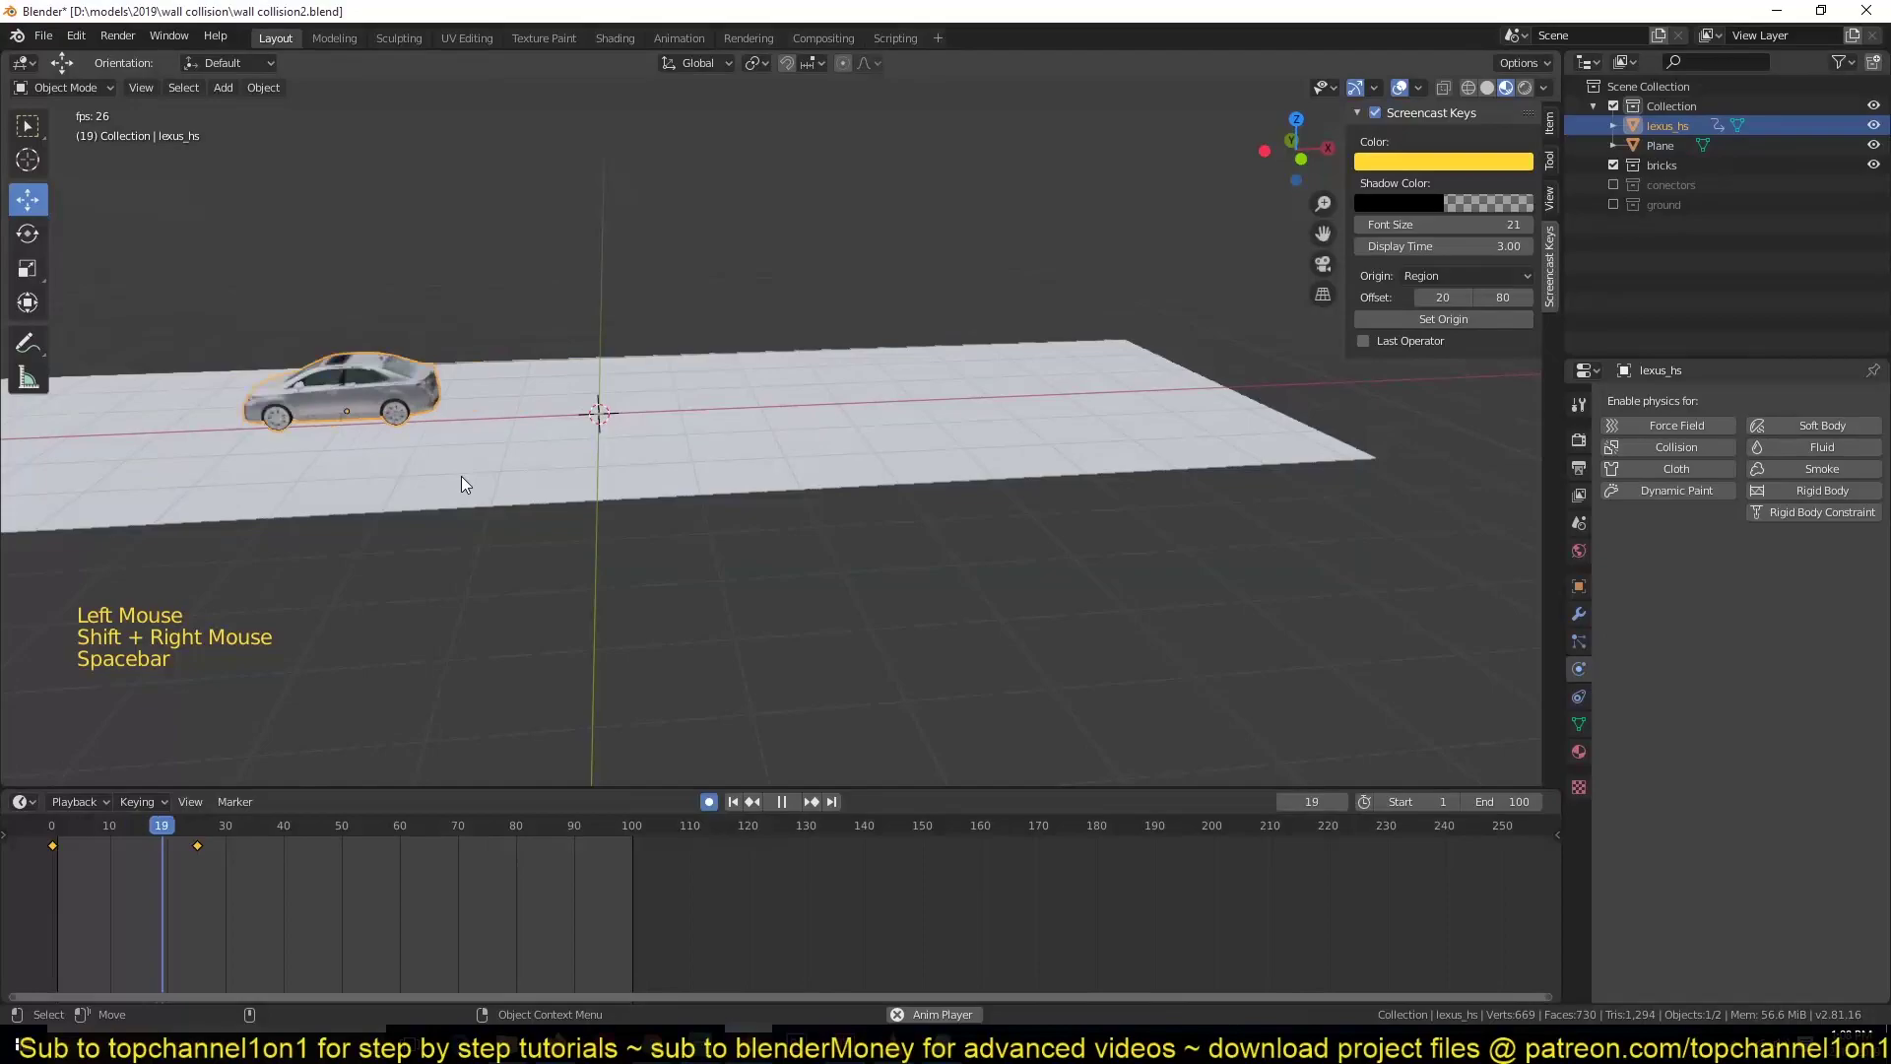
key(Escape)
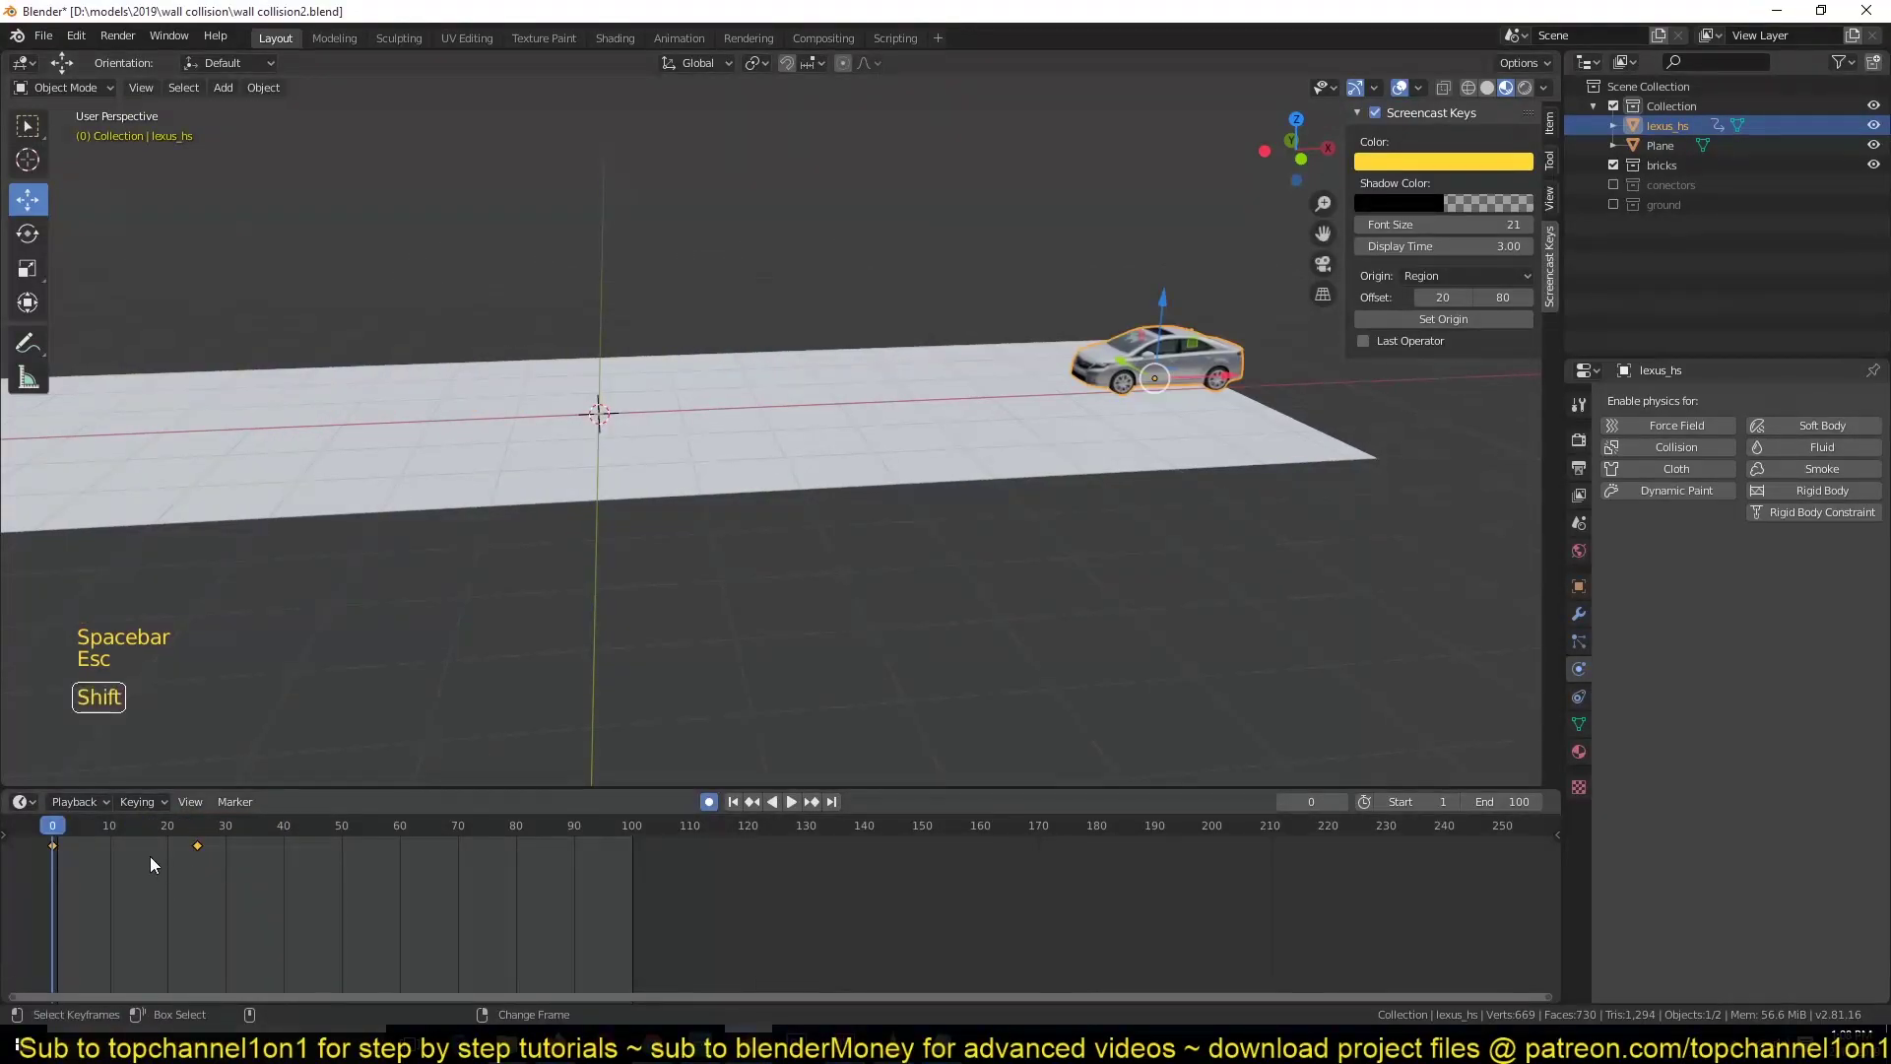
- Scrub the timeline to review the car's two position keyframes
right_click(151, 858)
right_click(153, 865)
right_click(127, 872)
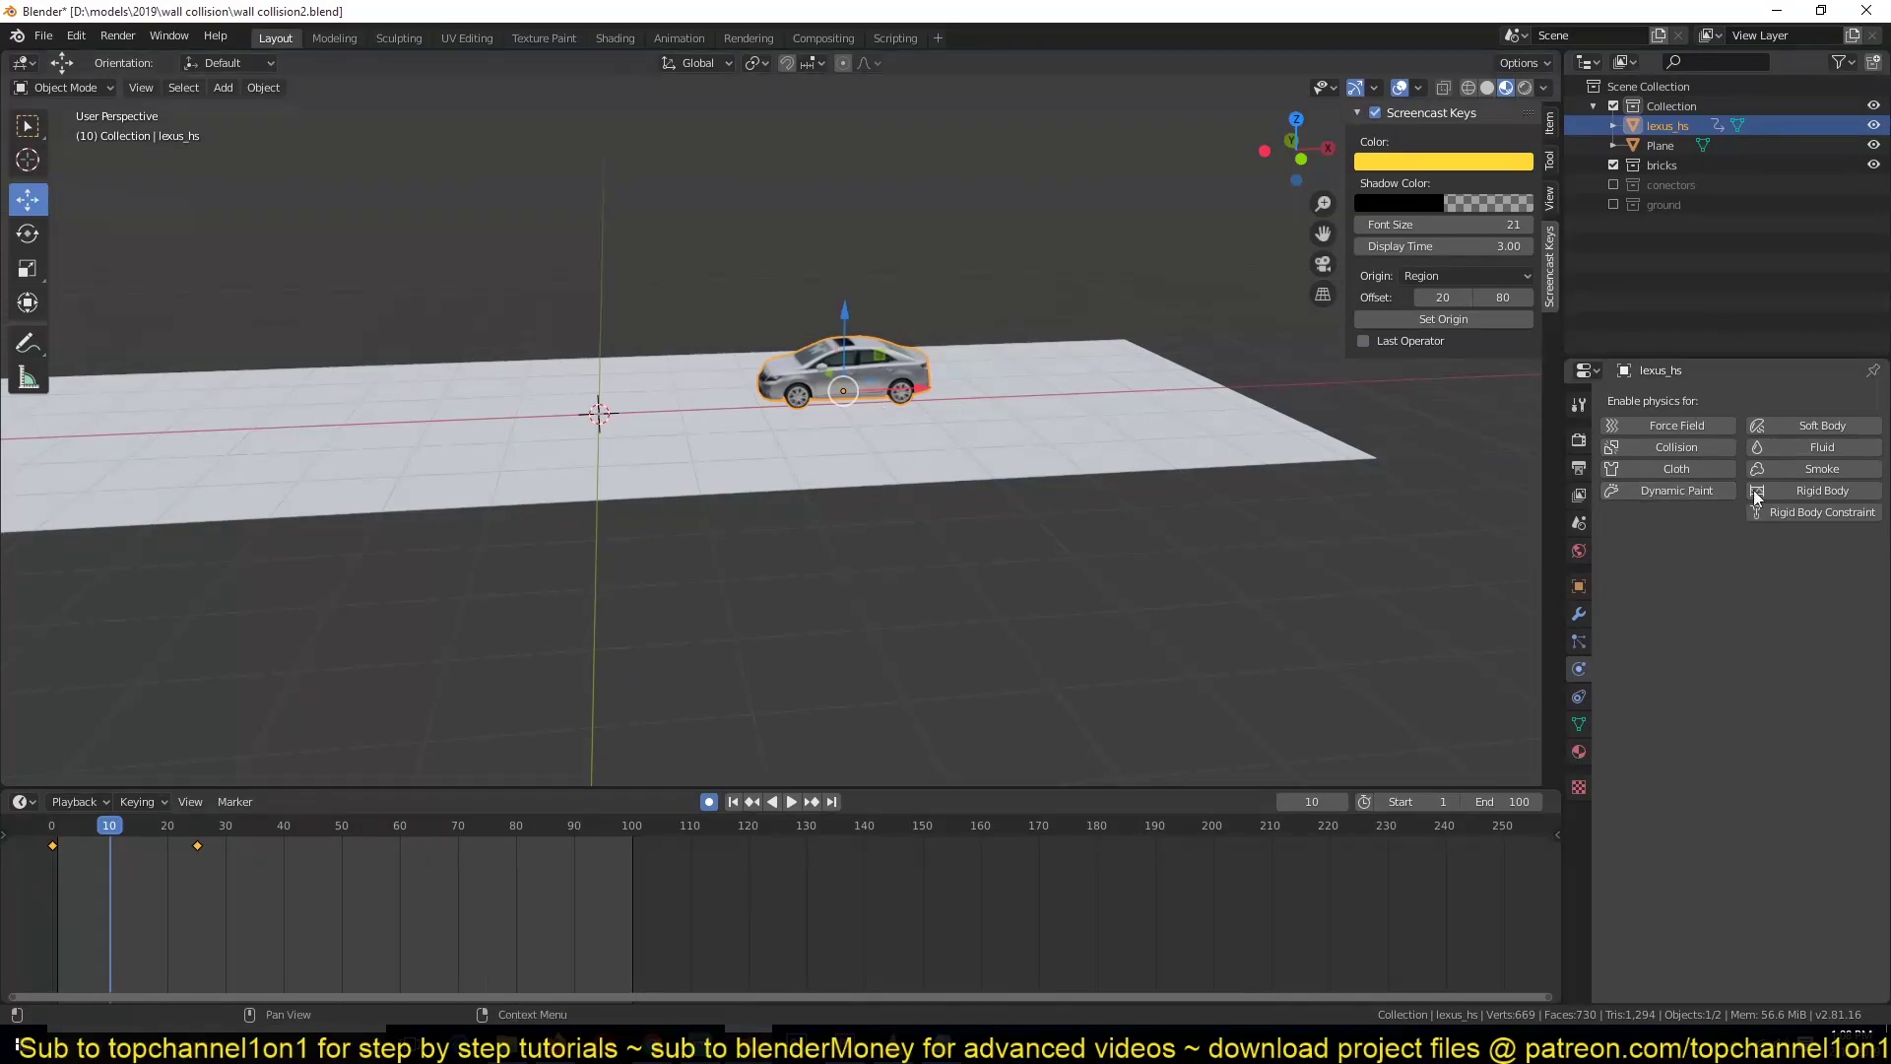
- Make the car an active rigid body with Animated keyed on at frame 10 and off at frame 11
click(1805, 493)
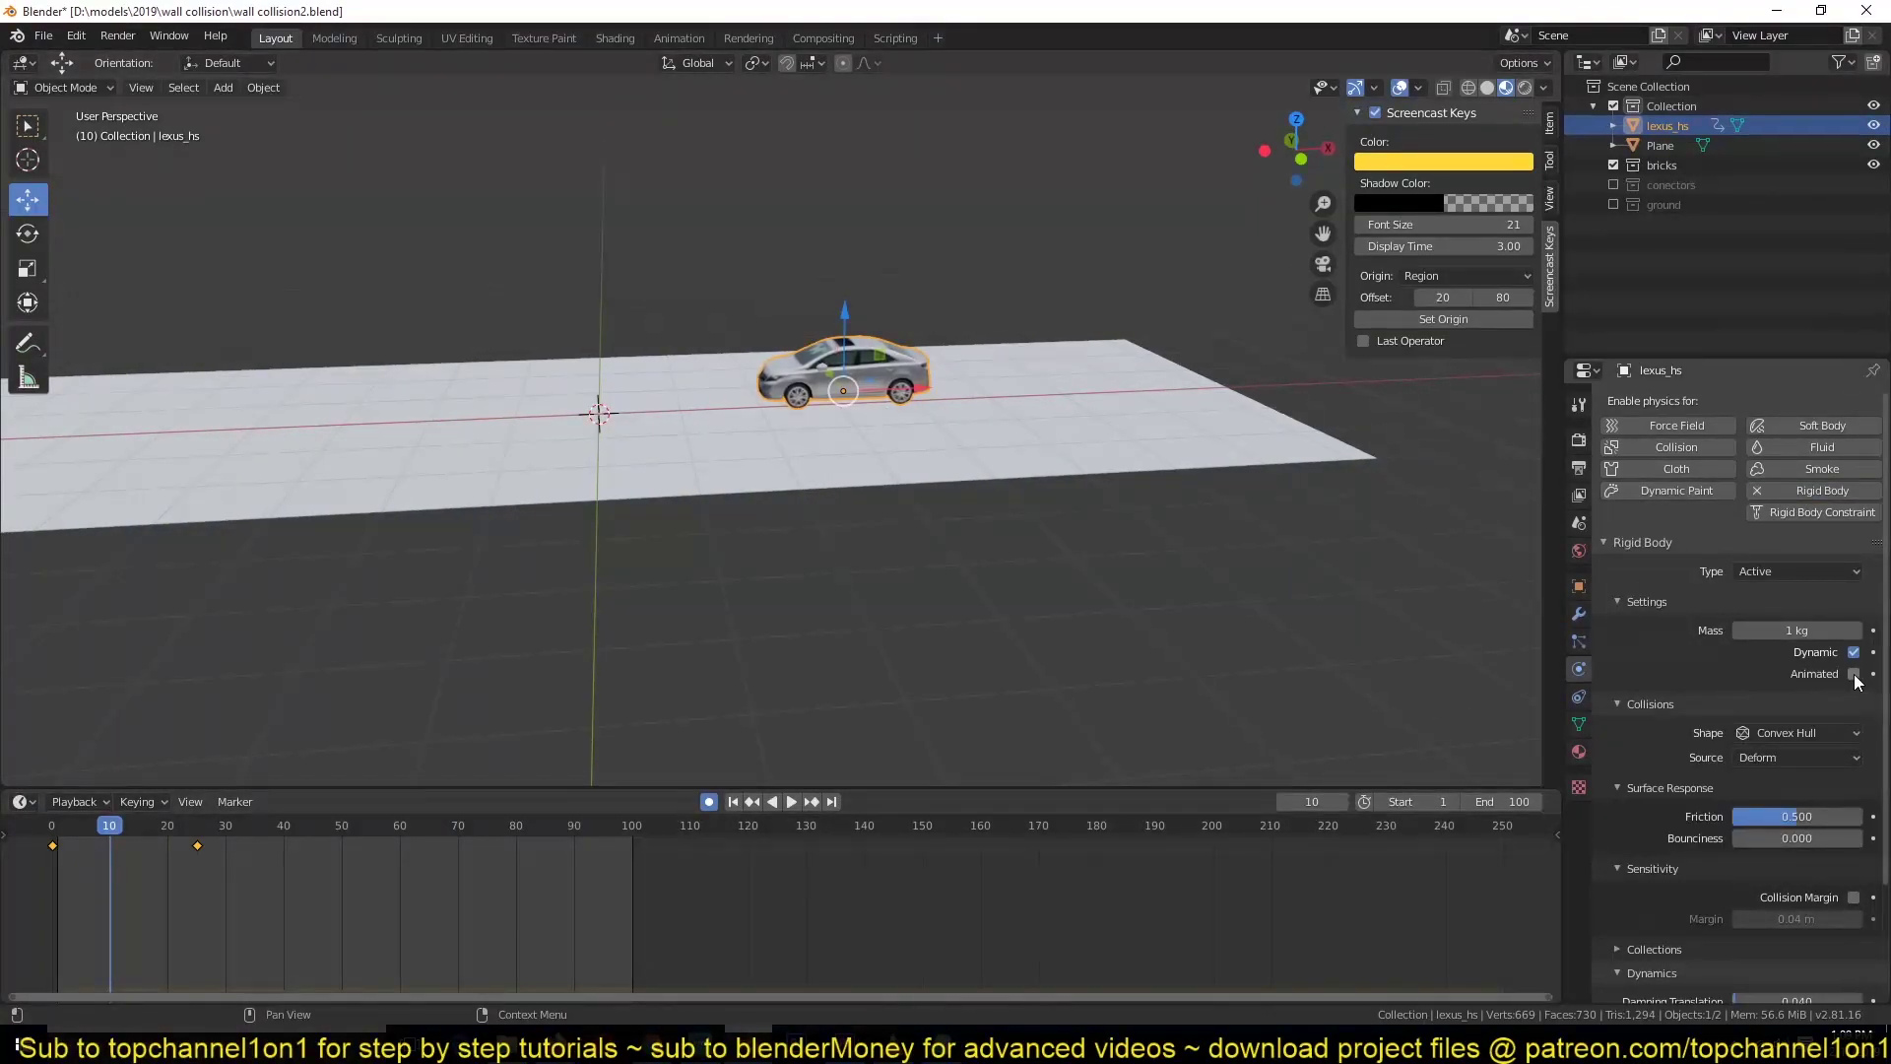
click(1862, 678)
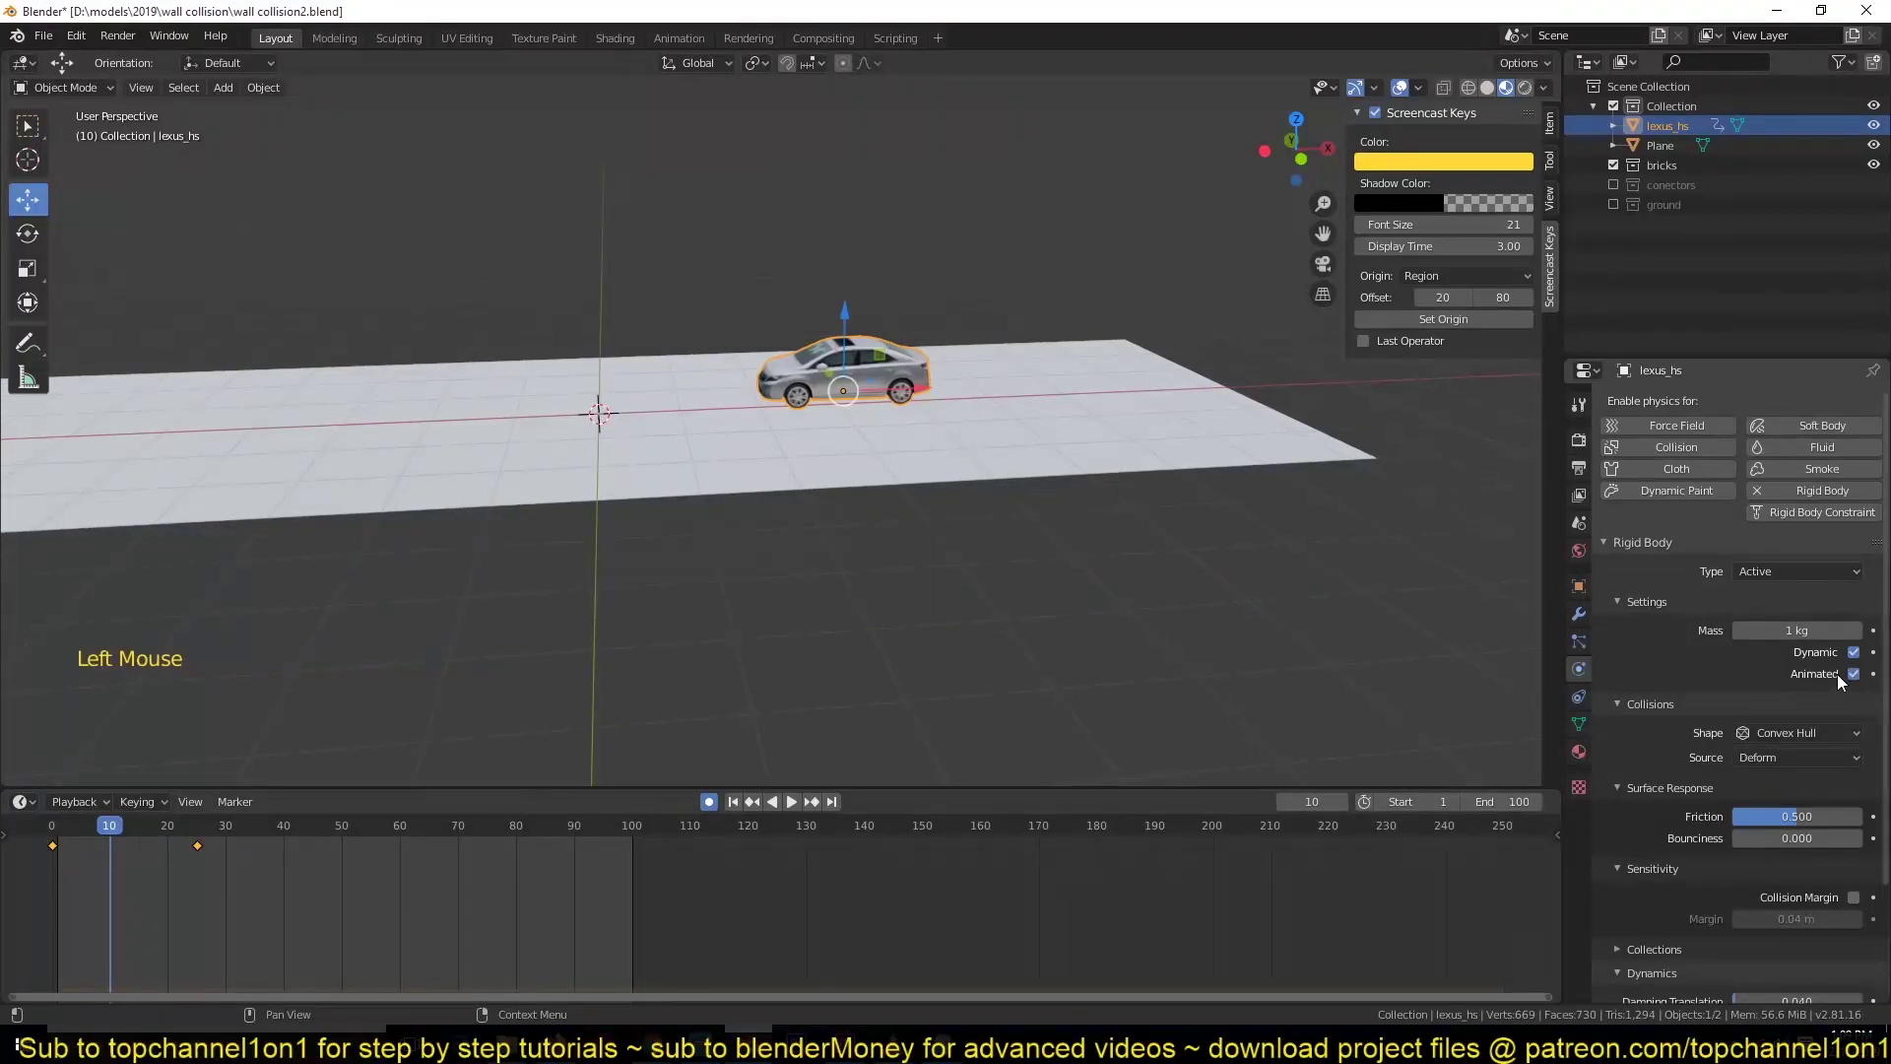
click(1878, 682)
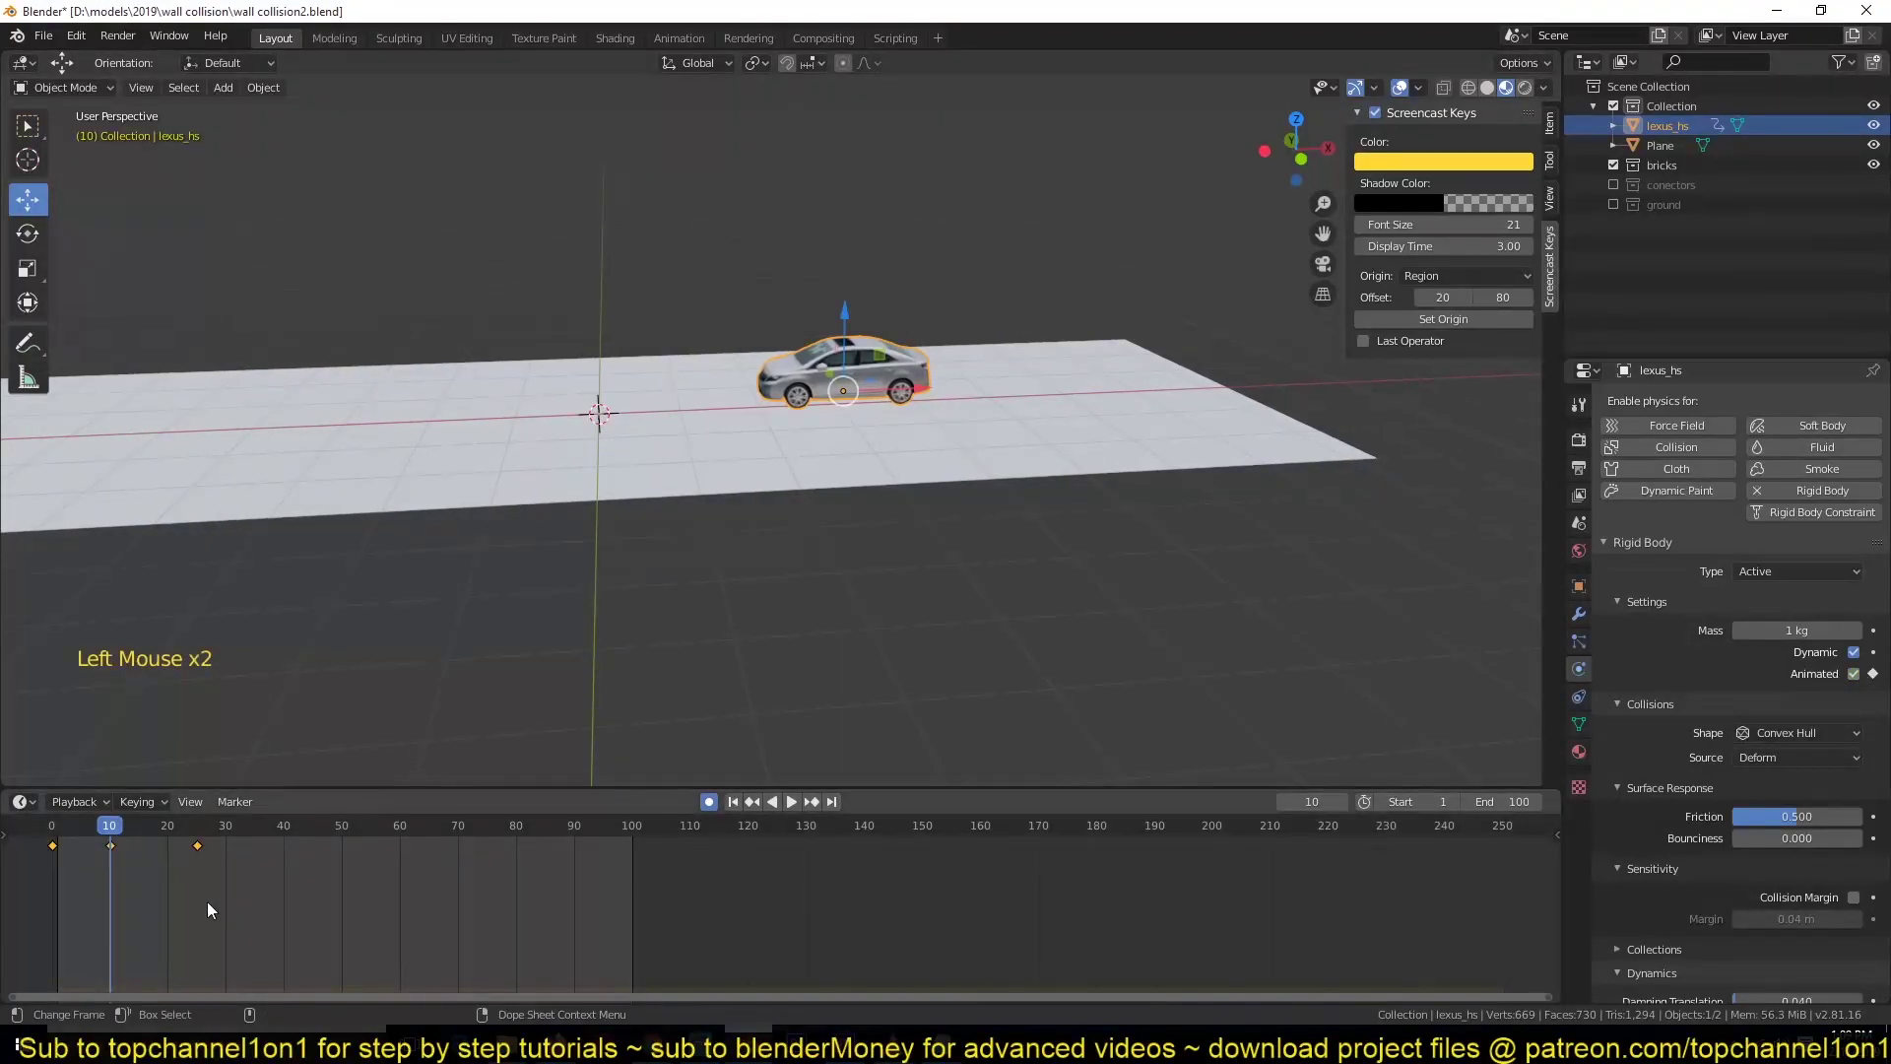
key(Right)
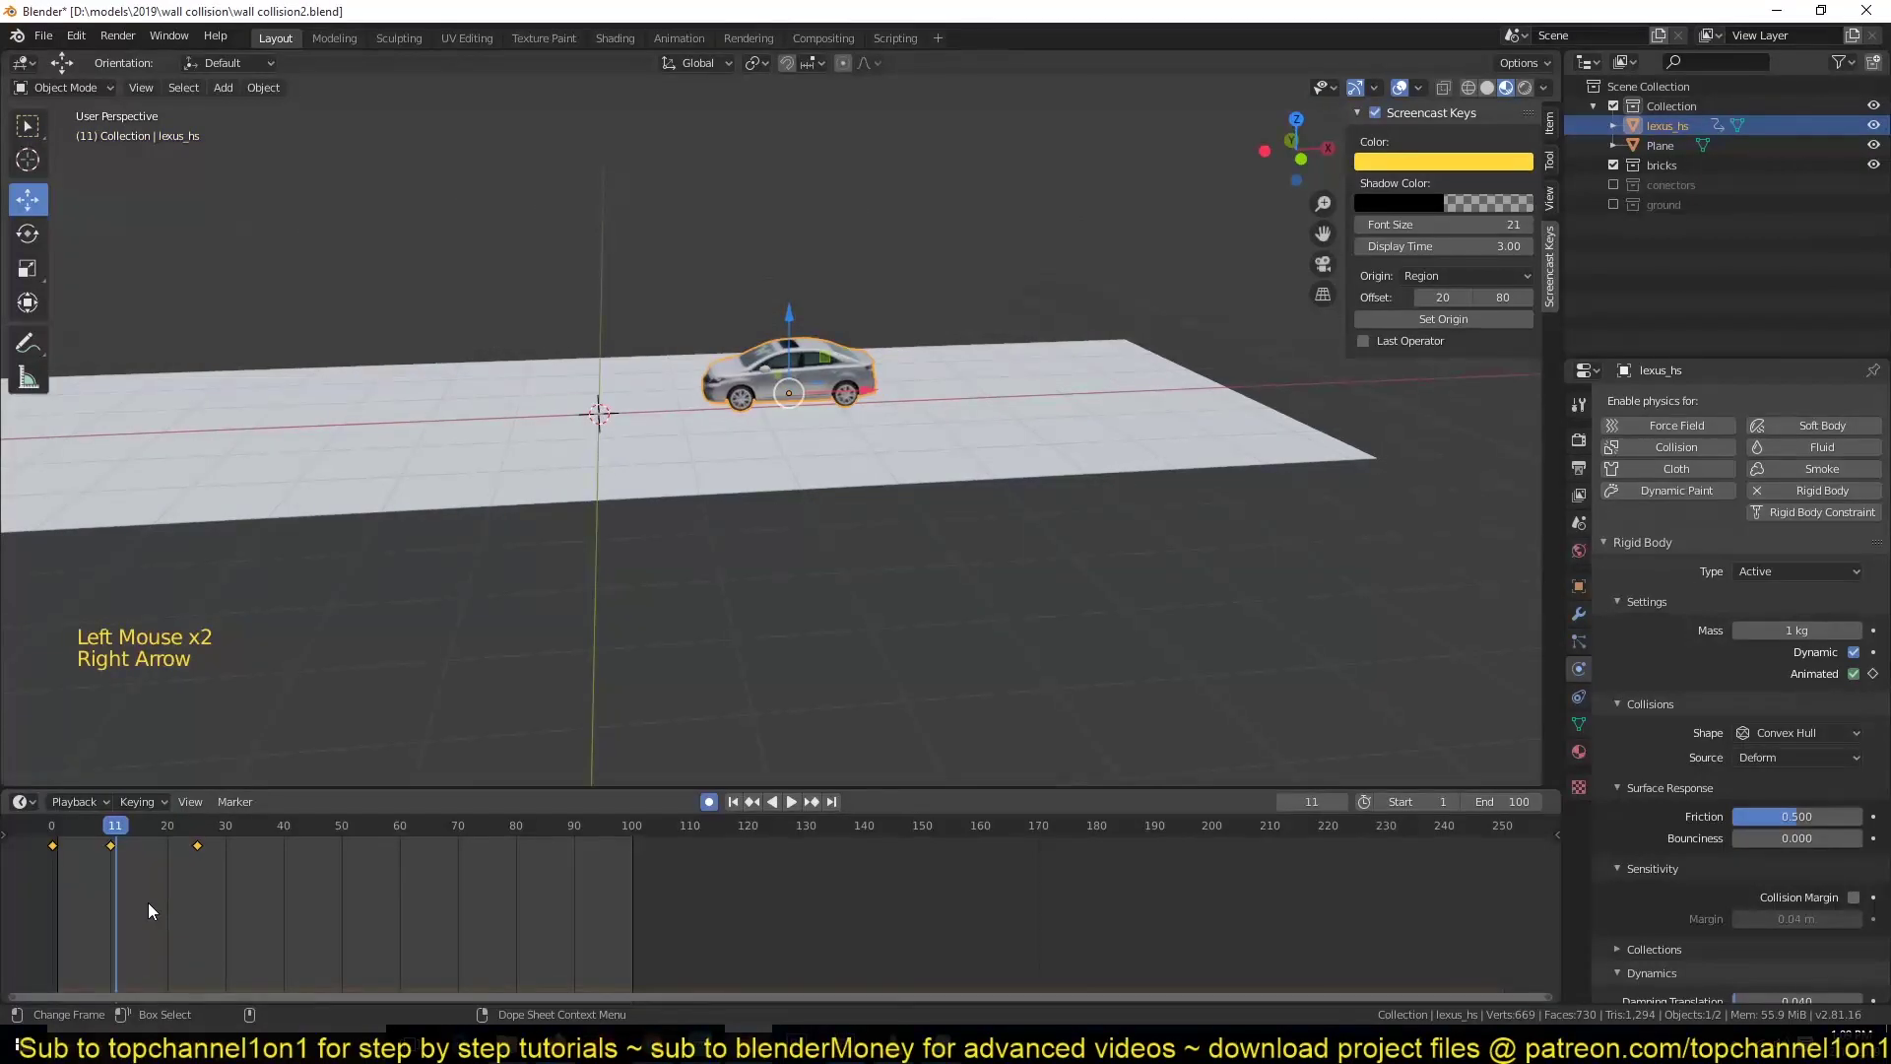
click(1879, 680)
click(1858, 680)
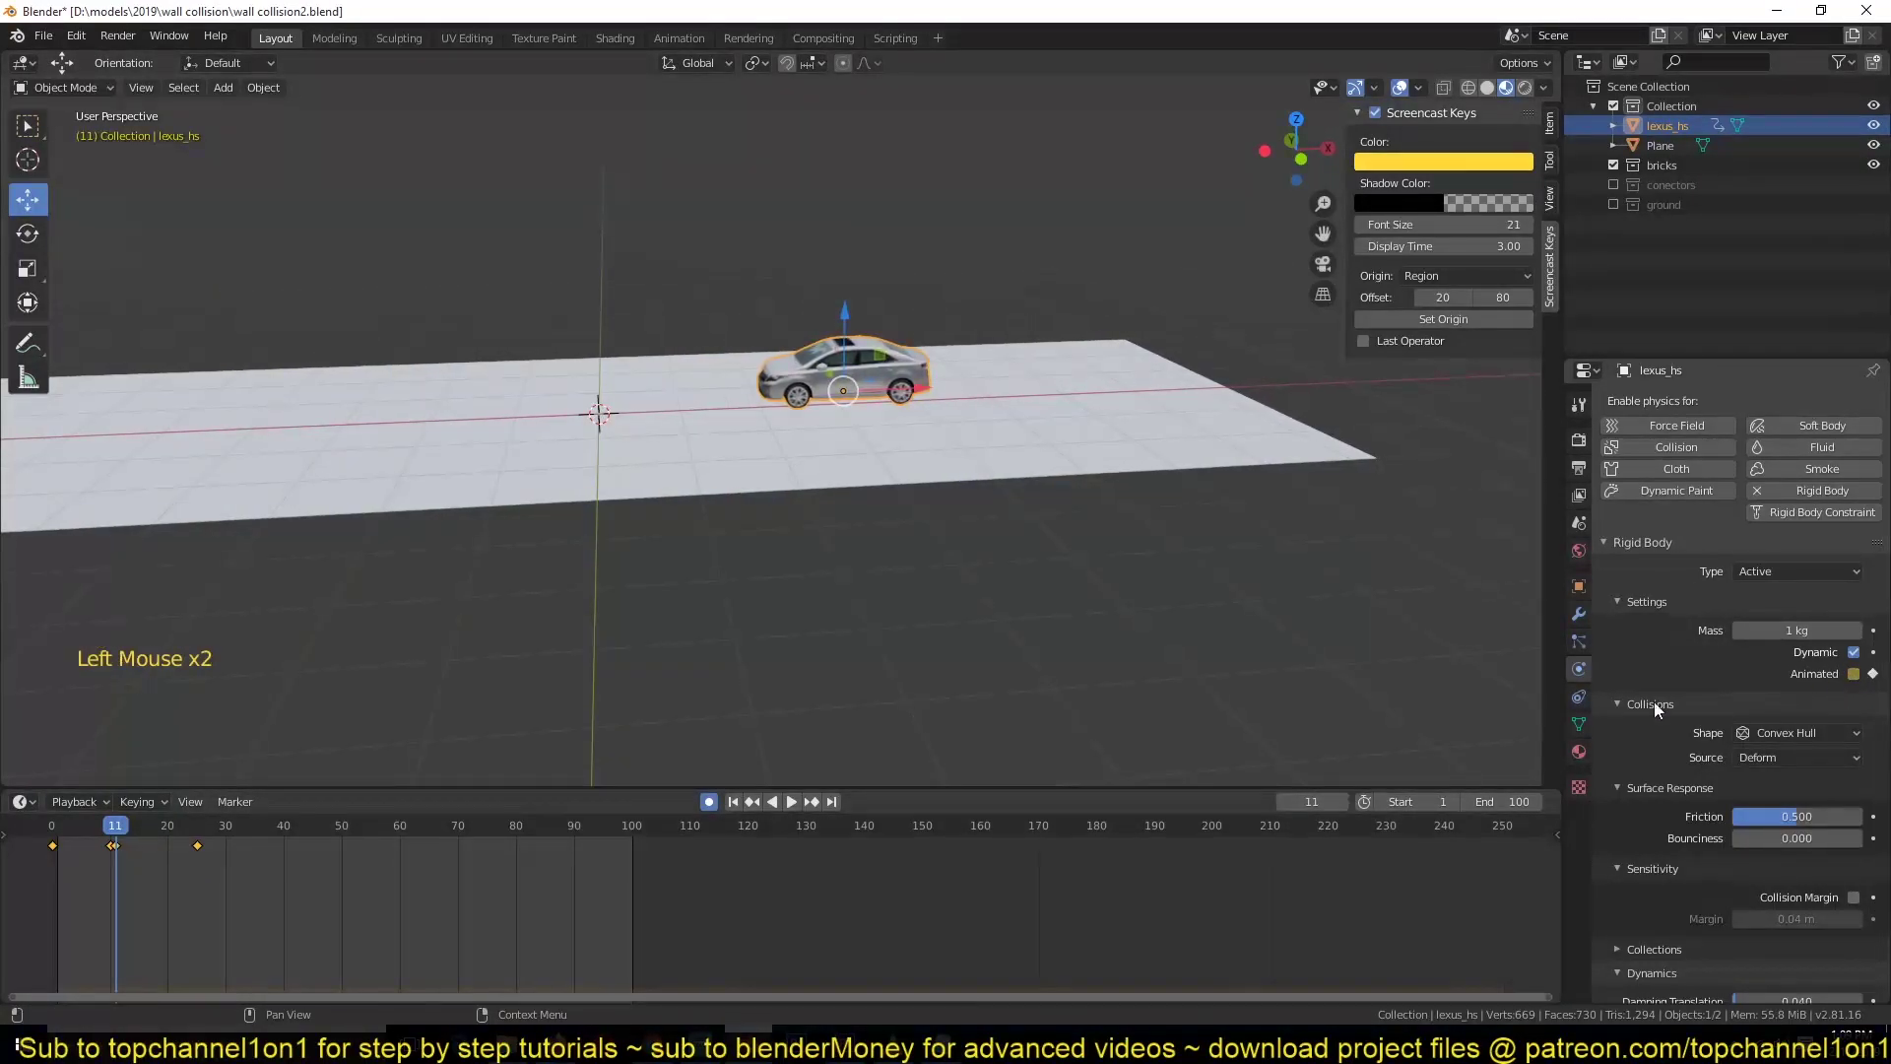
- Play back to test the car's hand-off to physics, then select the ground plane
right_click(48, 861)
key(space)
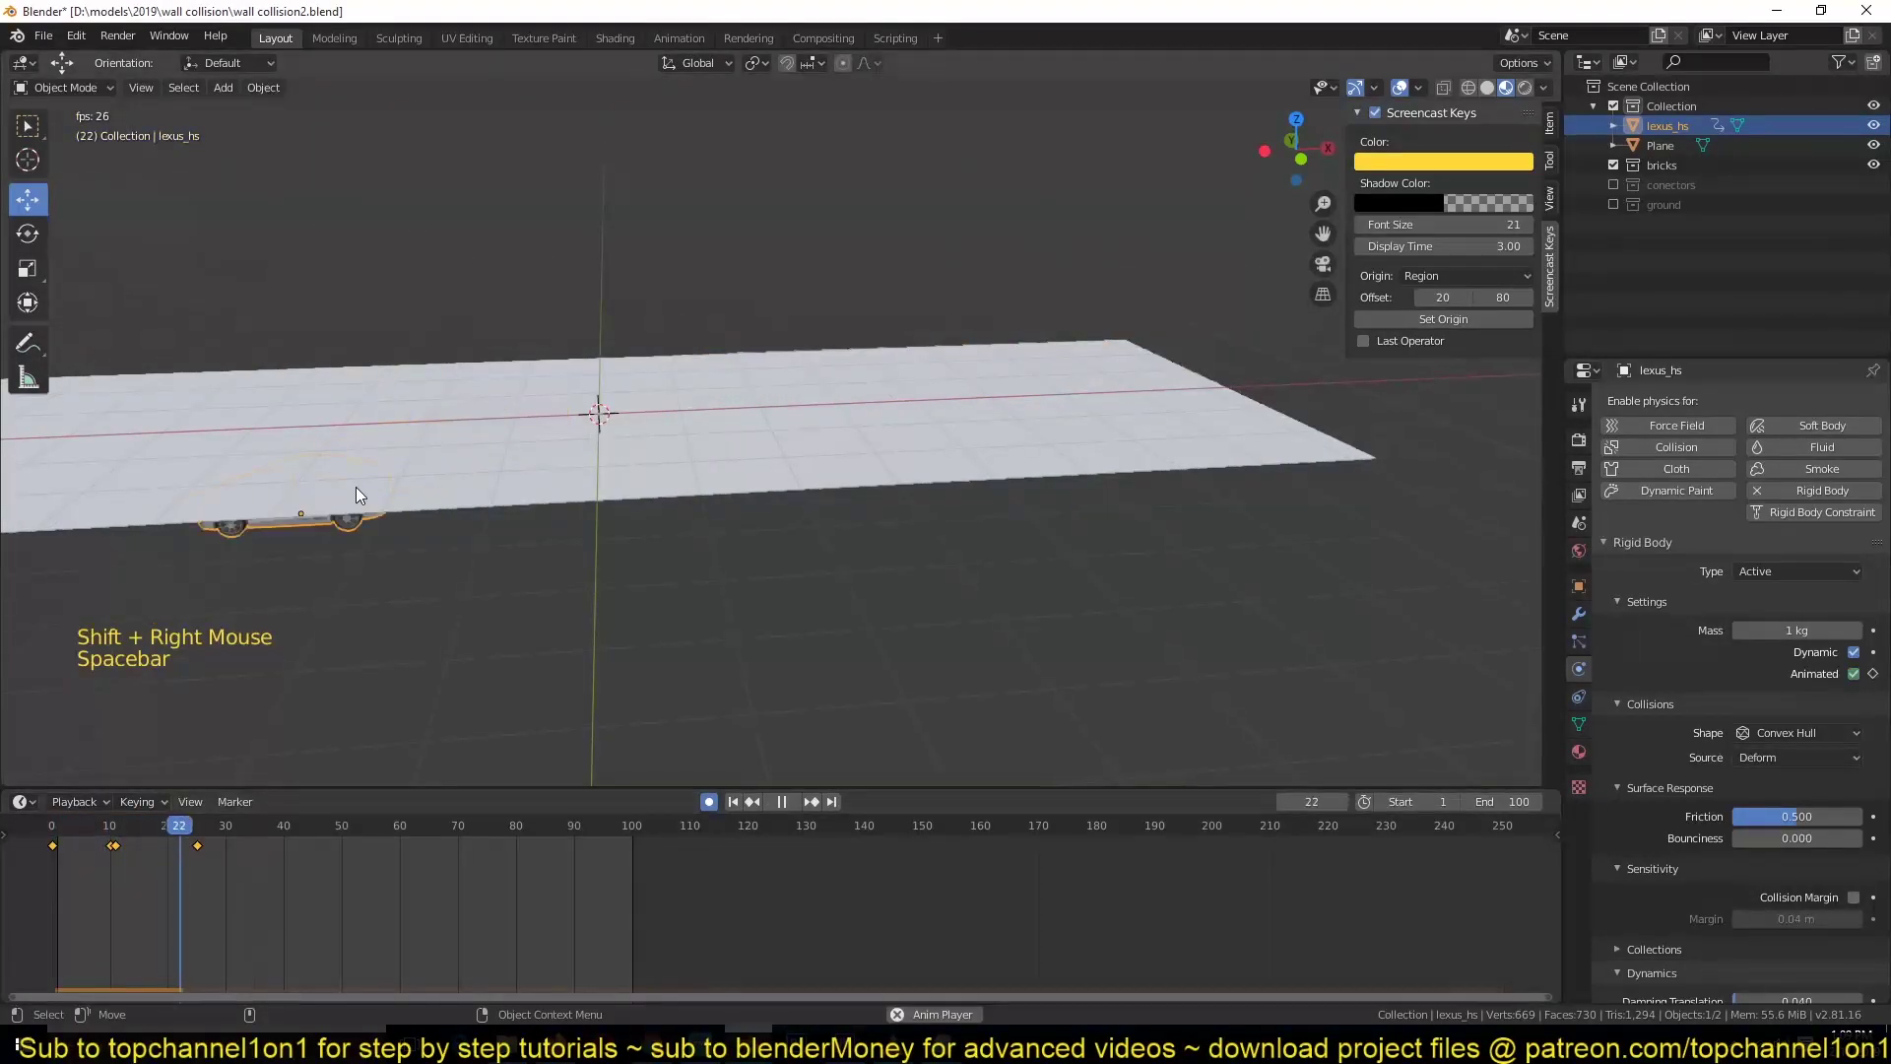
key(Escape)
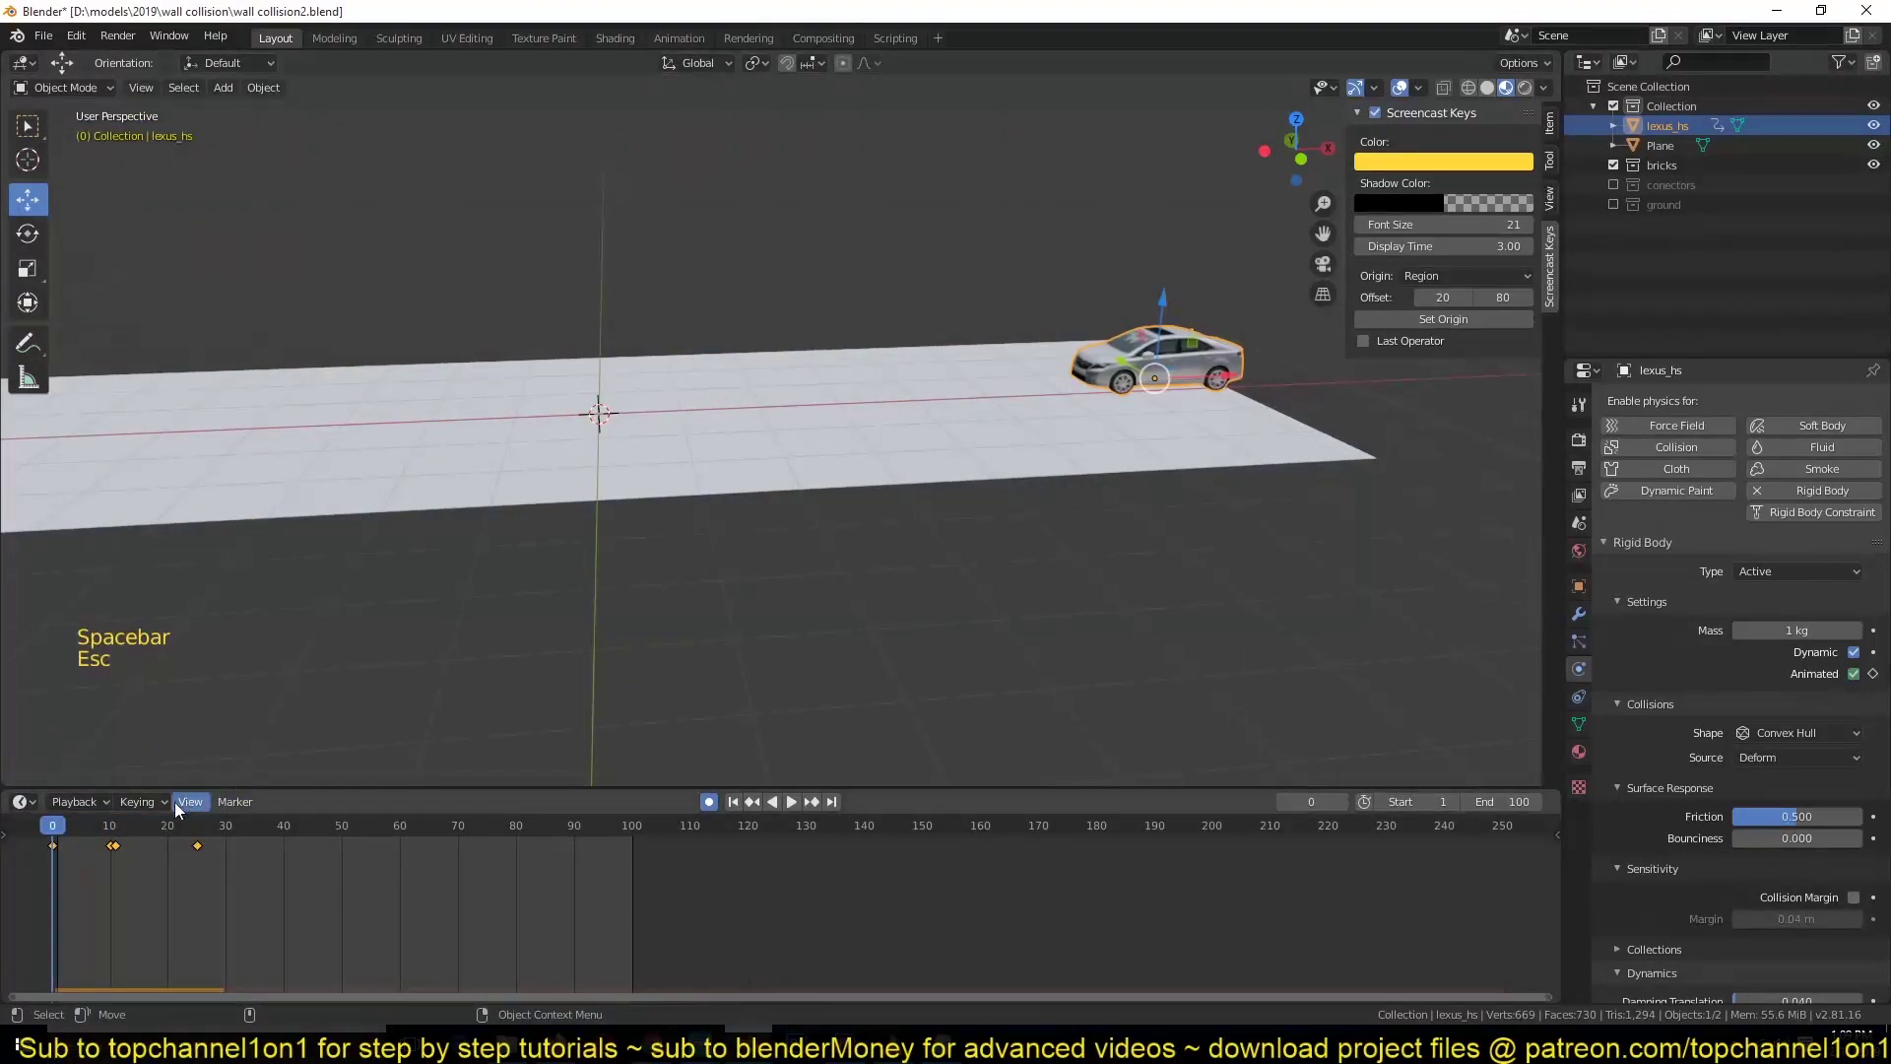
right_click(70, 881)
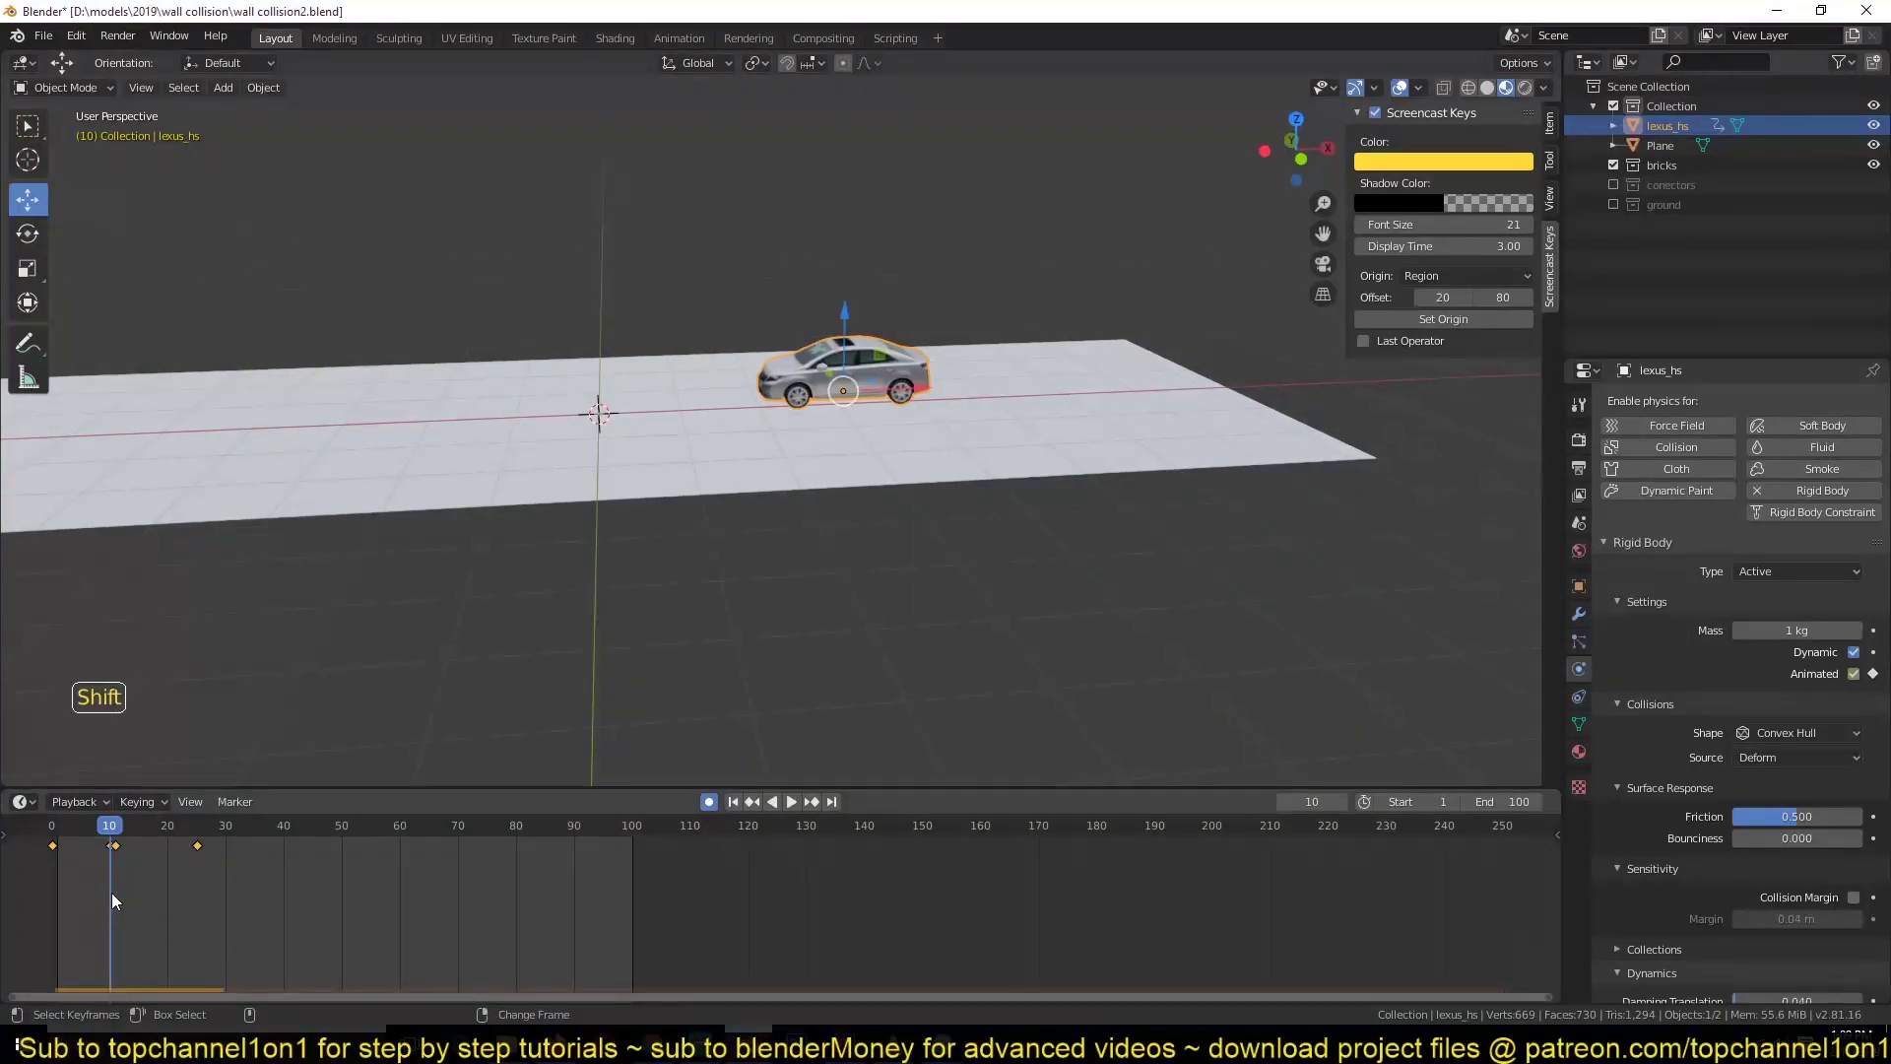
right_click(117, 901)
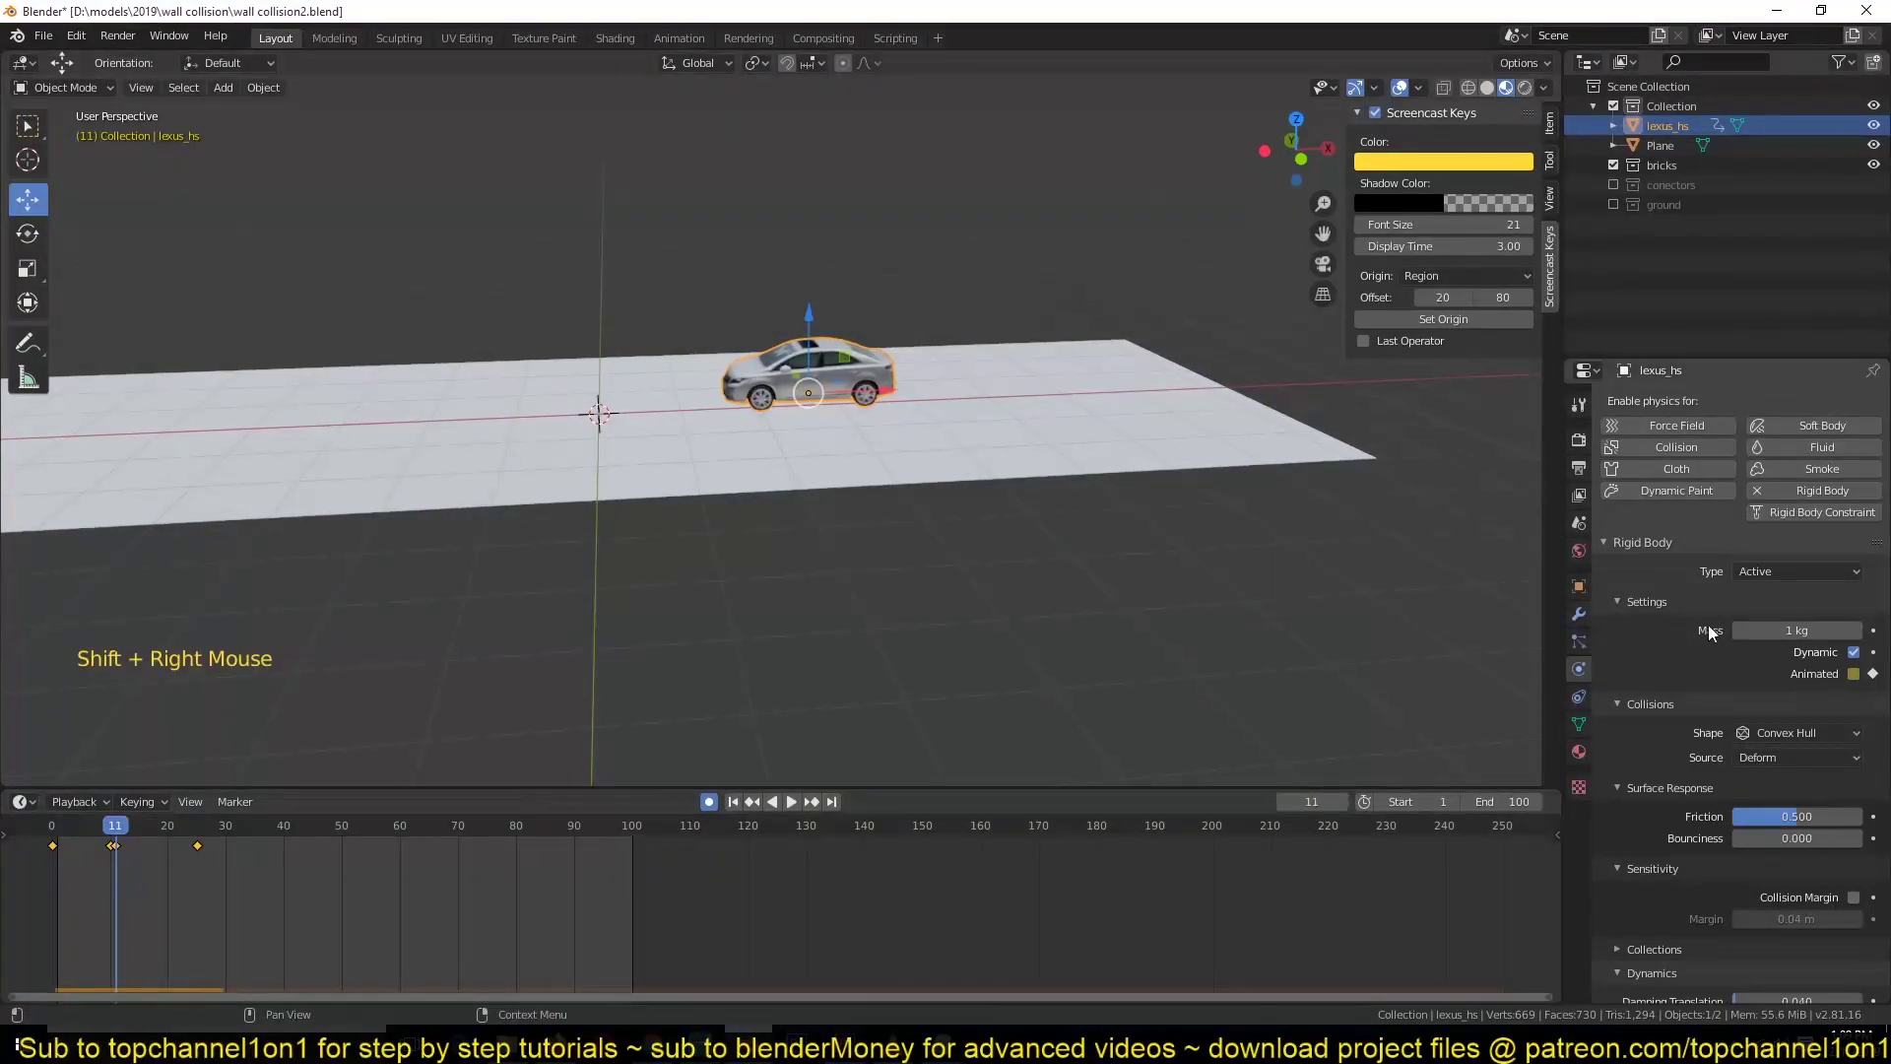
key(space)
key(Escape)
key(`)
key(`)
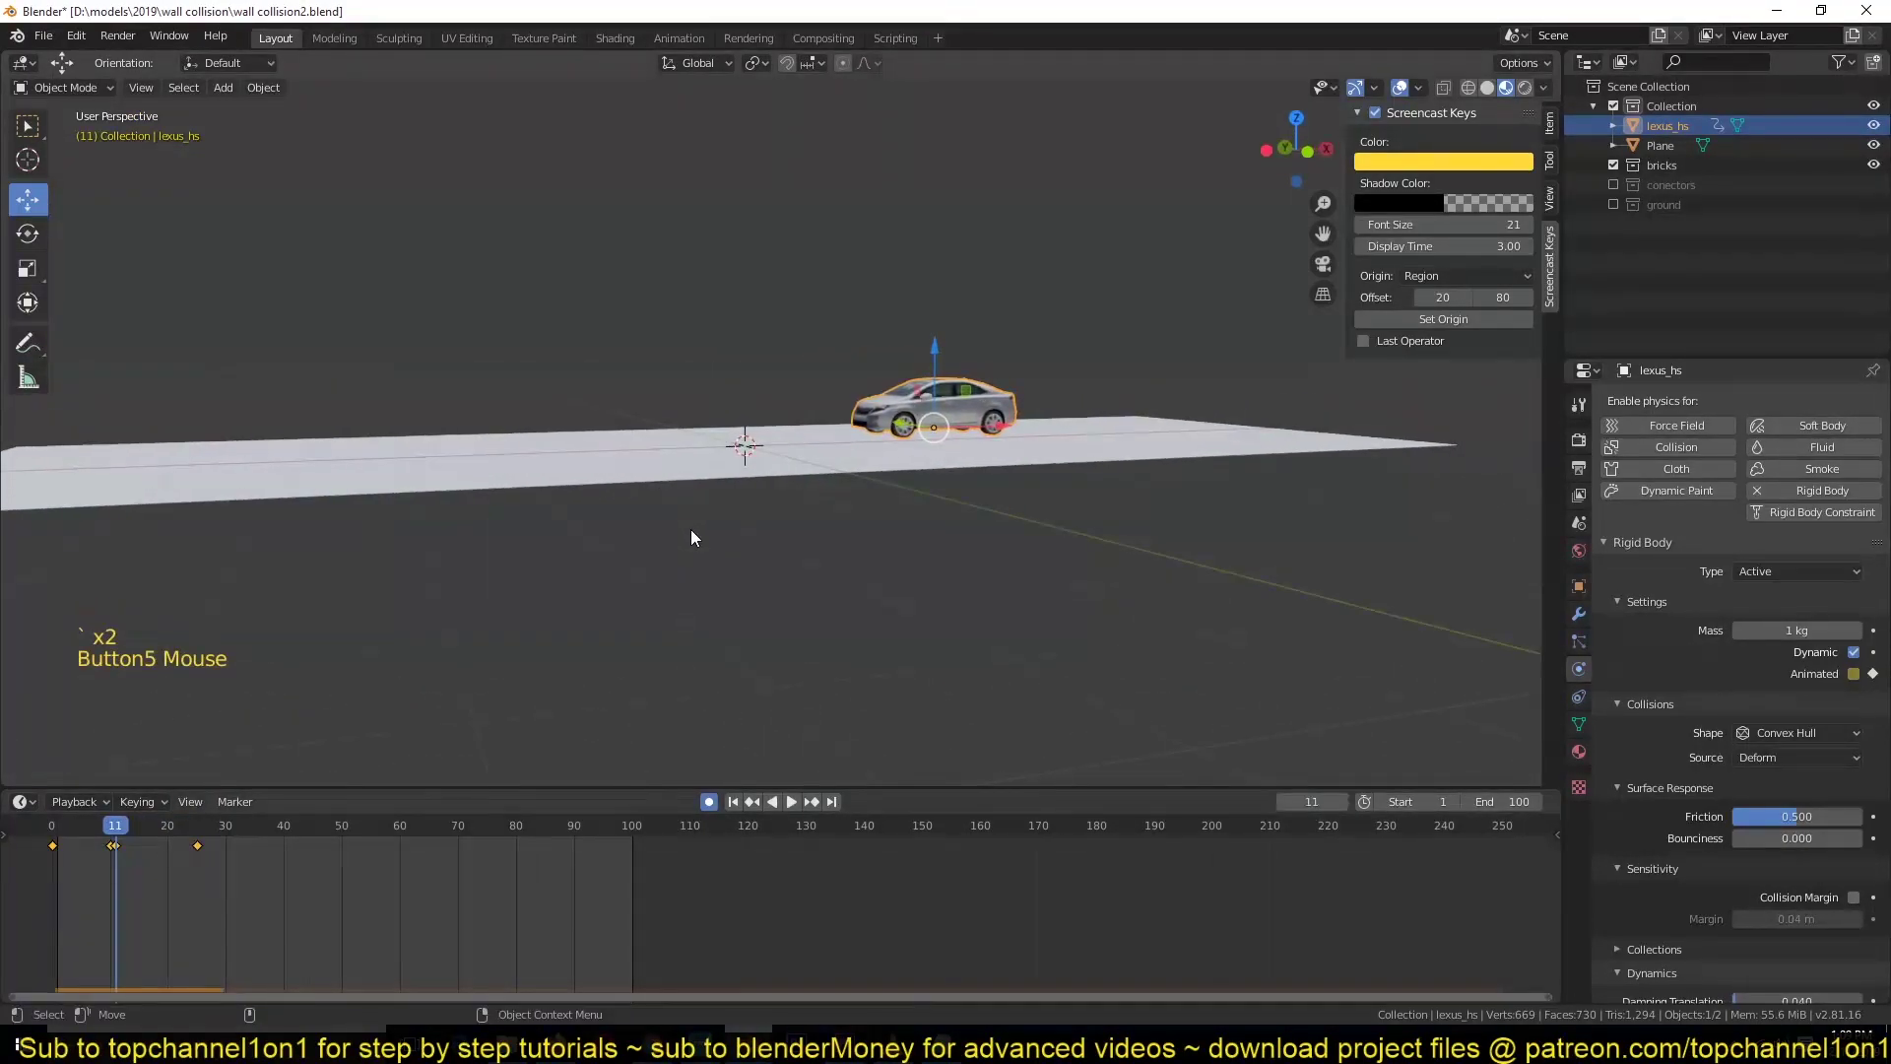
click(740, 445)
- Make the ground plane a passive rigid body
key(`)
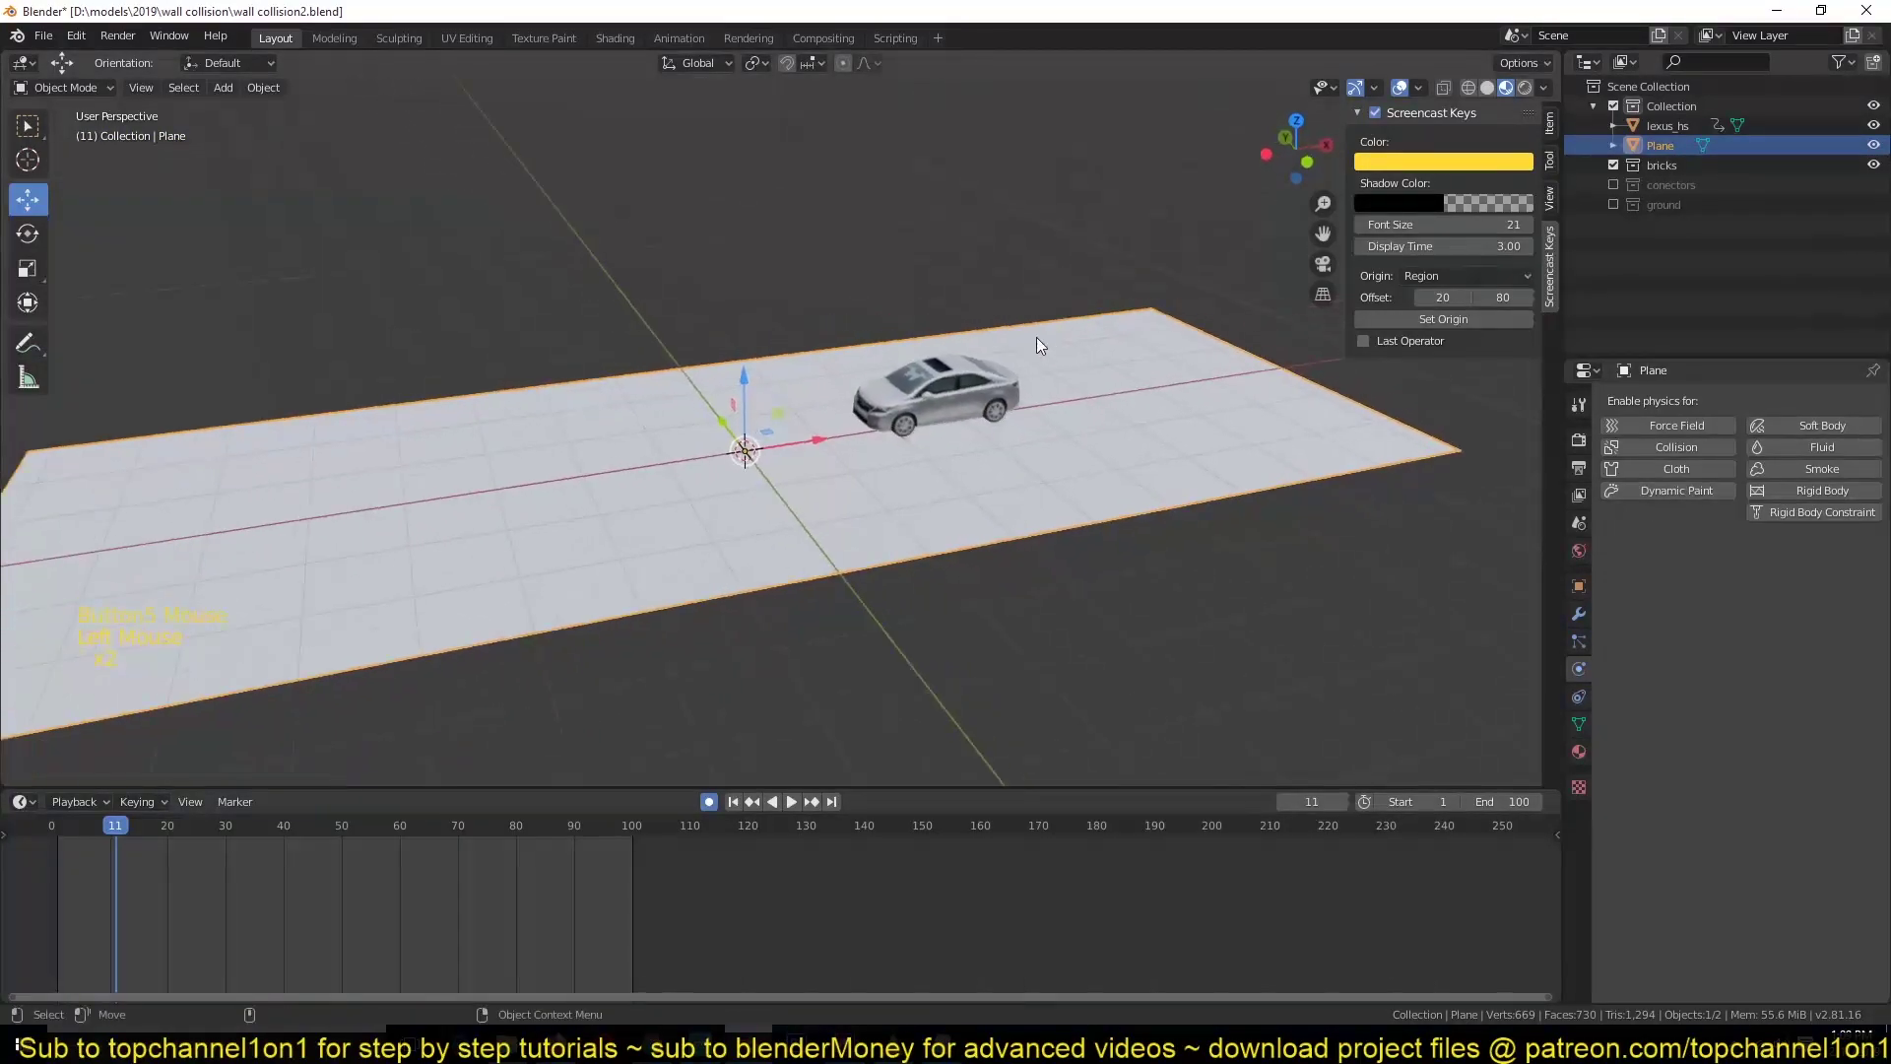
key(`)
click(1793, 501)
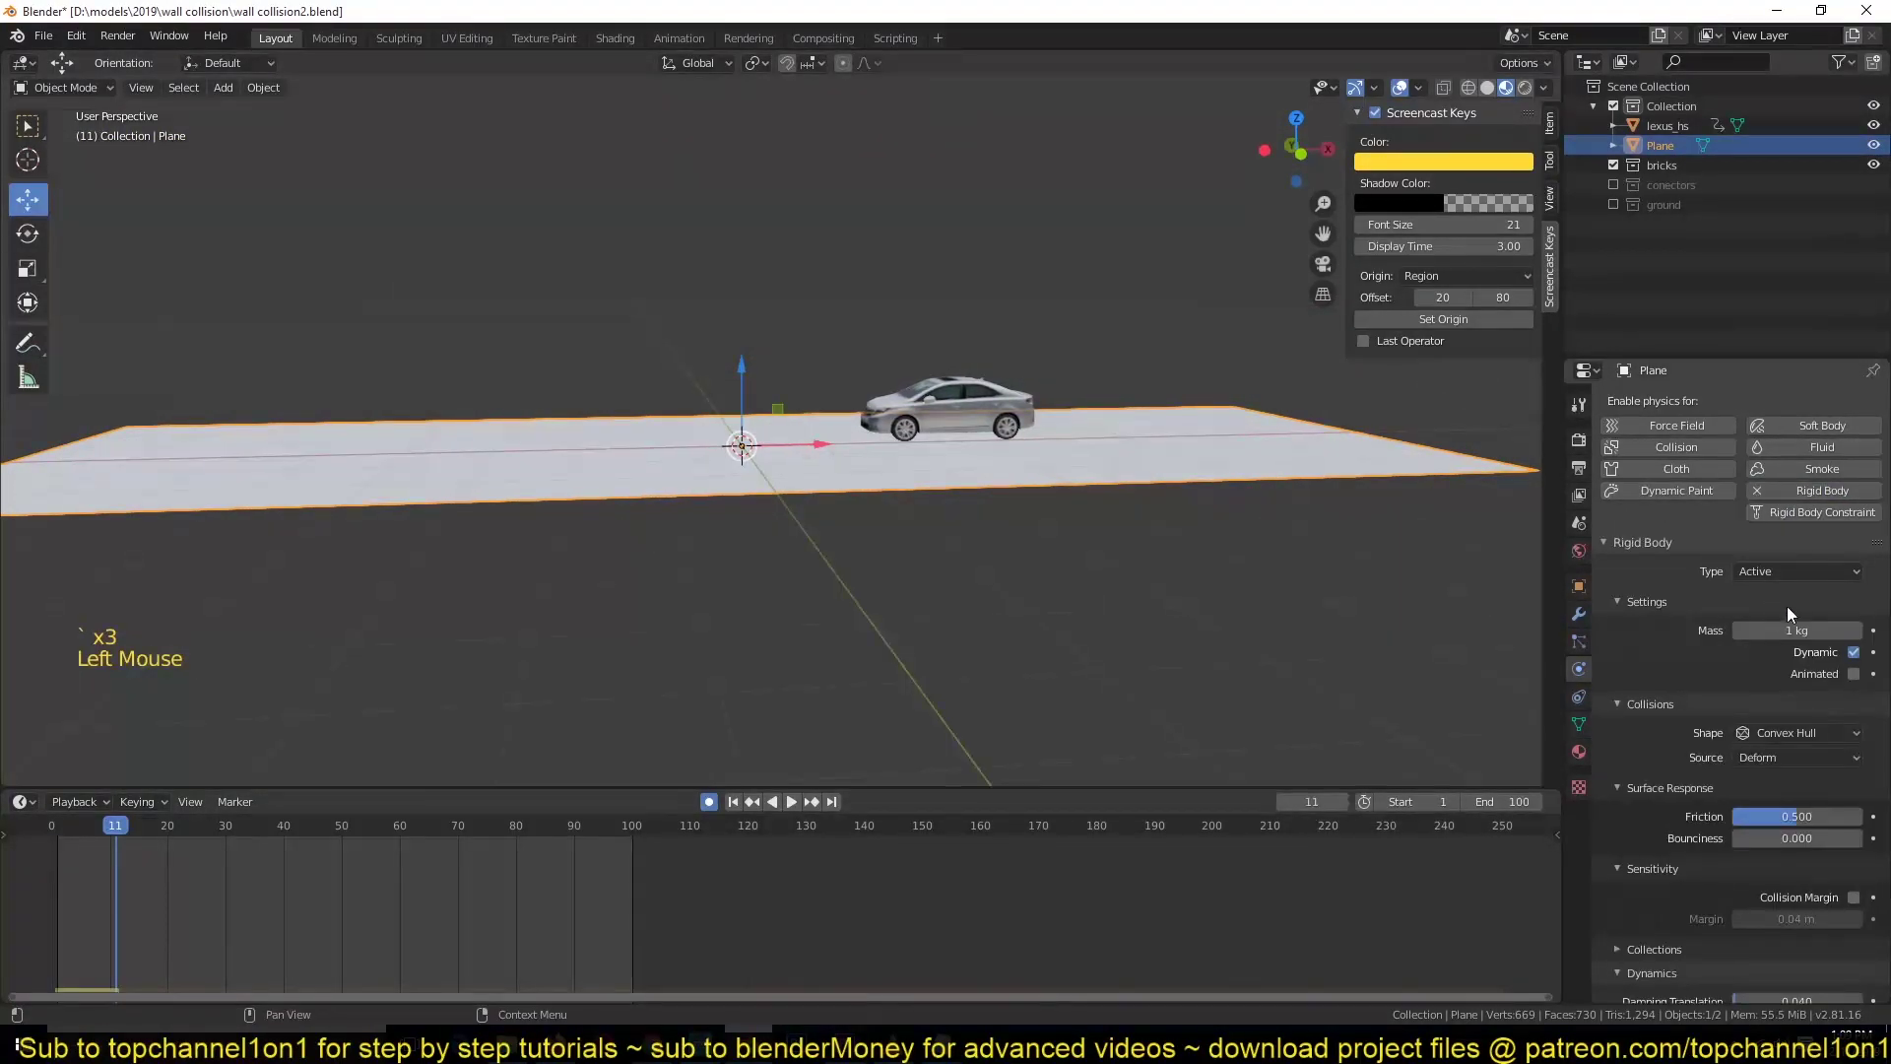
click(1808, 587)
key(`)
- Play back the car against the plane and set the plane's friction to 0.836
right_click(36, 925)
key(space)
scroll(down, 3)
key(Escape)
key(`)
scroll(up, 3)
key(`)
scroll(down, 3)
click(1013, 527)
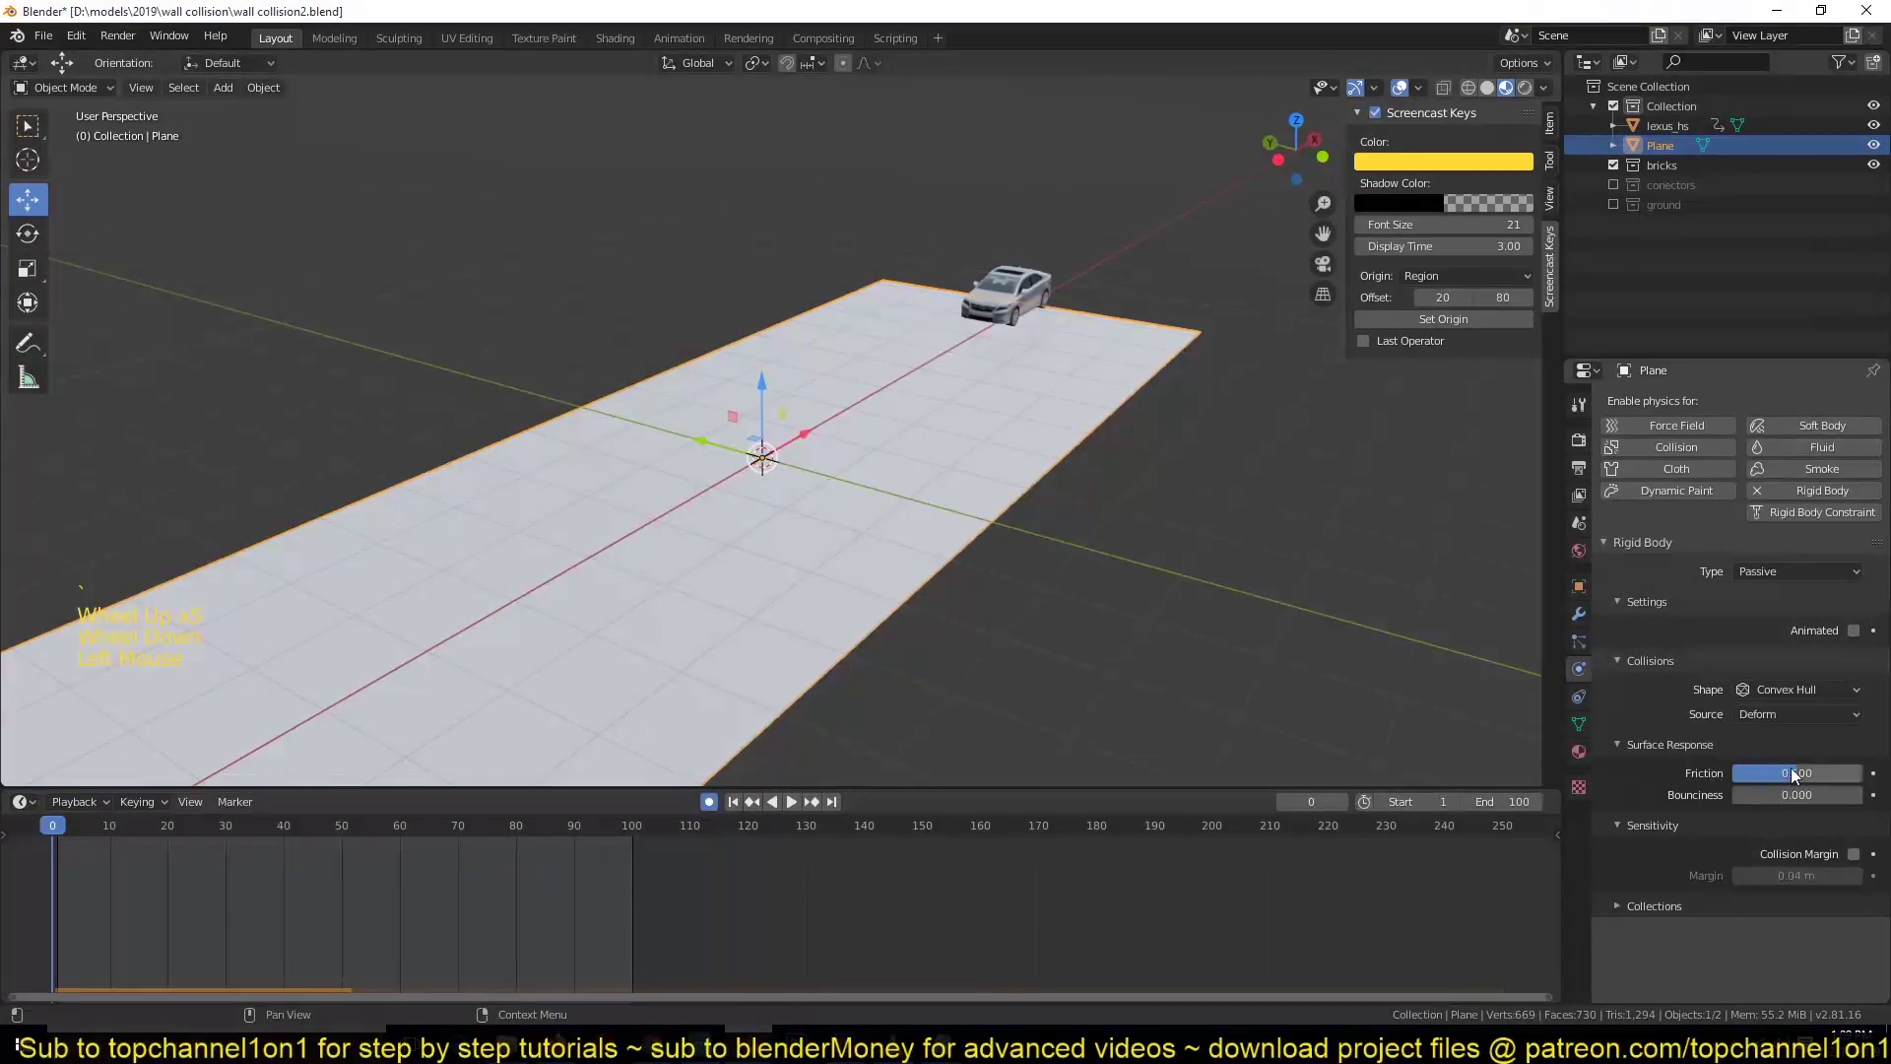
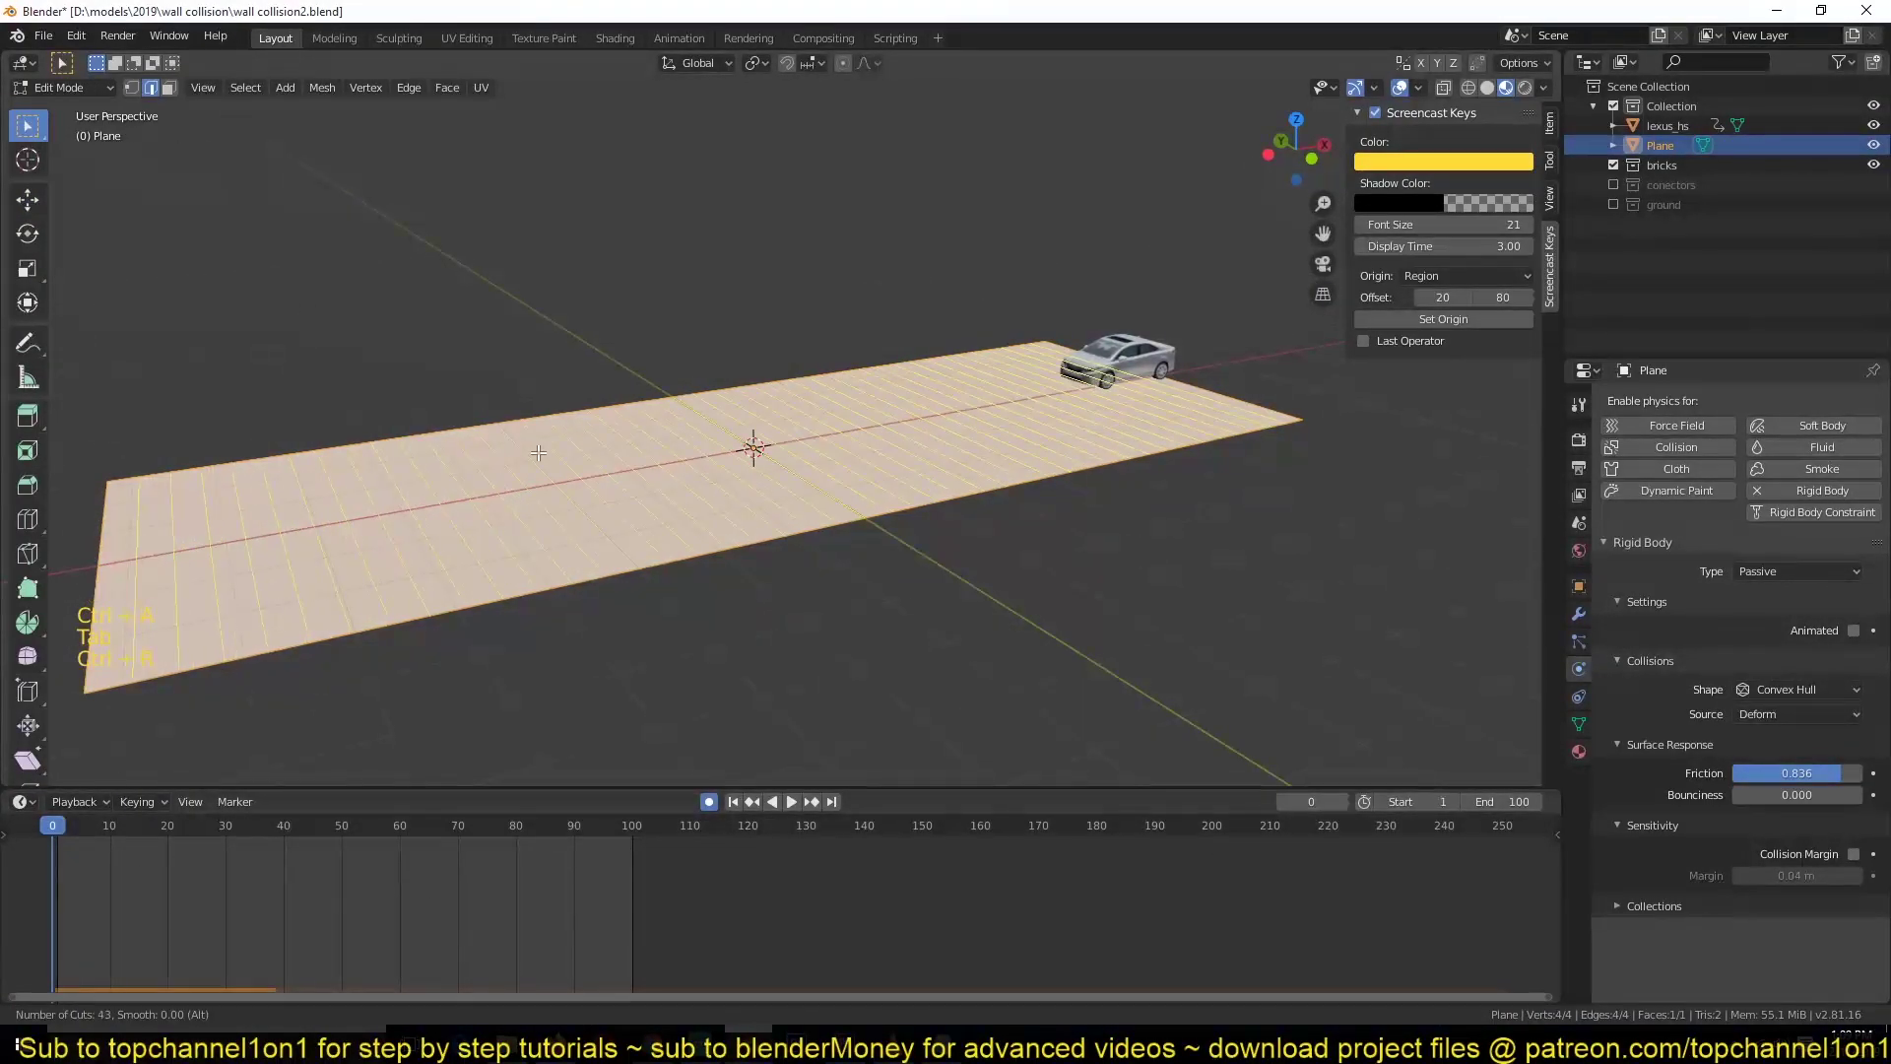
- Subdivide the plane with 12 cuts and stretch its mesh along Y in Edit Mode
key(ctrl+r)
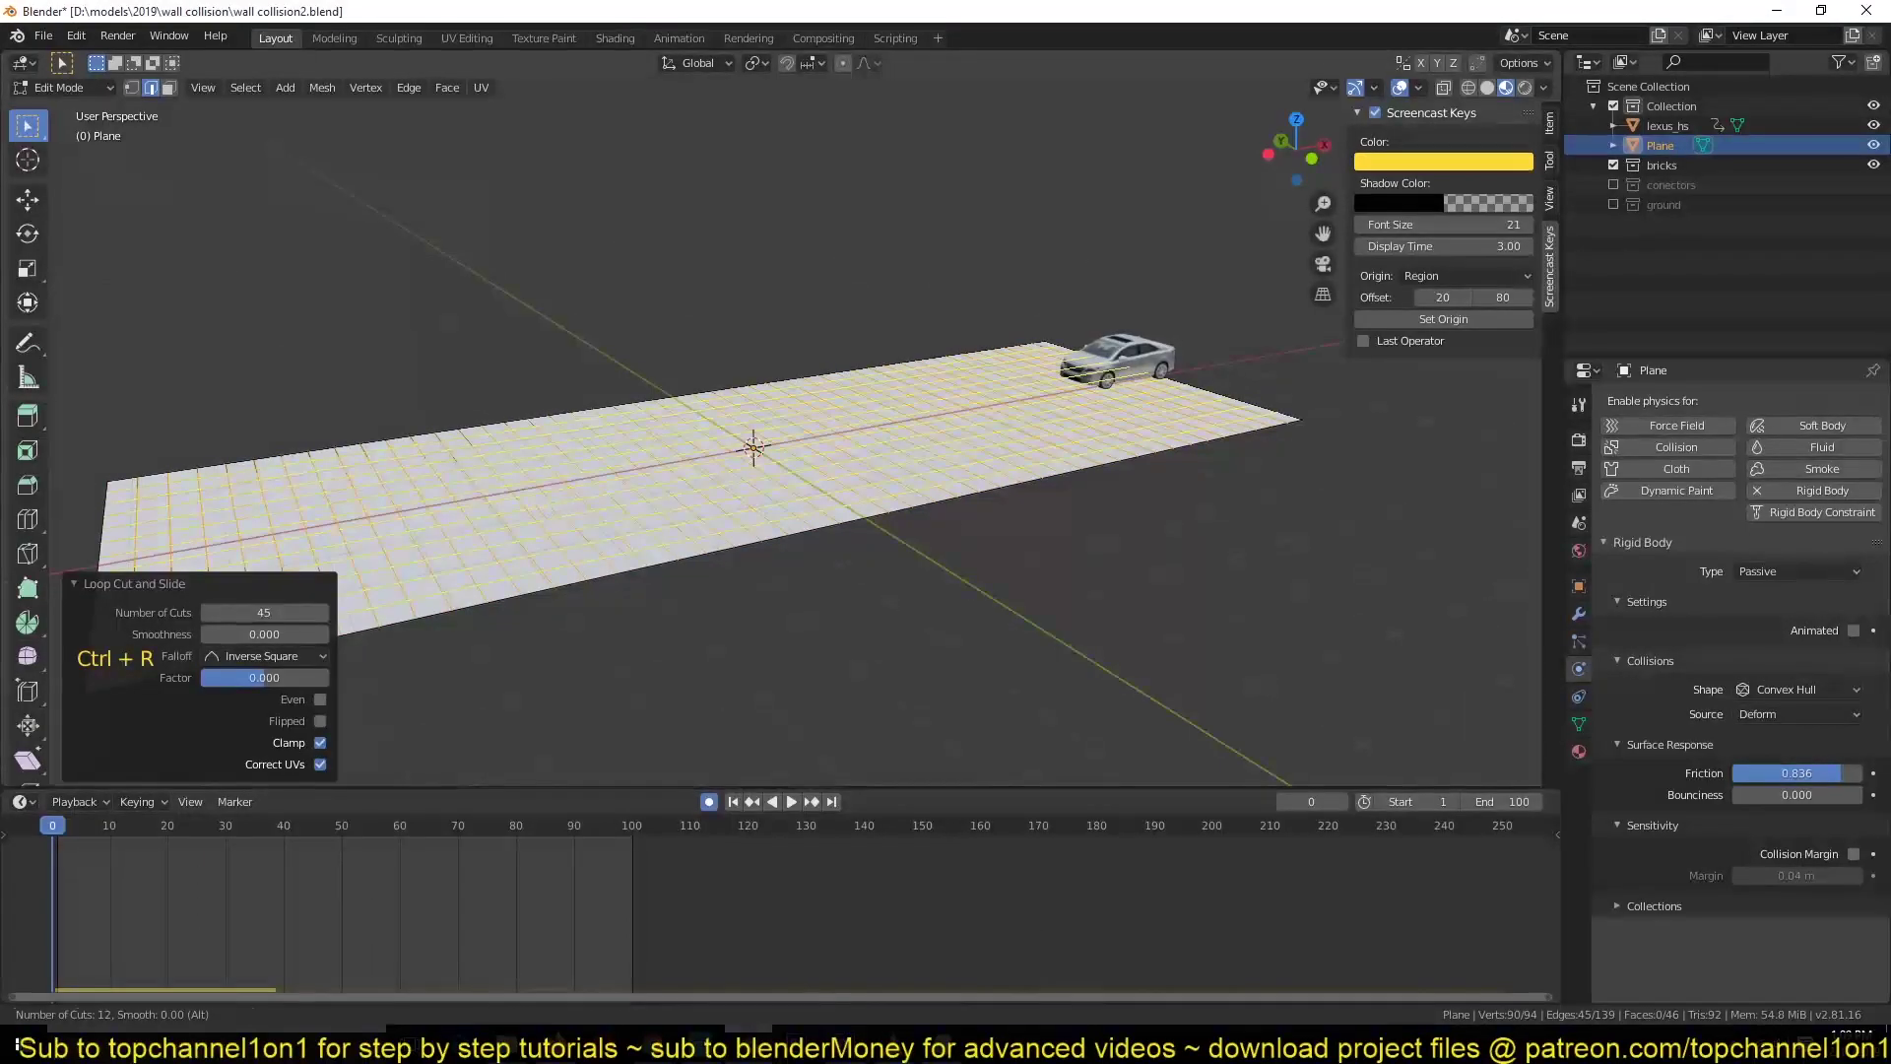
key(a)
key(s)
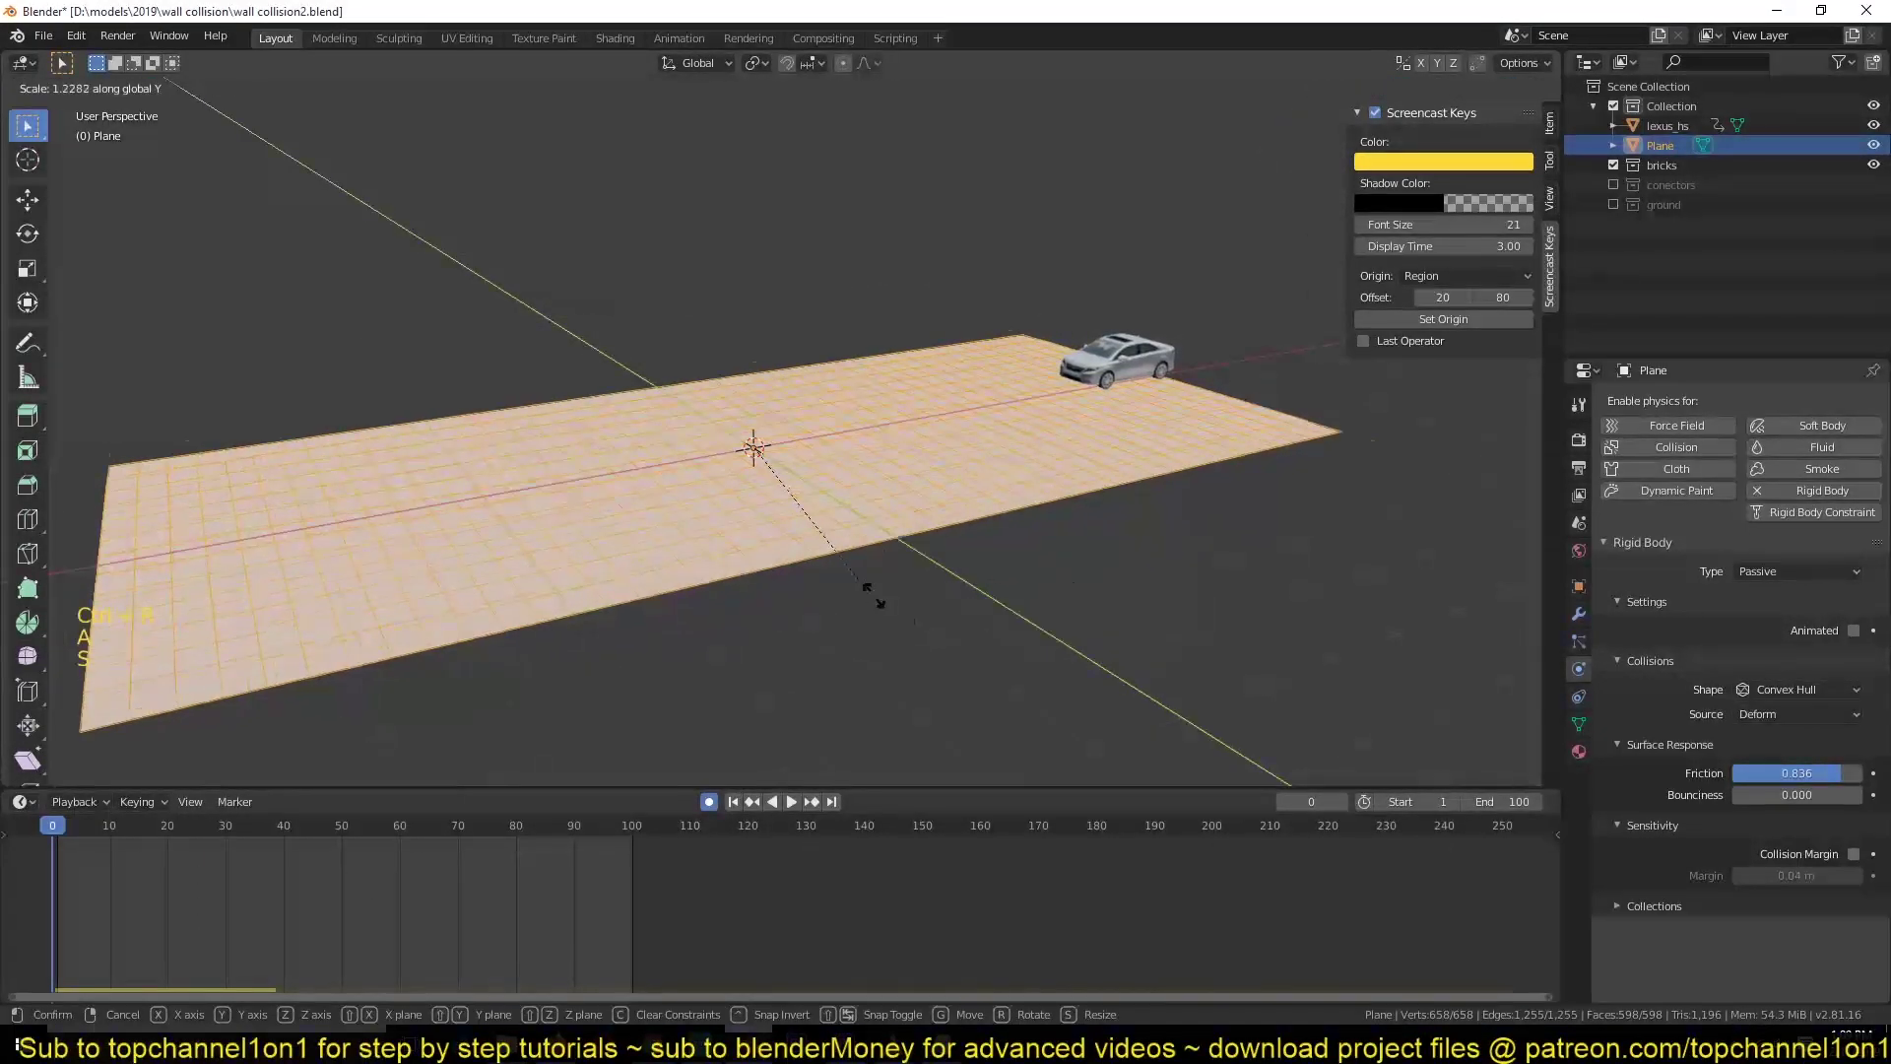
scroll(down, 3)
scroll(up, 3)
key(alt+a)
scroll(down, 3)
right_click(990, 444)
key(ctrl+z)
- Resize the plane along Y in Object Mode and apply its scale
key(Tab)
key(s)
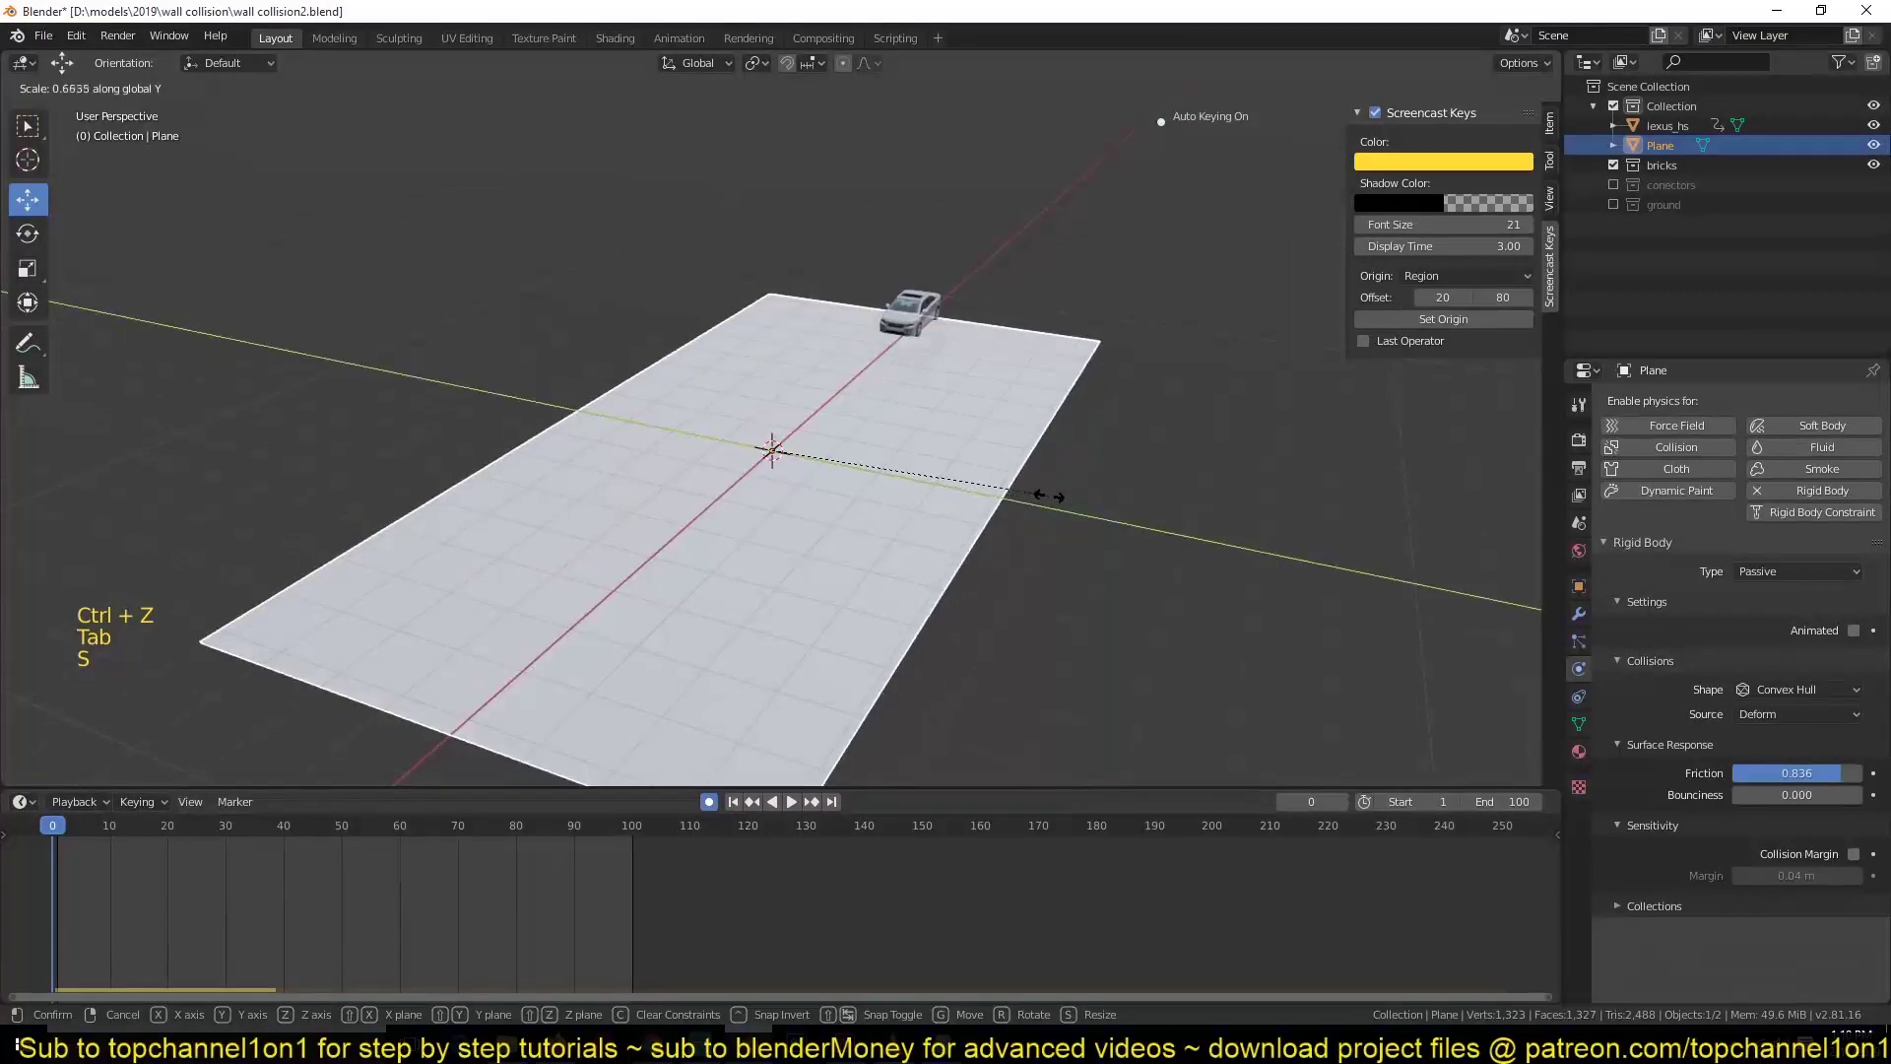
key(ctrl+a)
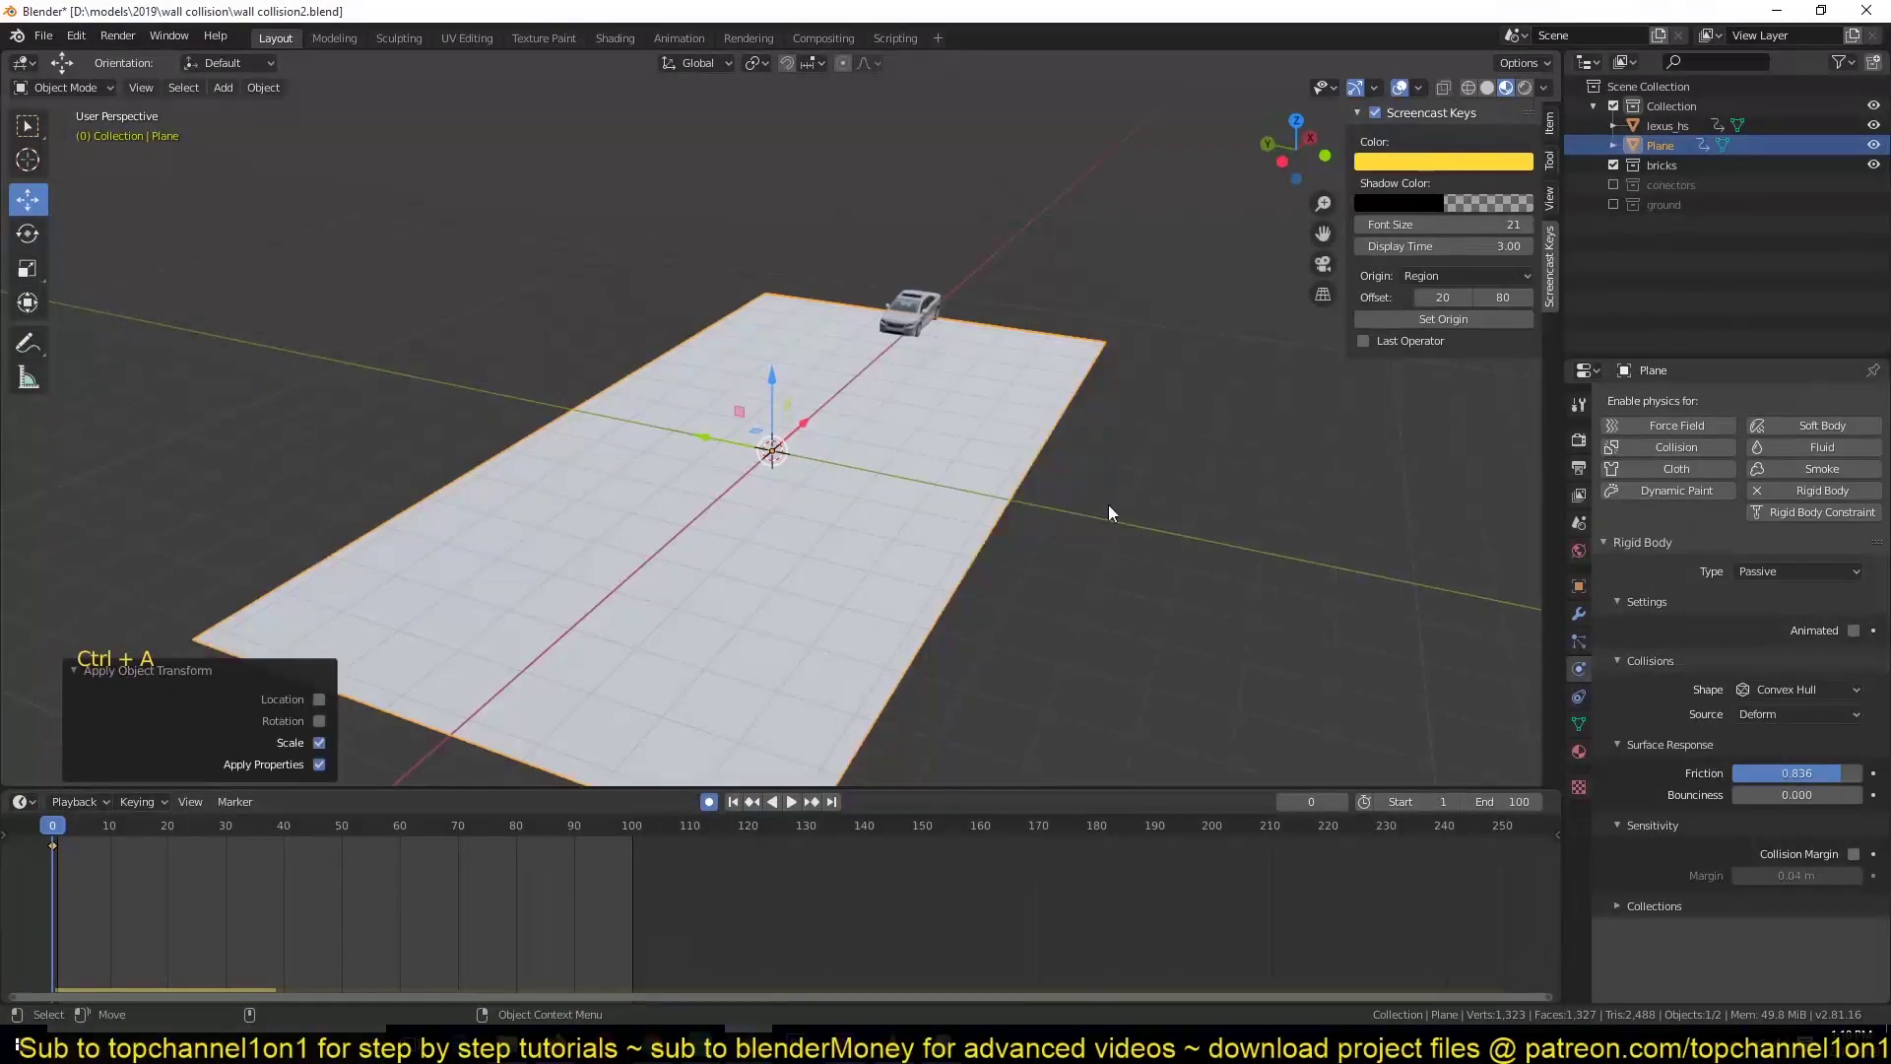
click(1590, 617)
- Add a Displace modifier with a Clouds texture and lower its strength to 0.43
click(1701, 407)
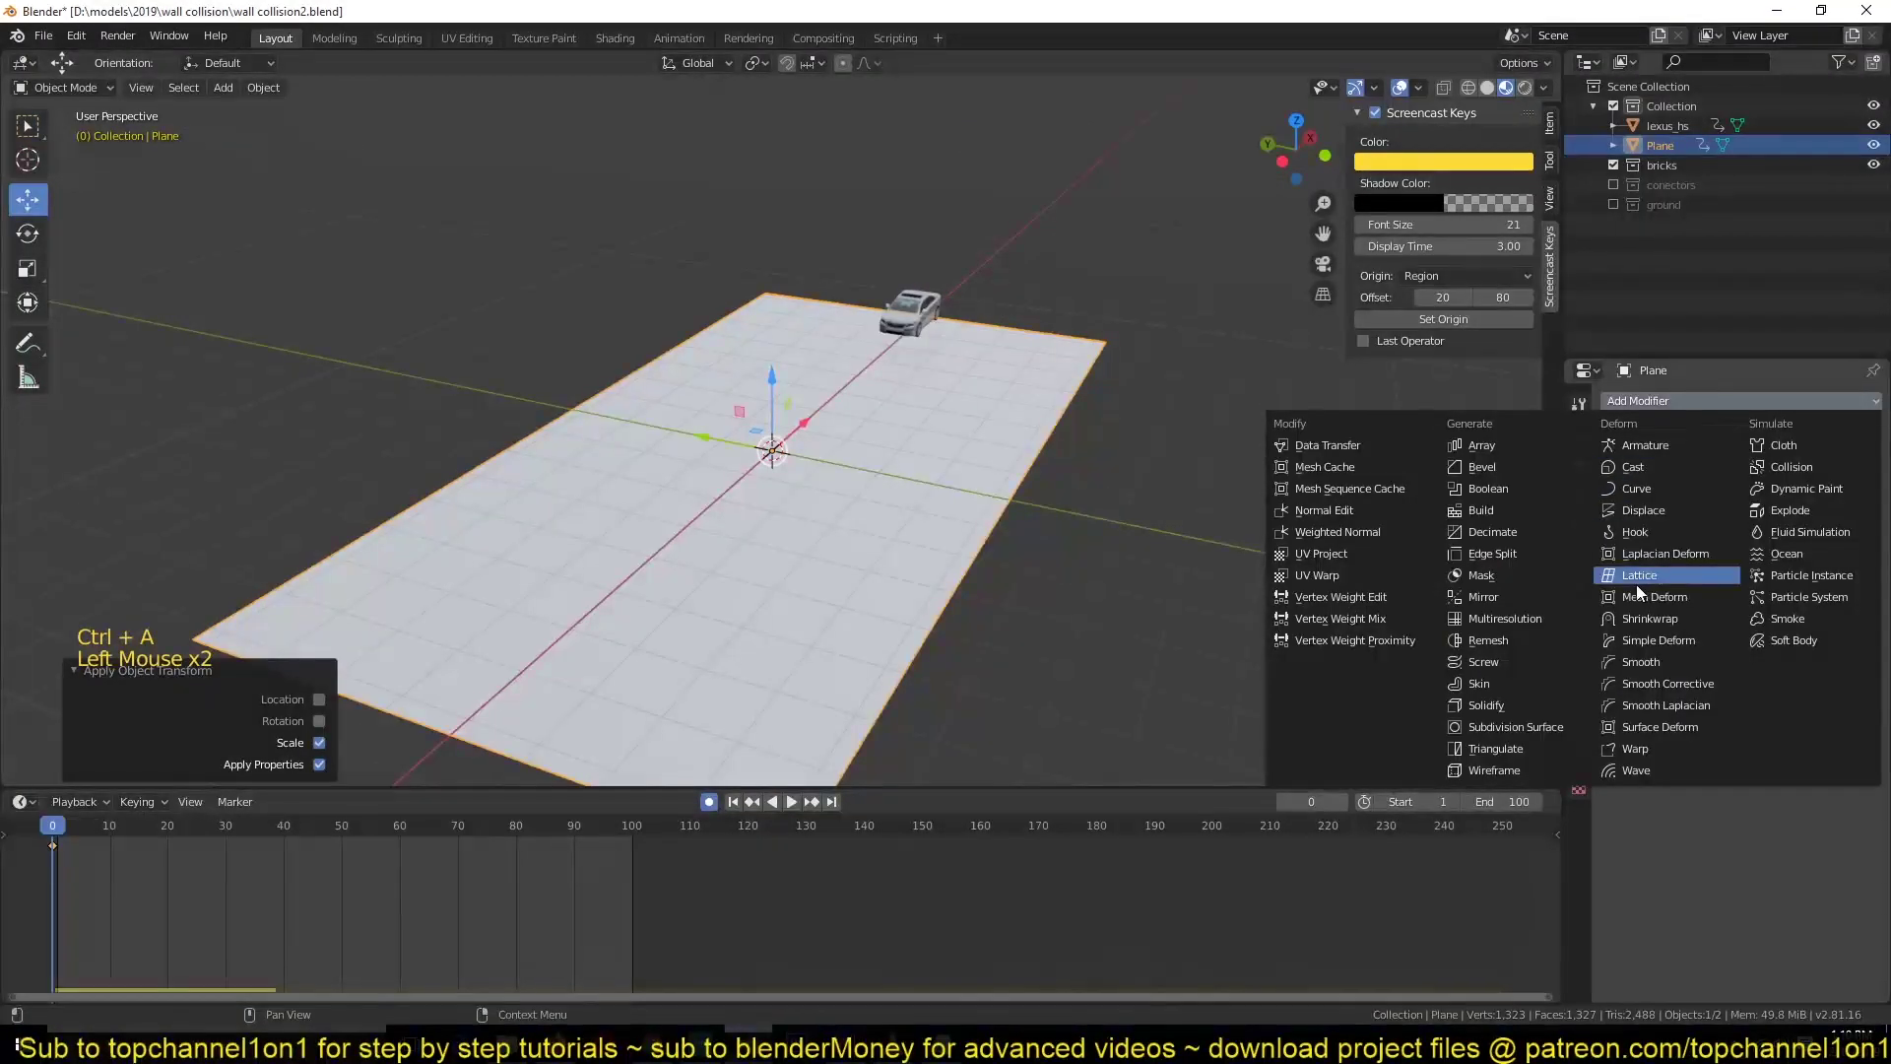
click(1875, 514)
double_click(1784, 429)
click(1781, 471)
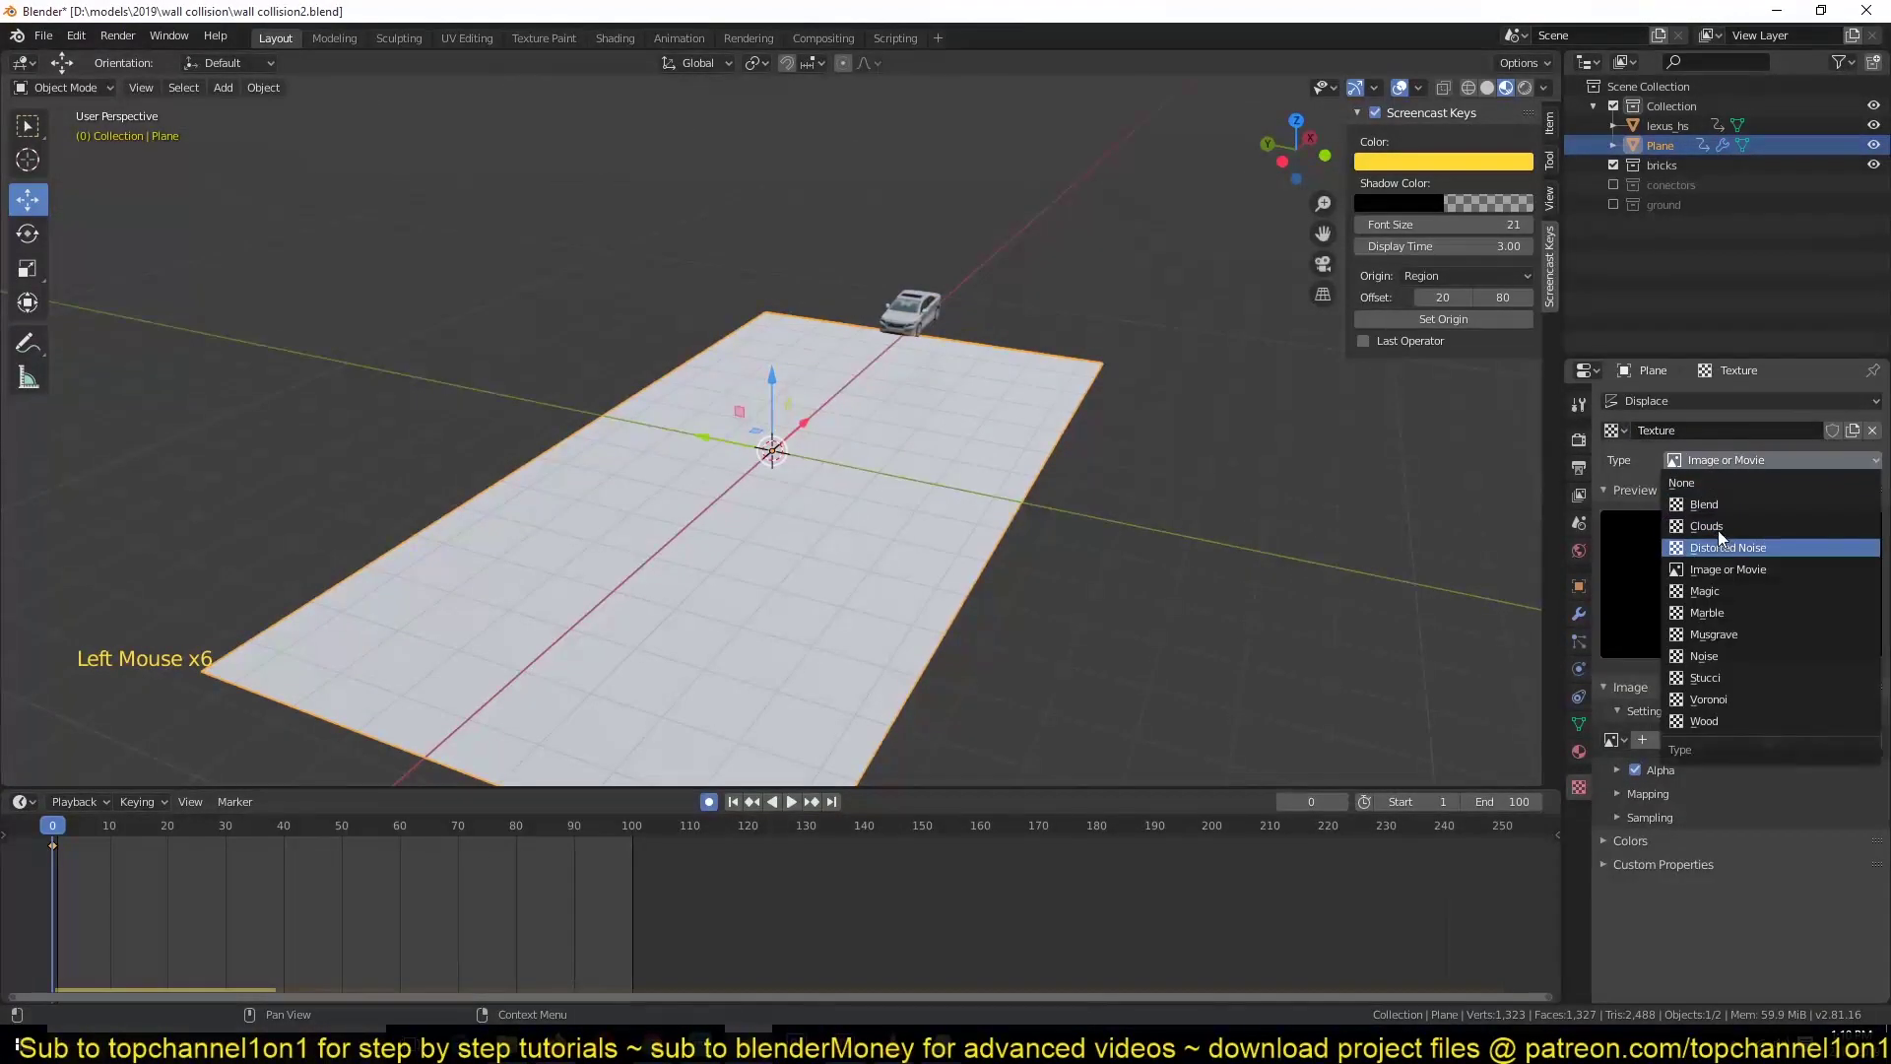
key(`)
right_click(936, 463)
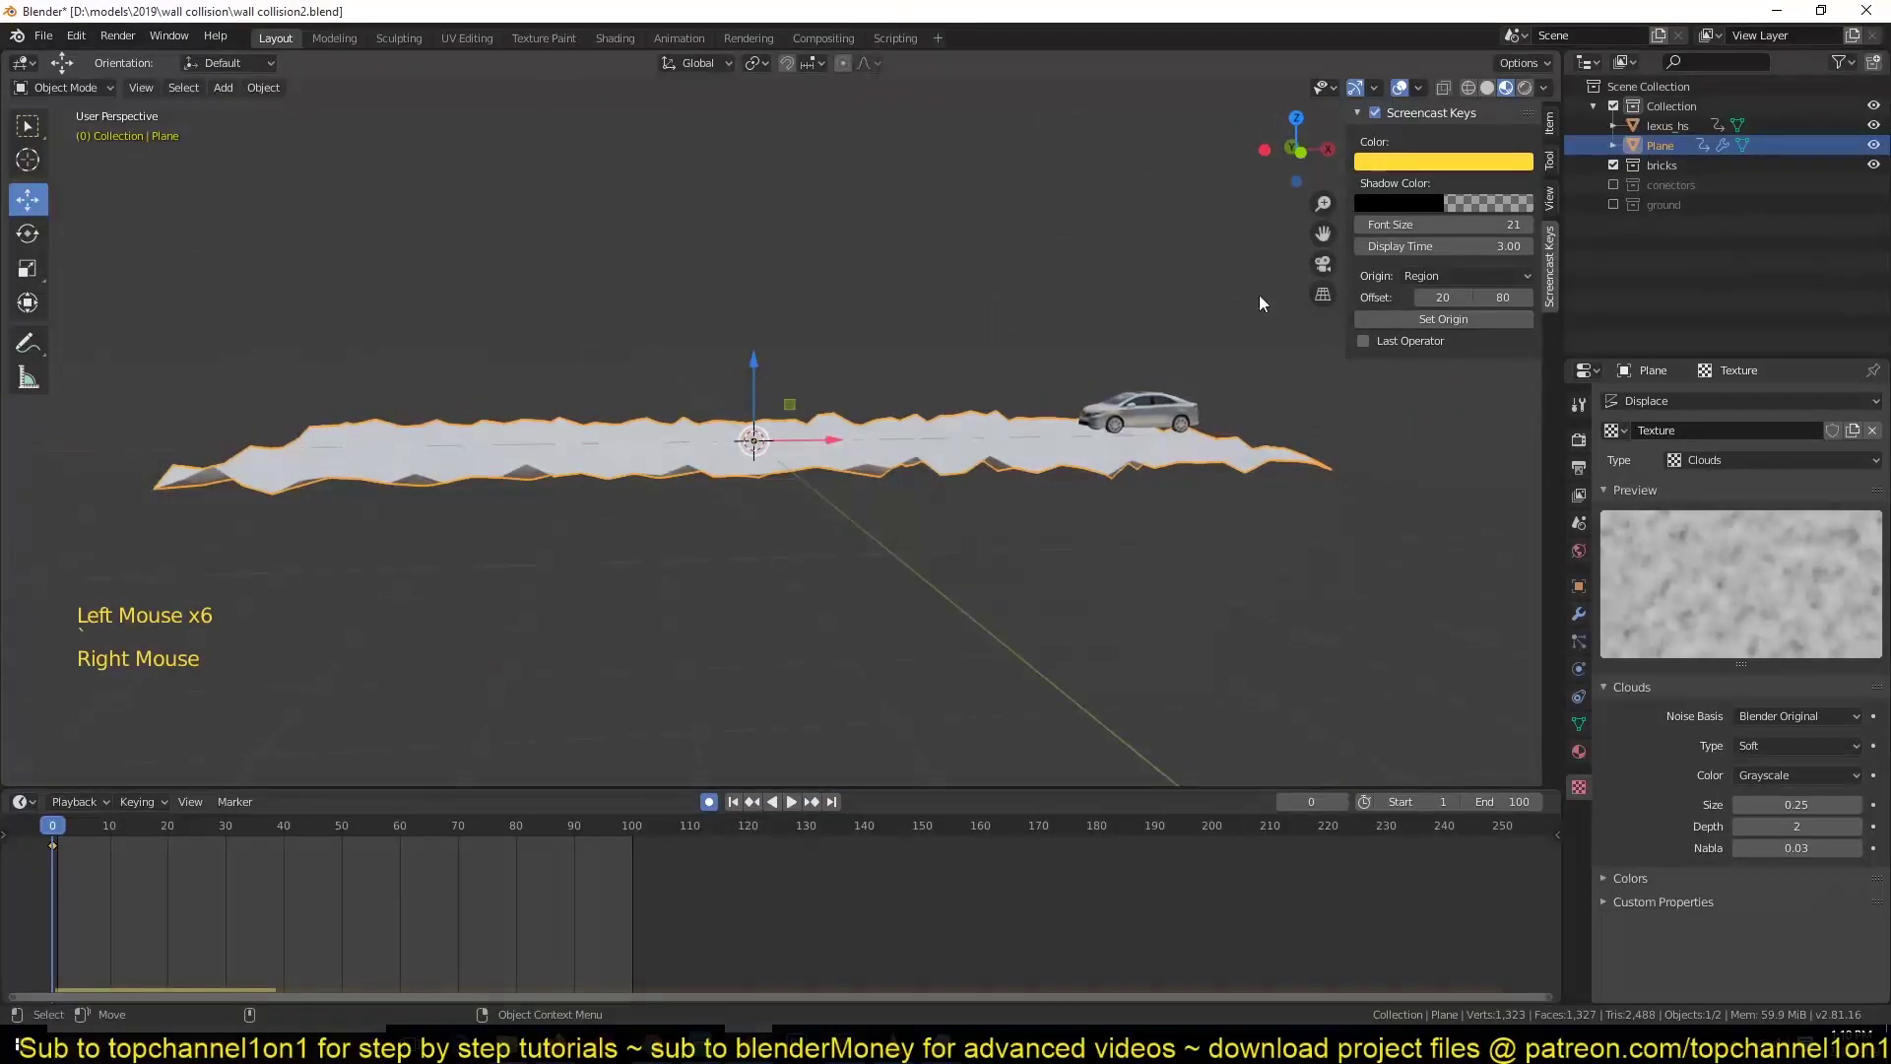
double_click(1477, 93)
key(`)
scroll(up, 3)
double_click(1586, 634)
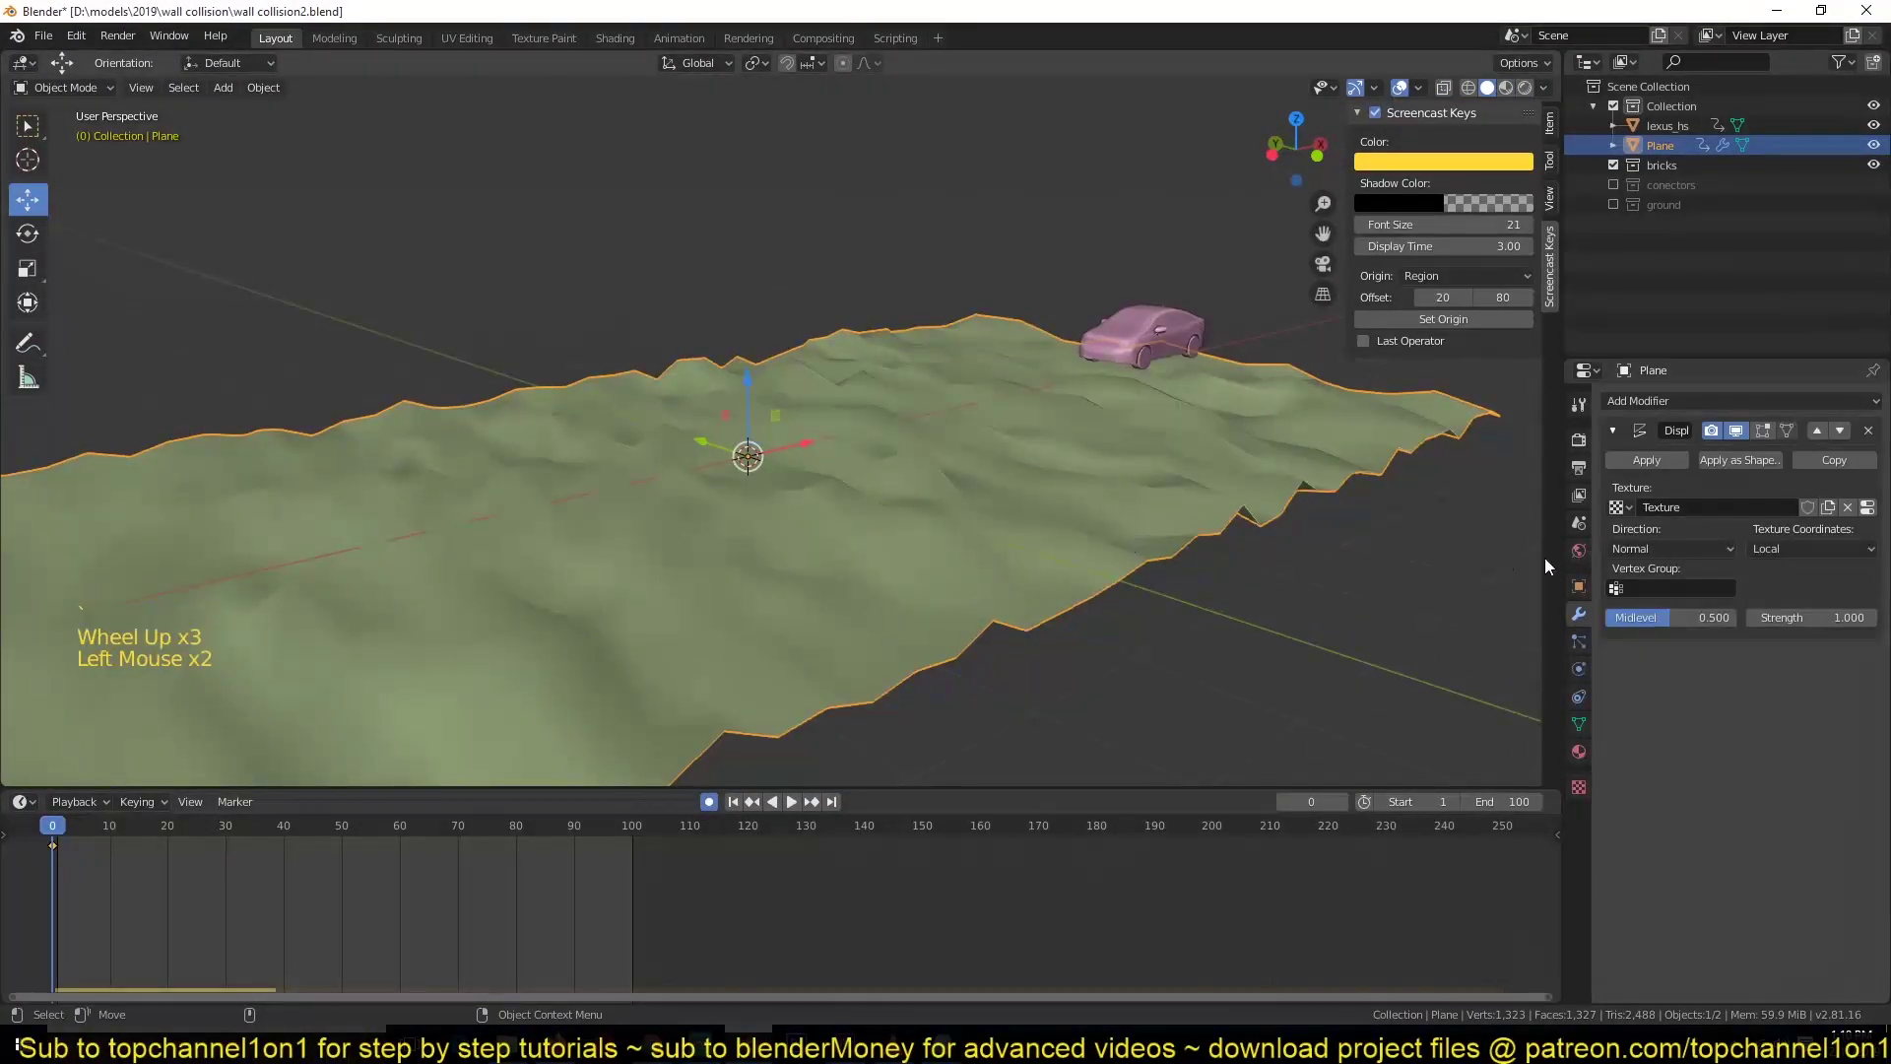
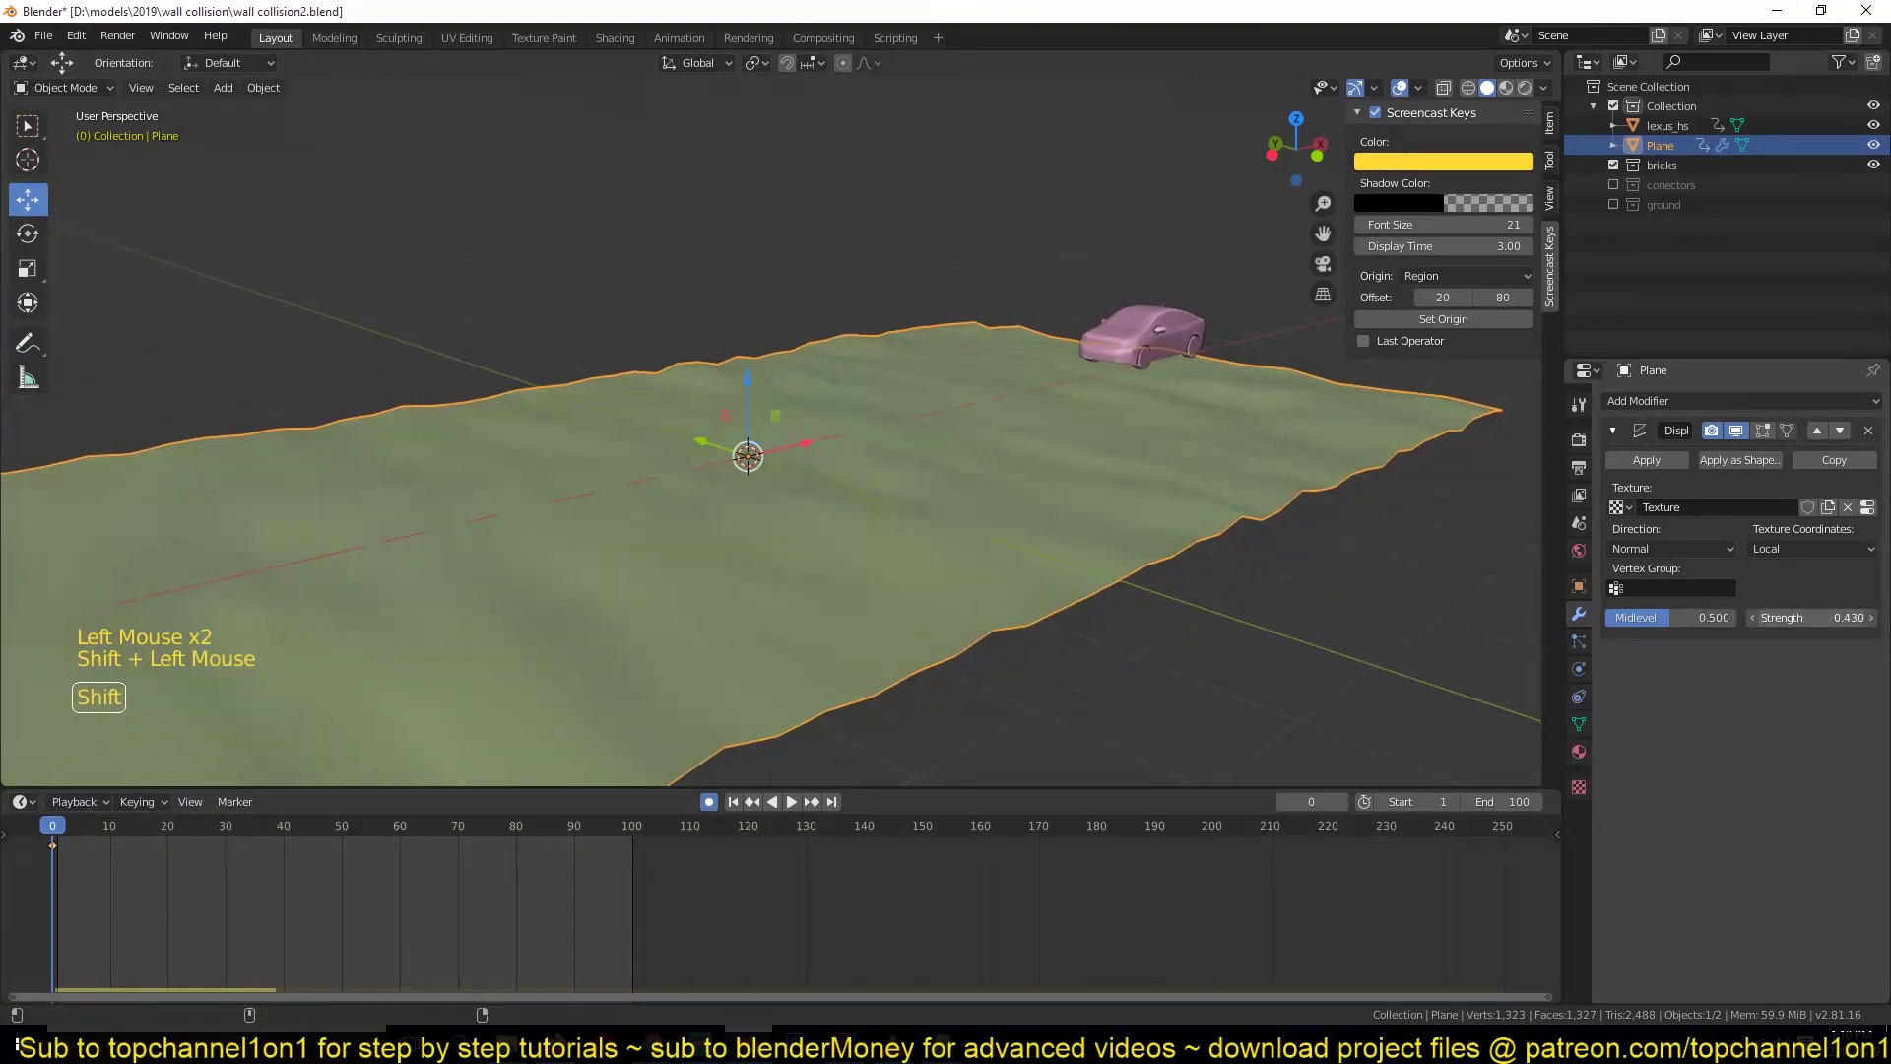
- Rescale the bumpy terrain, apply its scale and play back the car driving over it
scroll(down, 3)
key(s)
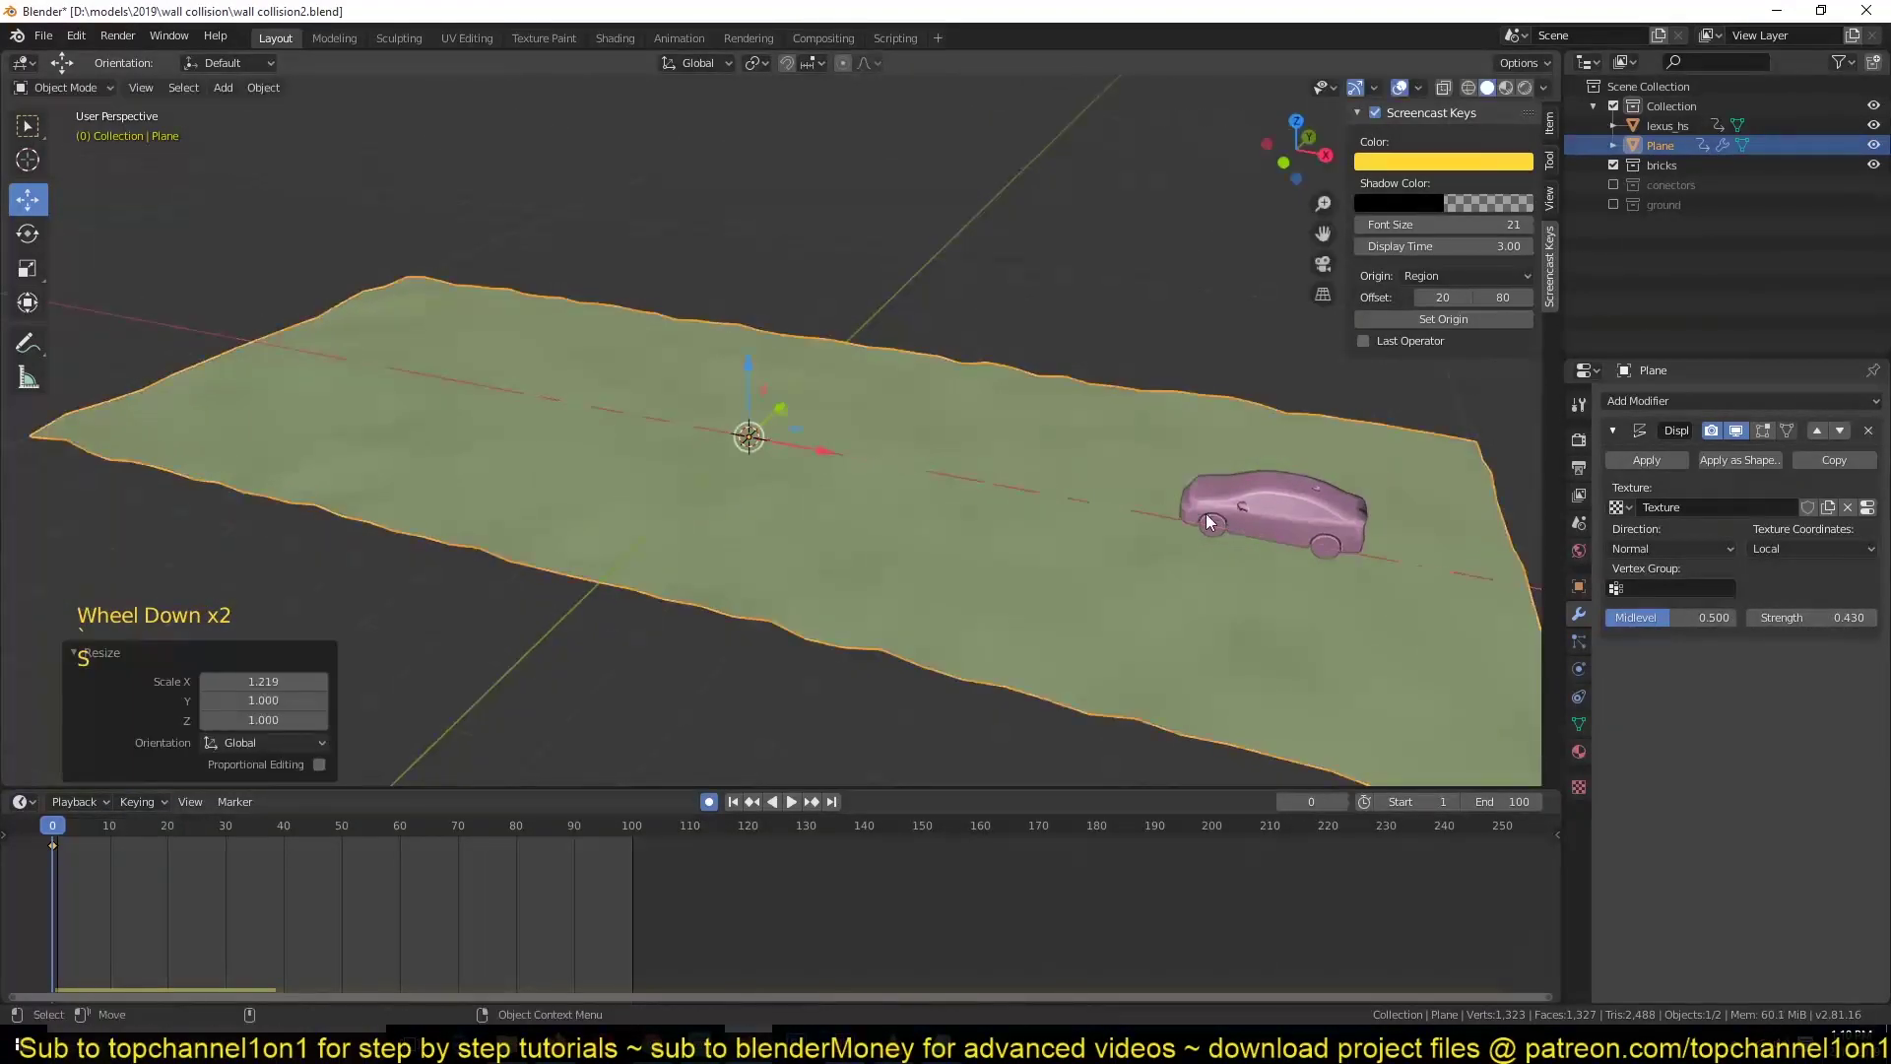
key(ctrl+a)
key(x)
key(`)
key(space)
scroll(down, 3)
scroll(up, 3)
key(Escape)
key(`)
click(1058, 476)
key(`)
key(`)
scroll(up, 3)
click(1186, 363)
click(1155, 517)
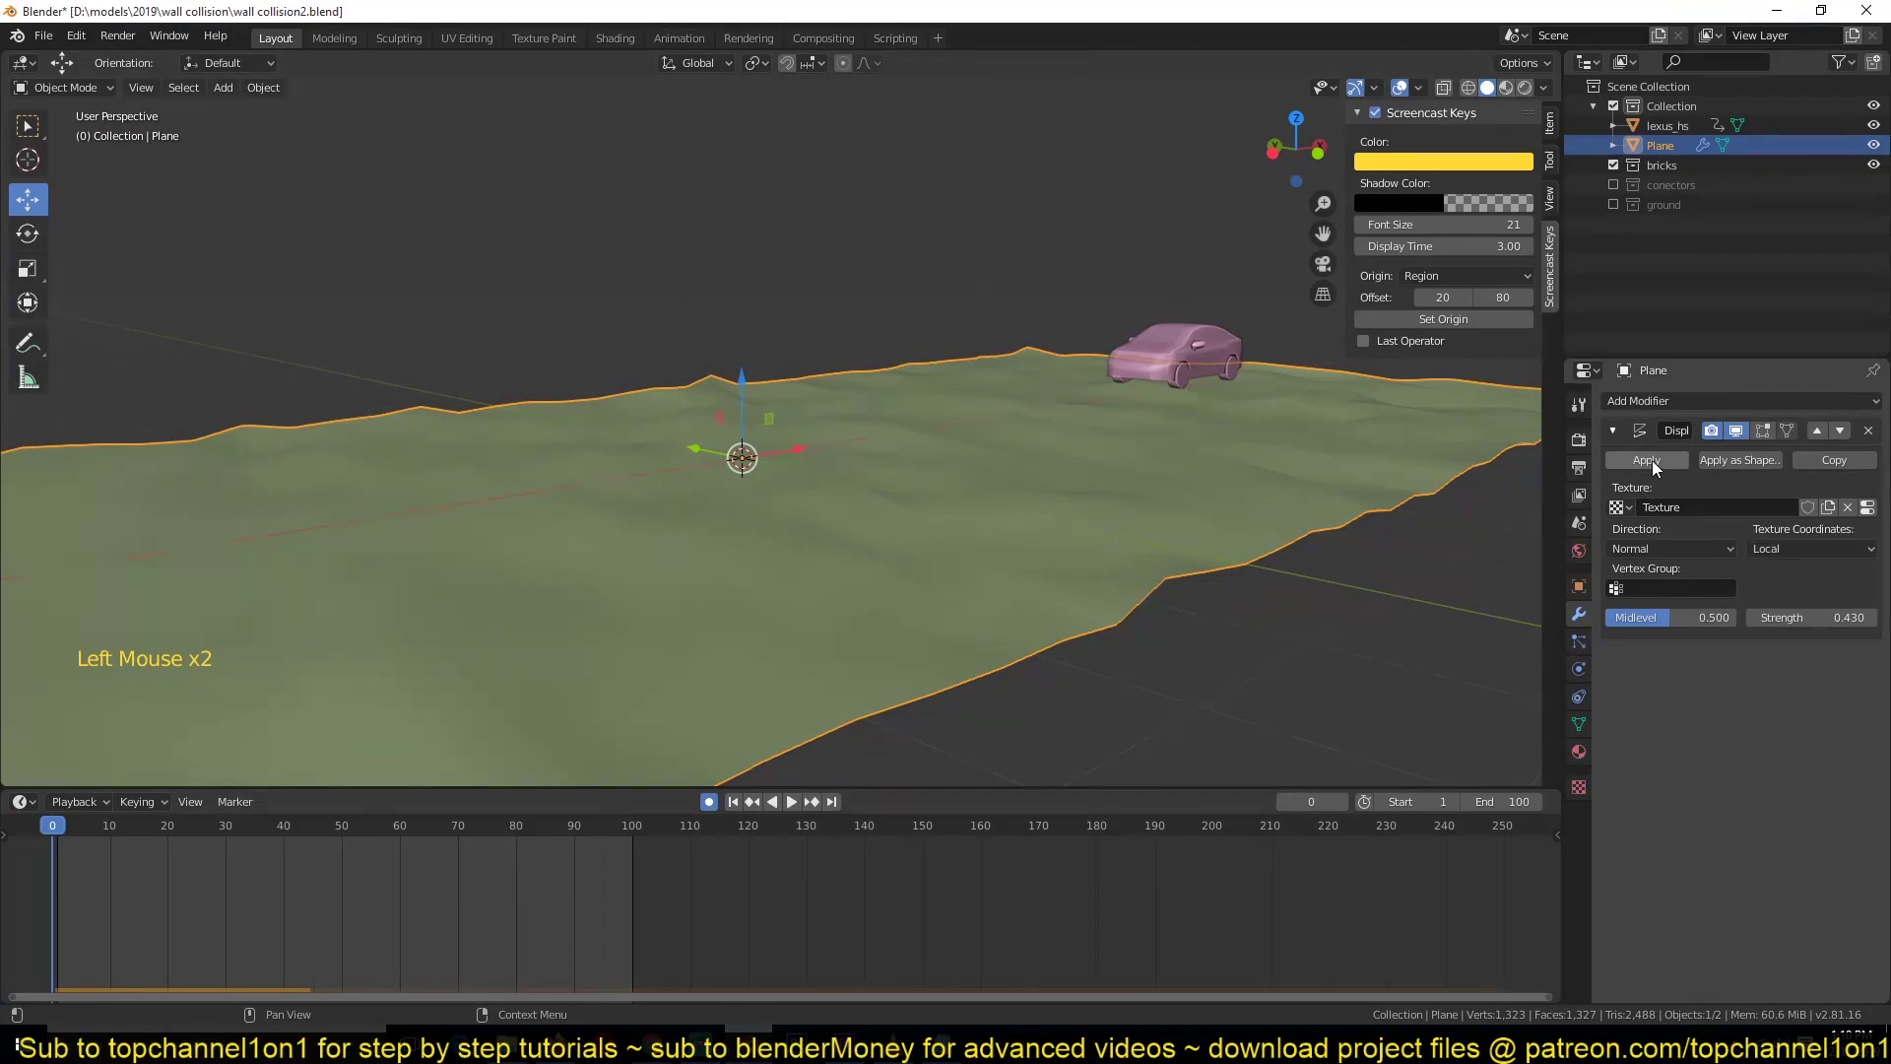
click(1581, 648)
click(1576, 617)
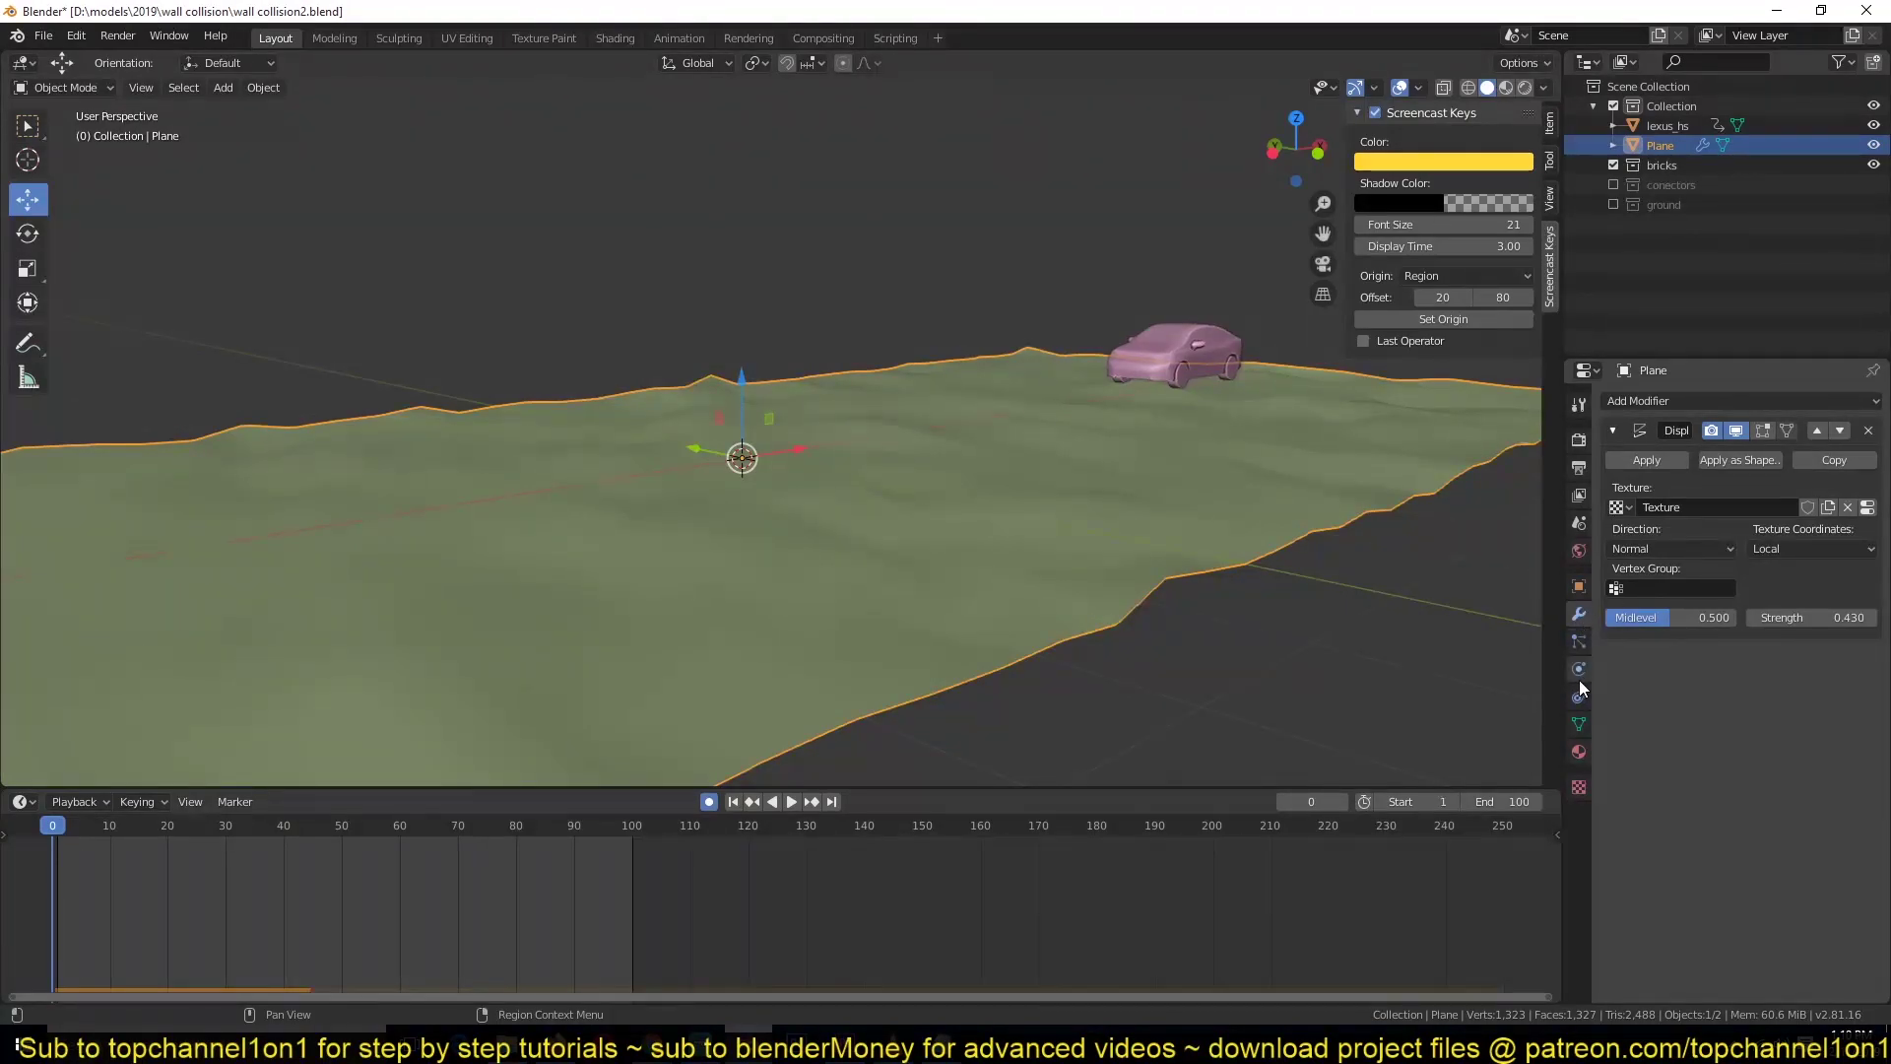
click(1585, 651)
click(1586, 674)
scroll(down, 3)
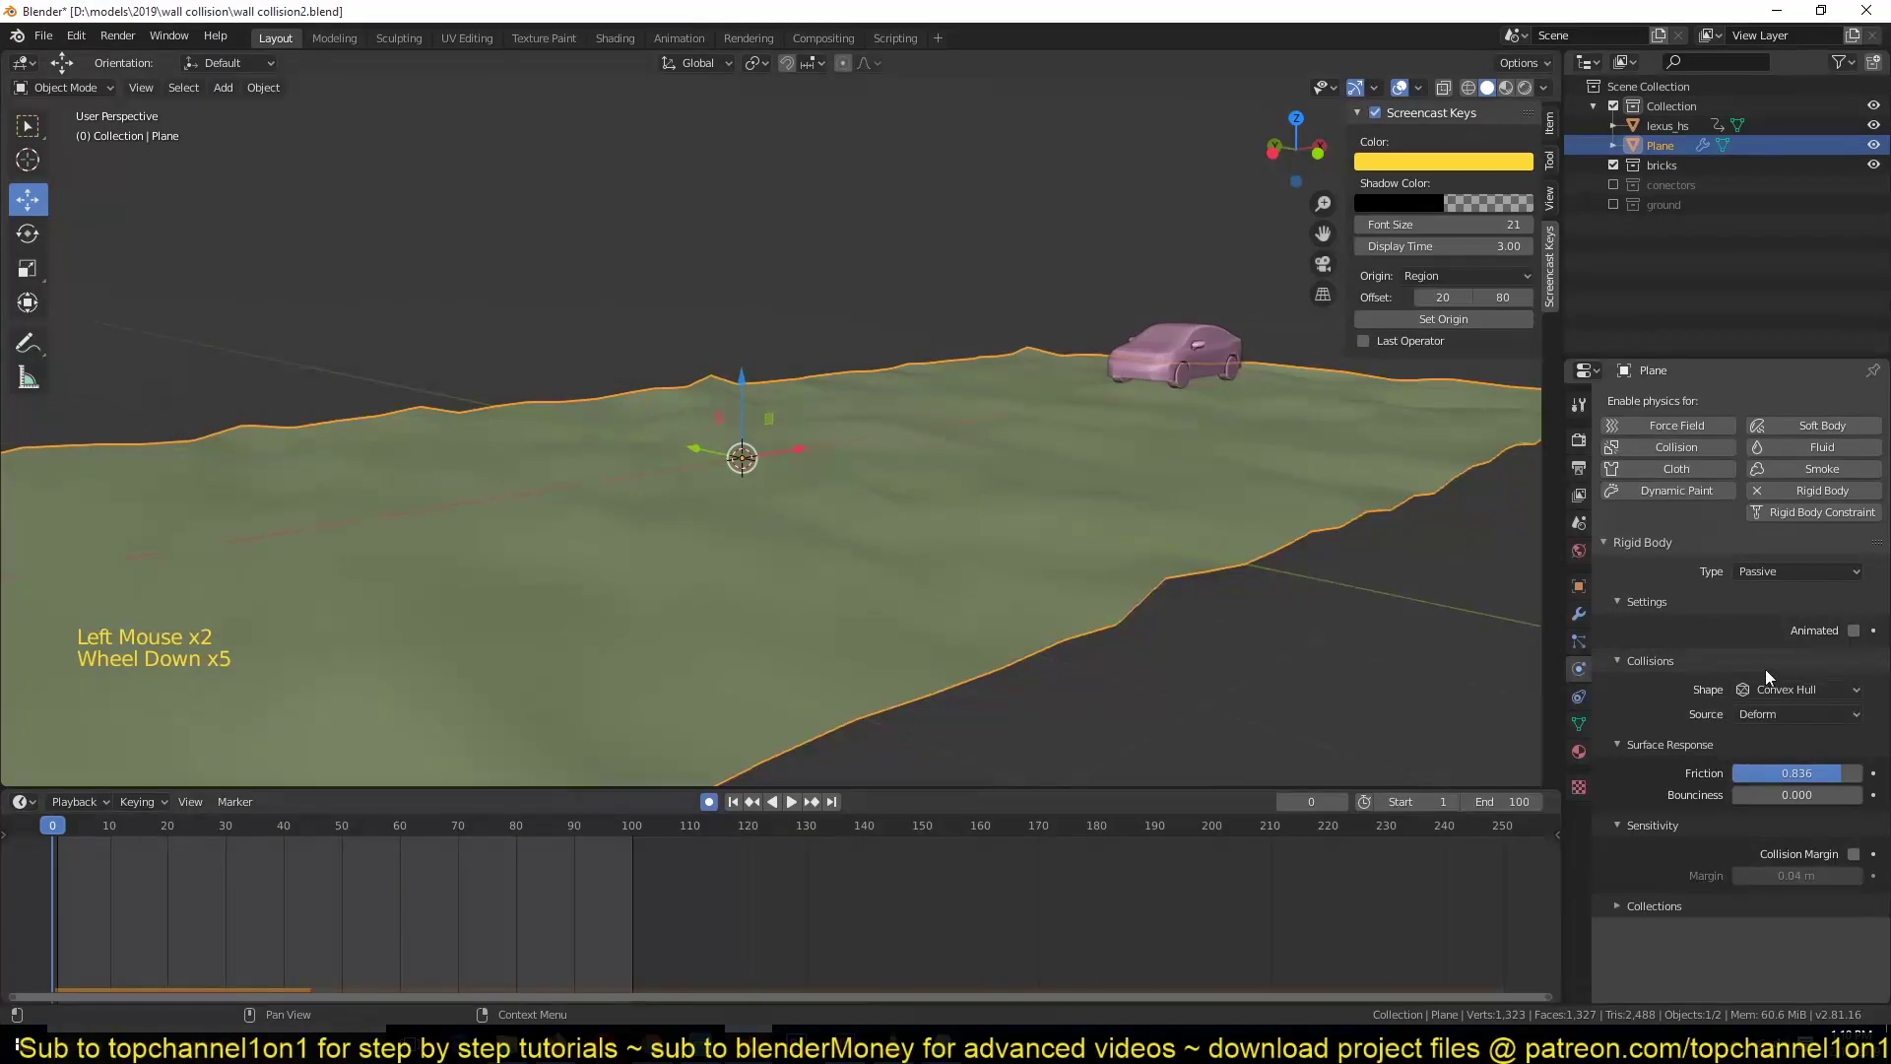
click(1788, 693)
scroll(down, 3)
click(1866, 749)
scroll(up, 3)
key(`)
click(1588, 626)
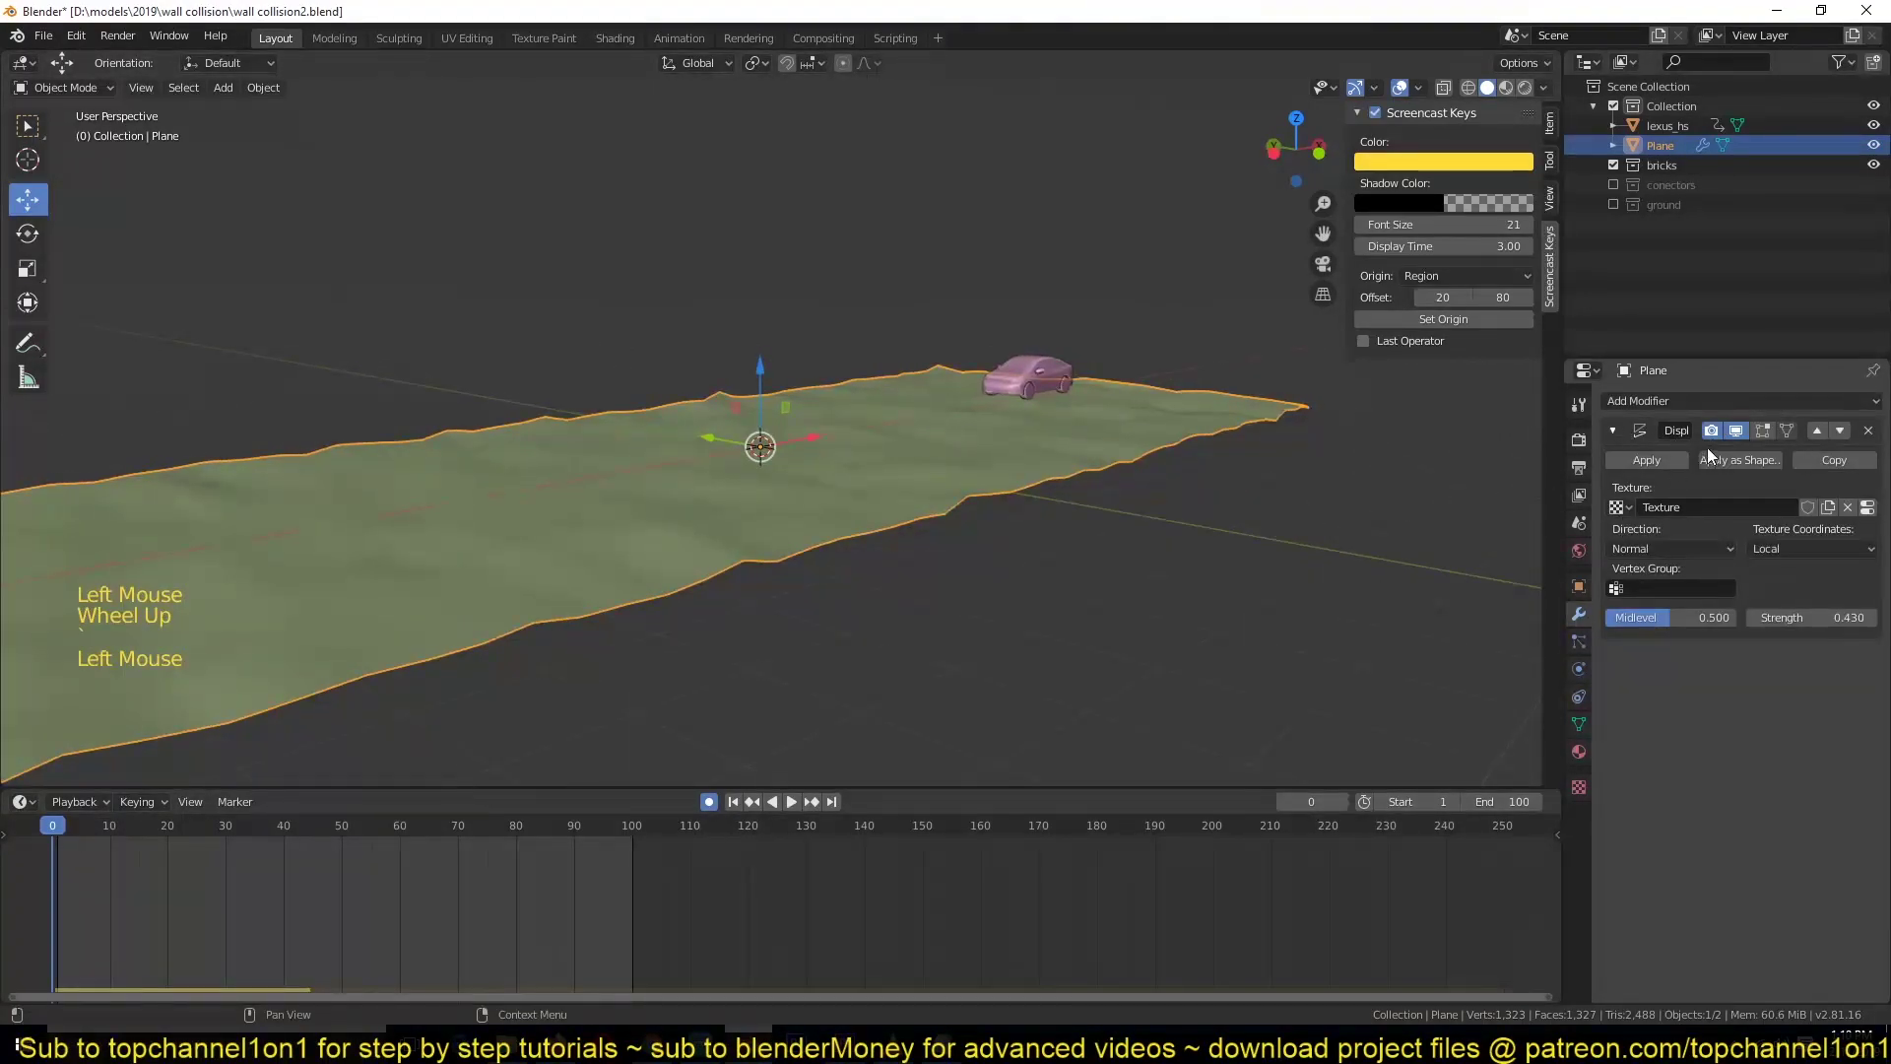
key(space)
key(Escape)
key(`)
key(space)
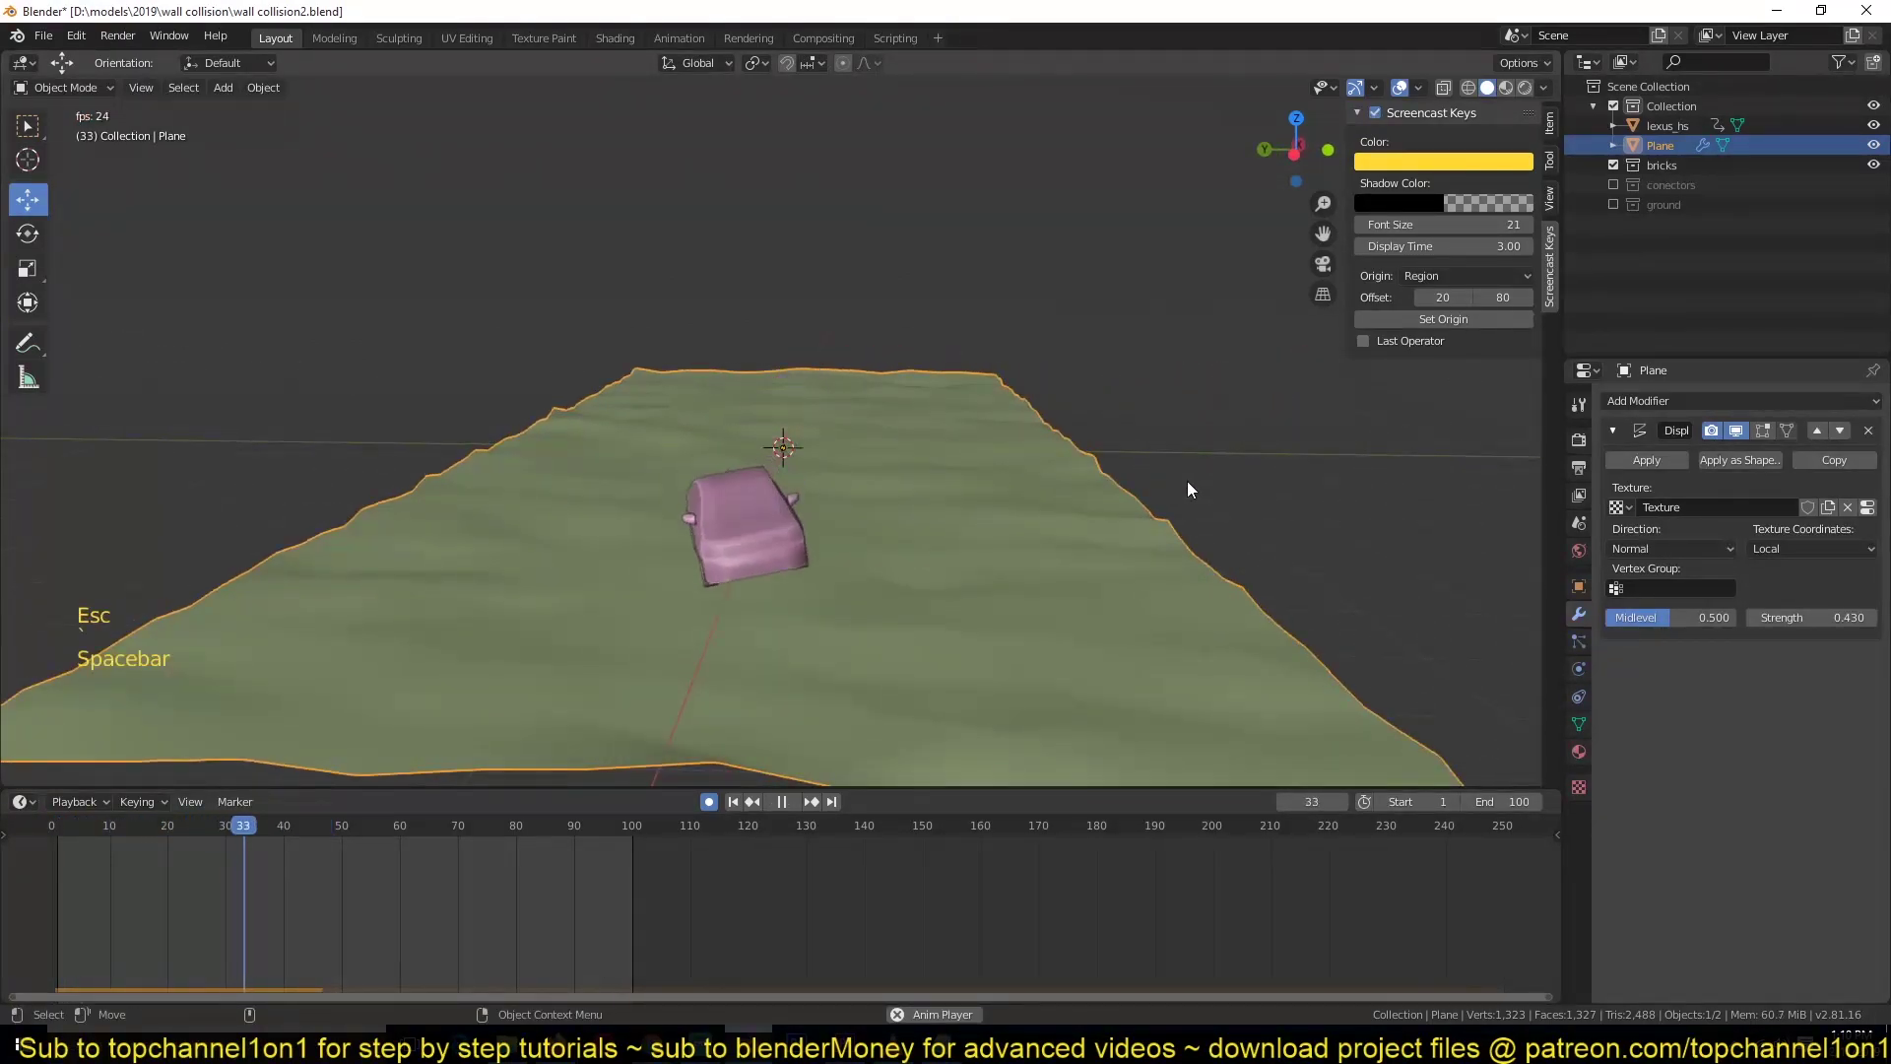
key(Escape)
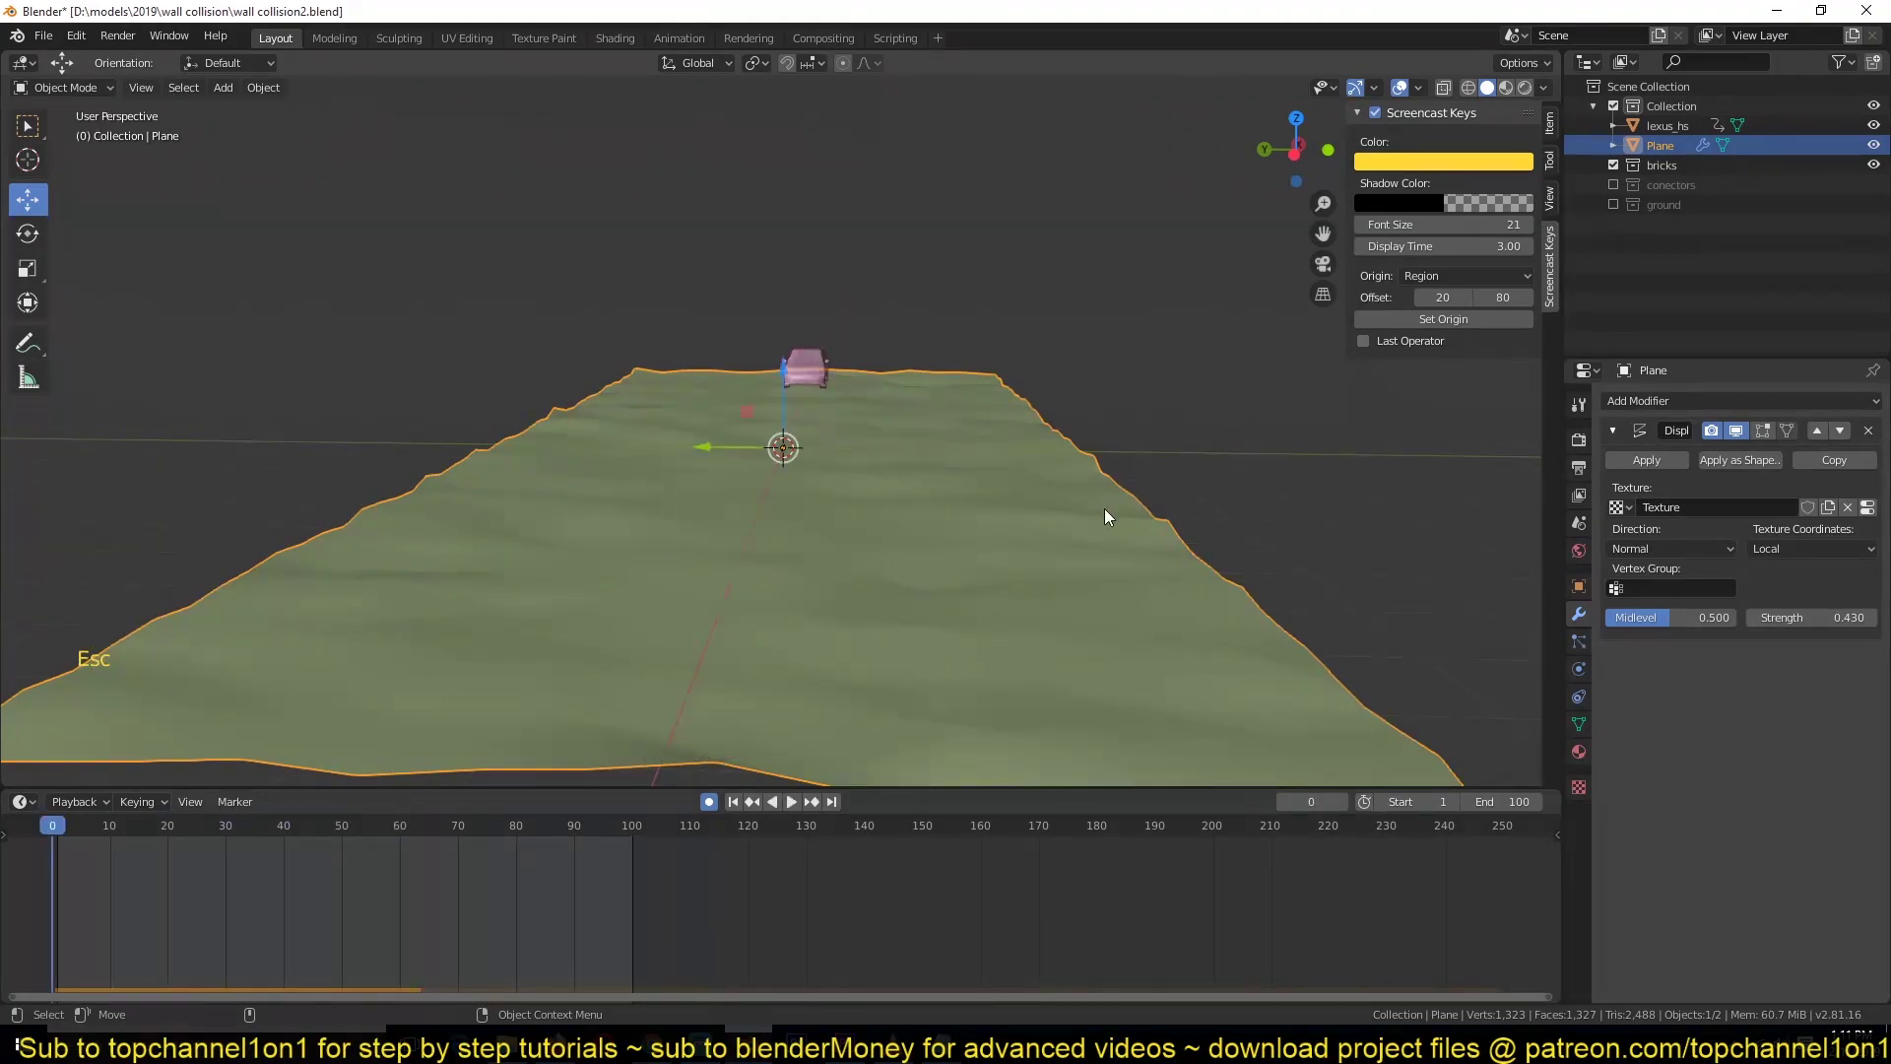
key(alt+a)
key(`)
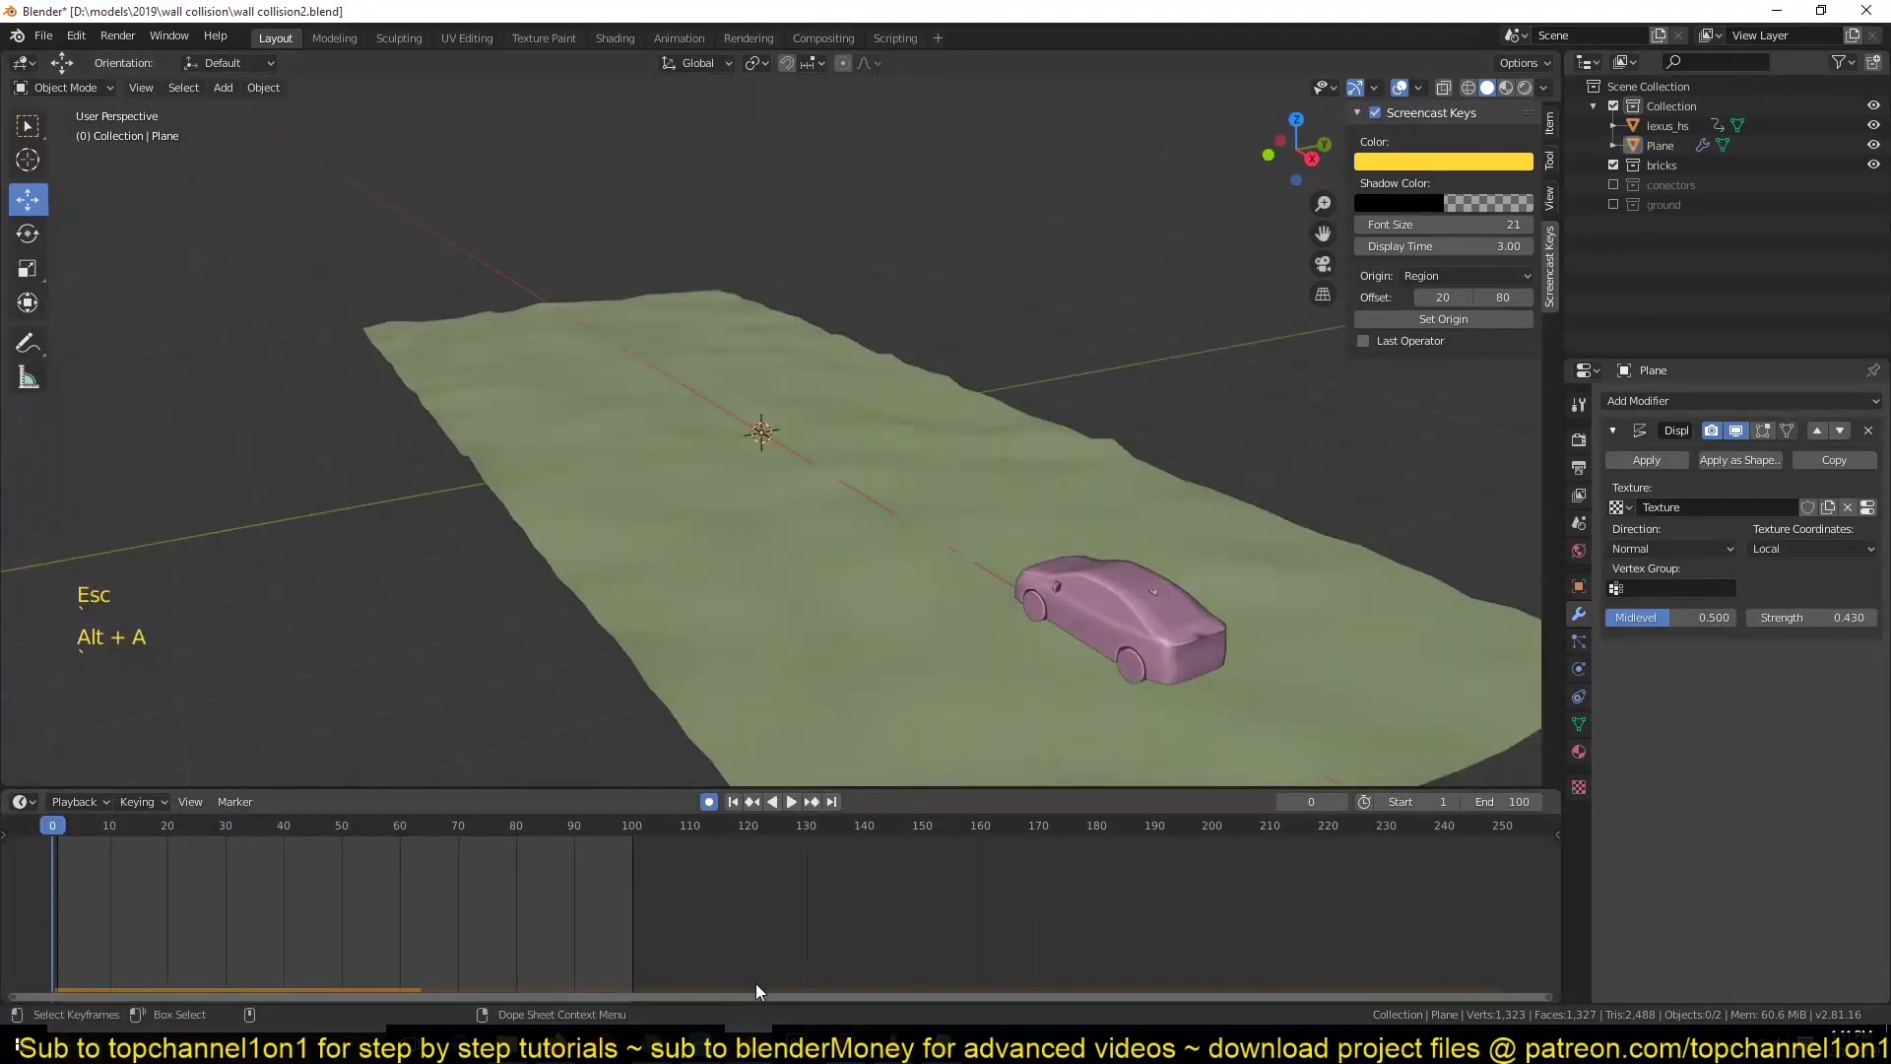
scroll(down, 3)
key(KP_1)
- Add a new plane and rotate it 90° on X to stand upright facing front
scroll(up, 3)
right_click(741, 363)
key(shift+a)
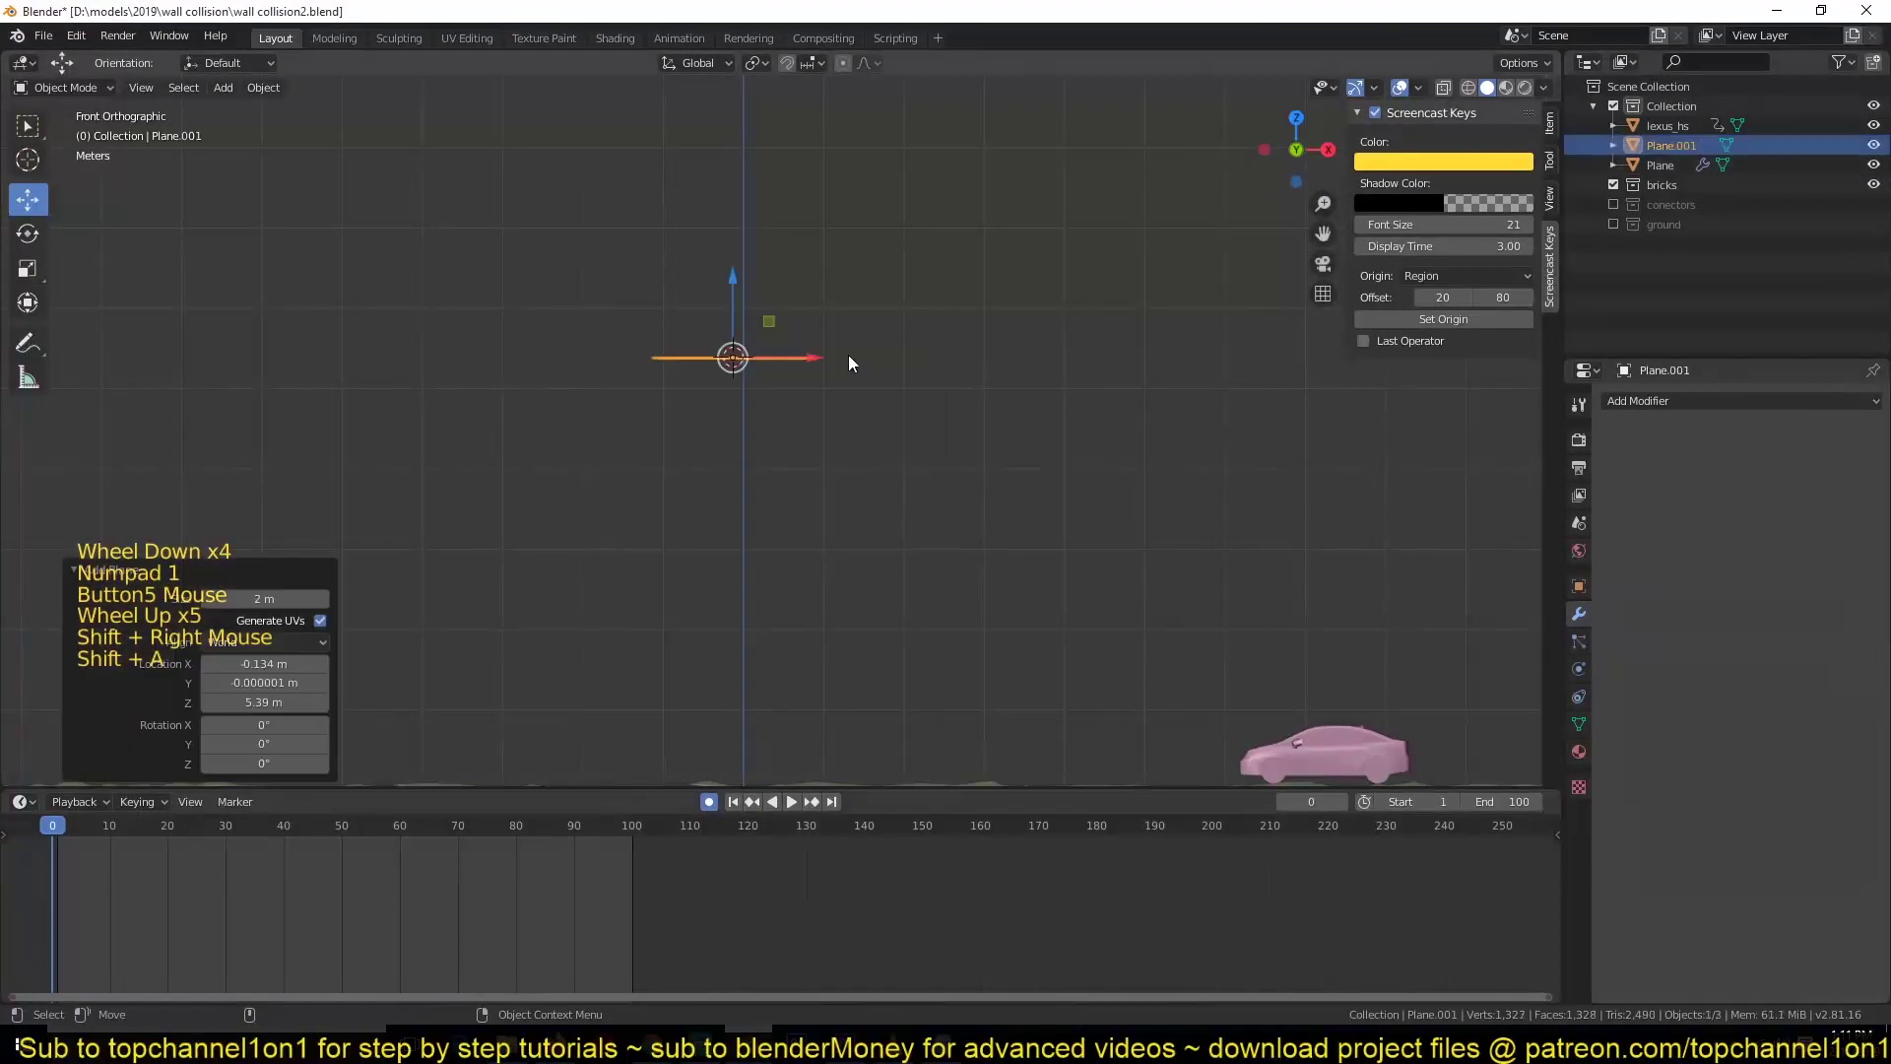
key(r)
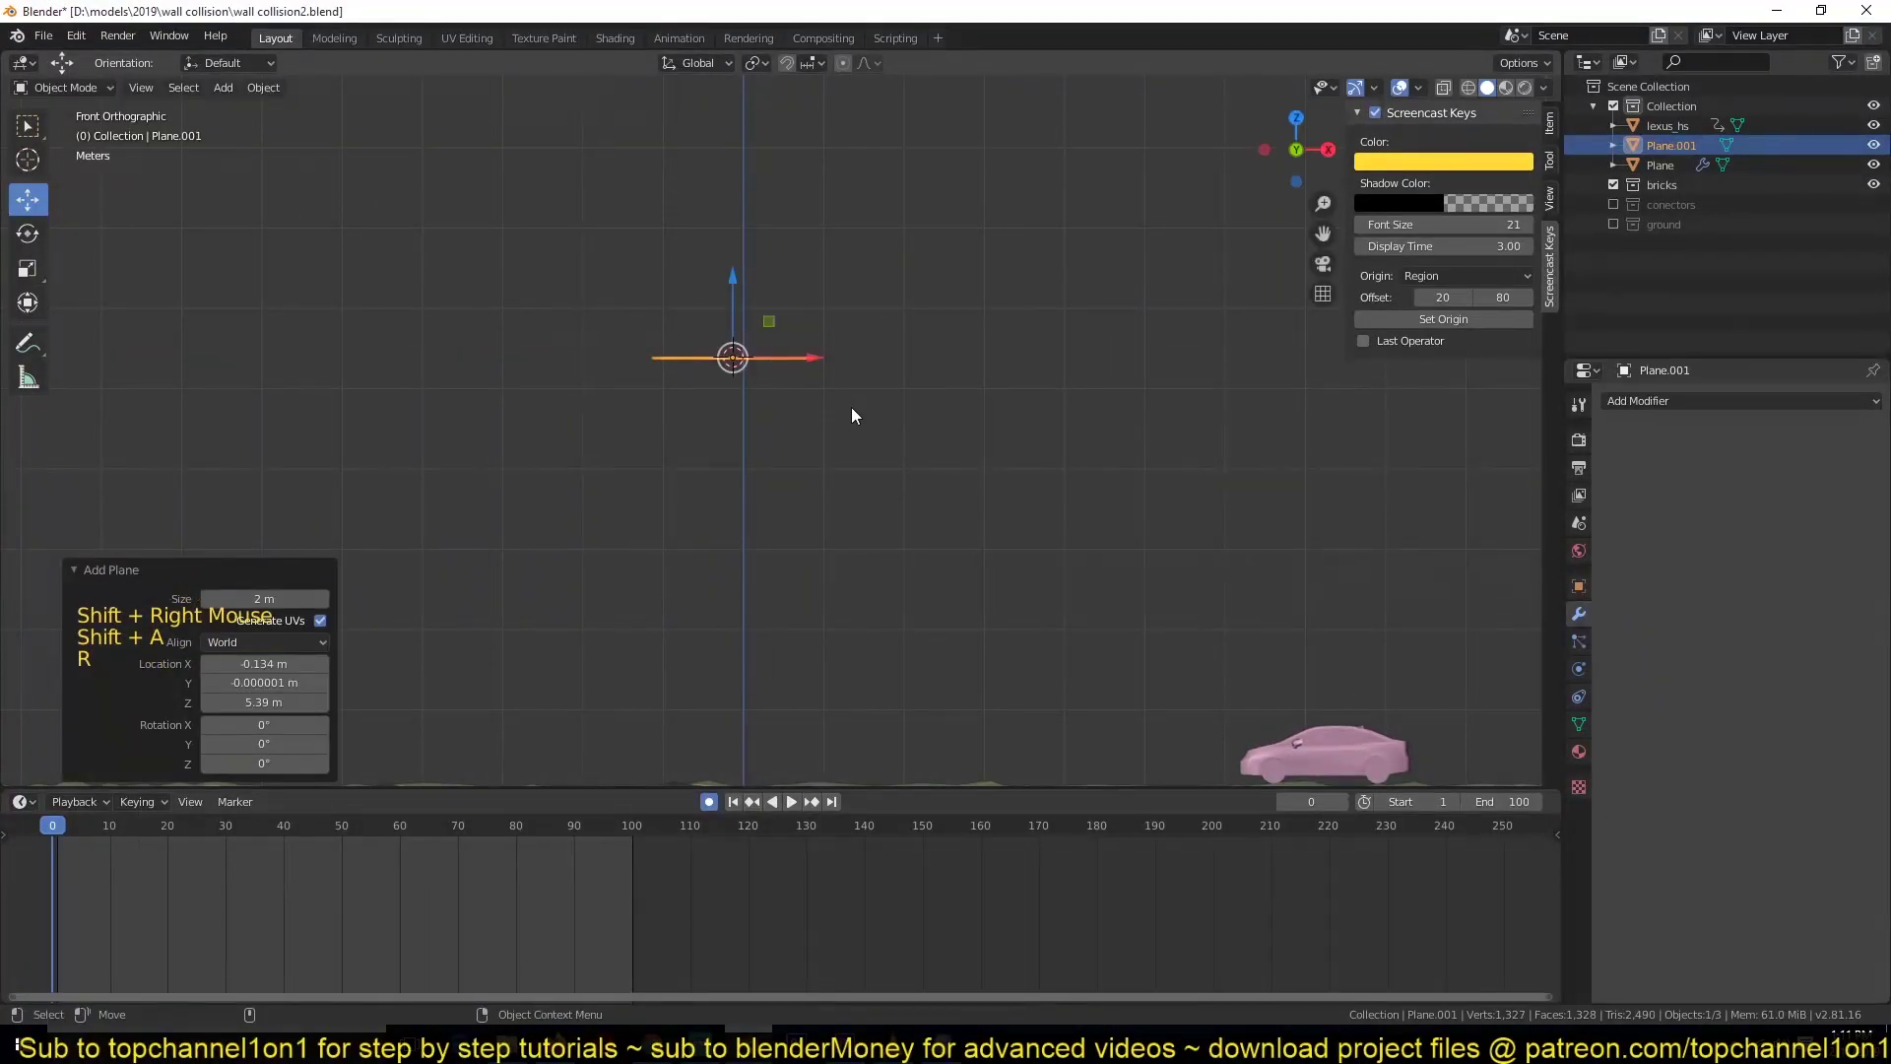
key(r)
- Stretch the upright plane along X into a wide brick-shaped rectangle
key(s)
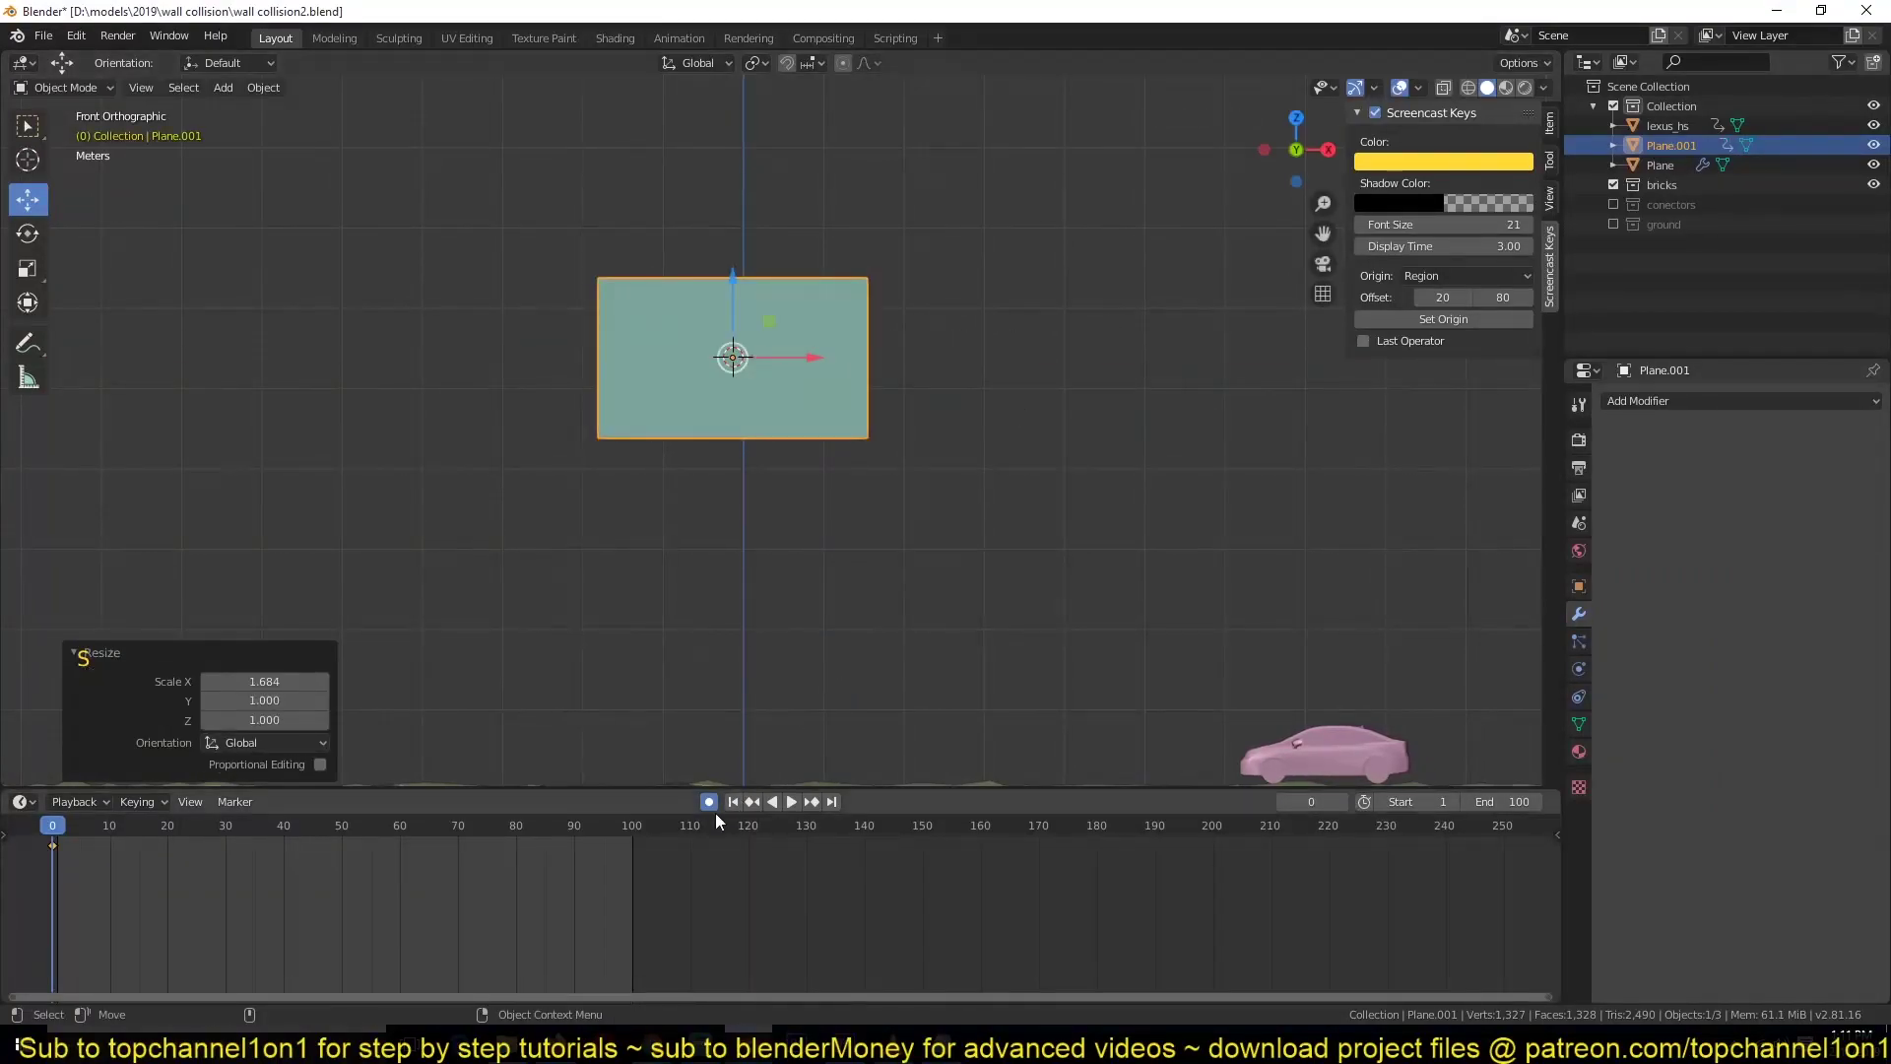
click(719, 810)
key(x)
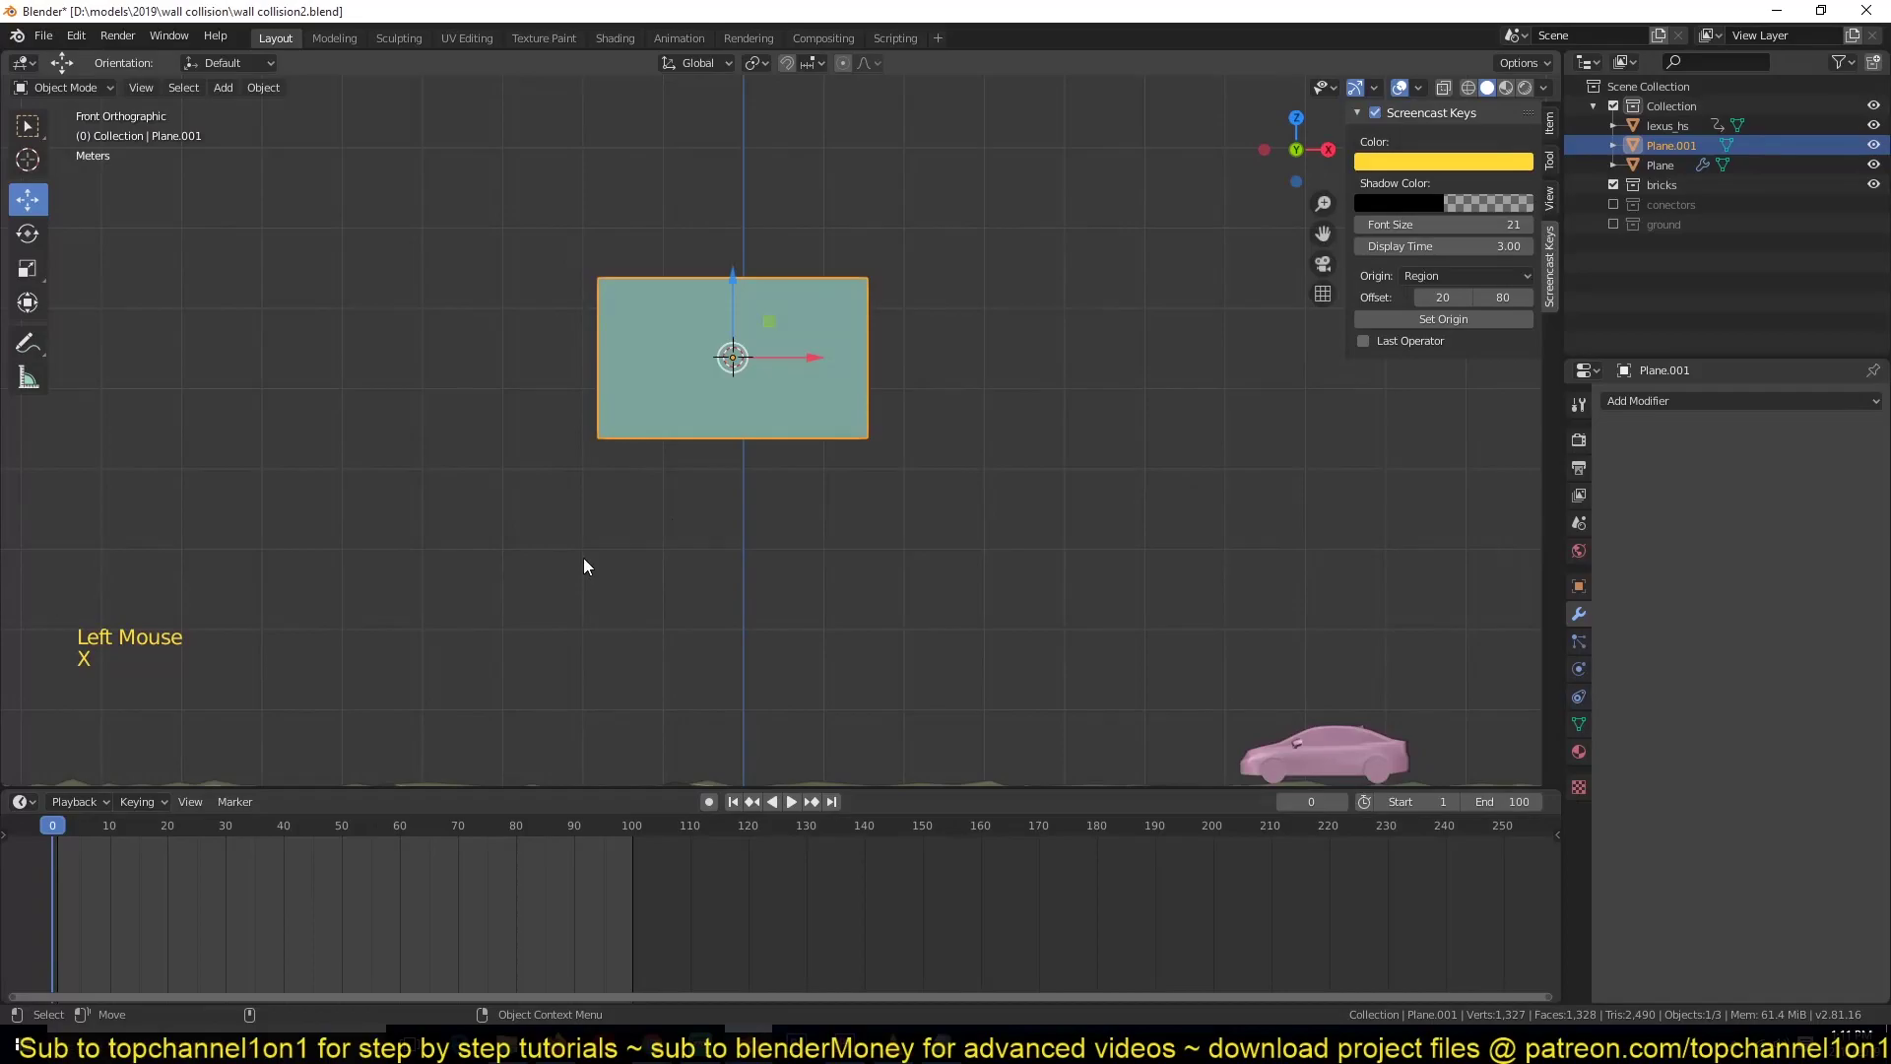
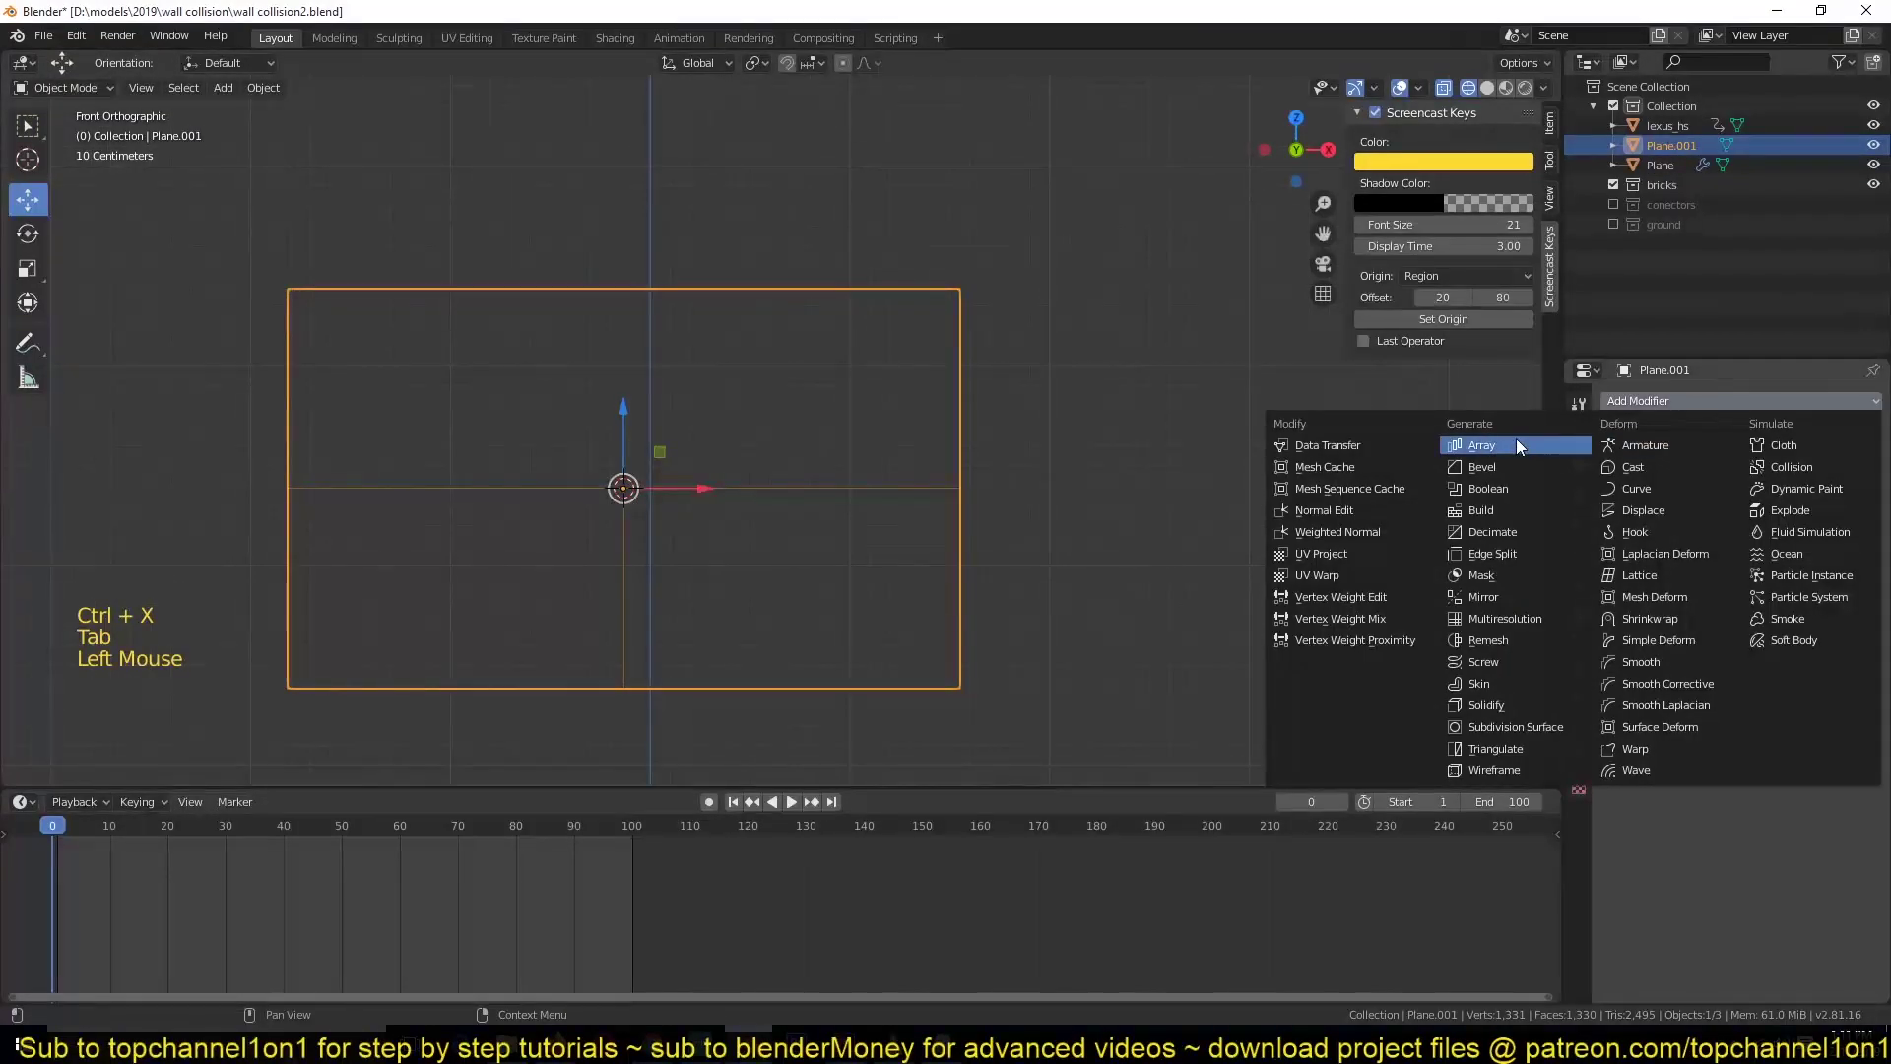
- Duplicate and offset a brick row in Edit Mode, then merge vertices by distance
scroll(down, 3)
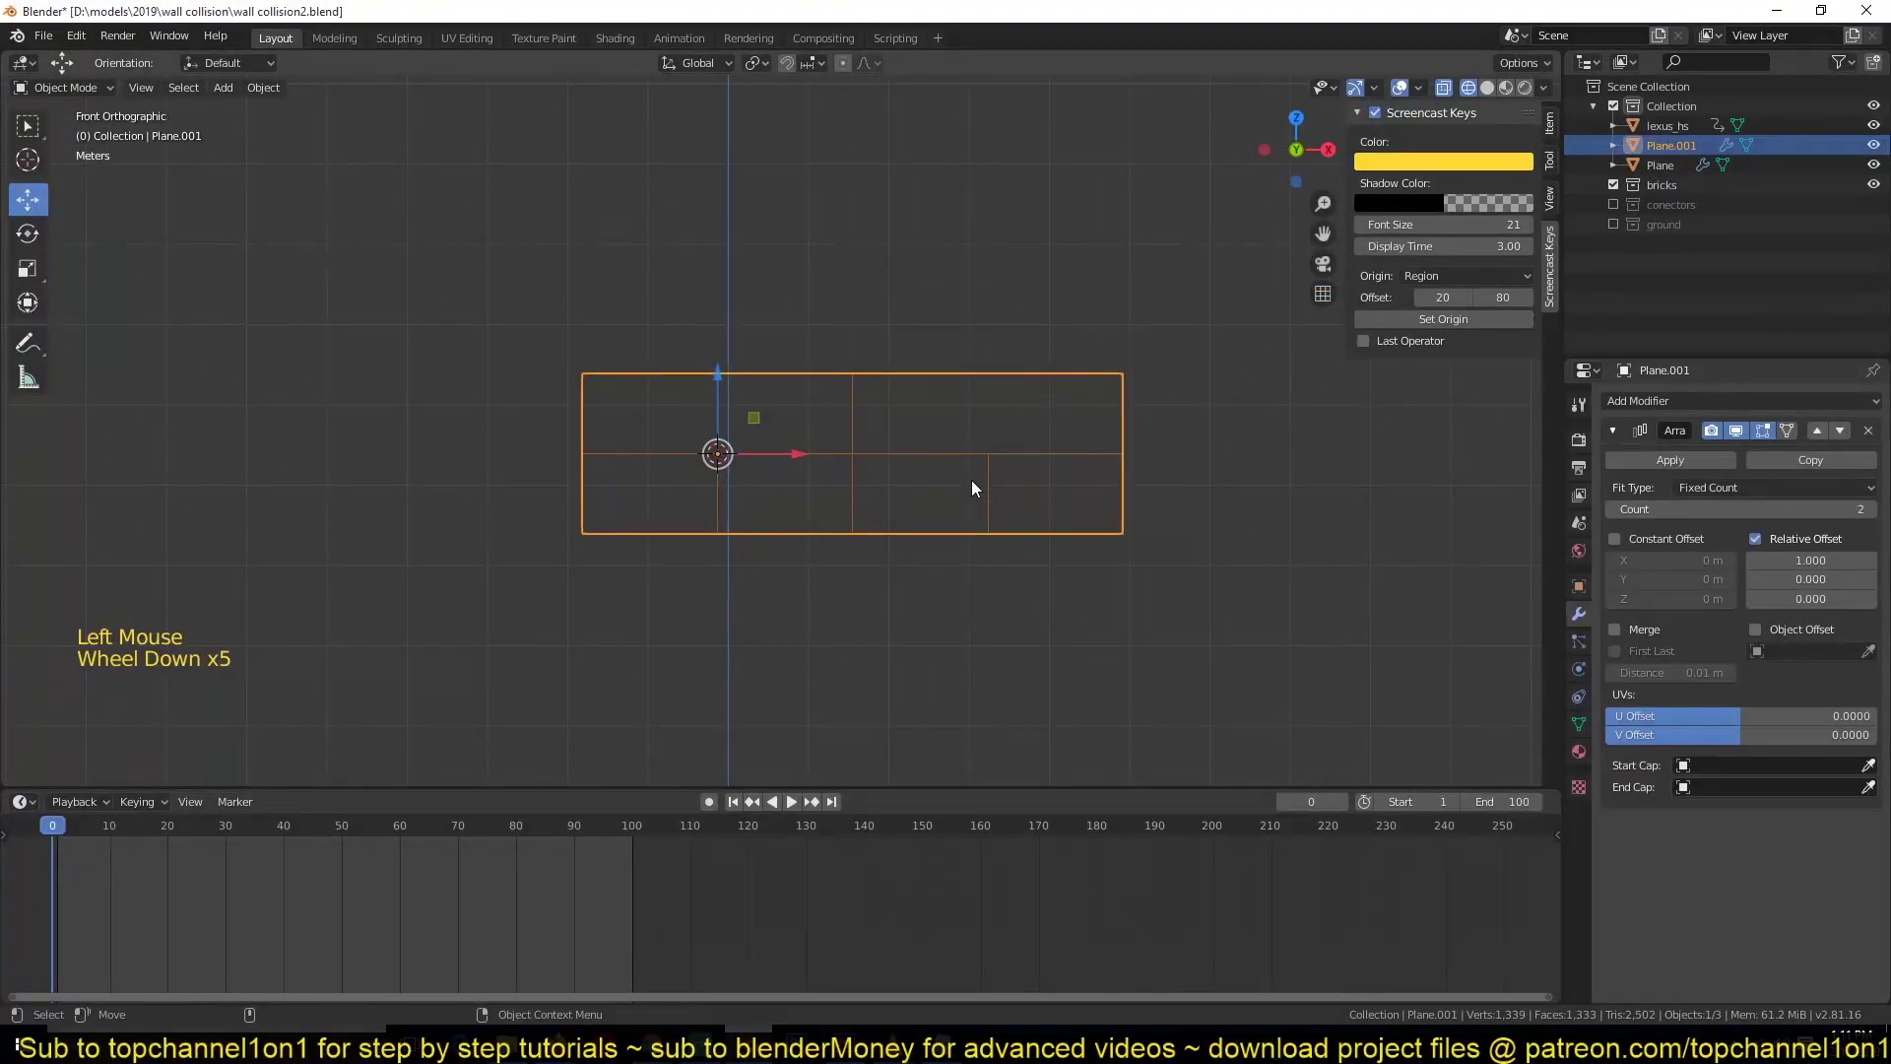
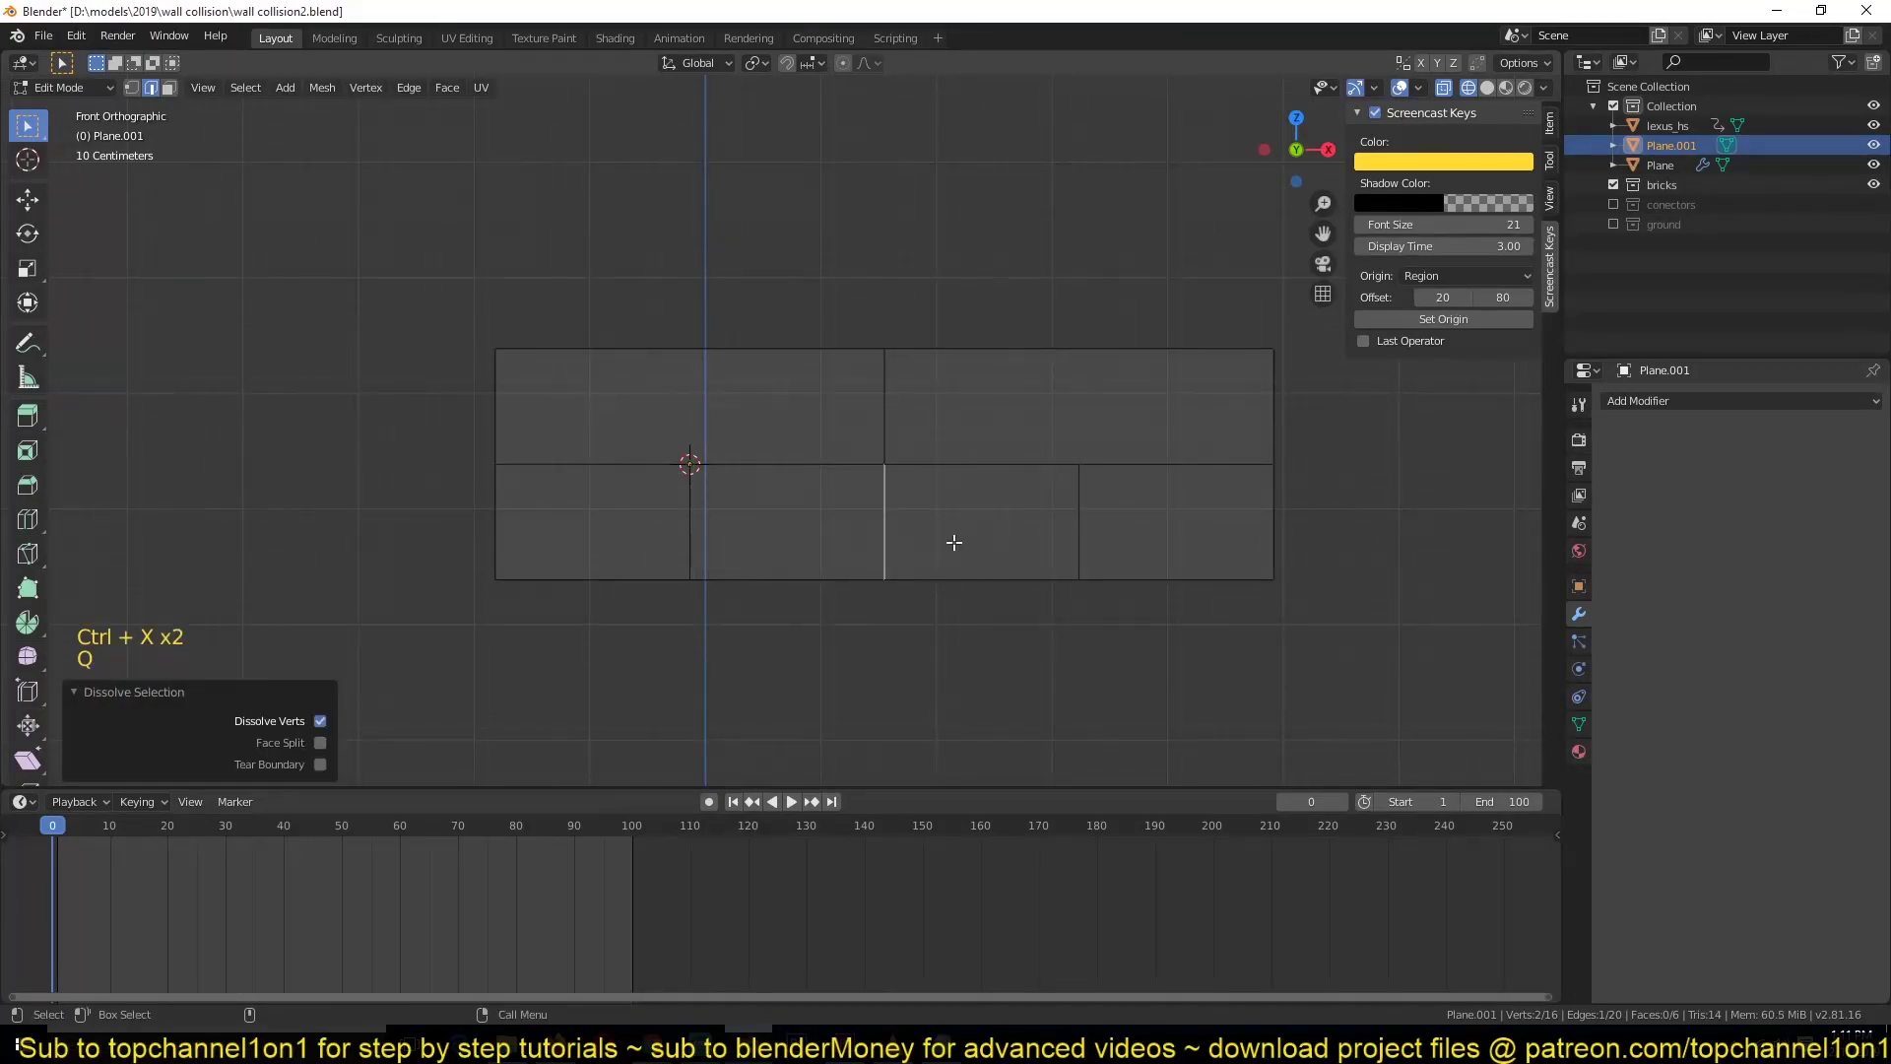
key(g)
key(a)
key(1)
right_click(957, 485)
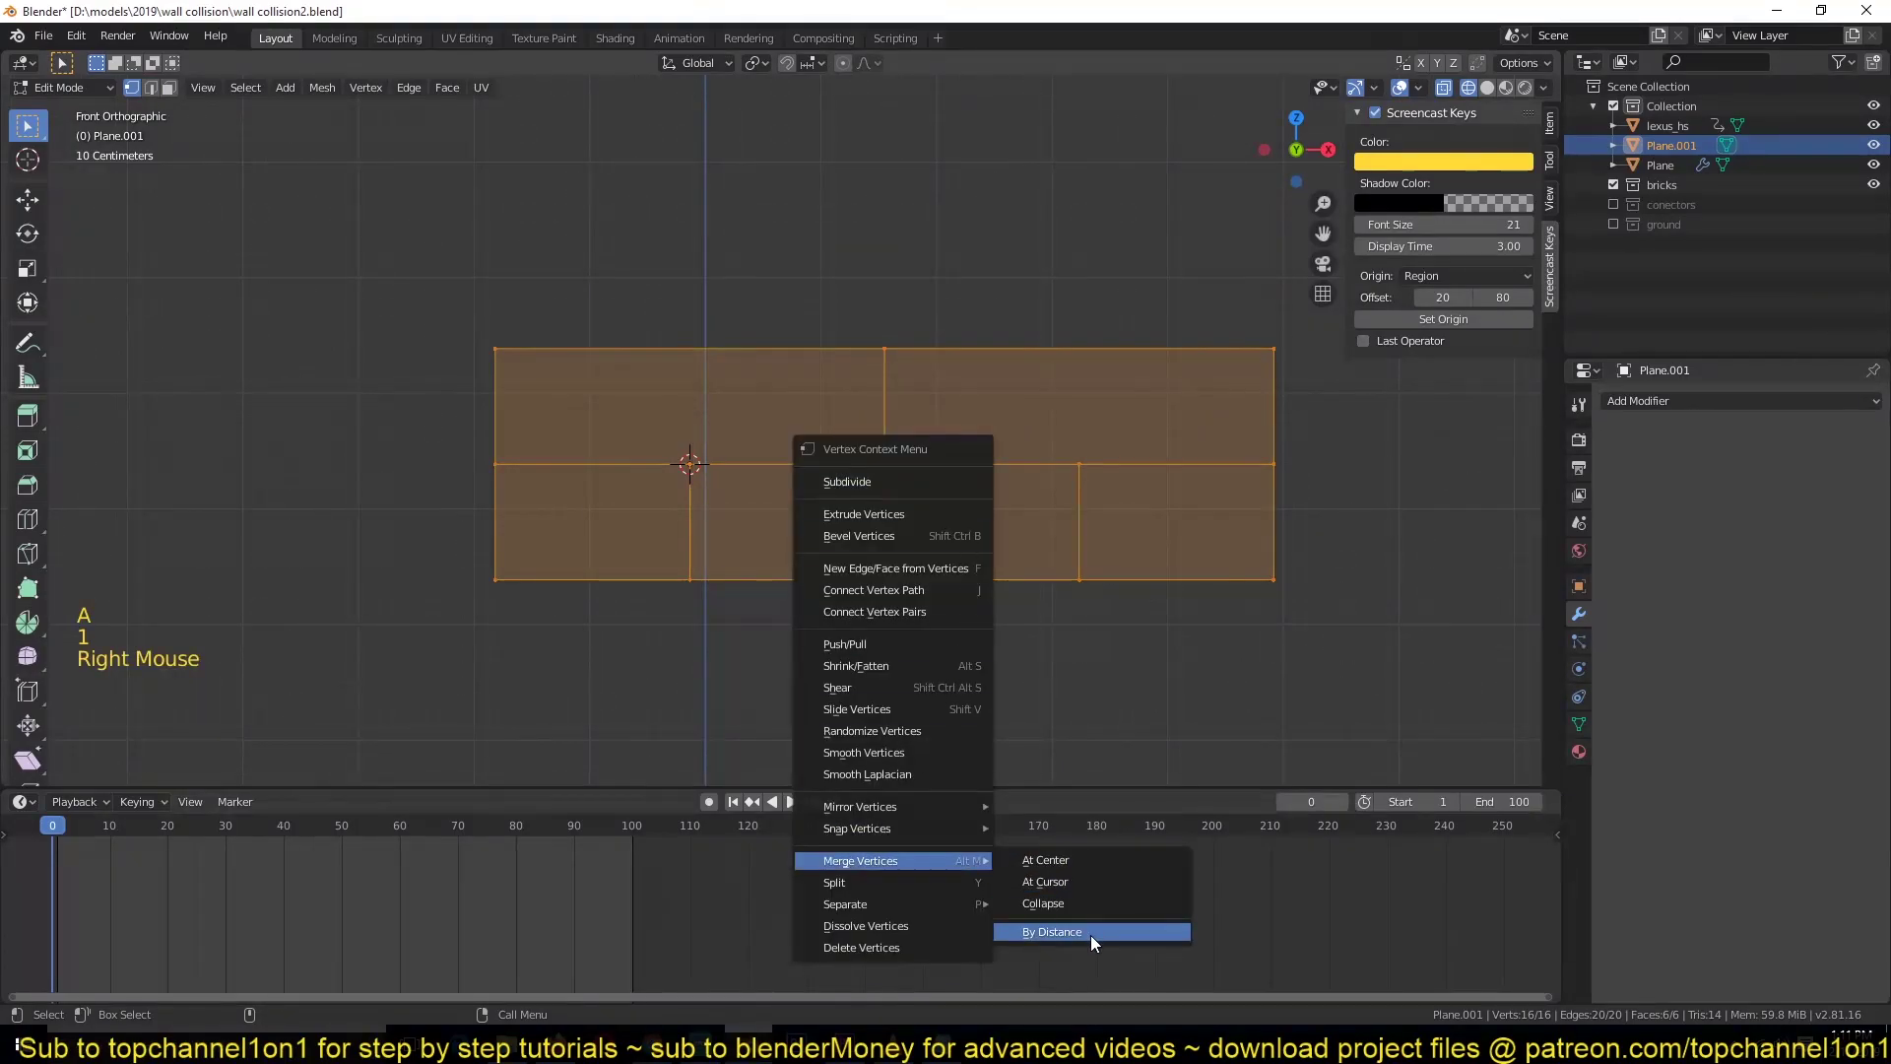
right_click(847, 240)
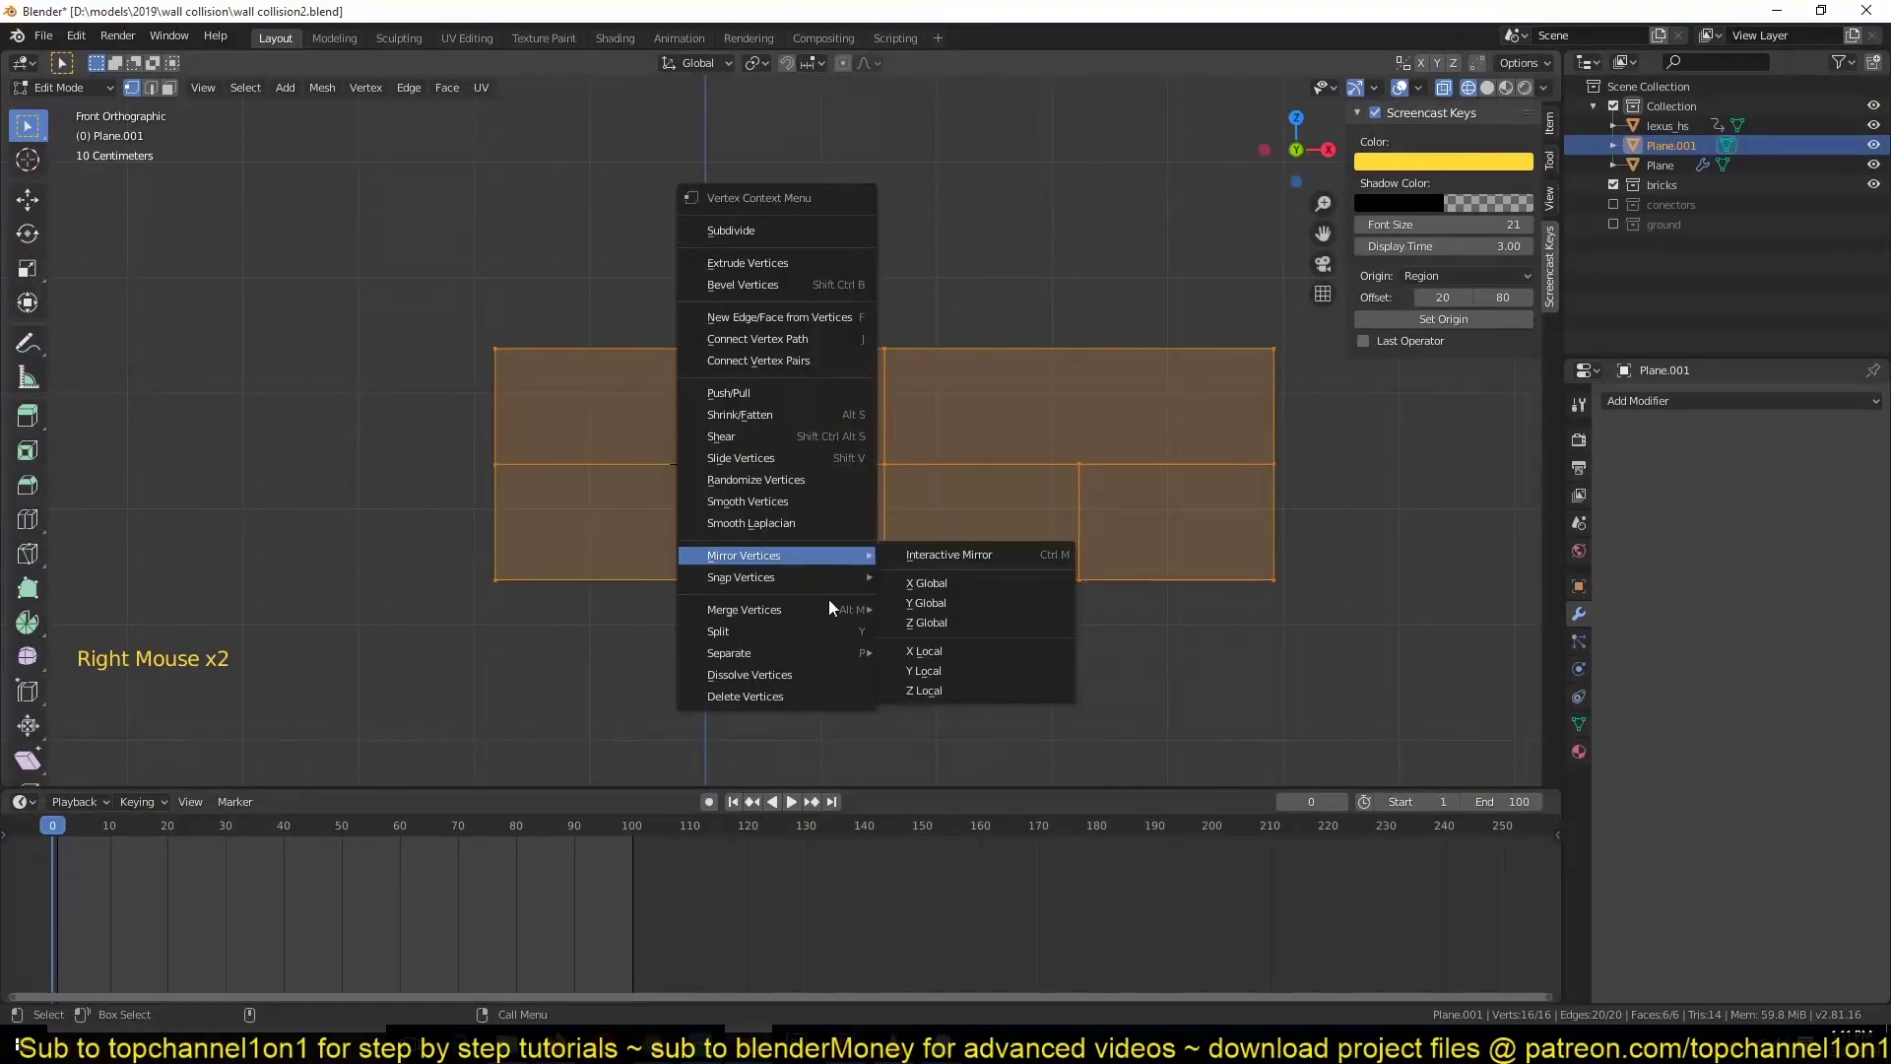
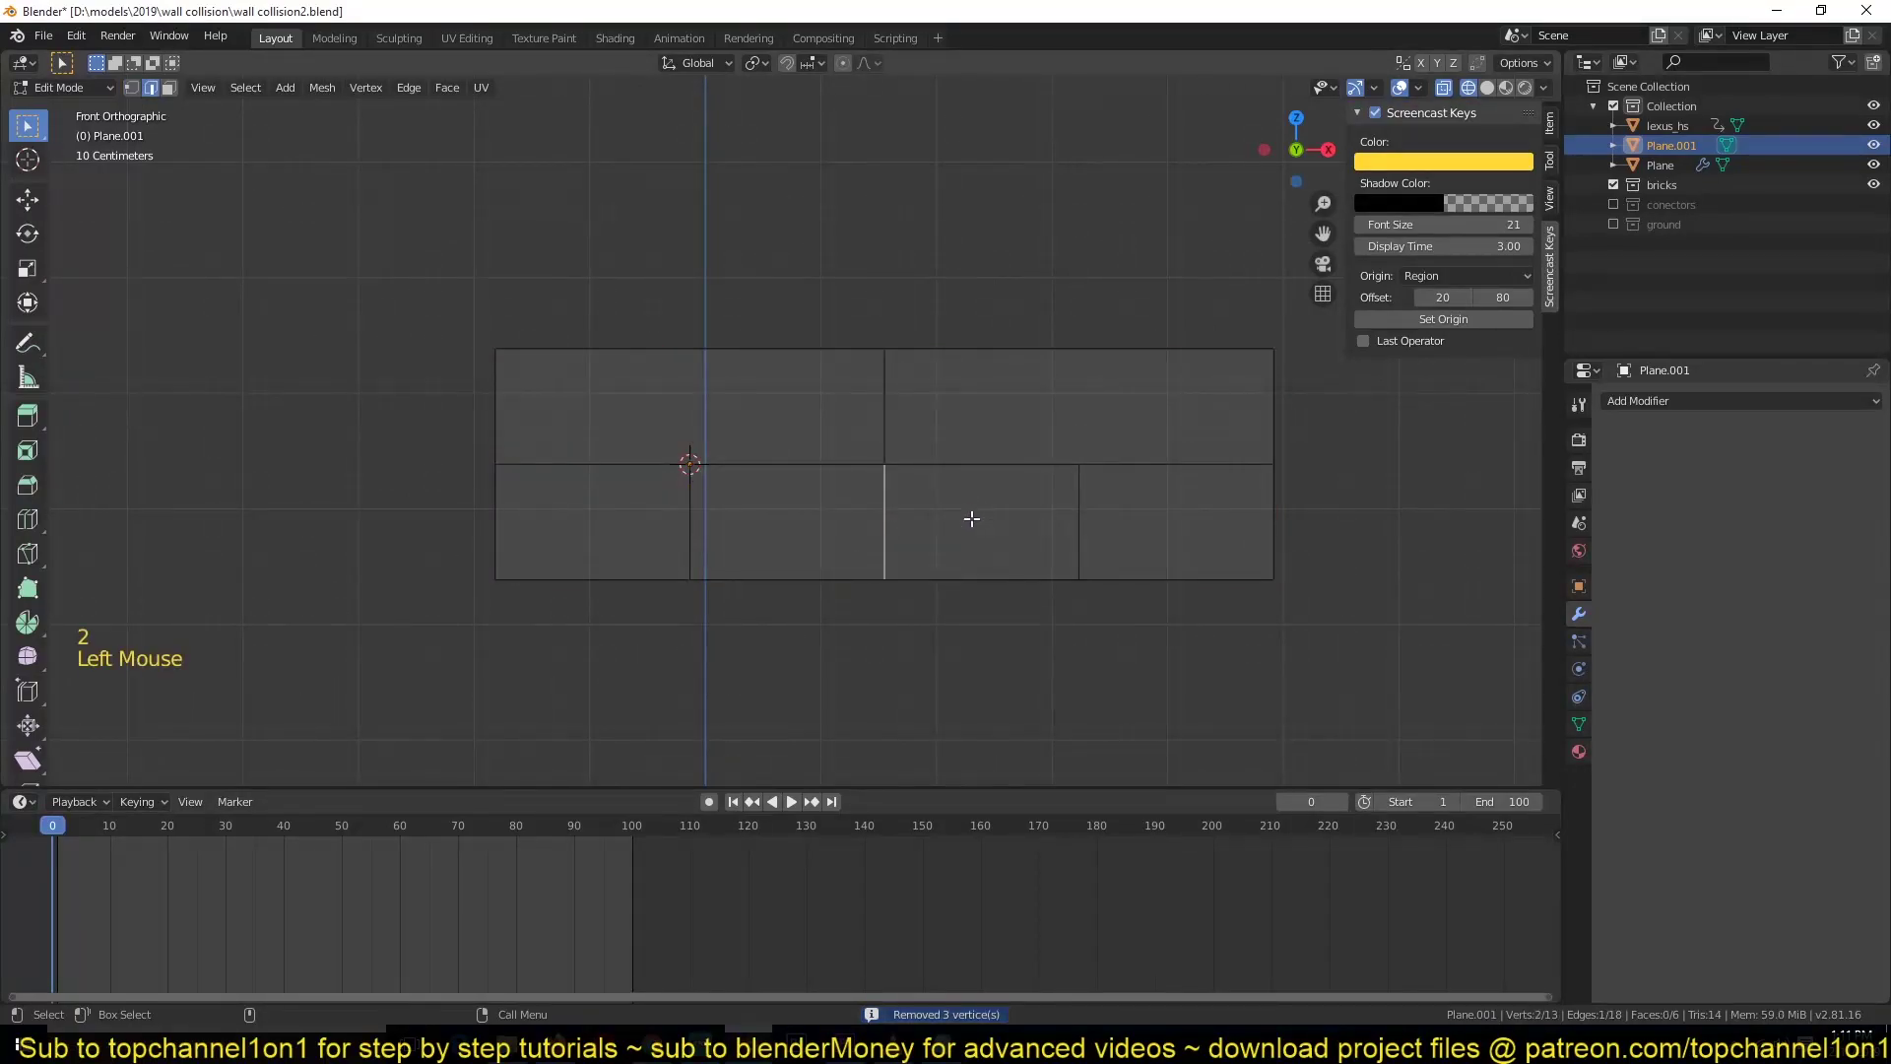
- Finish the staggered six-brick block and leave Edit Mode
key(g)
key(ctrl+x)
key(Tab)
scroll(up, 3)
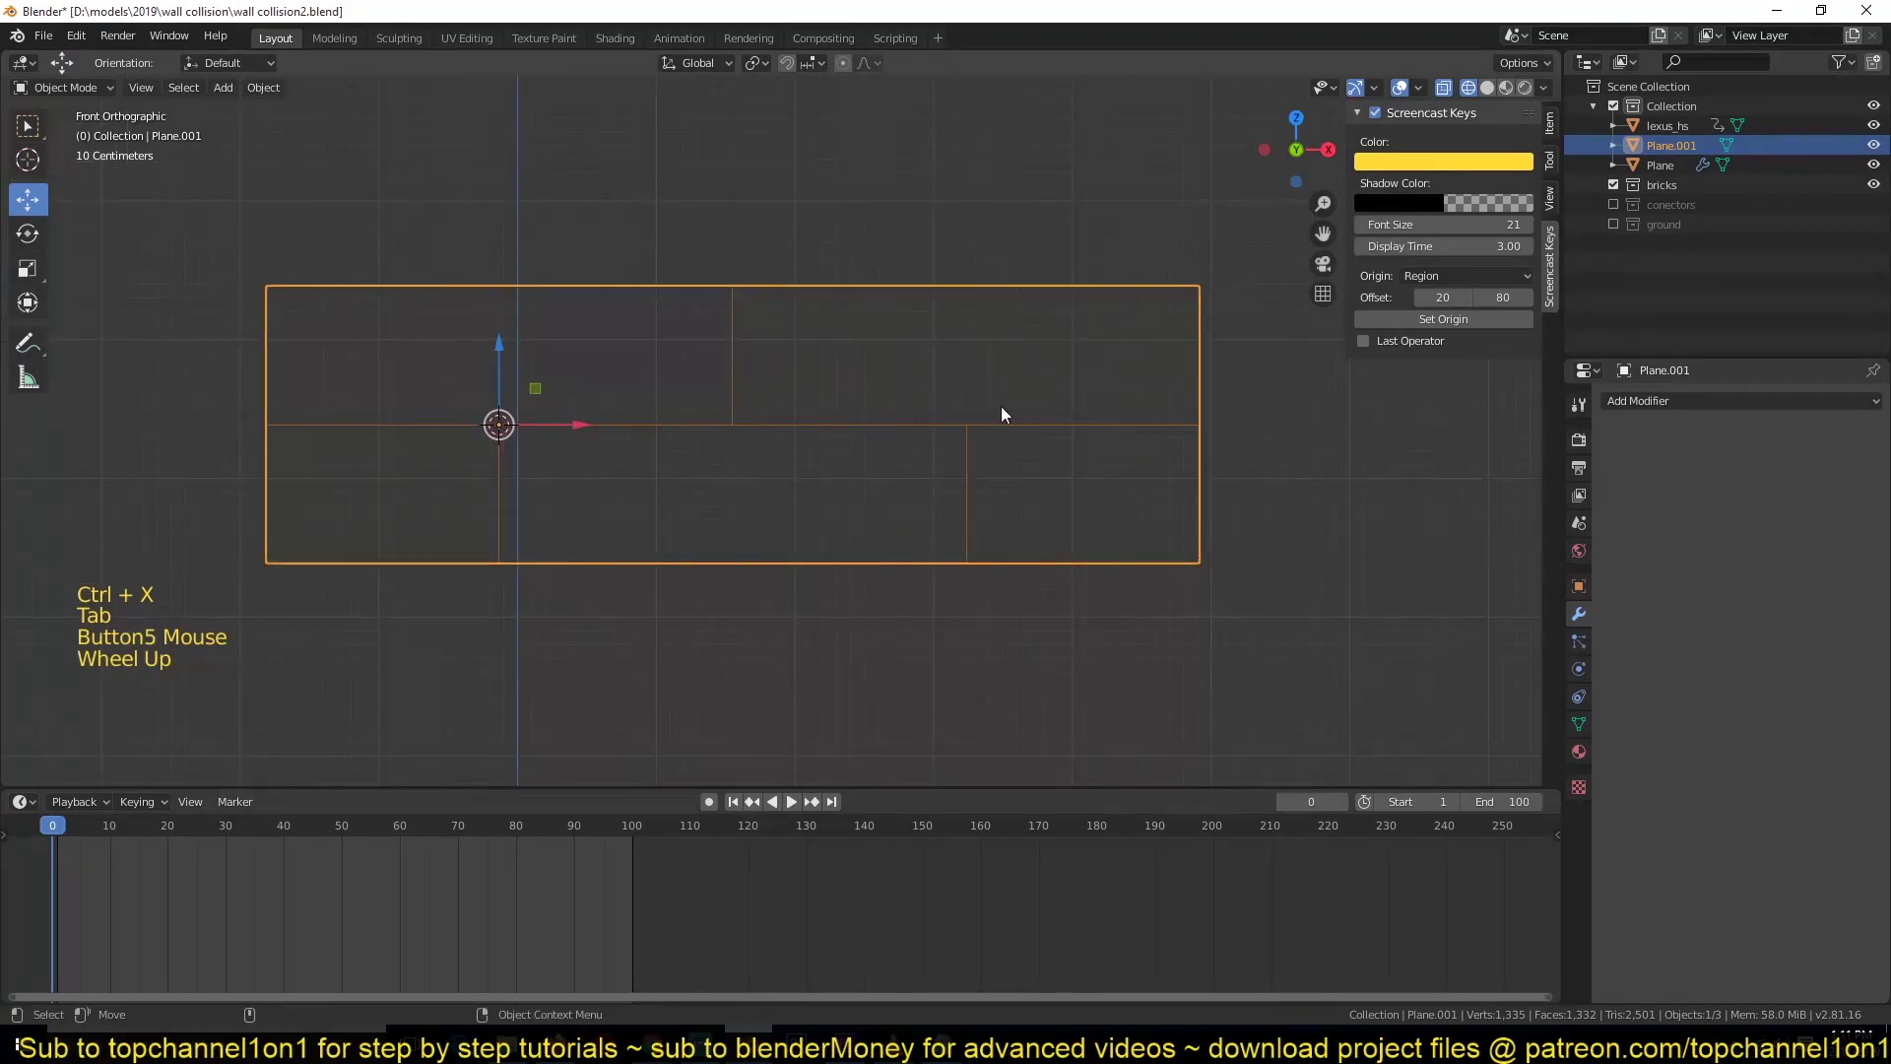
- Add an Array modifier repeating the brick block 5 times along X
click(1647, 412)
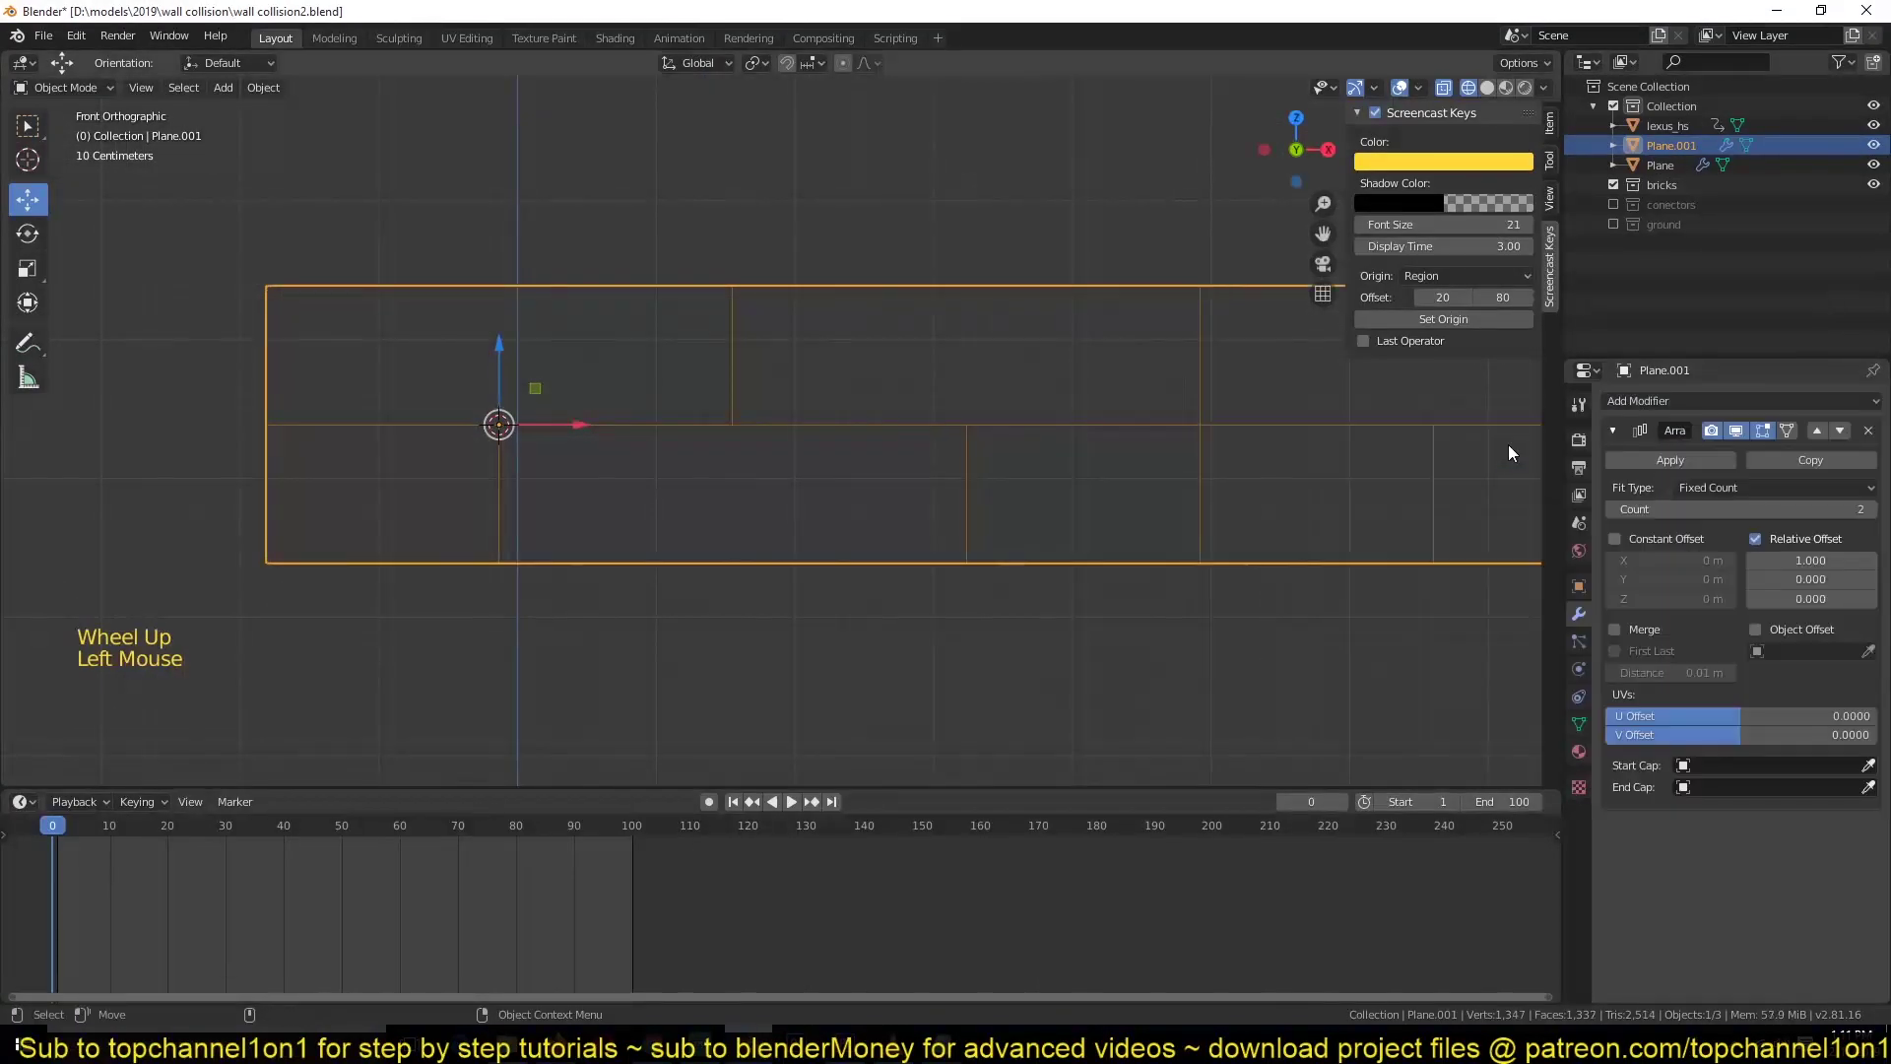
scroll(down, 3)
click(1873, 514)
double_click(1873, 515)
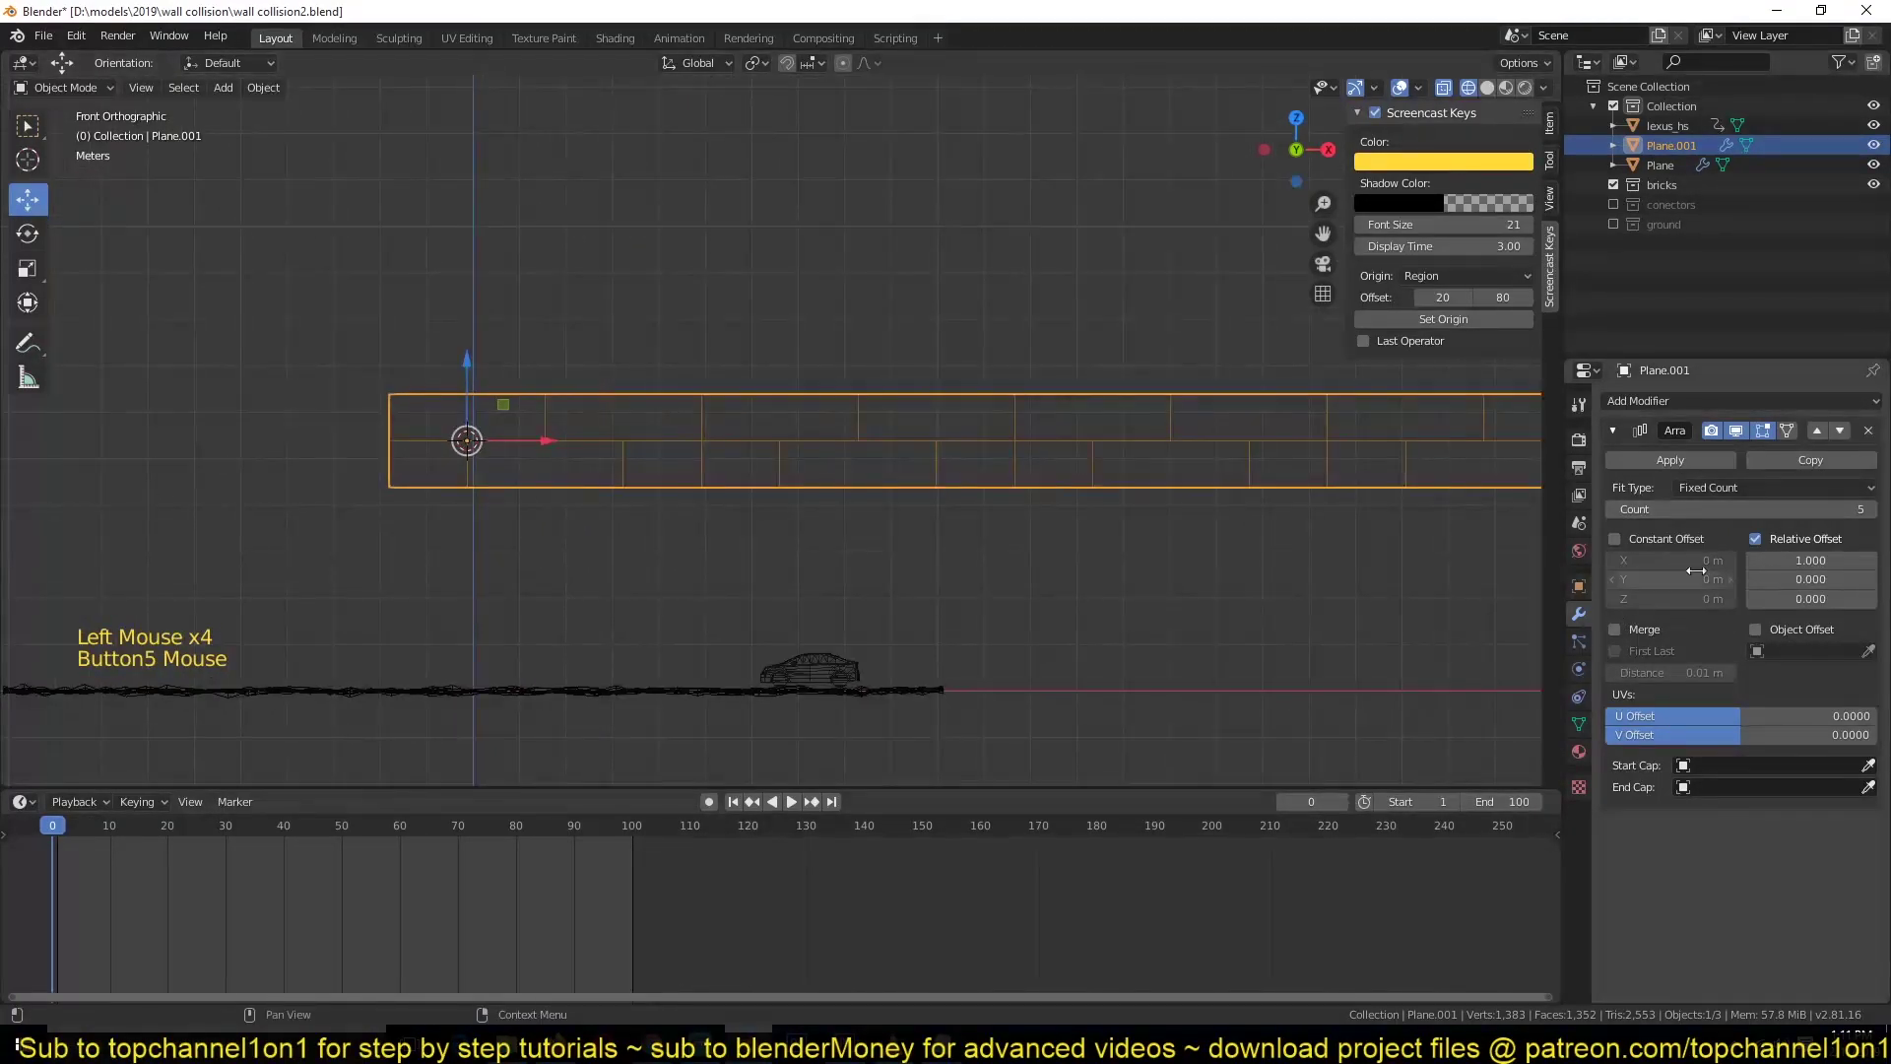
- Add a second Array of count 5 with relative Y offset 1 and enable Merge on the first
click(1842, 469)
click(1621, 445)
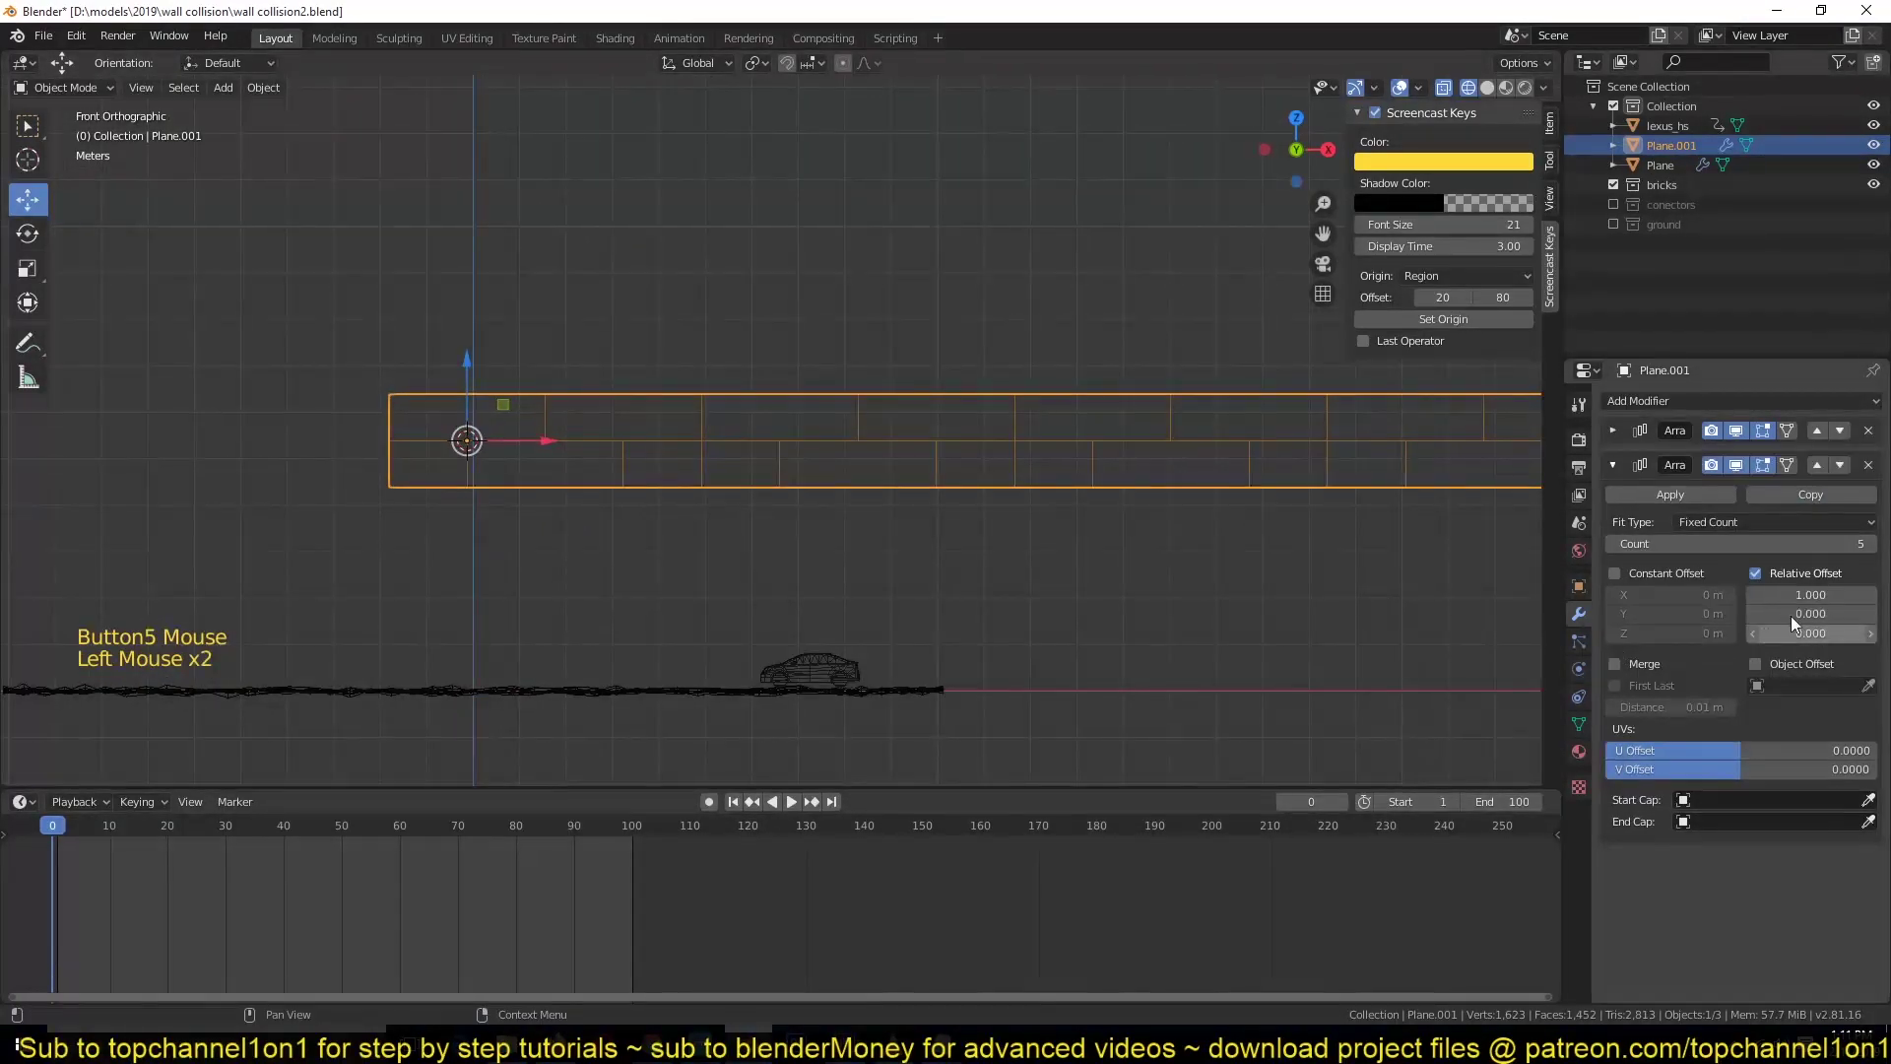
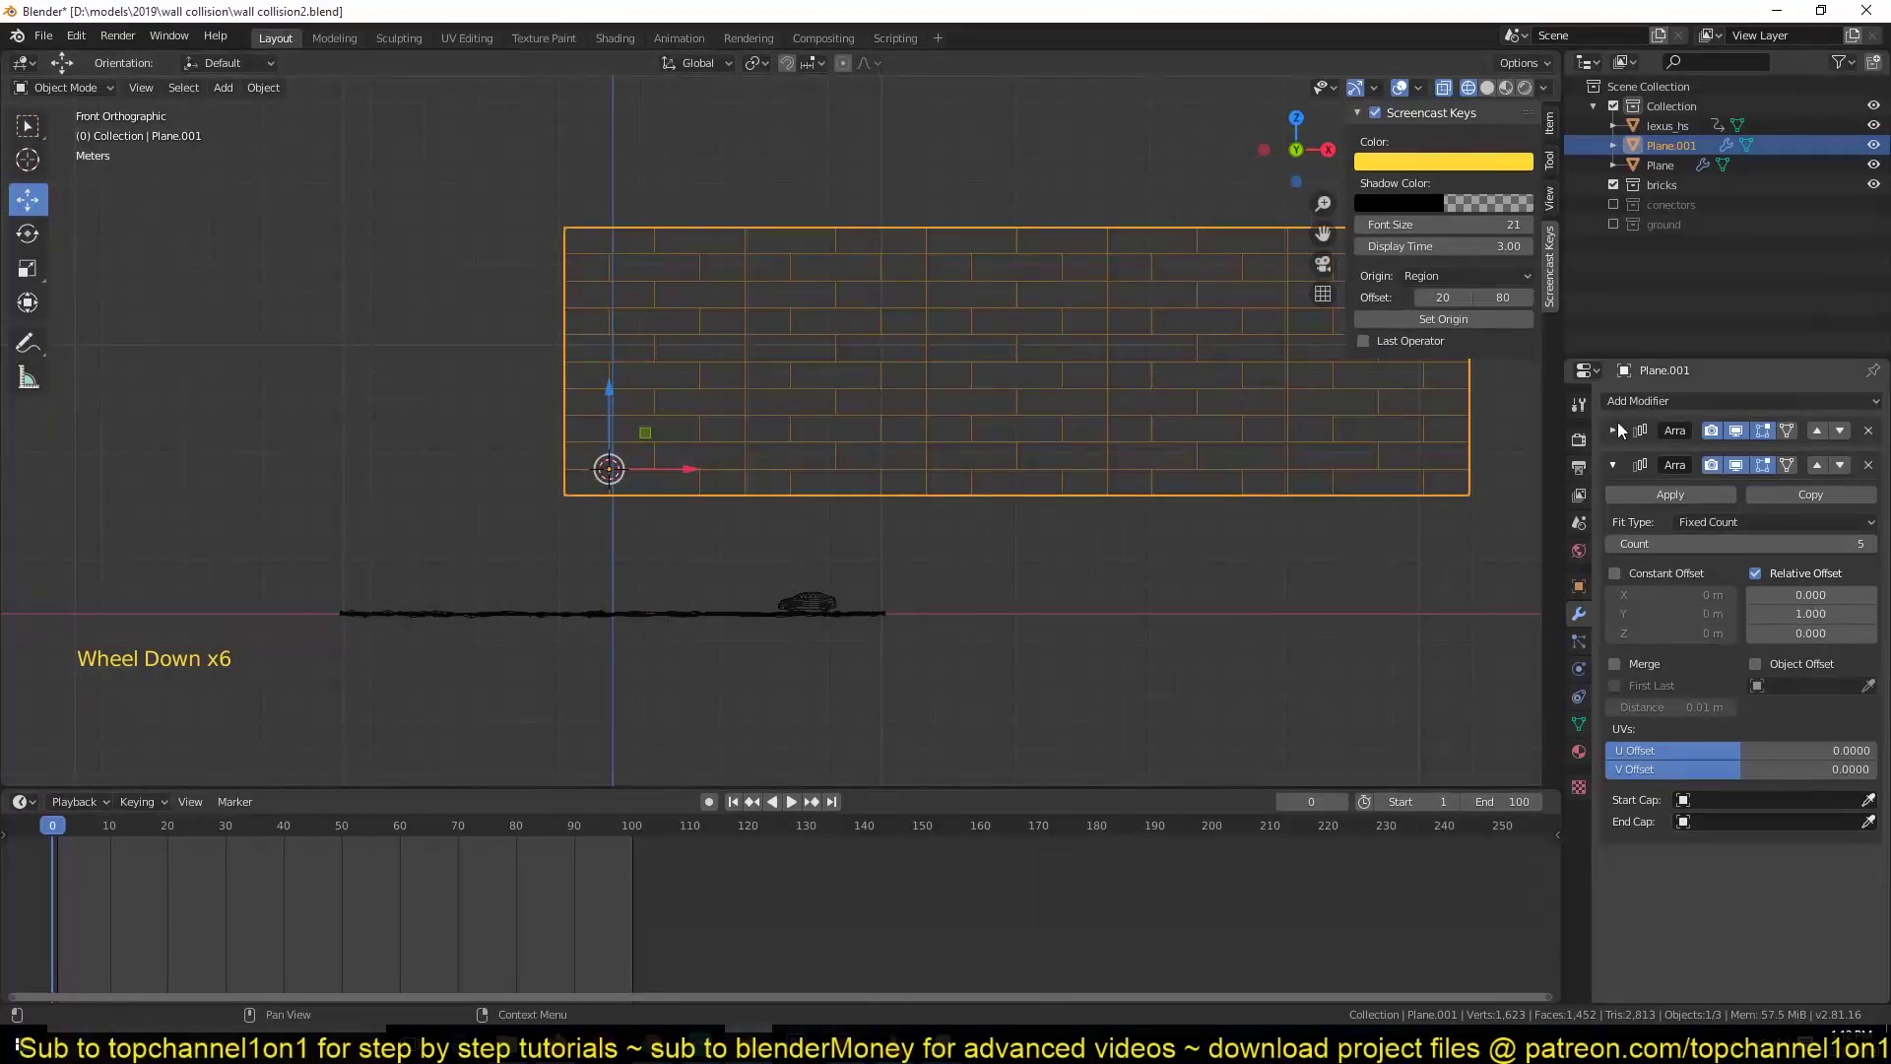
double_click(1753, 473)
click(1615, 439)
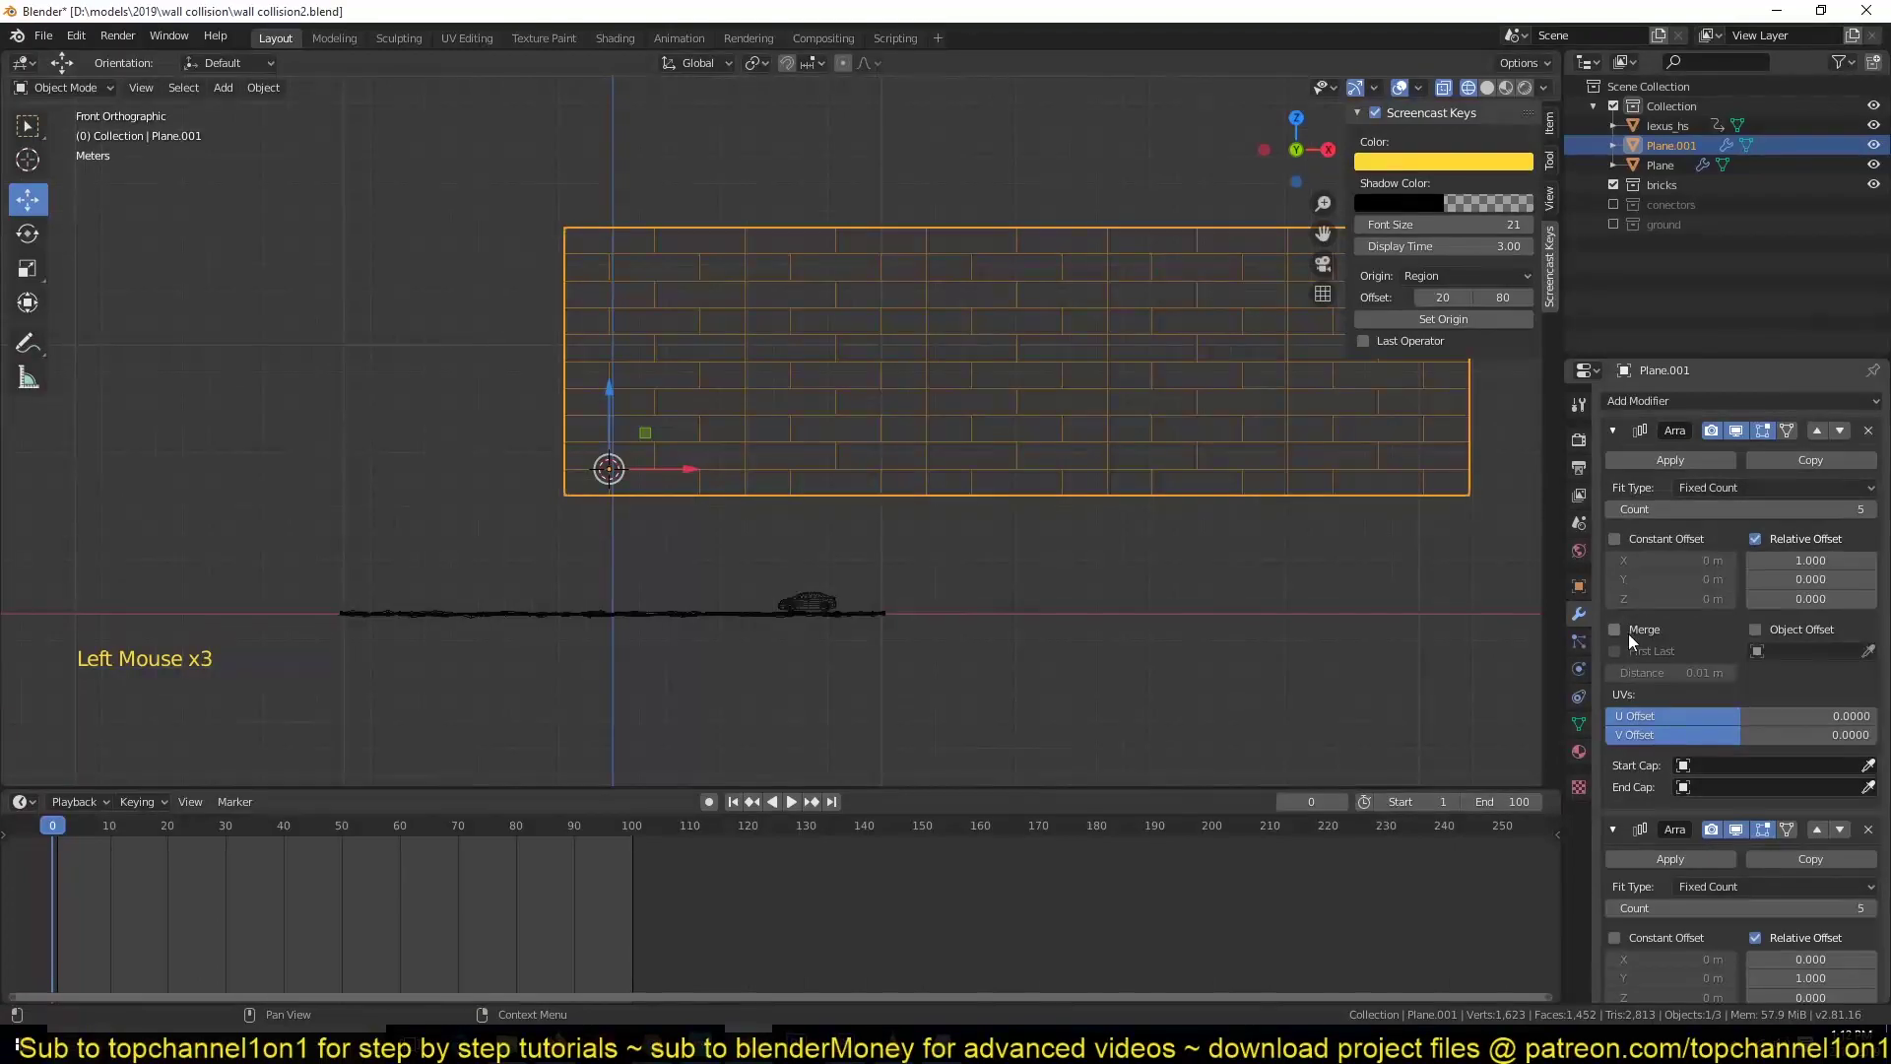
click(1625, 638)
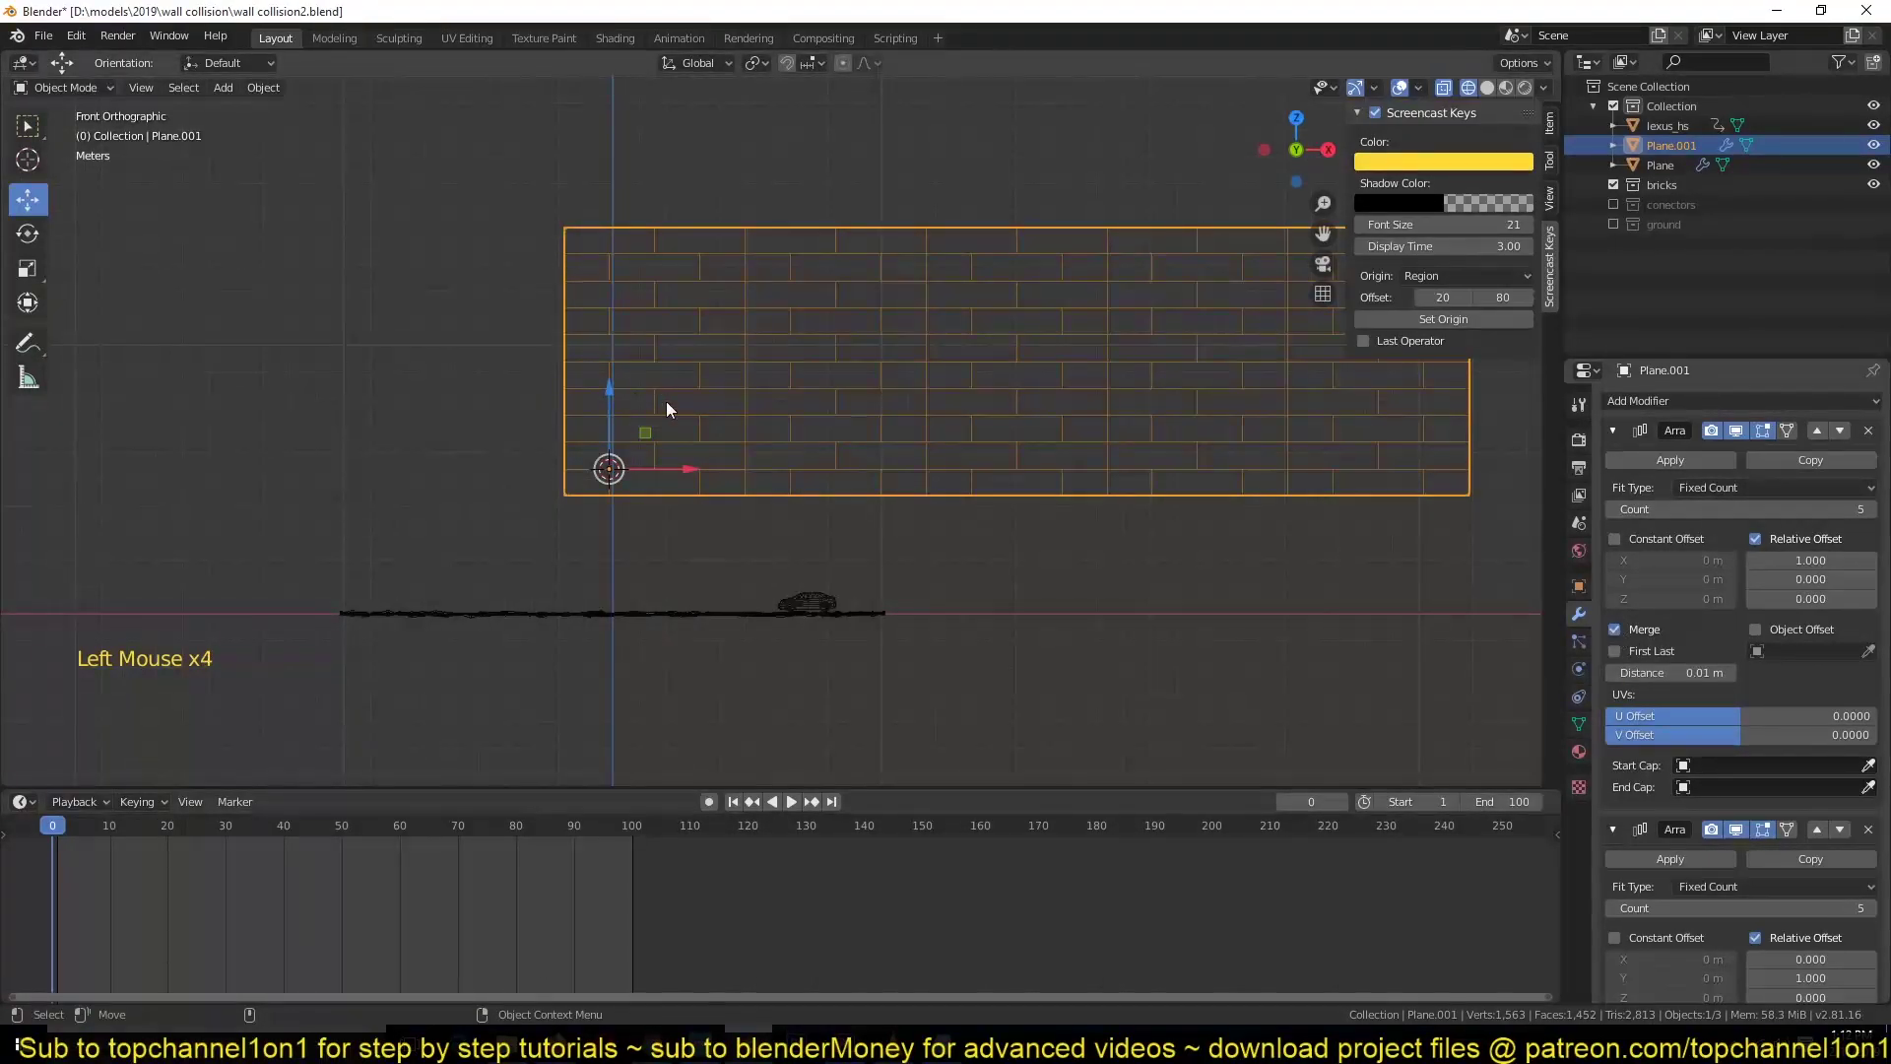
- Enter Edit Mode on the brick wall and select all its geometry
scroll(up, 3)
key(Tab)
key(a)
scroll(up, 3)
scroll(down, 3)
scroll(up, 3)
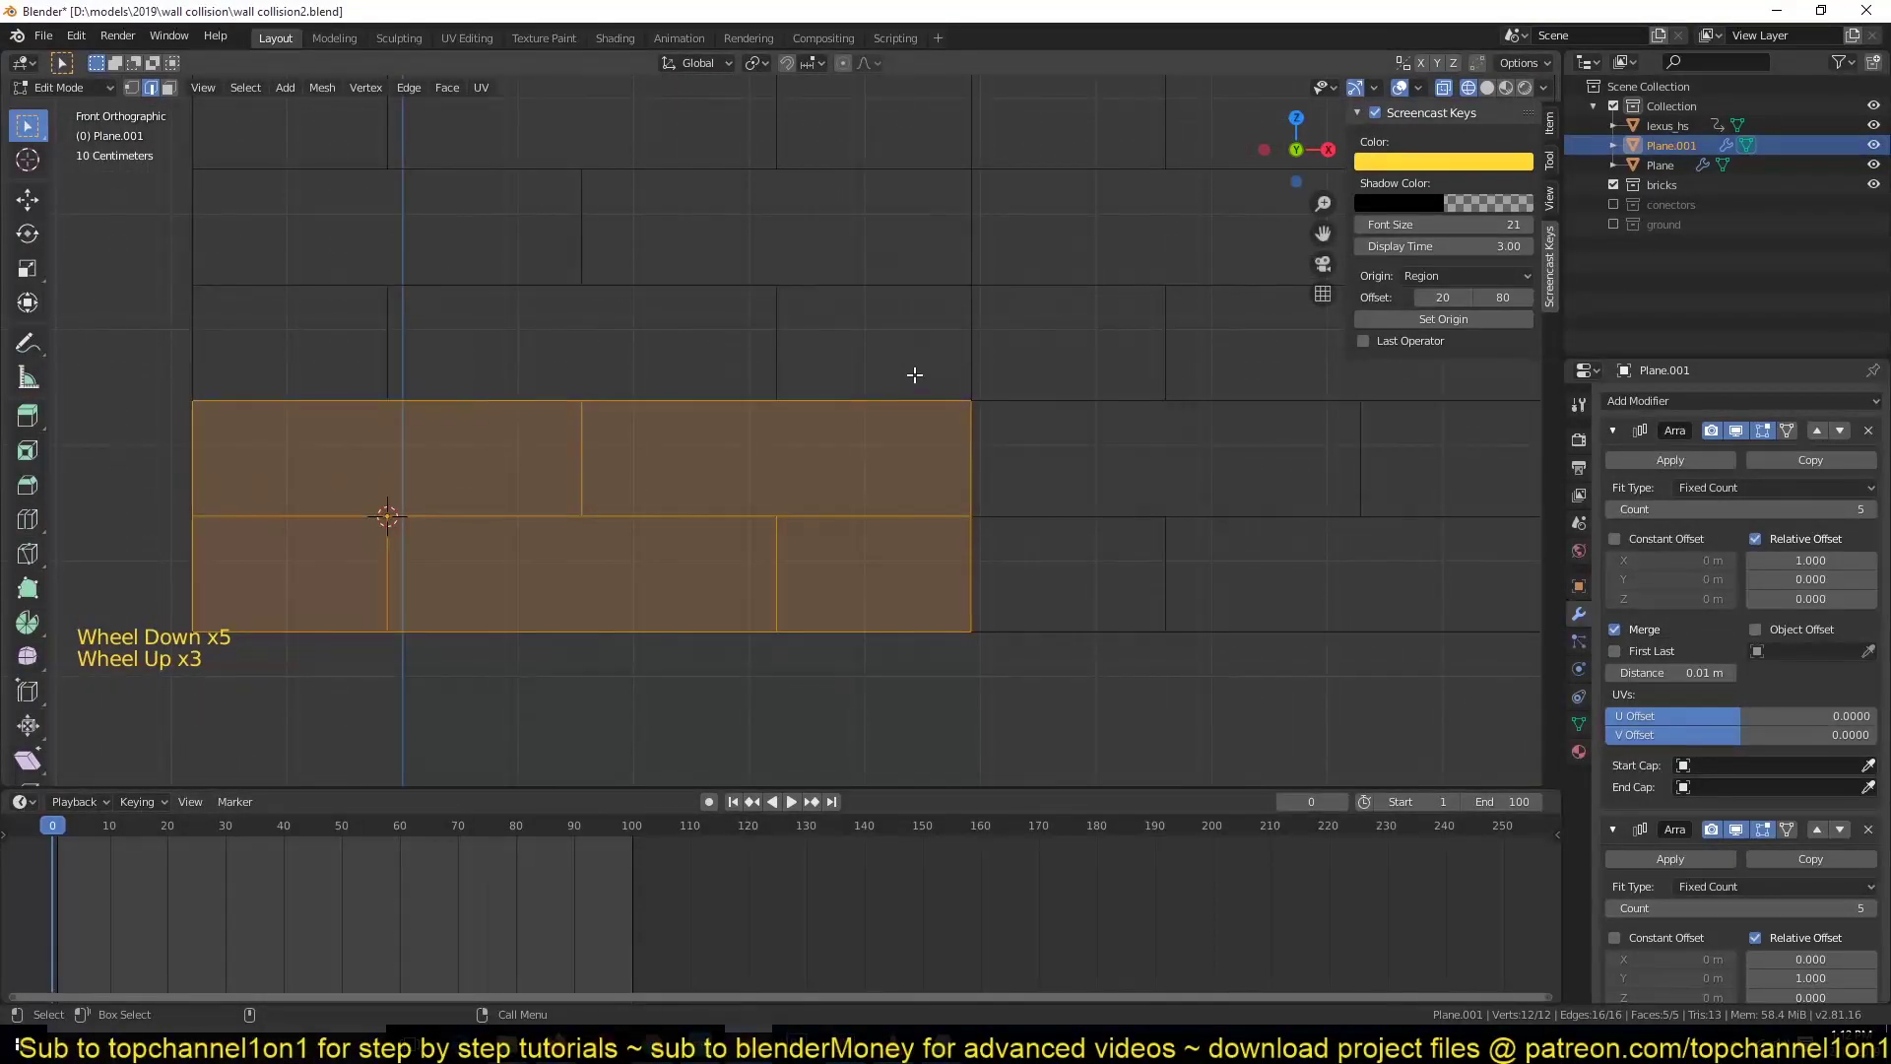
- Inset each brick face individually to cut thin mortar gaps and return to Object Mode
key(i)
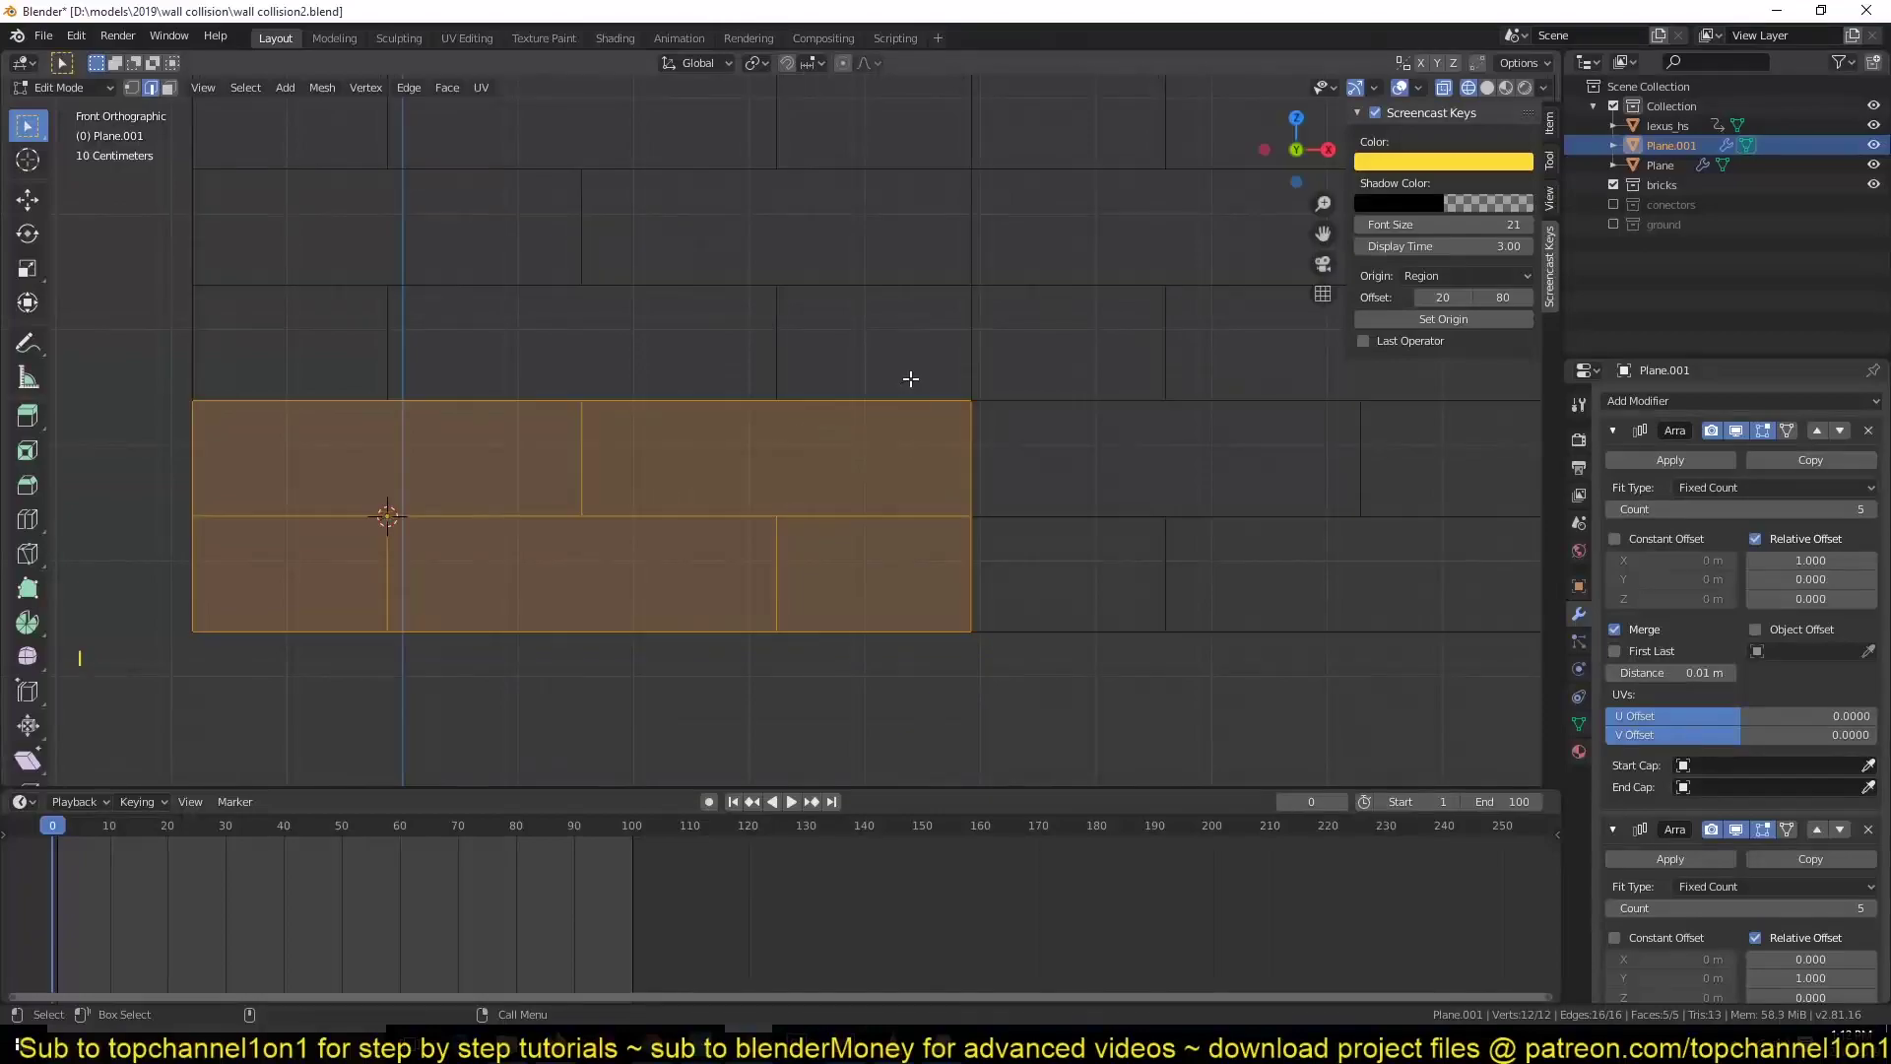
key(ctrl+b)
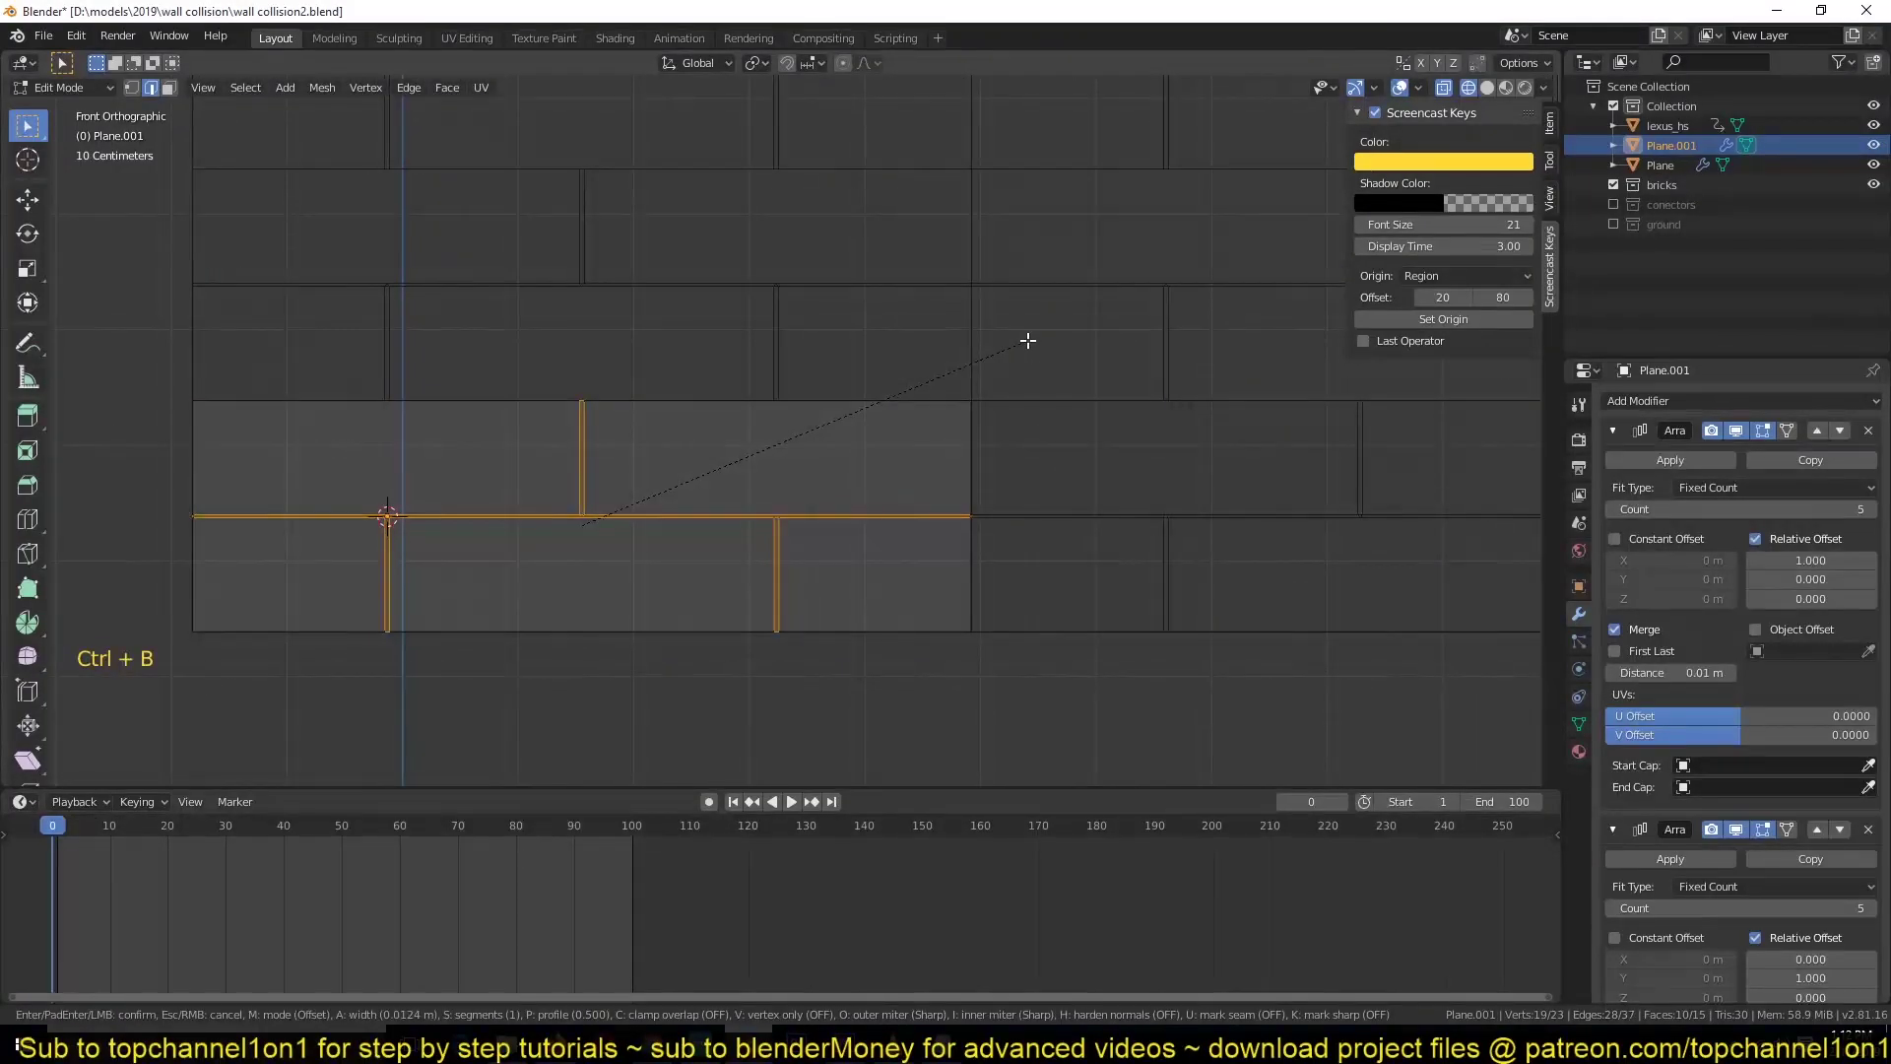
key(ctrl+b)
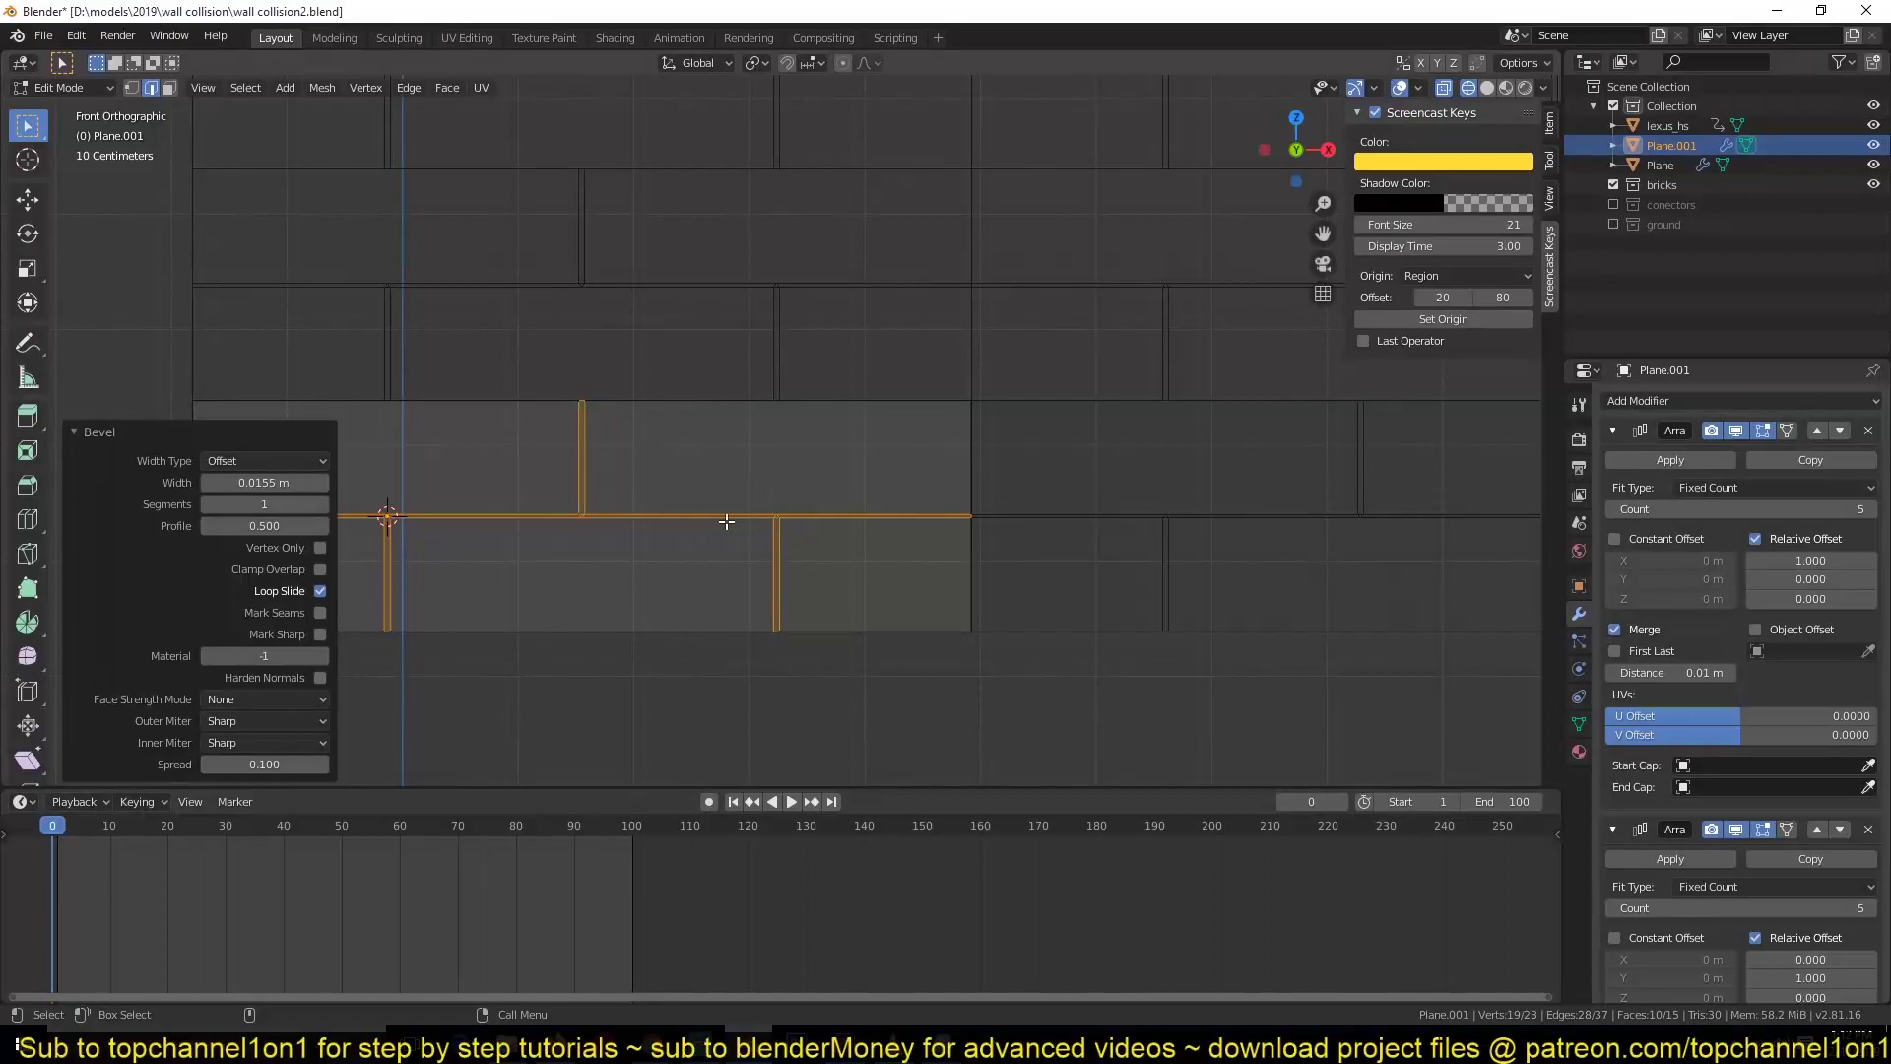
key(x)
key(Tab)
scroll(down, 3)
key(alt+a)
scroll(up, 3)
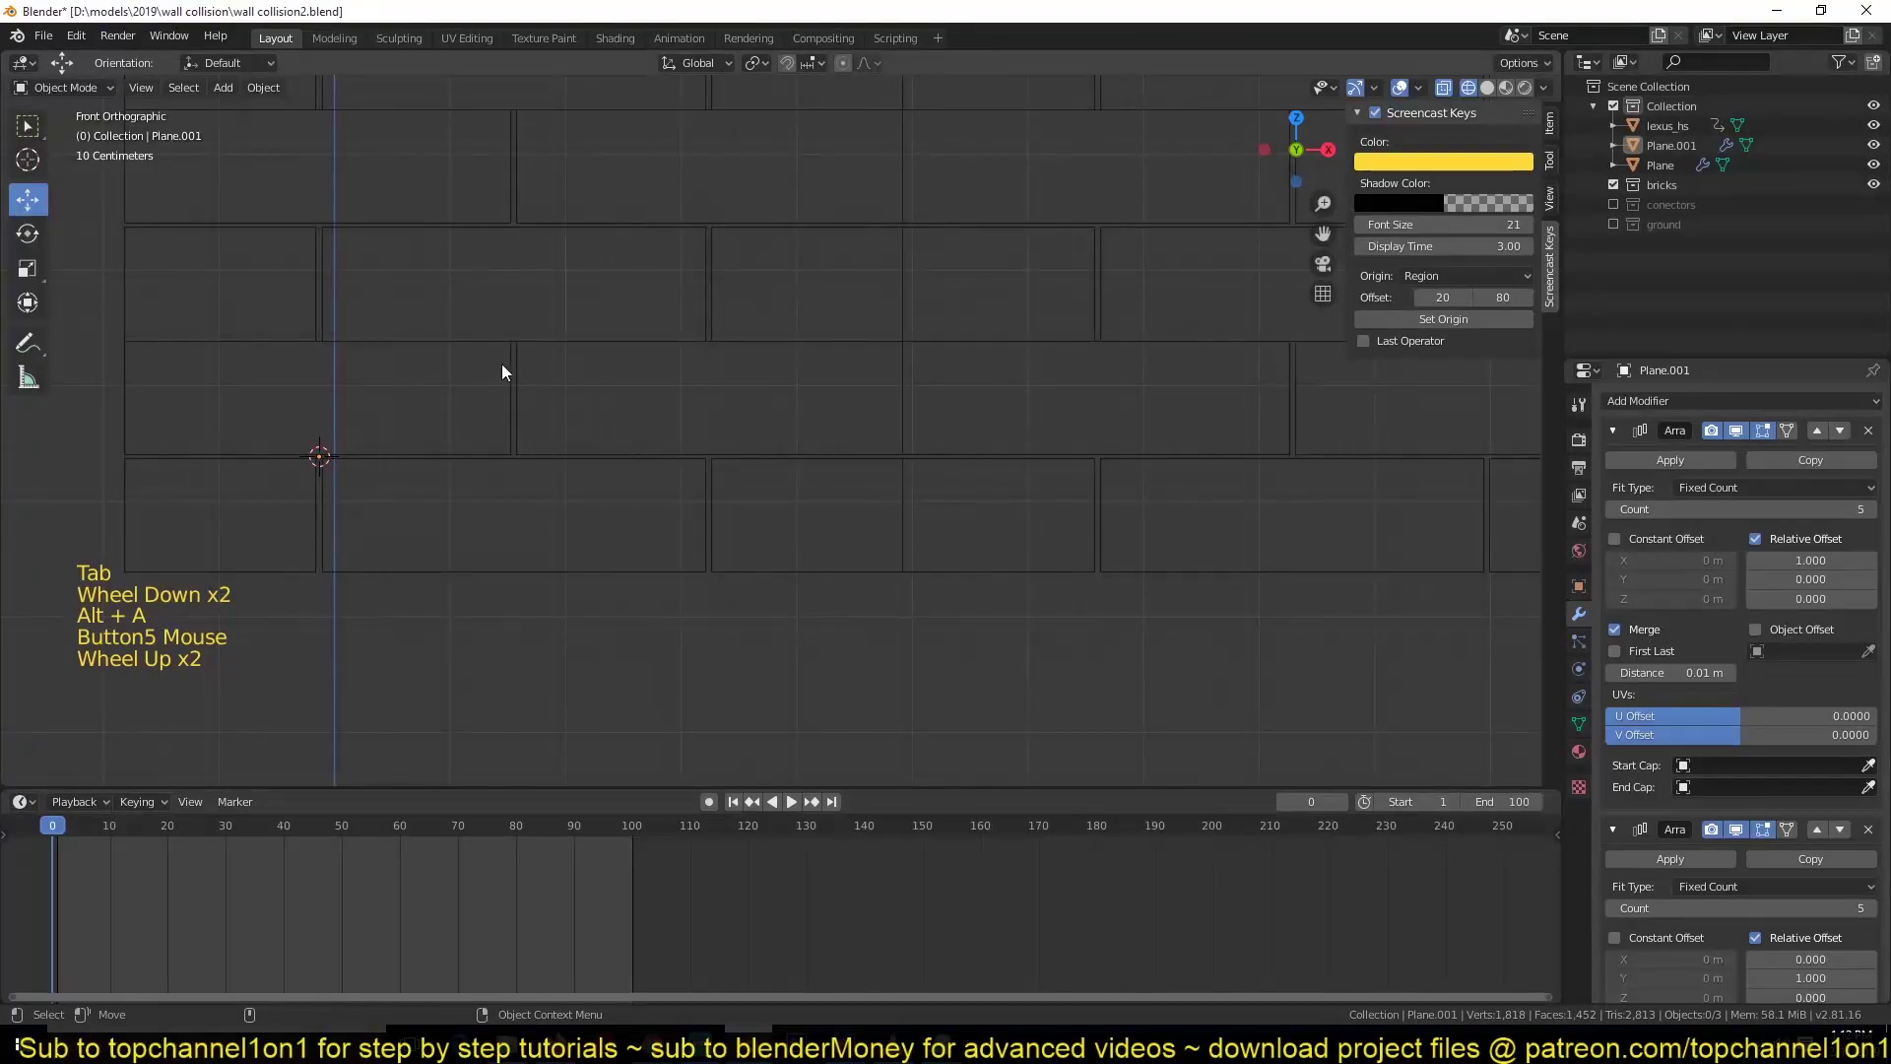
- Collapse the first Array modifier and set the second Array's relative offset Y to 1.010
scroll(up, 3)
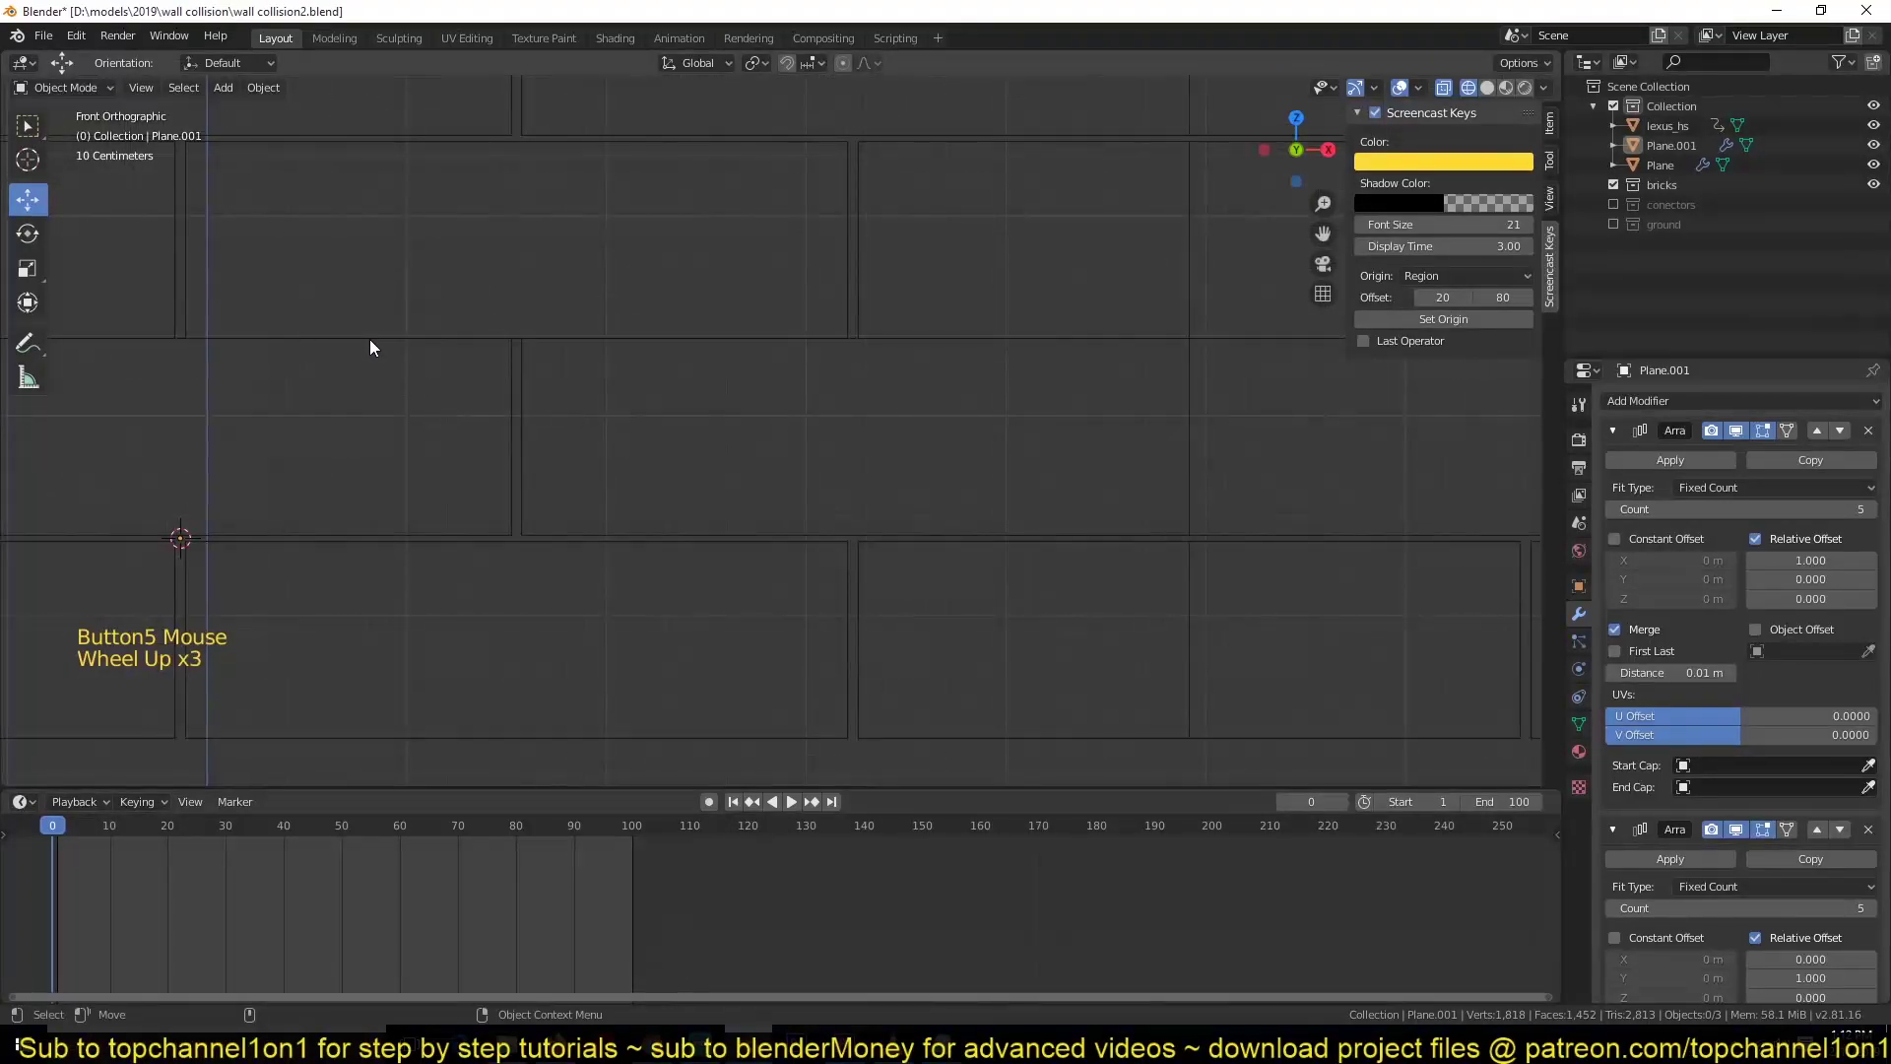
click(517, 505)
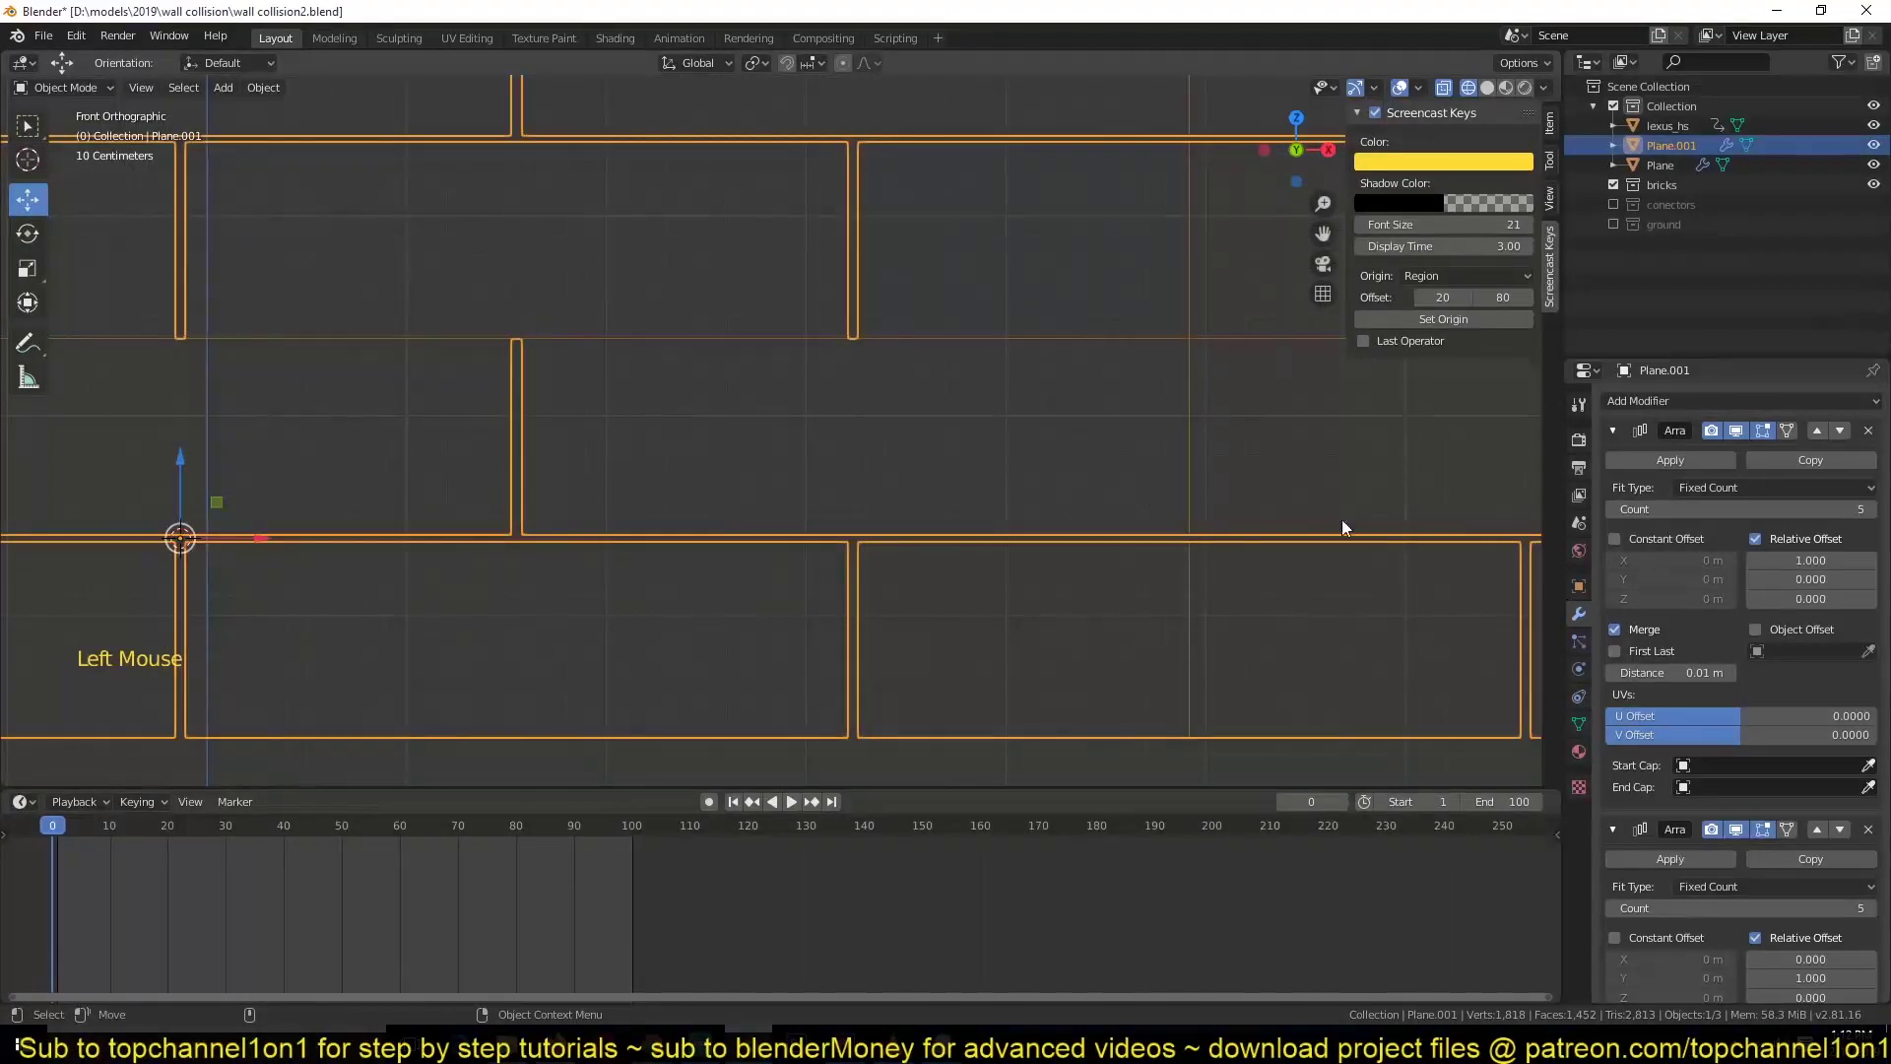
click(1631, 440)
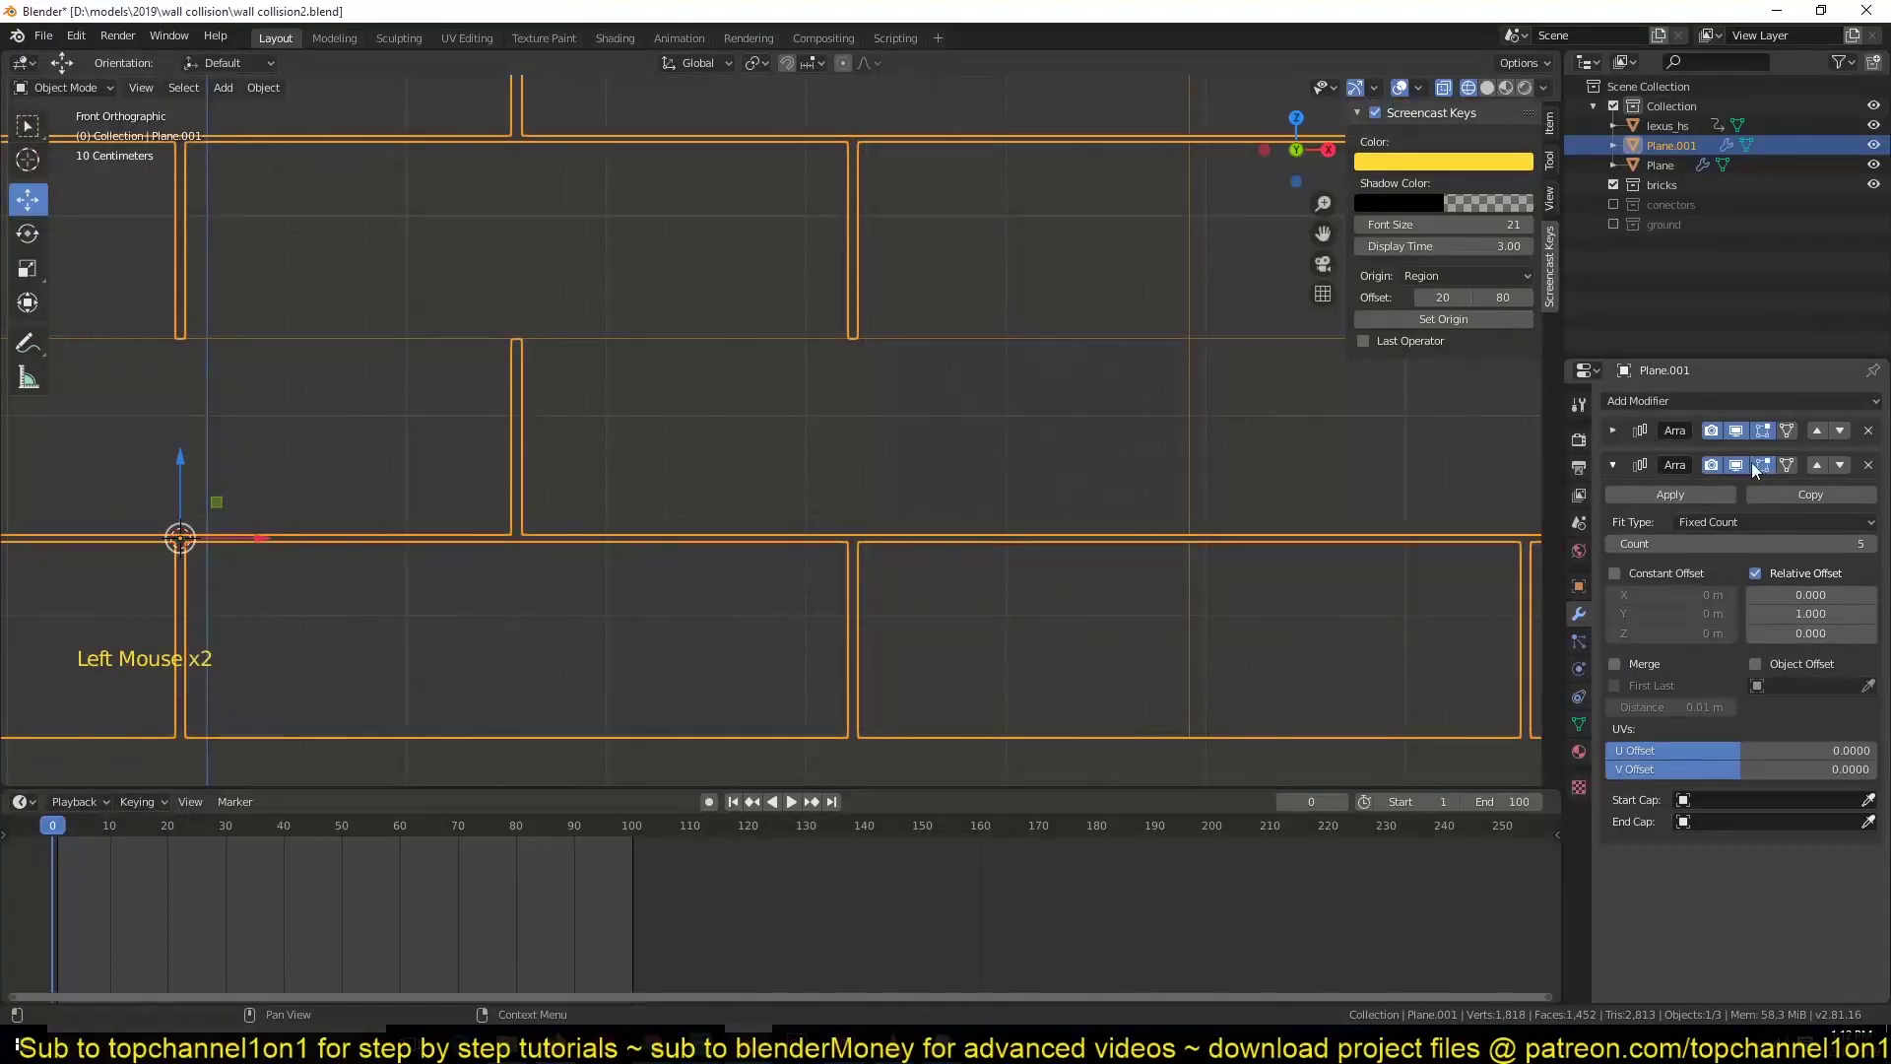
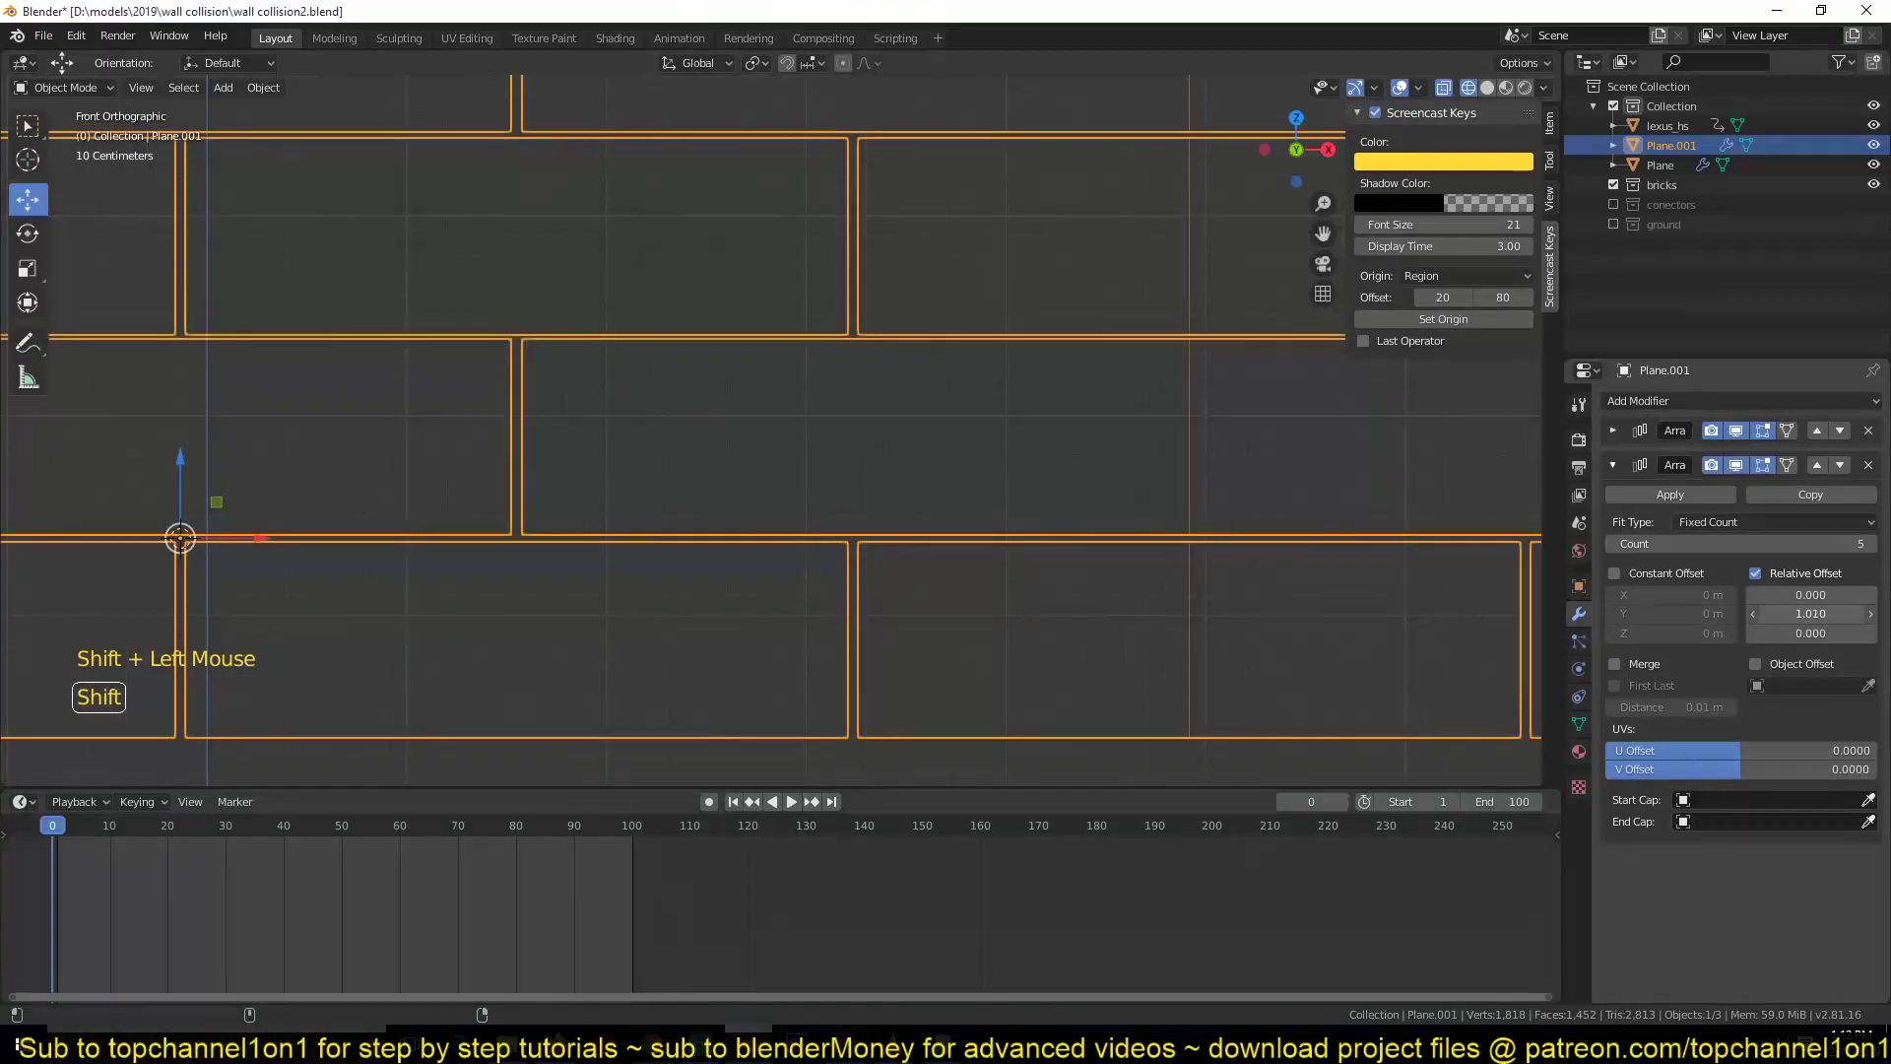
scroll(down, 3)
key(alt+a)
key(z)
scroll(up, 3)
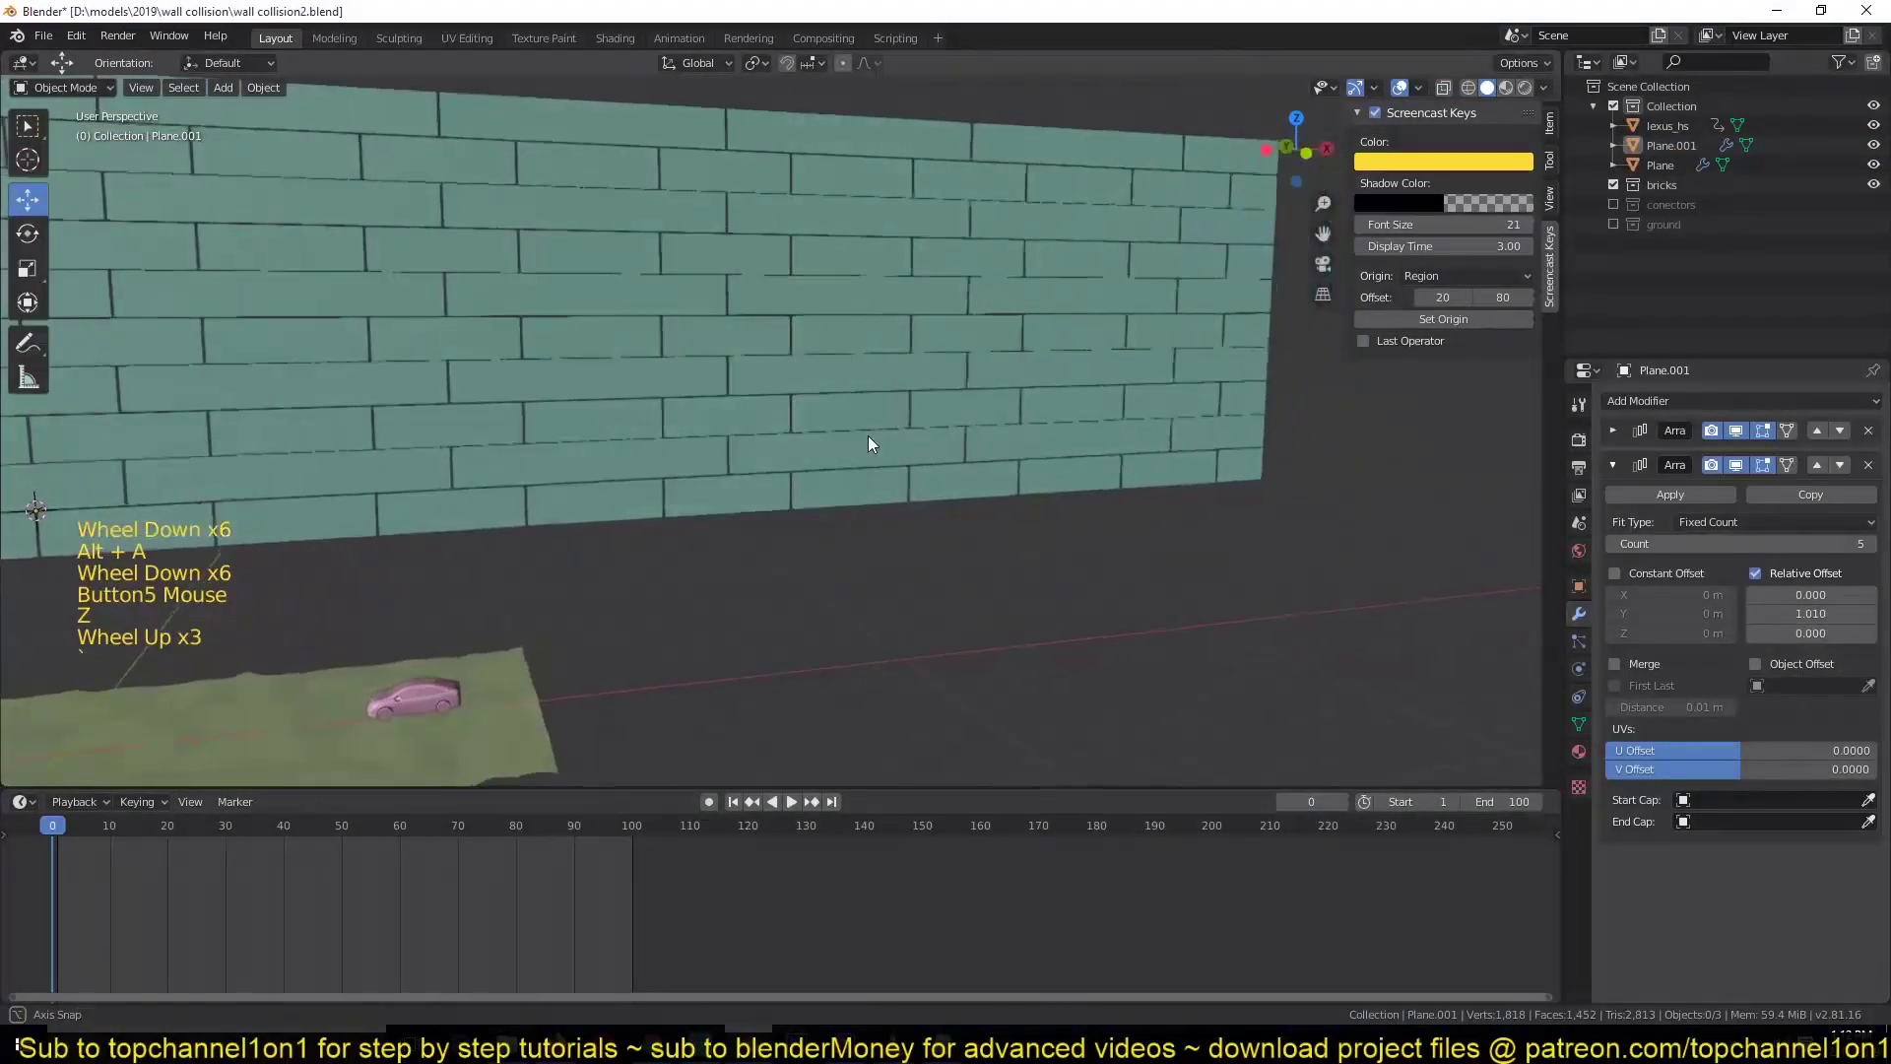
- In Edit Mode, move the selected brick edge to leave a slight gap between rows, then return to Object Mode
click(783, 451)
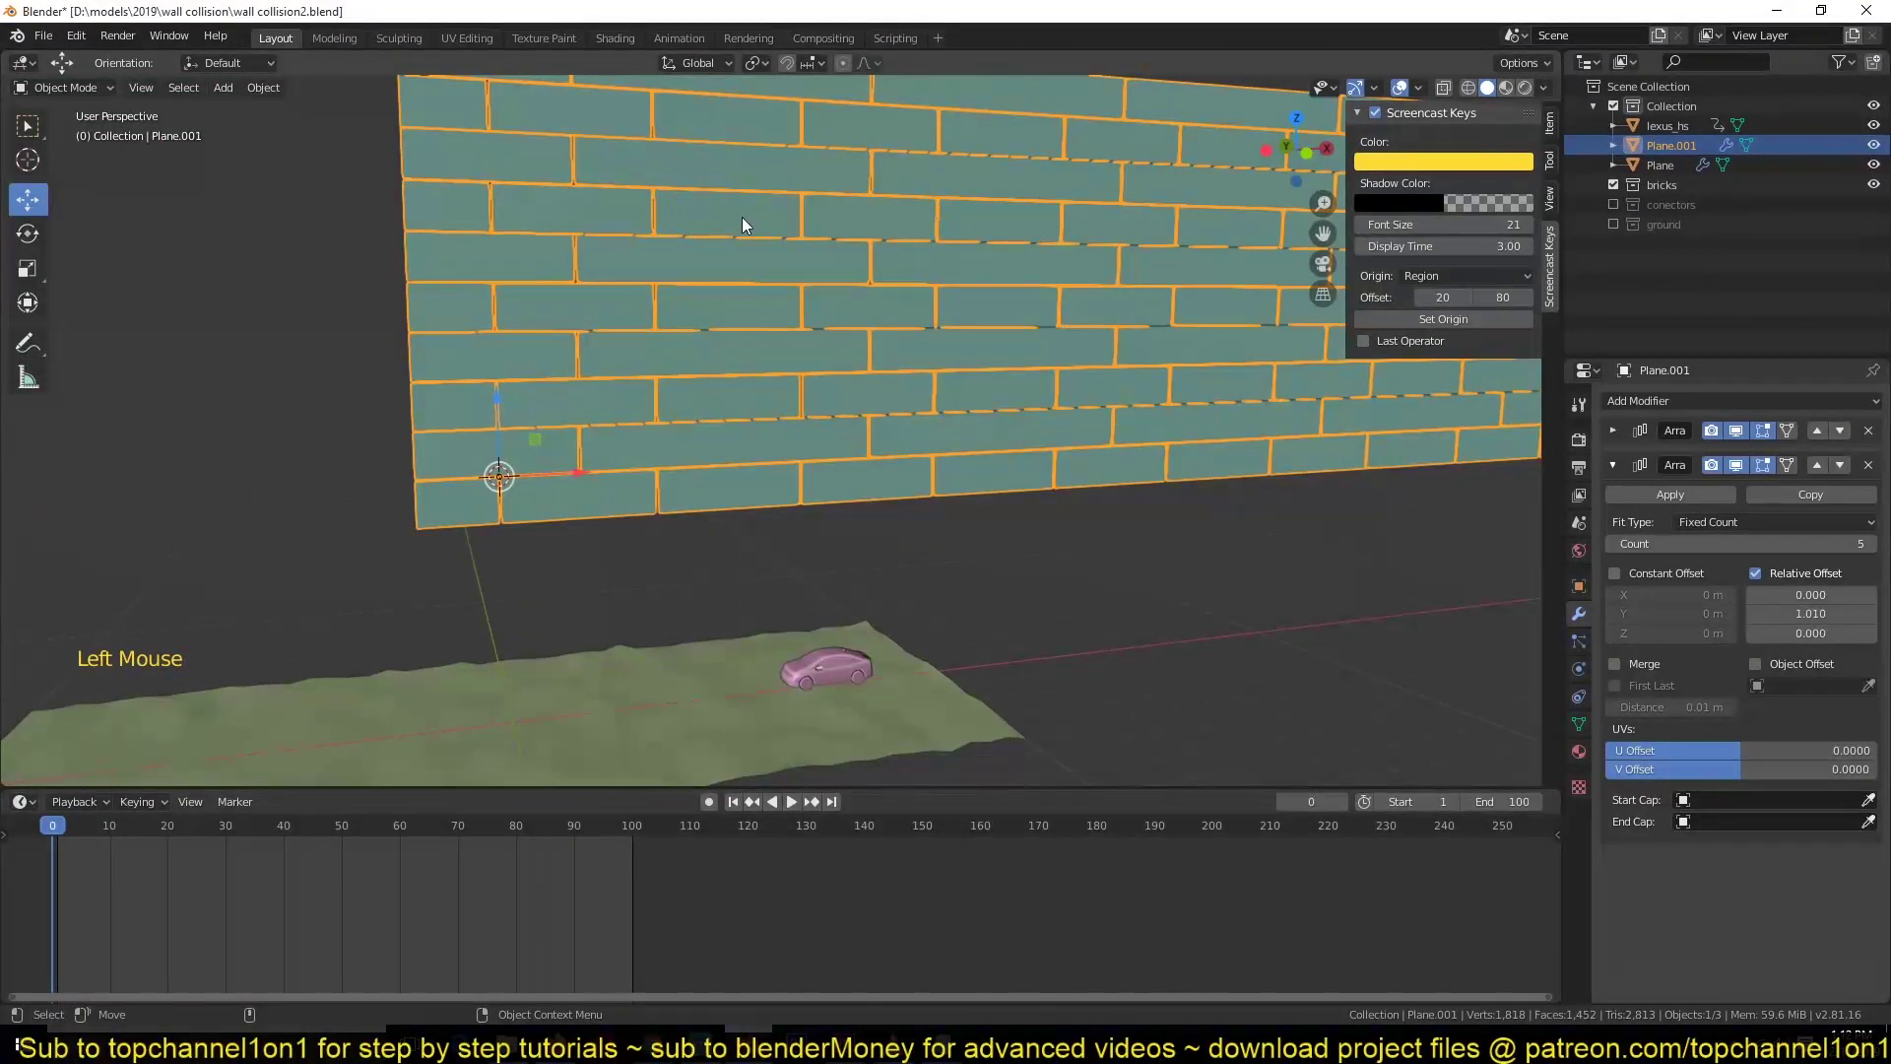
key(Tab)
scroll(up, 3)
click(677, 452)
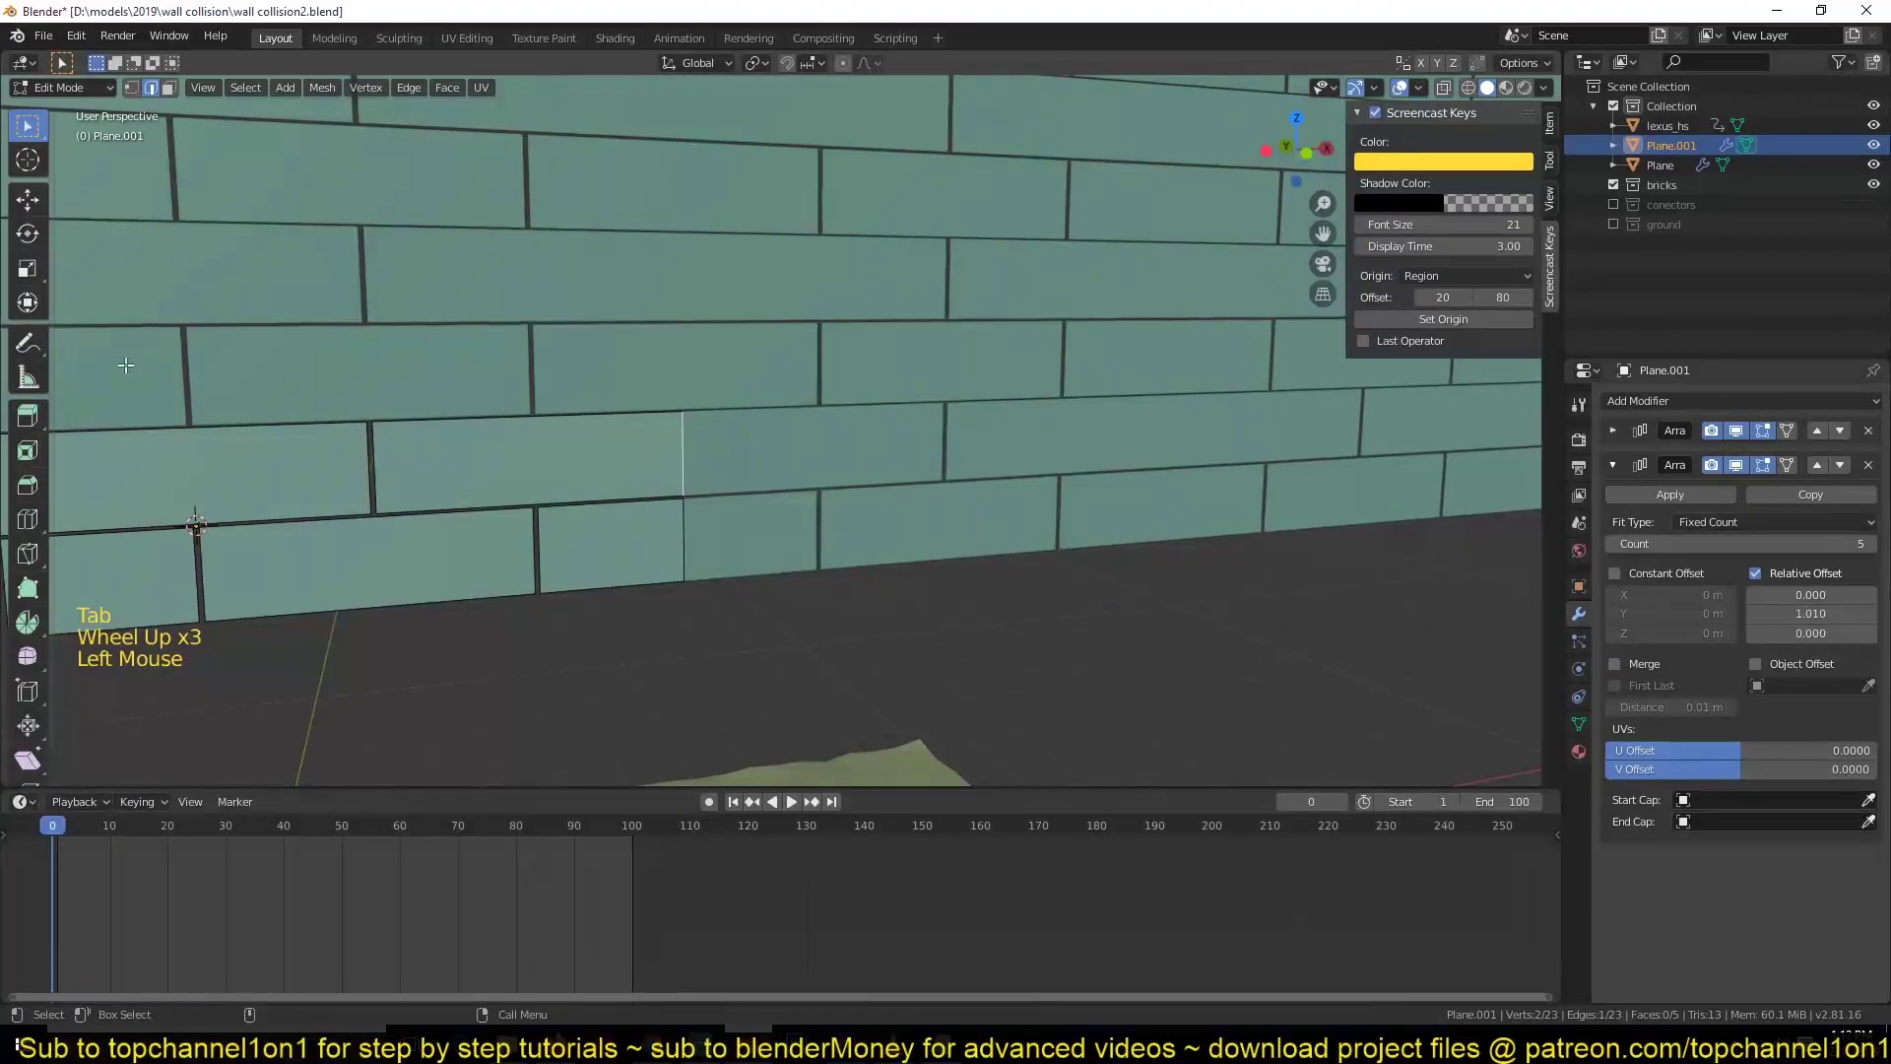
click(43, 216)
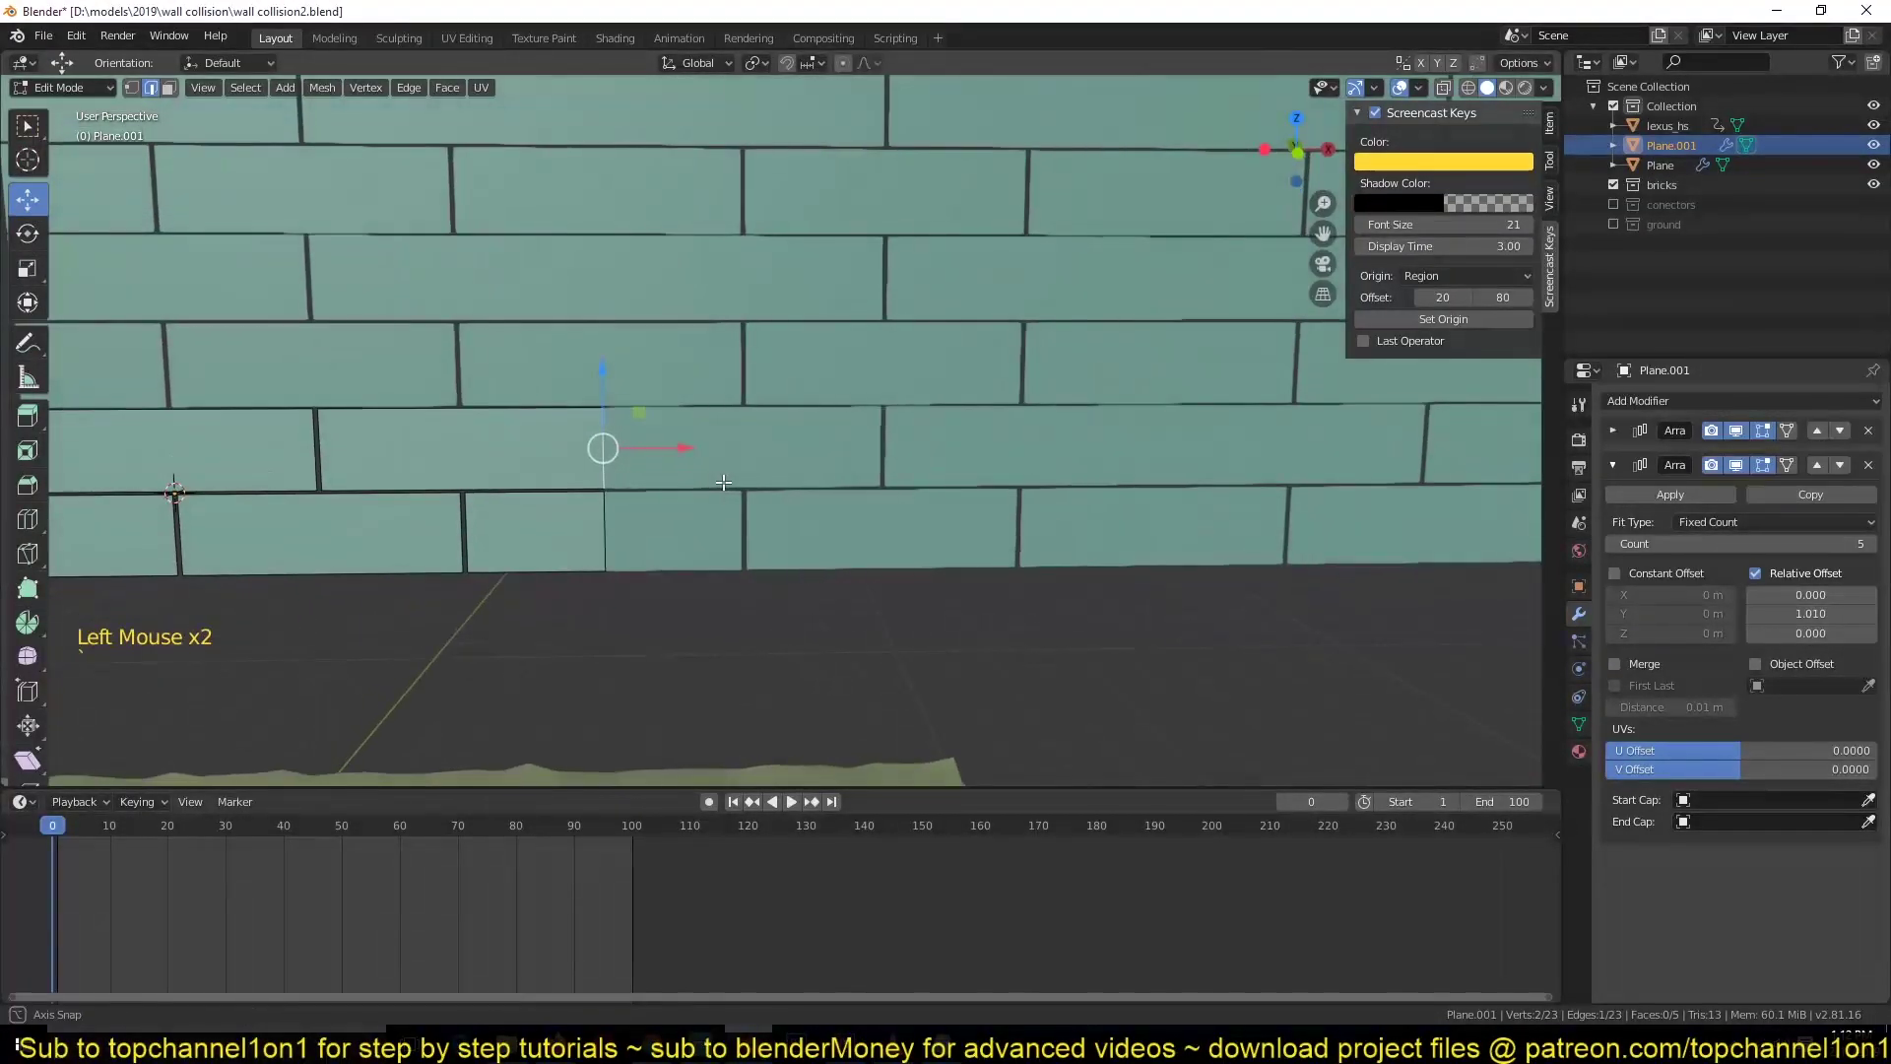
click(671, 445)
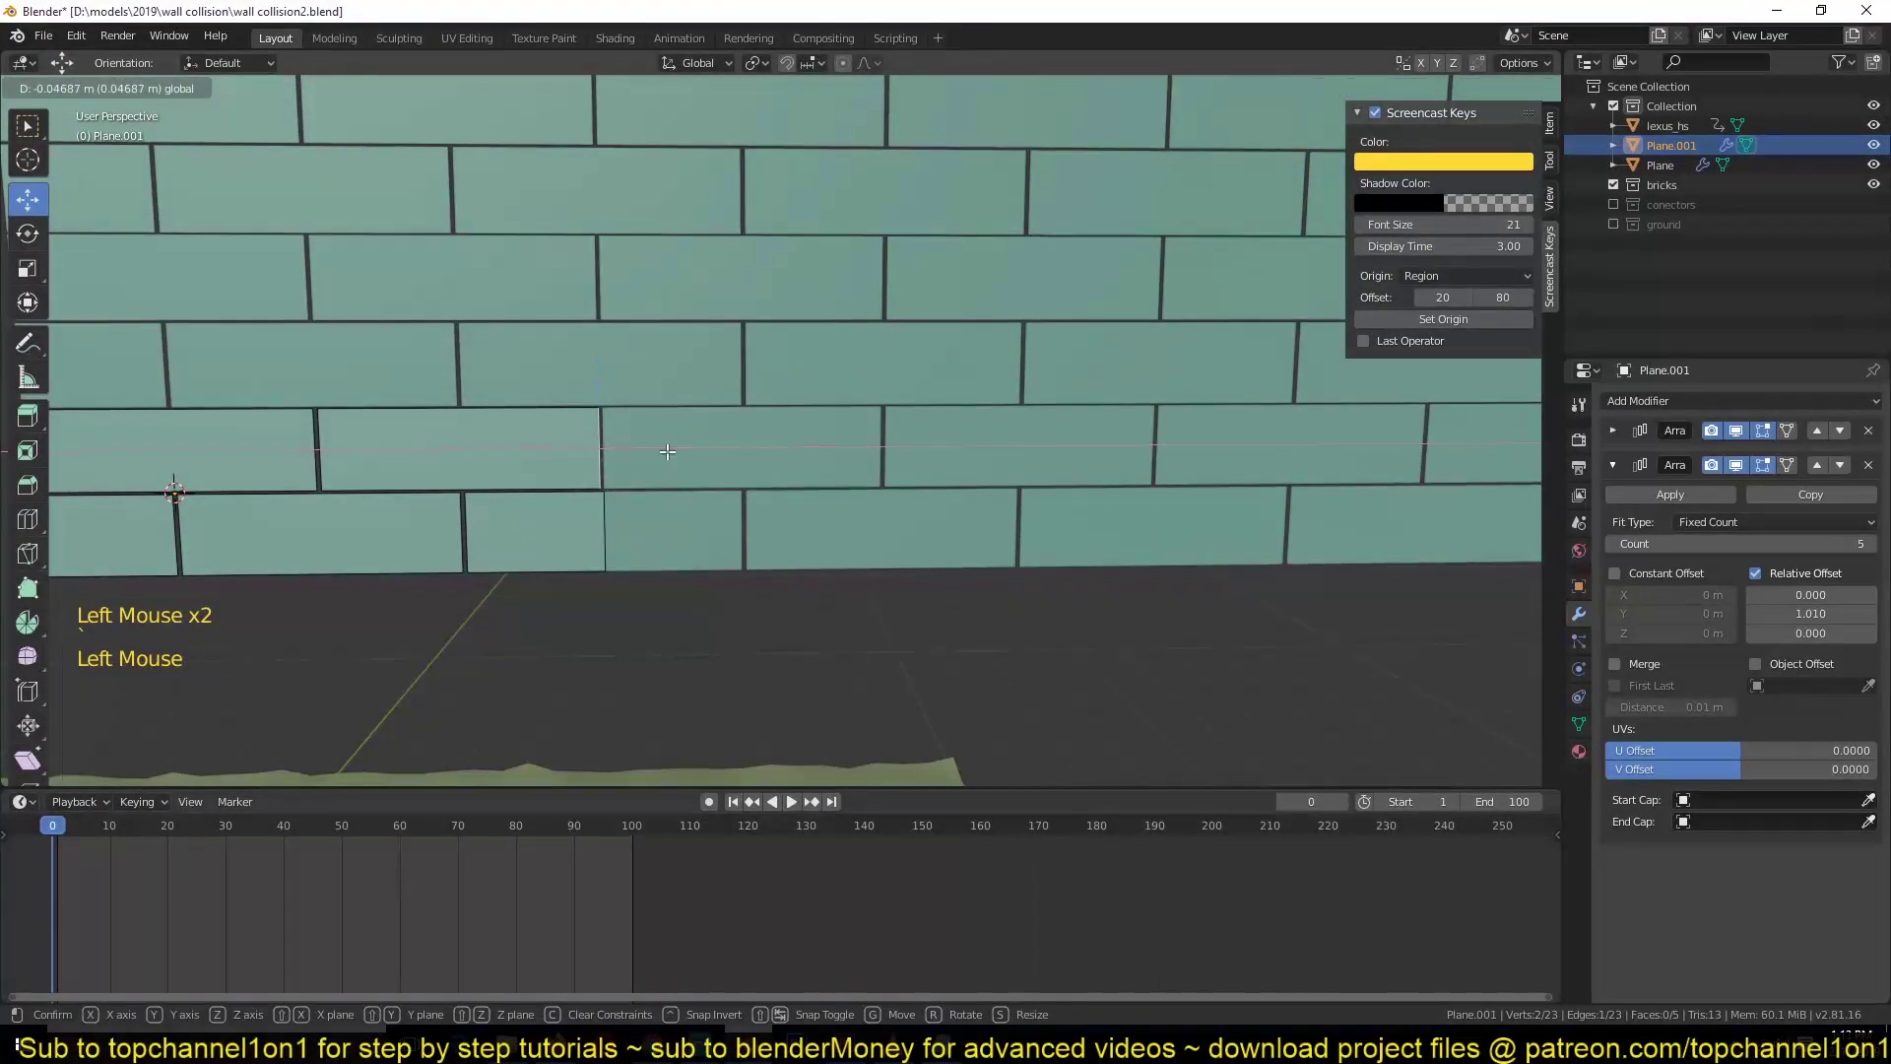
key(Tab)
scroll(down, 3)
key(alt+a)
scroll(up, 3)
key(`)
scroll(down, 3)
click(894, 430)
key(KP_1)
- From front view, scale and move the brick wall down onto the terrain near the car
key(s)
key(s)
key(r)
key(g)
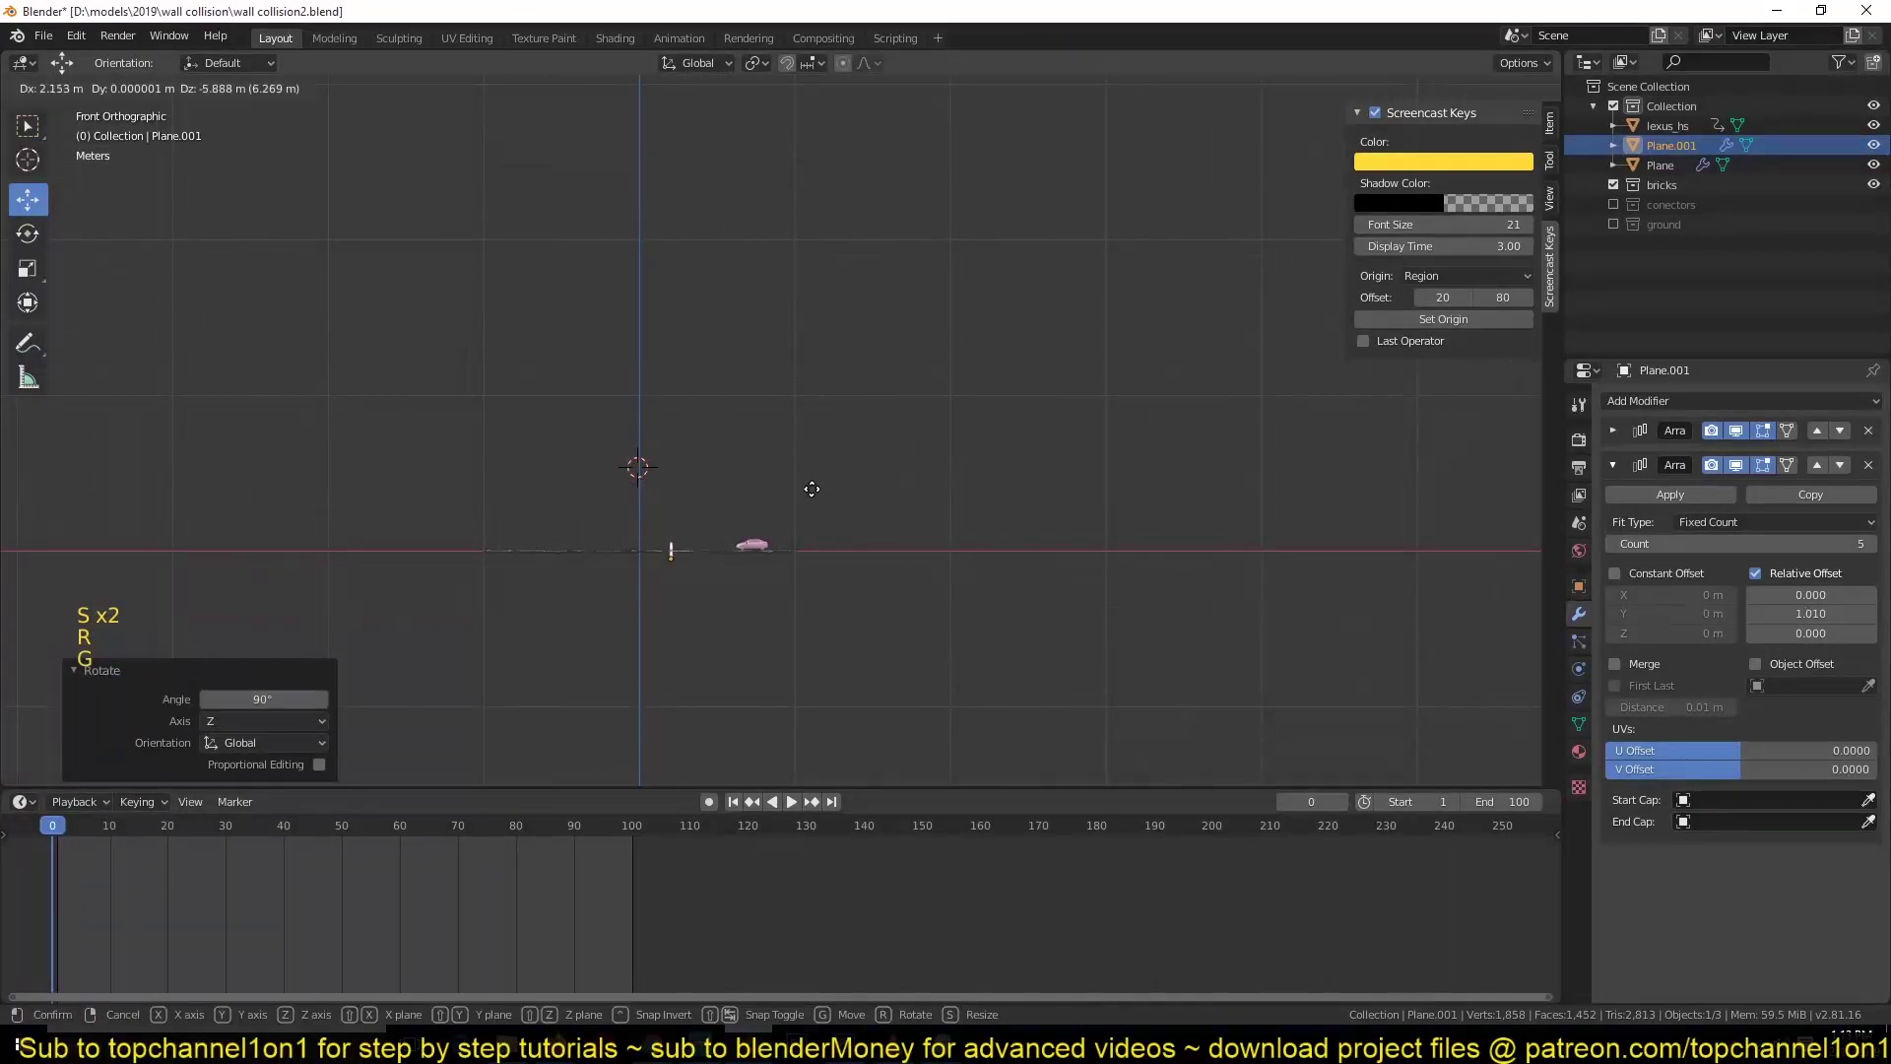
key(KP_Decimal)
scroll(down, 3)
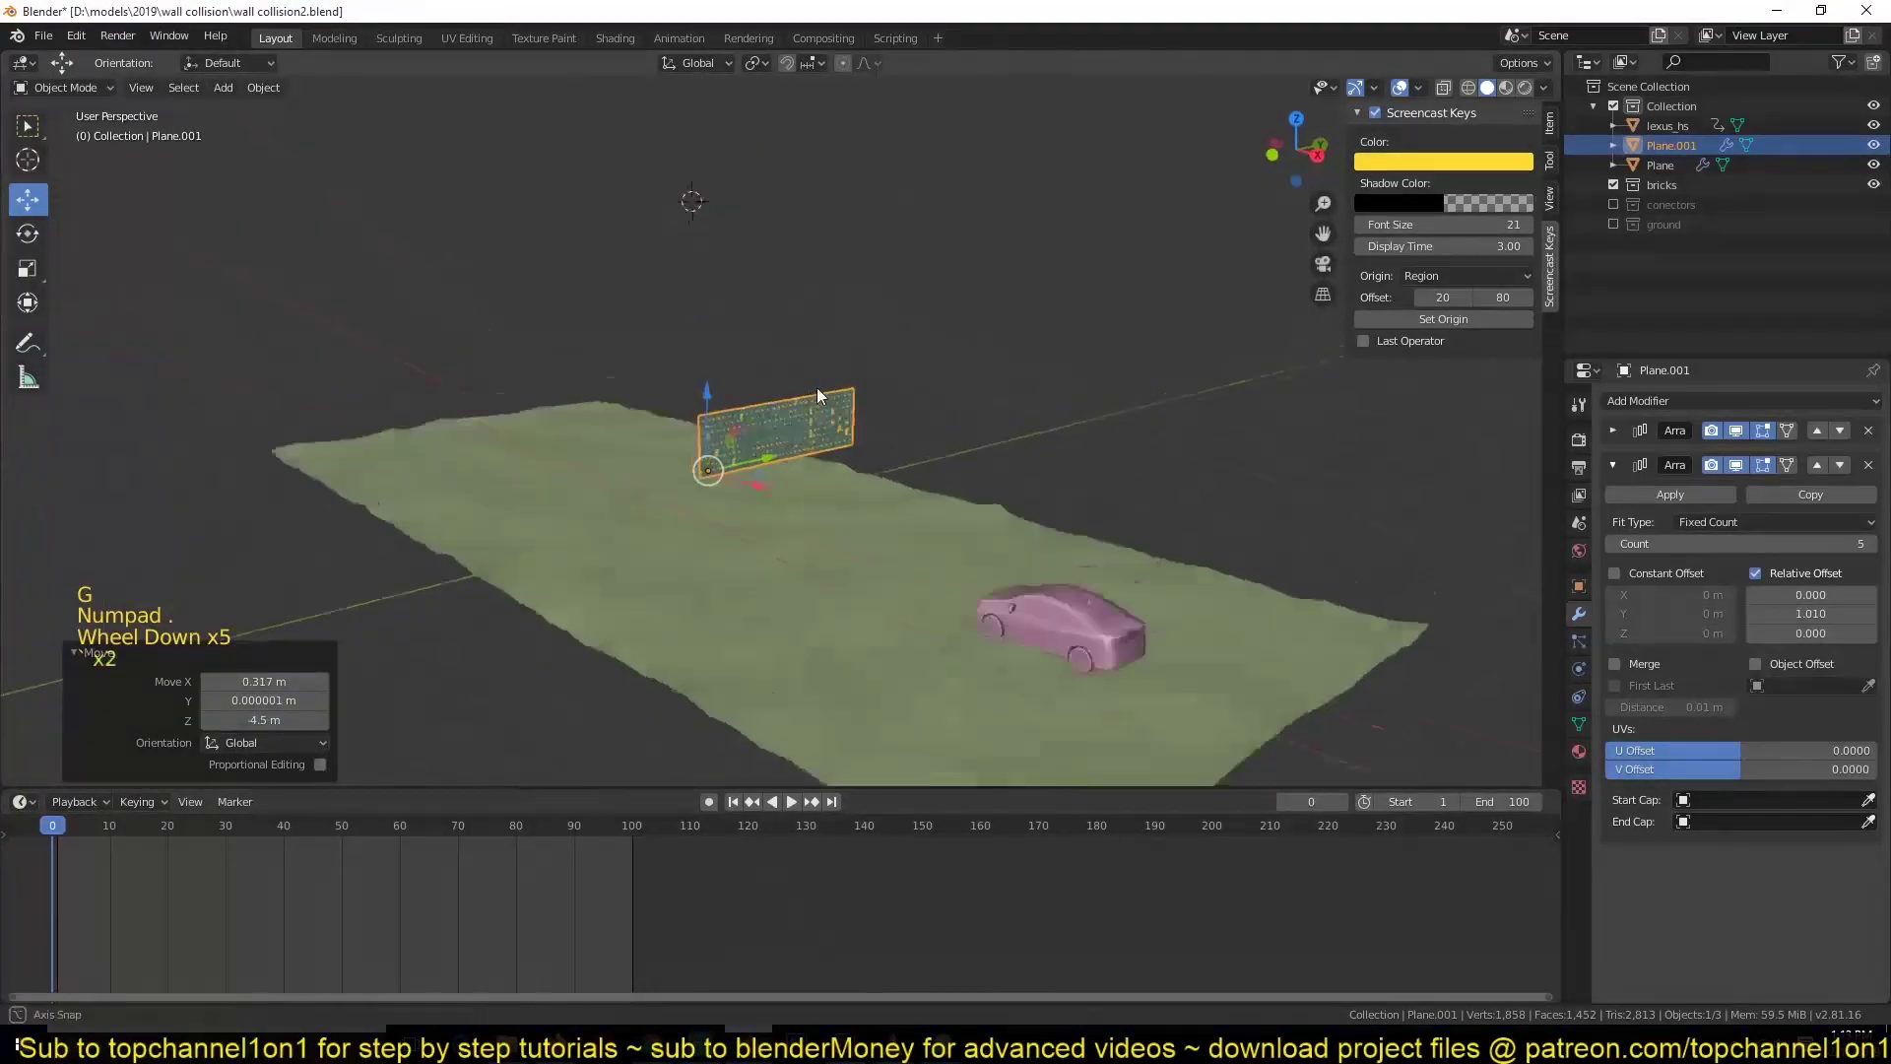
click(720, 399)
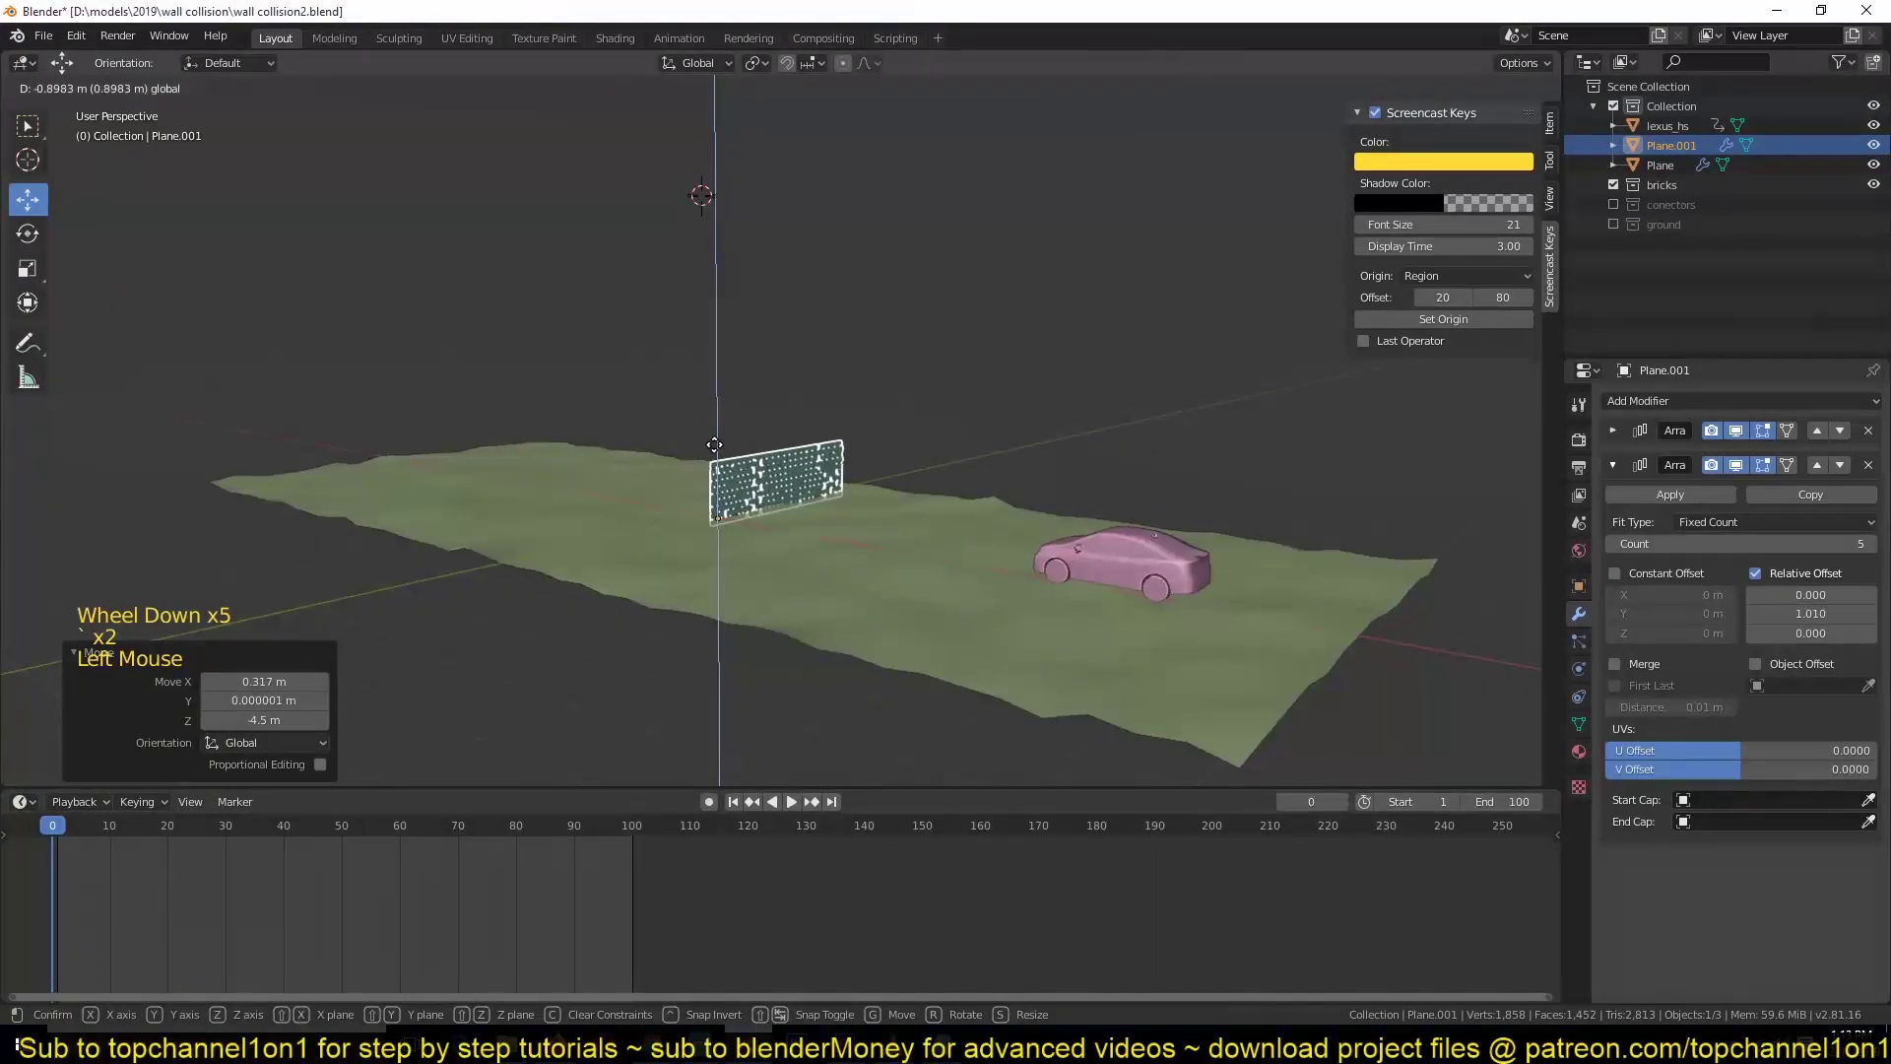
- Set the first Array count to 12 and apply the wall's transforms with Ctrl+A
scroll(up, 3)
click(661, 635)
key(s)
scroll(down, 3)
key(`)
click(643, 486)
key(ctrl+a)
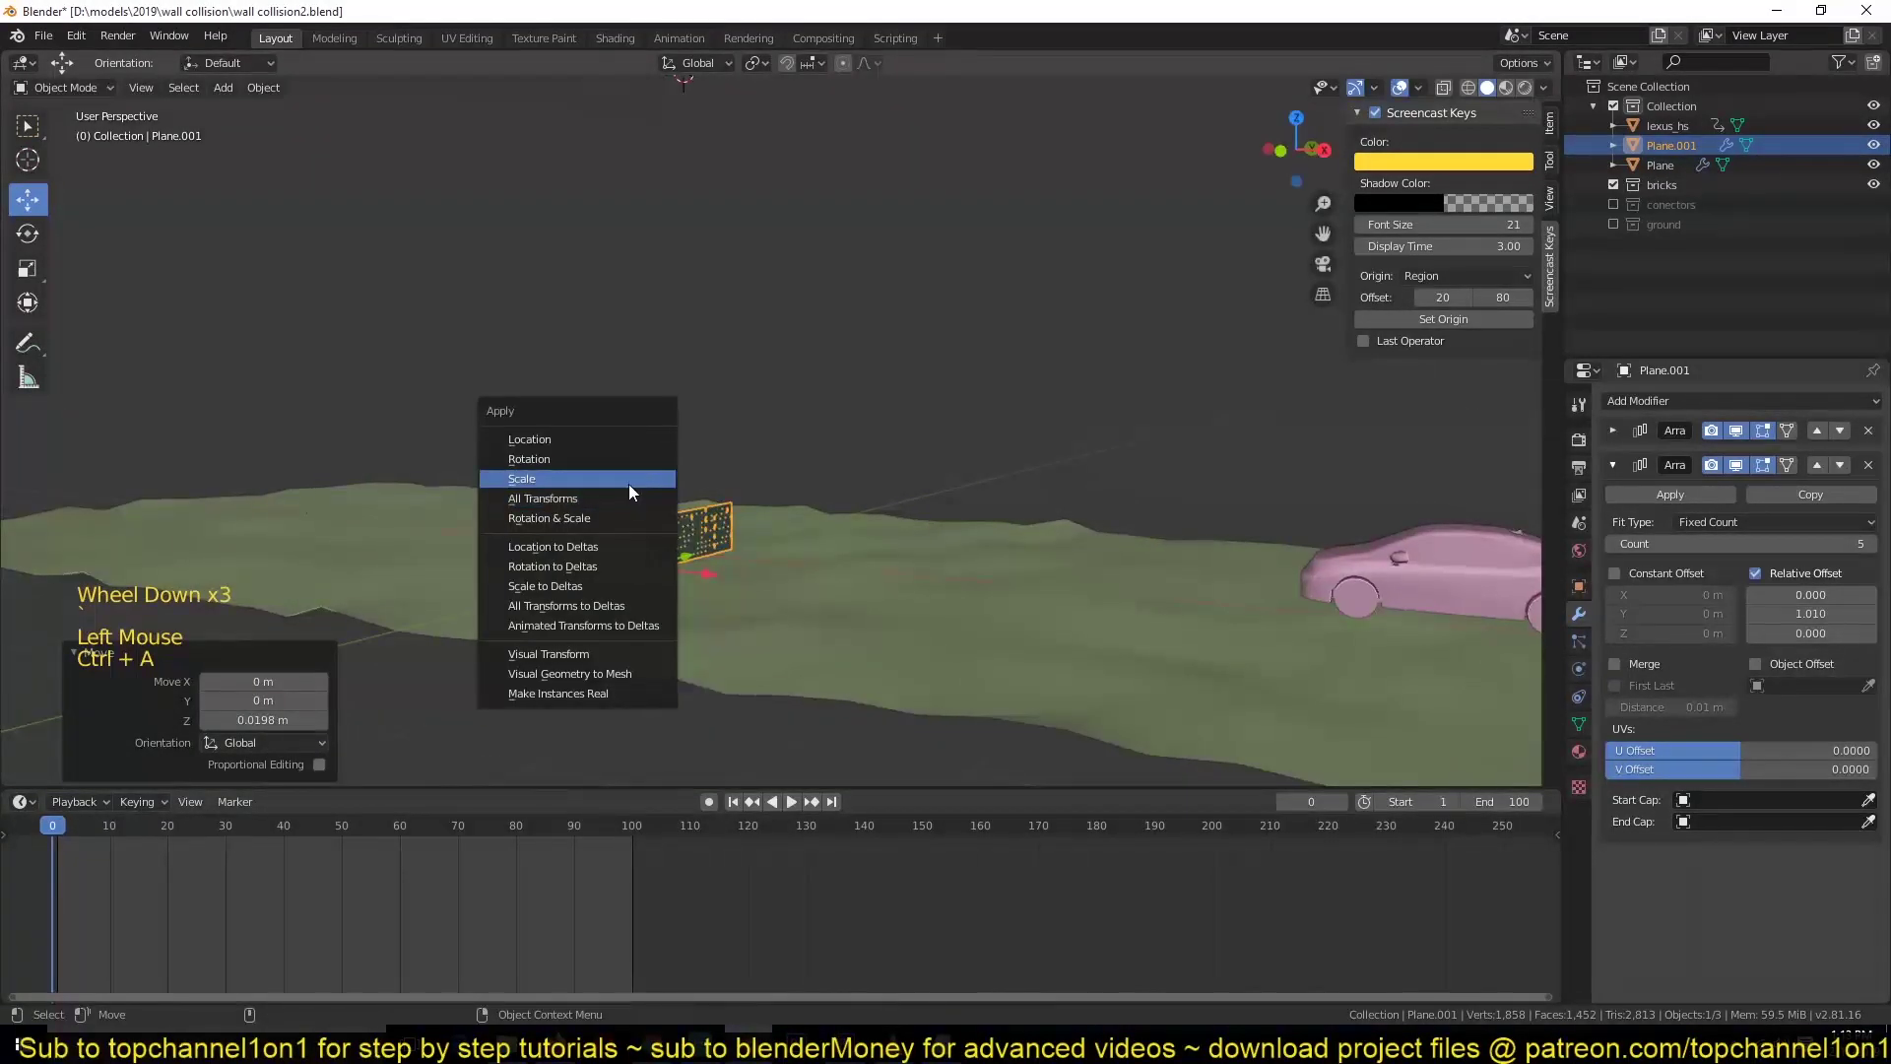
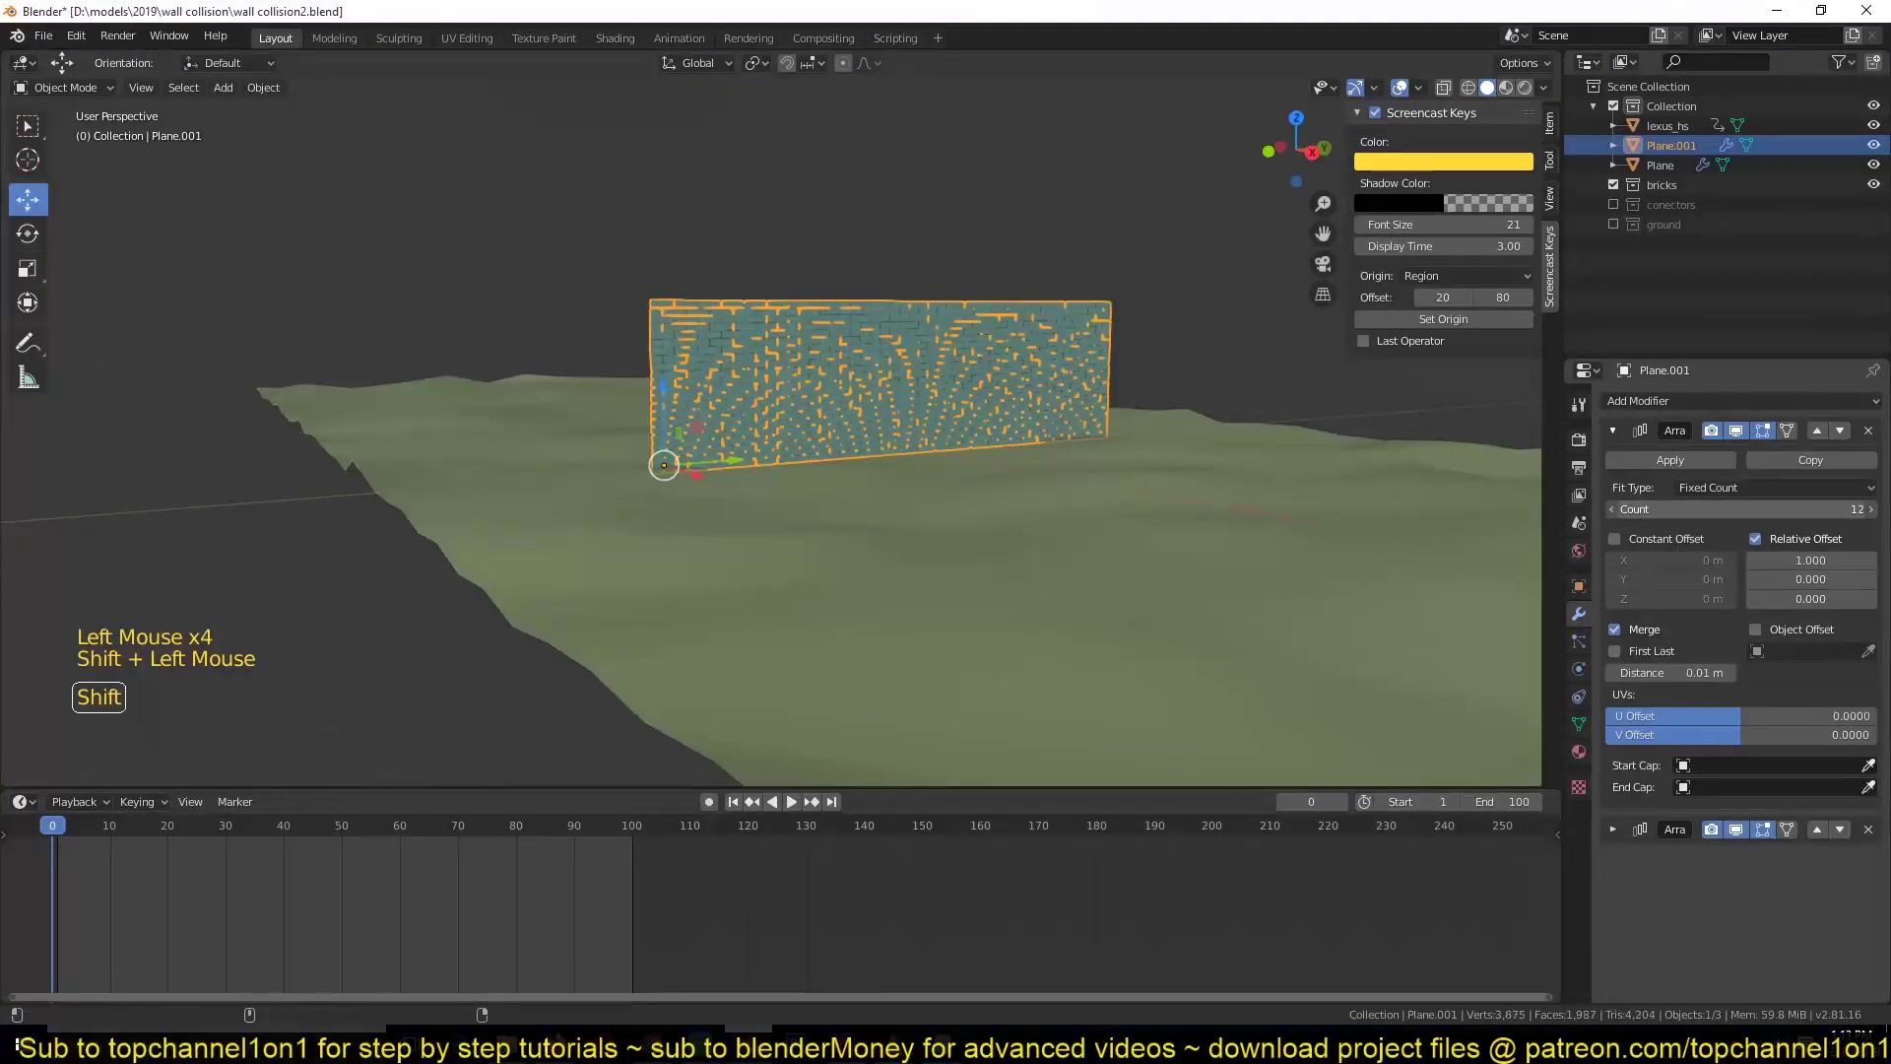
- Raise the Array count to 13 and scrub playback to check the car's path
key(alt+a)
key(`)
scroll(up, 3)
key(`)
scroll(down, 3)
key(`)
scroll(down, 3)
key(`)
key(space)
key(space)
key(space)
key(space)
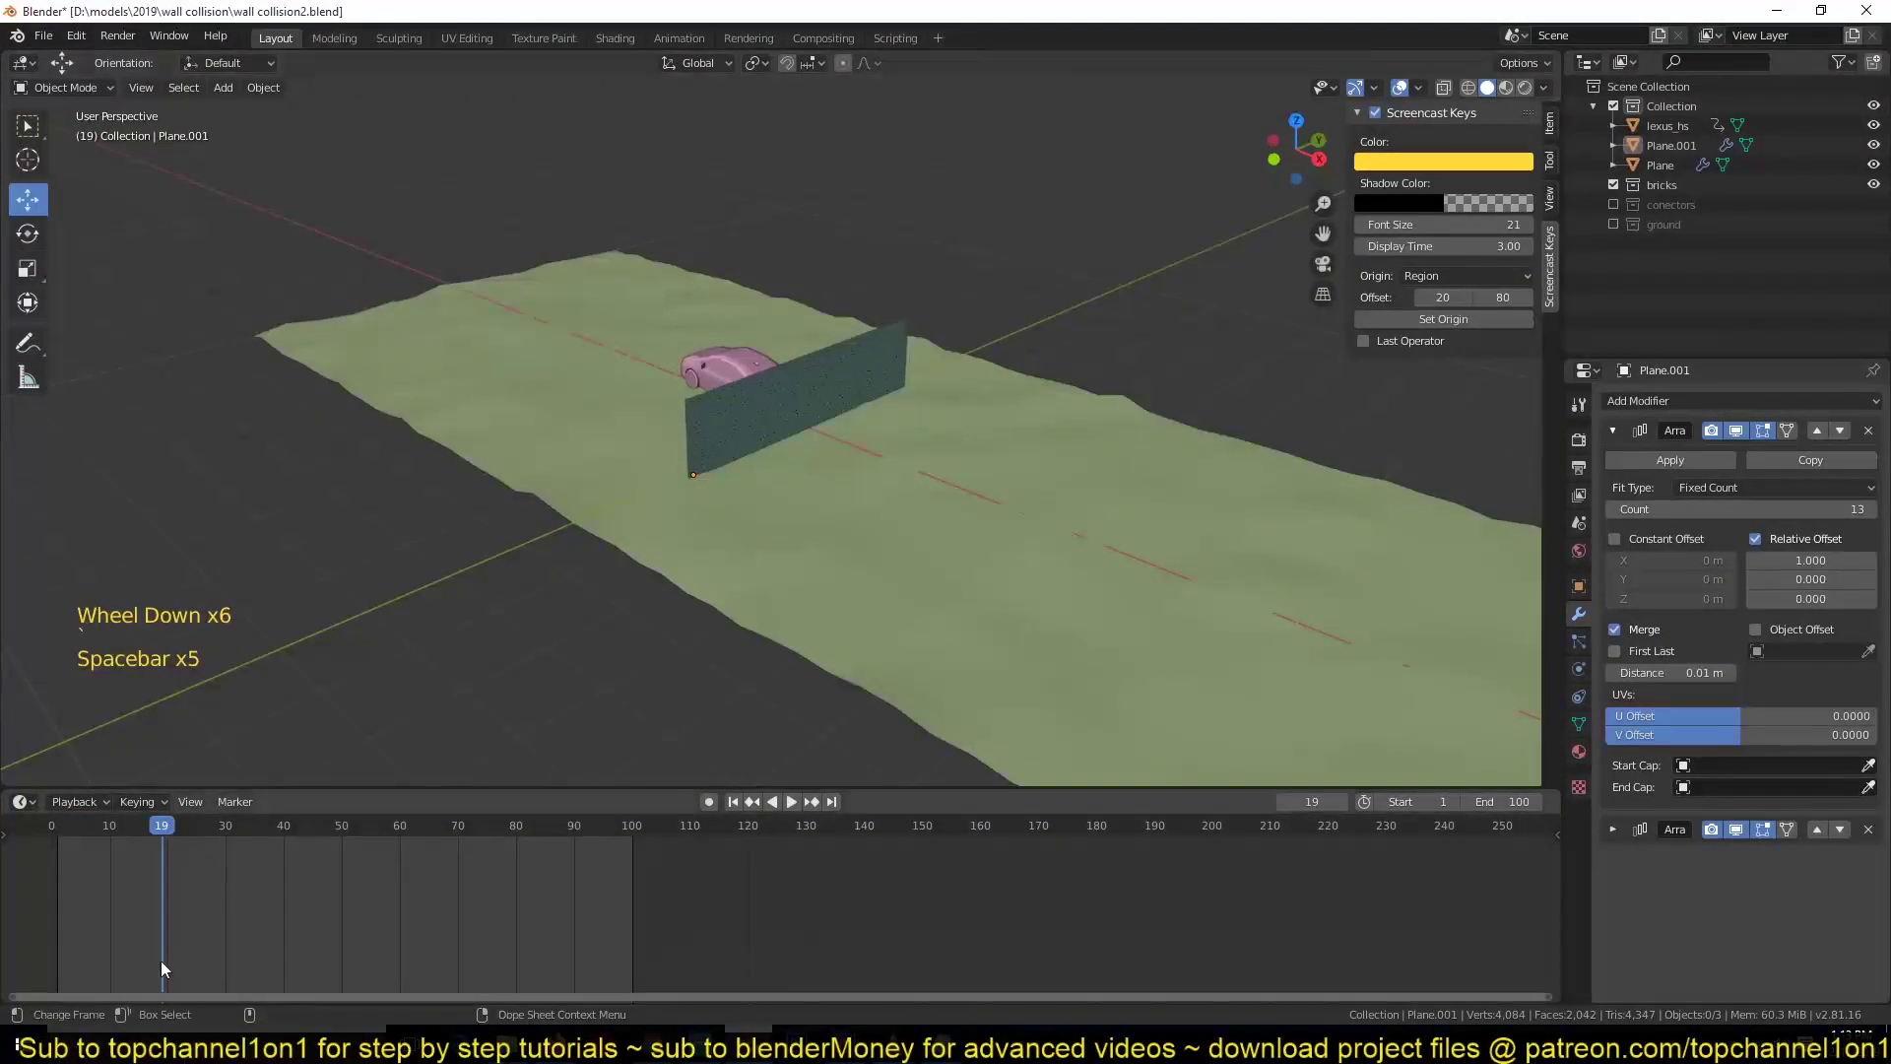
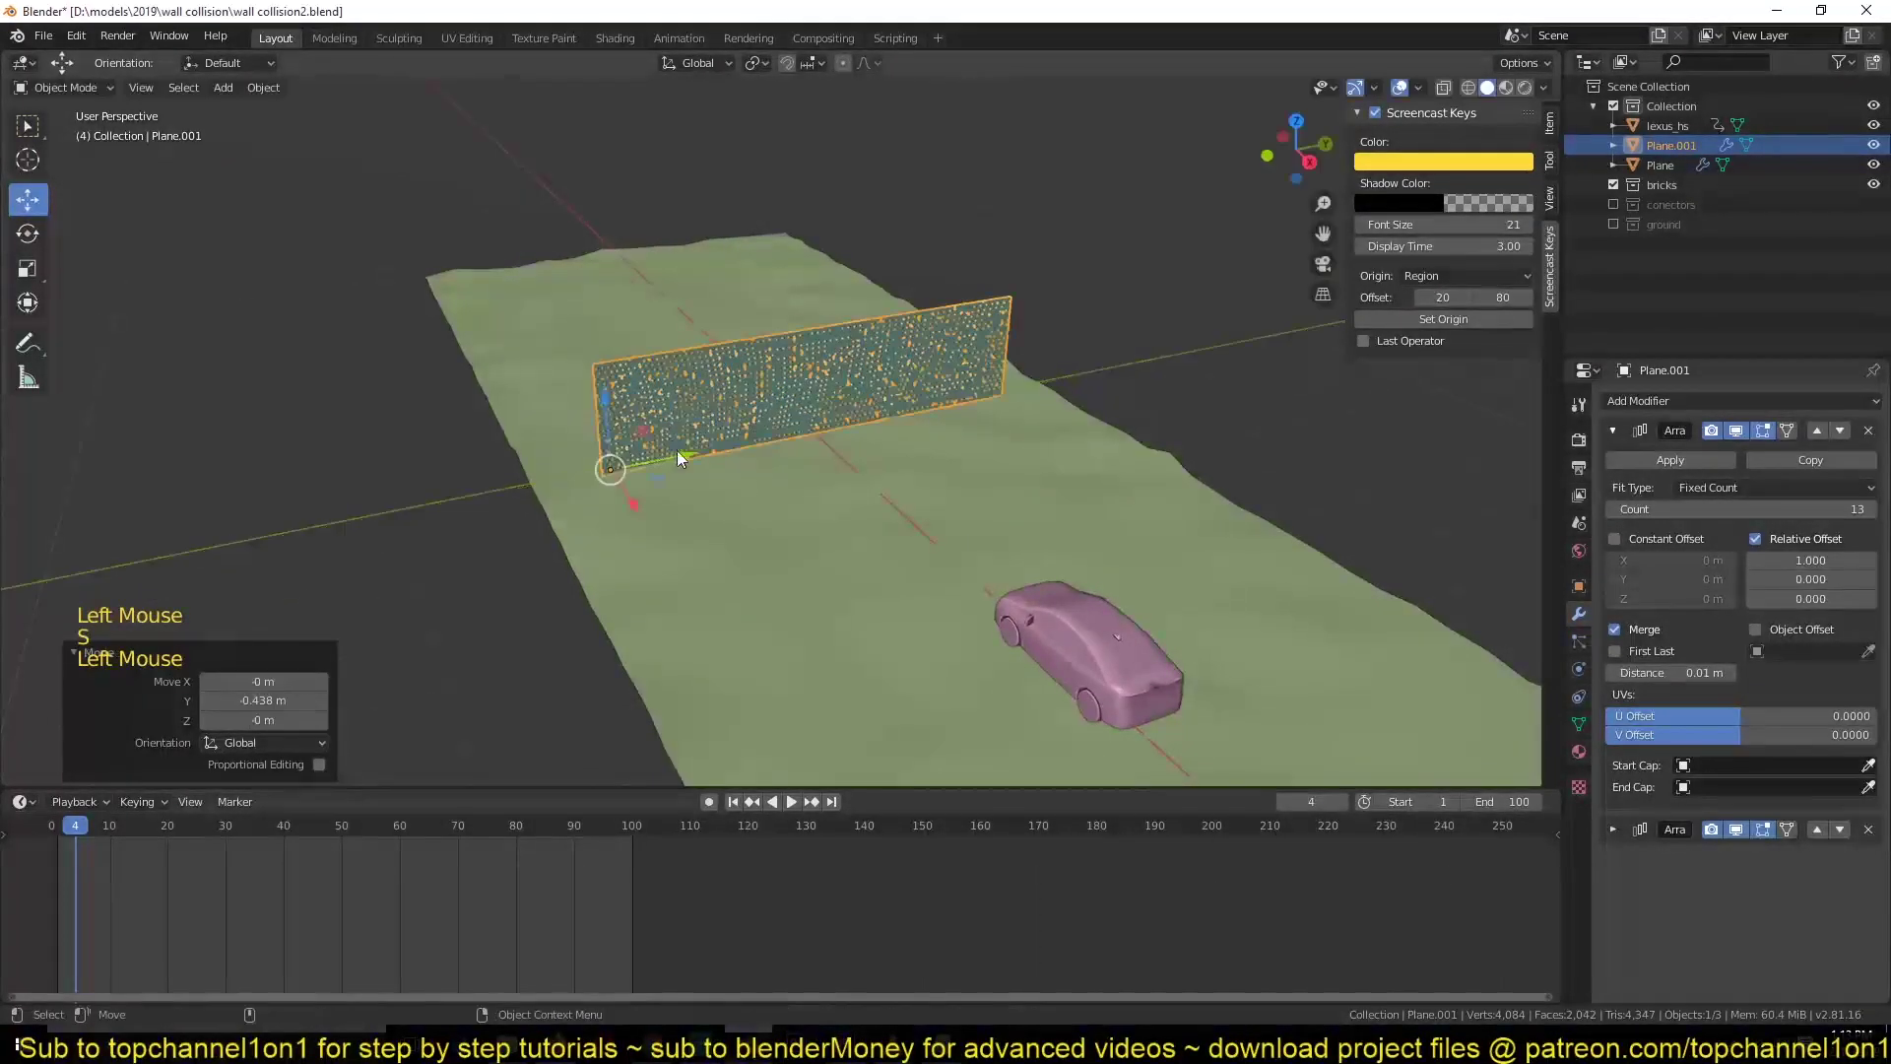
- Apply transforms and rotate the wall about Z so it stands across the road
key(ctrl+a)
key(`)
key(alt+a)
key(space)
scroll(up, 3)
key(Escape)
key(`)
key(`)
key(space)
key(Escape)
click(867, 336)
- Collapse both Array modifiers in the modifier stack
key(`)
scroll(up, 3)
scroll(down, 3)
click(1619, 445)
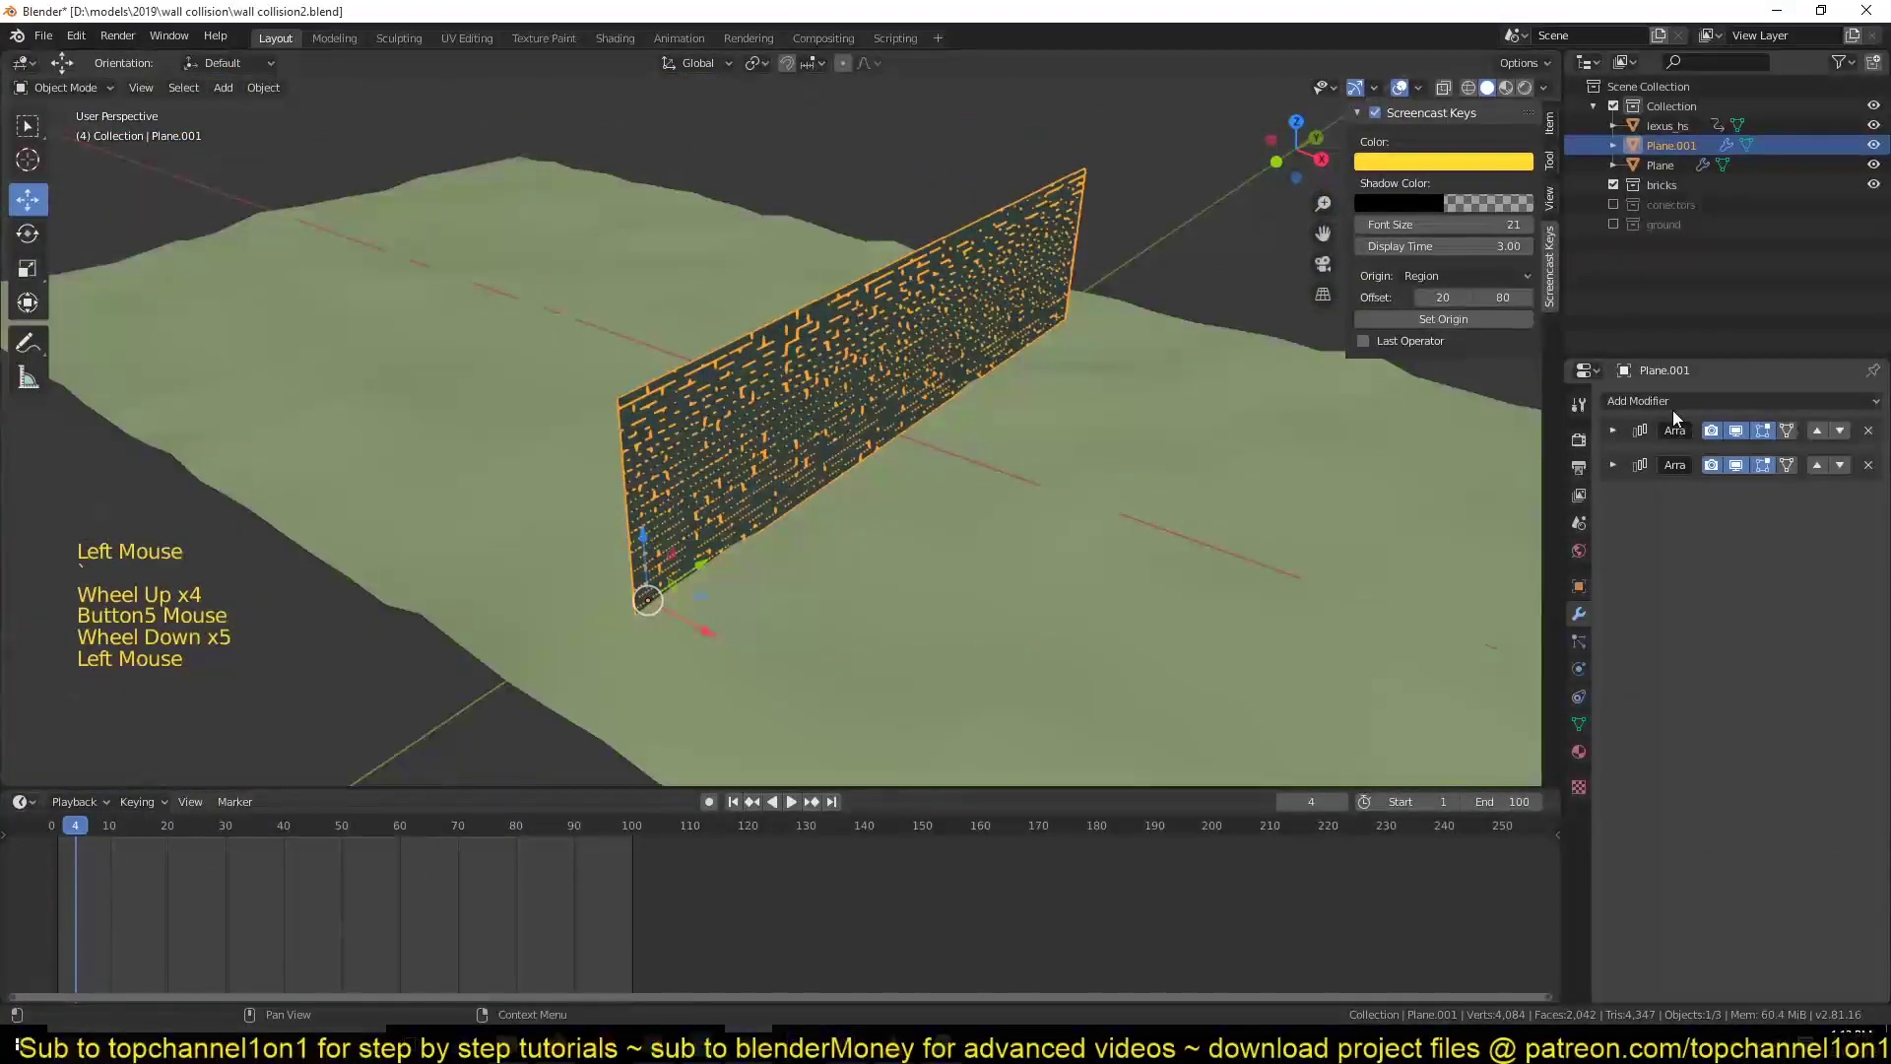
- Add a Solidify modifier and set its thickness to about 0.109 m
click(1686, 405)
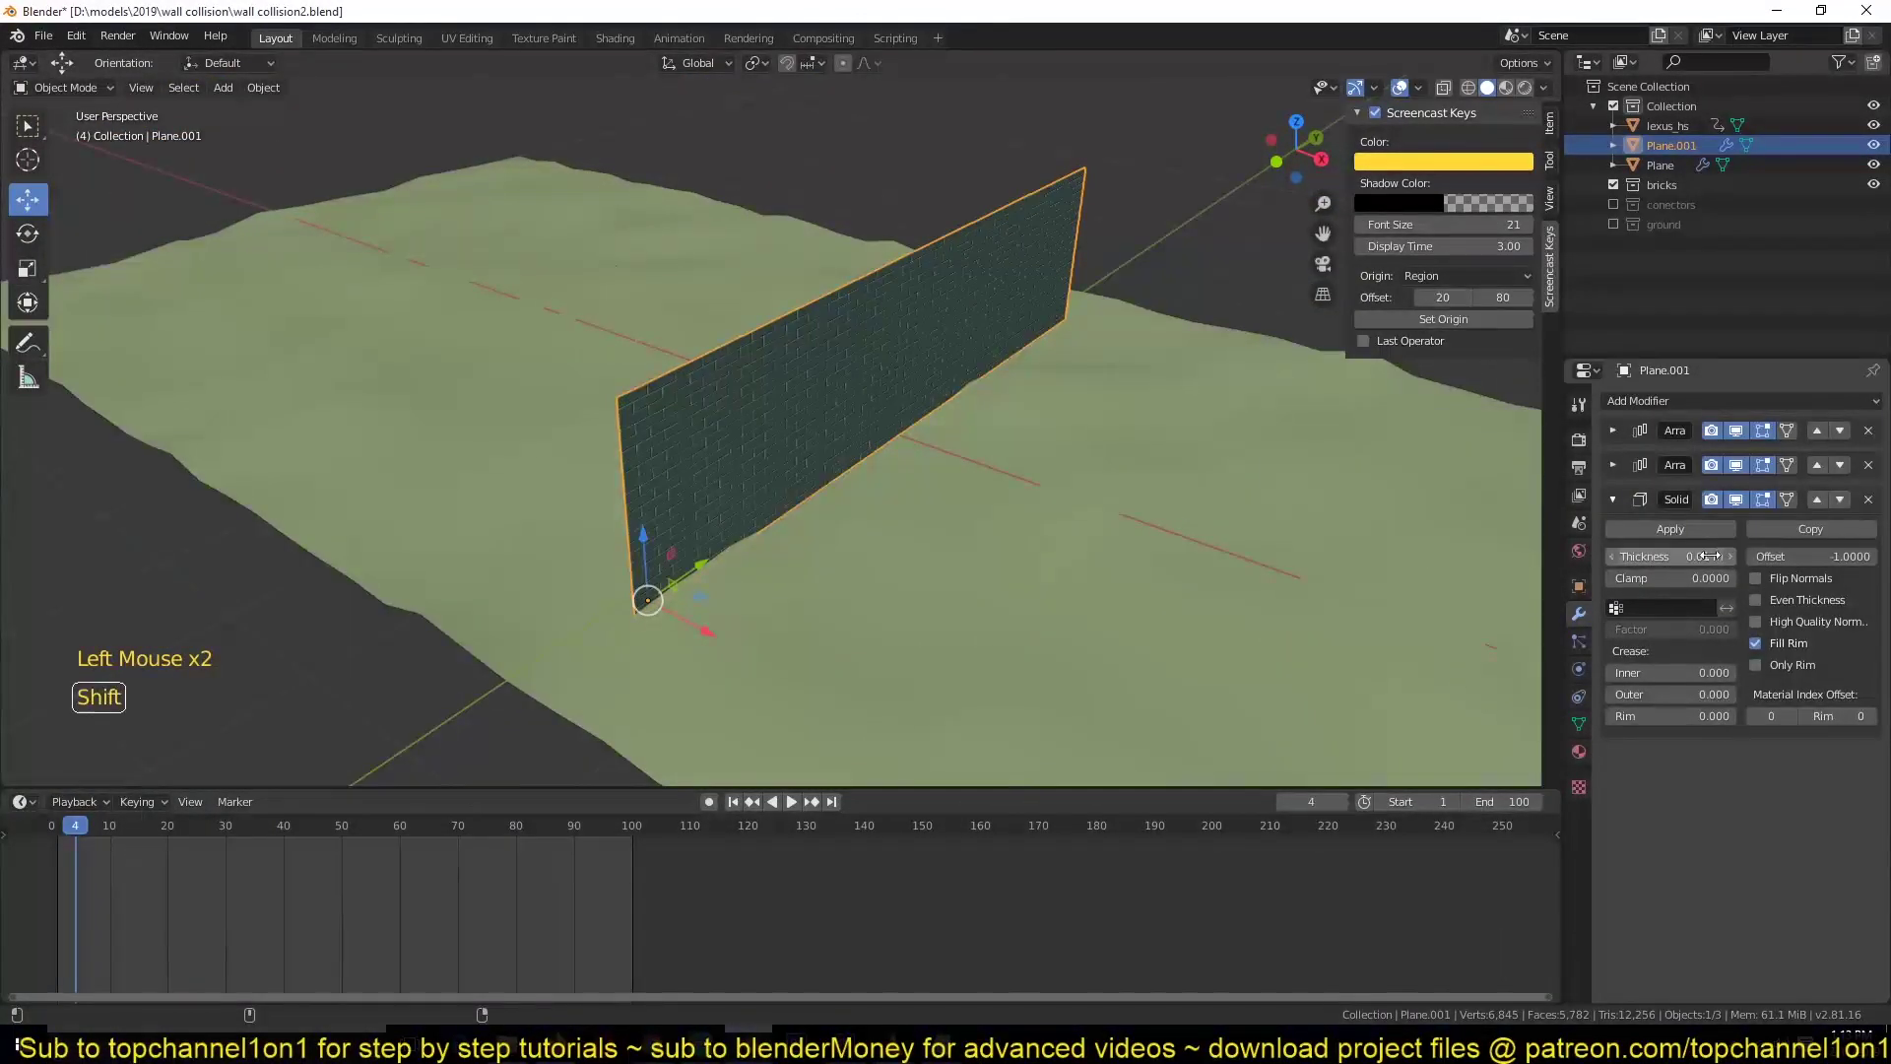
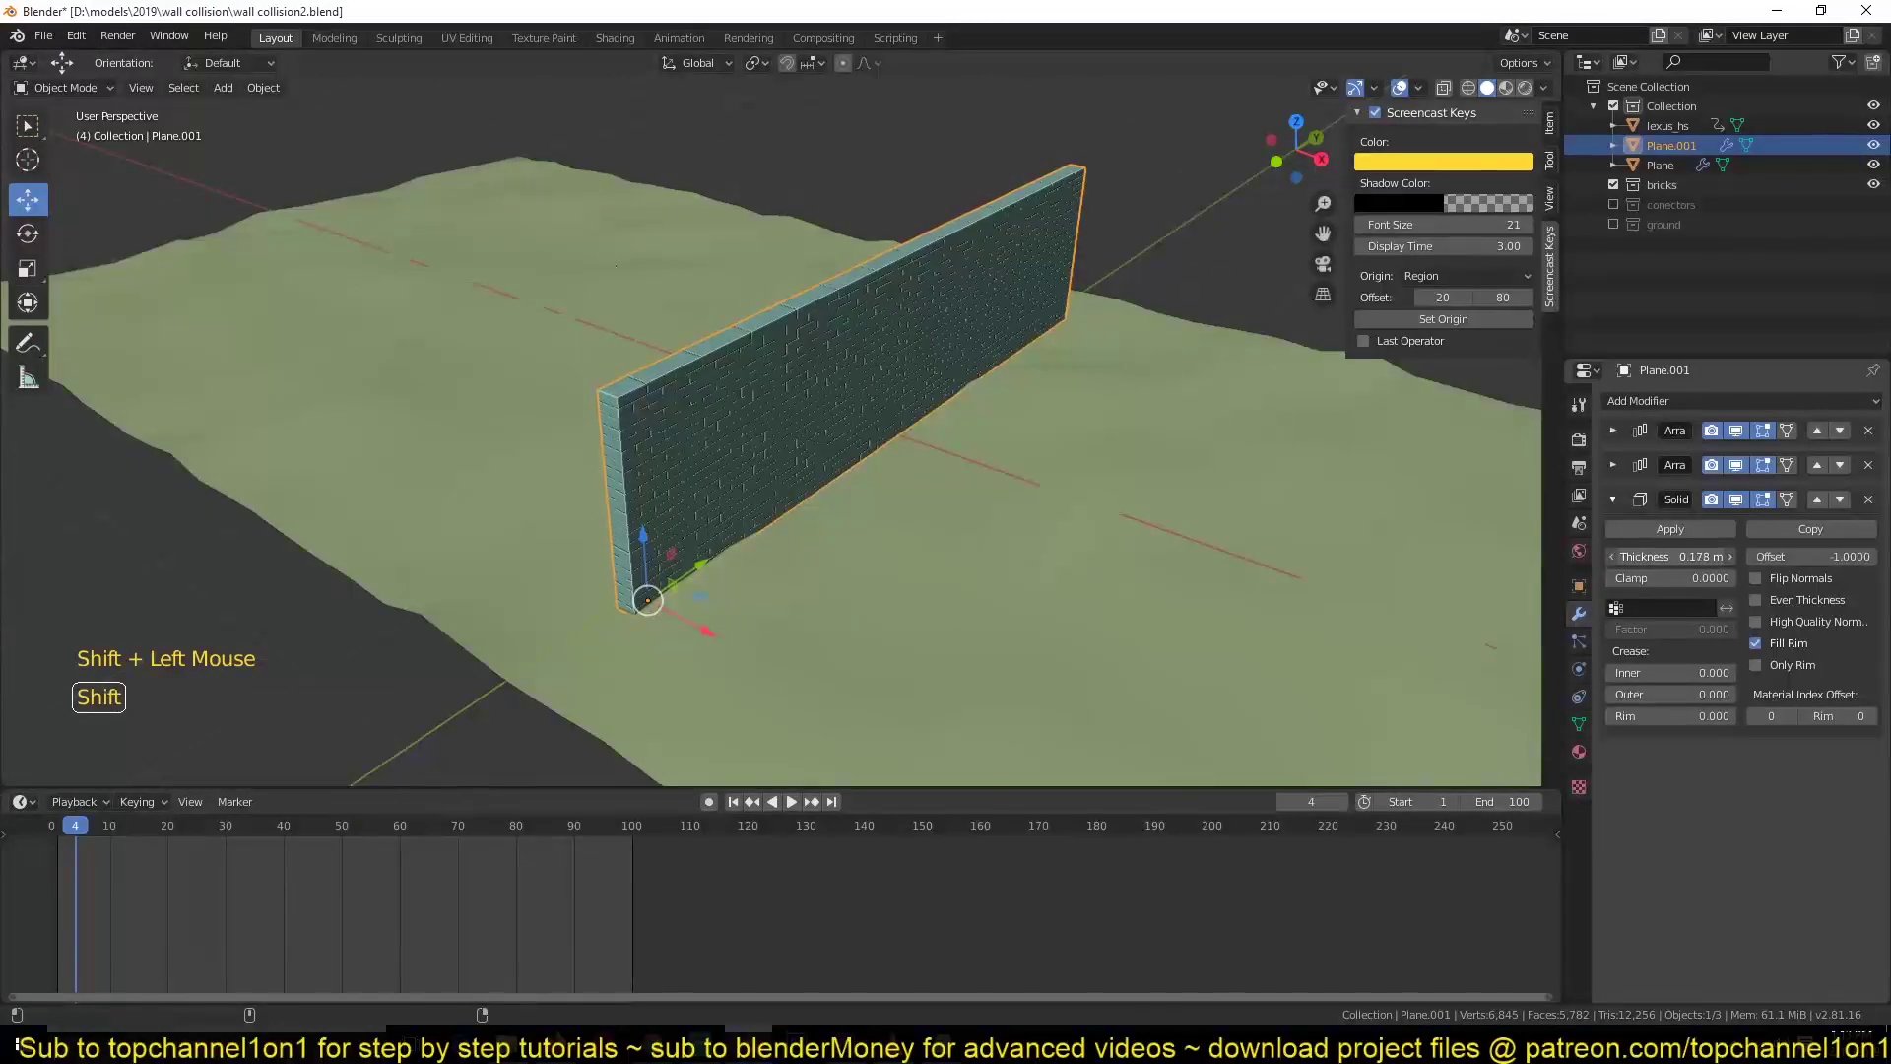
scroll(up, 3)
key(space)
scroll(down, 3)
scroll(up, 3)
key(Escape)
- Select the brick wall and check its mesh in Edit Mode before applying modifiers
scroll(down, 3)
click(882, 410)
click(477, 508)
key(alt+a)
click(758, 396)
click(834, 357)
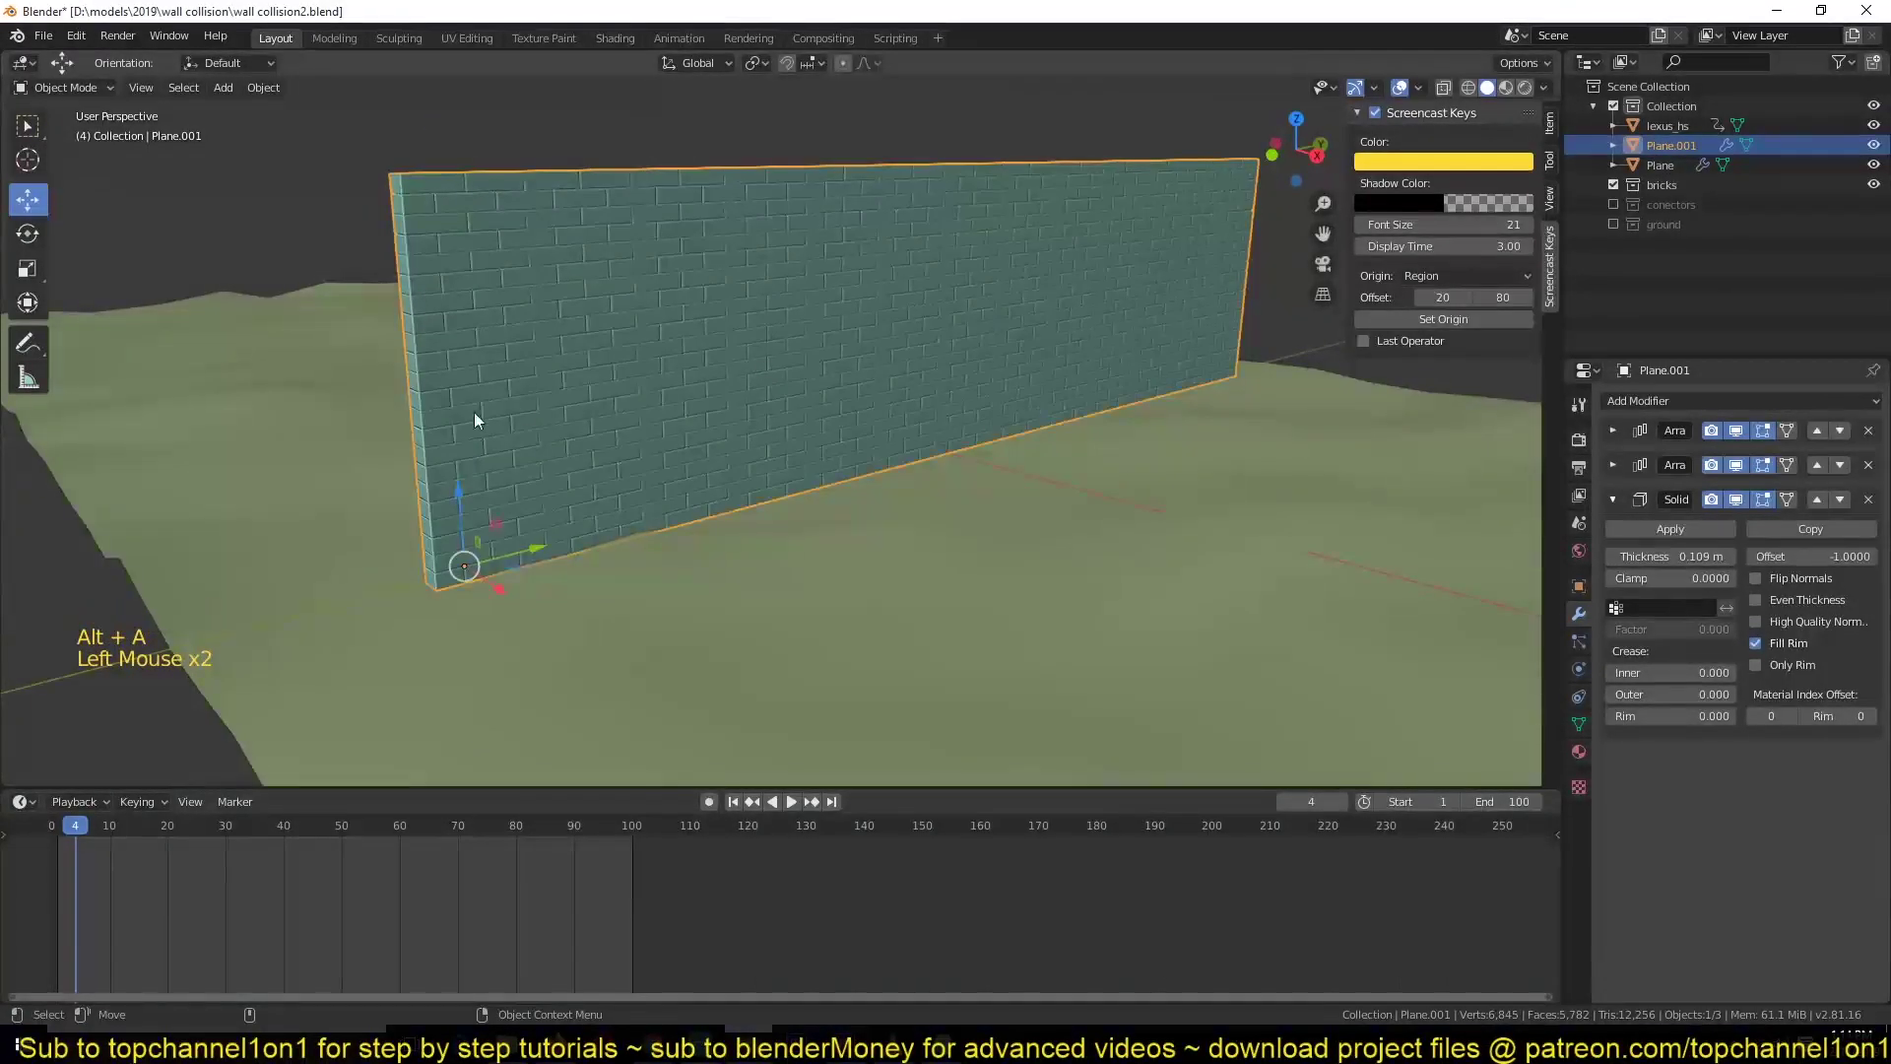
key(Tab)
key(a)
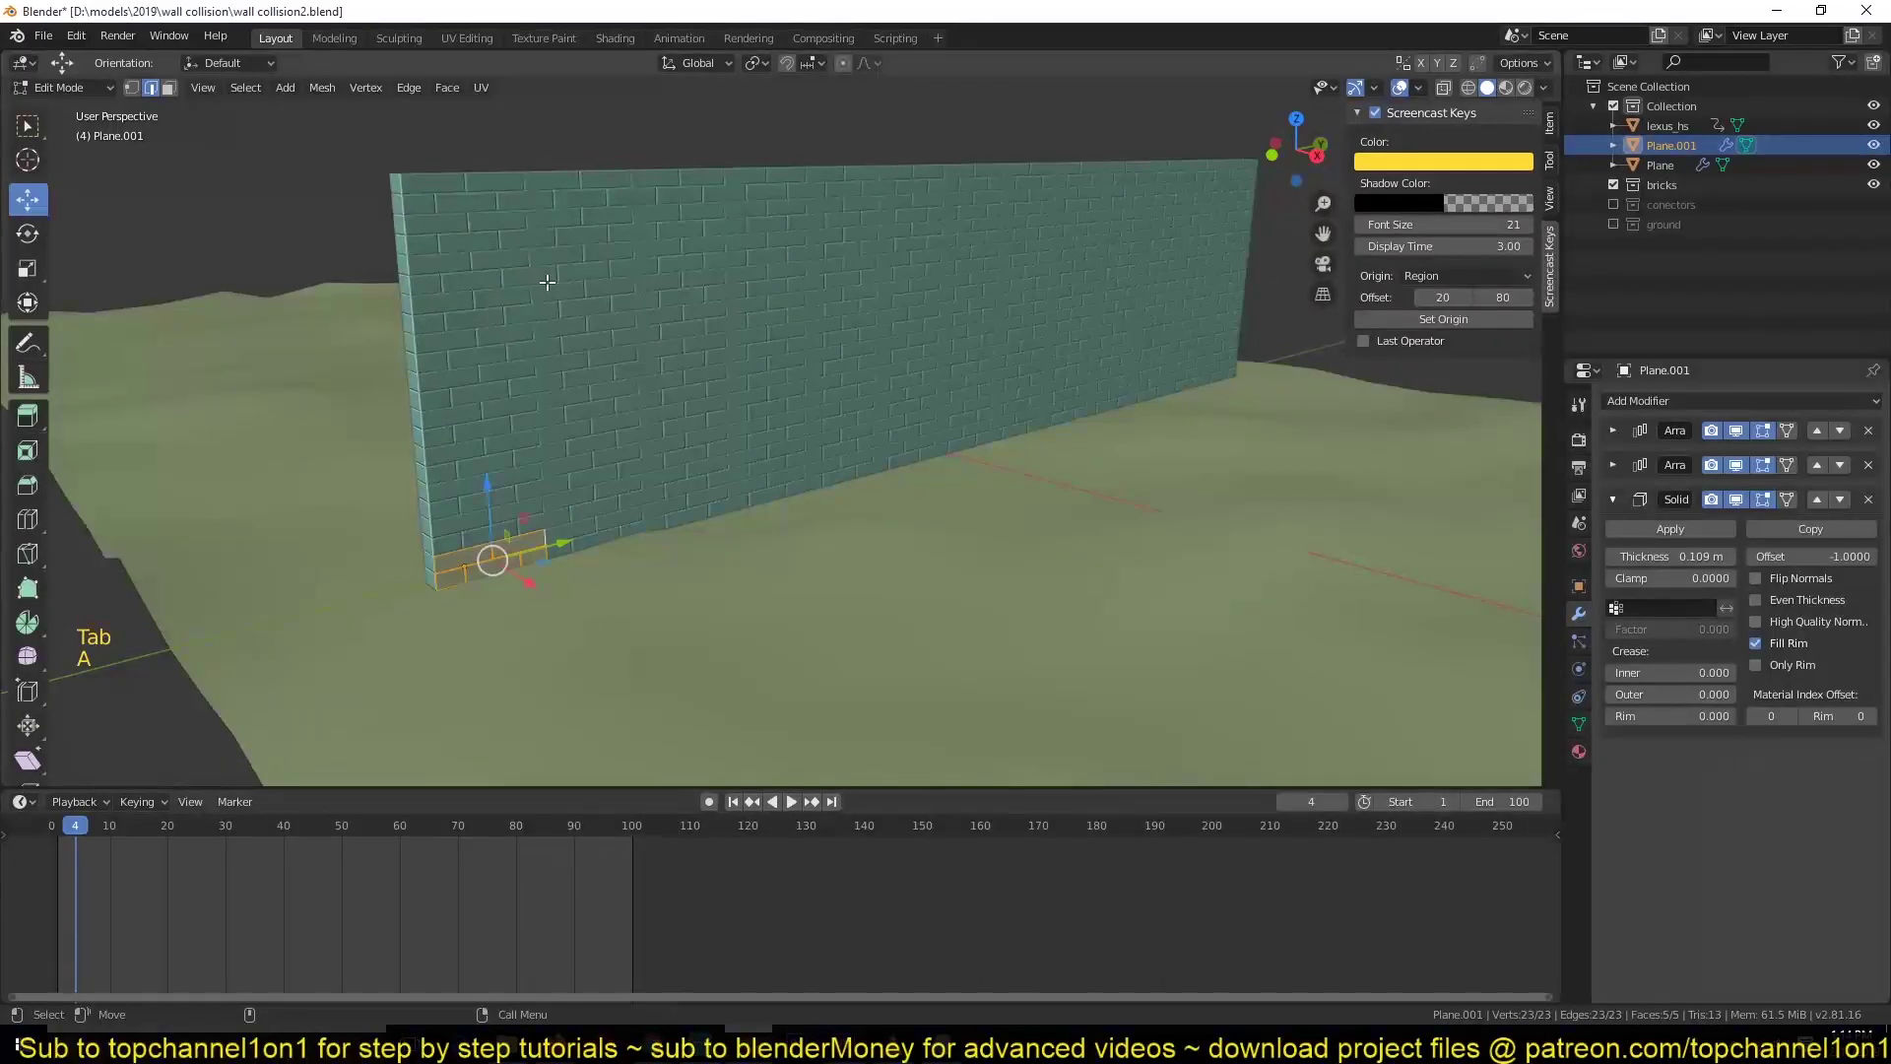
key(Tab)
- Apply both Array modifiers and the Solidify, then select all brick geometry in Edit Mode
click(1618, 435)
double_click(1642, 465)
click(1623, 438)
click(1632, 465)
click(1012, 365)
key(Tab)
key(a)
key(Tab)
key(Tab)
scroll(up, 3)
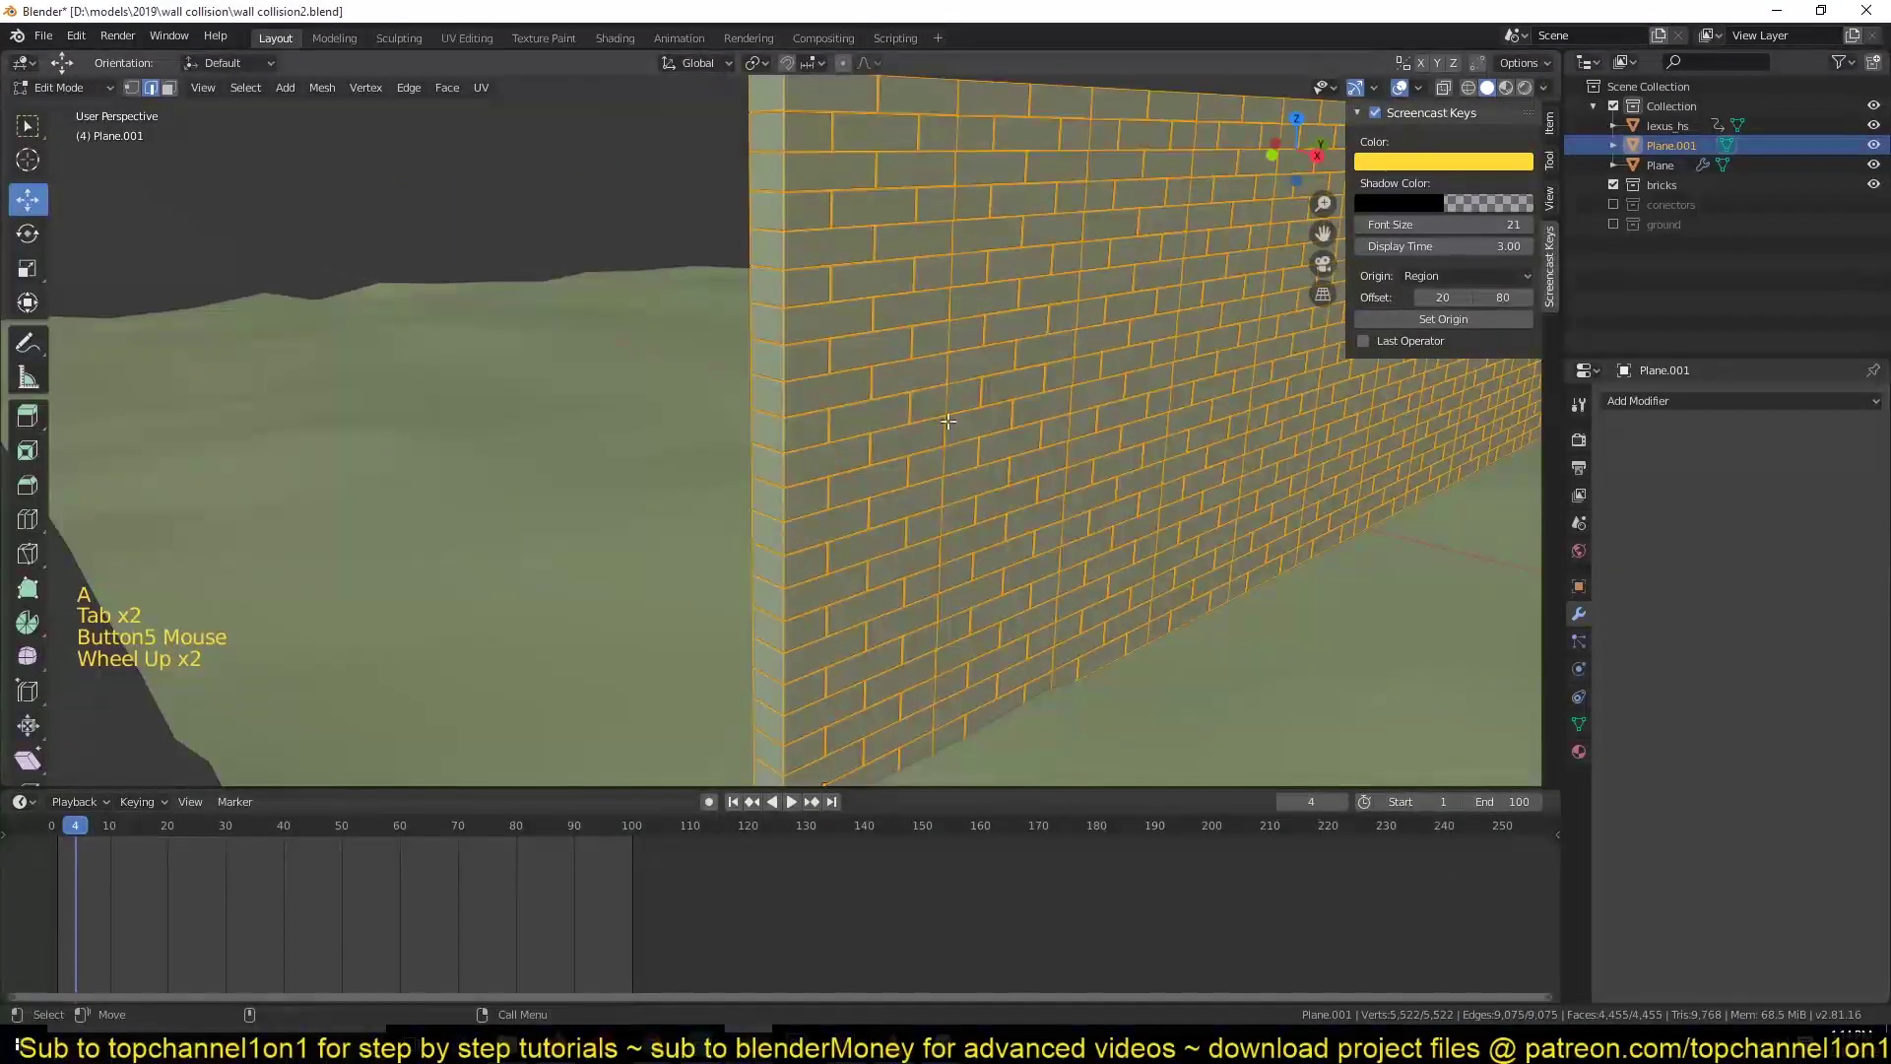
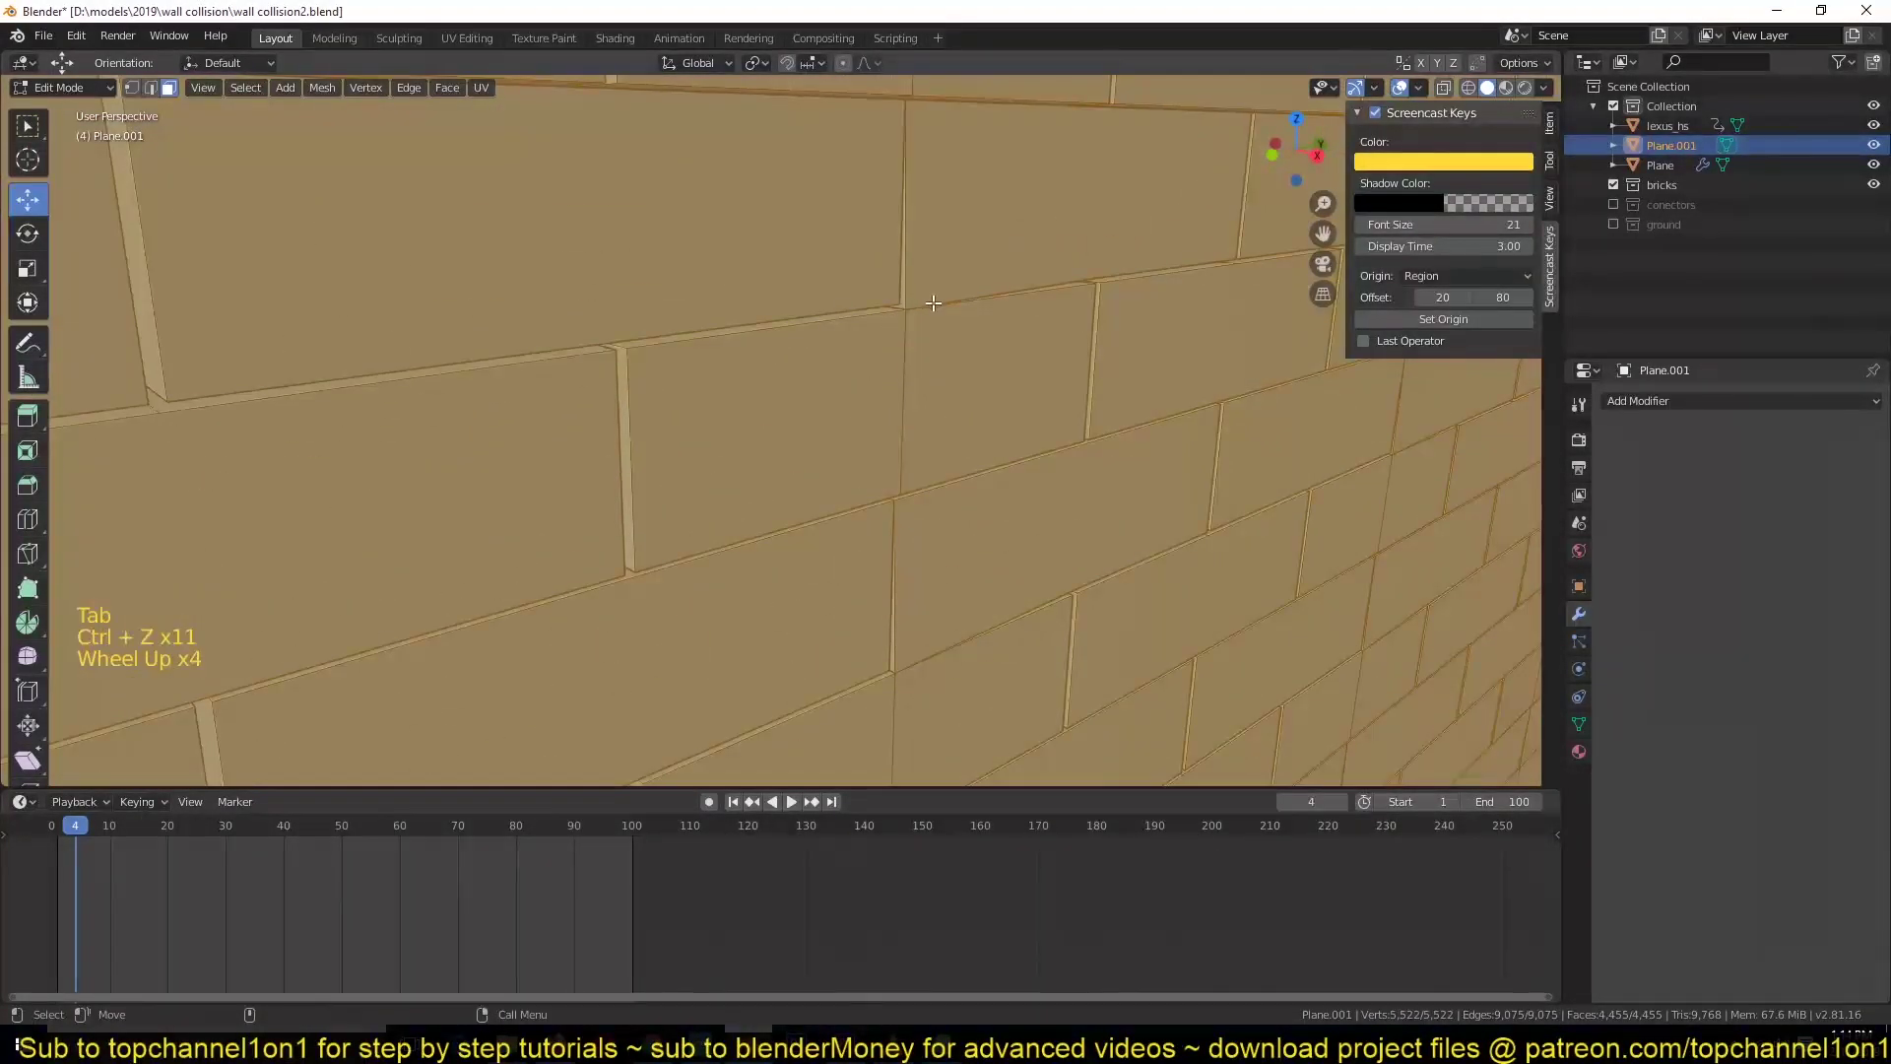
- Undo the applied modifiers to get back the editable Array stack
scroll(down, 3)
key(ctrl+z)
key(ctrl+z)
key(ctrl+z)
key(ctrl+z)
key(ctrl+z)
key(ctrl+z)
scroll(down, 3)
scroll(up, 3)
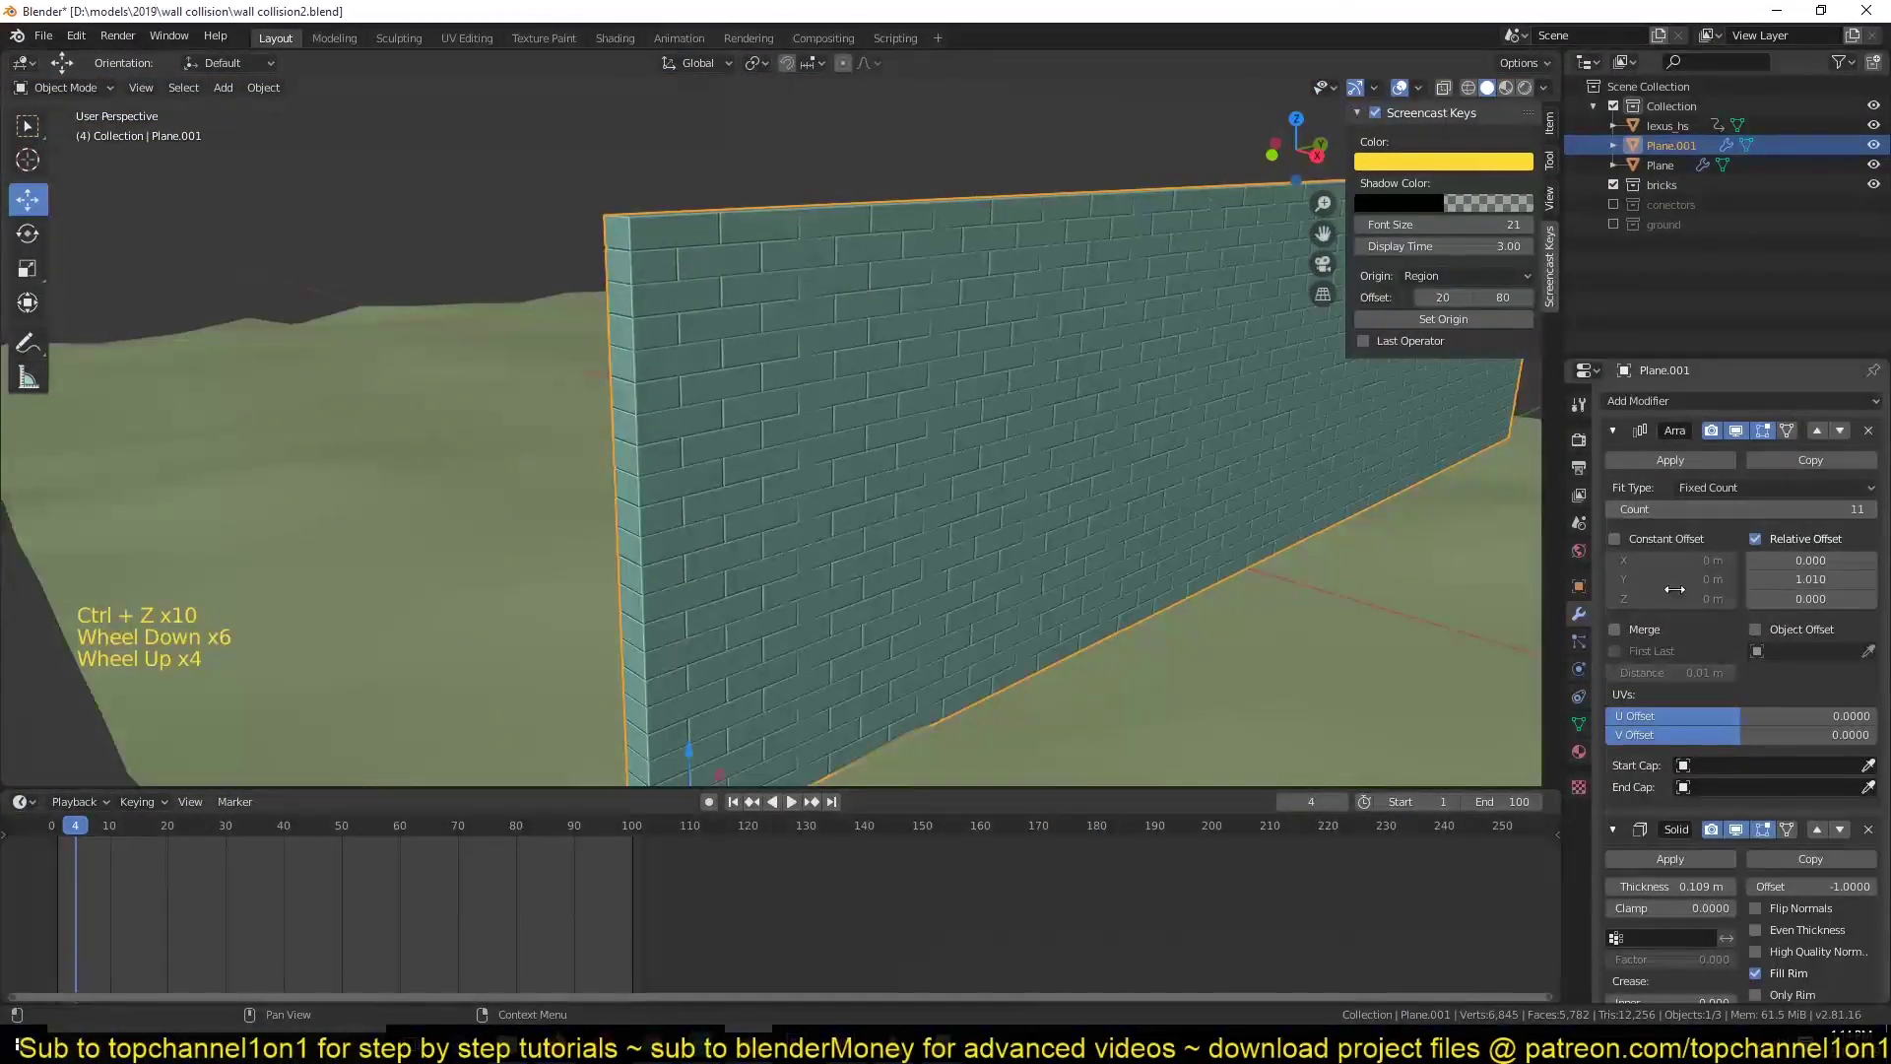
scroll(down, 3)
scroll(up, 3)
key(ctrl+z)
key(ctrl+z)
- Zoom into the brick seams in Right Ortho and set the Array merge distance to 0.001 m
key(z)
key(KP_1)
key(KP_3)
scroll(up, 3)
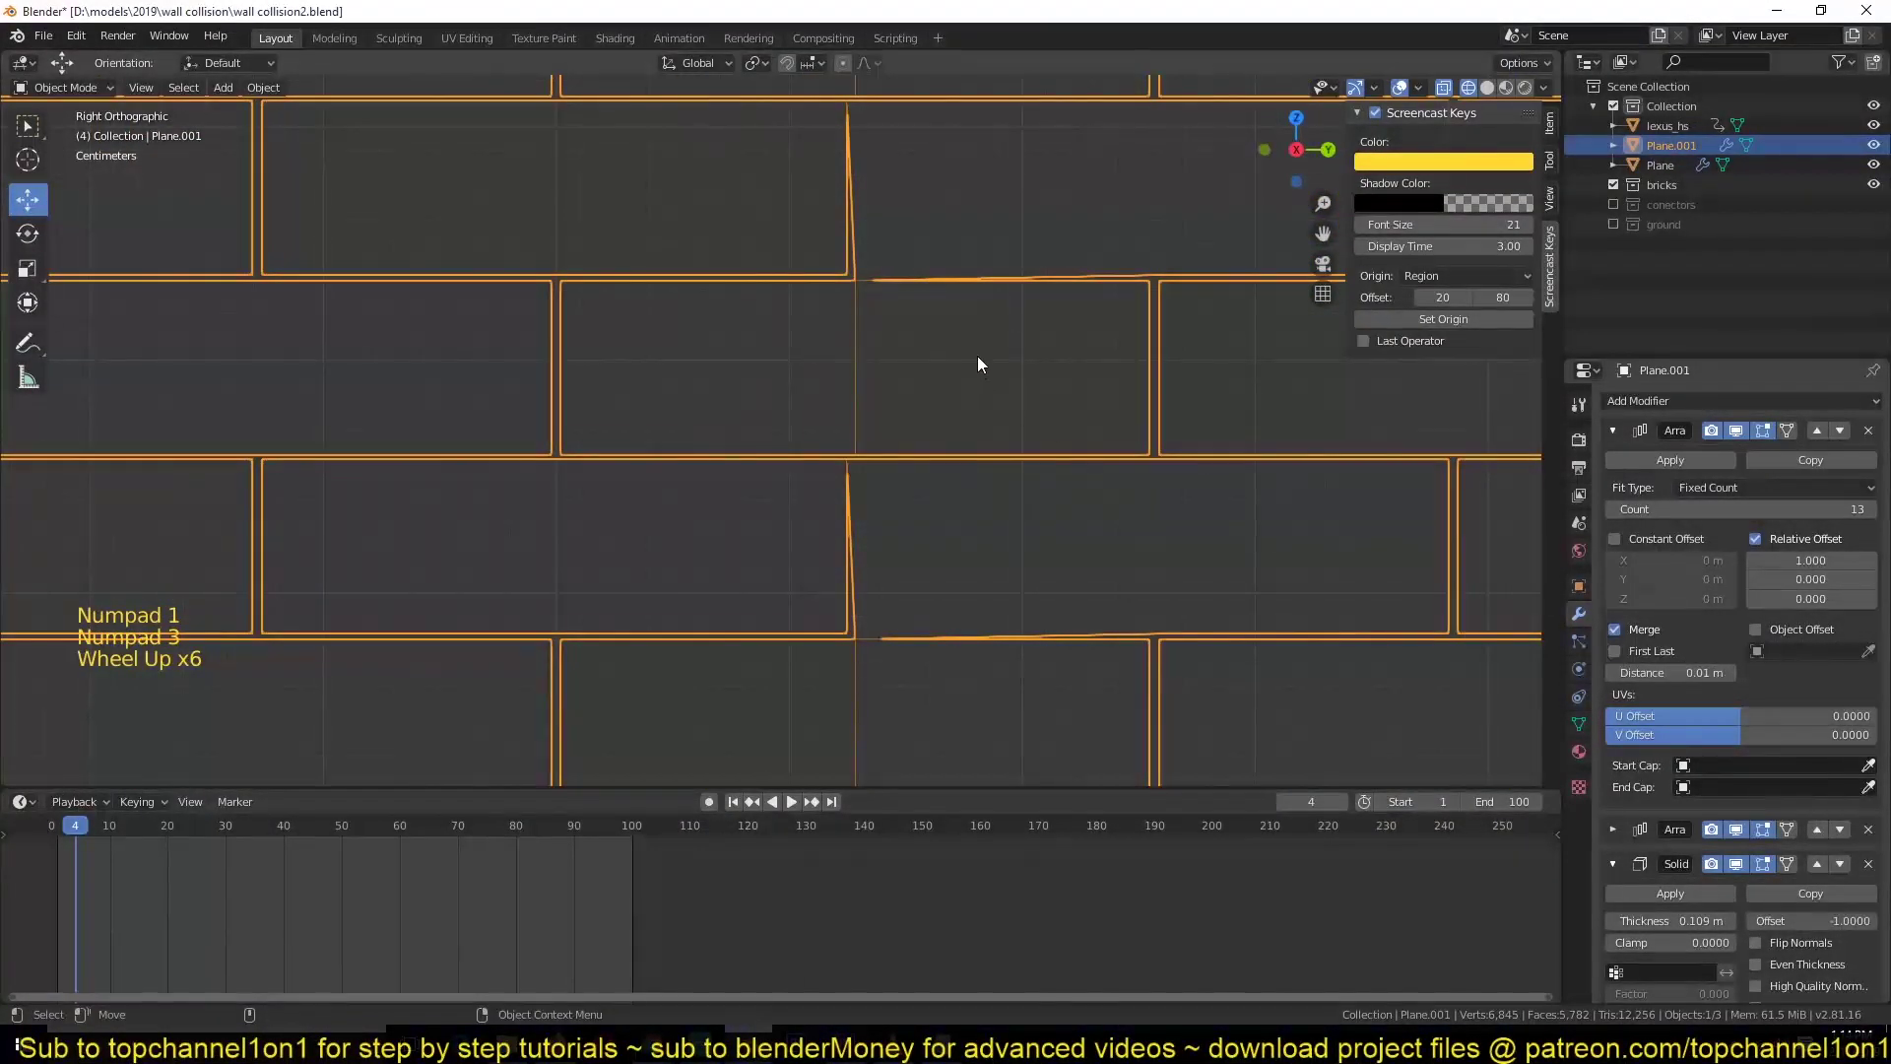
scroll(up, 3)
scroll(up, 3)
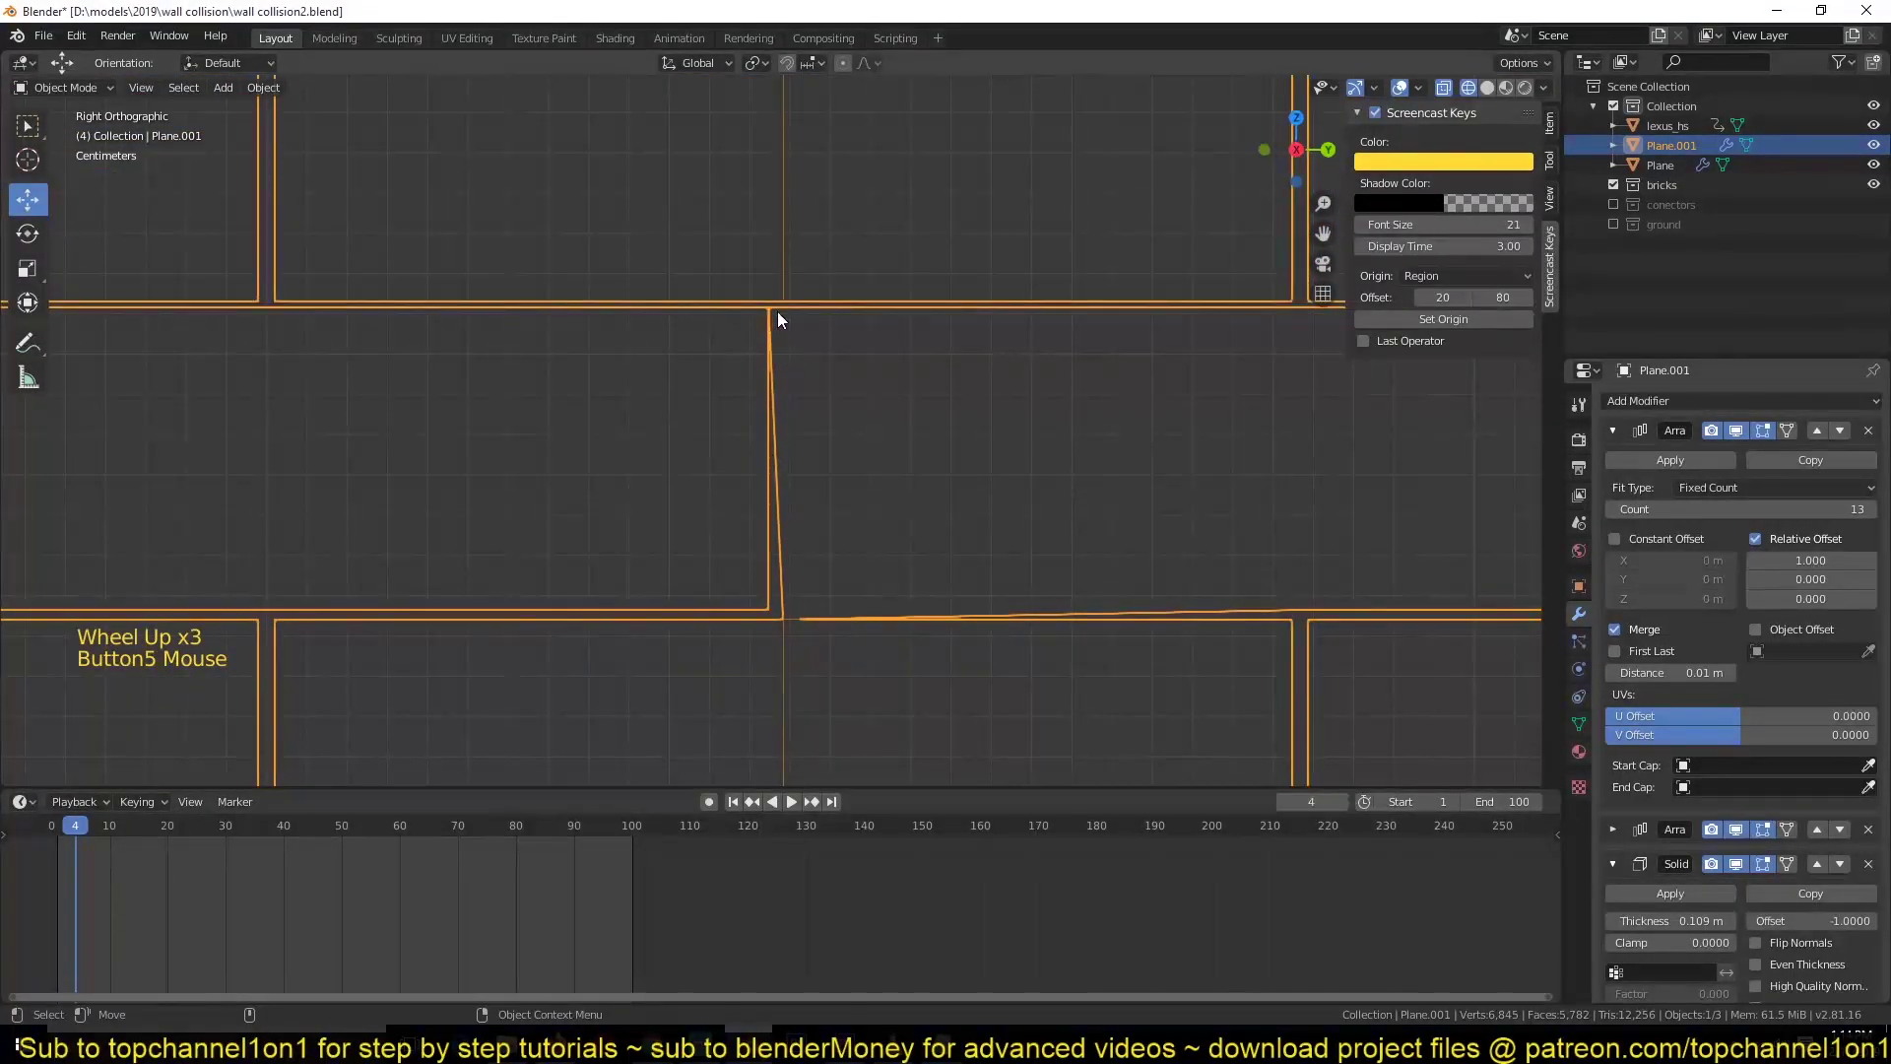
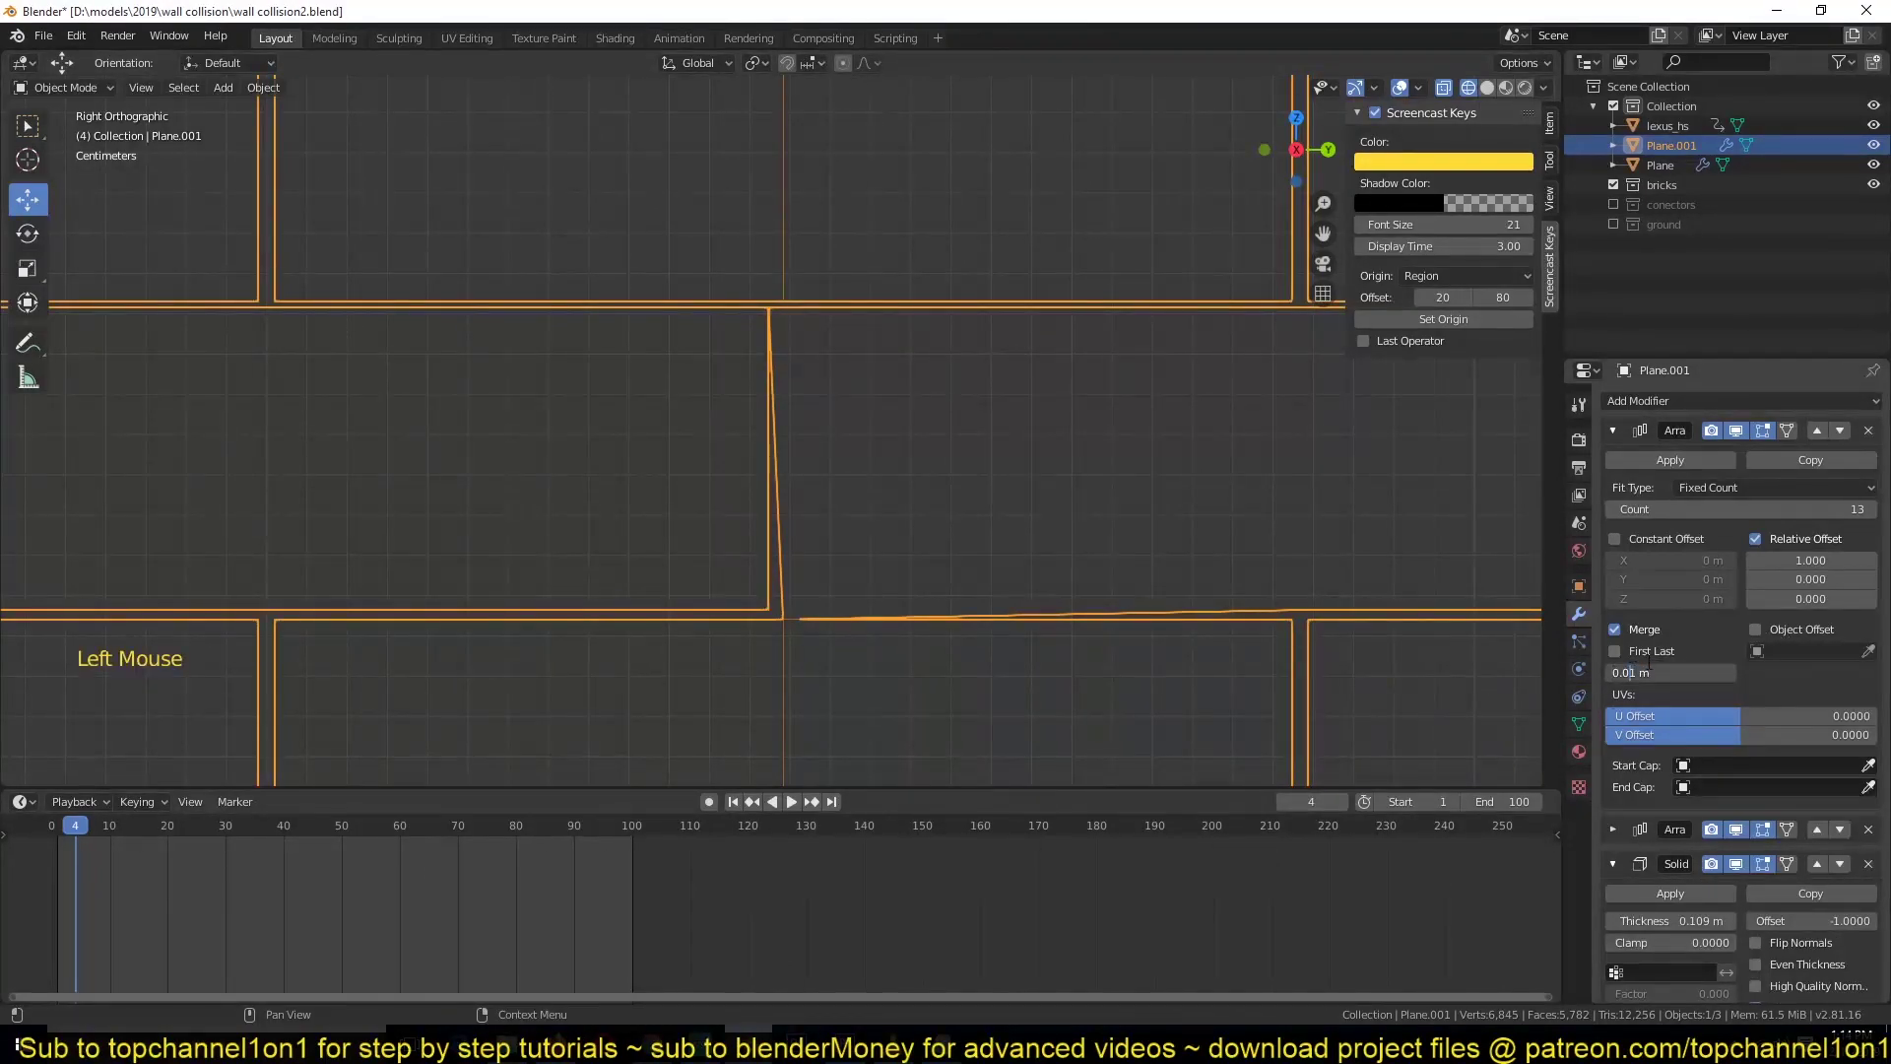
scroll(down, 3)
key(z)
key(`)
key(alt+a)
scroll(down, 3)
- Apply the wall's Array and Solidify modifiers so the brick mesh becomes real geometry
double_click(1668, 461)
click(1621, 439)
click(1640, 464)
click(1640, 457)
click(1081, 458)
scroll(down, 3)
- In Edit Mode, check that individual brick faces select as separate linked islands
key(Tab)
key(a)
scroll(up, 3)
key(3)
click(804, 354)
click(913, 328)
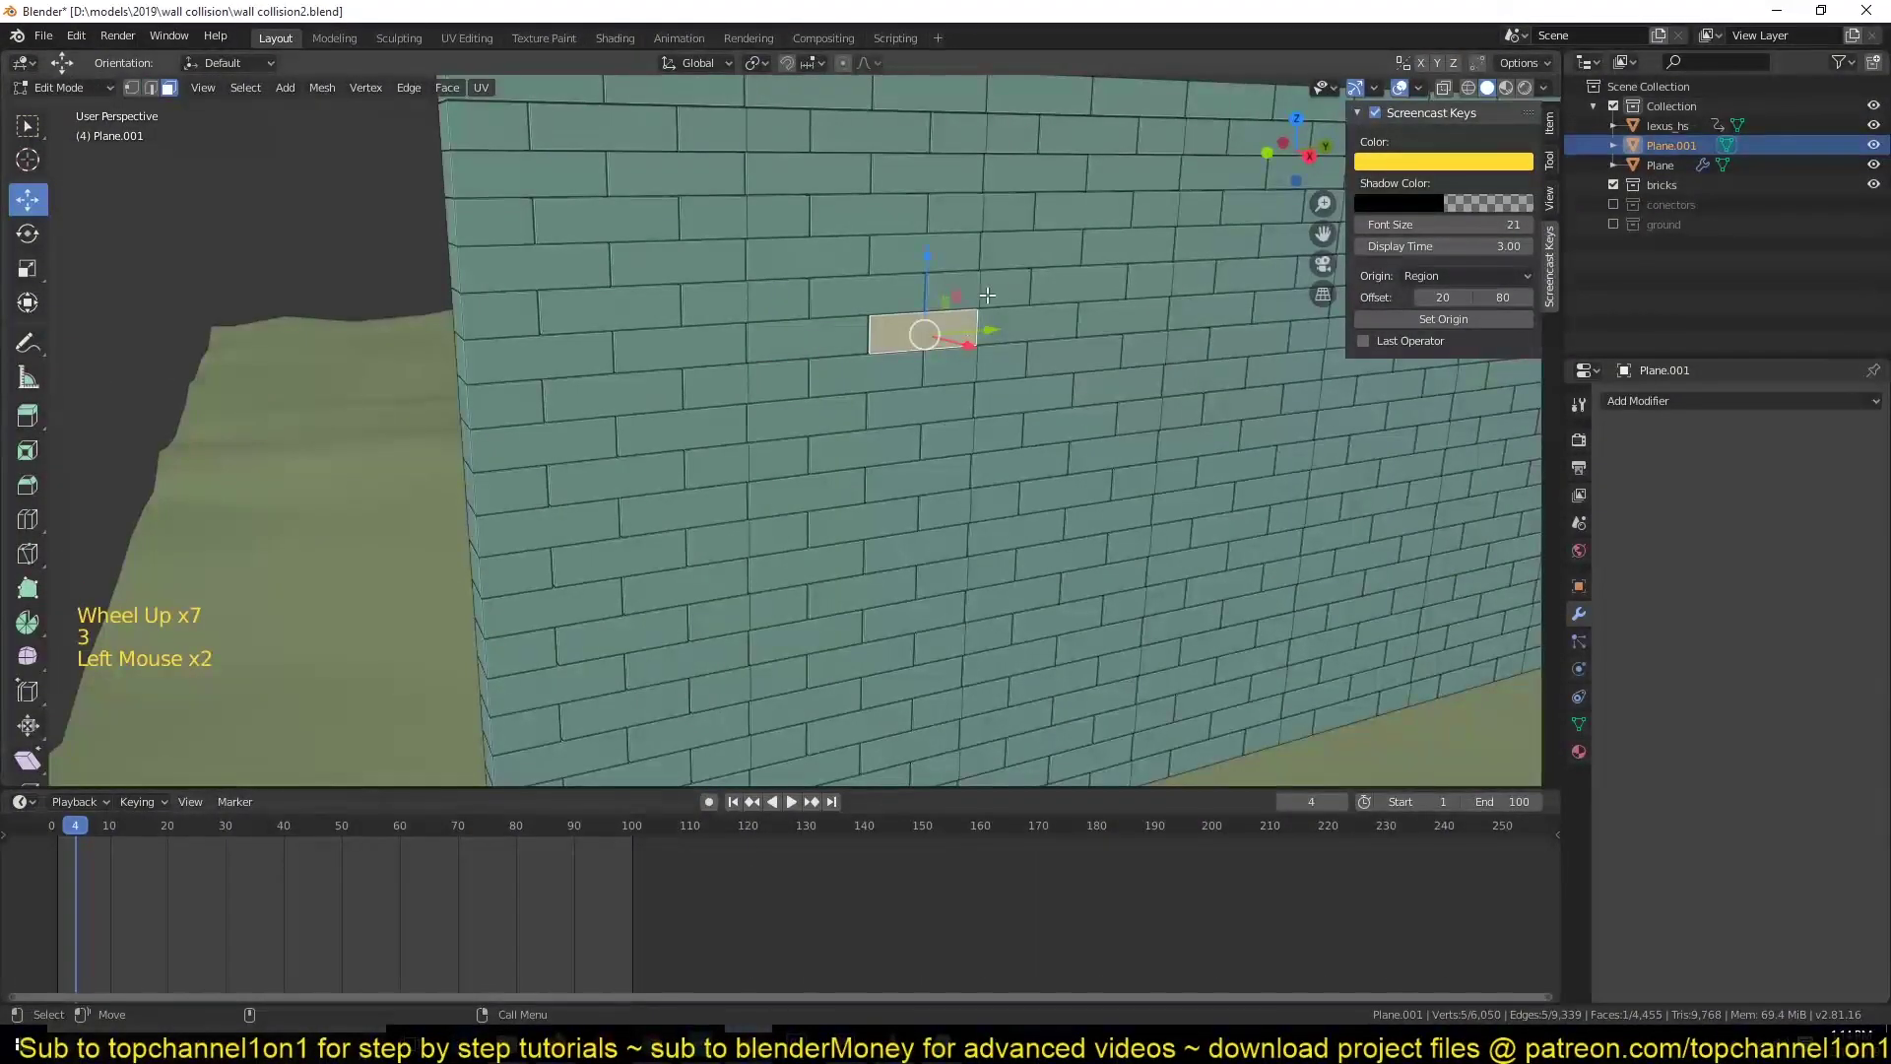
click(1015, 278)
key(l)
scroll(down, 3)
click(1004, 367)
key(l)
click(1140, 381)
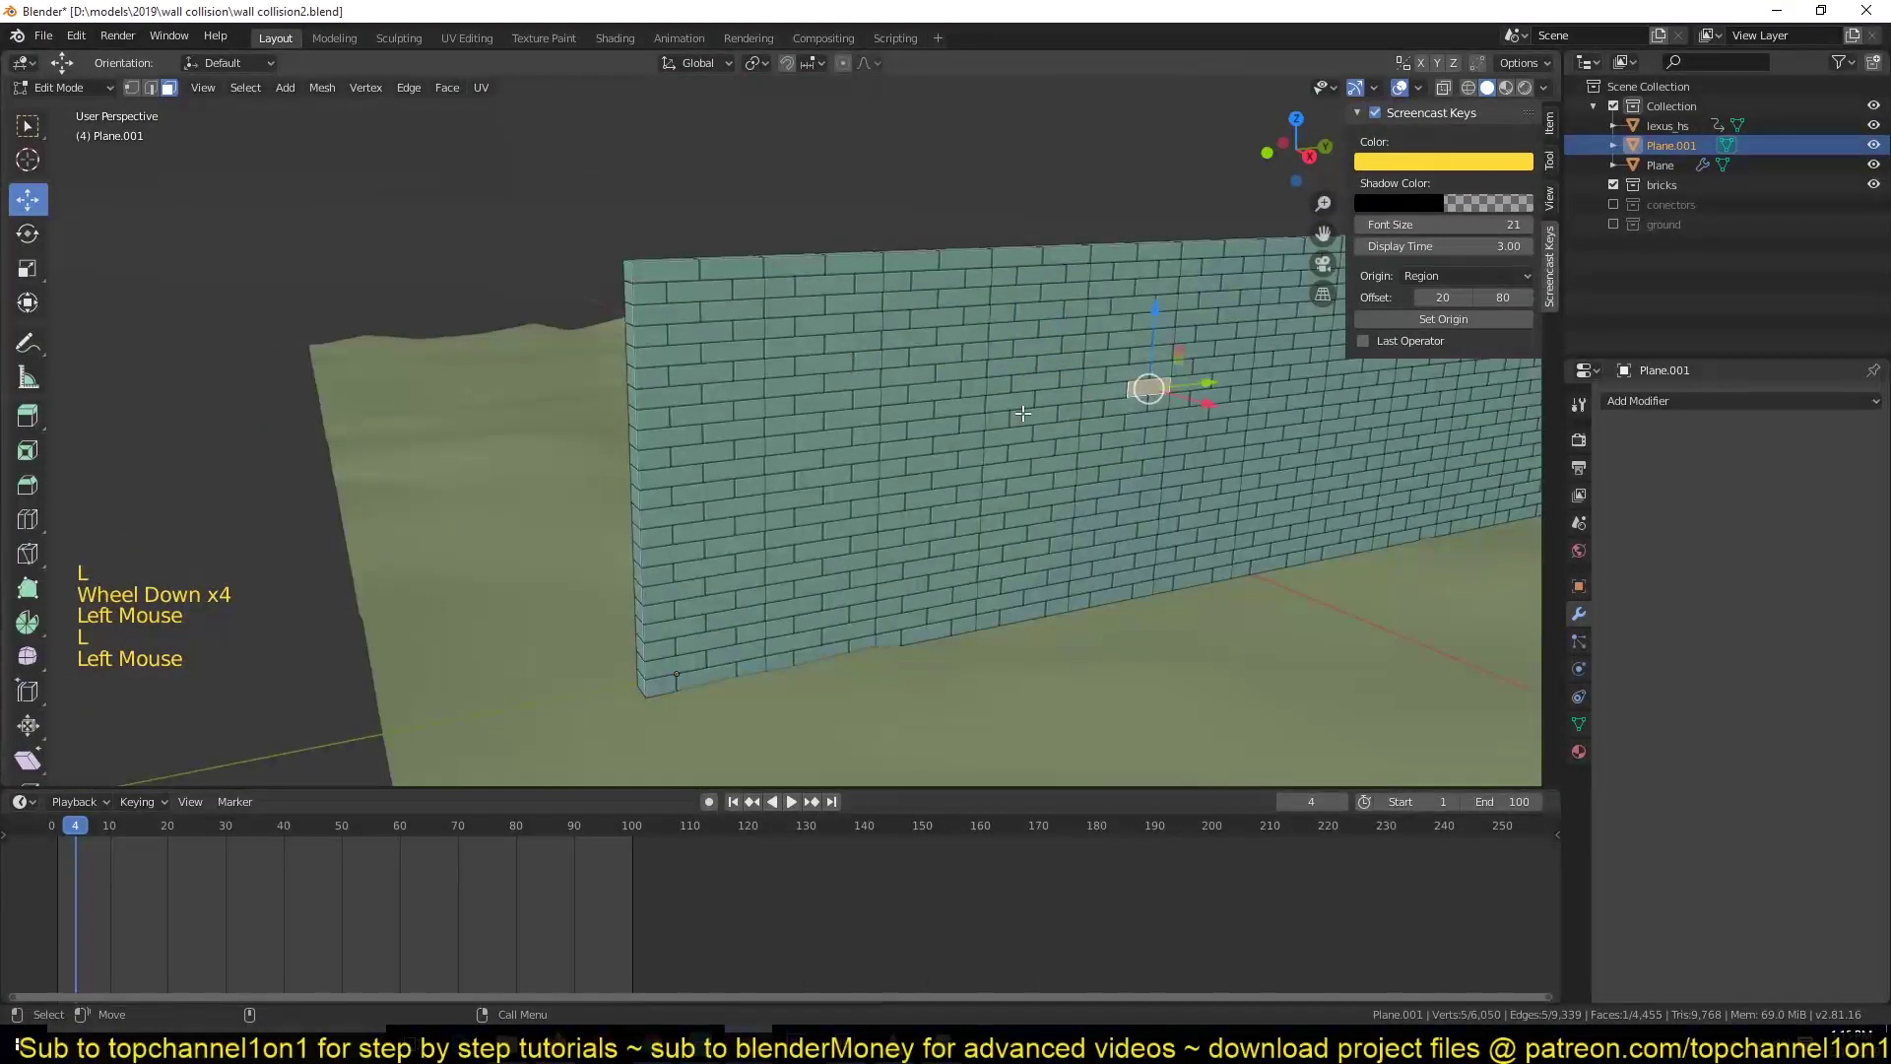
key(l)
click(1016, 373)
key(l)
scroll(up, 3)
key(KP_Decimal)
scroll(up, 3)
scroll(up, 3)
scroll(down, 3)
- Select the whole wall mesh and separate it by loose parts into one object per brick
key(Tab)
key(`)
key(`)
scroll(up, 3)
scroll(up, 3)
key(Tab)
key(a)
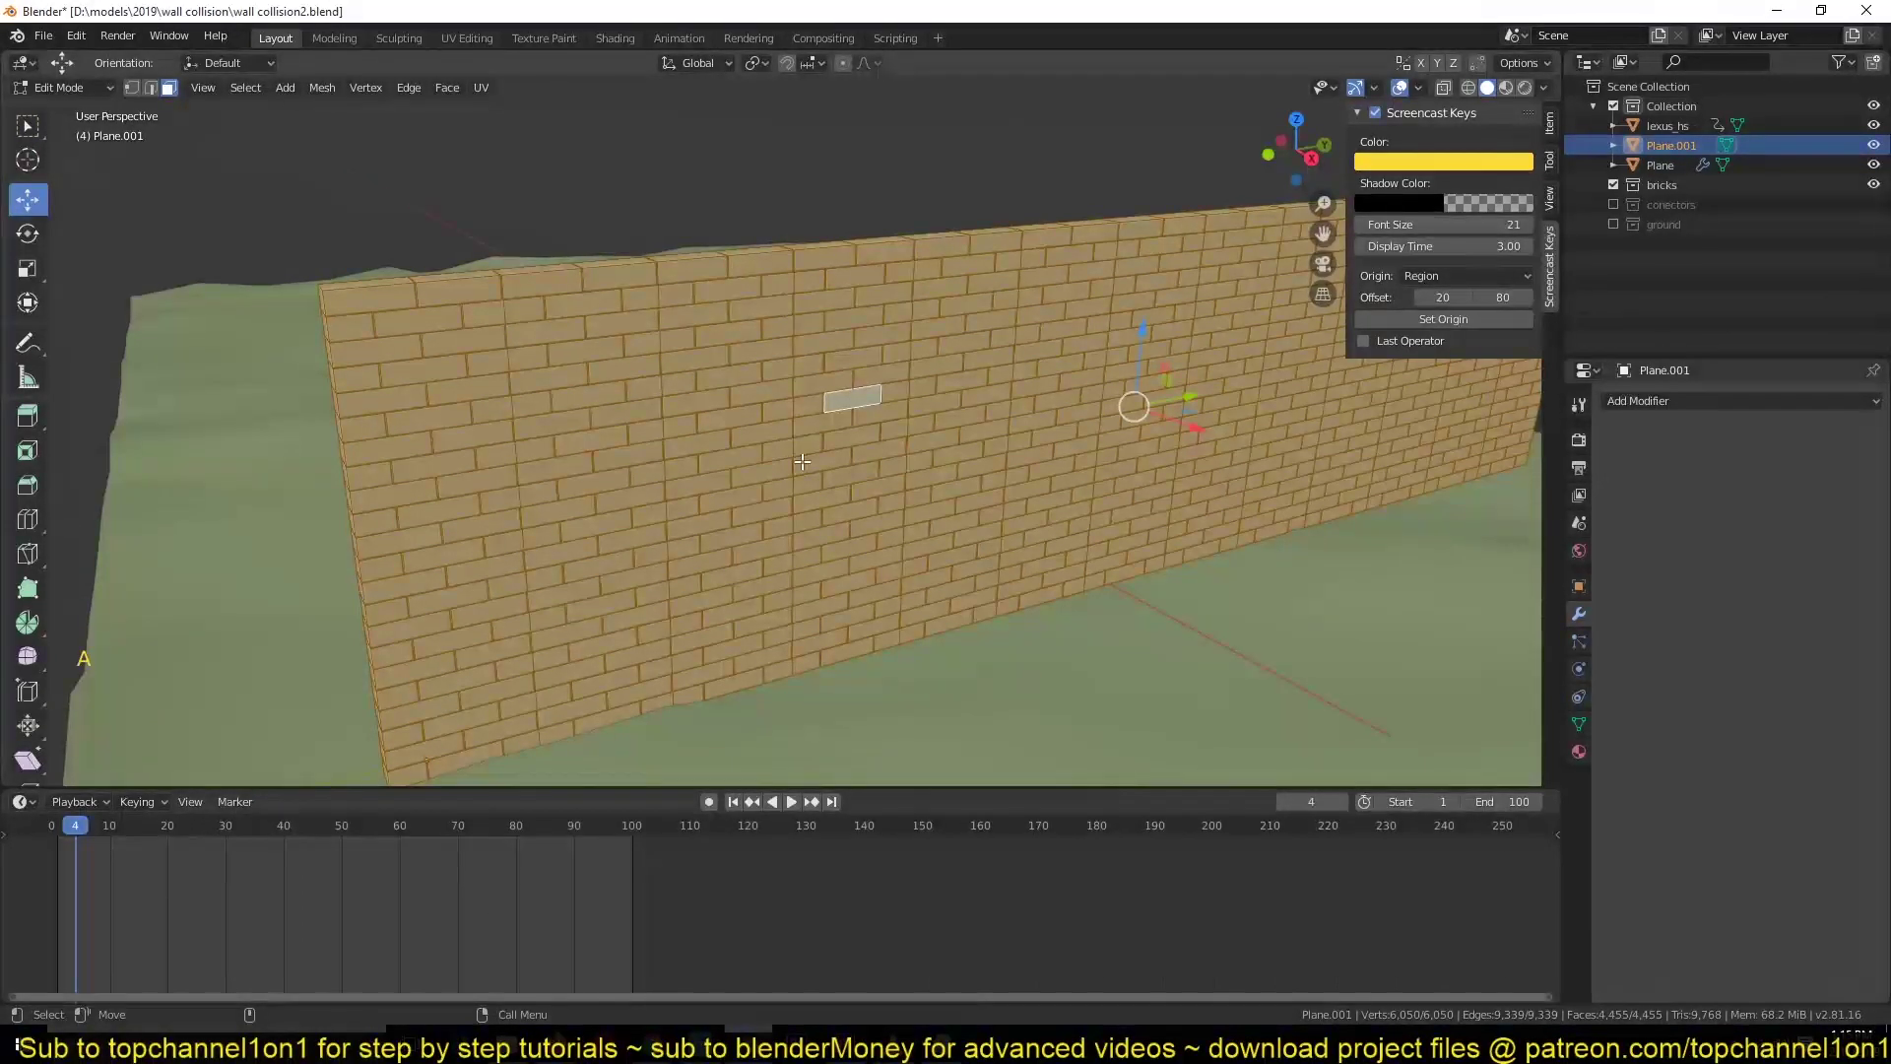
key(p)
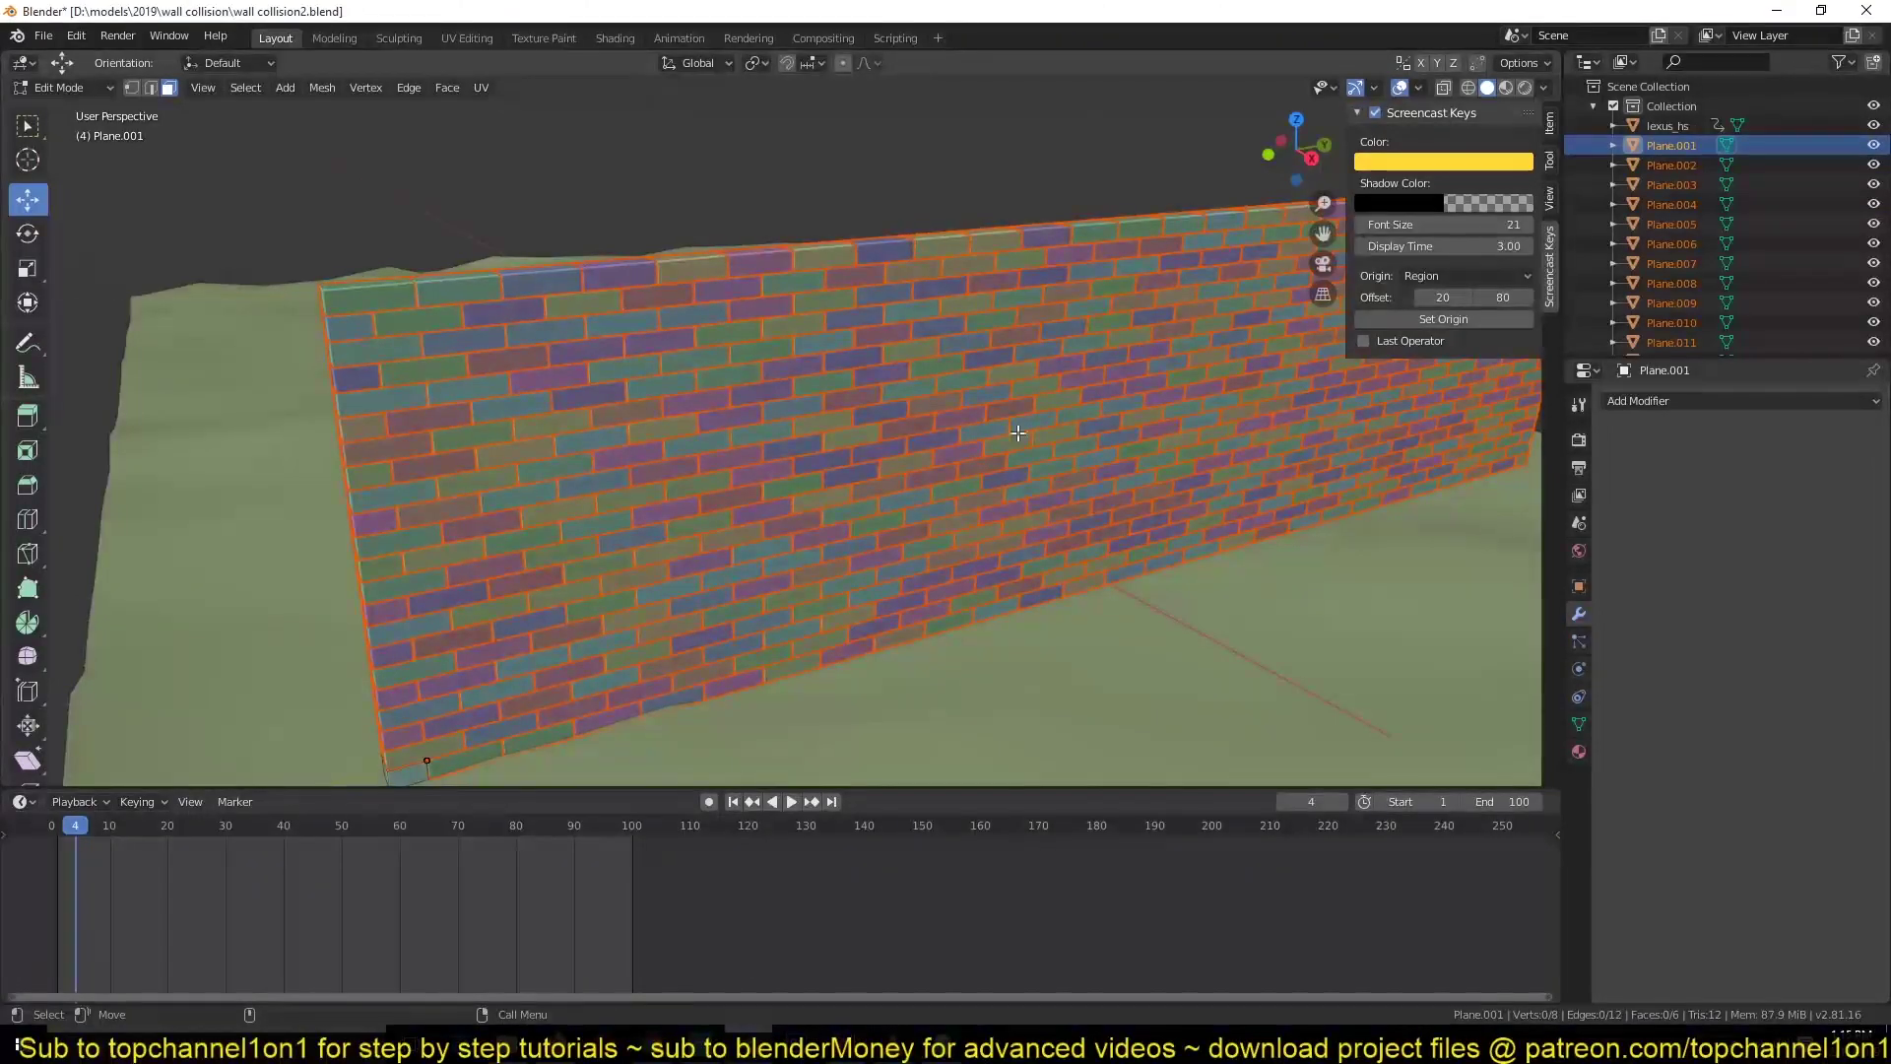
- Confirm Random viewport colouring shows separate bricks, then return to Object Mode with all 583 selected
click(1554, 91)
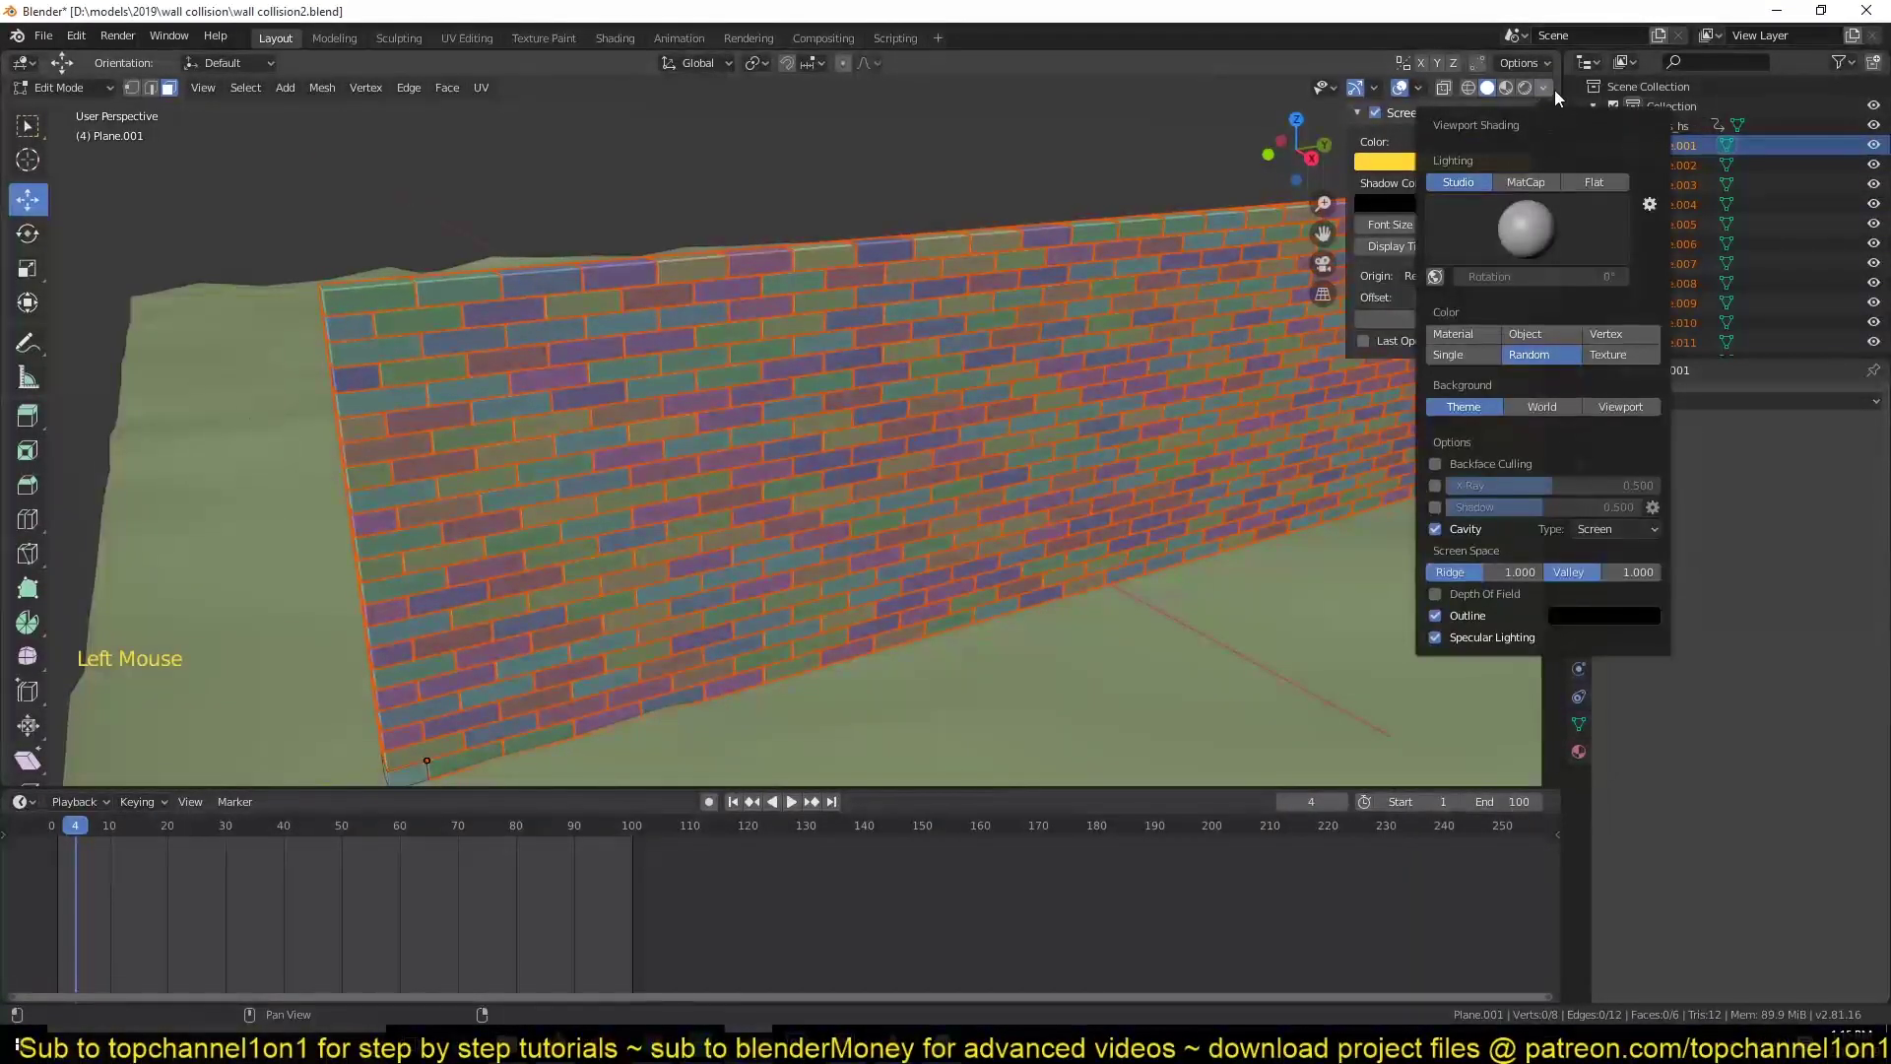
click(1549, 90)
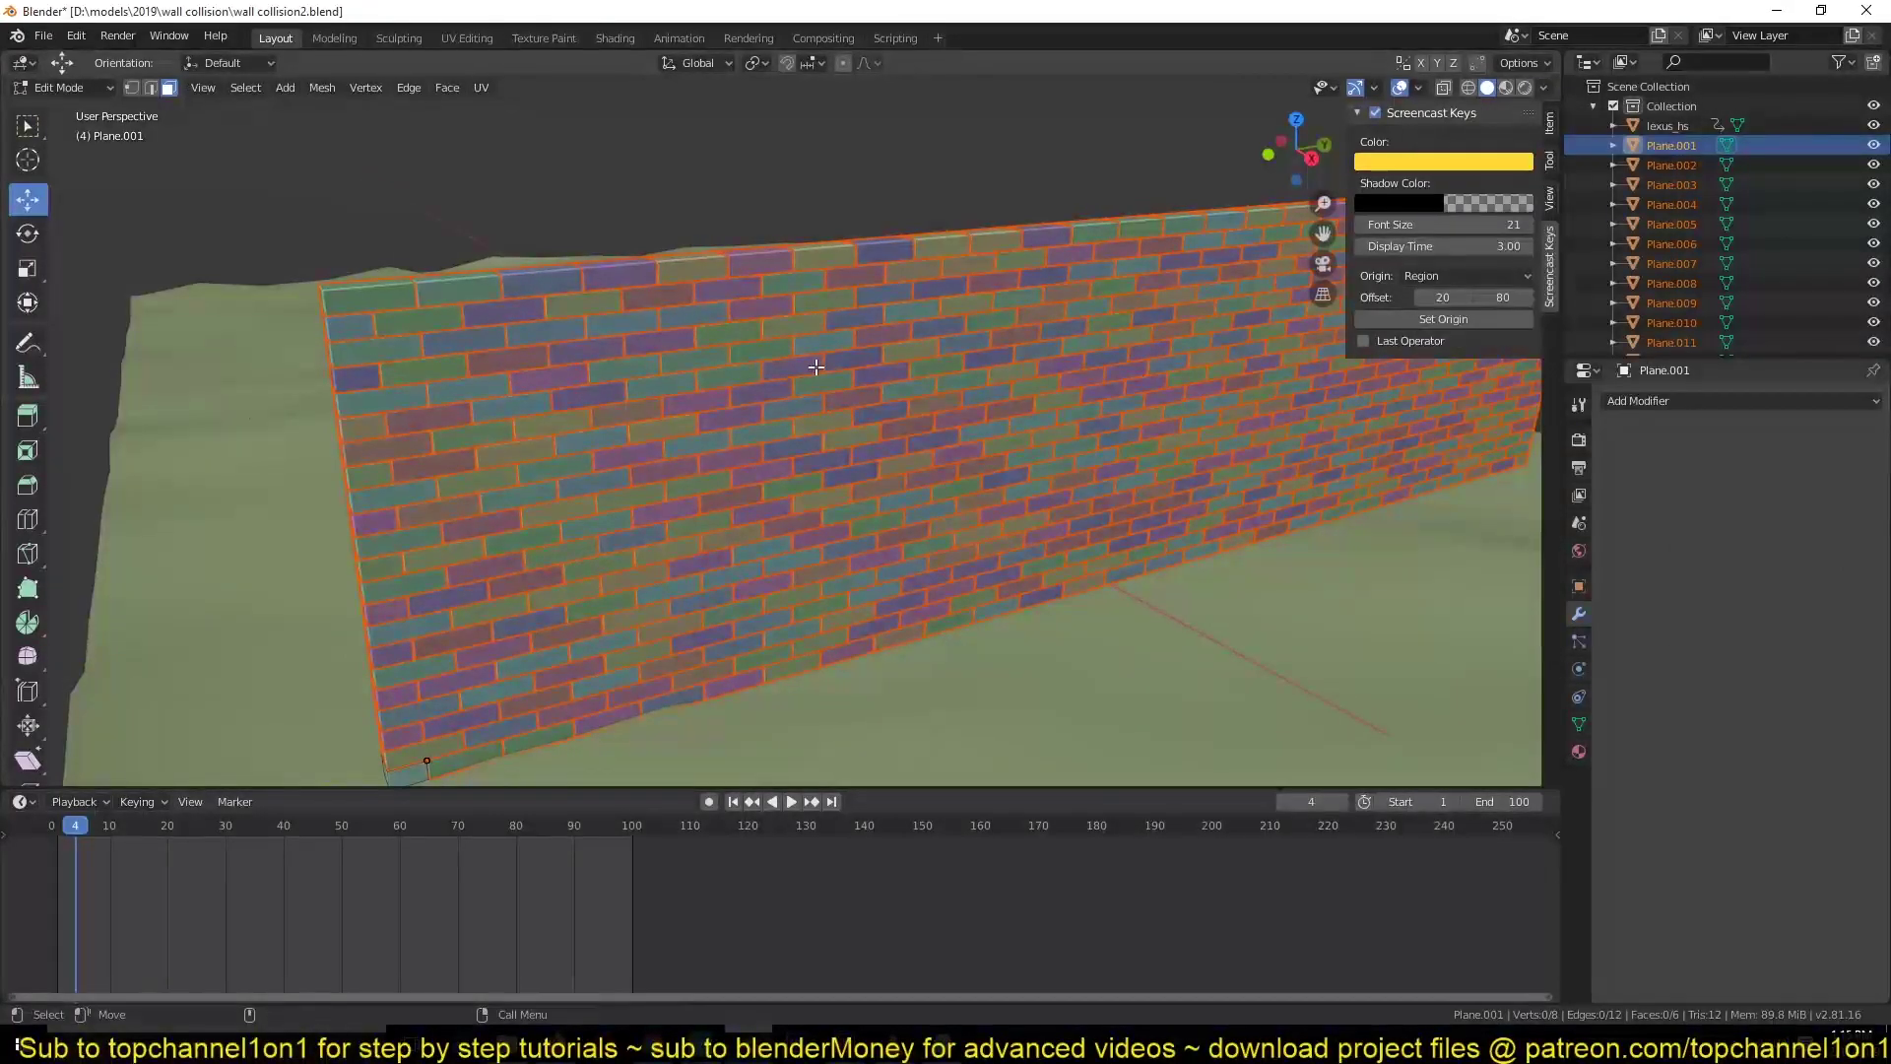
key(Tab)
scroll(down, 3)
scroll(up, 3)
key(`)
key(`)
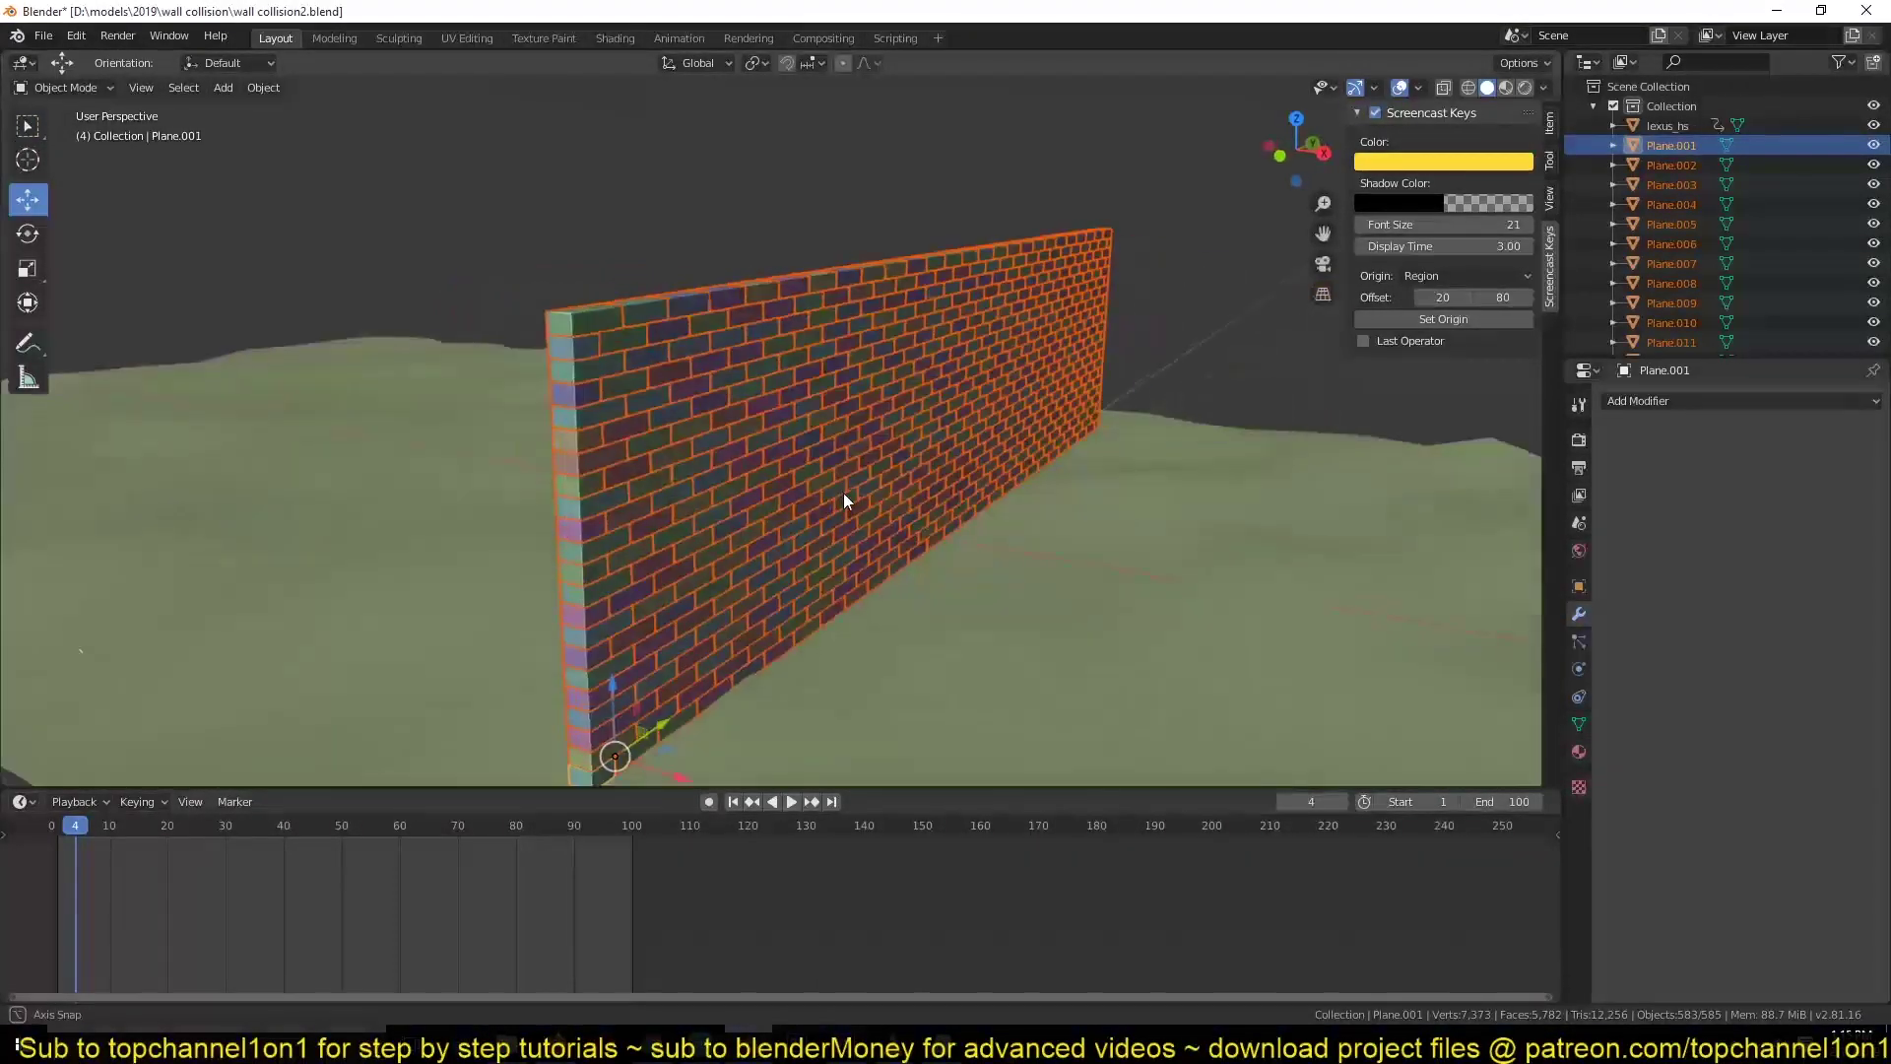
- Look over the wall and select a few individual bricks to inspect them as separate objects
key(`)
scroll(down, 3)
scroll(up, 3)
key(`)
scroll(up, 3)
key(`)
scroll(down, 3)
click(835, 311)
click(913, 323)
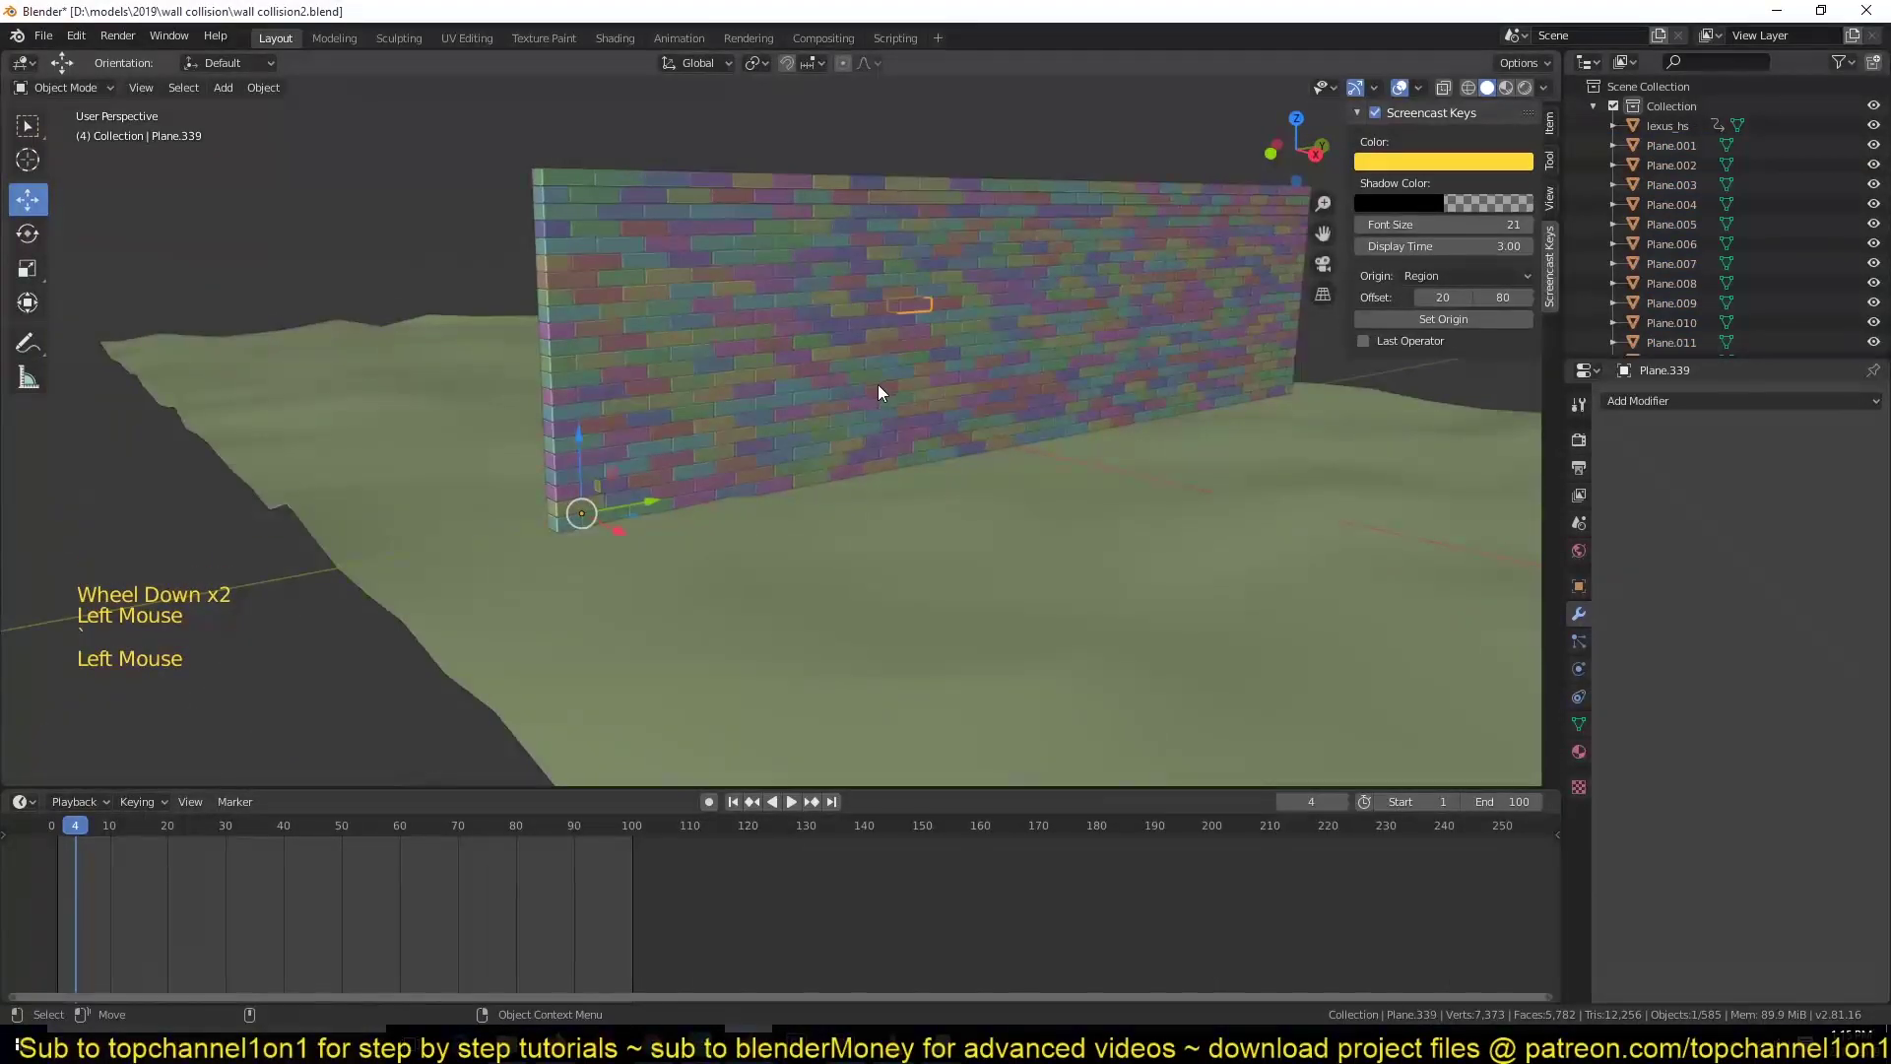
click(888, 388)
scroll(up, 3)
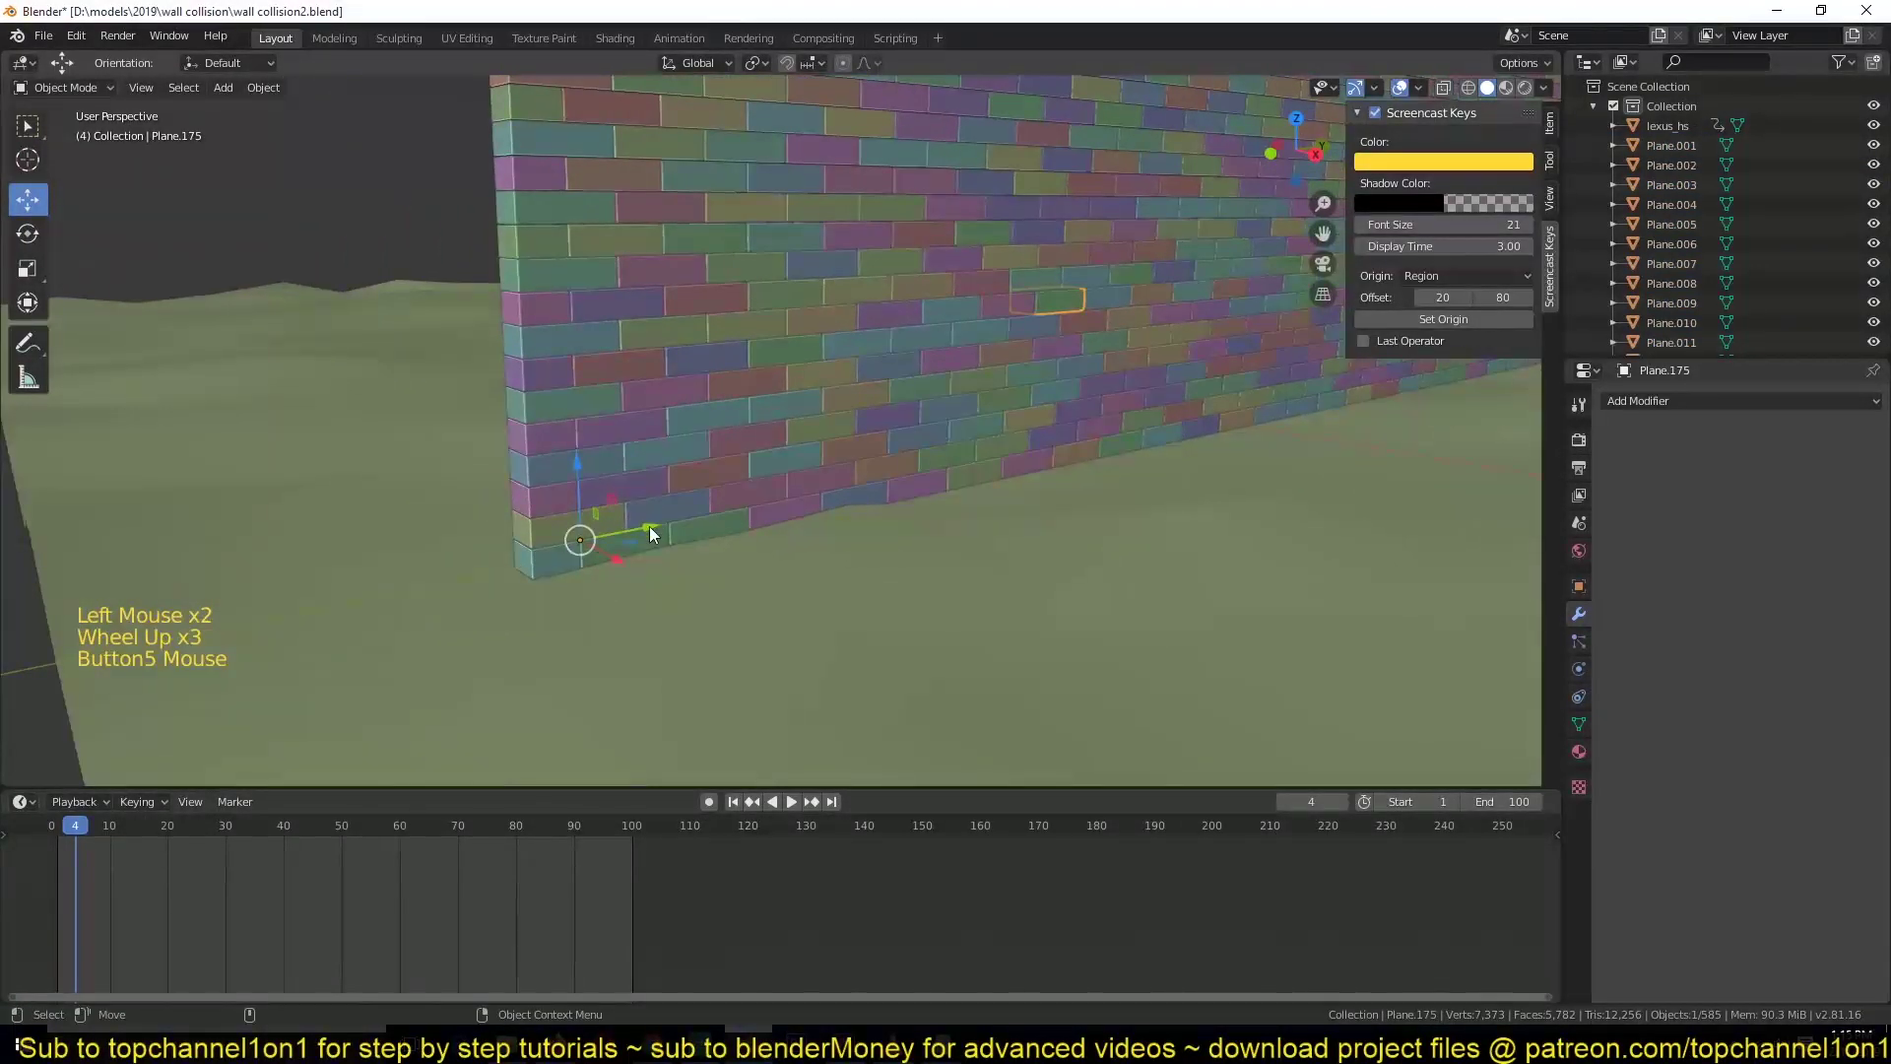
key(alt+a)
click(593, 545)
scroll(down, 3)
click(904, 539)
scroll(down, 3)
- Hide the terrain and box-select the entire brick wall
key(`)
key(h)
click(753, 257)
key(b)
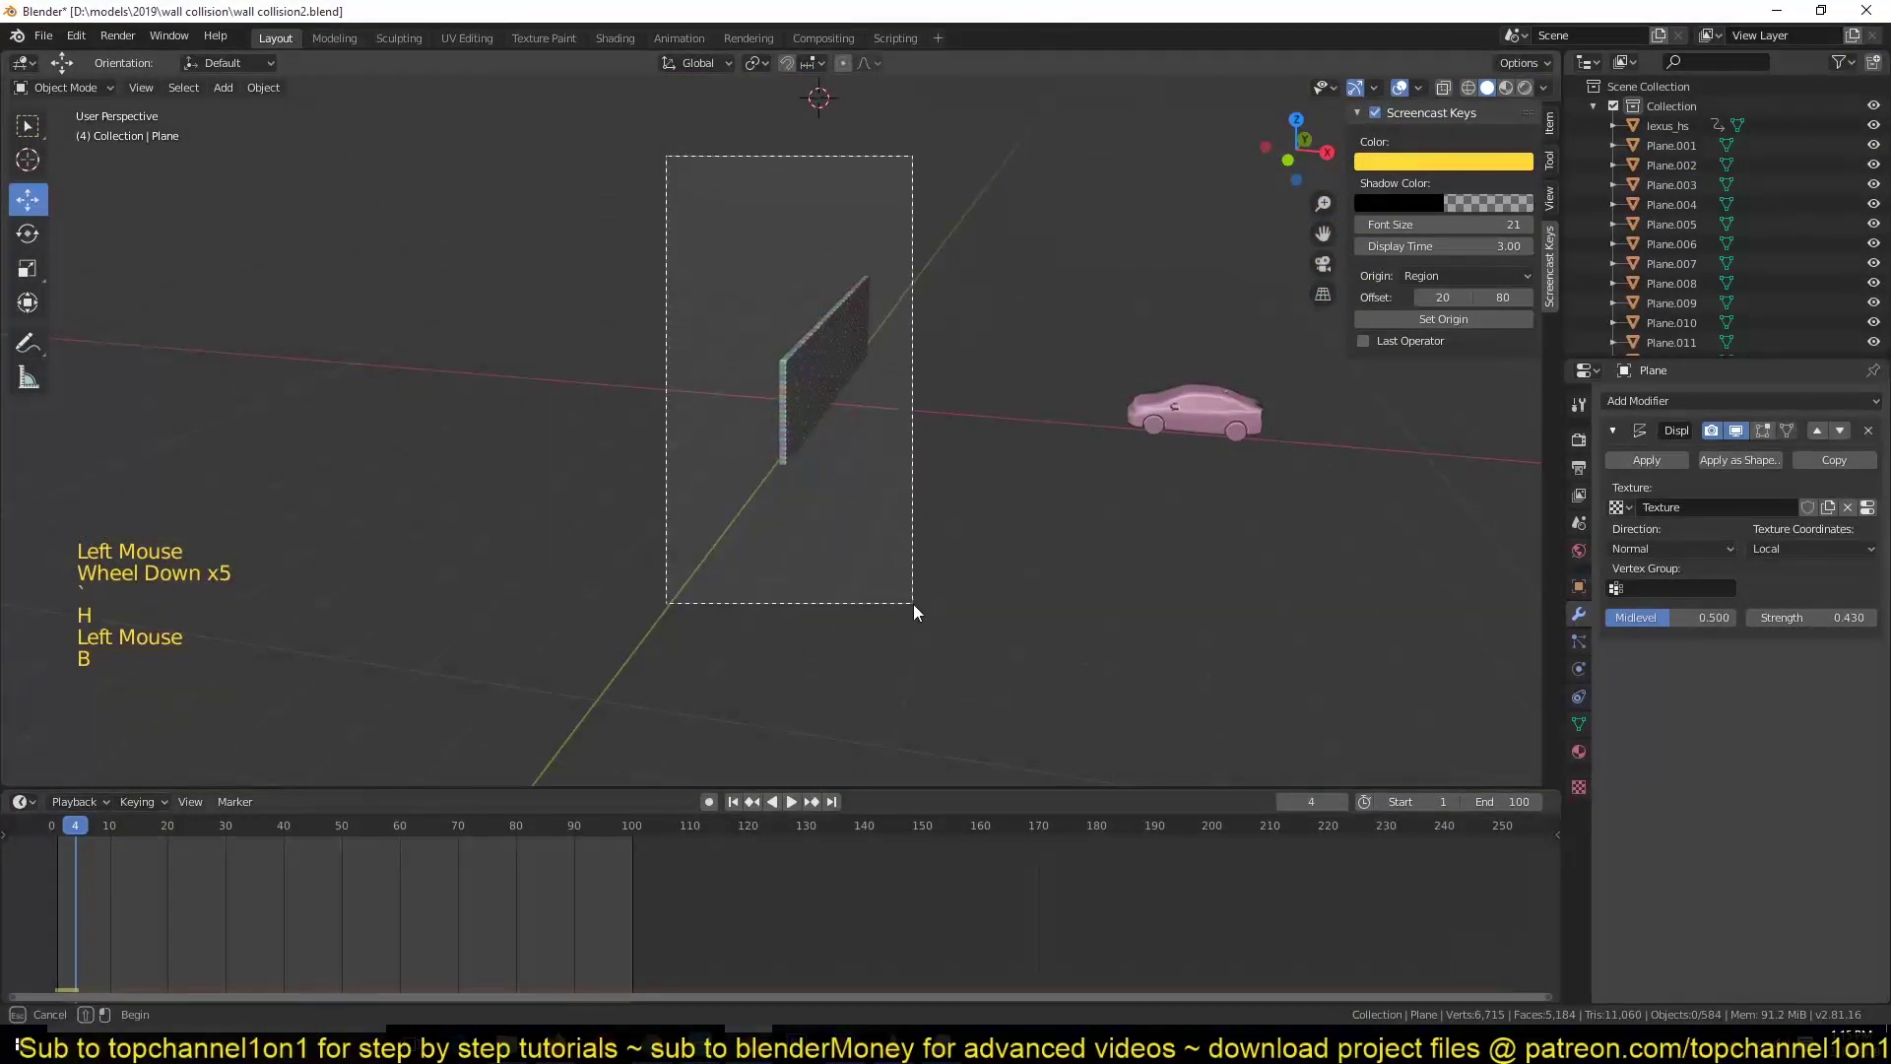
- Set every selected brick's origin to its own geometry
right_click(906, 505)
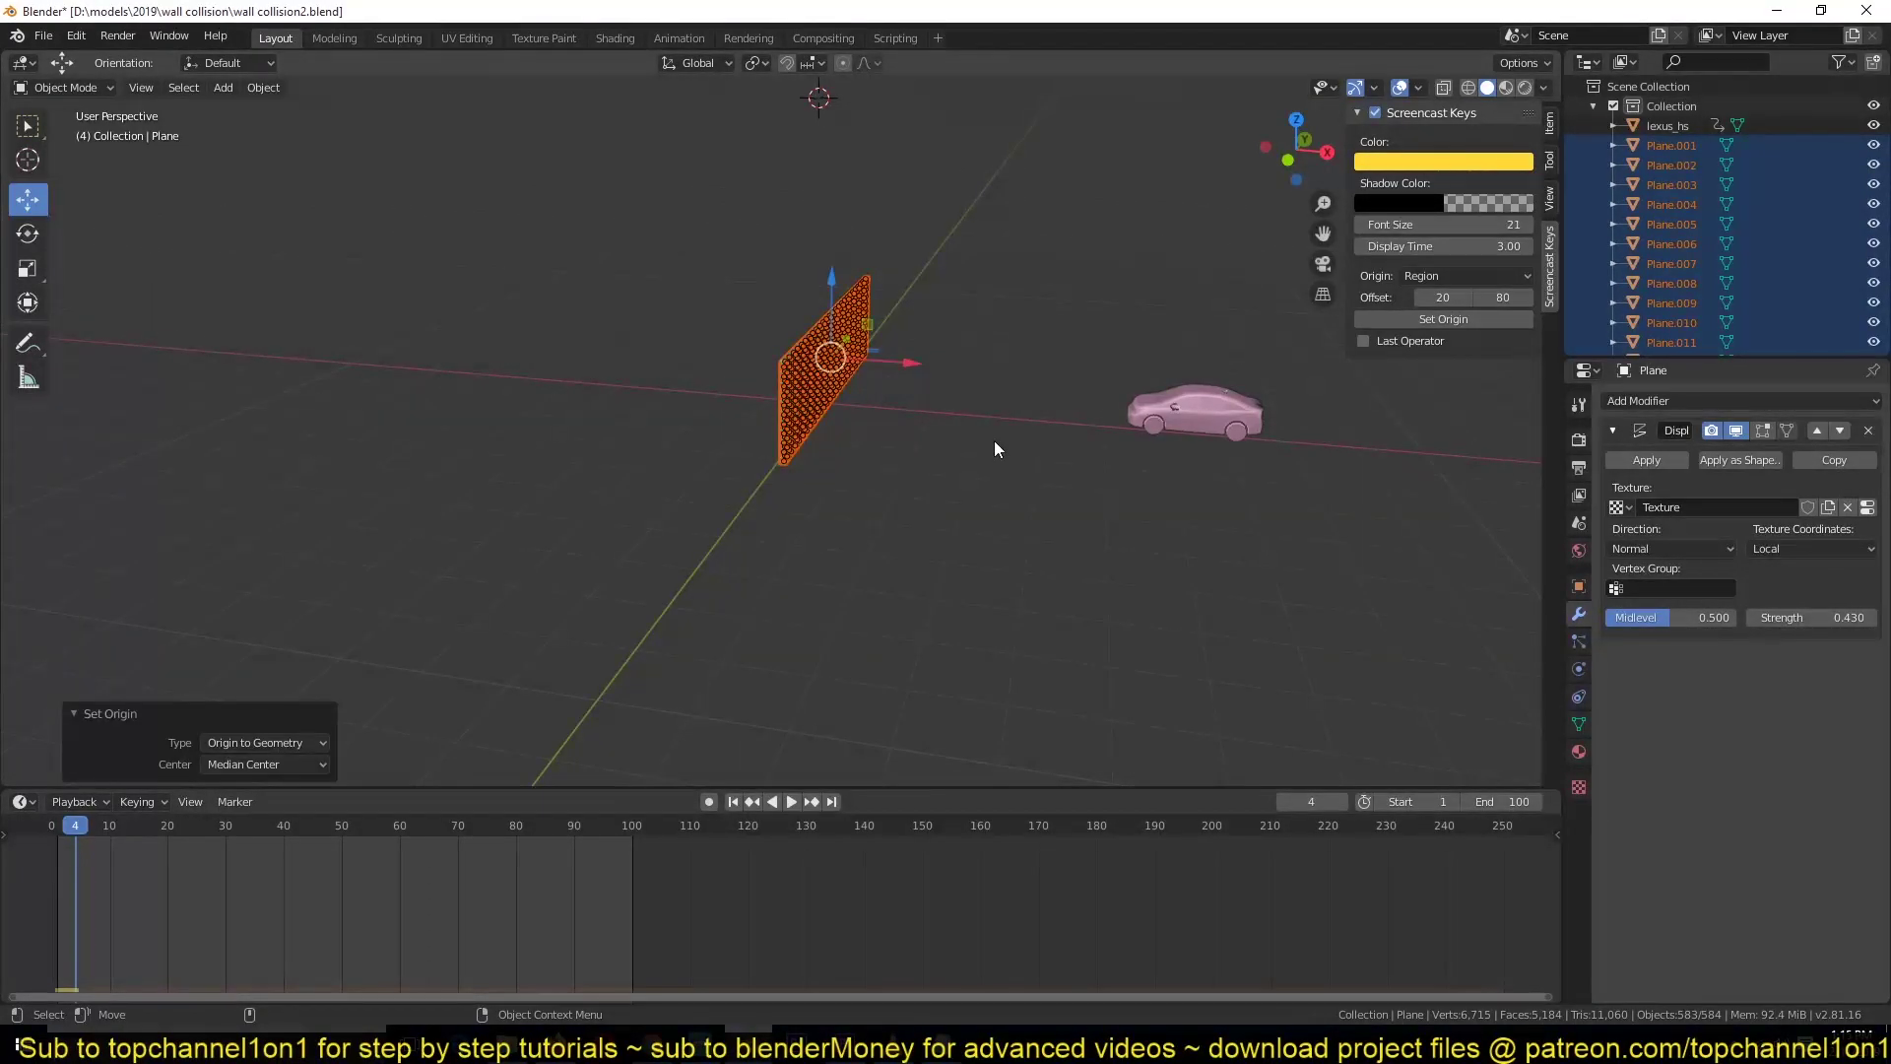
scroll(up, 3)
key(`)
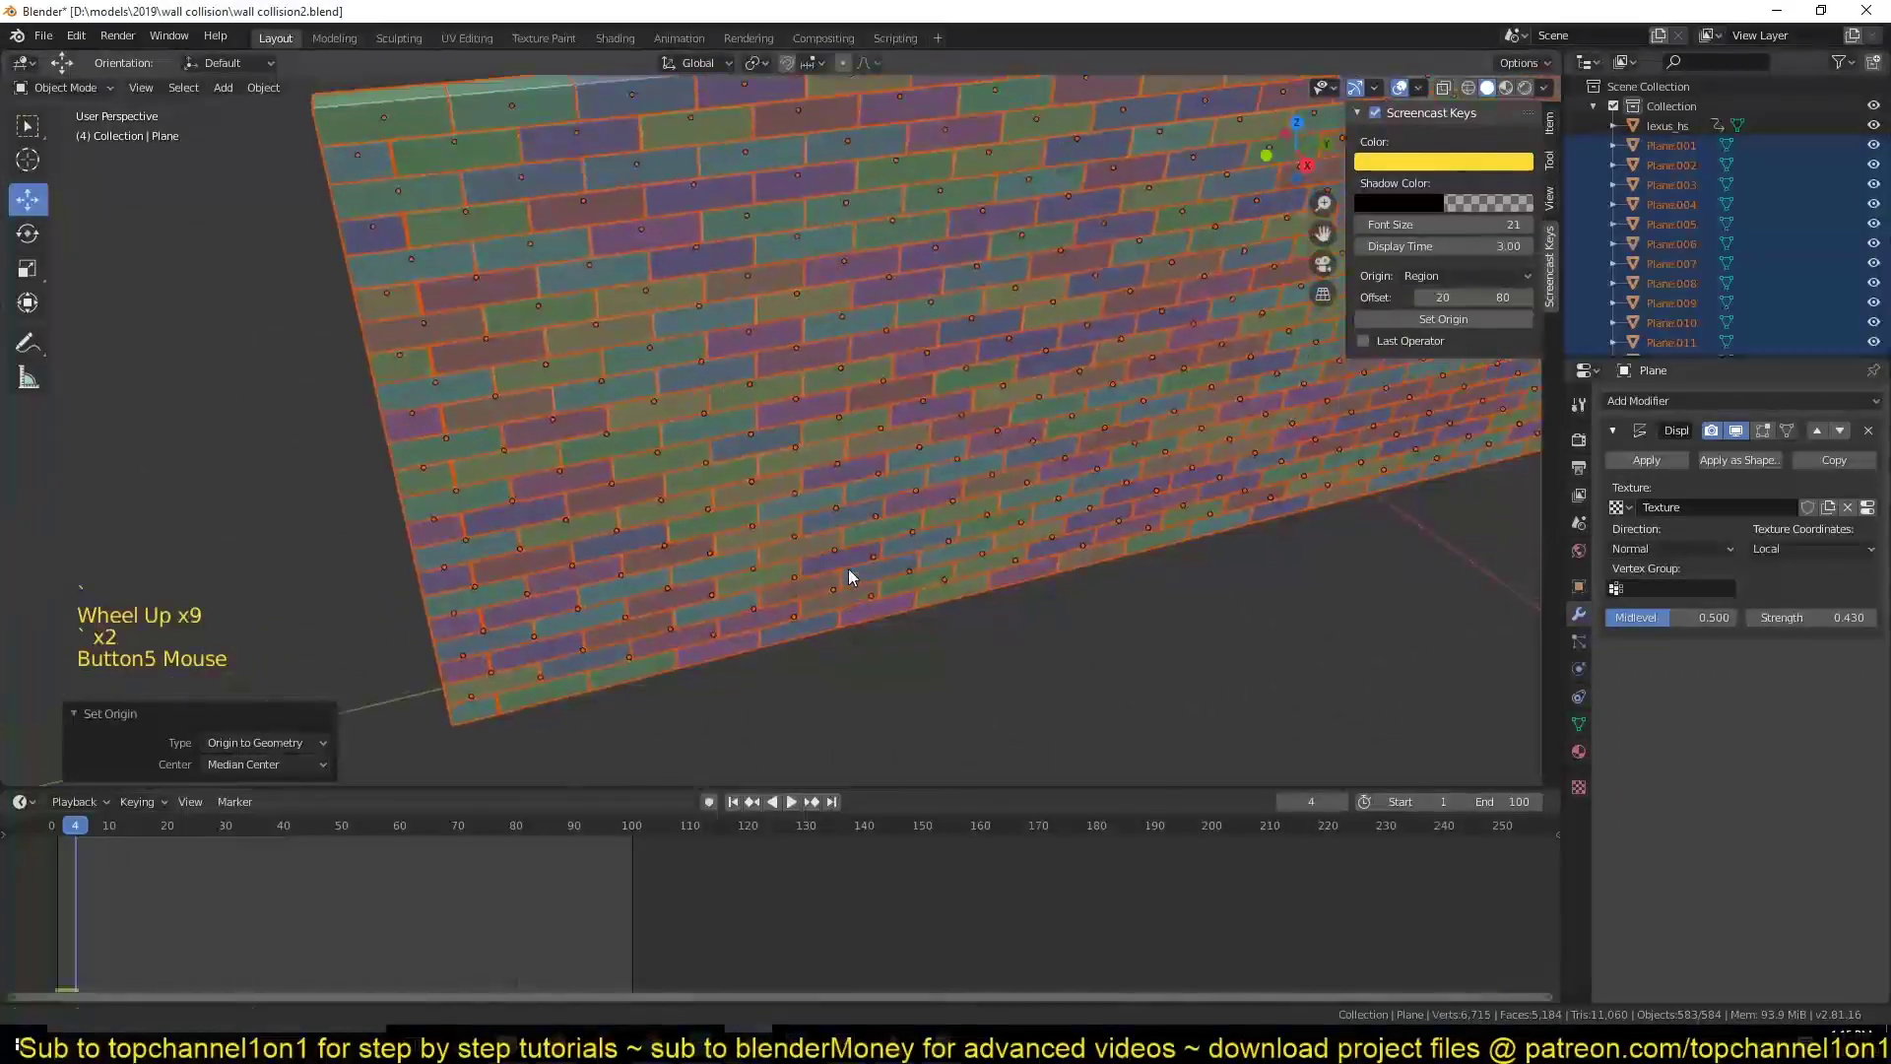
key(`)
key(`)
scroll(down, 3)
scroll(up, 3)
scroll(down, 3)
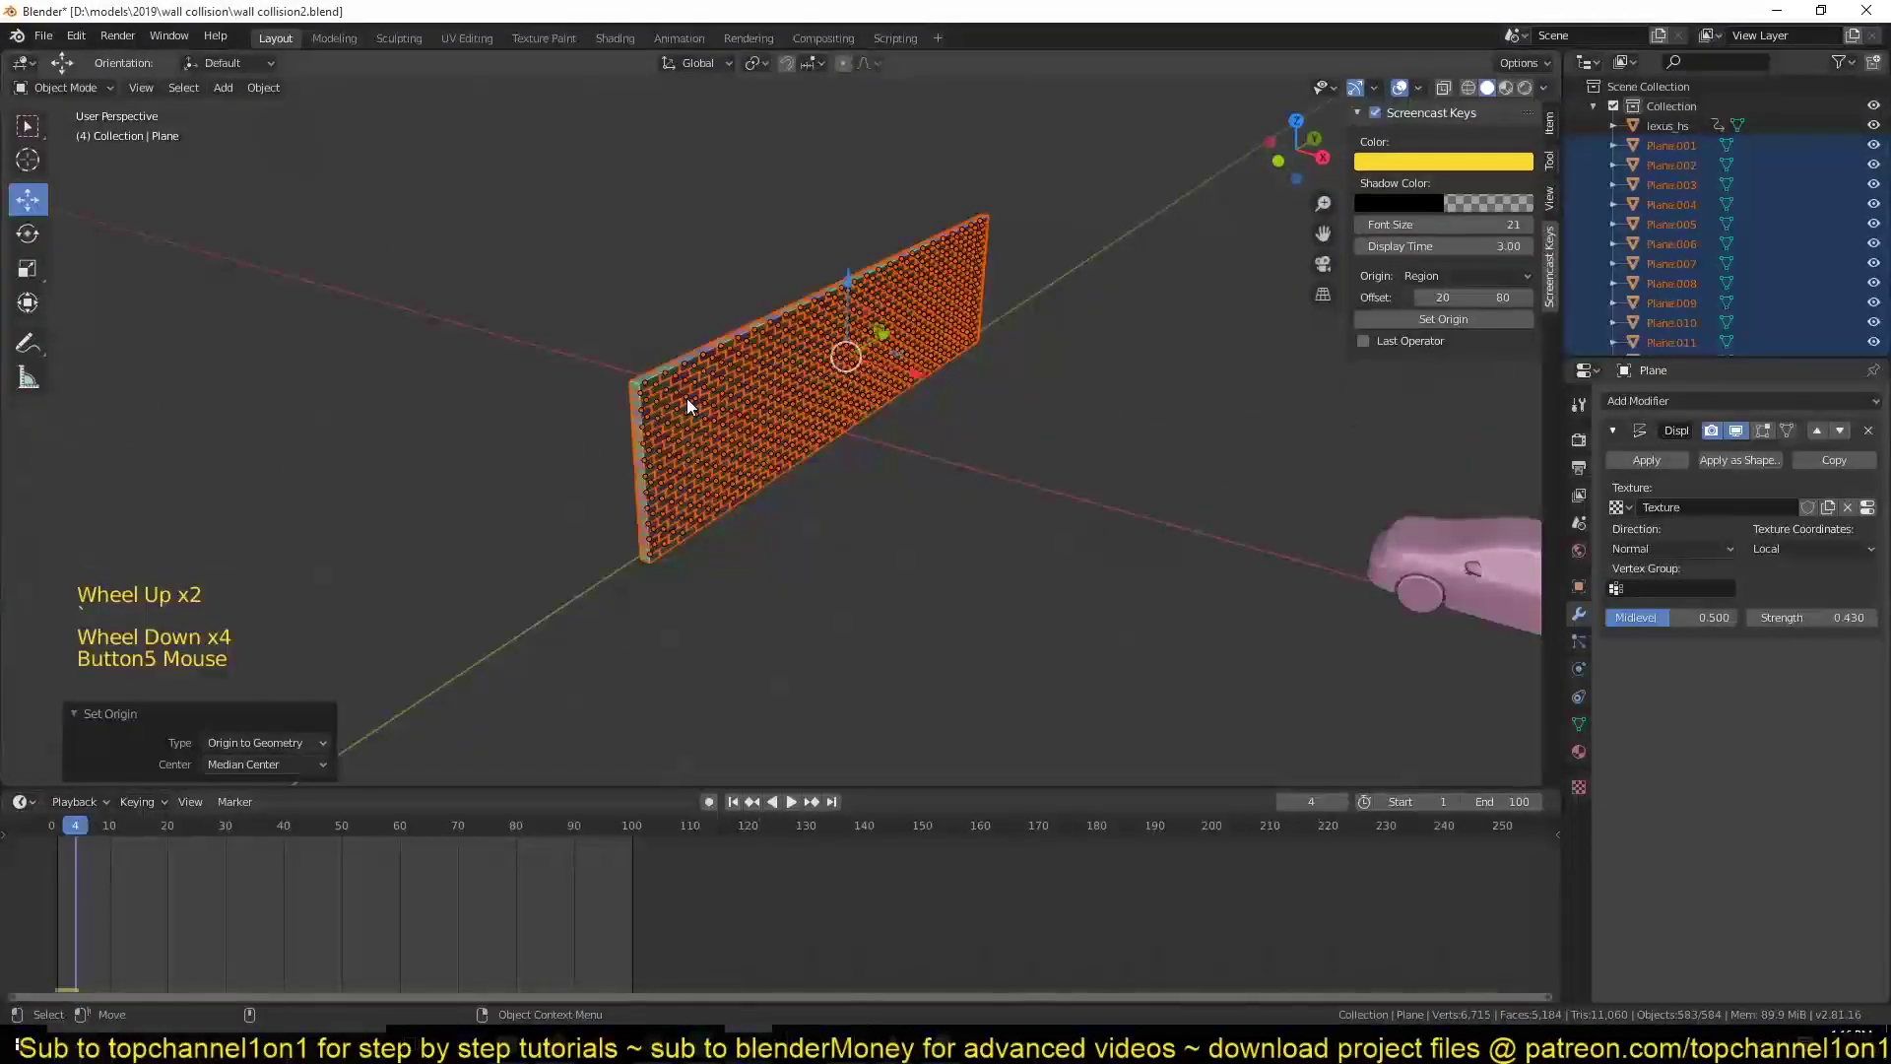
- Move all bricks into a new 'bricks' collection, unhide the terrain and select the car
key(m)
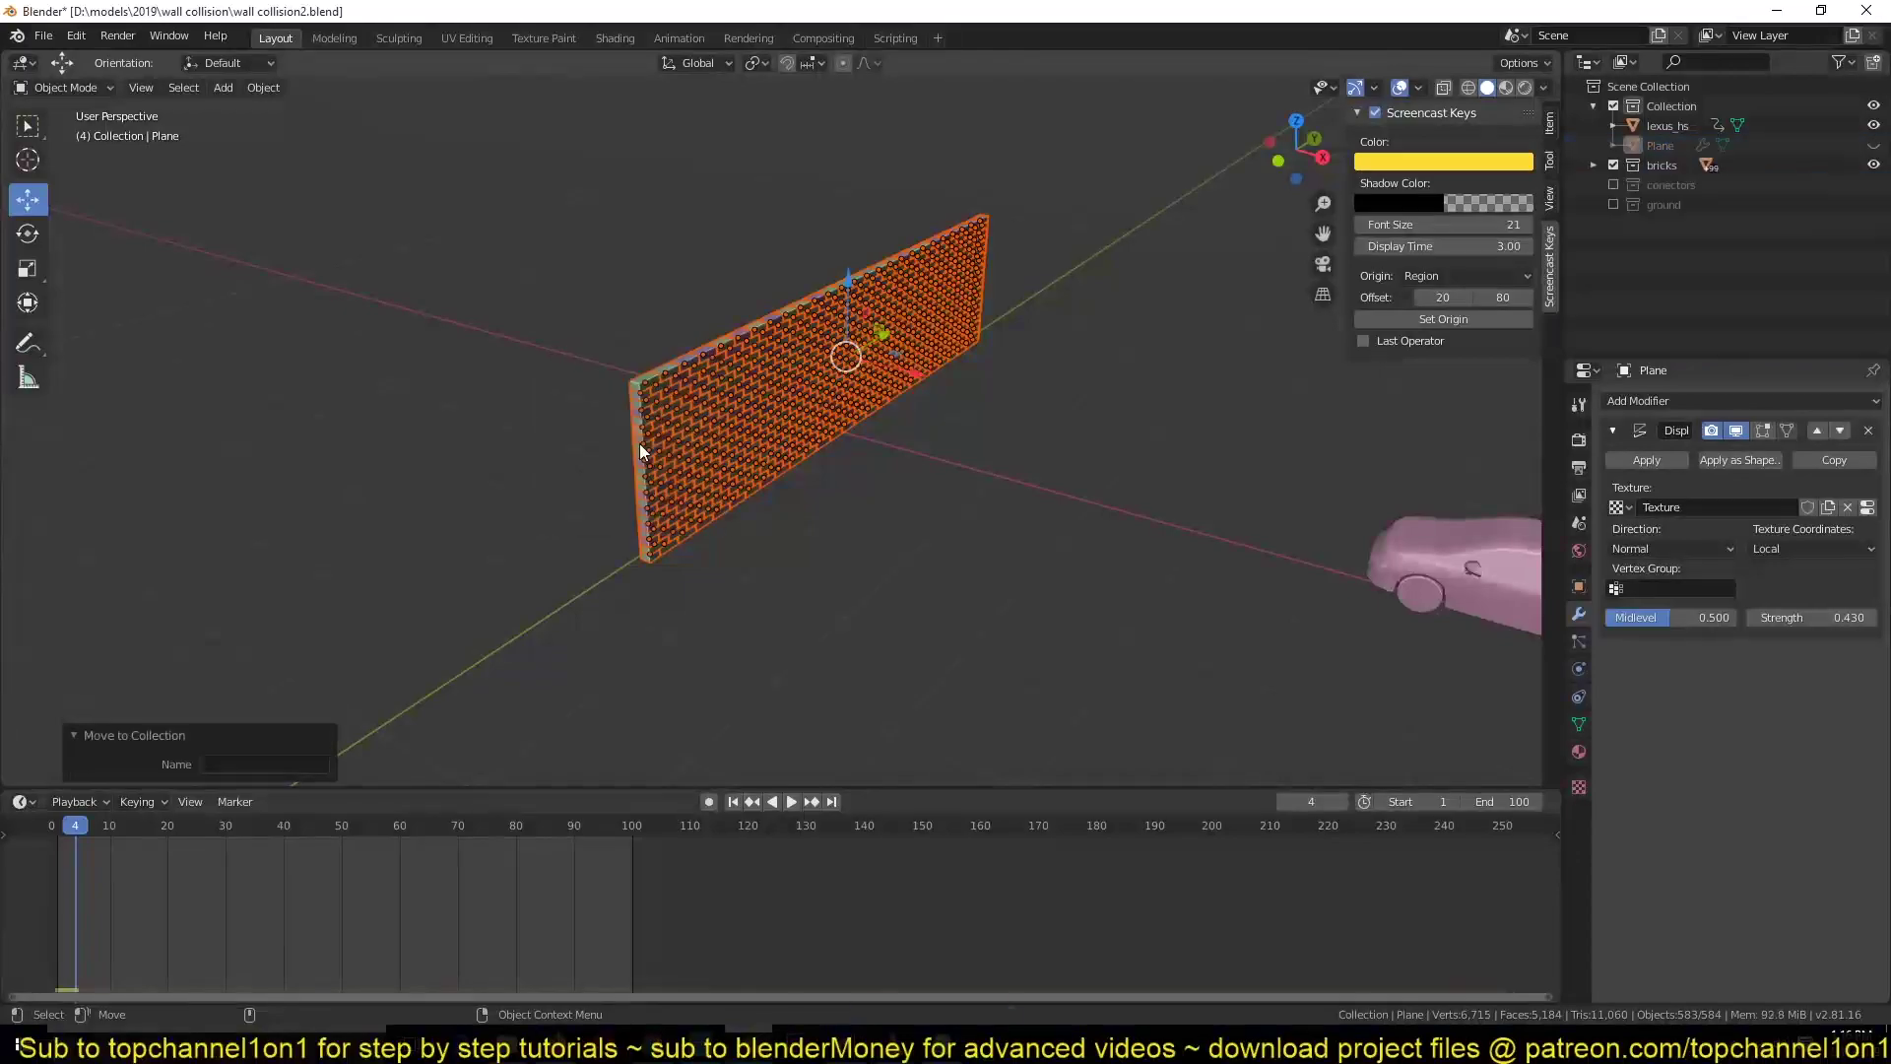
key(alt+h)
key(alt+a)
click(966, 457)
key(space)
key(Escape)
key(space)
key(Escape)
click(1478, 583)
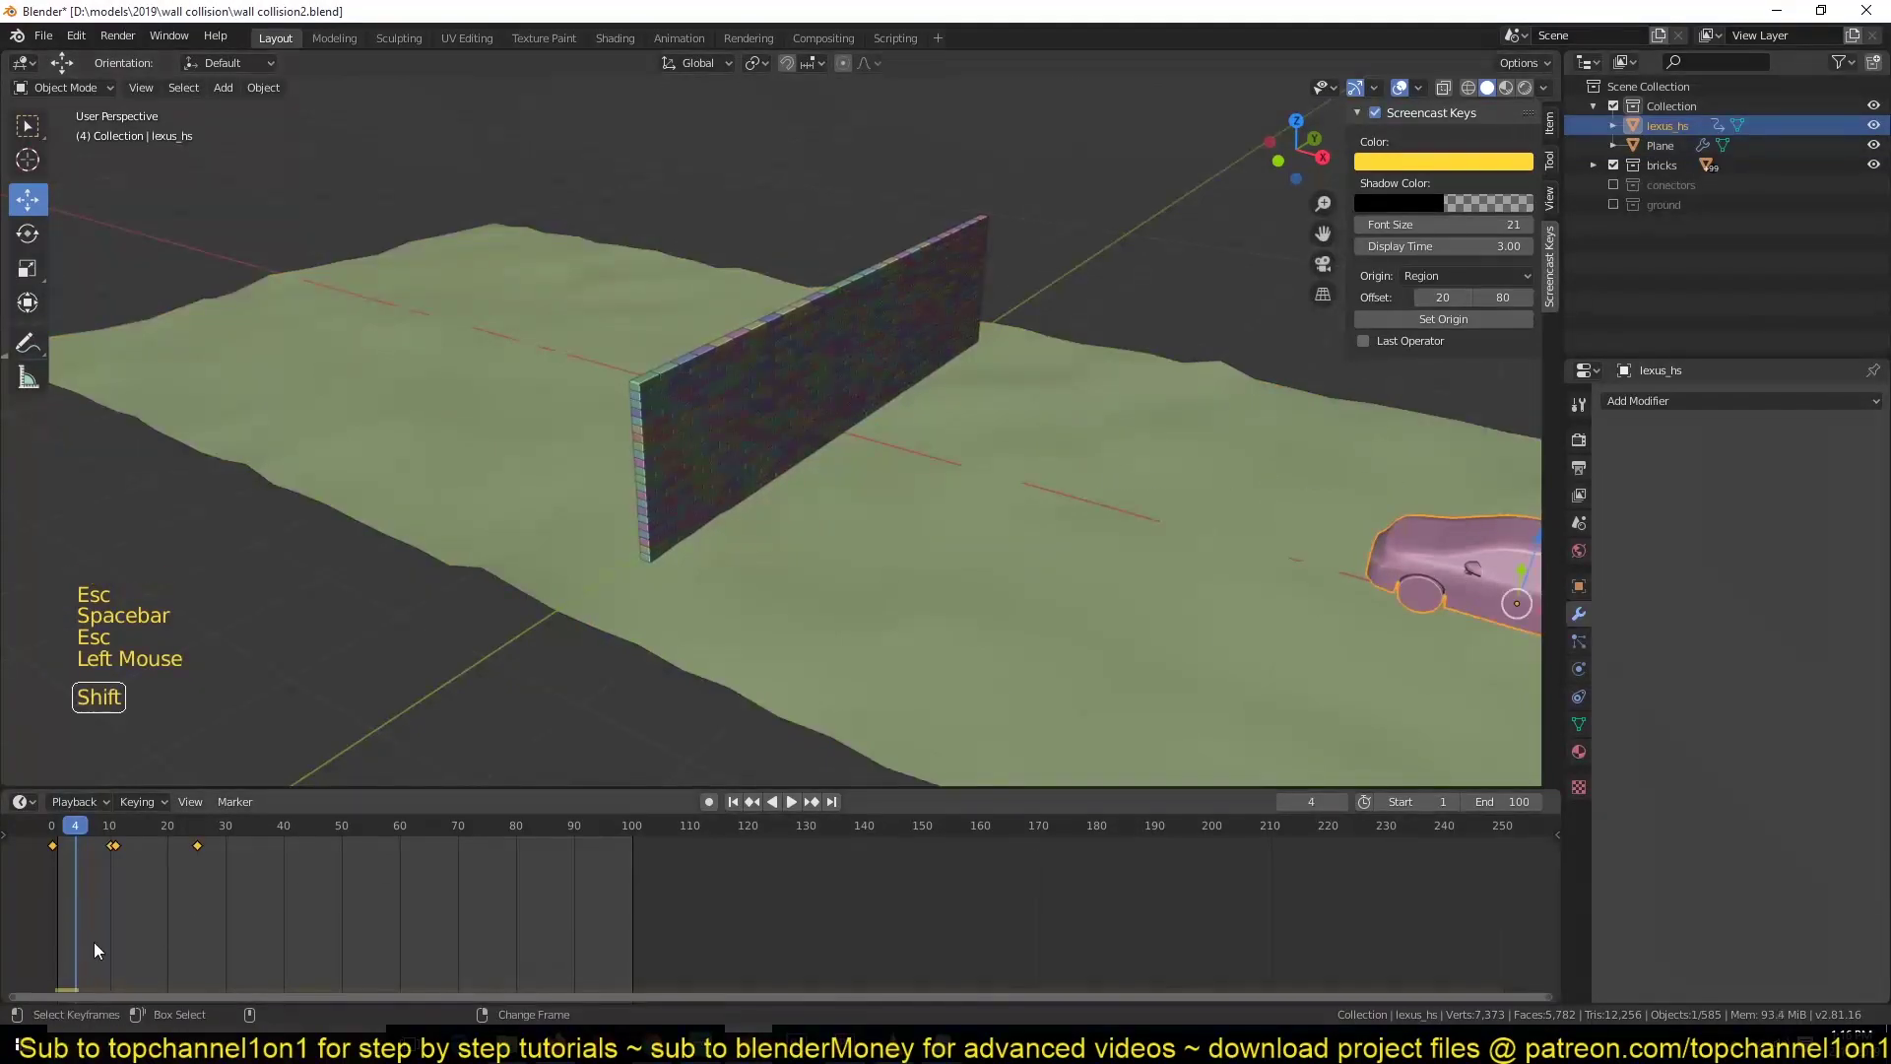
- Play back the car driving toward the wall, then stop and rewind to the start
right_click(34, 938)
key(space)
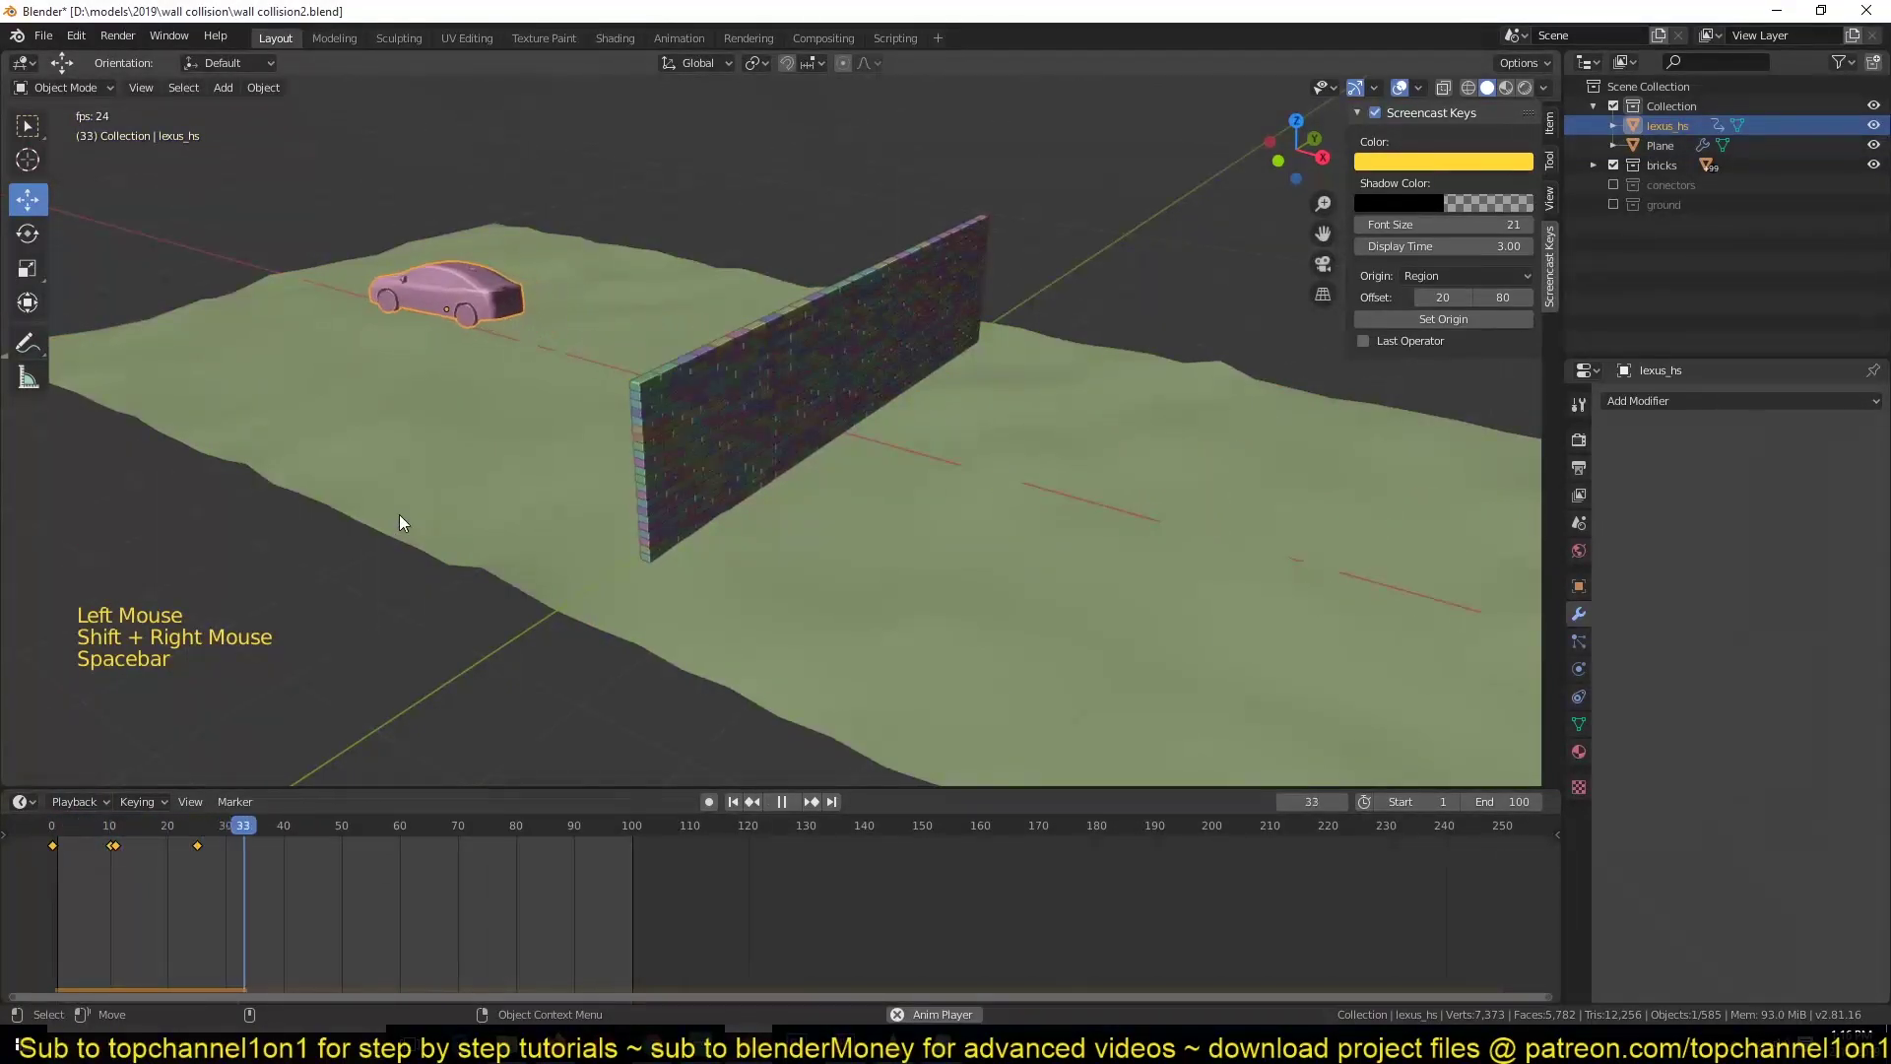
key(Escape)
key(space)
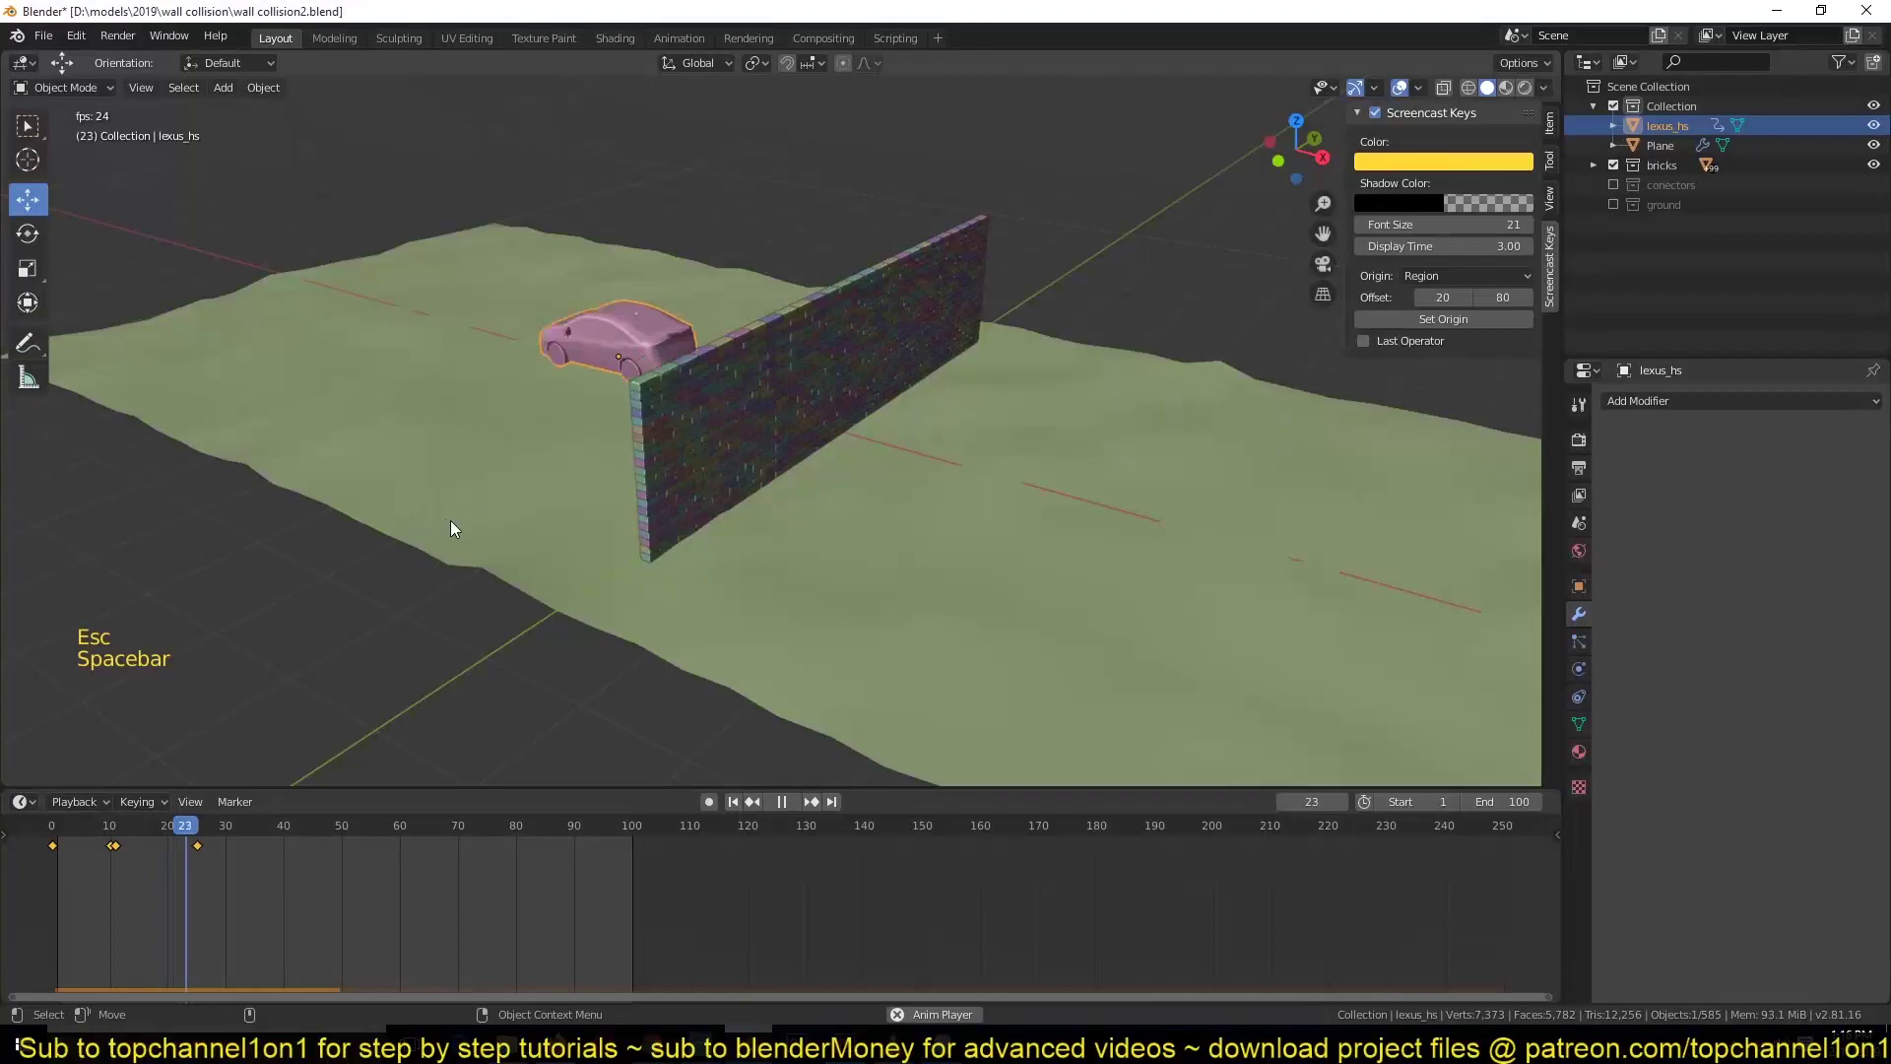
key(Escape)
- Select one brick and extend the selection to all objects in the bricks collection
click(702, 480)
key(shift+g)
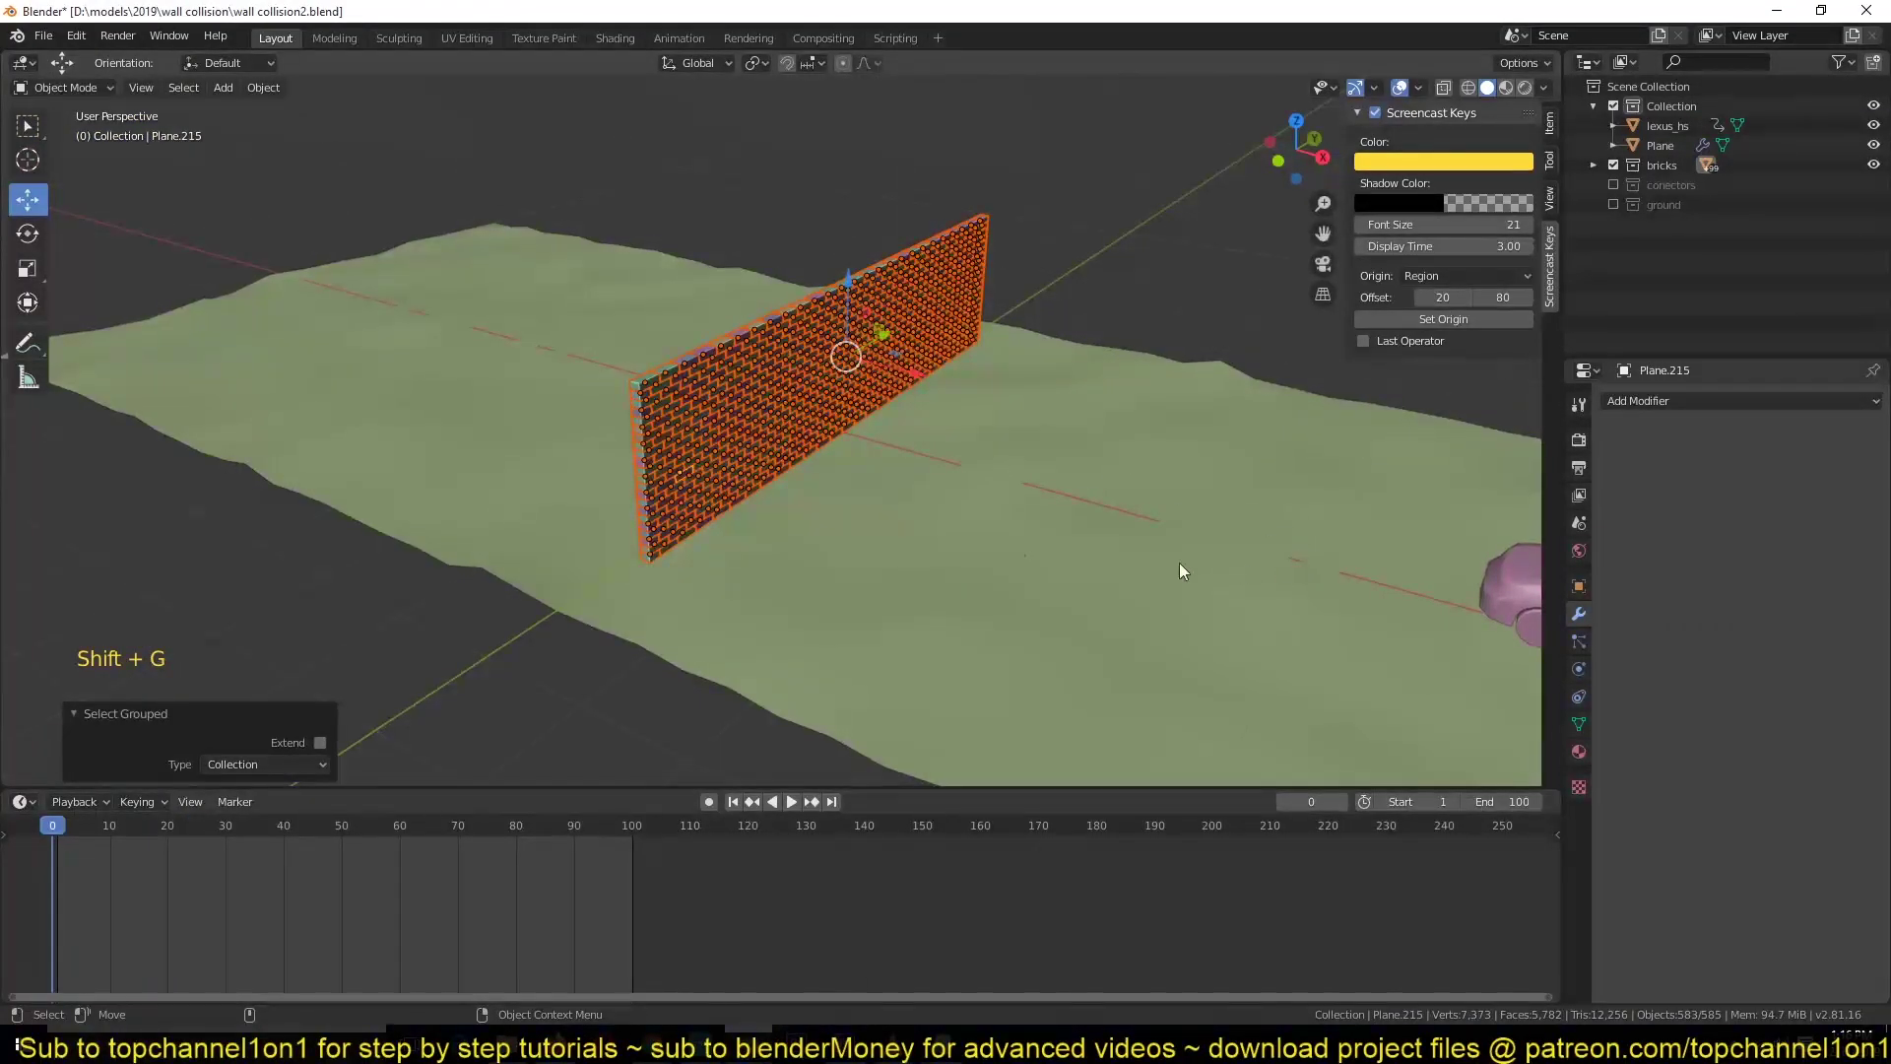
click(773, 412)
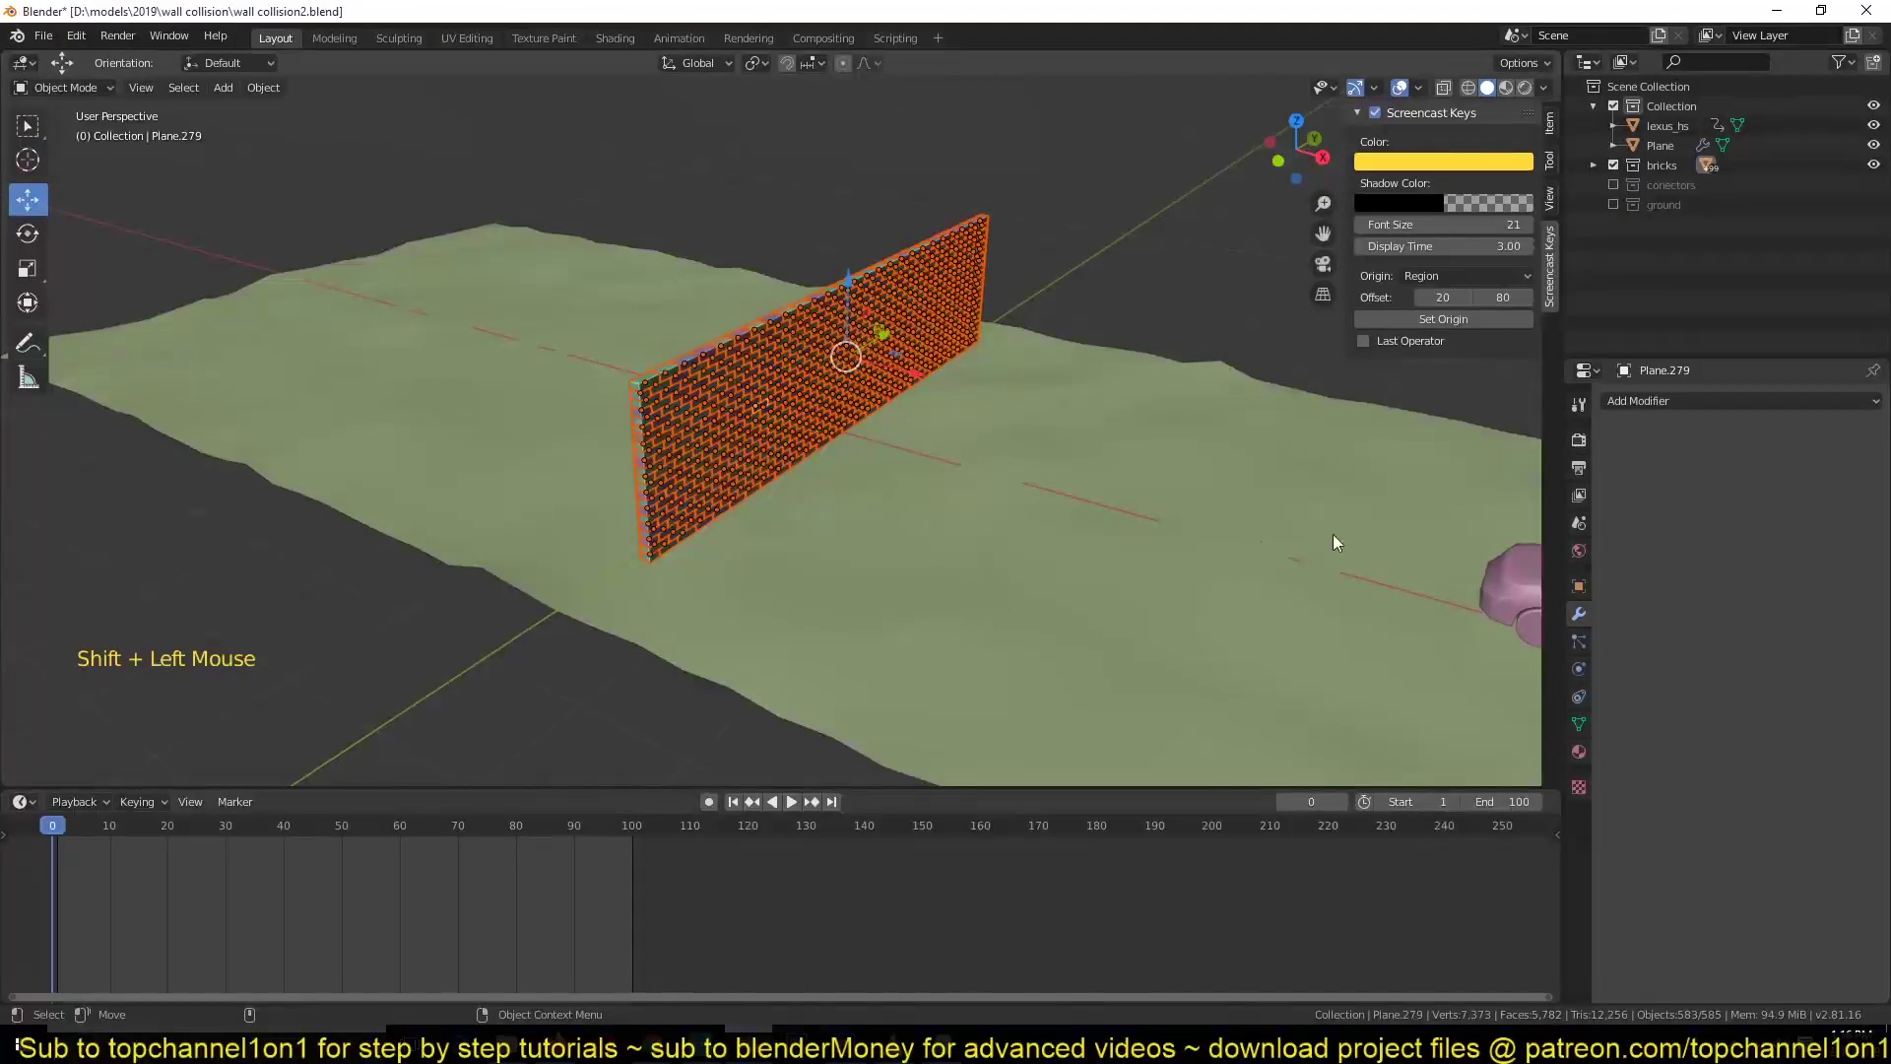
click(274, 91)
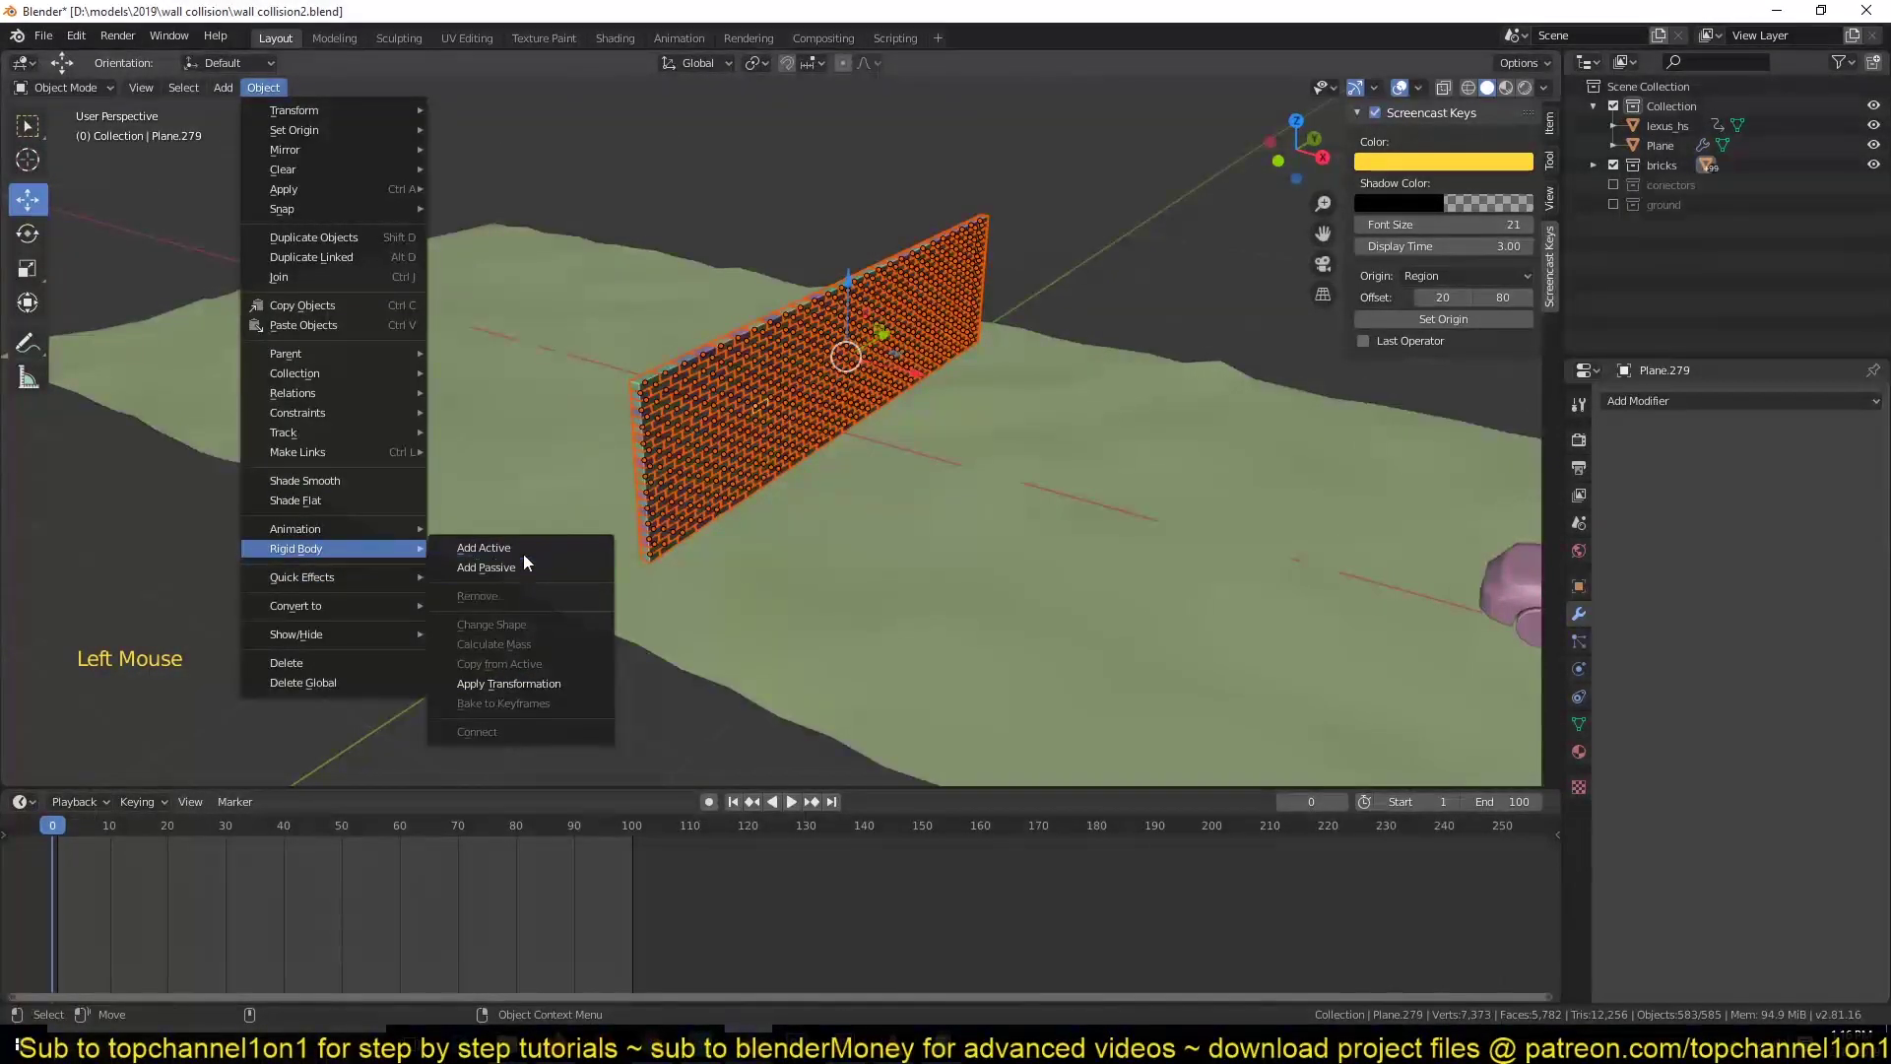
- Make the 583 bricks active rigid bodies and scale the terrain wider along Y
key(space)
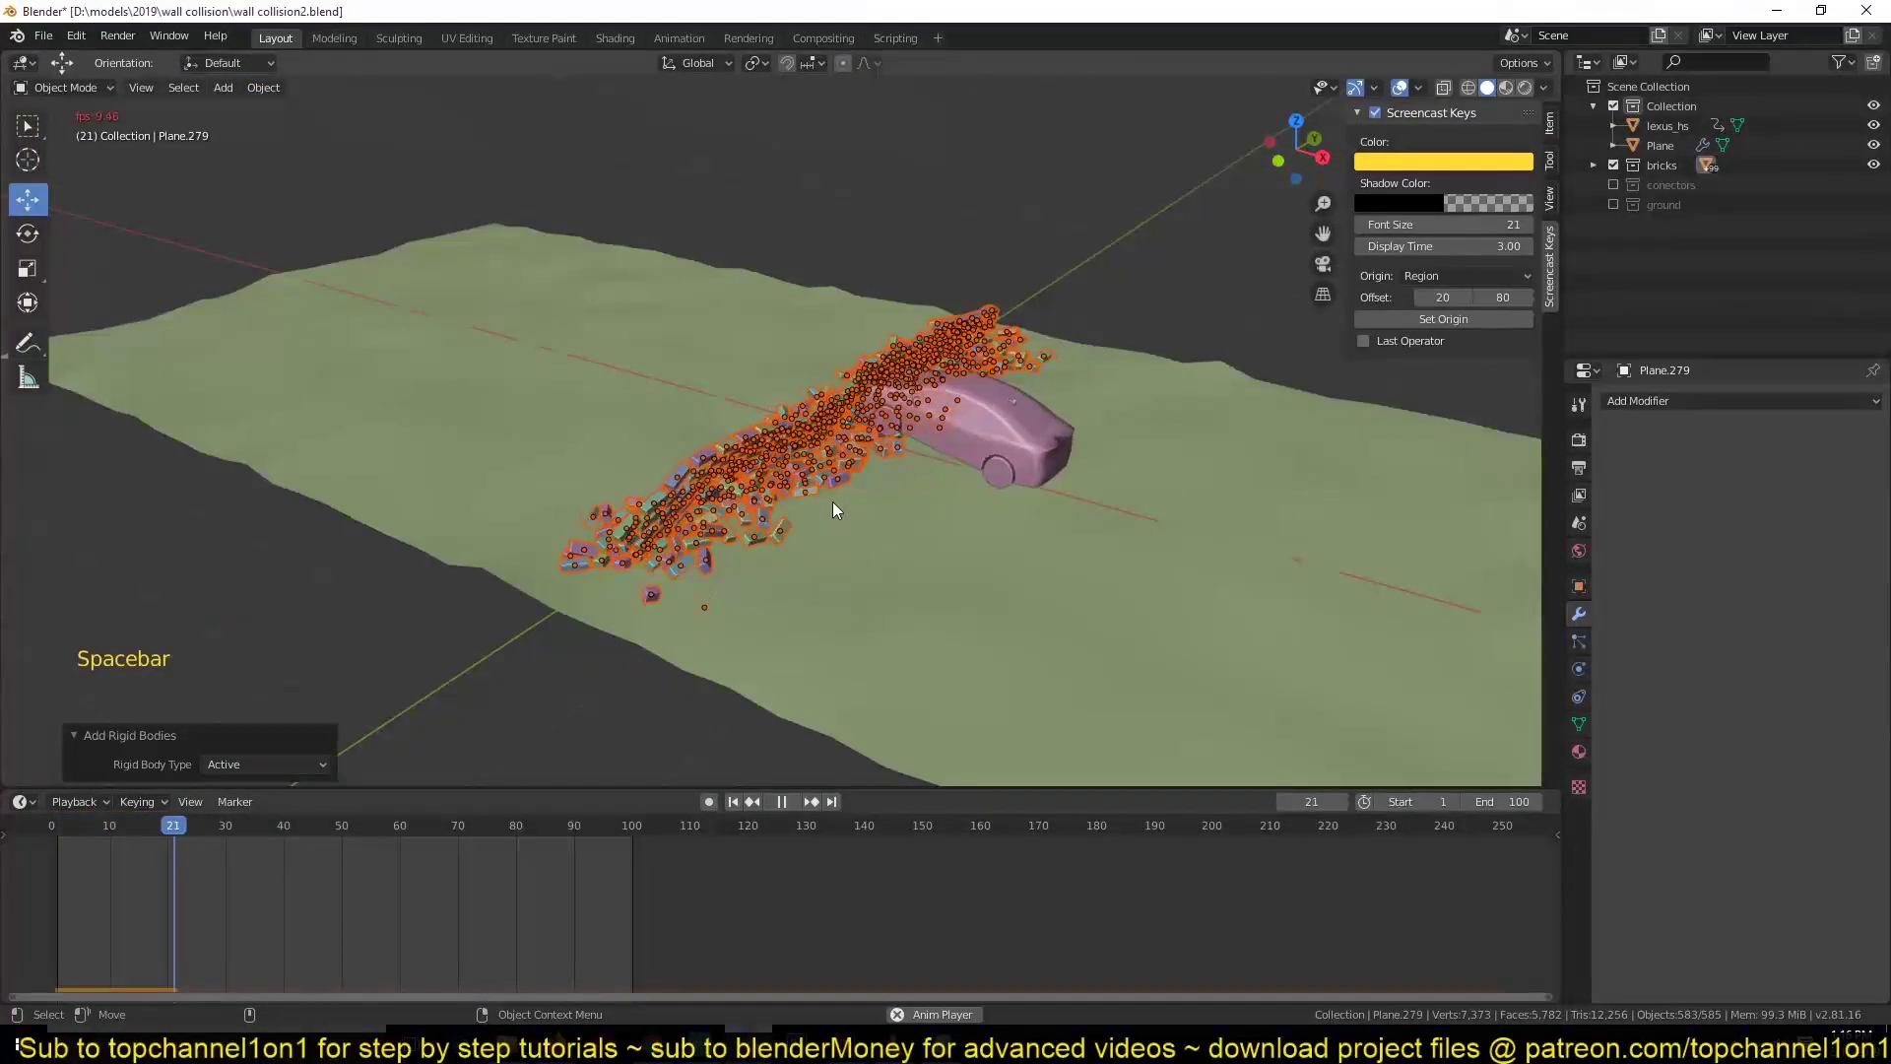
key(Escape)
click(916, 515)
key(`)
click(1092, 459)
key(s)
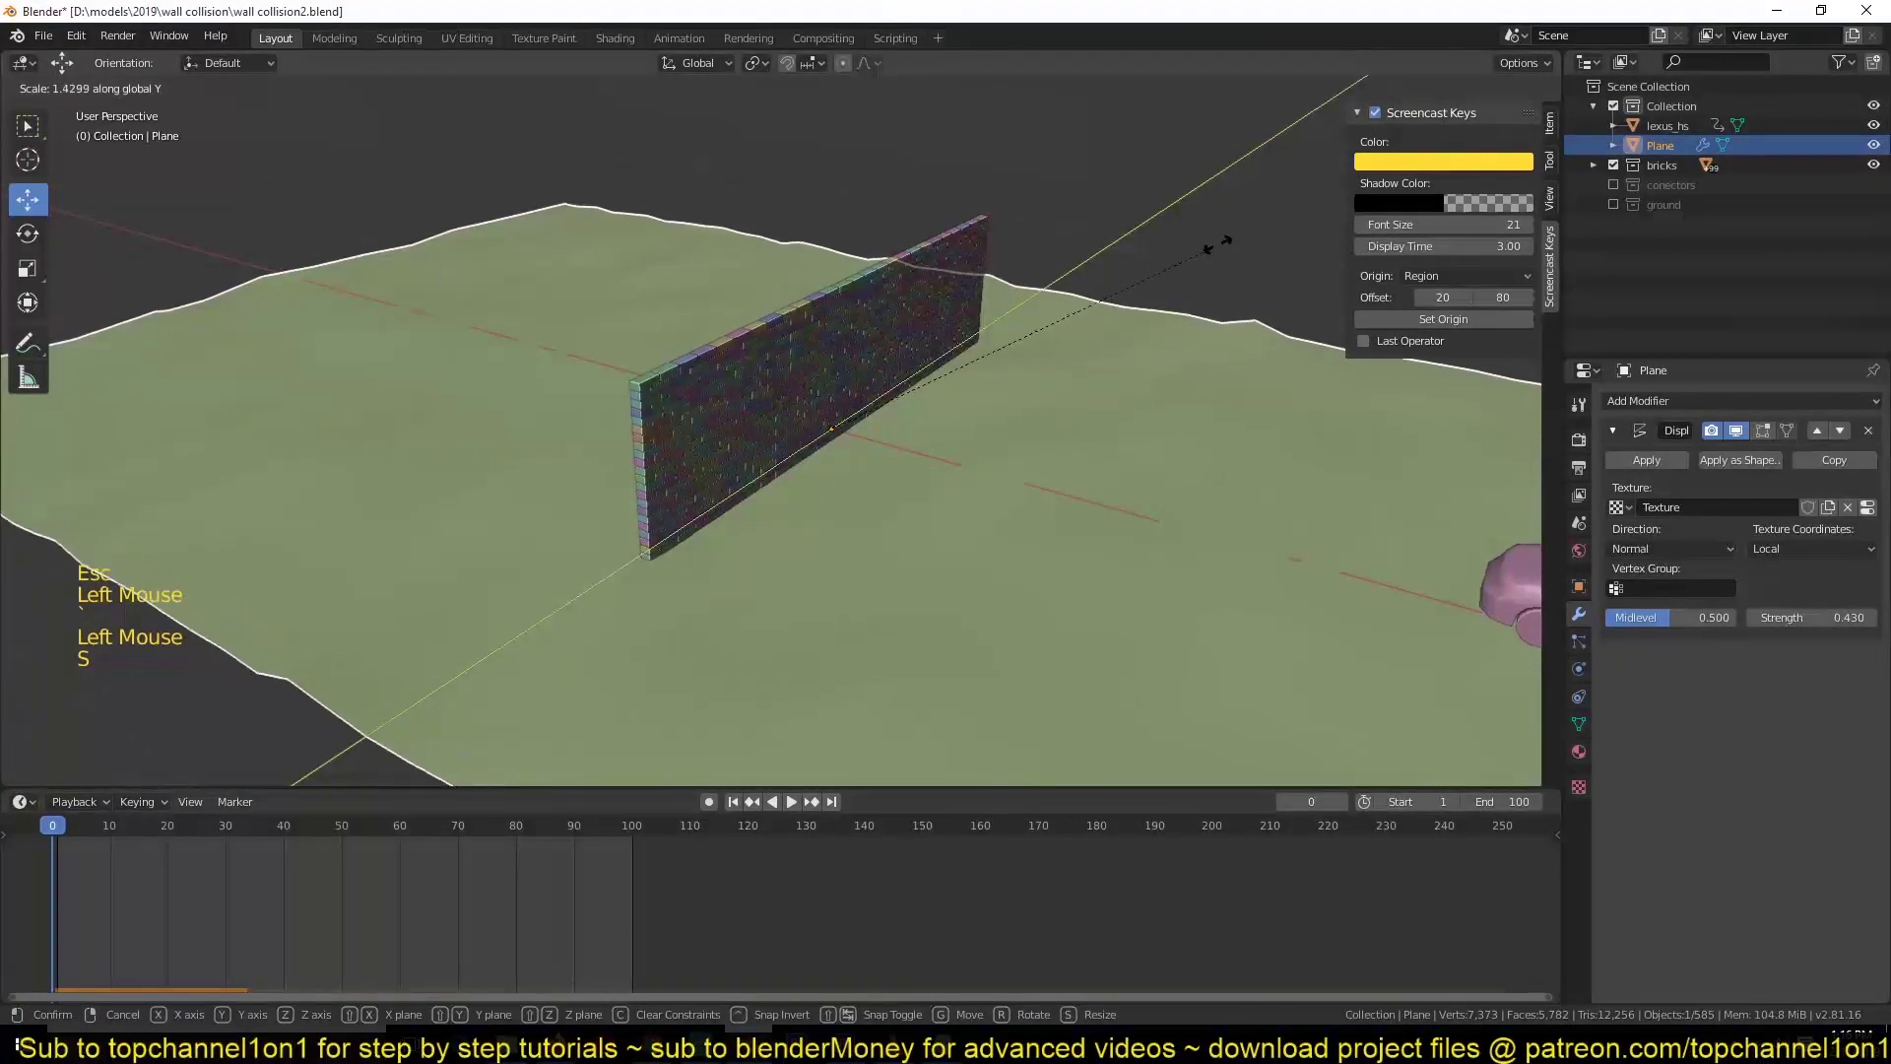
- Play the car smashing through the wall, rewind, and select a brick
key(space)
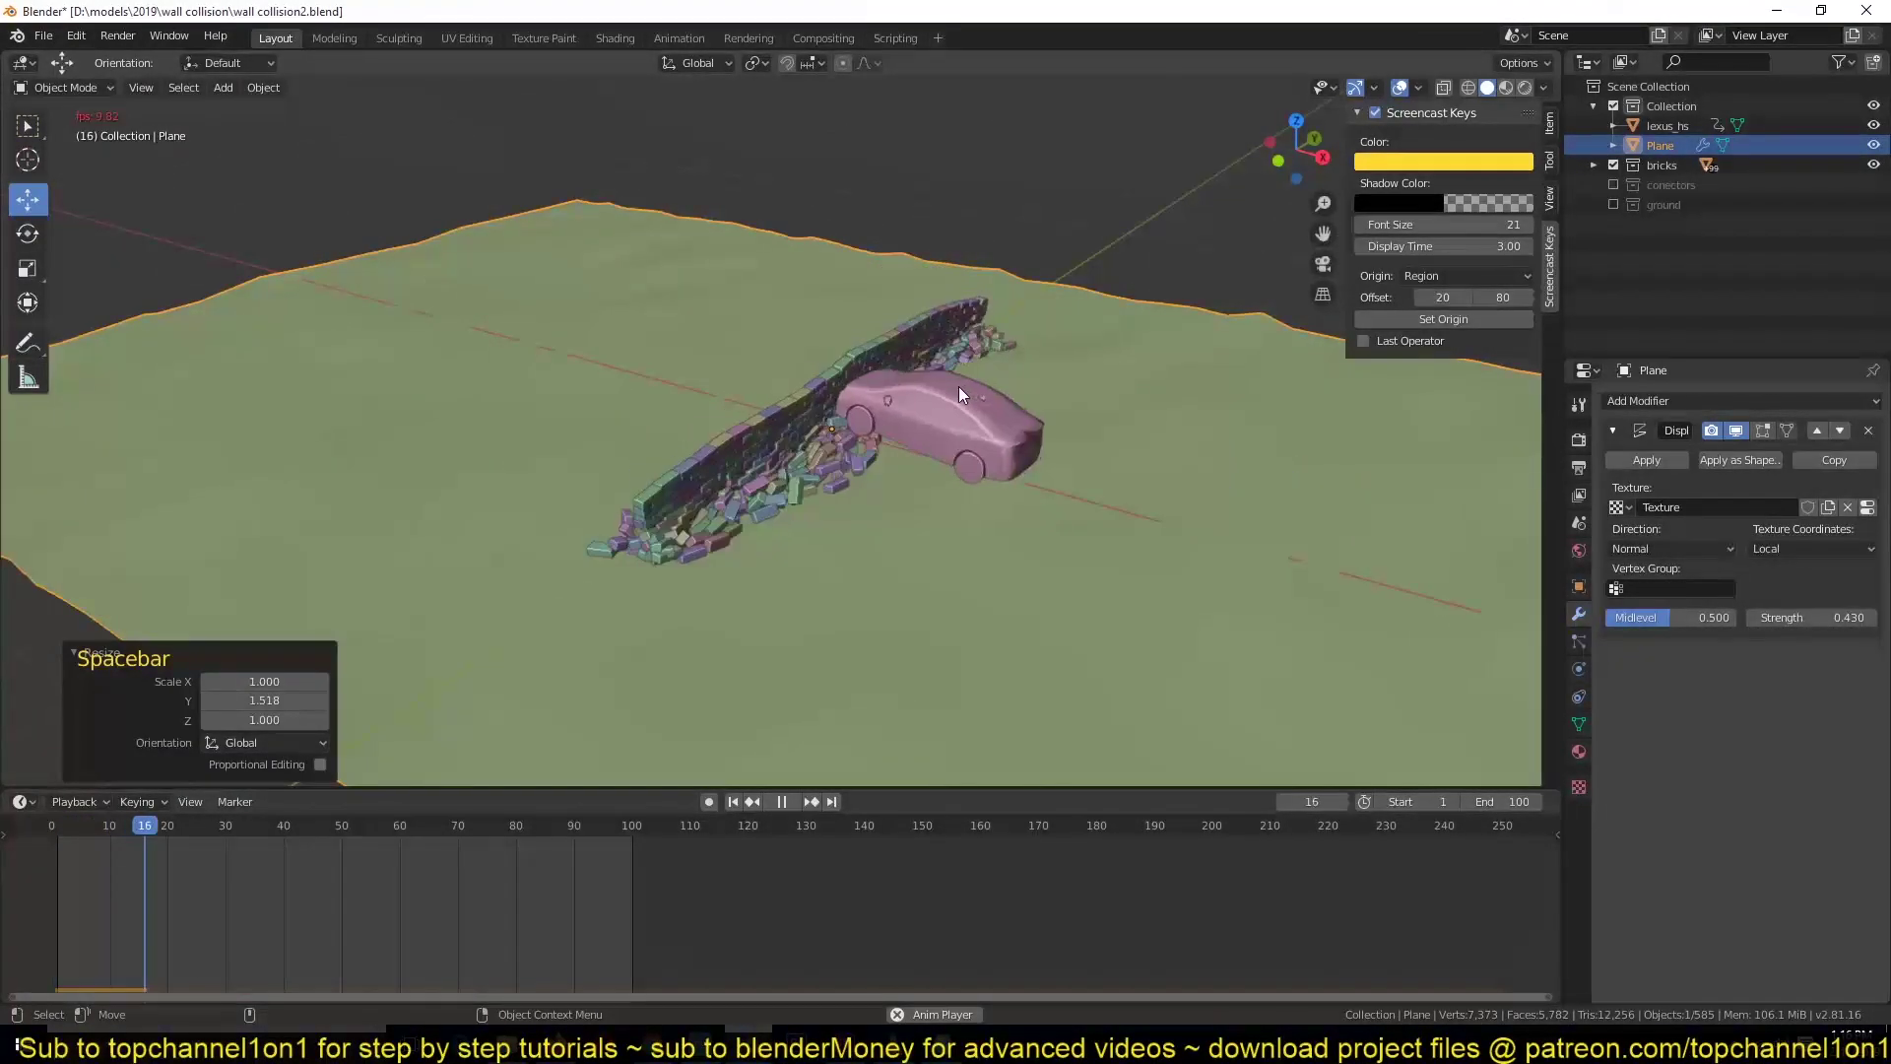
key(Escape)
key(space)
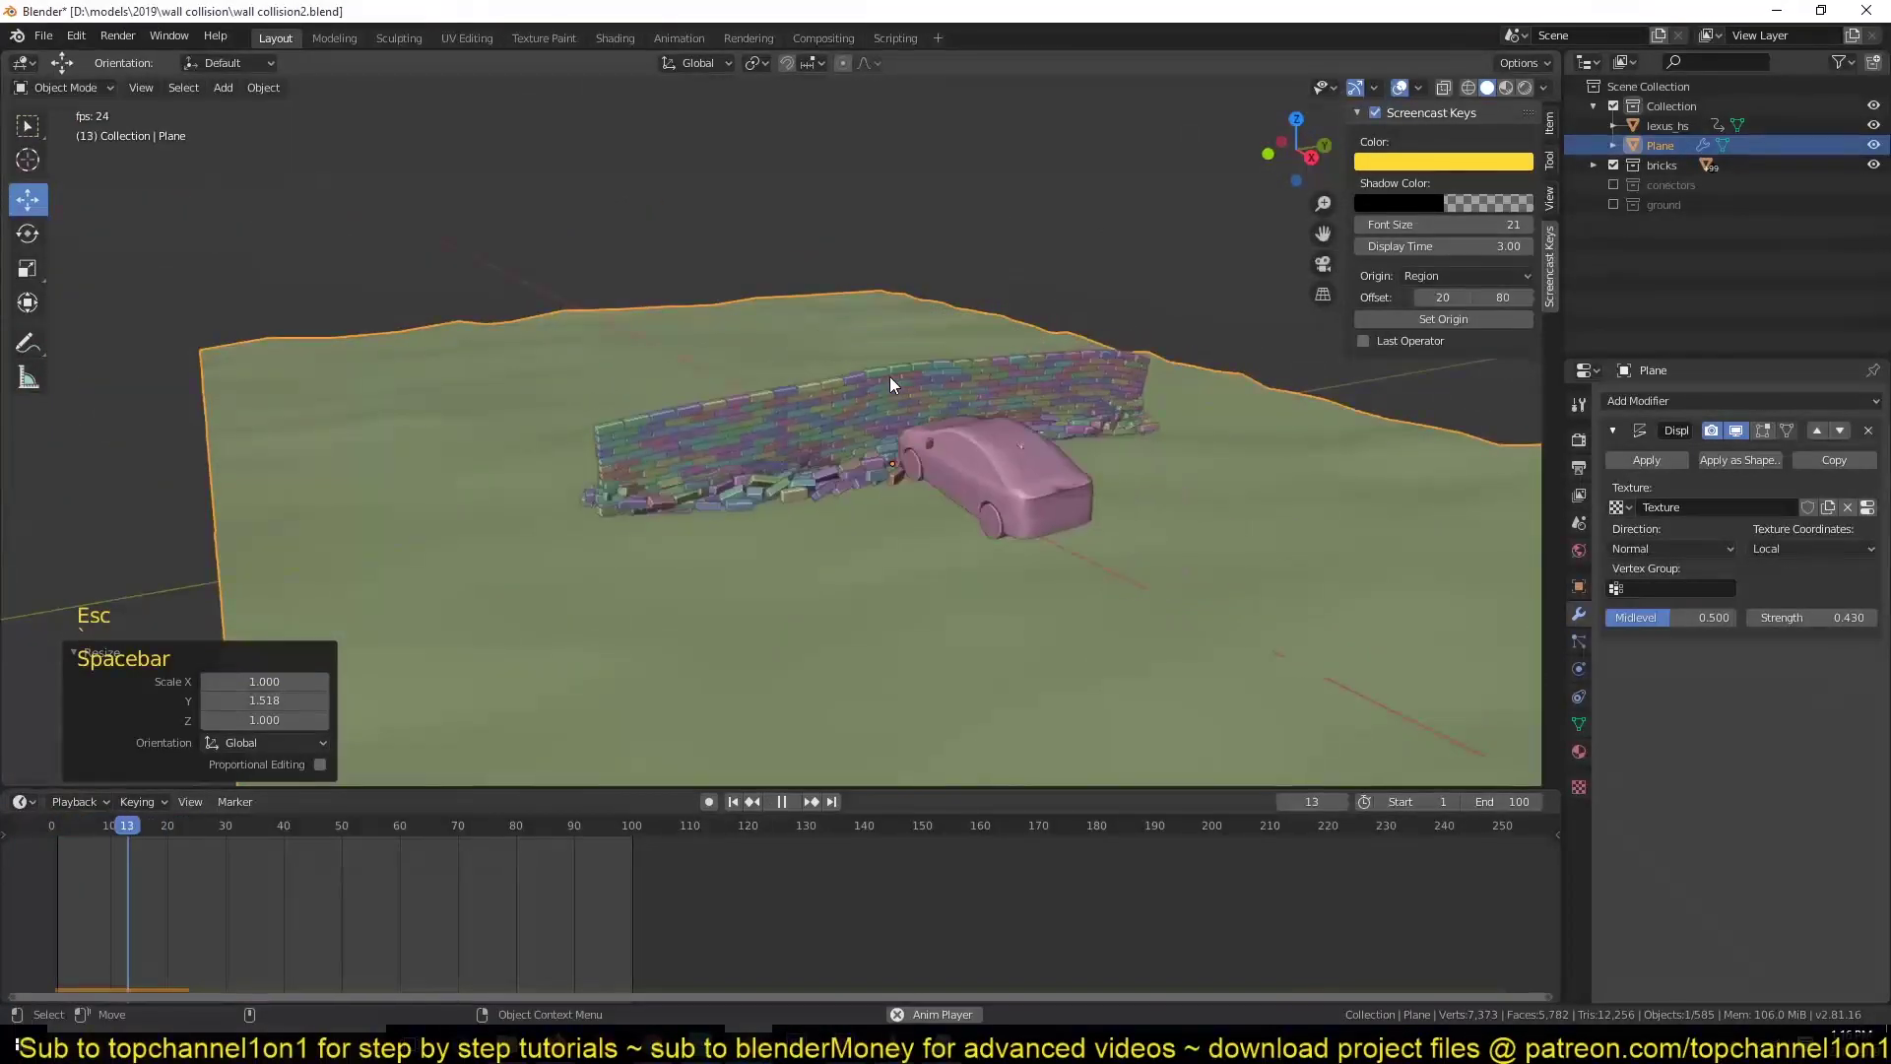
key(Escape)
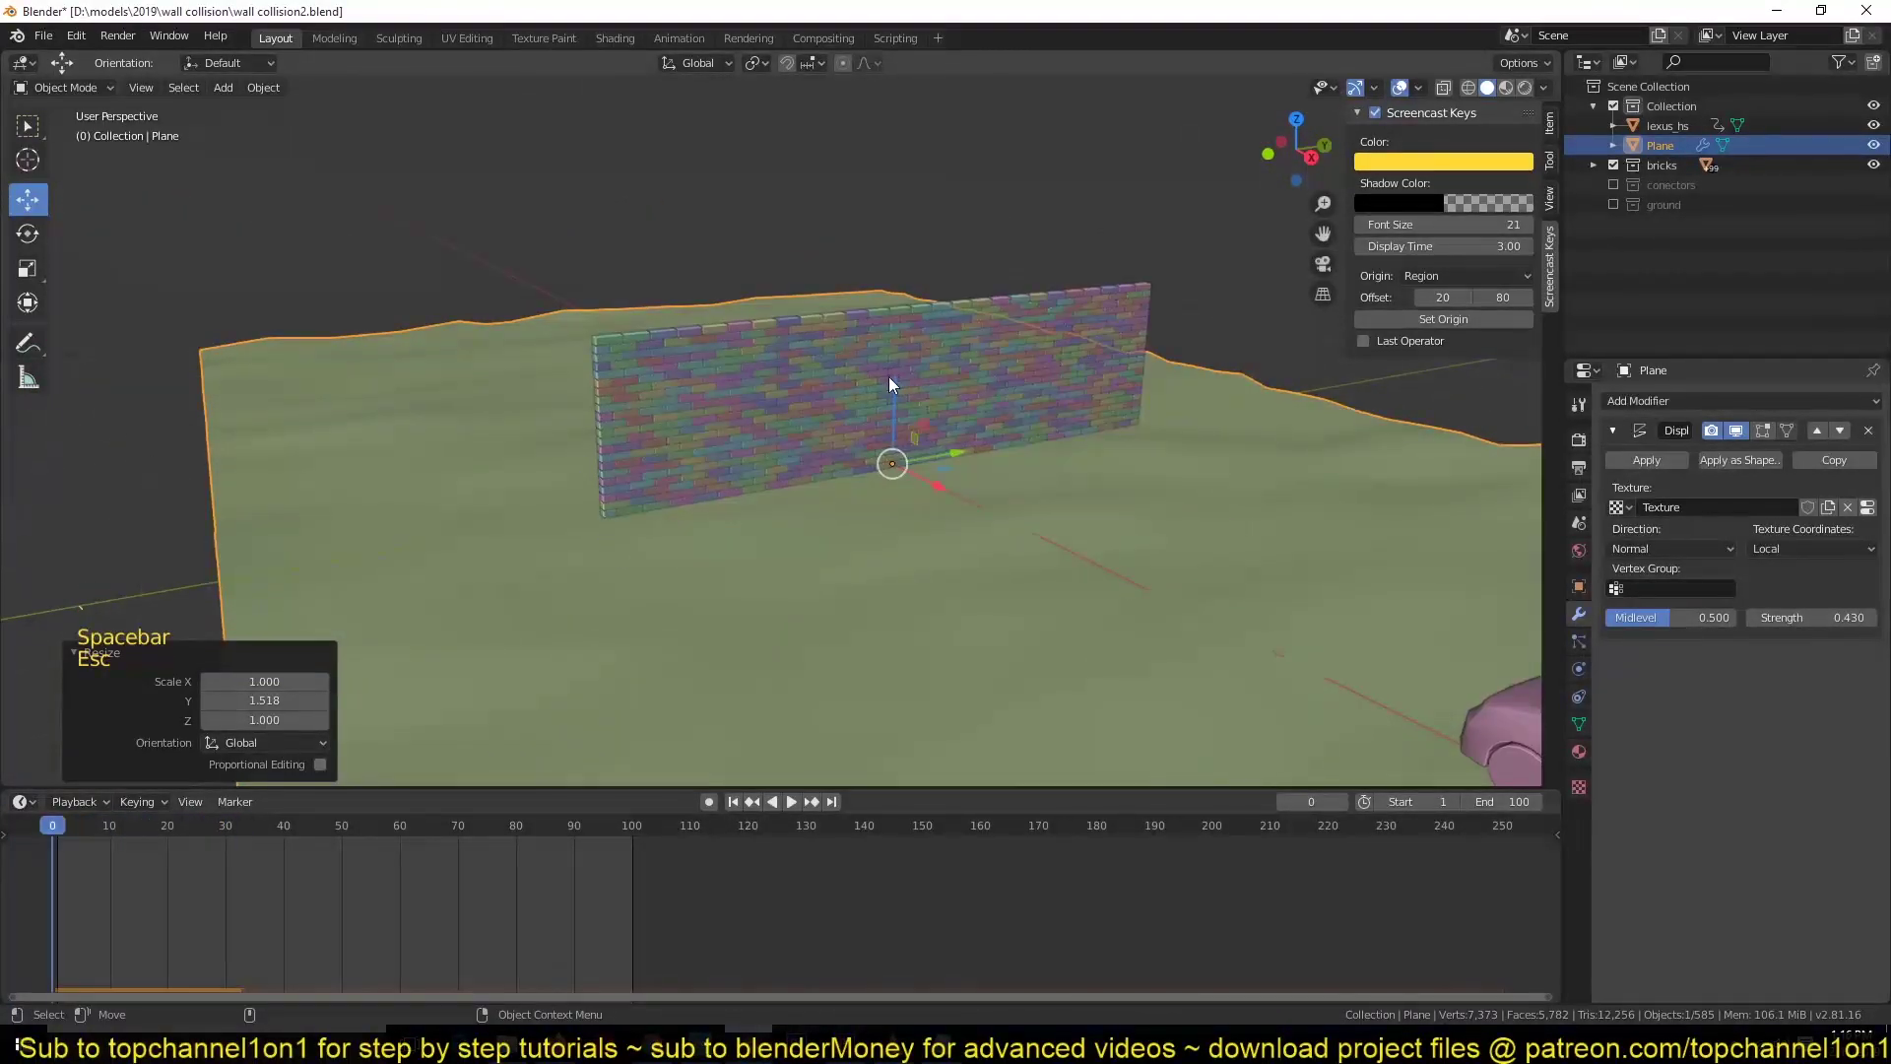
click(916, 377)
- Pick one brick and select all 583 objects of the bricks collection via Shift+G > Collection
key(`)
scroll(up, 3)
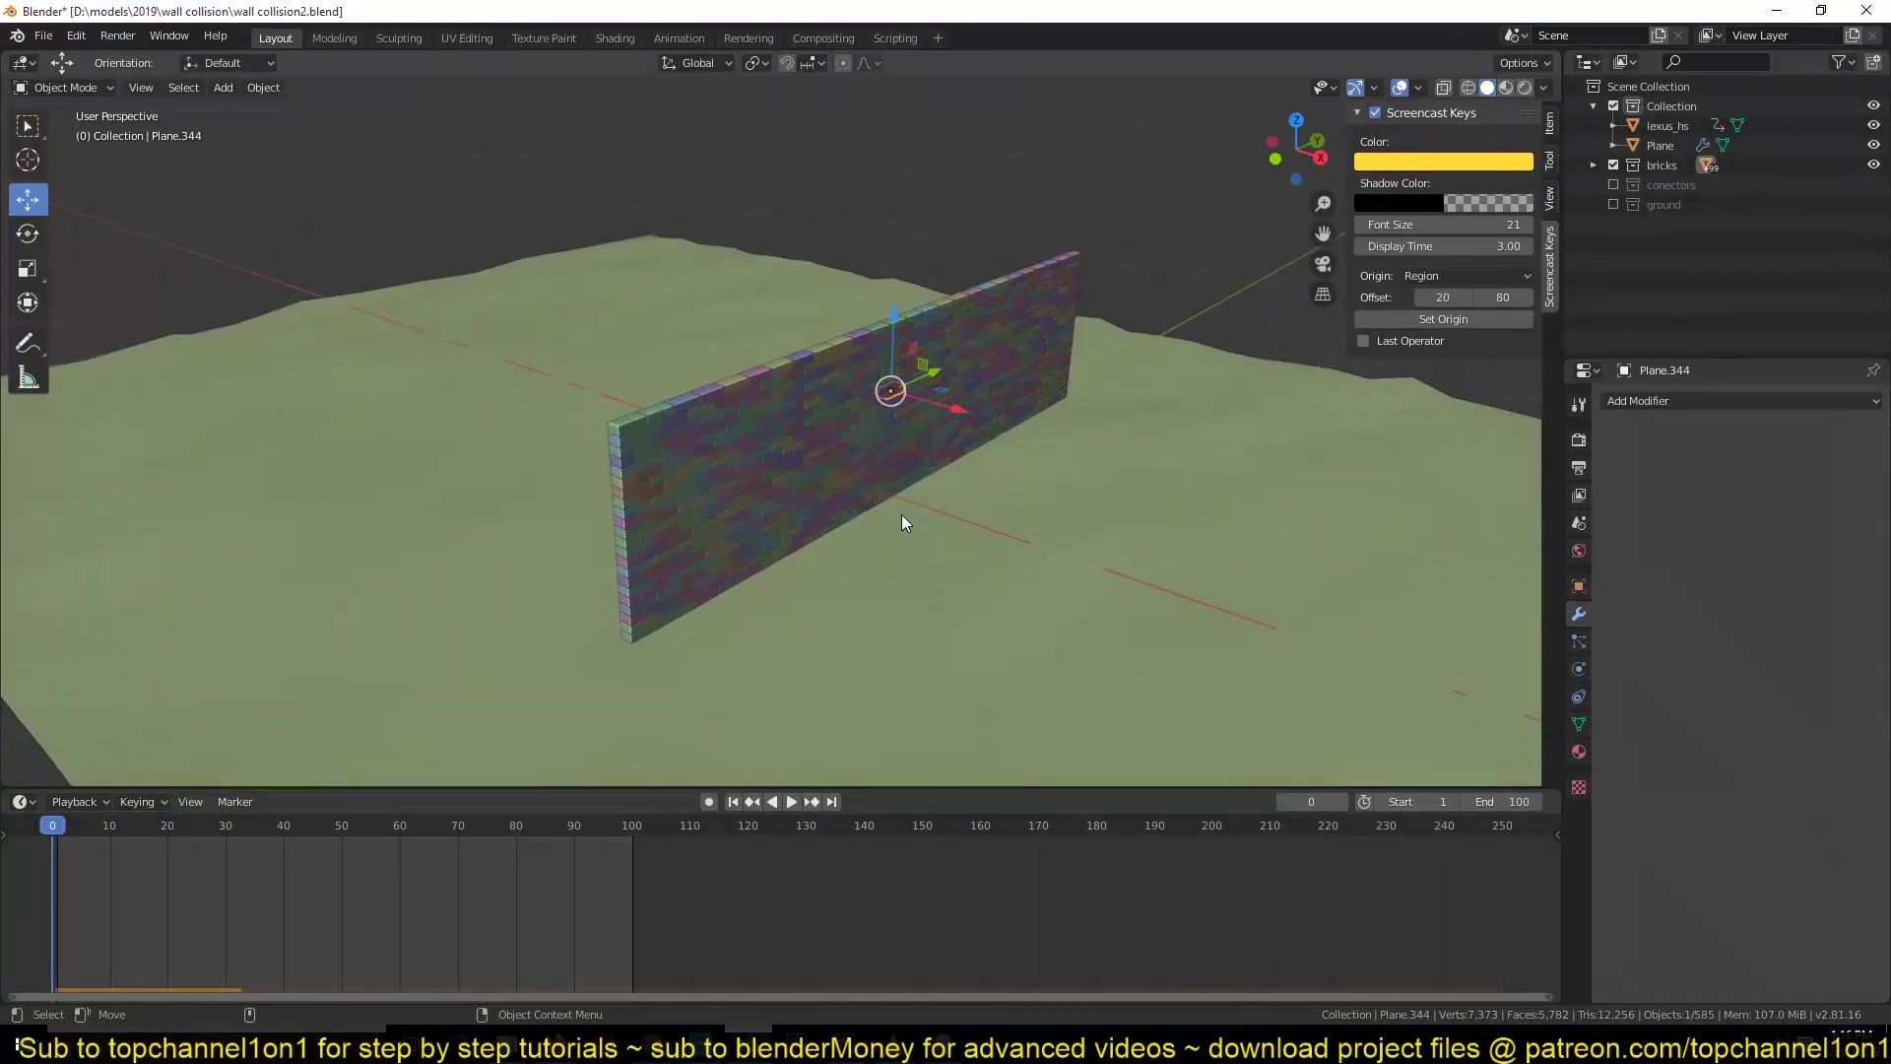
scroll(down, 3)
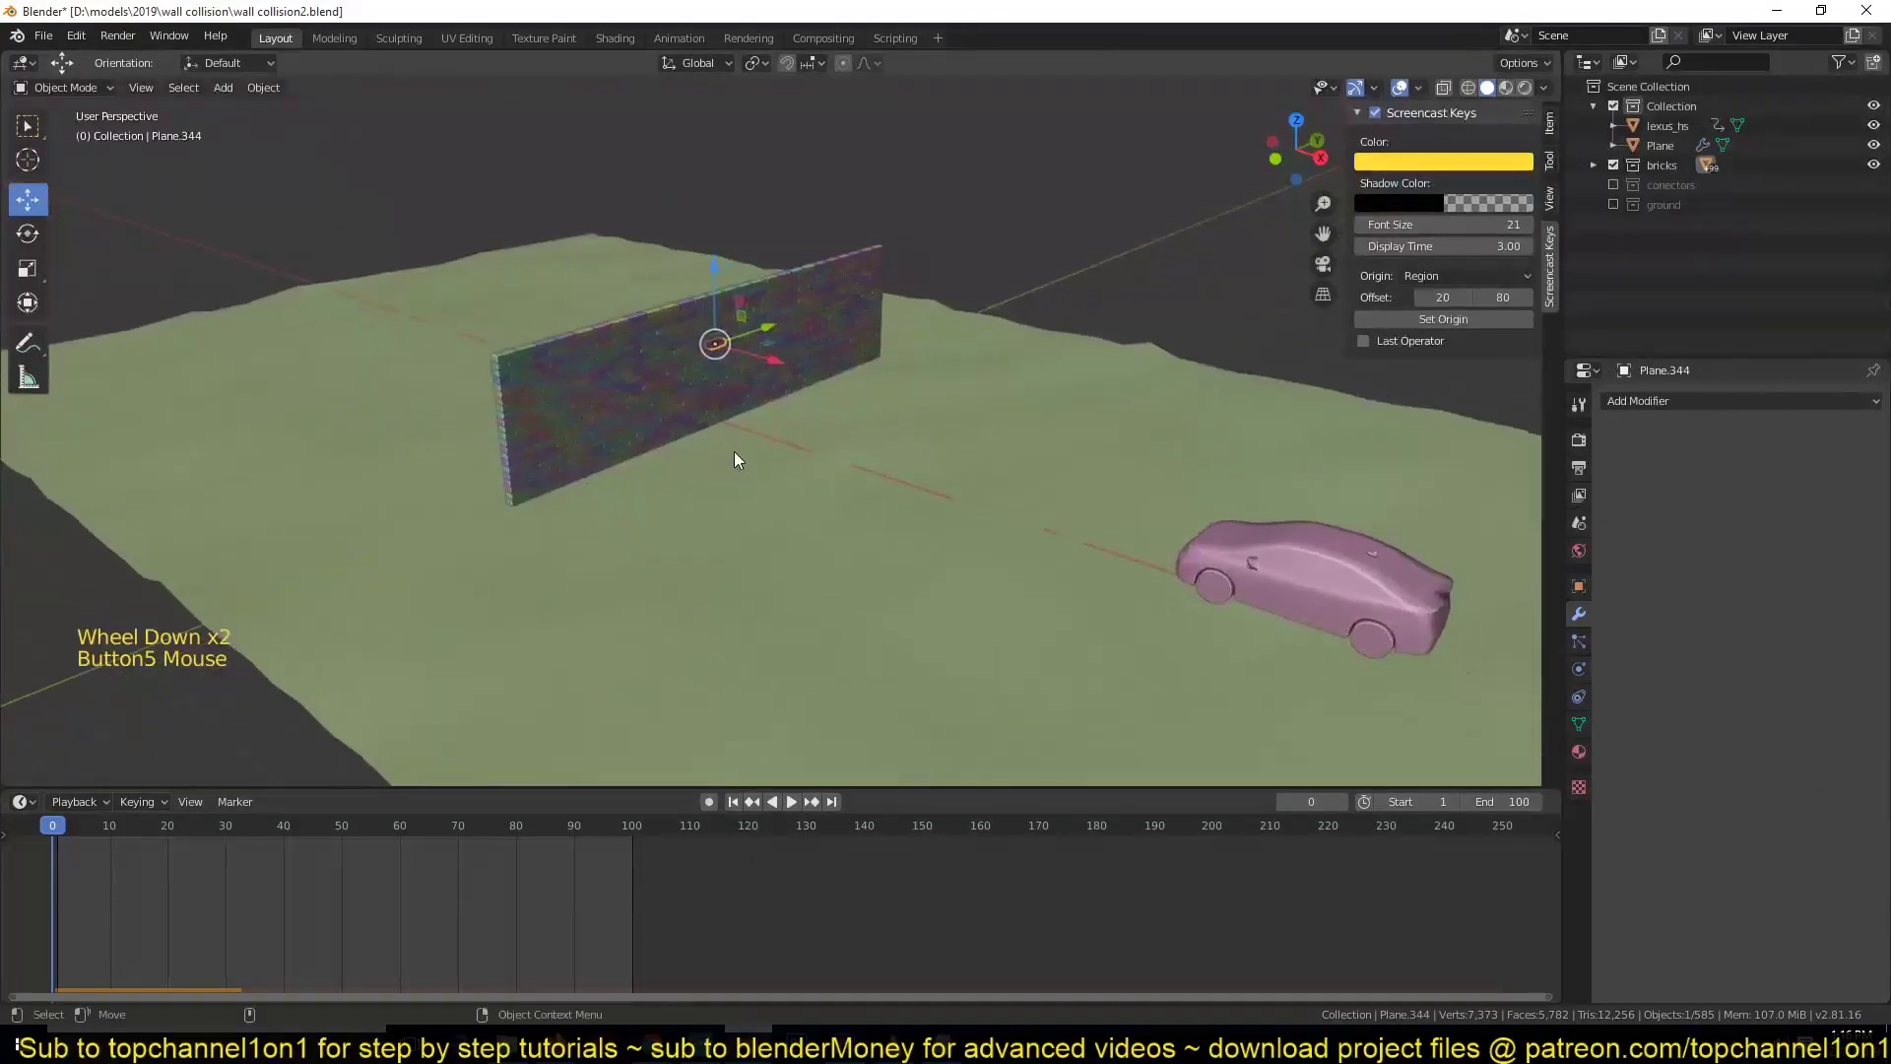
click(1318, 623)
key(space)
key(Escape)
scroll(up, 3)
click(775, 386)
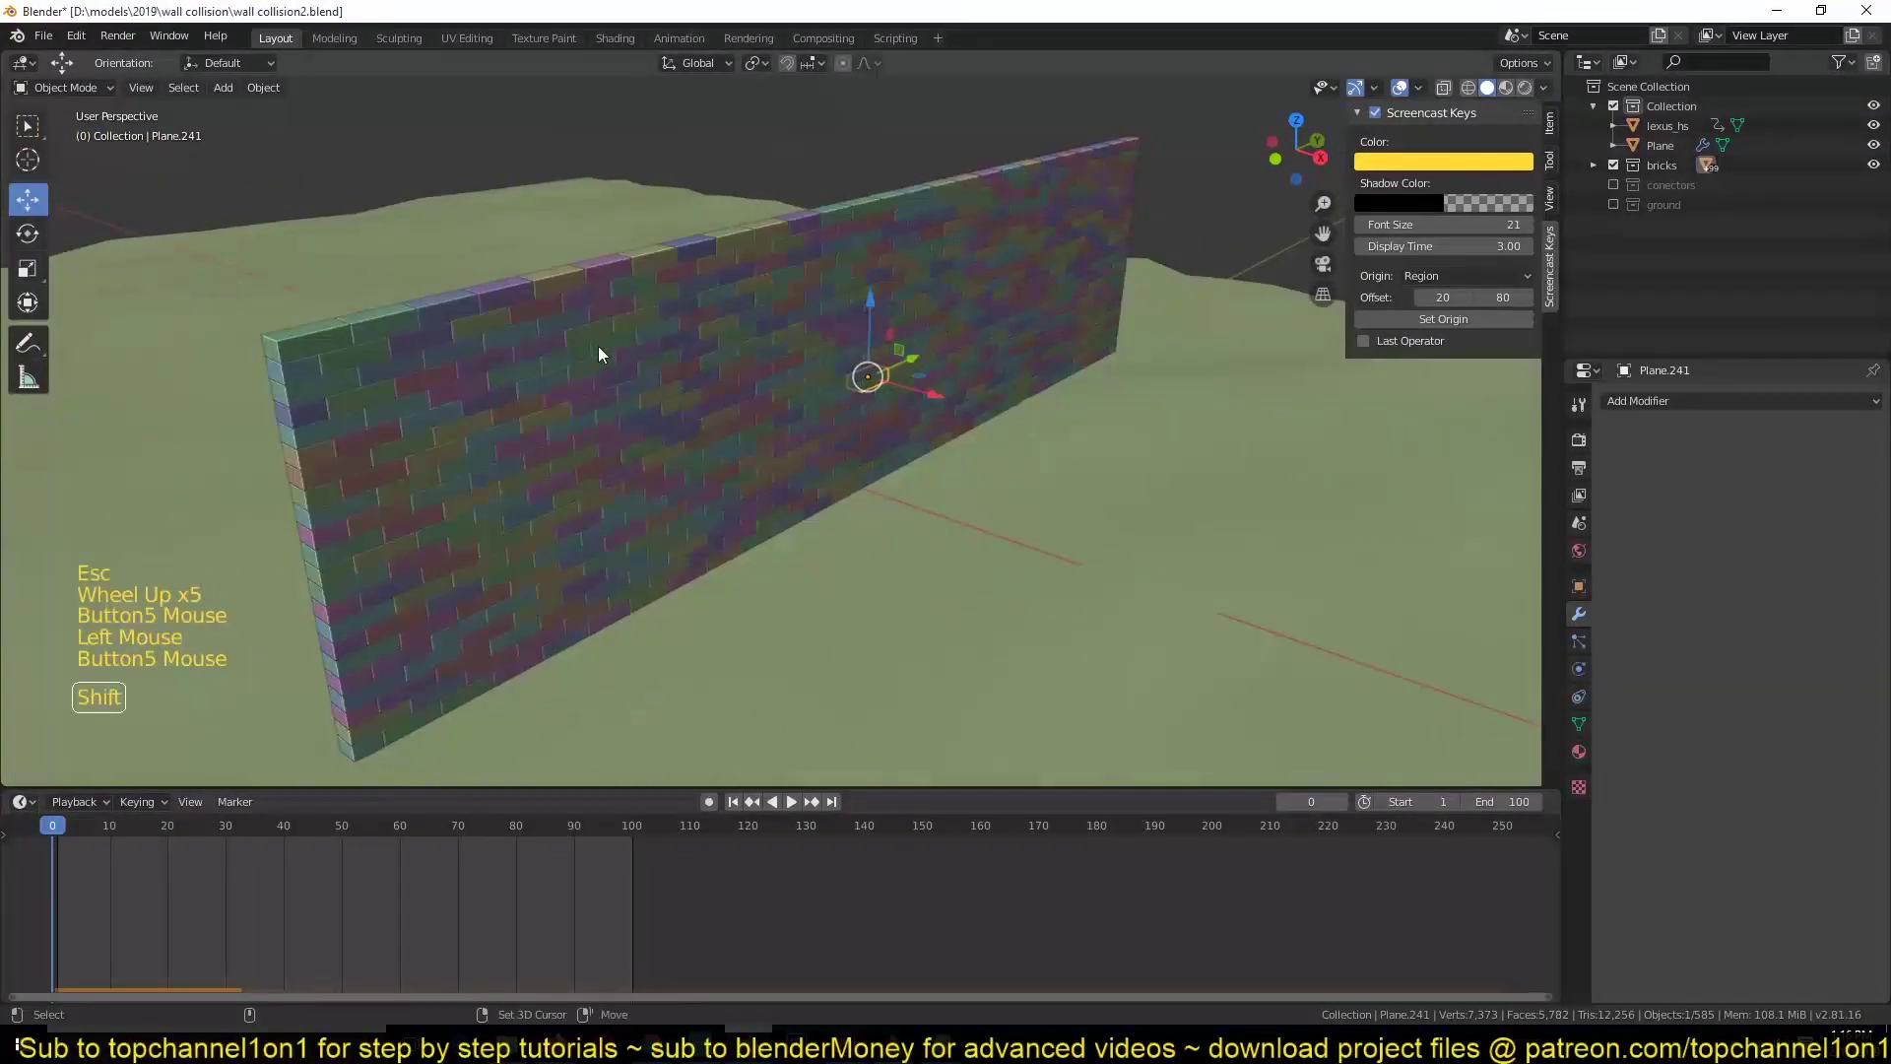
key(shift+g)
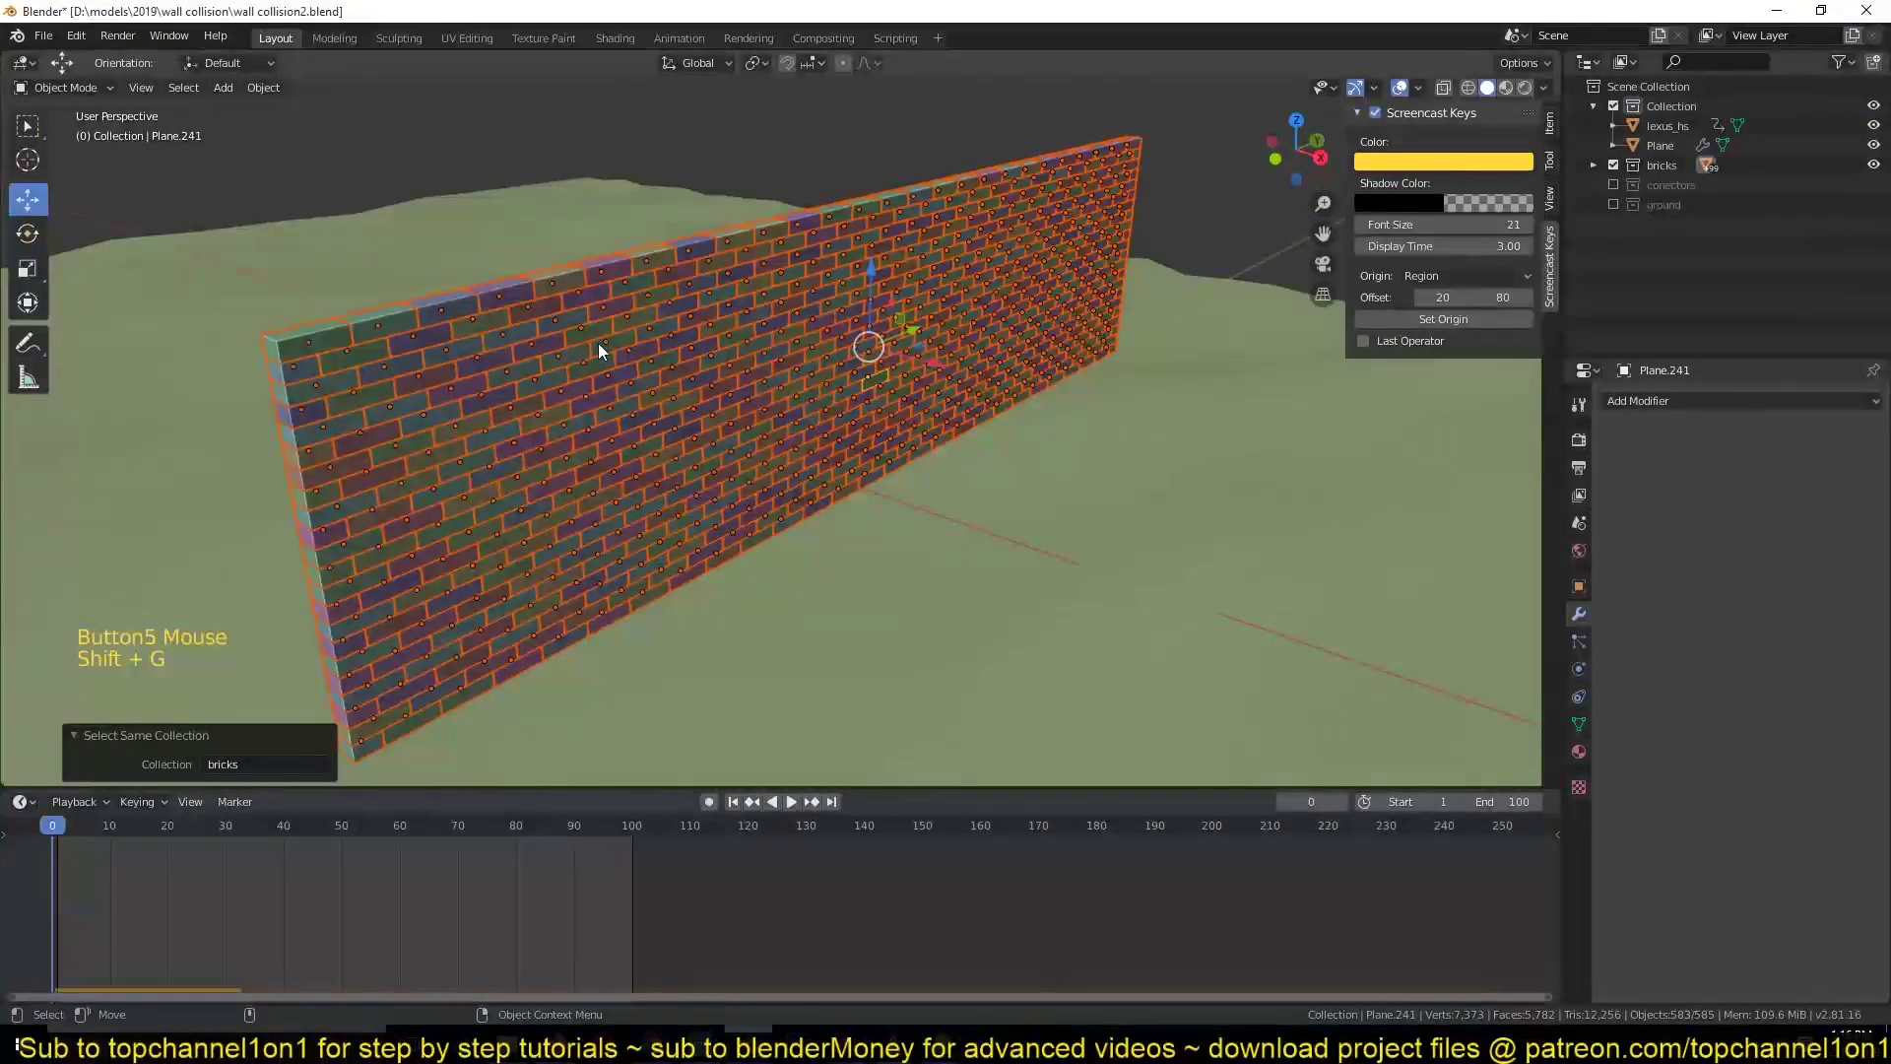
click(354, 336)
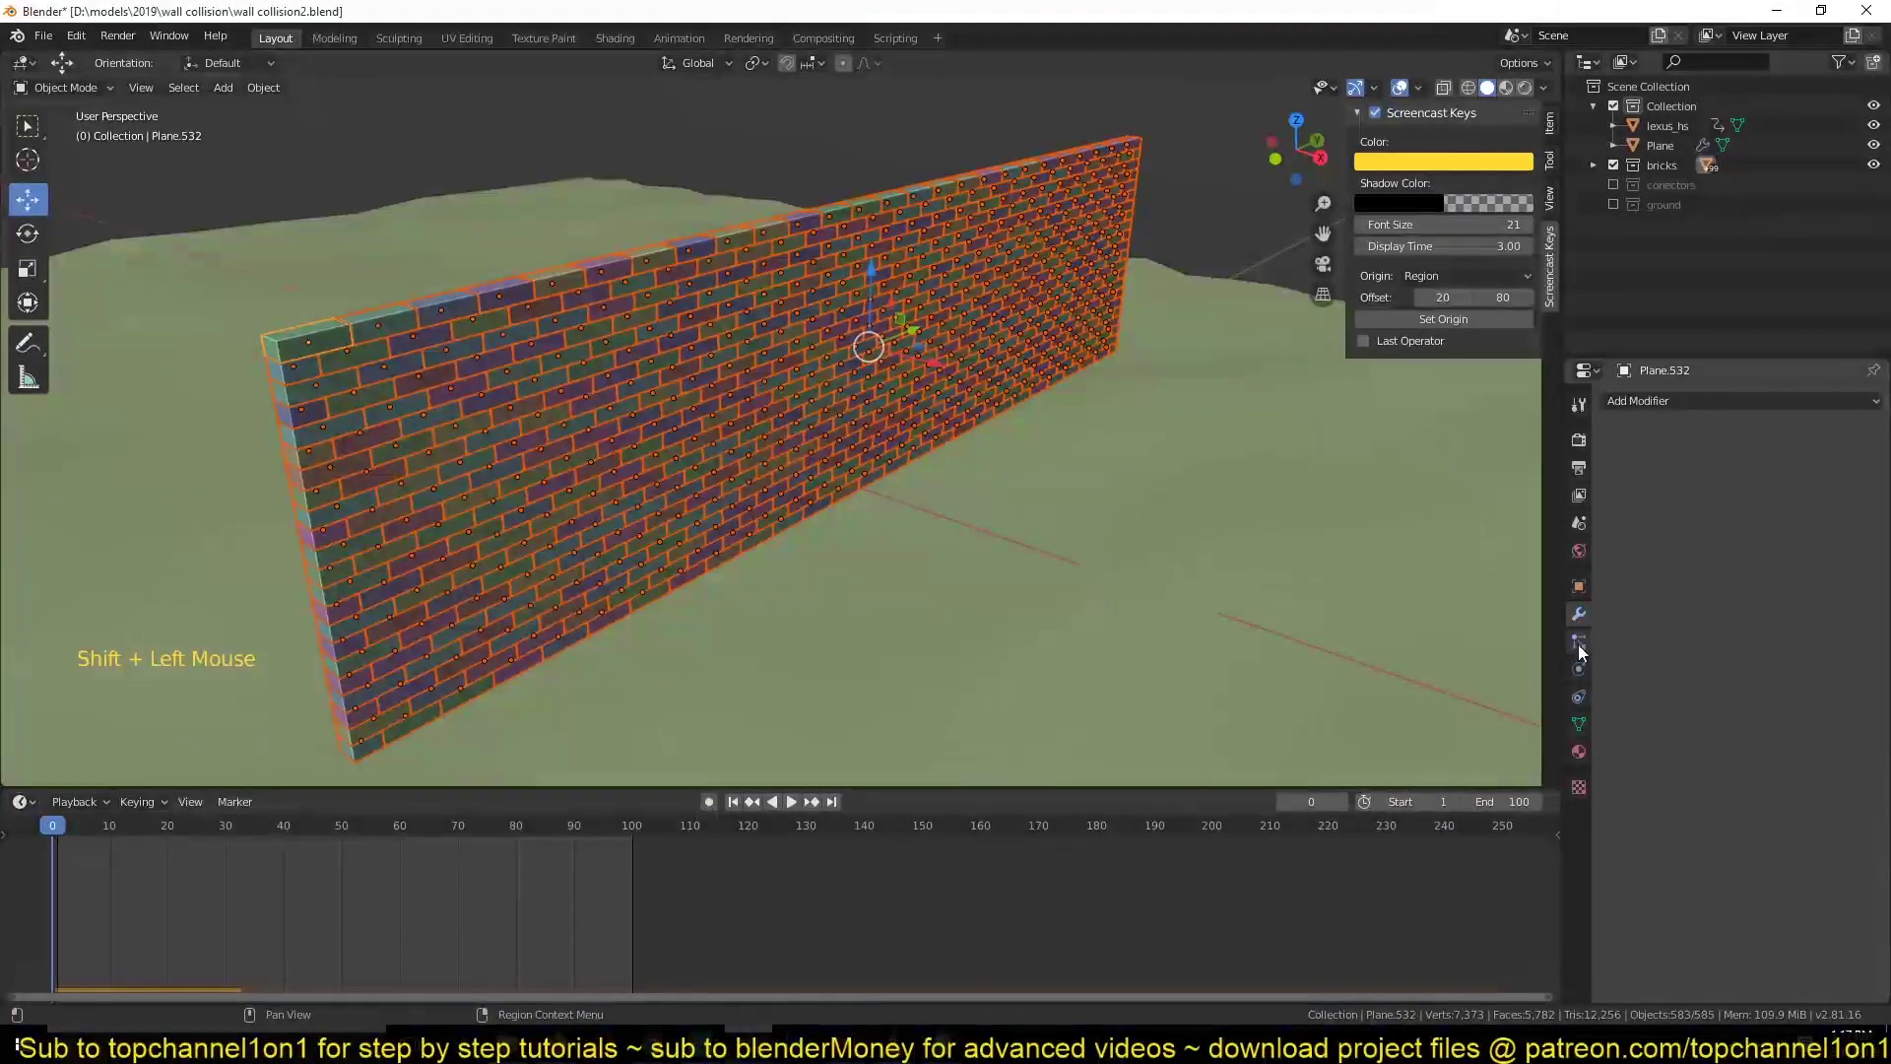
- Enable rigid-body Deactivation and Start Deactivated on the active brick in Physics properties
click(1589, 668)
scroll(down, 3)
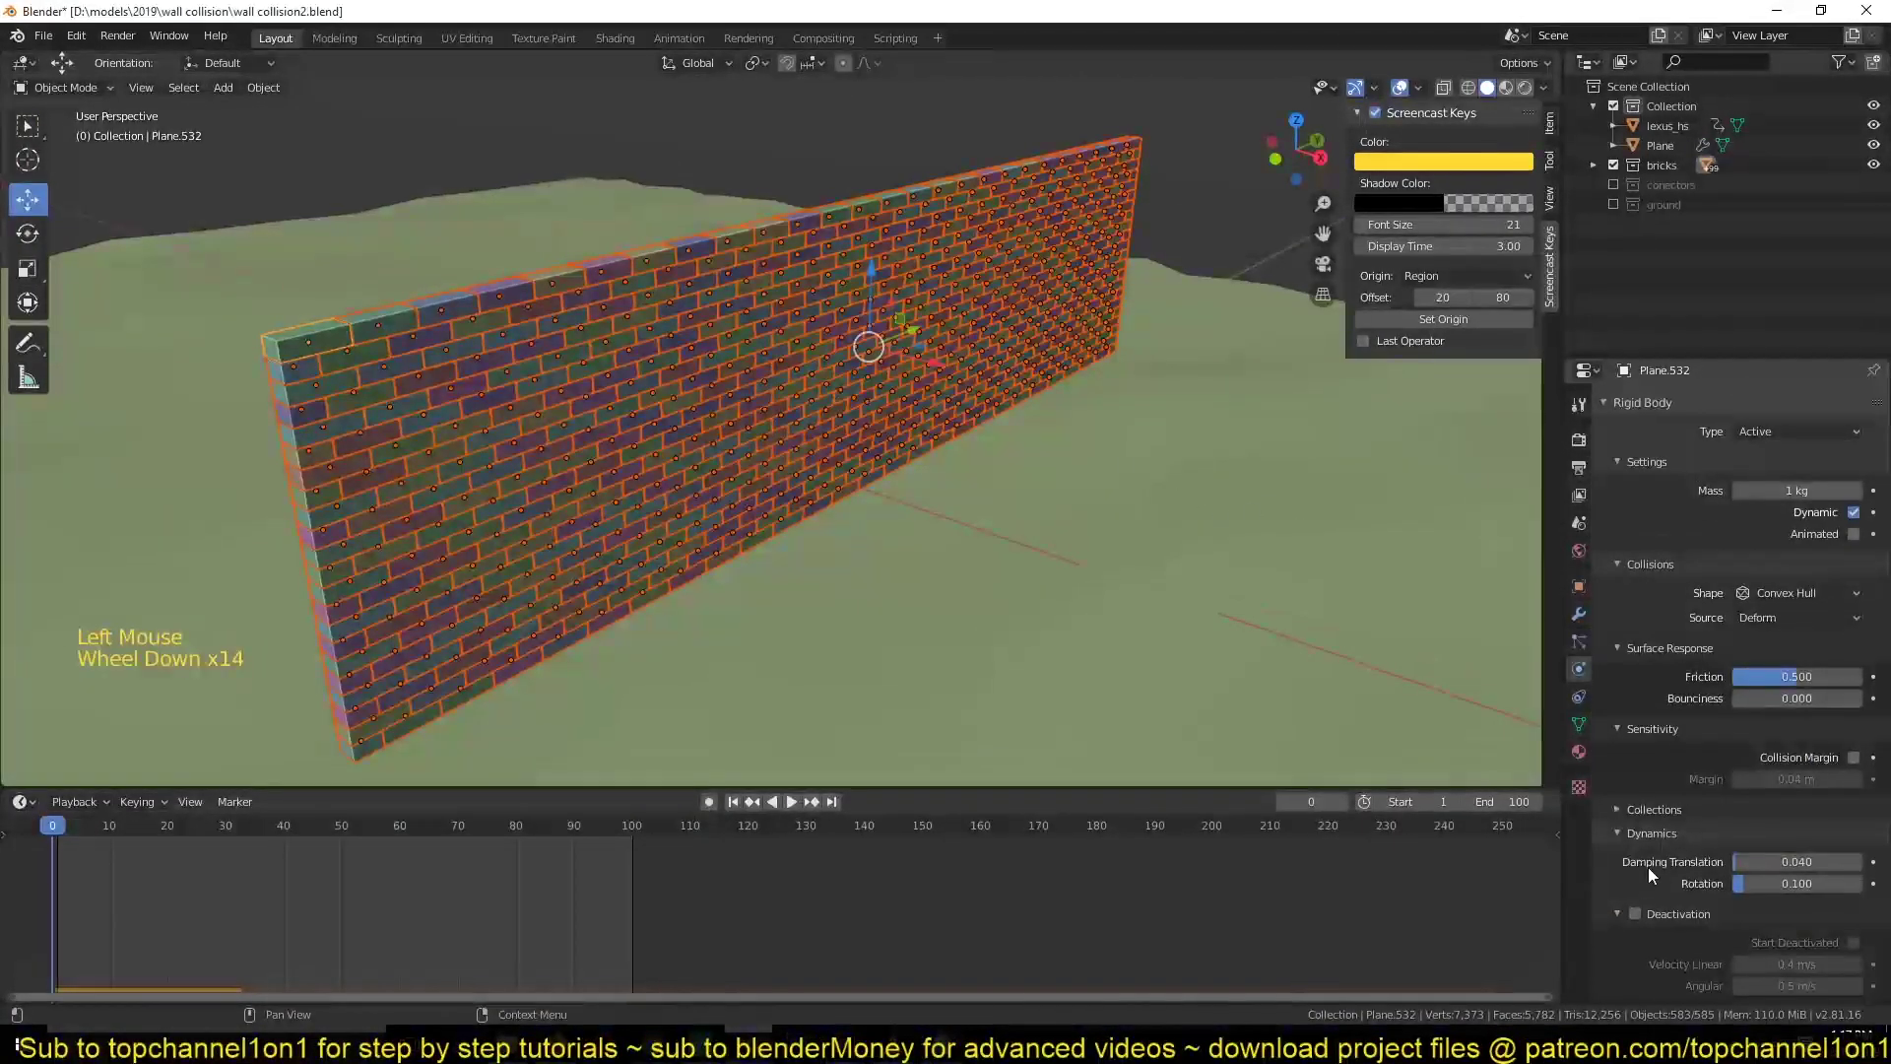
click(1651, 925)
scroll(down, 3)
click(1863, 953)
scroll(down, 3)
key(`)
scroll(down, 3)
scroll(down, 3)
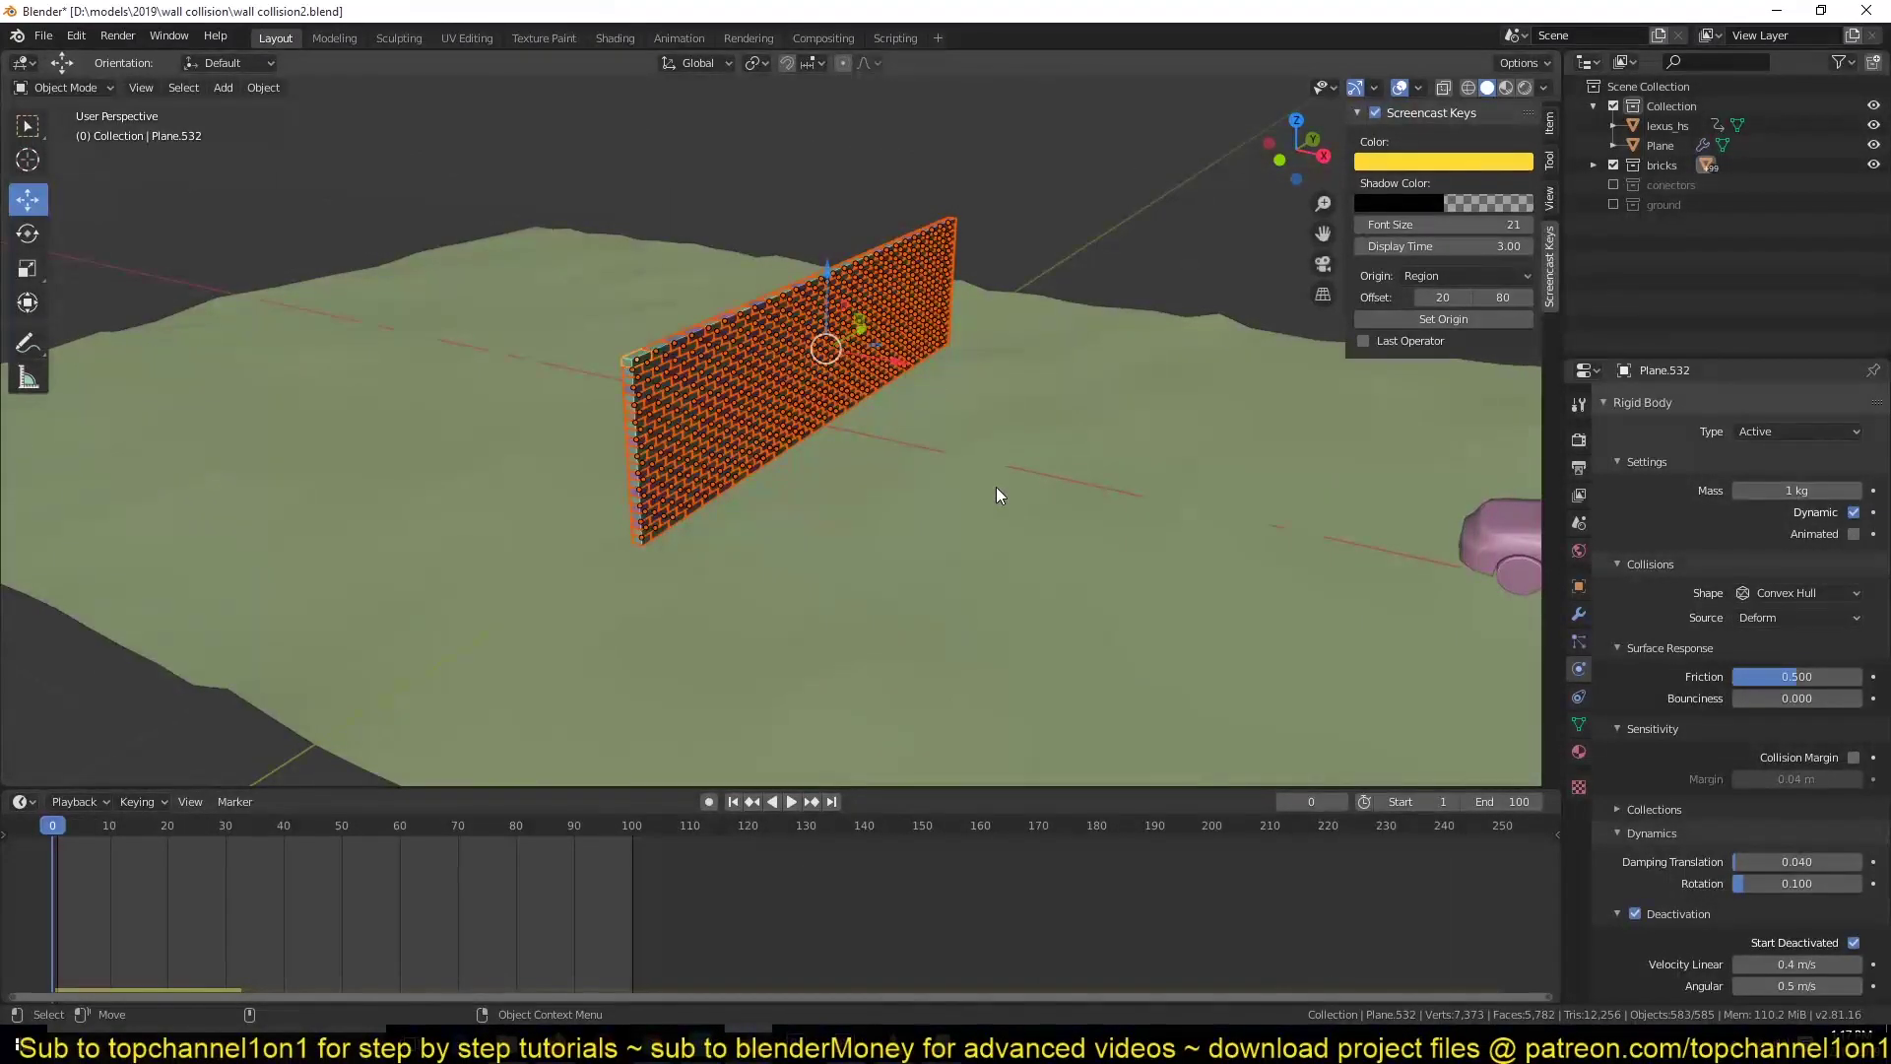
scroll(up, 3)
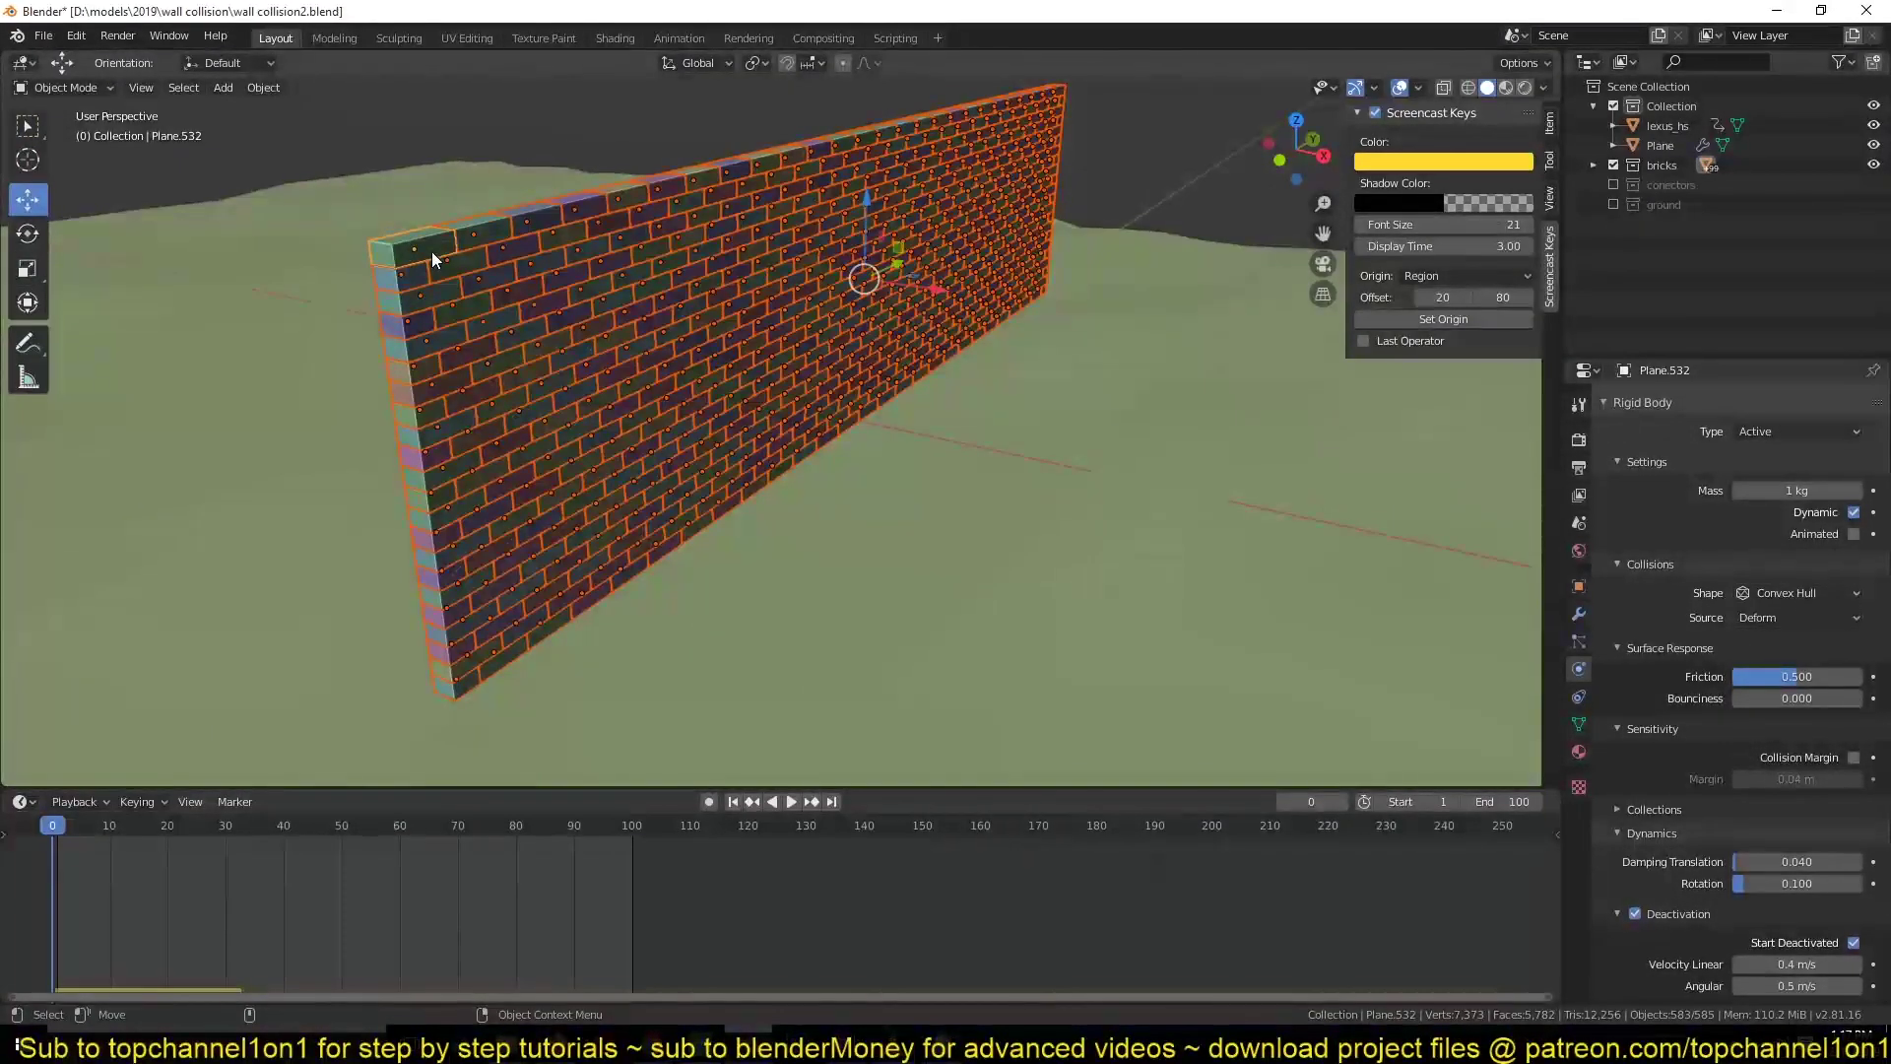
key(space)
key(Escape)
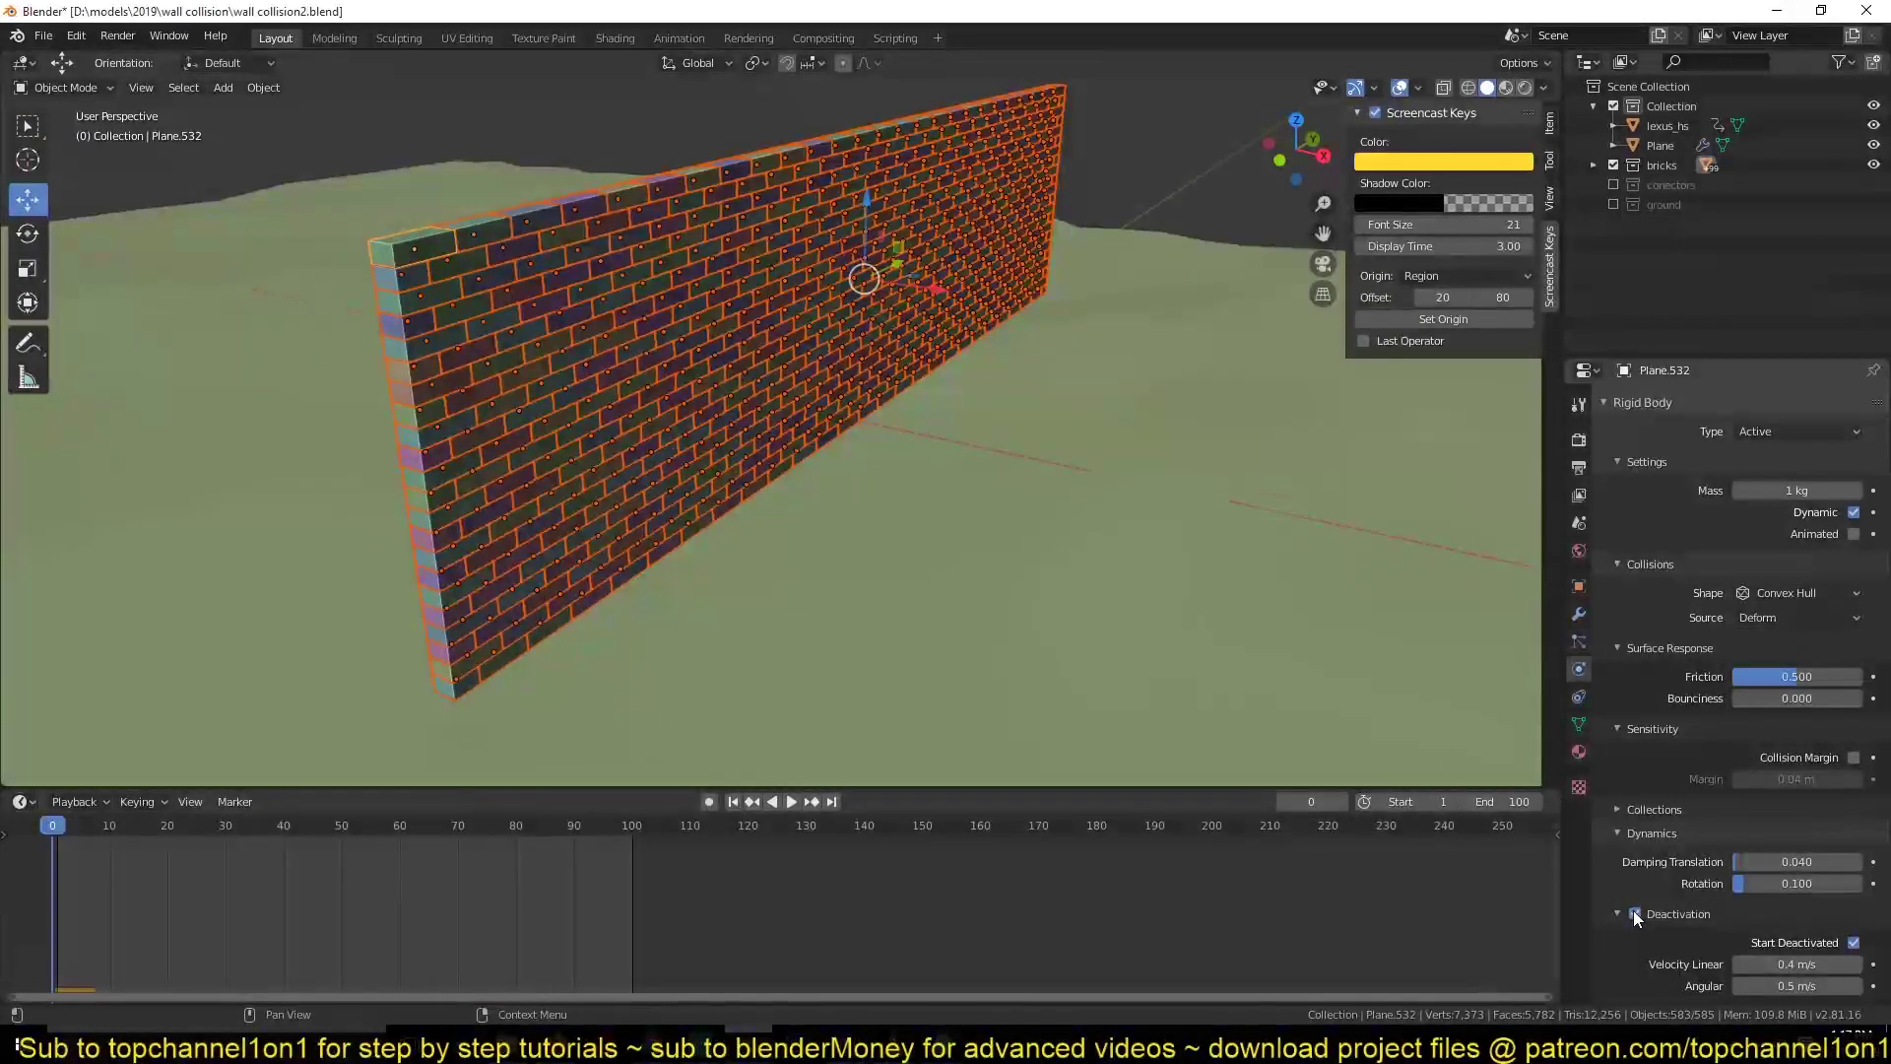
- Copy the Deactivation and Start Deactivated settings to all selected bricks
right_click(1637, 915)
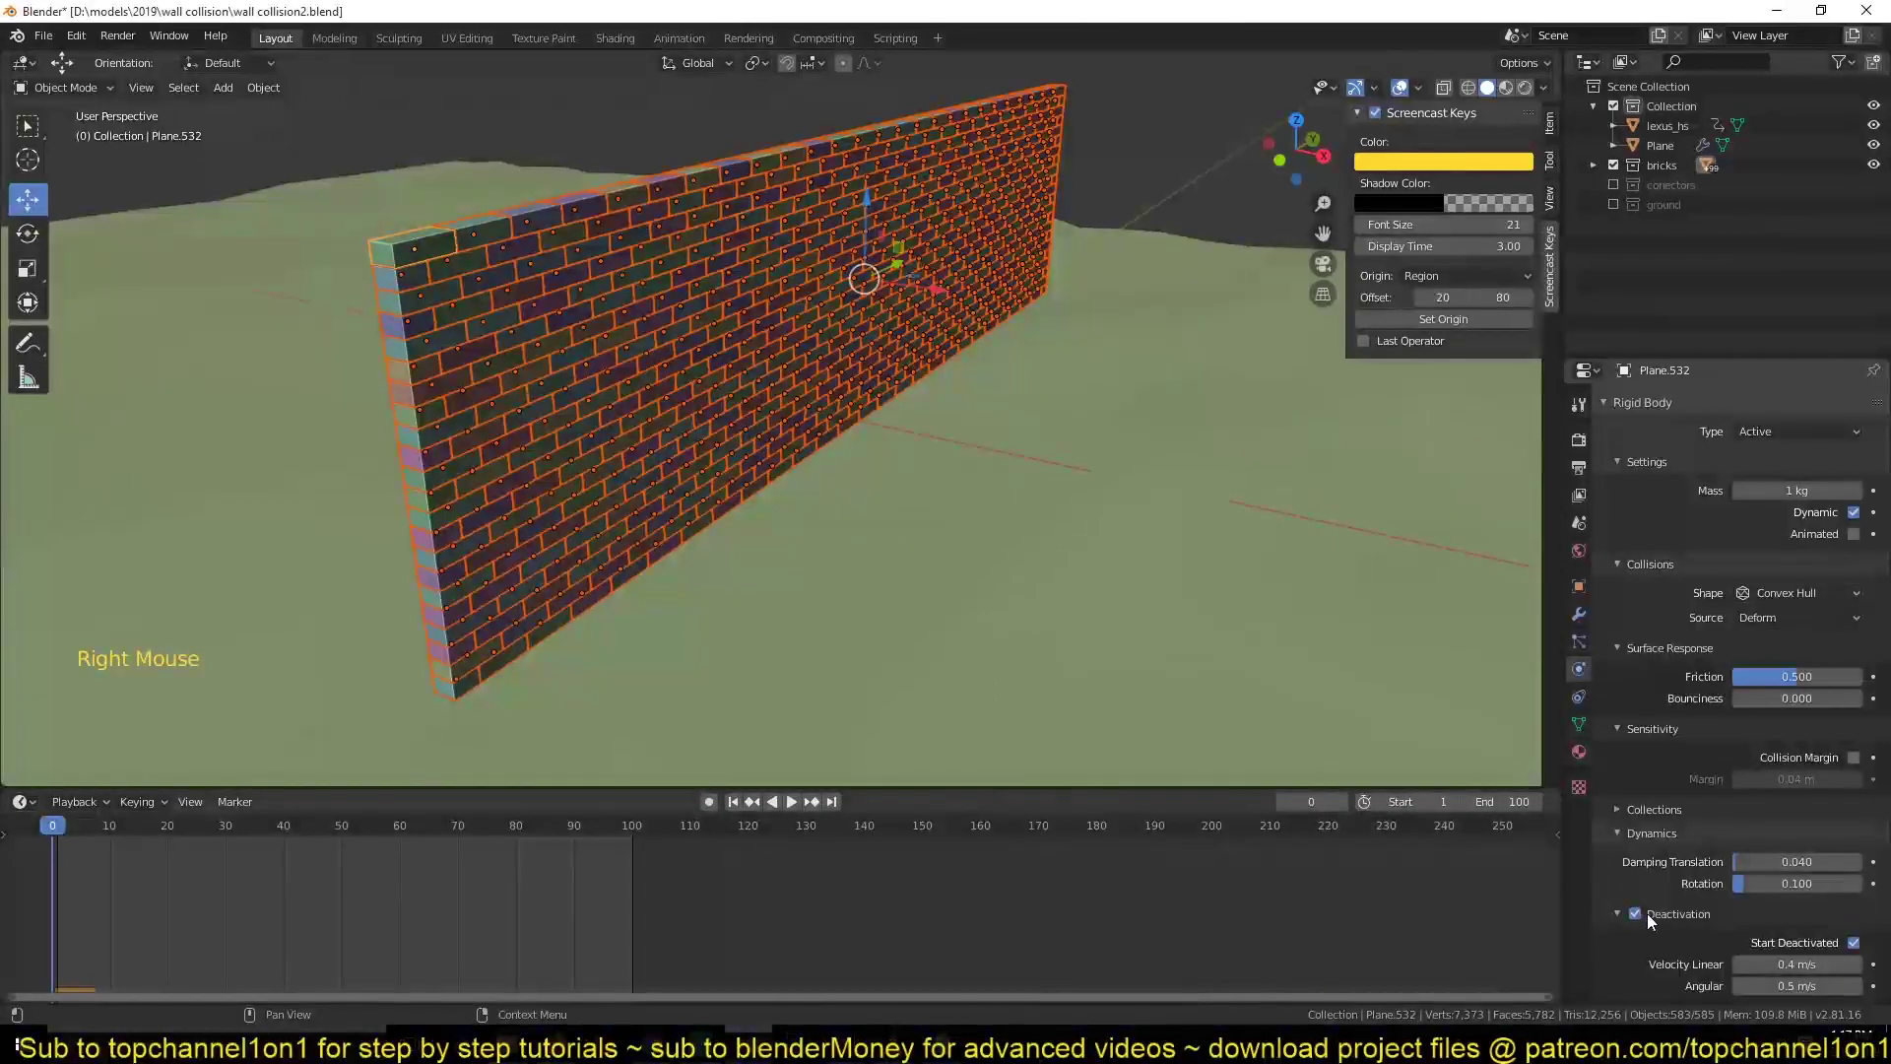
right_click(1650, 923)
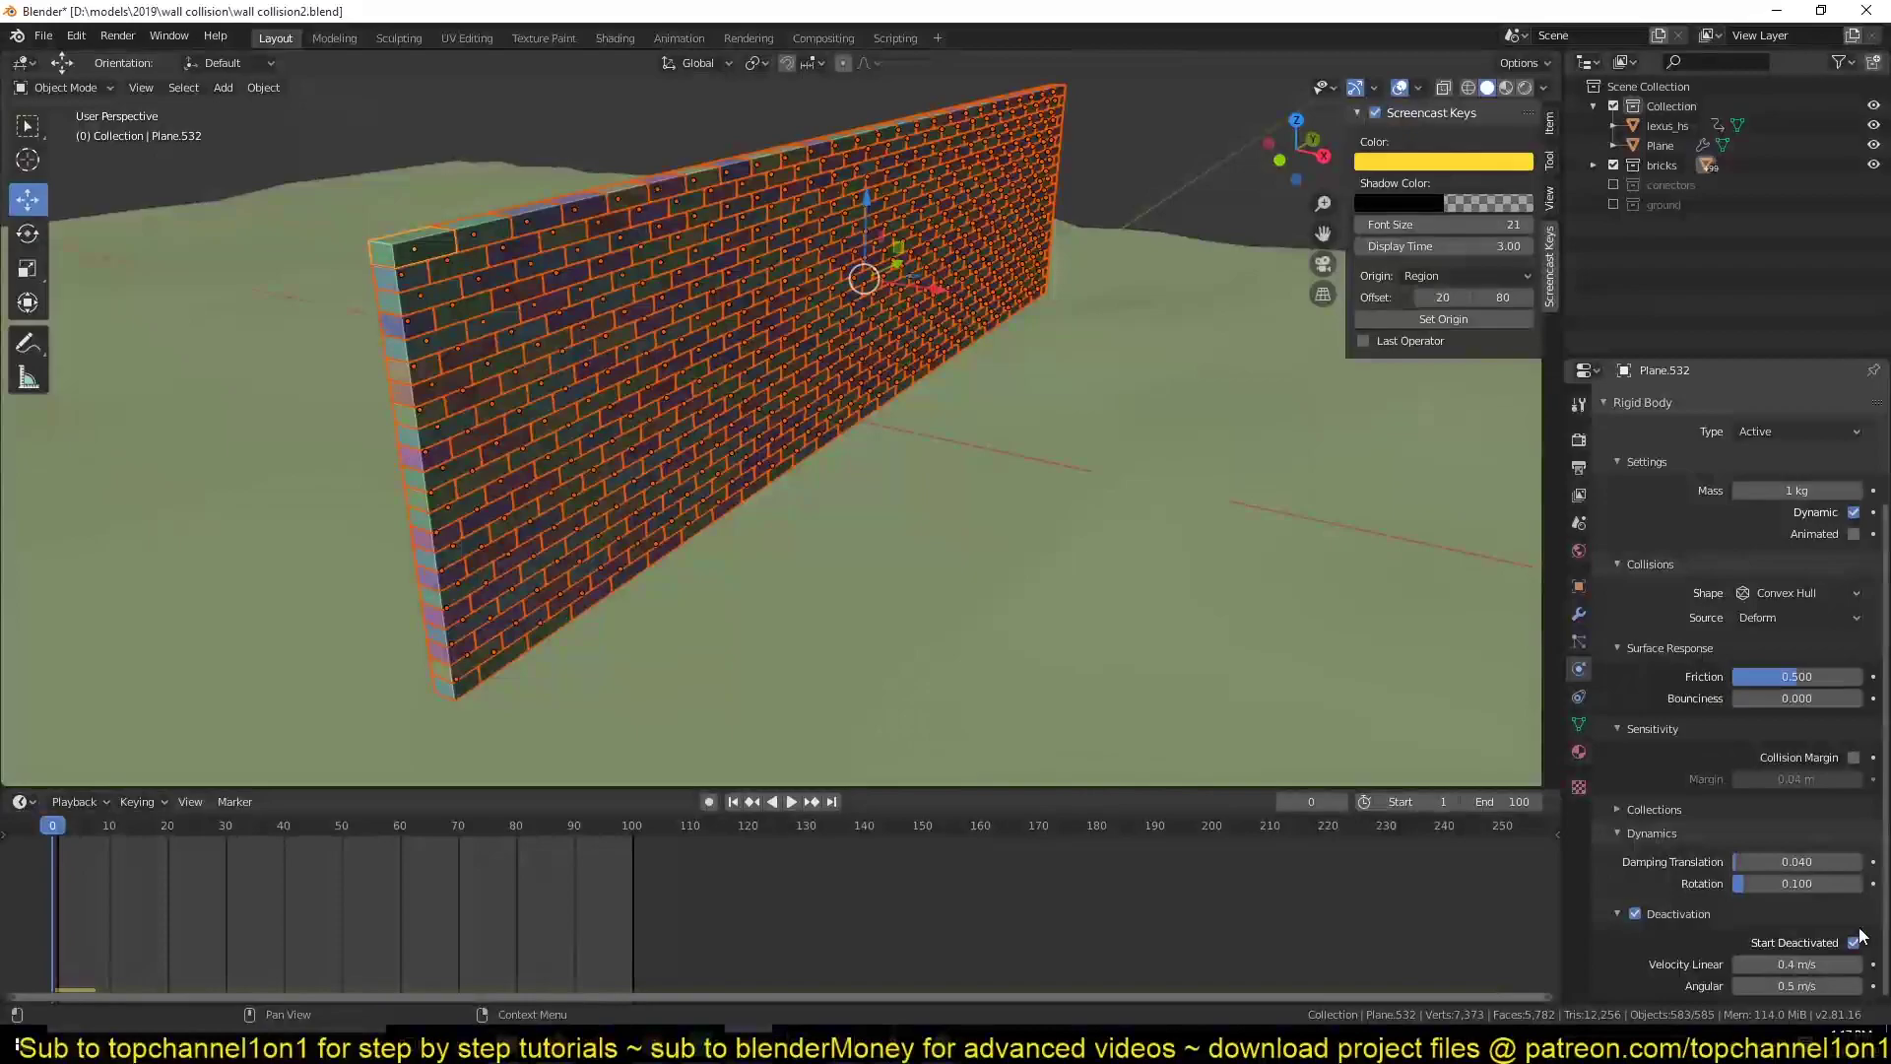
right_click(1864, 947)
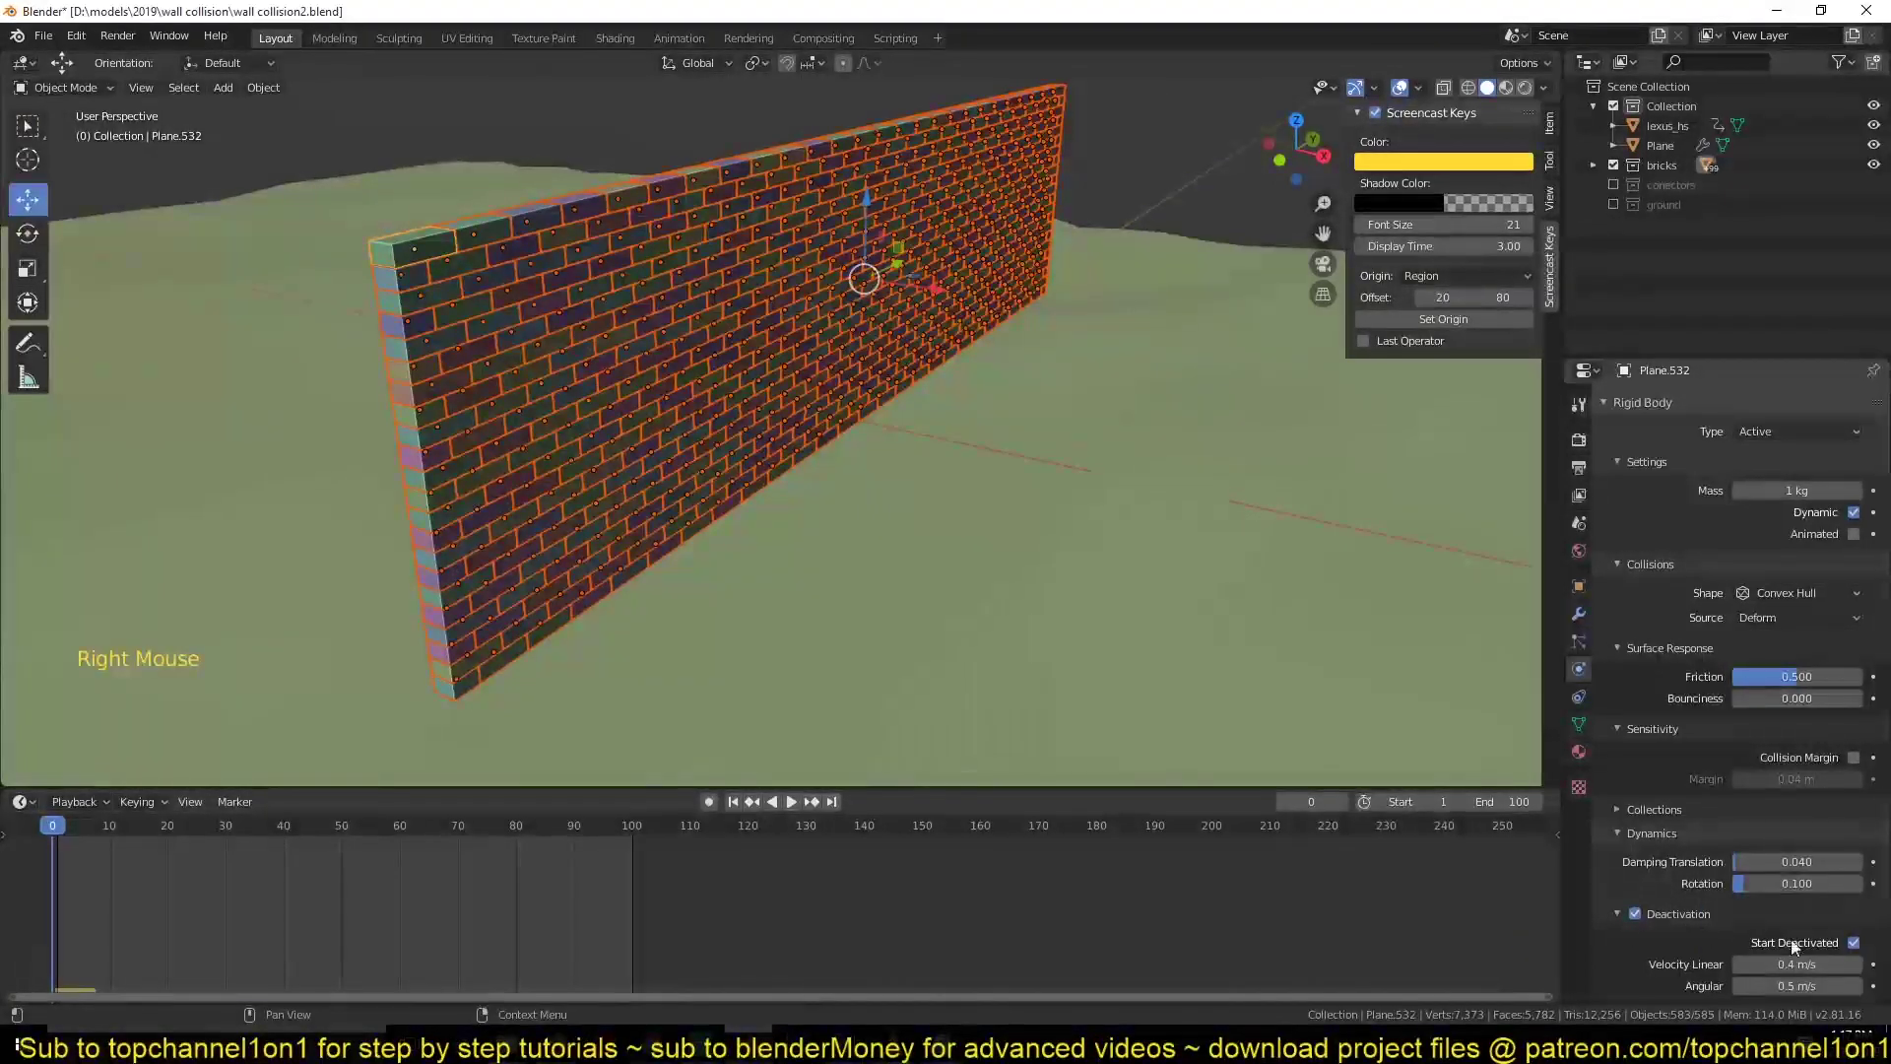
right_click(1858, 949)
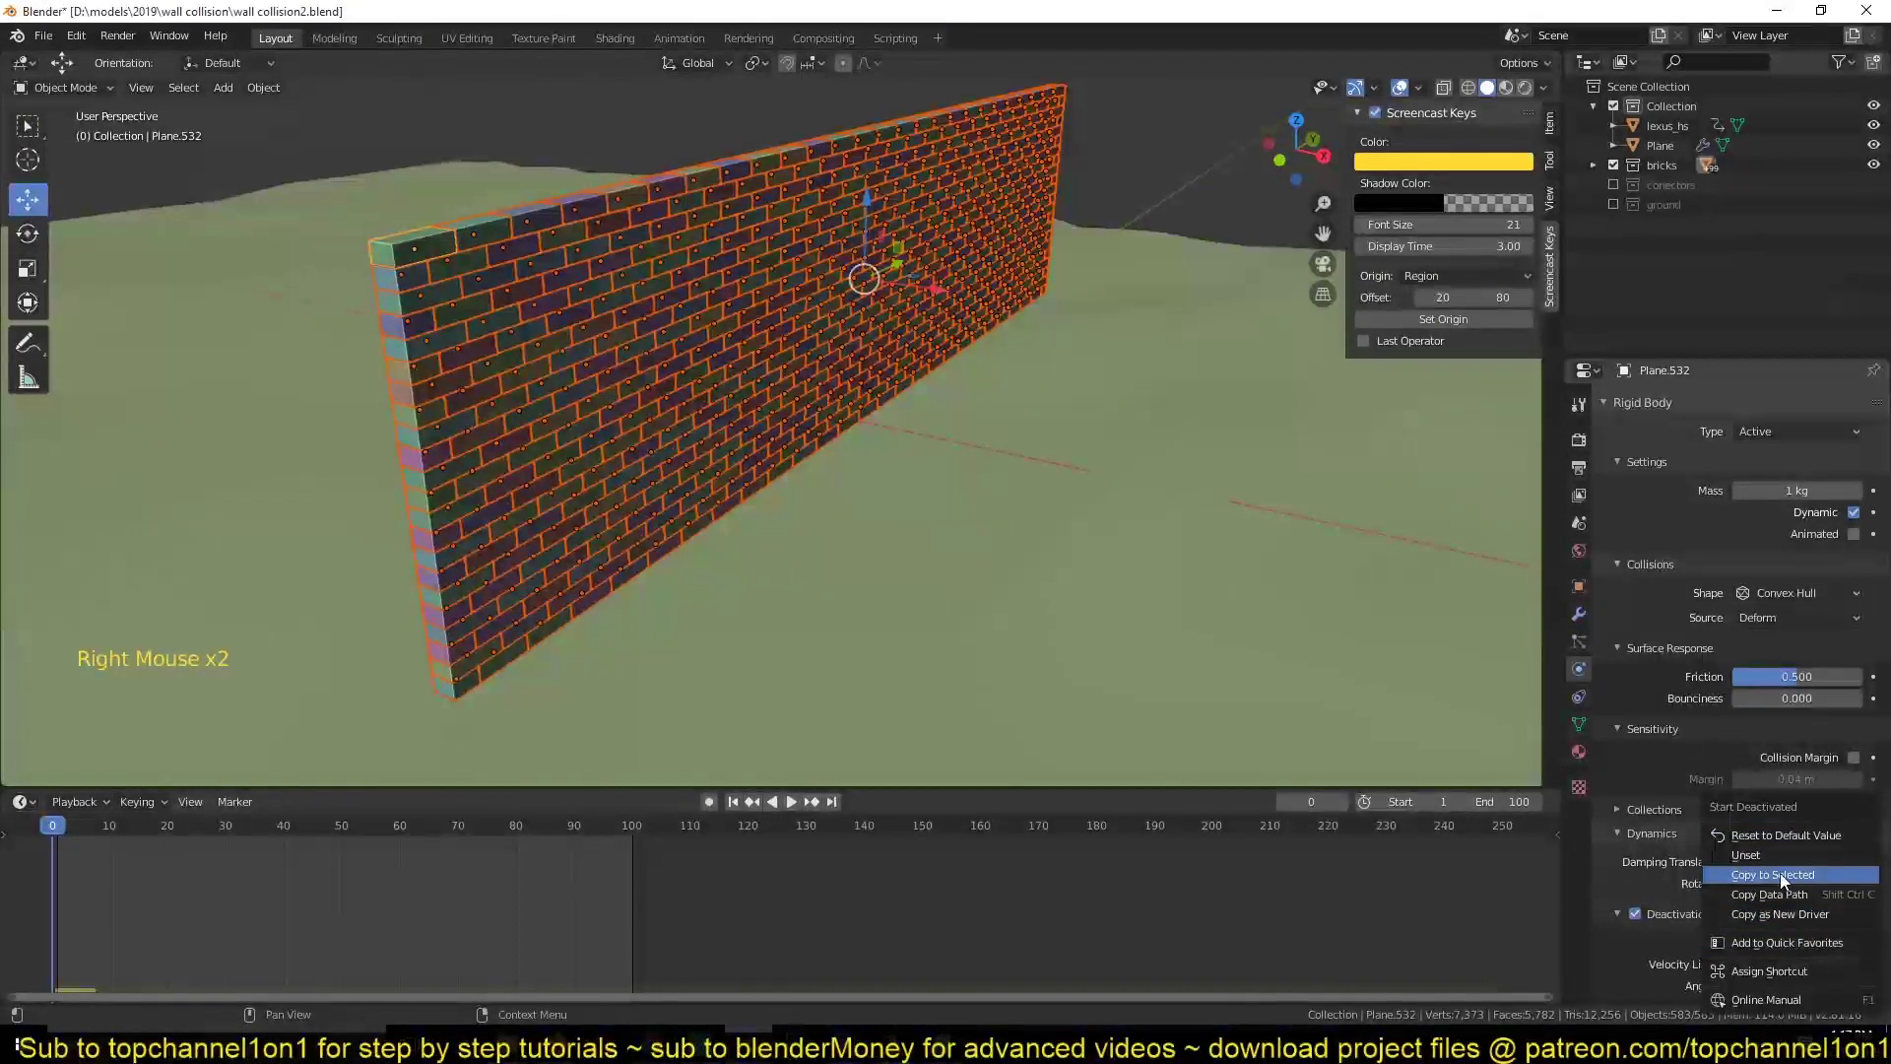
- Play the crash simulation a few times and rewind to the first frame
key(space)
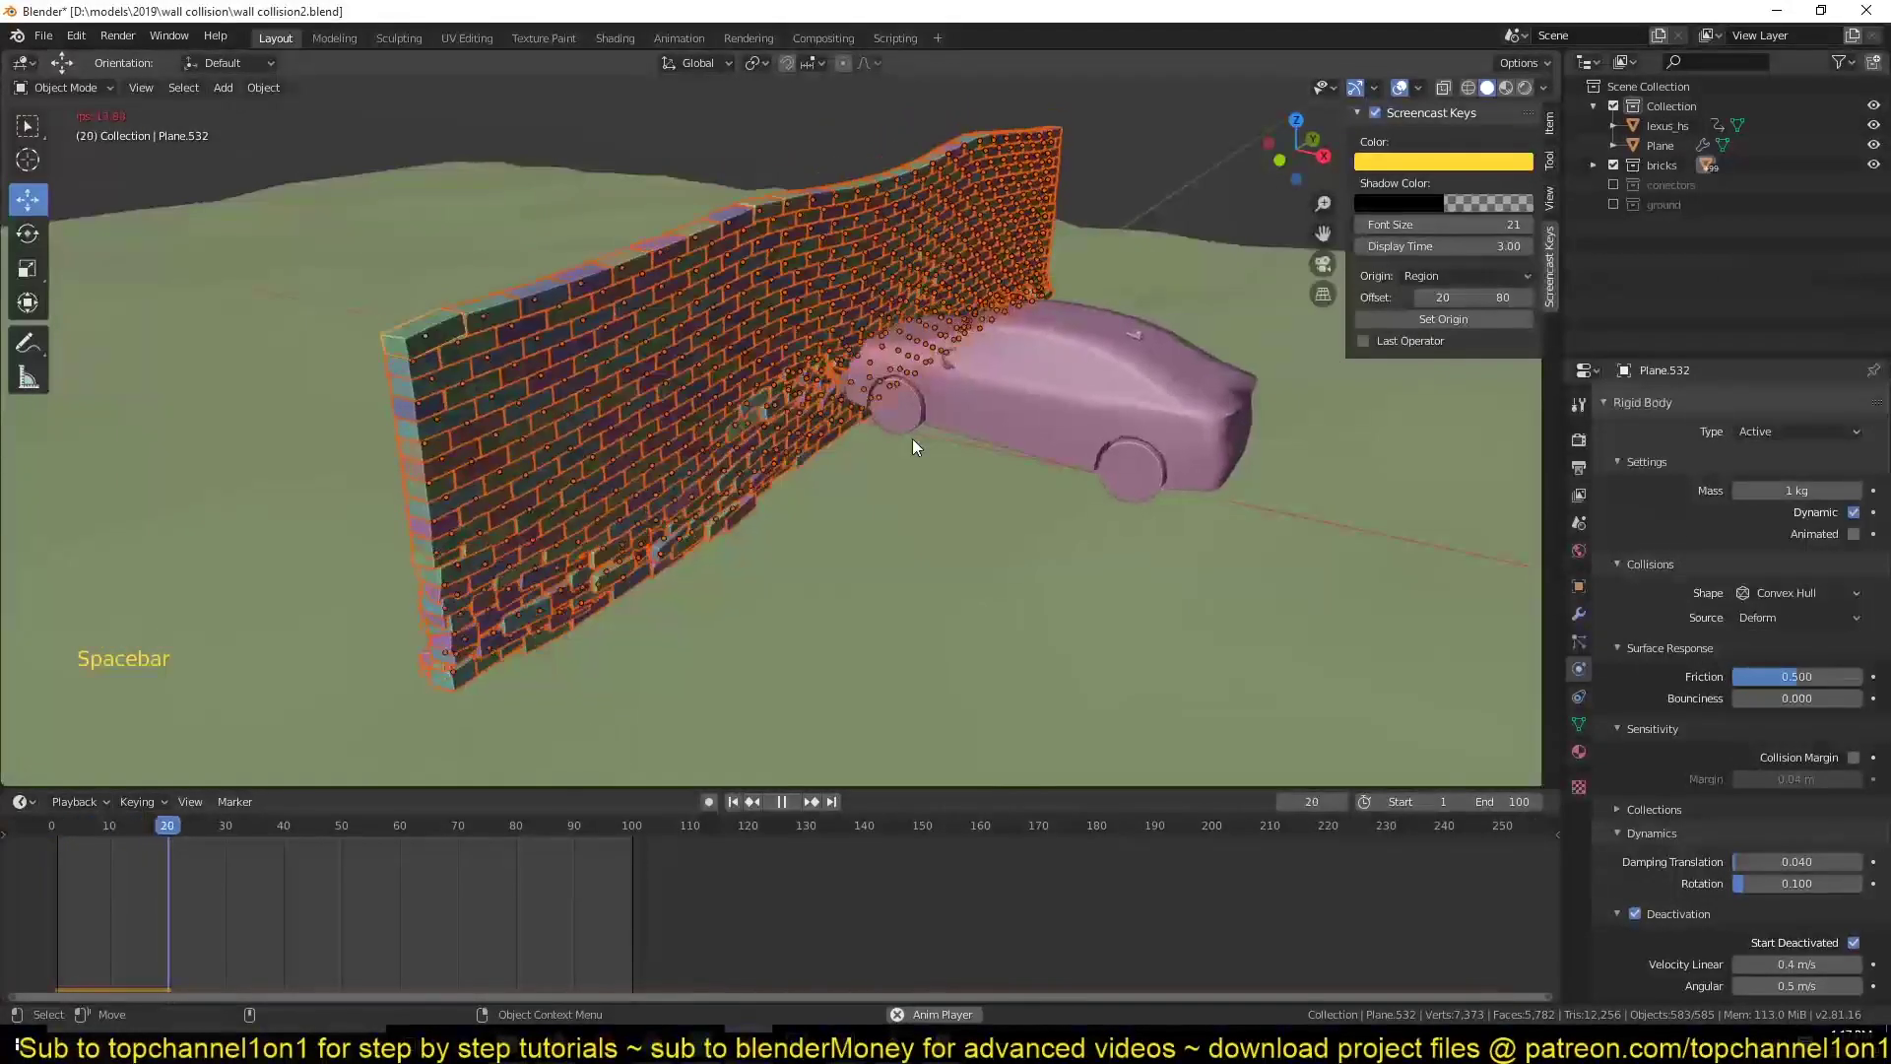
key(Escape)
scroll(down, 3)
key(space)
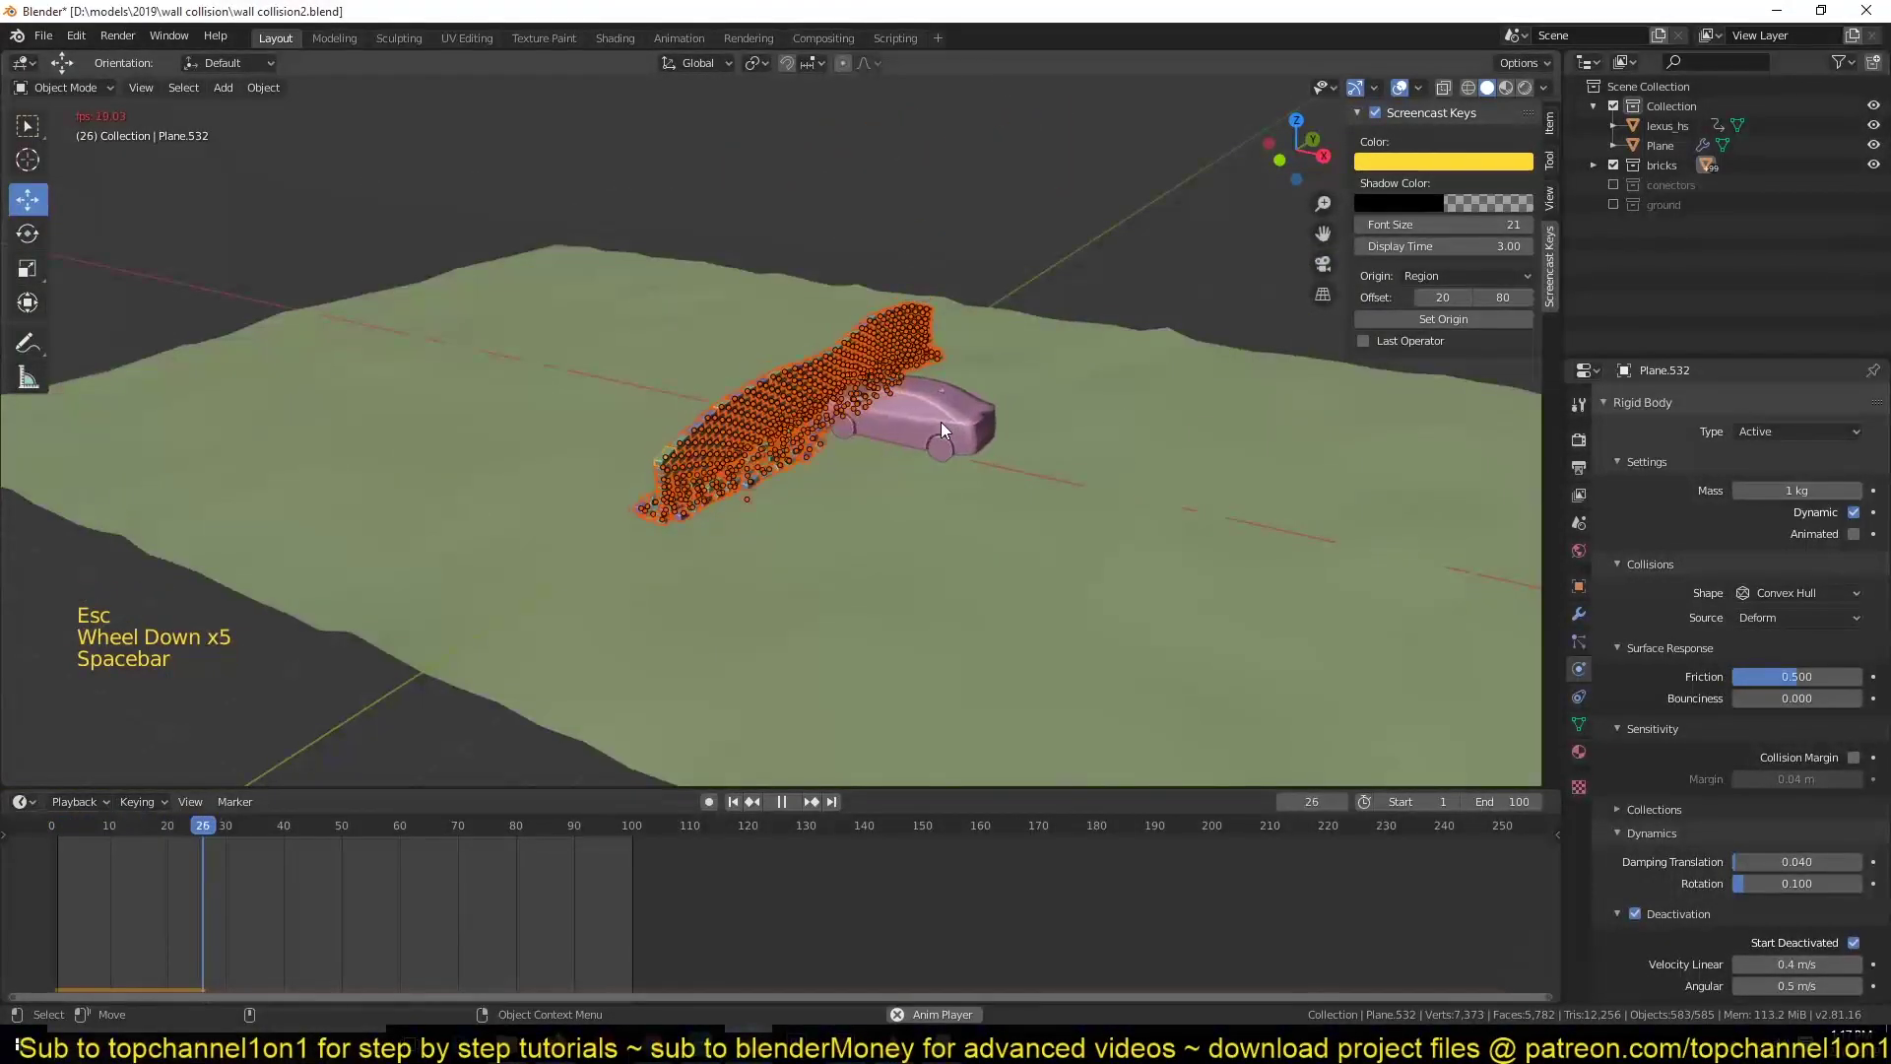
key(Escape)
key(alt+a)
key(space)
key(Escape)
- Select the lexus_hs car and raise its rigid-body mass to 100 kg, then replay the impact
click(1423, 504)
key(space)
key(Escape)
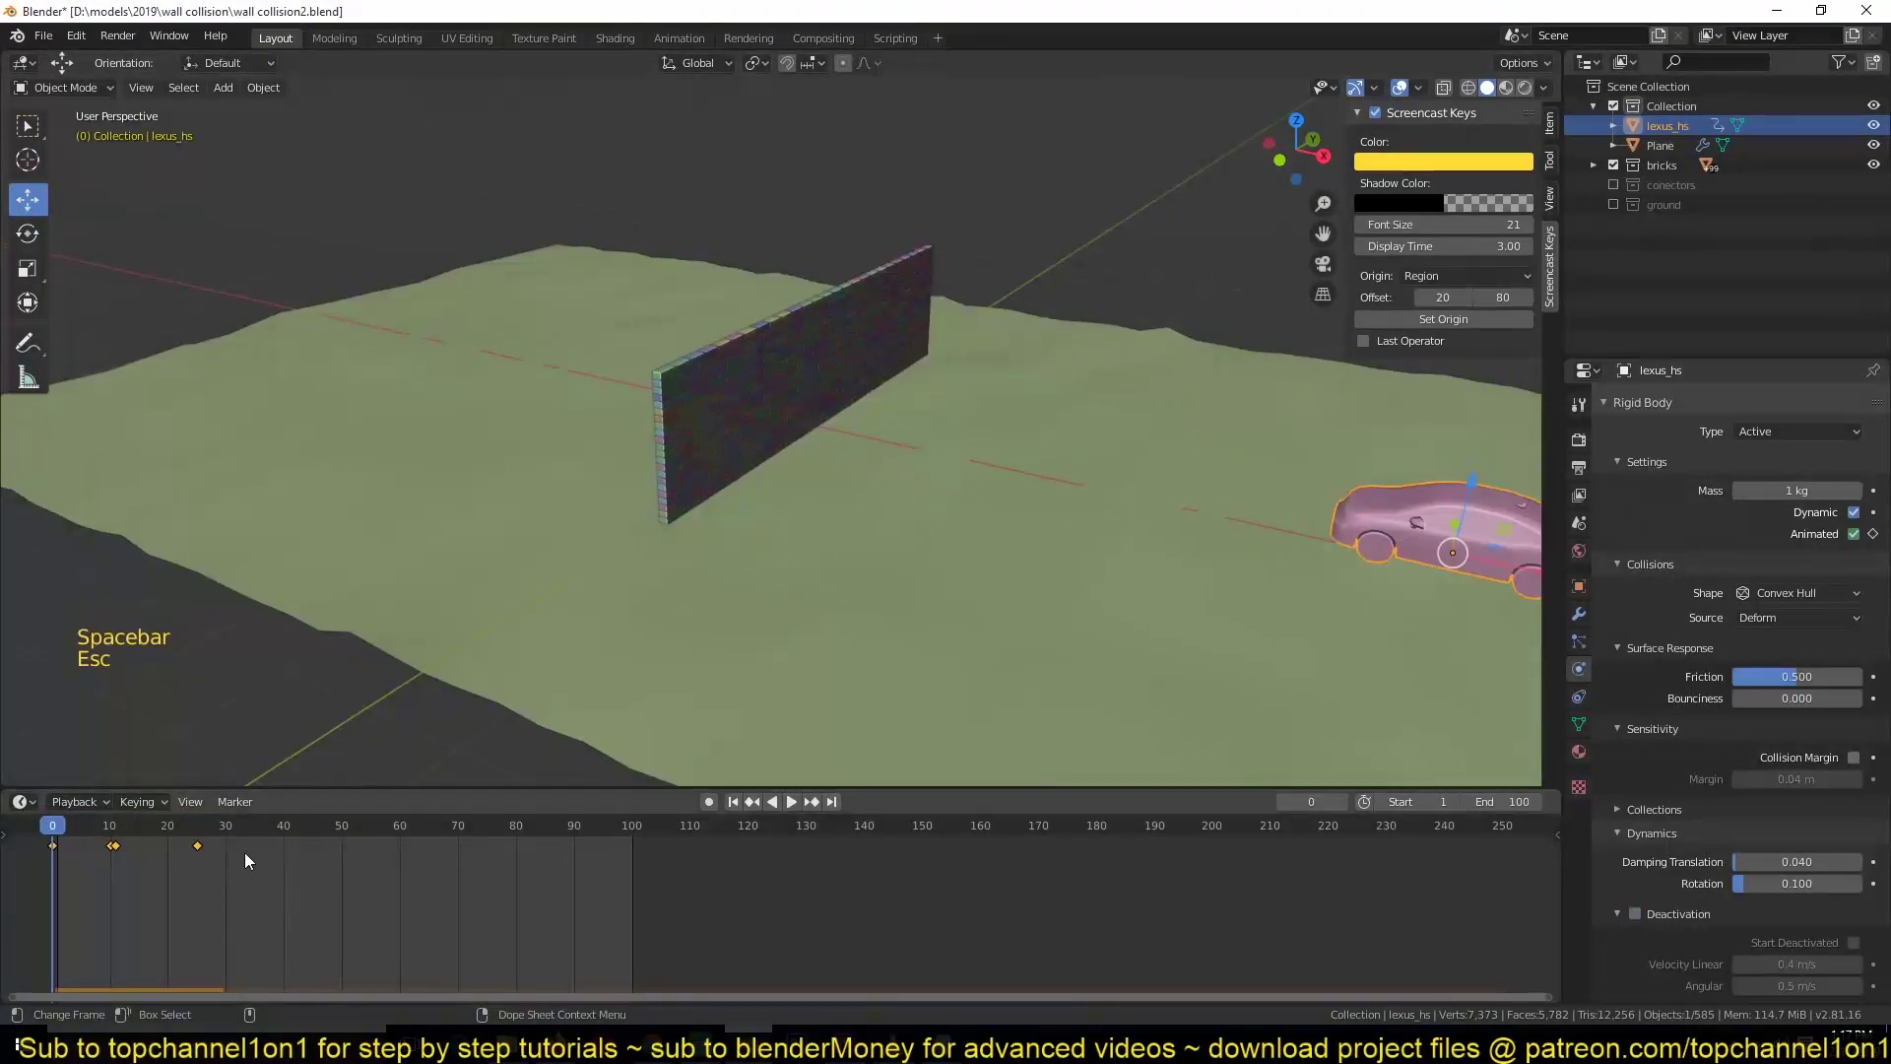
click(99, 887)
key(g)
click(173, 882)
key(g)
key(space)
key(Escape)
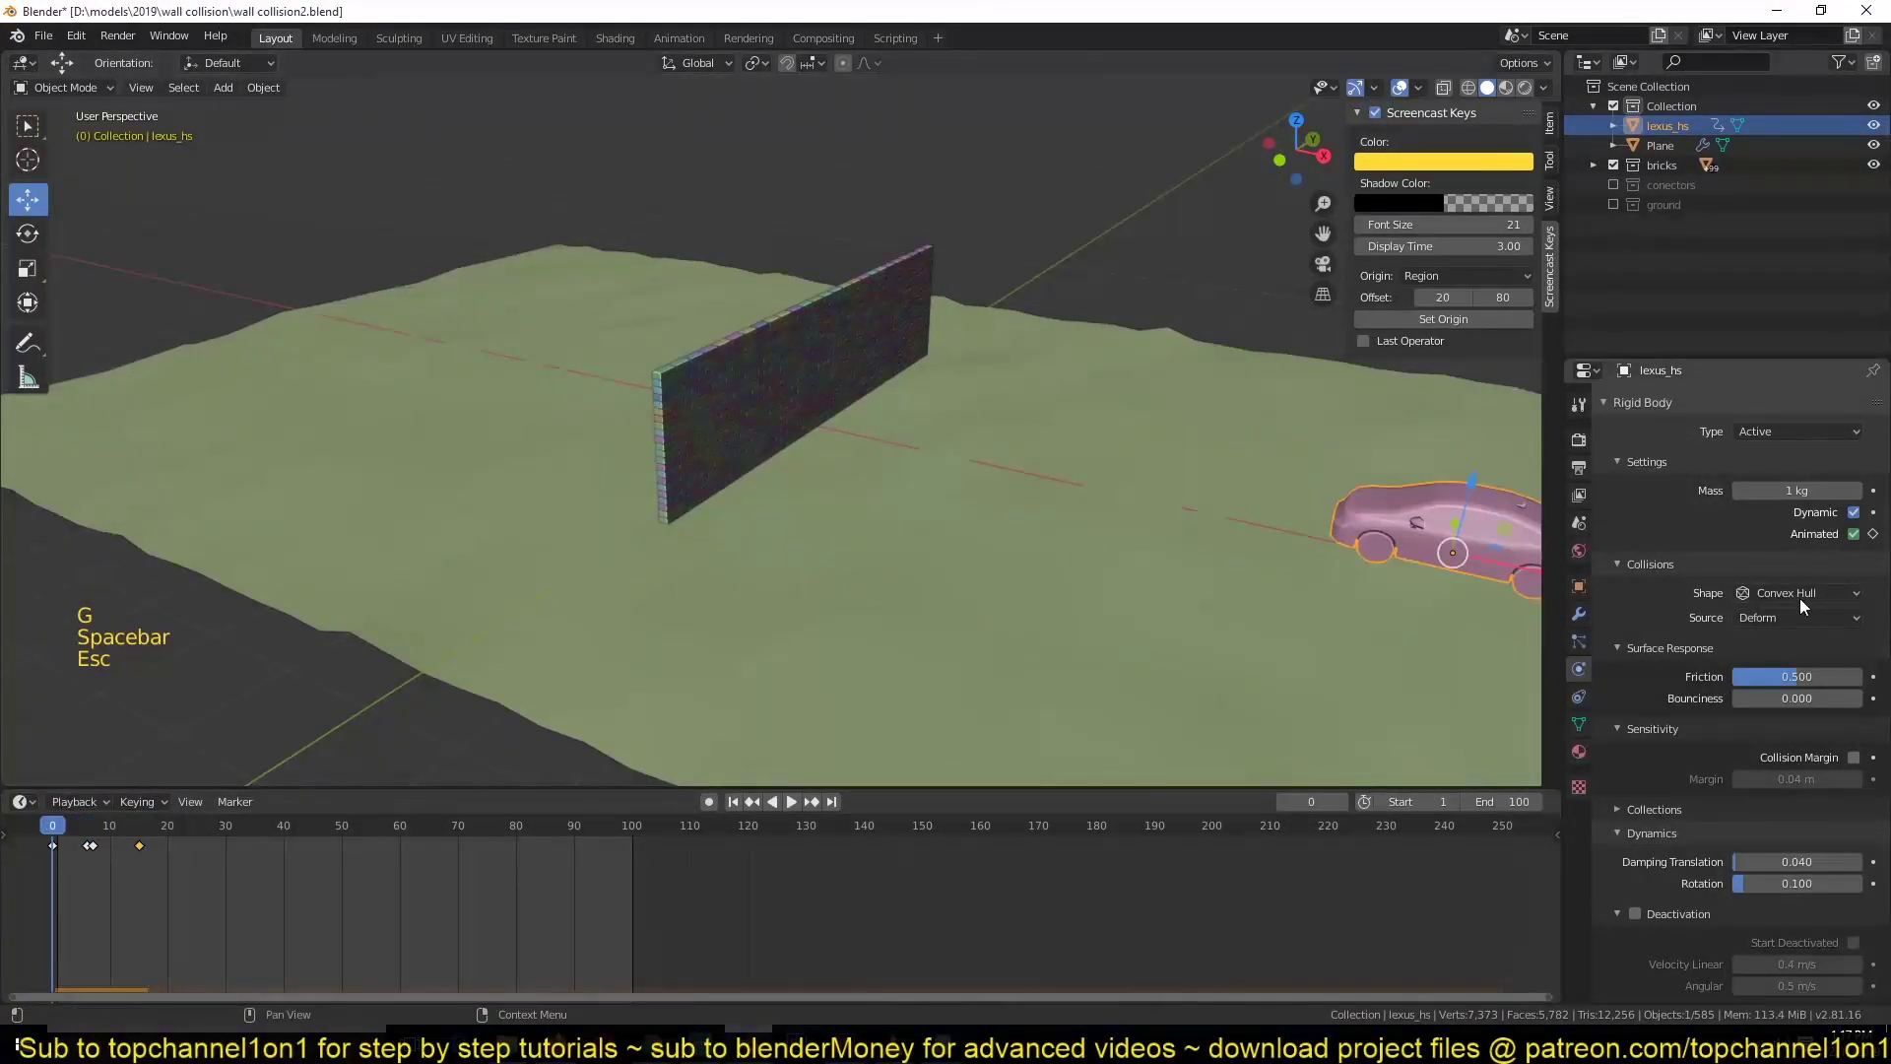
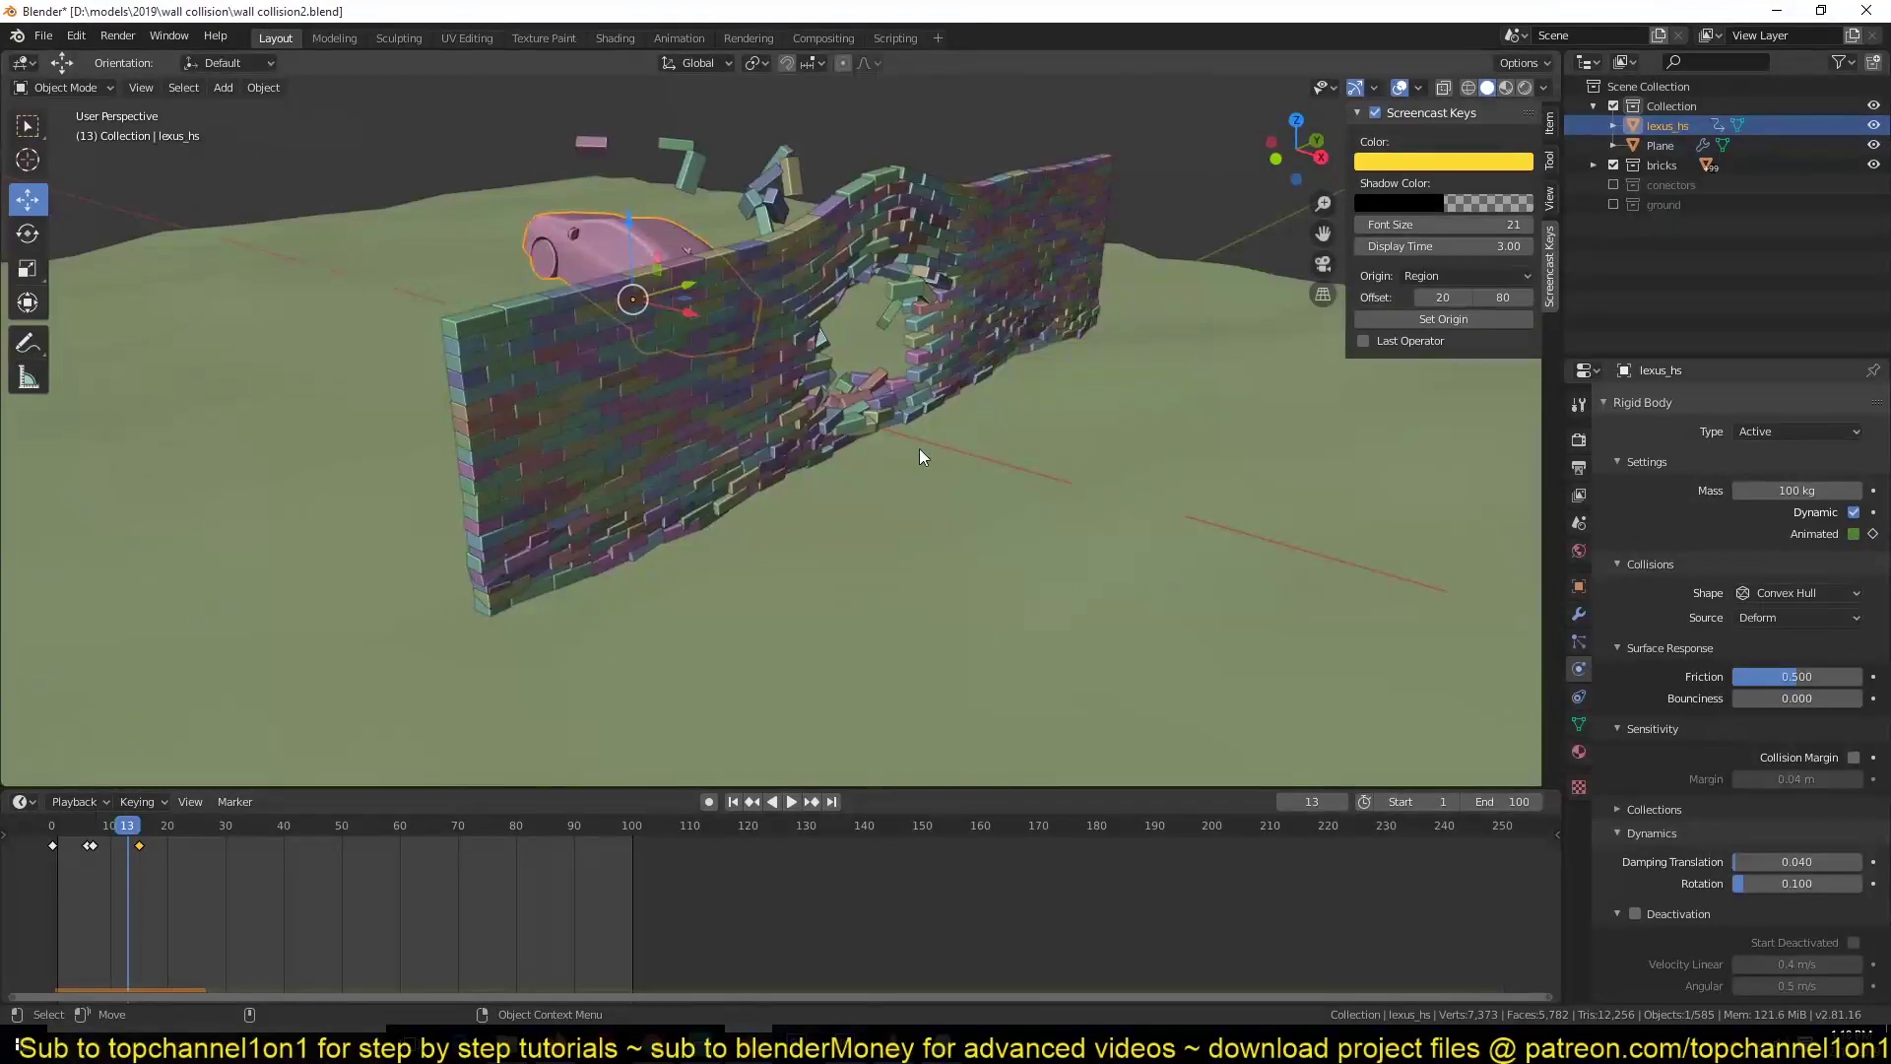
right_click(64, 921)
- Rewind, hide the terrain and select every brick in the wall's collection
scroll(down, 3)
key(`)
scroll(up, 3)
key(`)
scroll(up, 3)
click(654, 463)
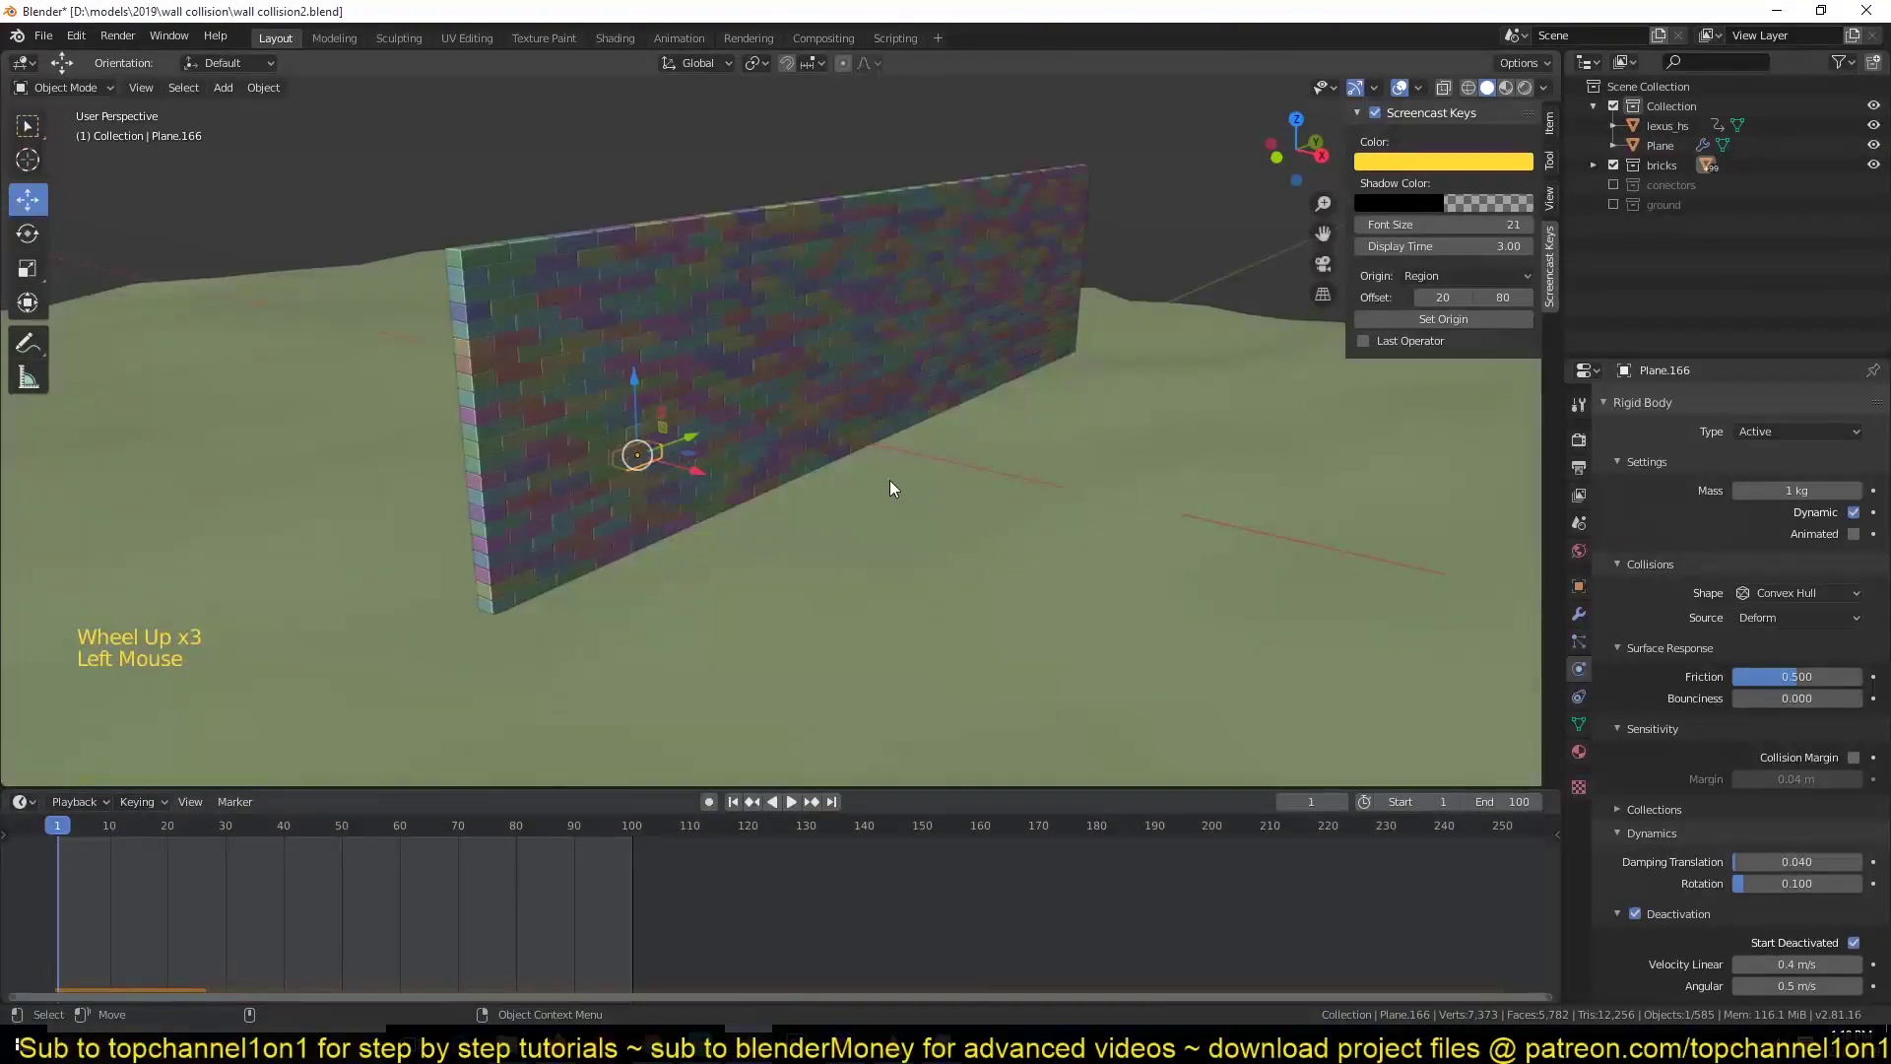
click(888, 544)
scroll(down, 3)
key(g)
scroll(down, 3)
key(h)
click(551, 182)
click(862, 376)
key(shift+g)
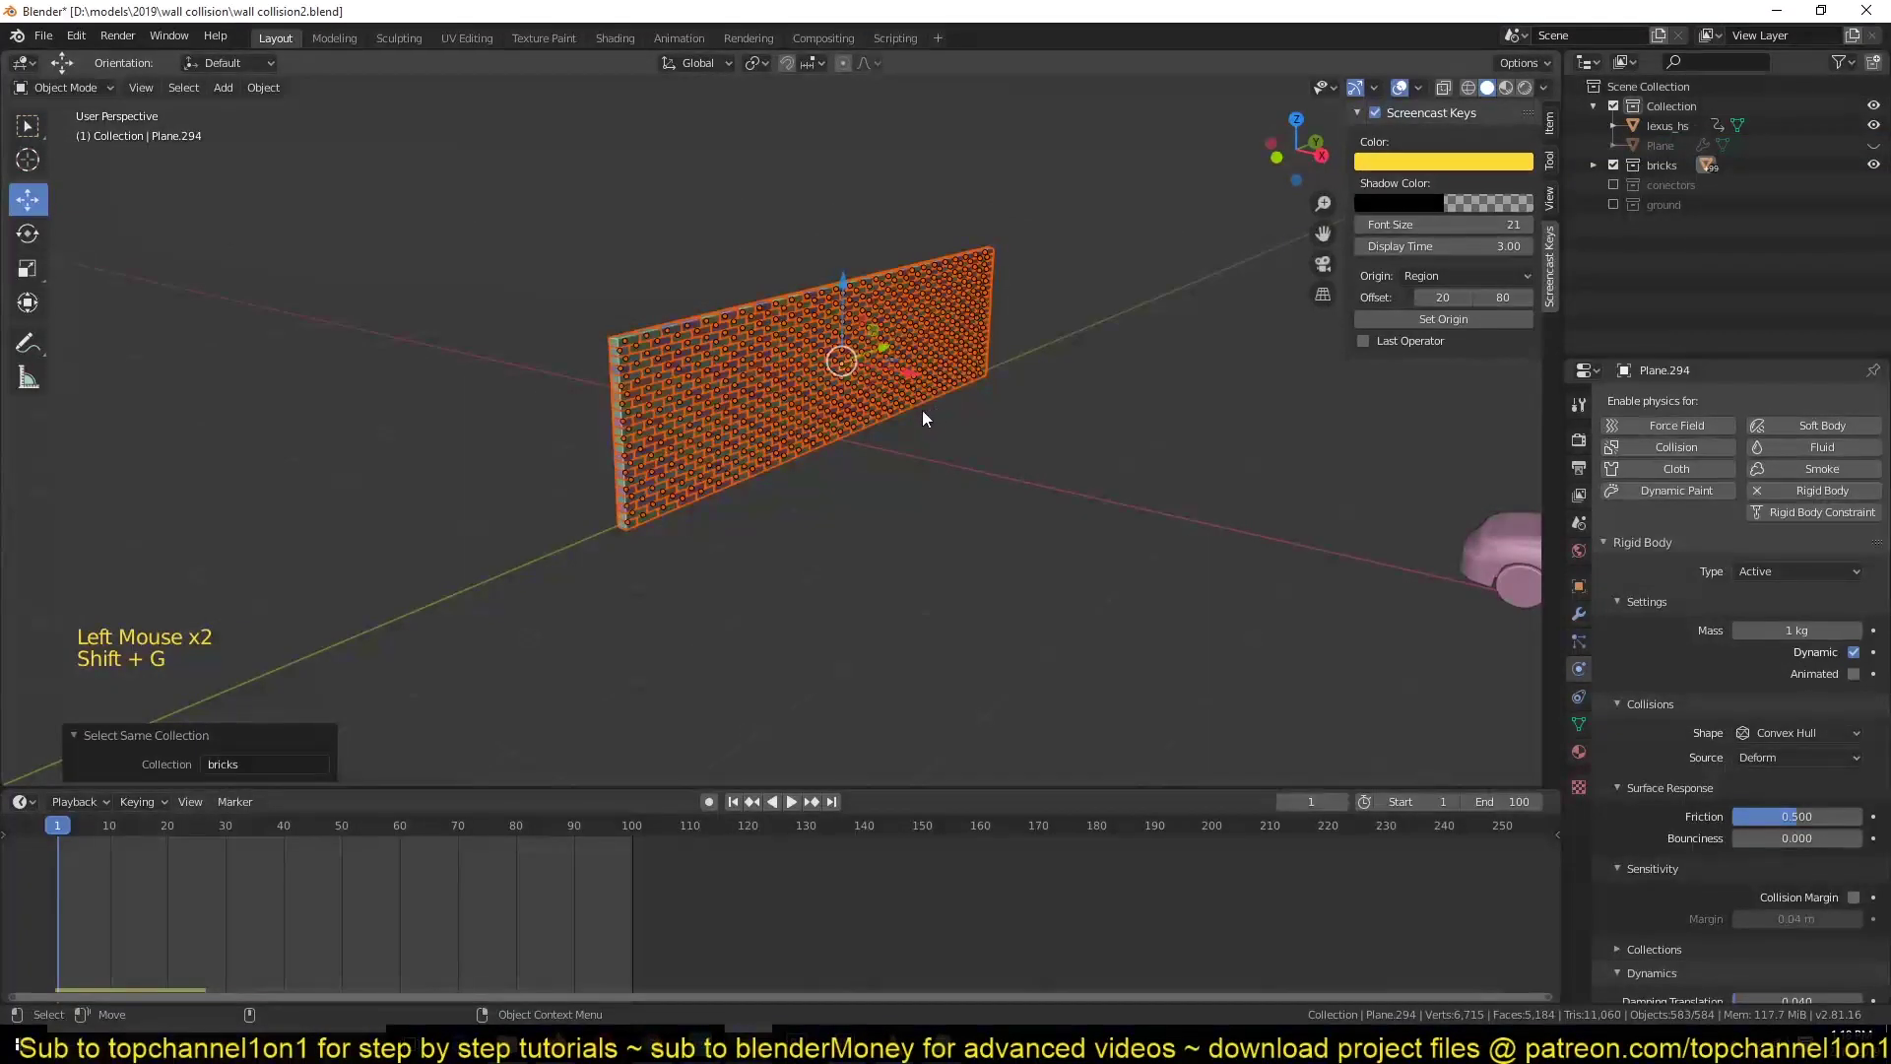
- Connect the bricks with fixed rigid-body constraints using the Chain by Distance pattern
click(286, 100)
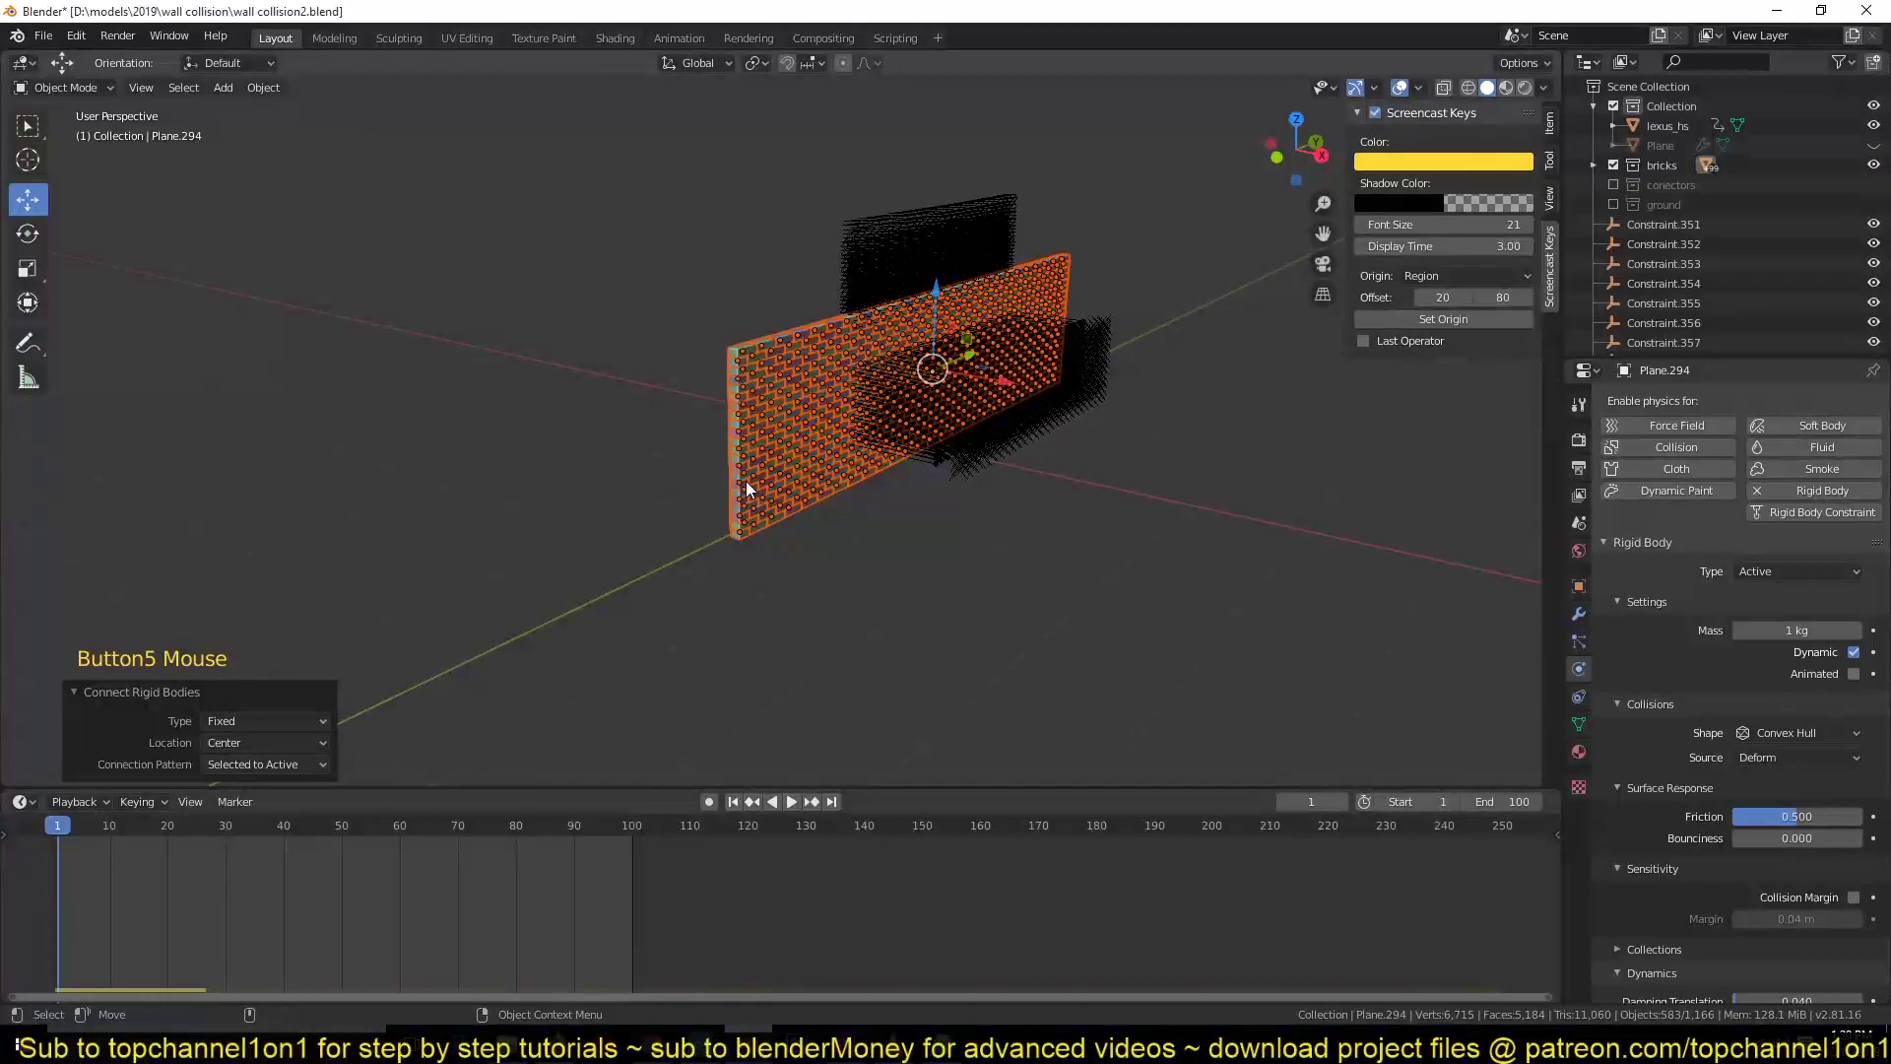
scroll(up, 3)
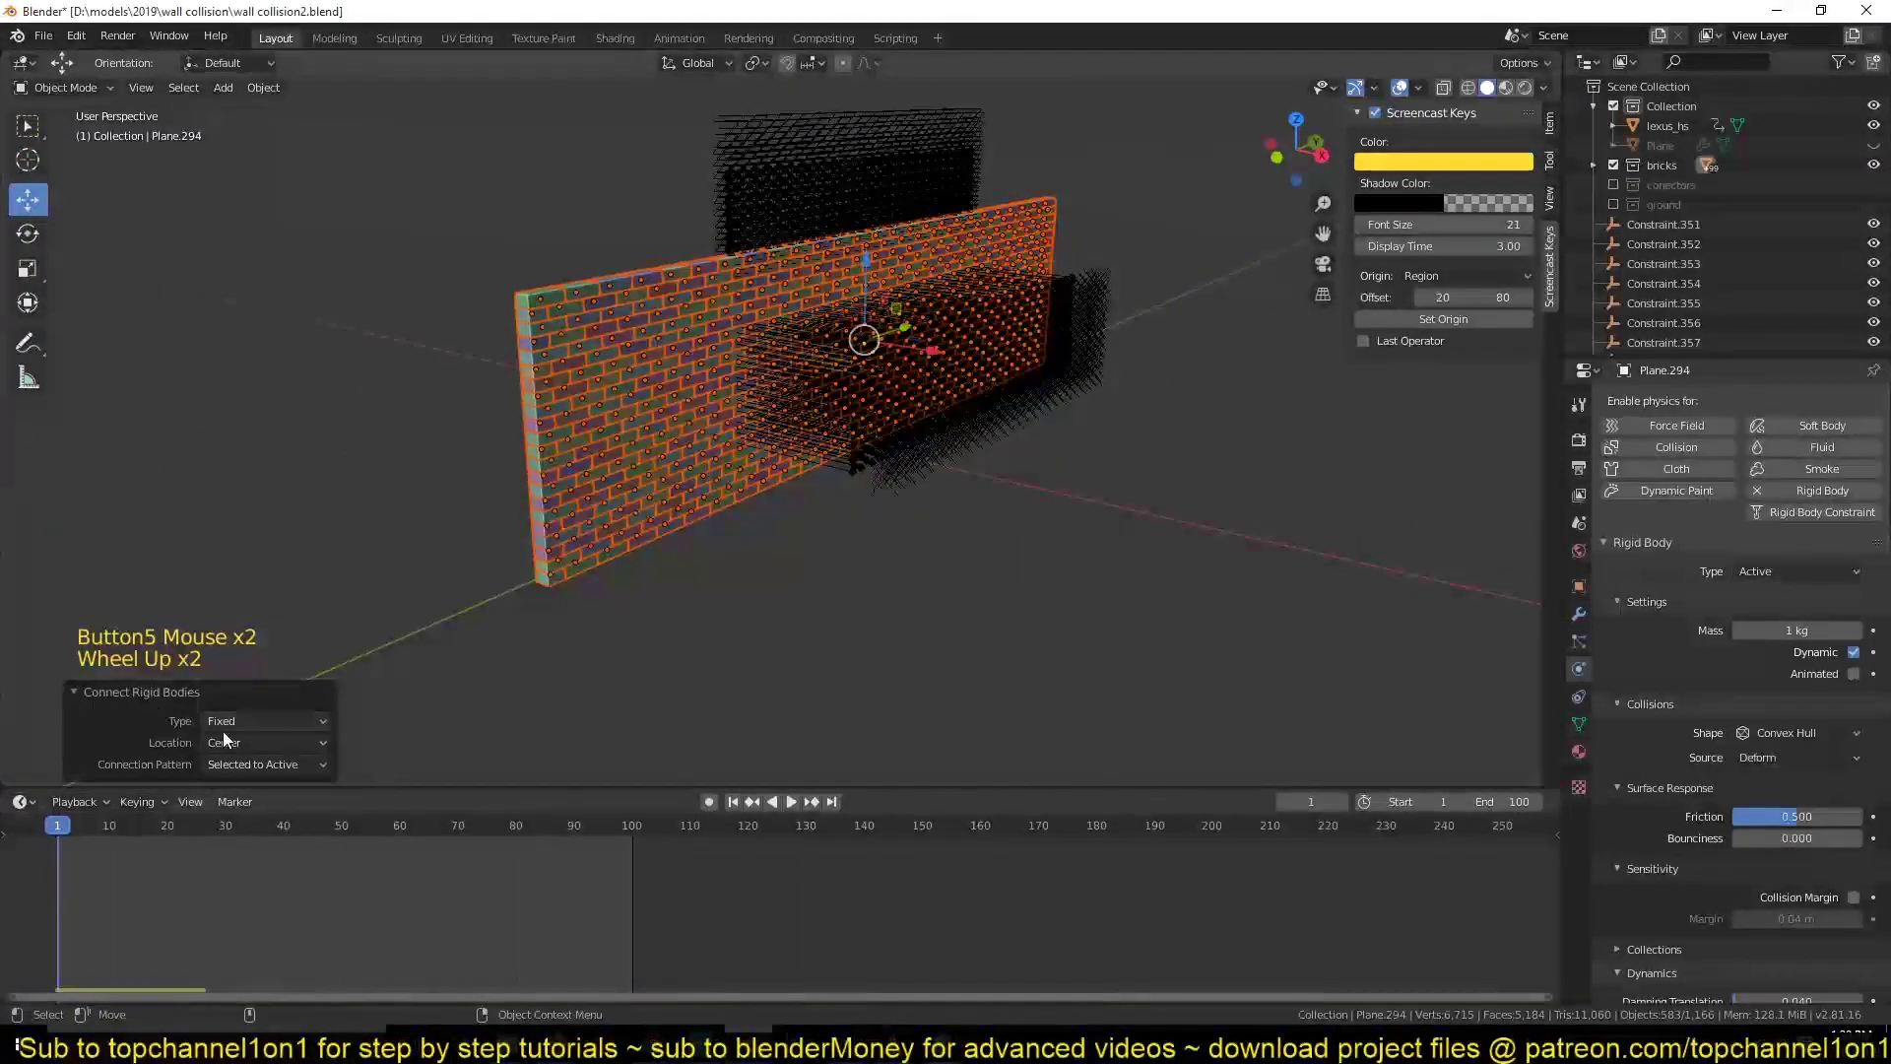
scroll(up, 3)
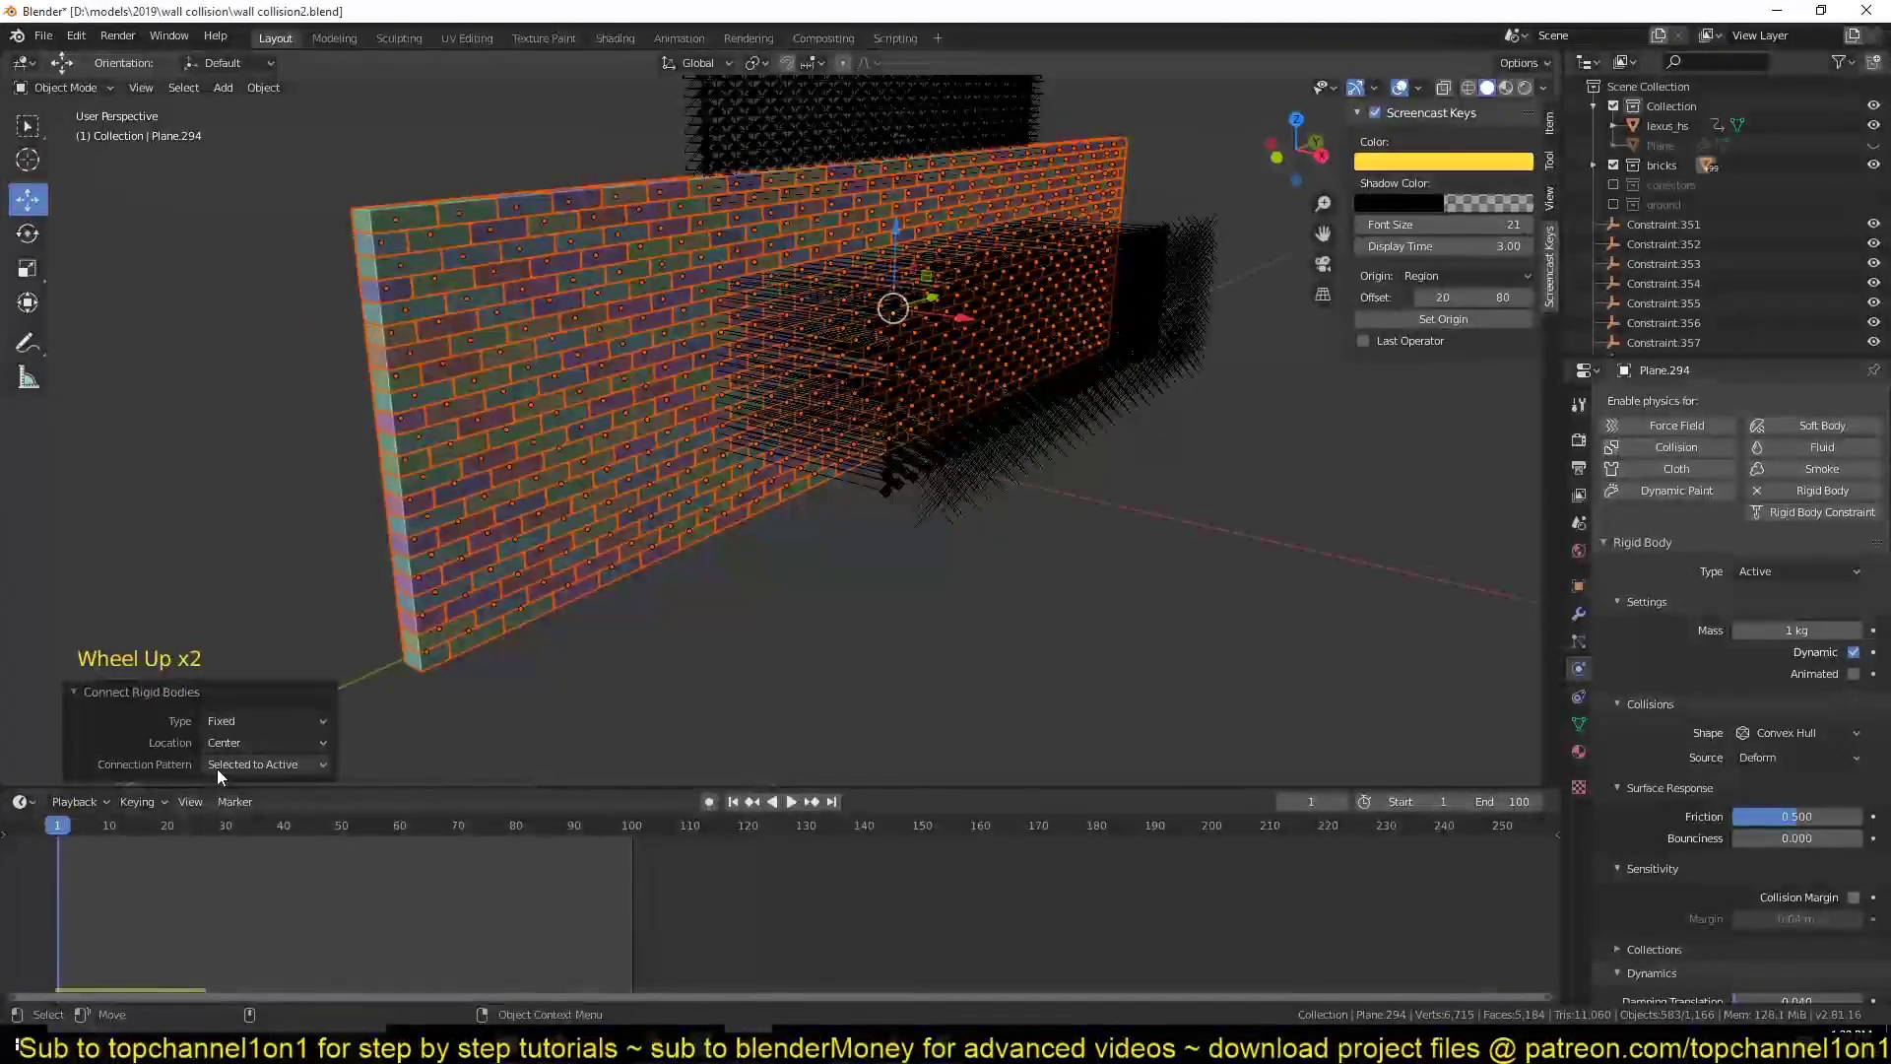
click(258, 777)
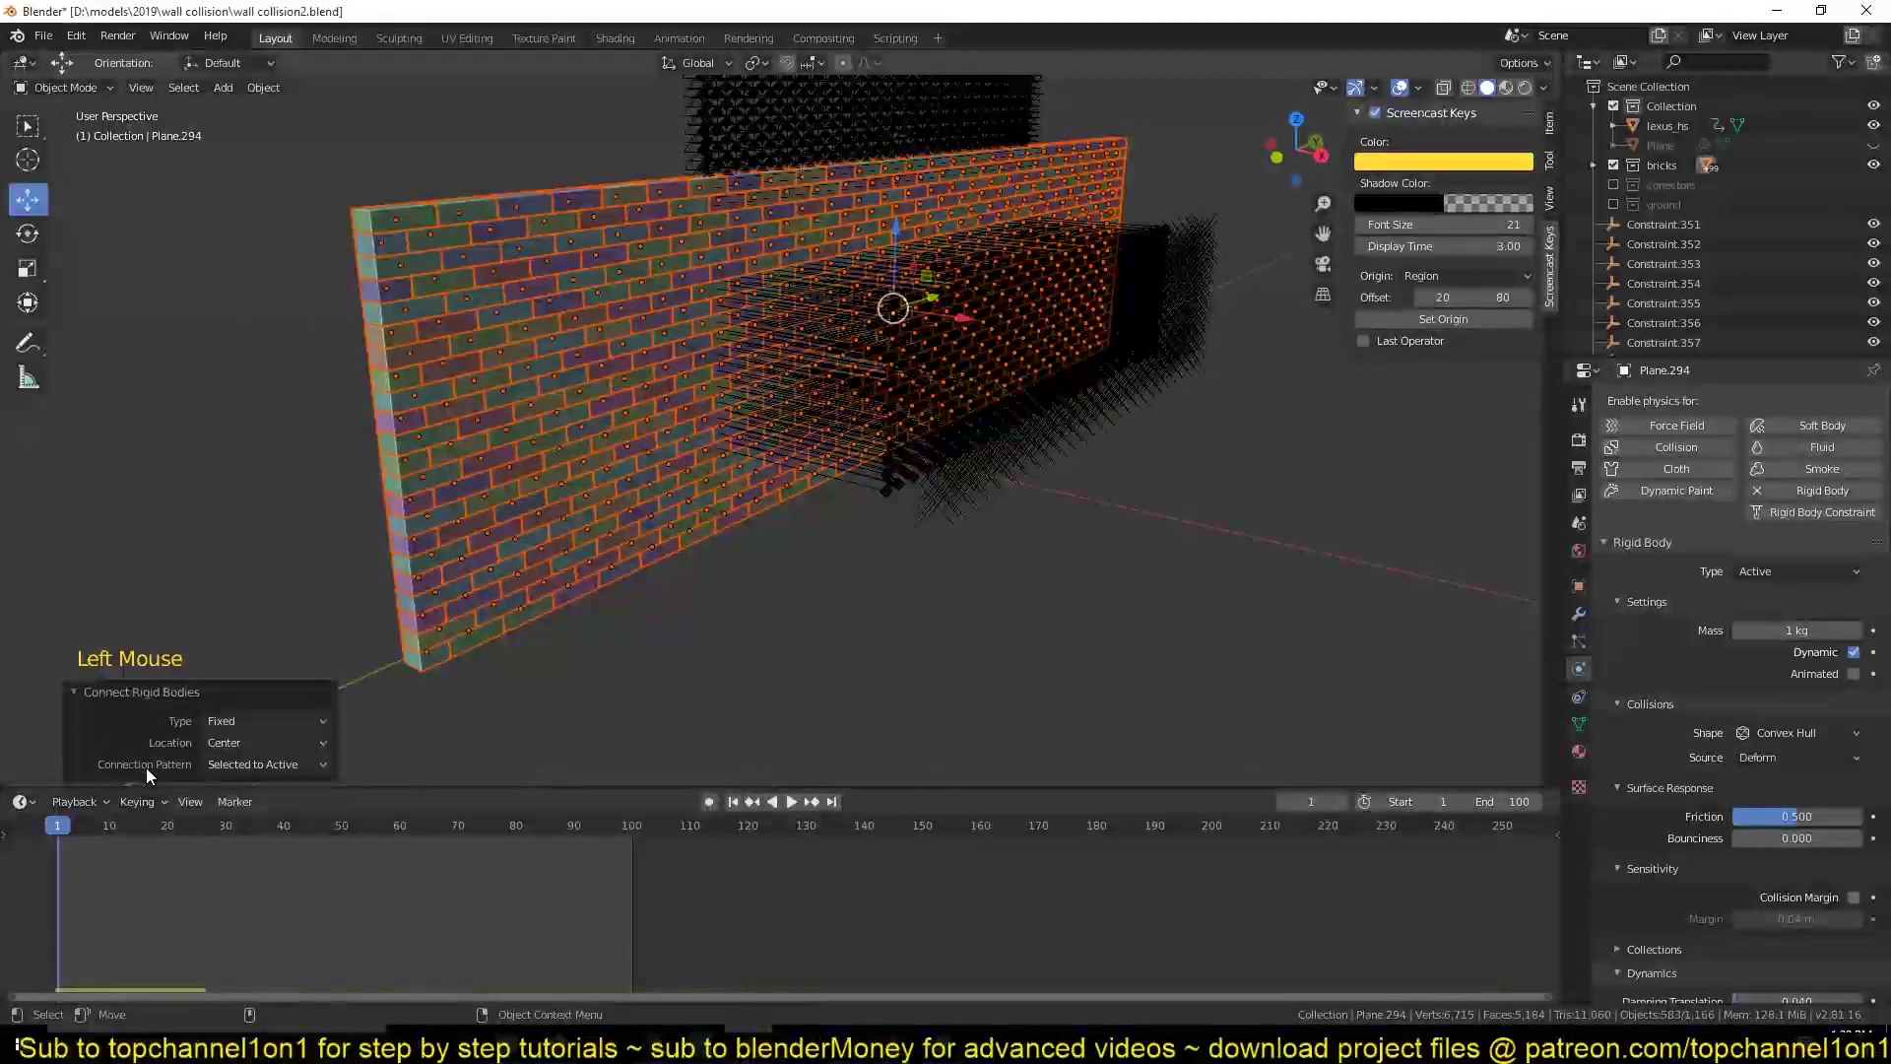
click(233, 772)
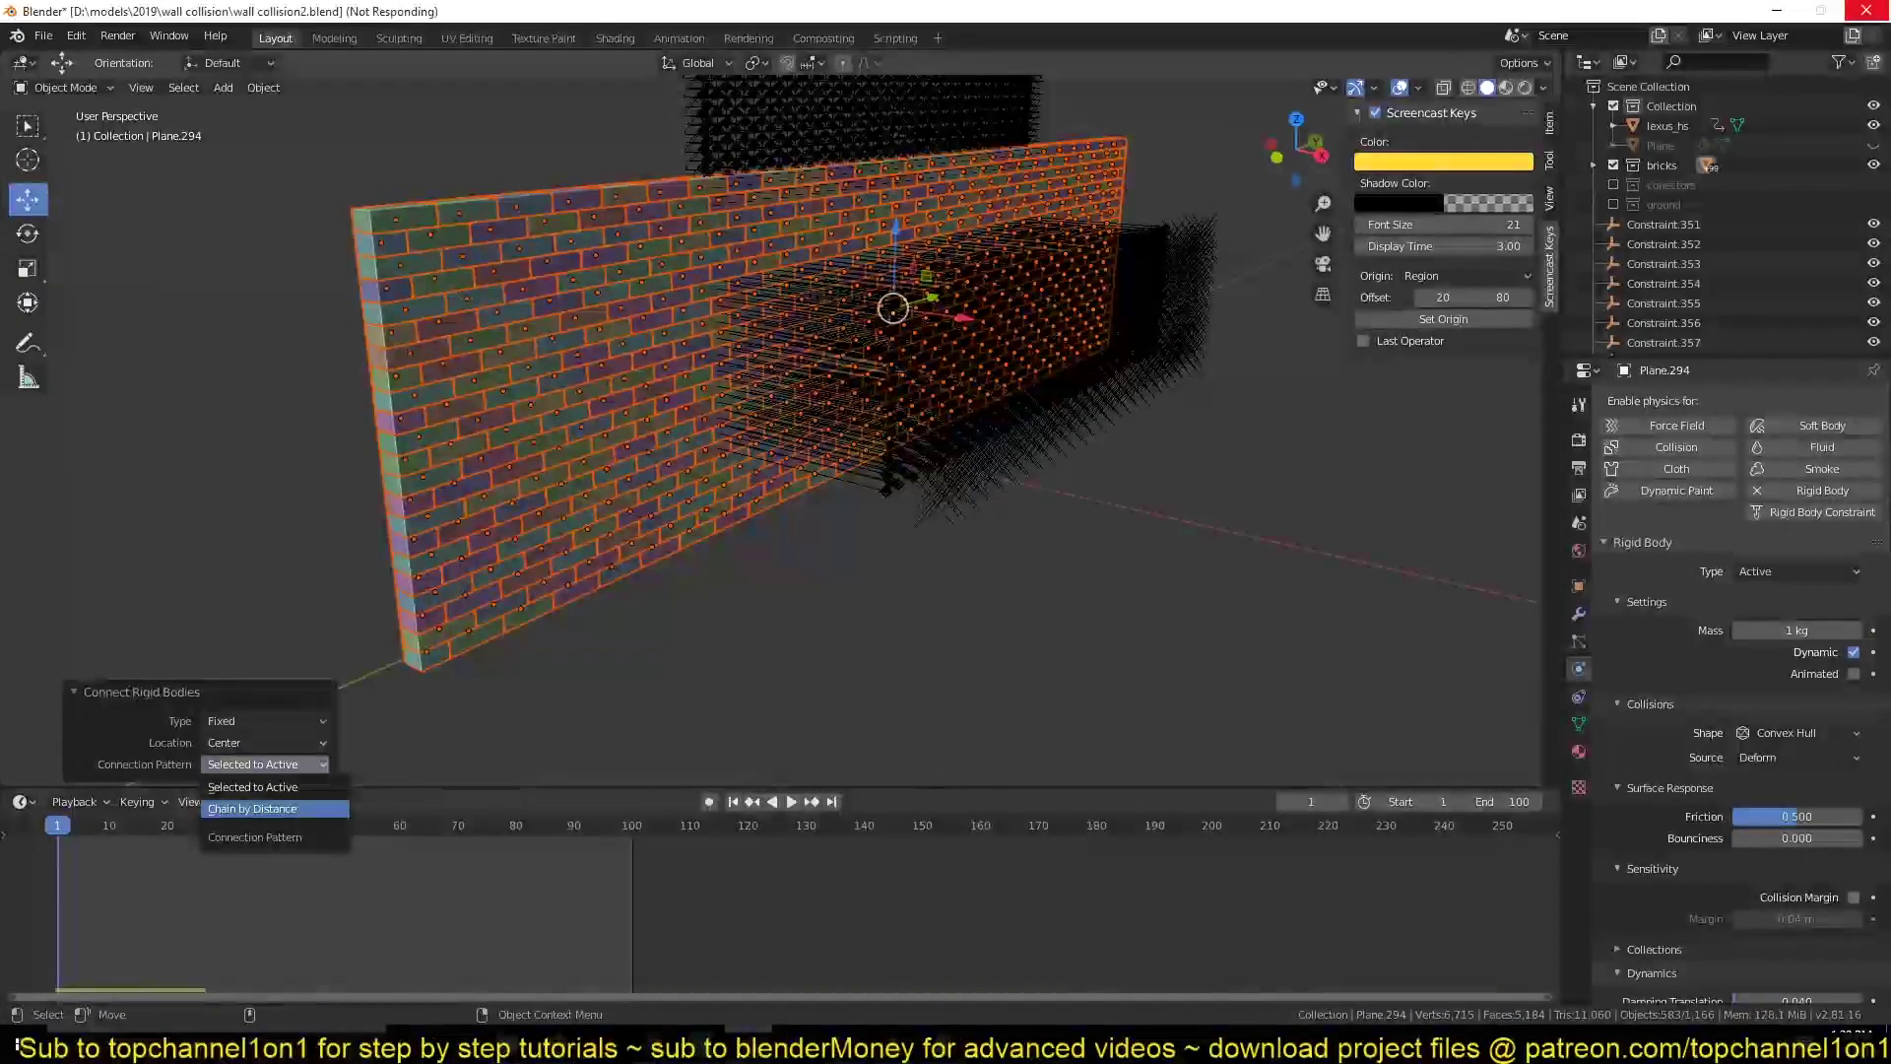
click(1185, 552)
- Unhide the terrain and move all constraint empties into a new 'conectors' collection
scroll(down, 3)
key(alt+h)
click(1220, 222)
key(space)
key(Escape)
click(877, 221)
click(946, 191)
key(shift+g)
key(m)
click(978, 200)
key(alt+a)
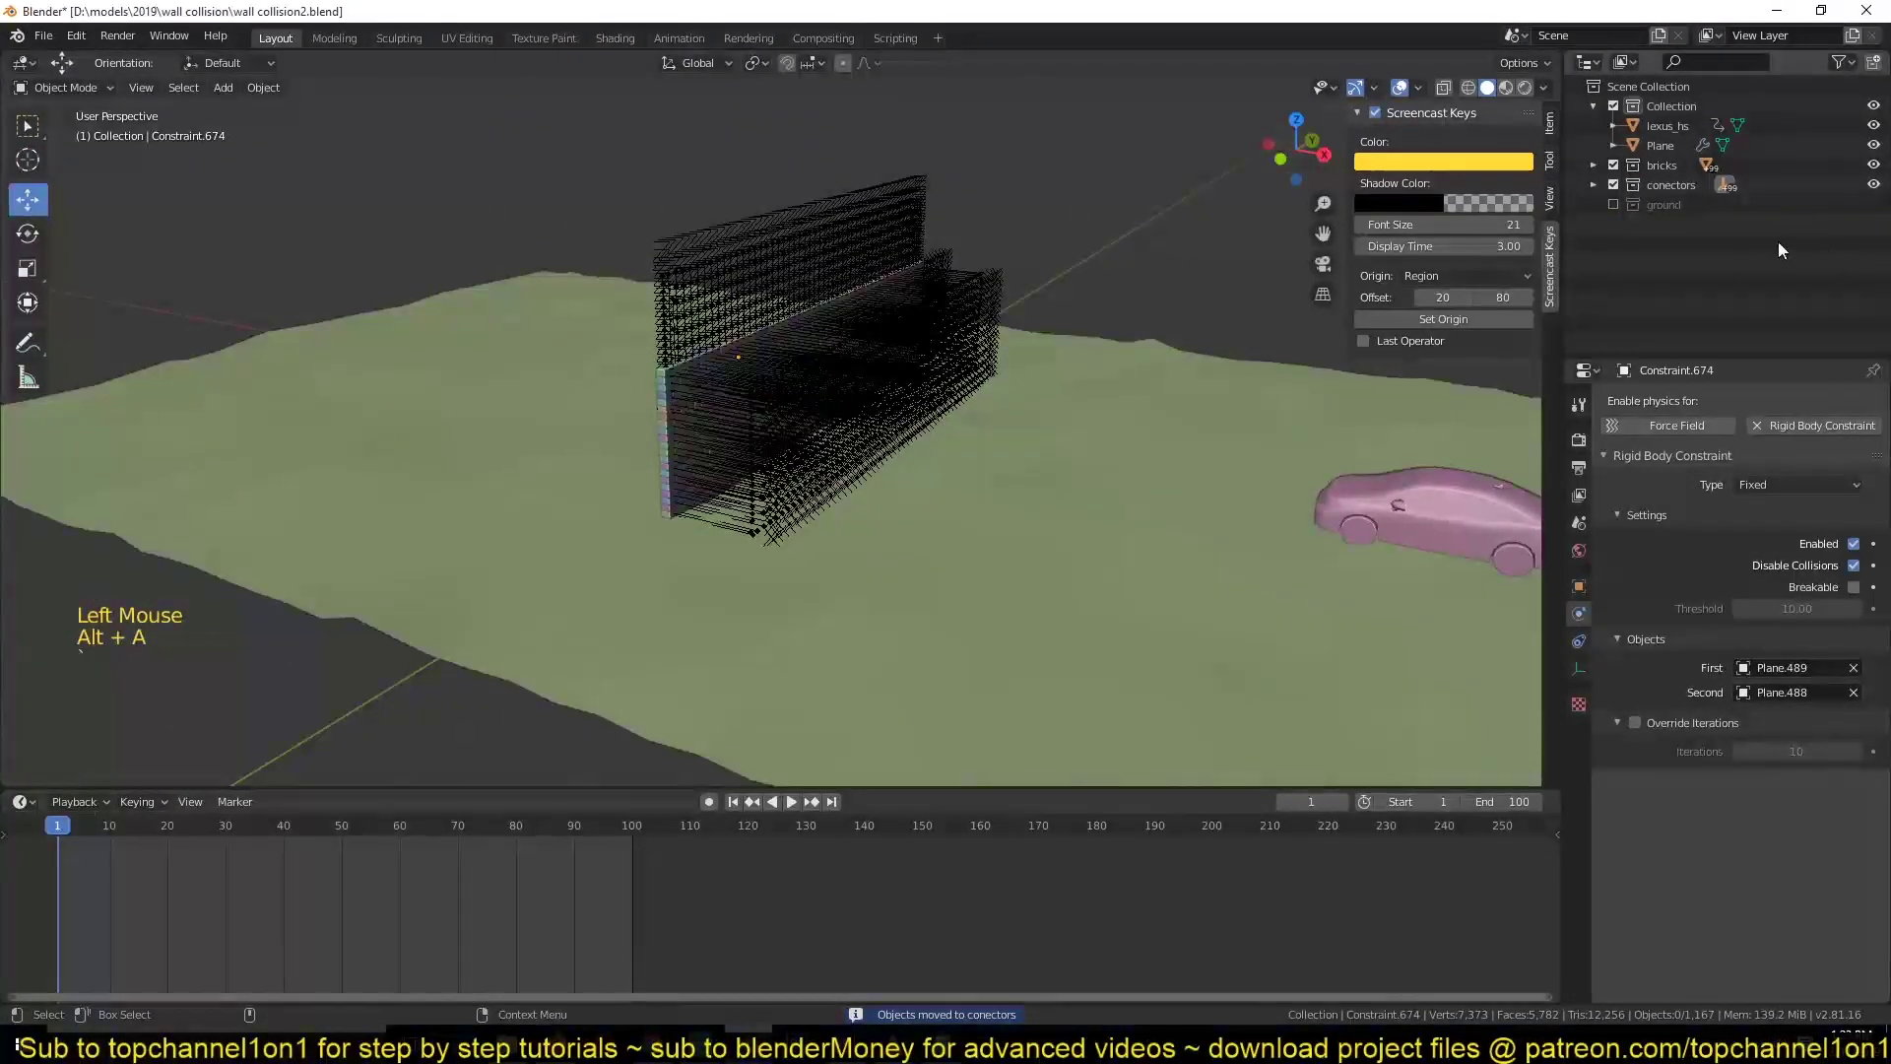
- Hide the conectors collection and play the simulation to watch the linked wall flex, then rewind
click(1628, 190)
scroll(up, 3)
key(space)
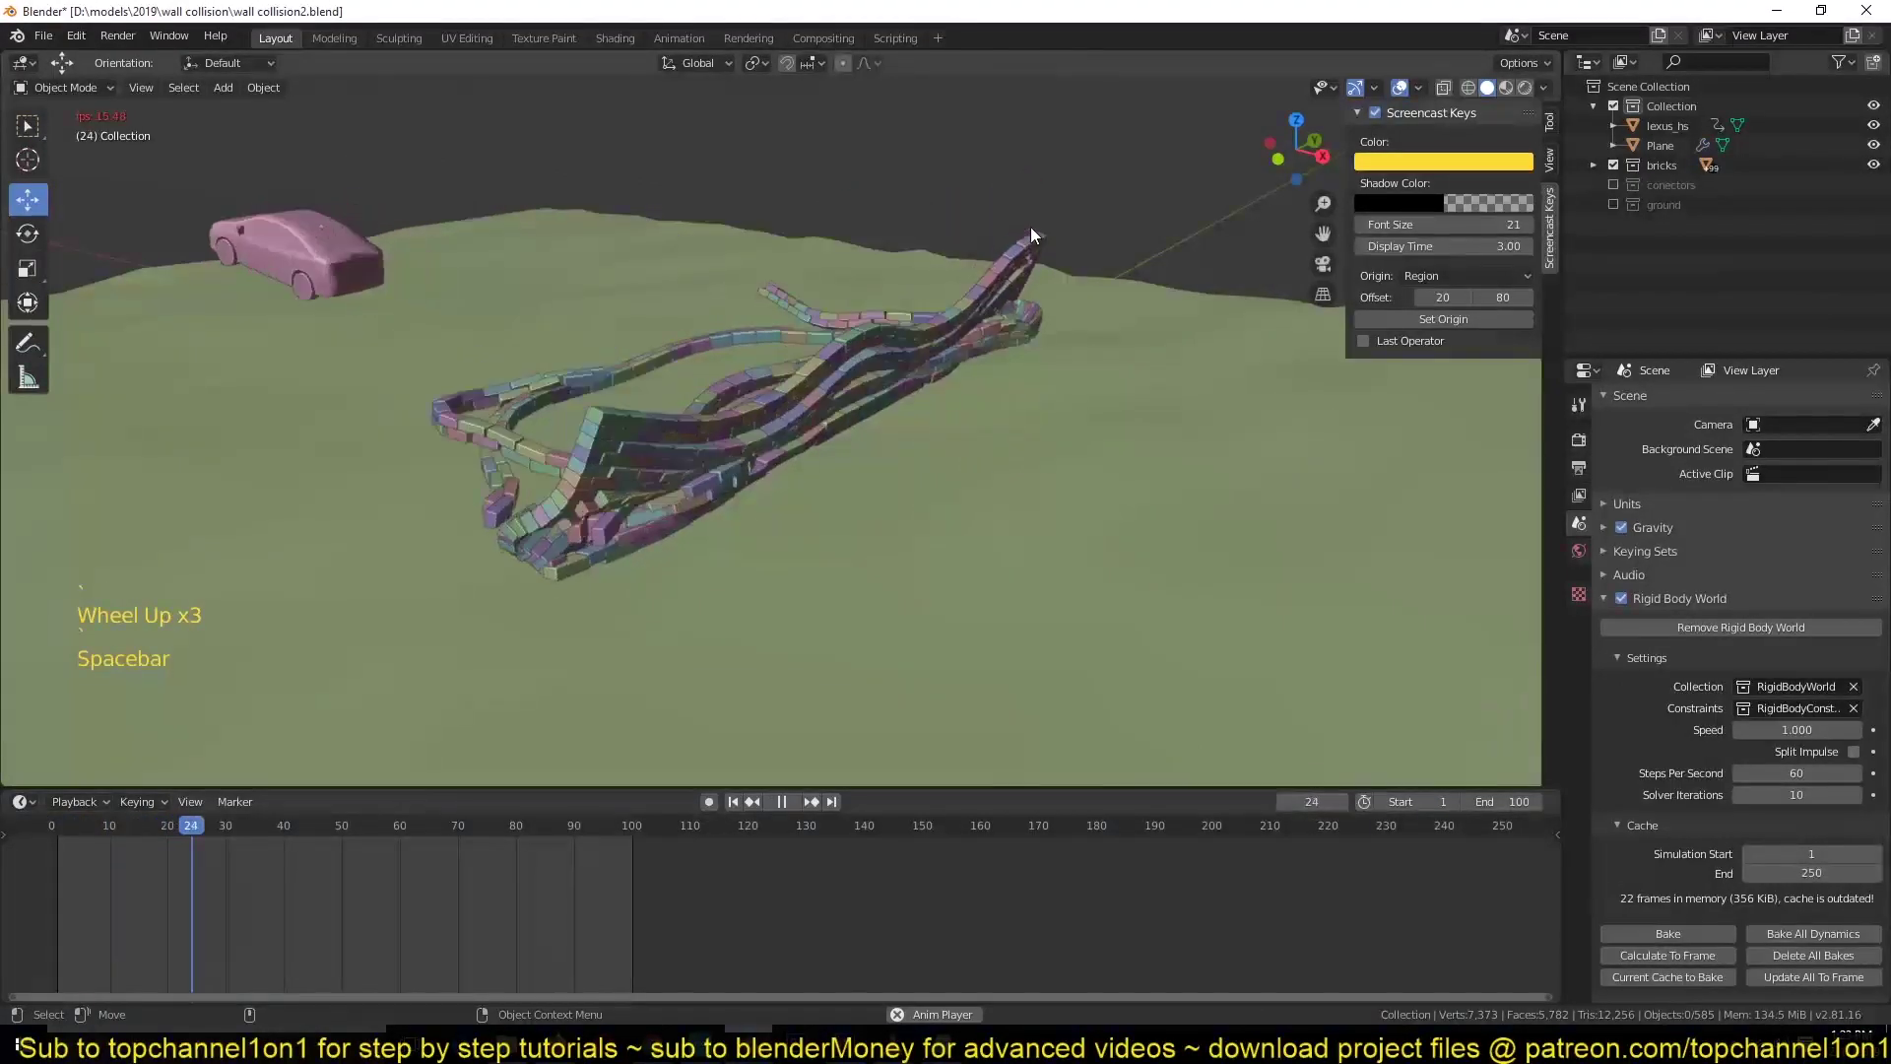
key(Escape)
key(`)
key(`)
key(space)
key(Escape)
key(`)
key(`)
scroll(up, 3)
key(`)
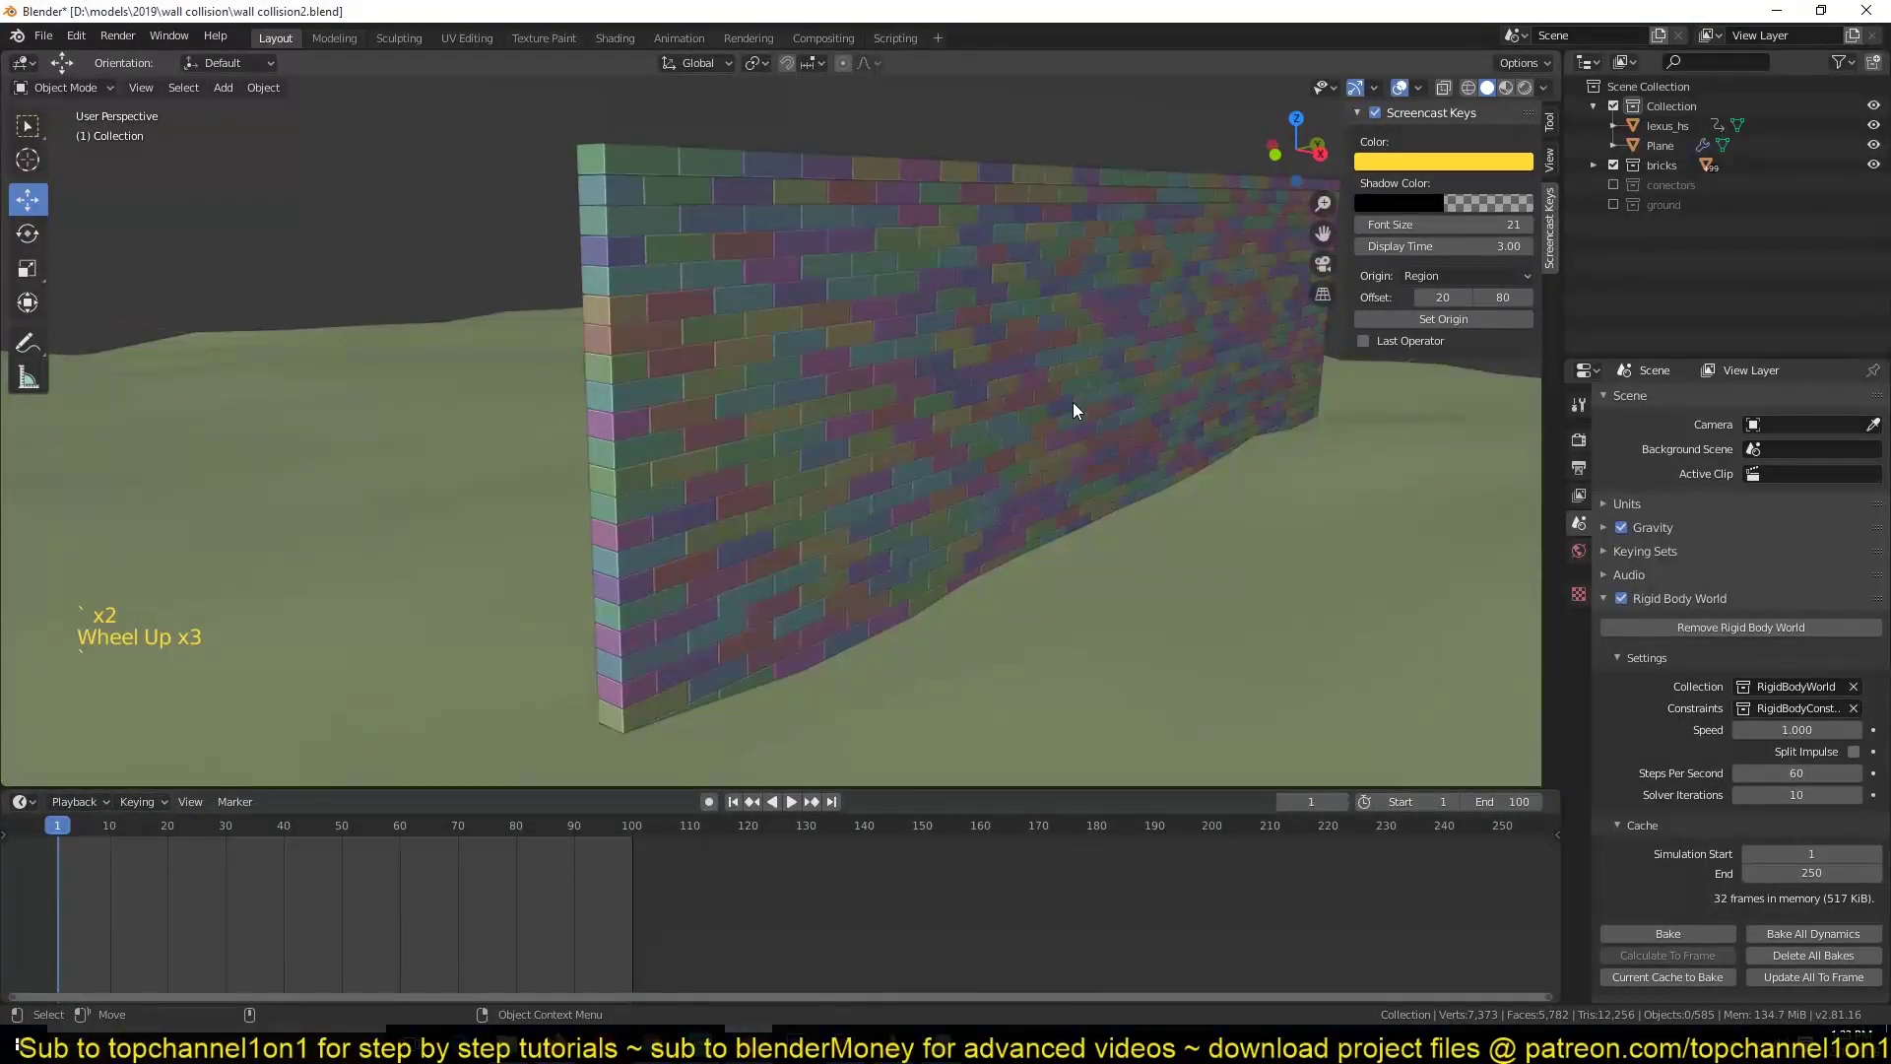
- Replay the impact a few more times and return to the first frame with the wall intact
key(space)
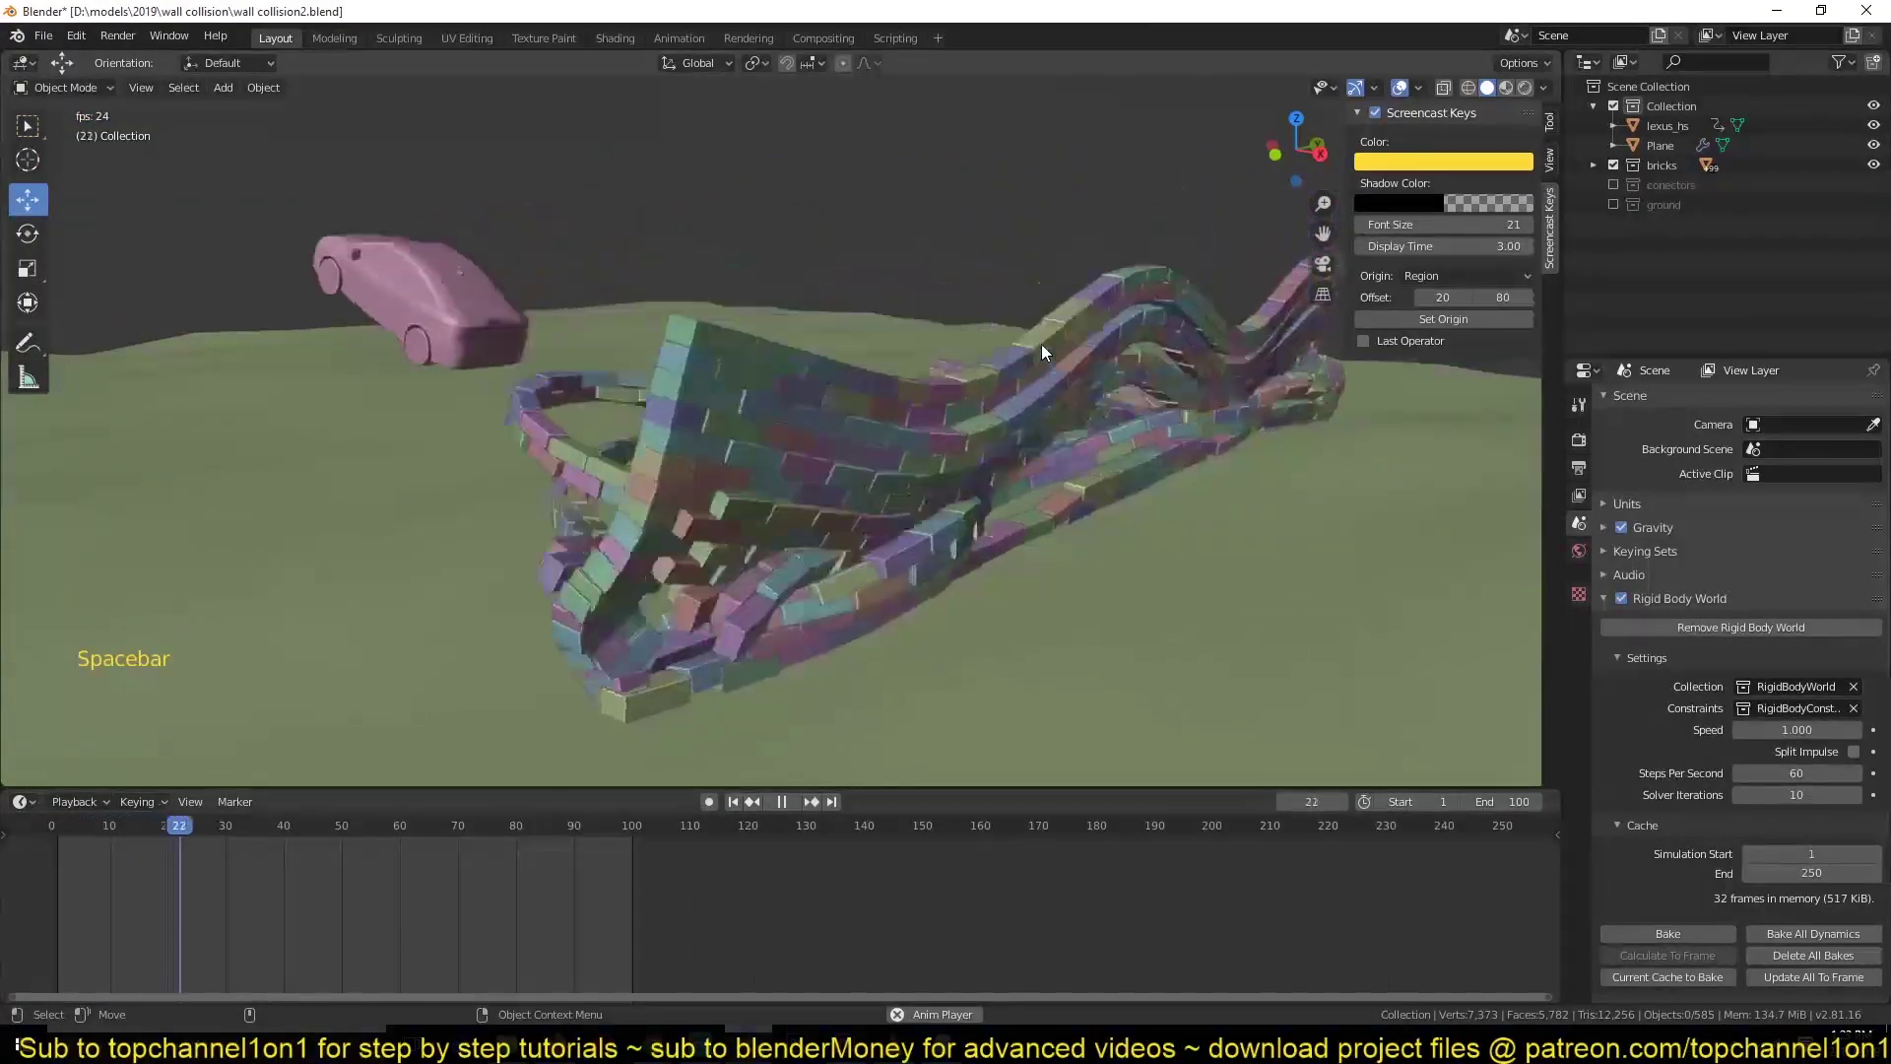
scroll(down, 3)
key(Escape)
key(space)
key(space)
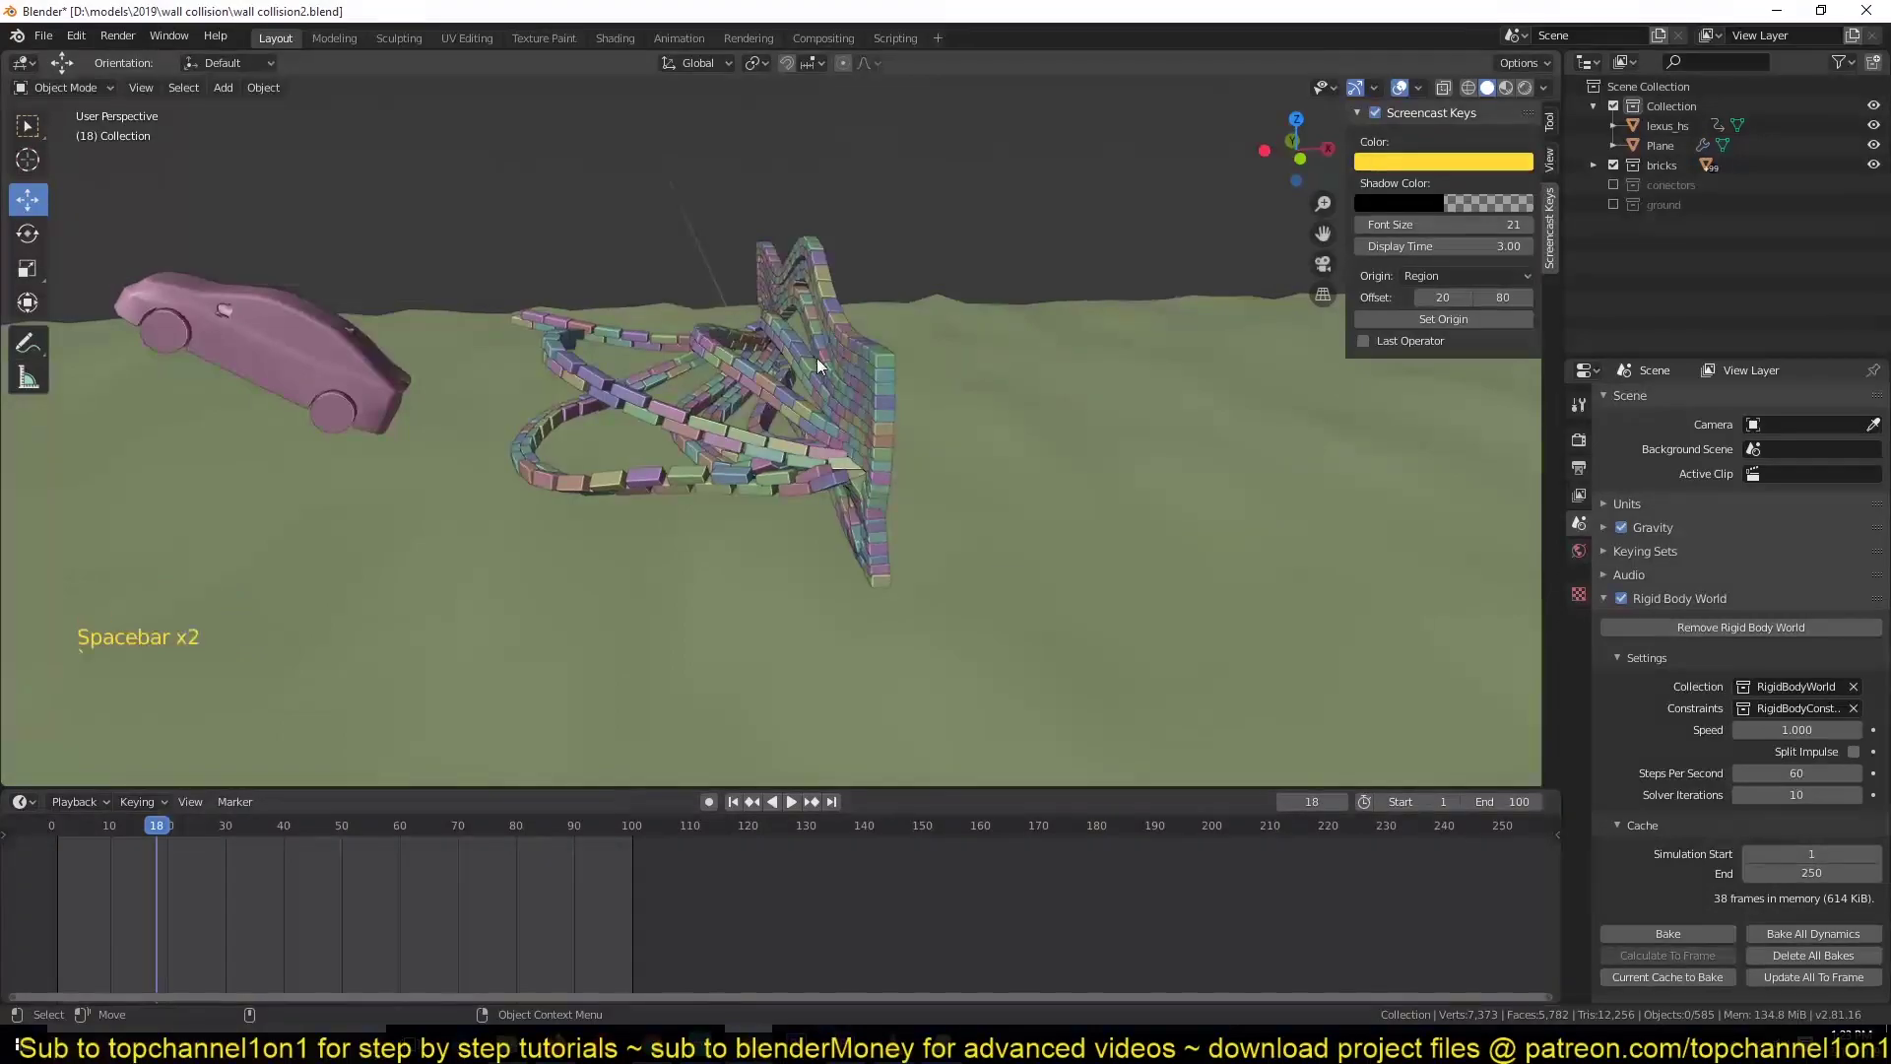
right_click(64, 874)
scroll(down, 3)
key(space)
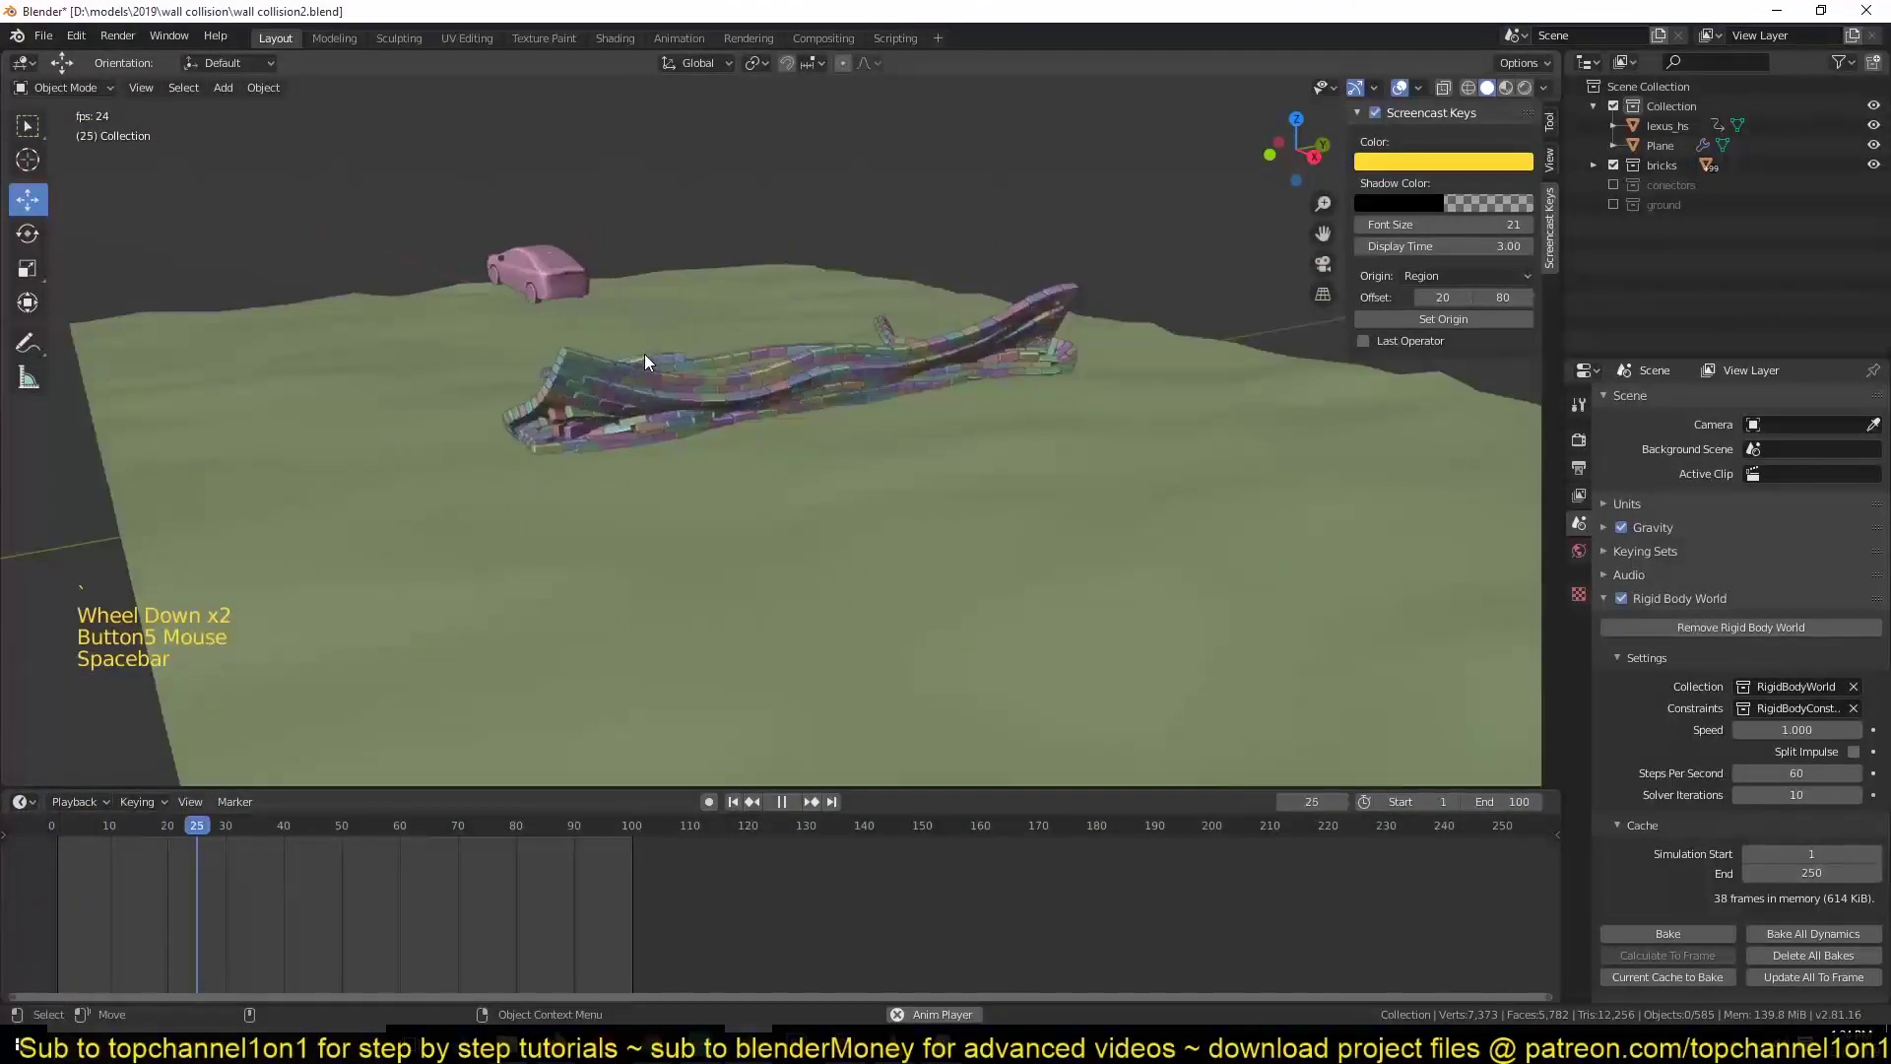
key(Escape)
key(space)
key(Escape)
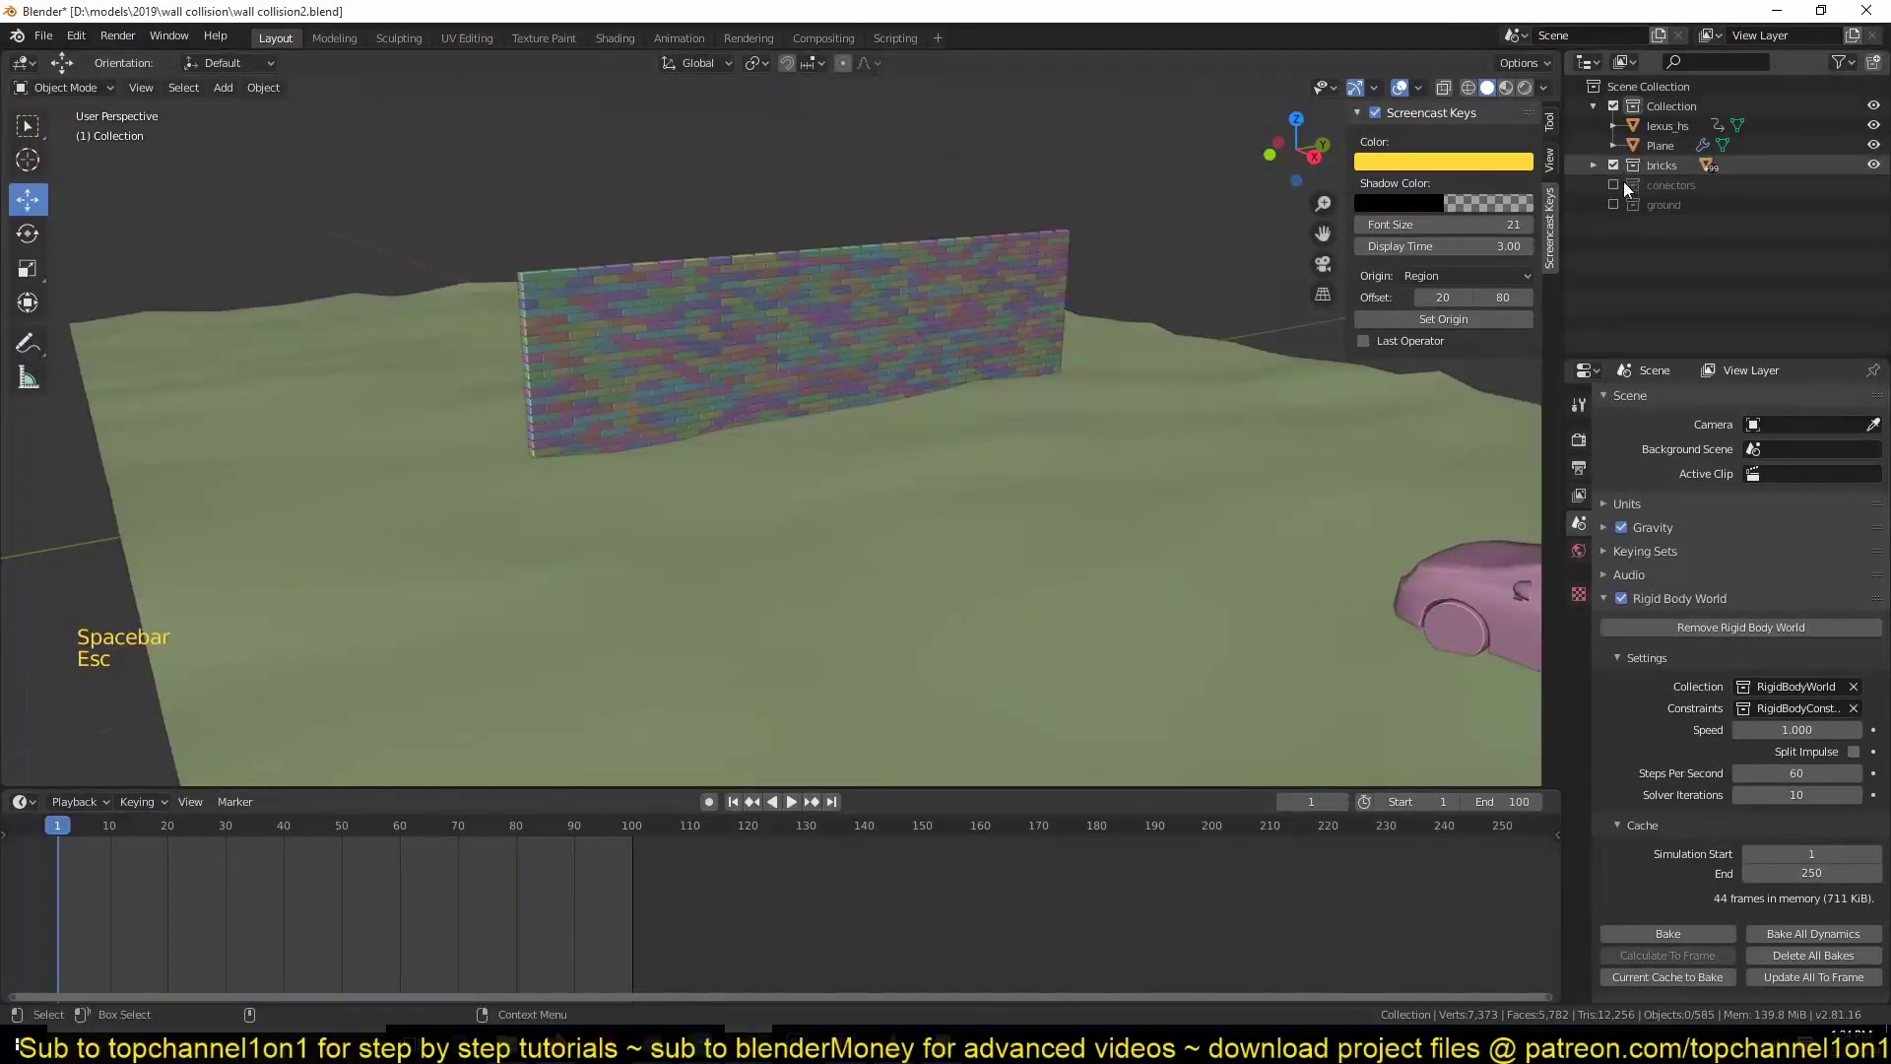
- Show the conectors collection, select all its constraints and tick Breakable with threshold 10
click(1627, 190)
click(950, 141)
key(shift+g)
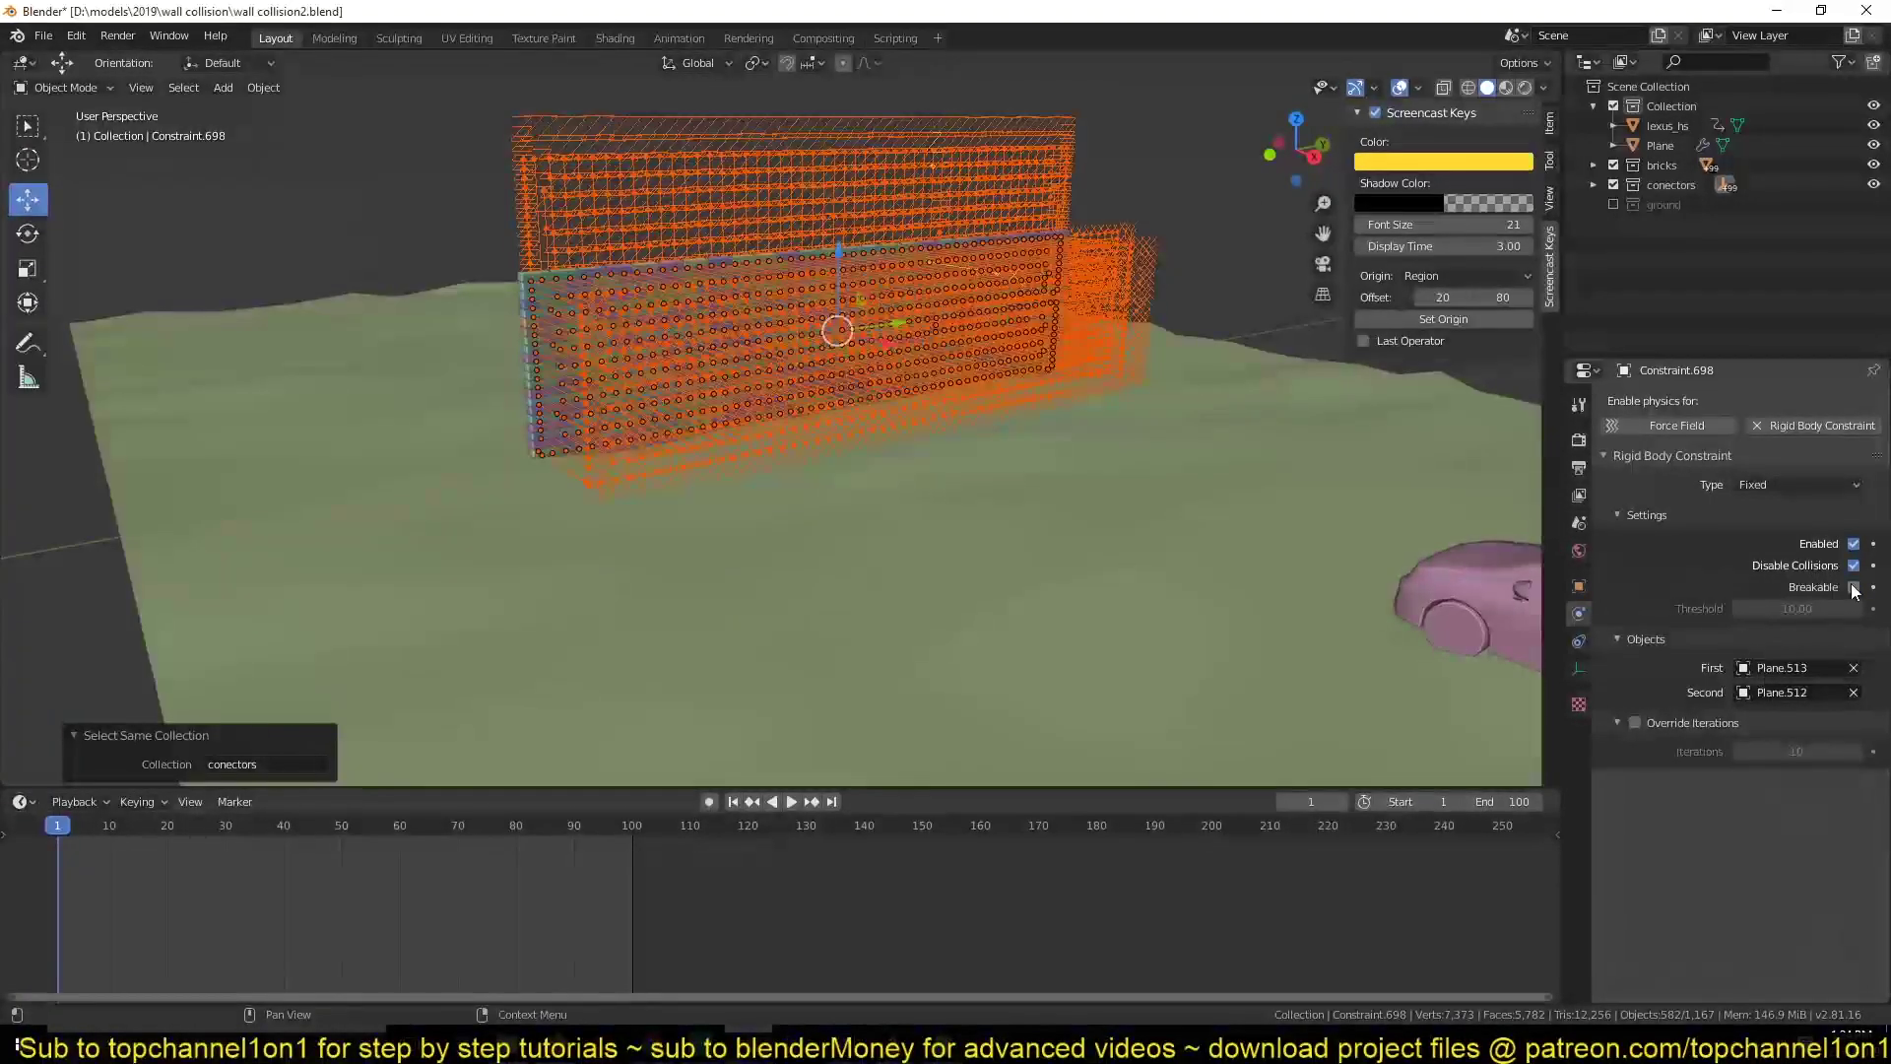
scroll(up, 3)
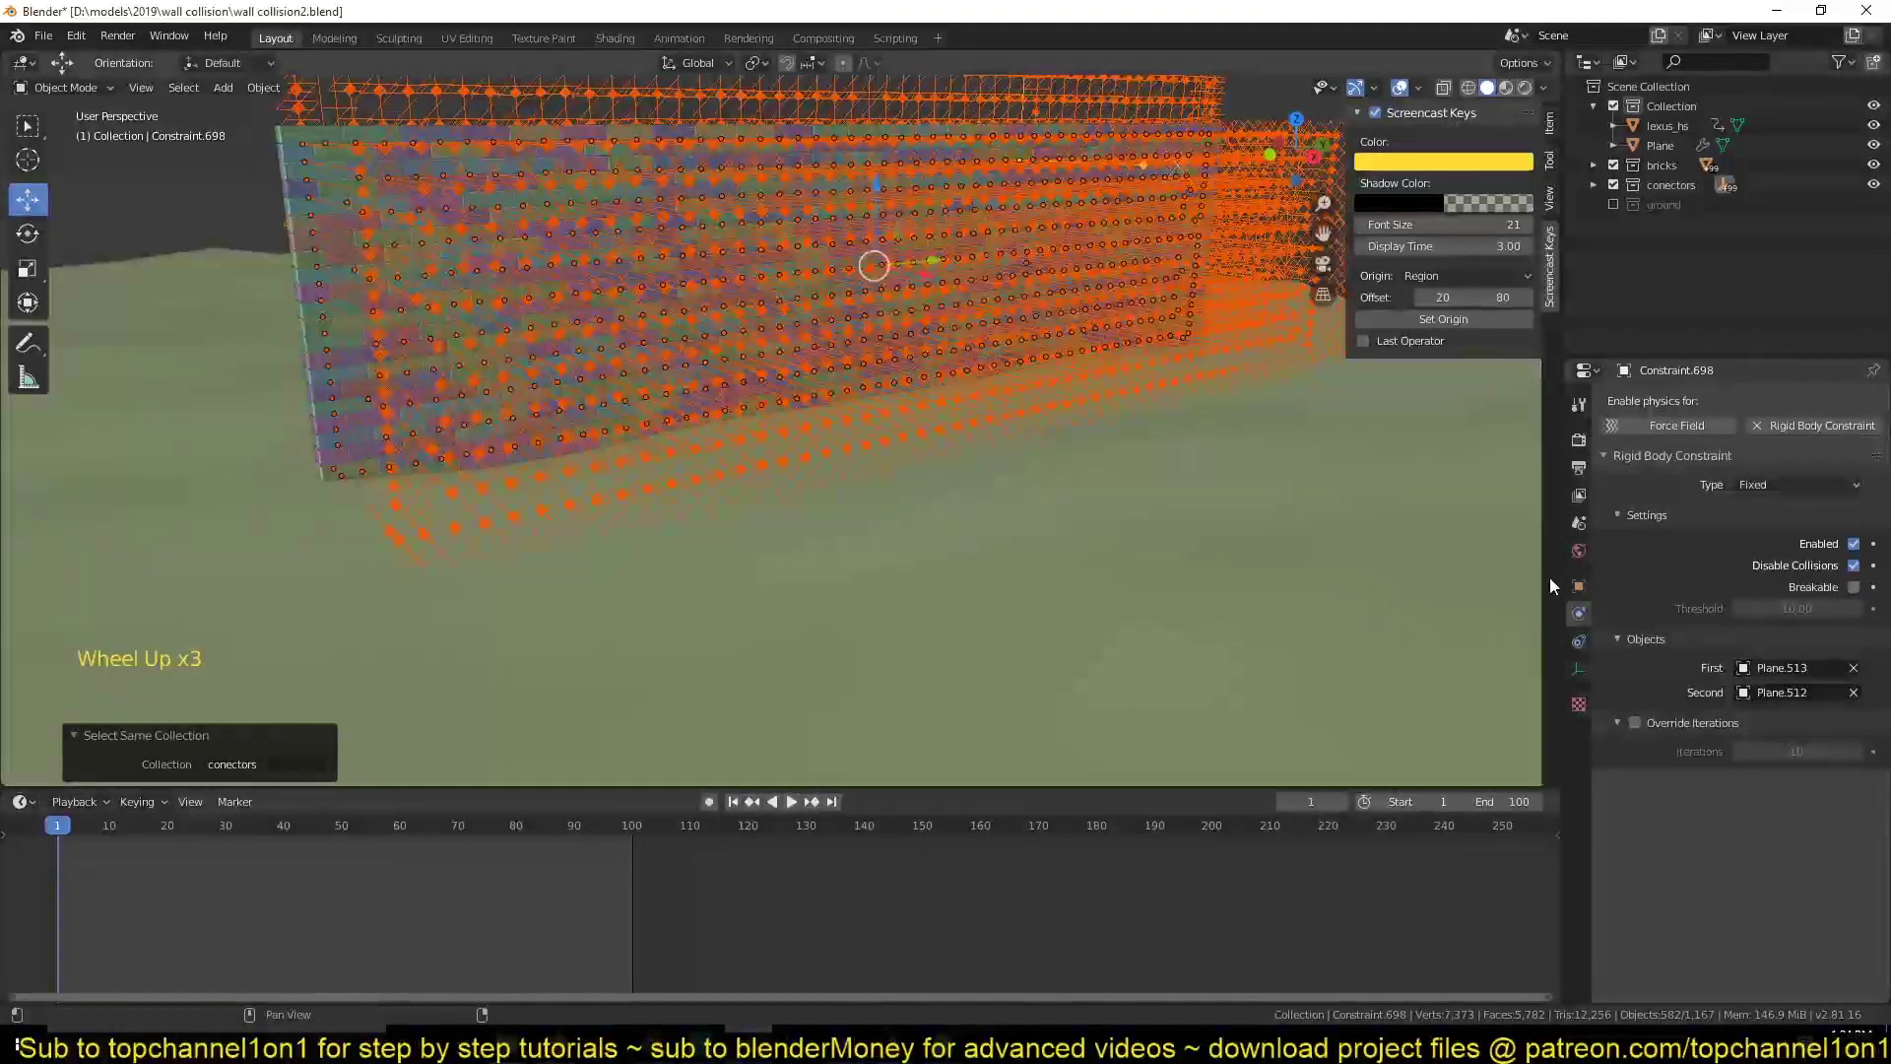
click(1862, 598)
- Copy the breakable setting to every selected constraint via Copy to Selected
scroll(down, 3)
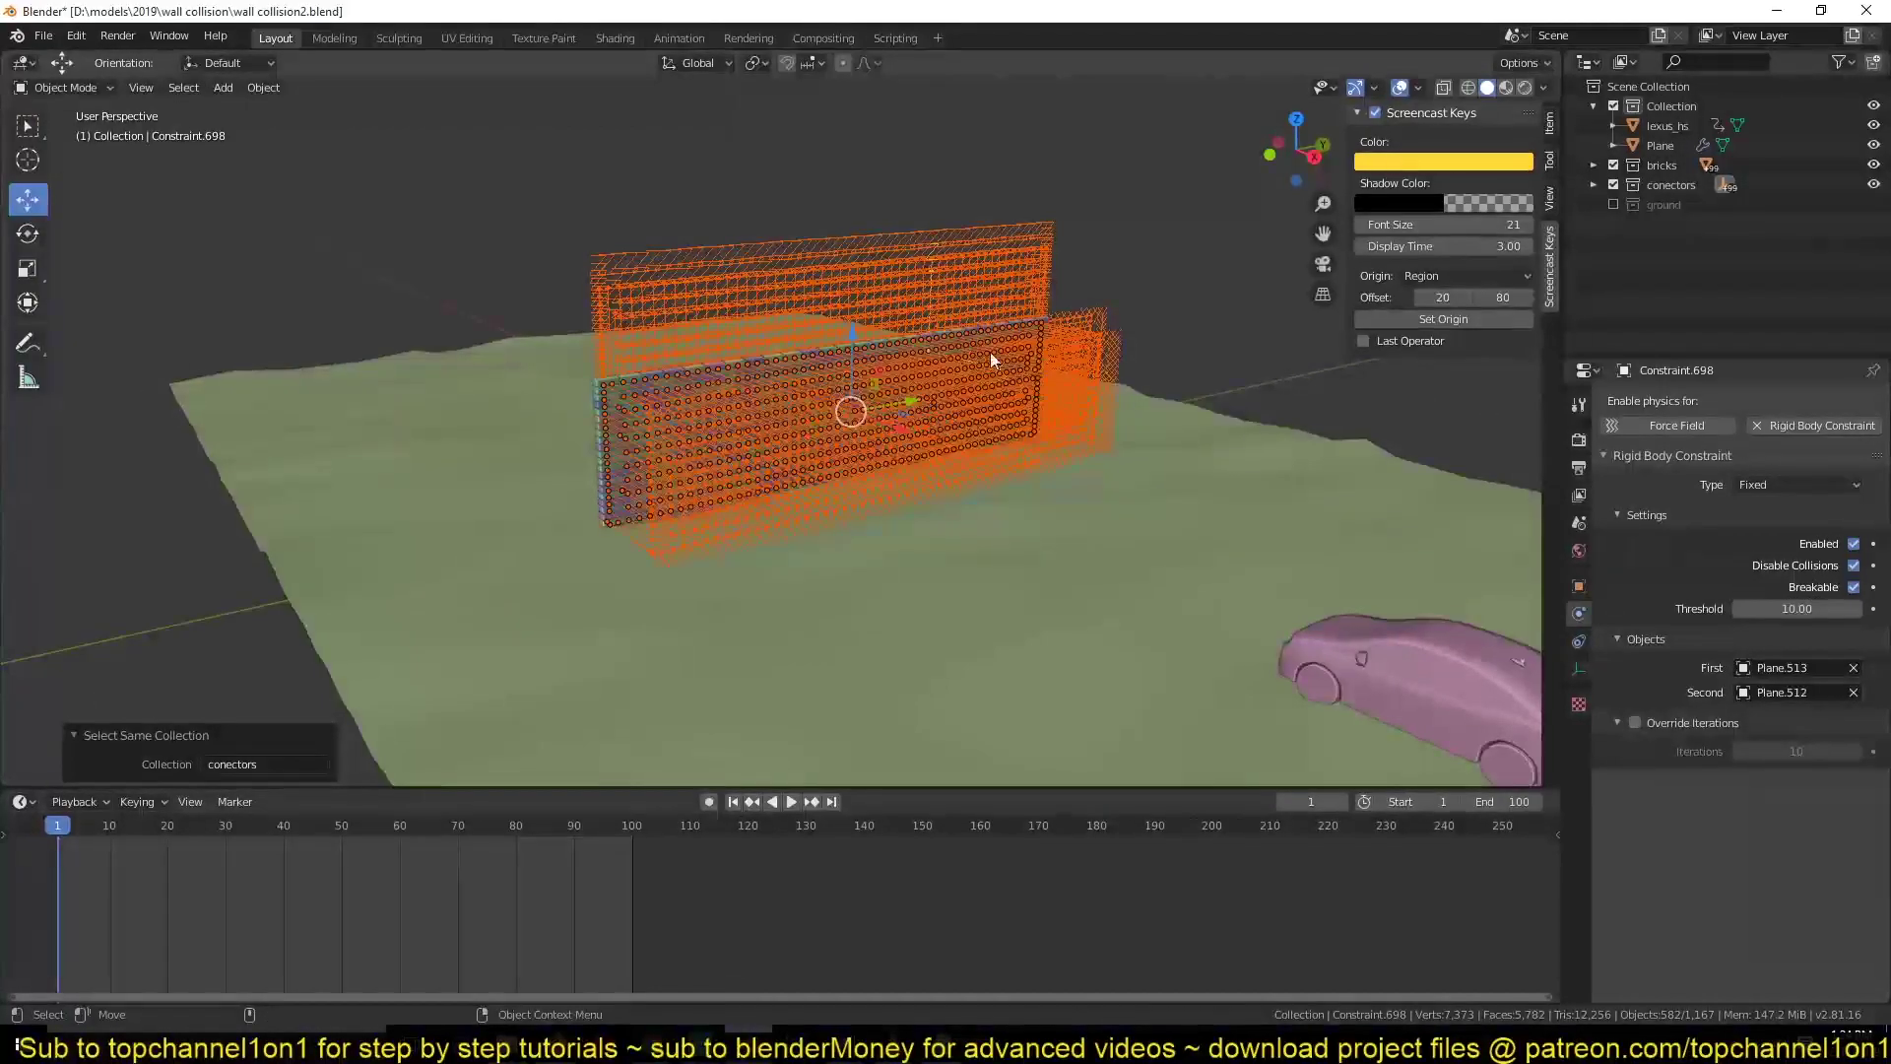
scroll(up, 3)
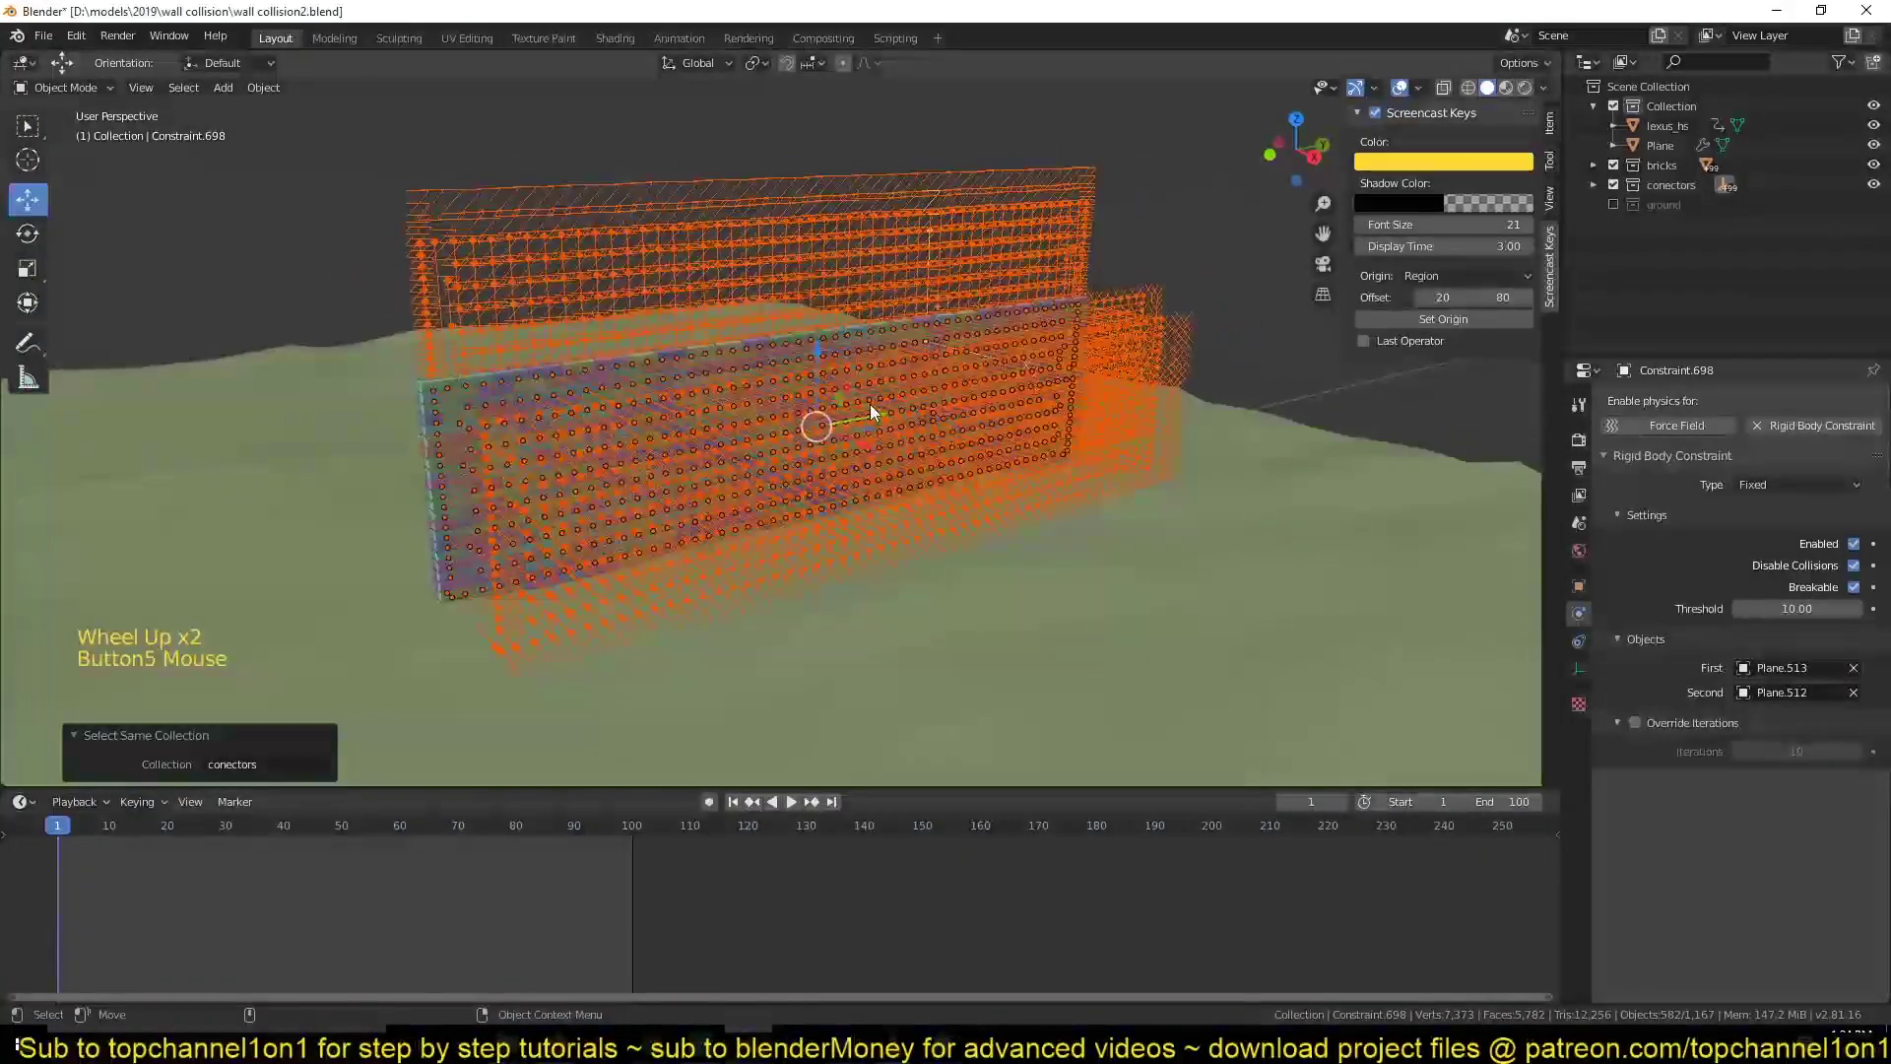
scroll(up, 3)
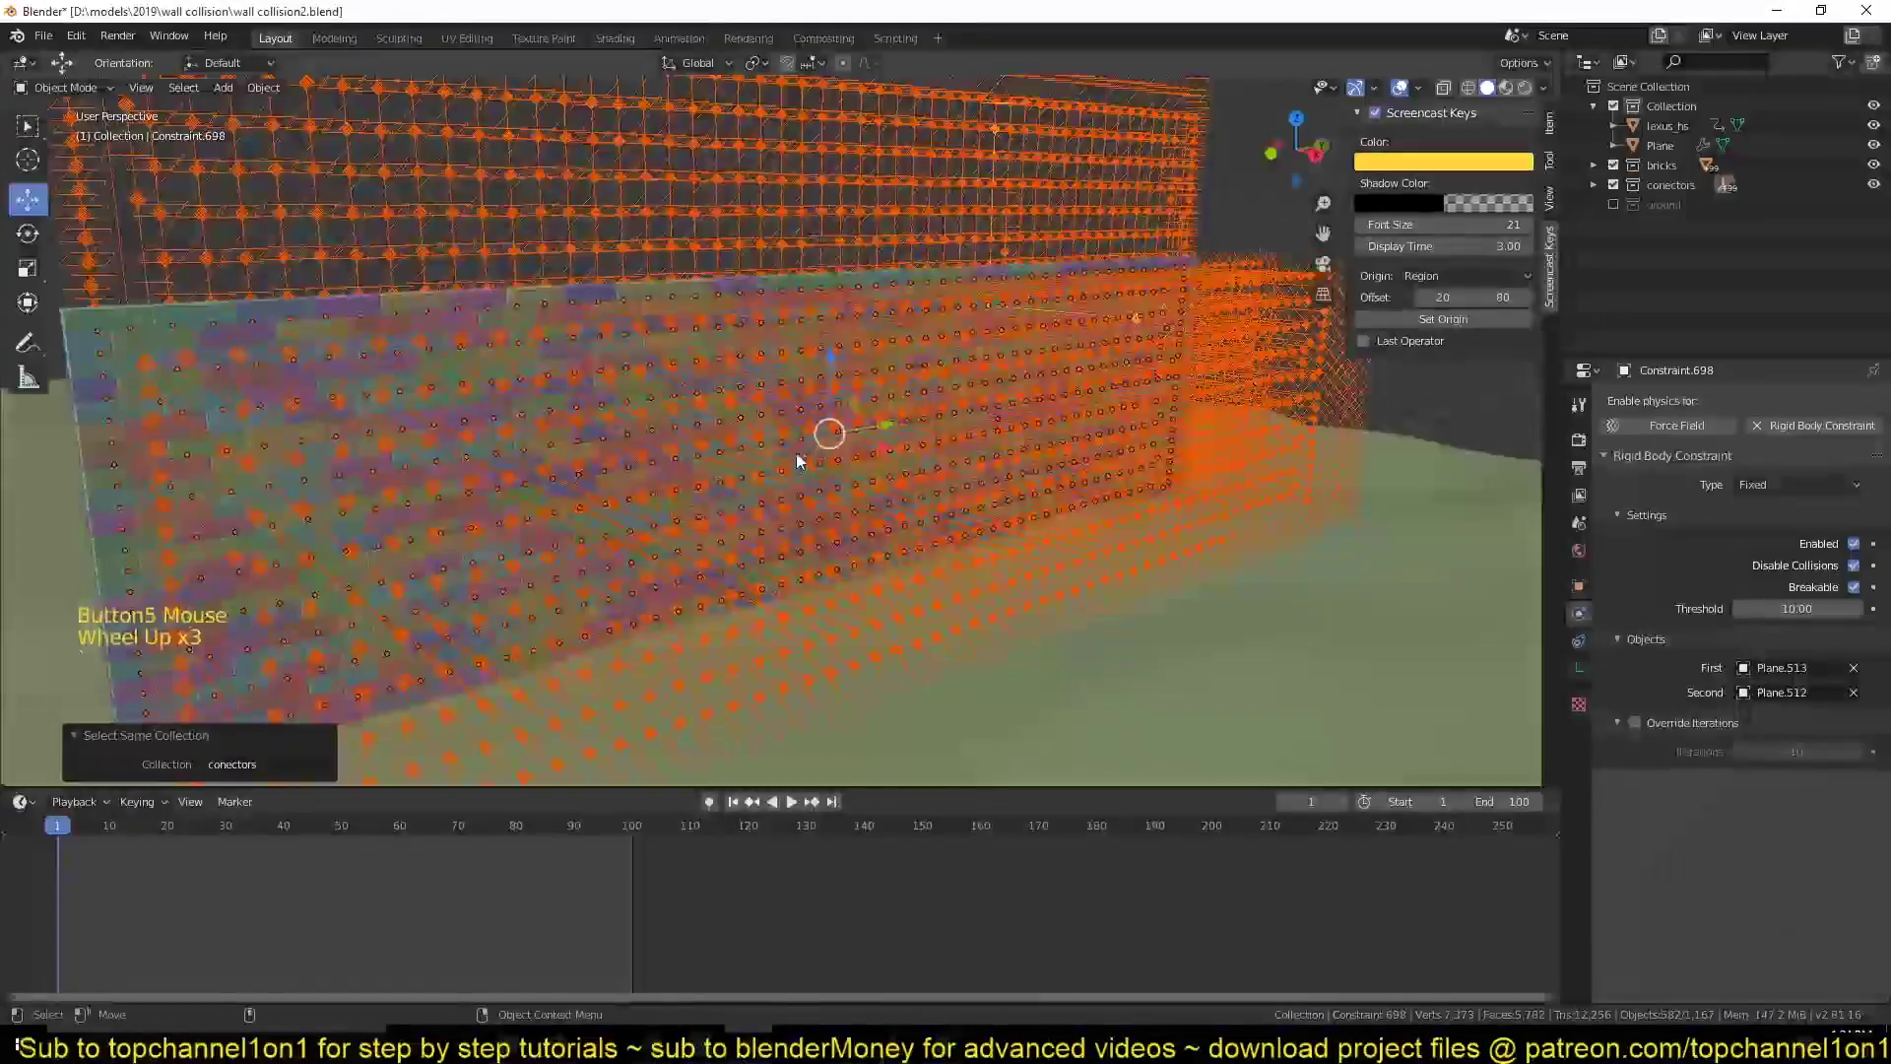
scroll(up, 3)
scroll(down, 3)
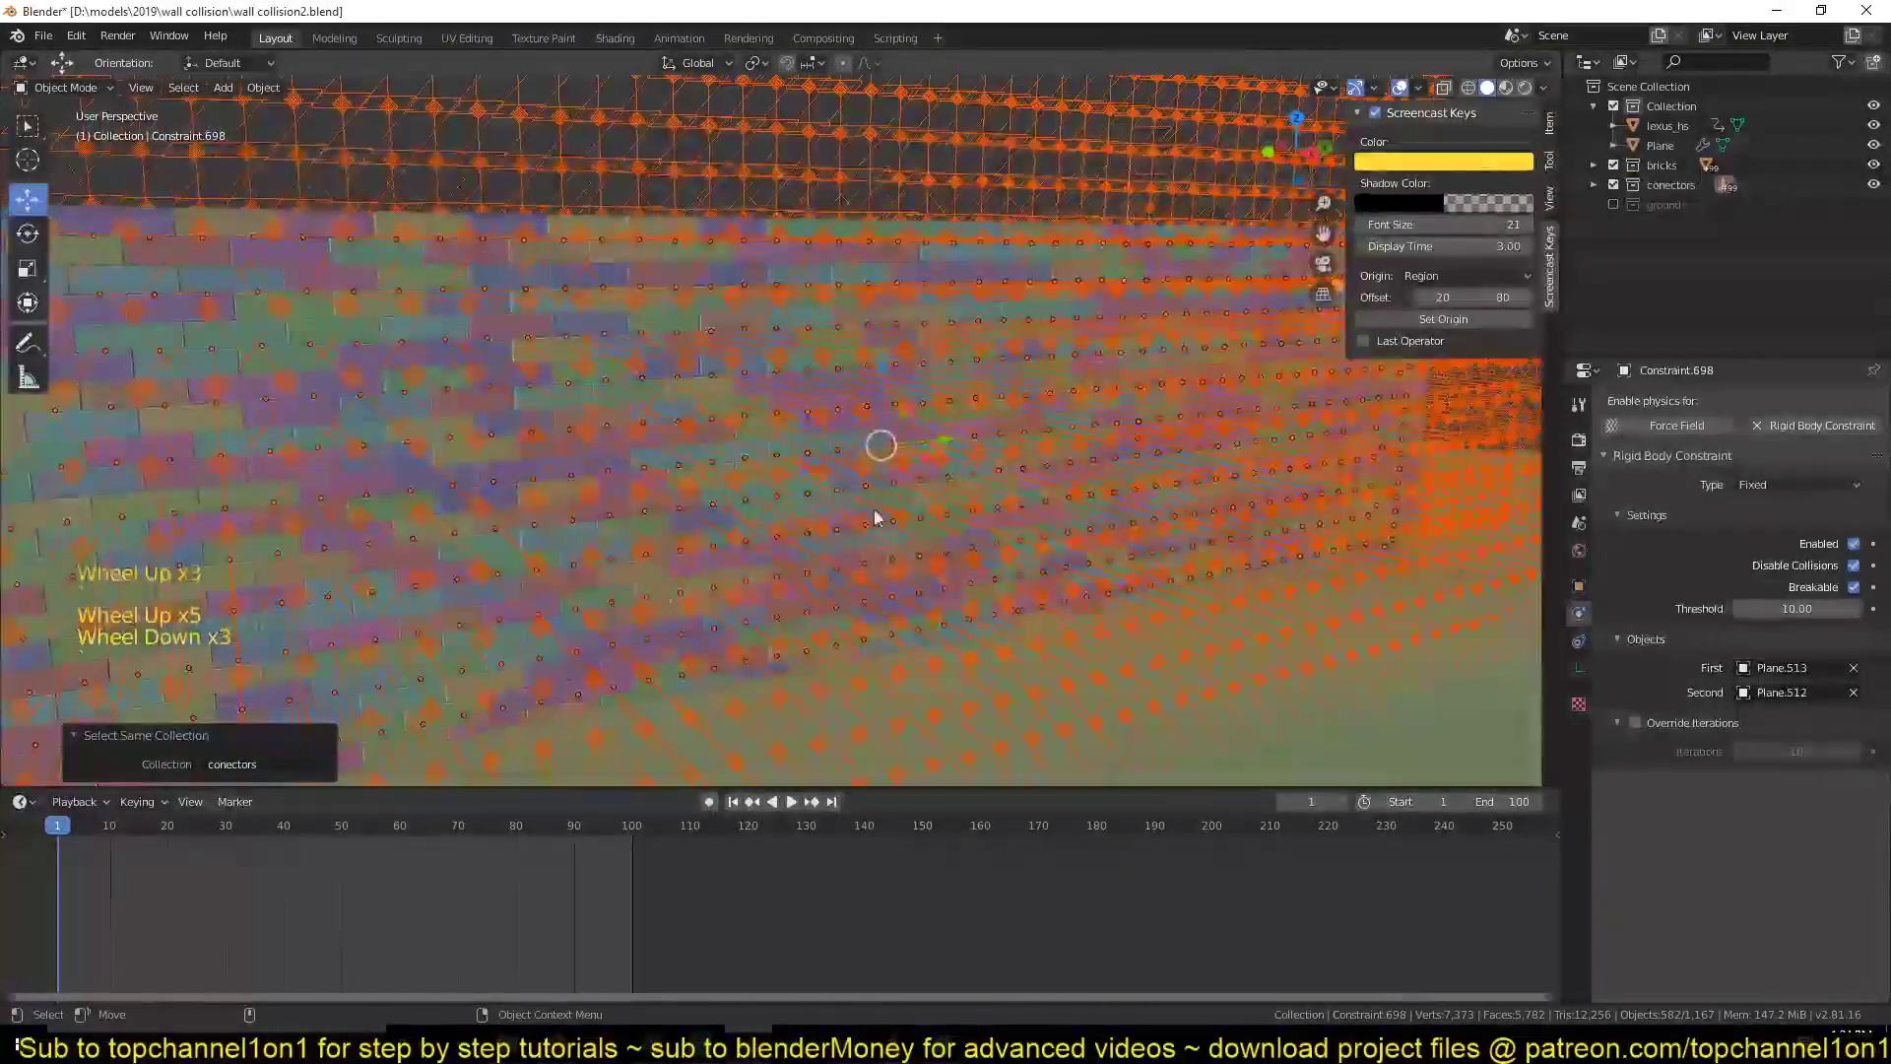
scroll(down, 3)
scroll(up, 3)
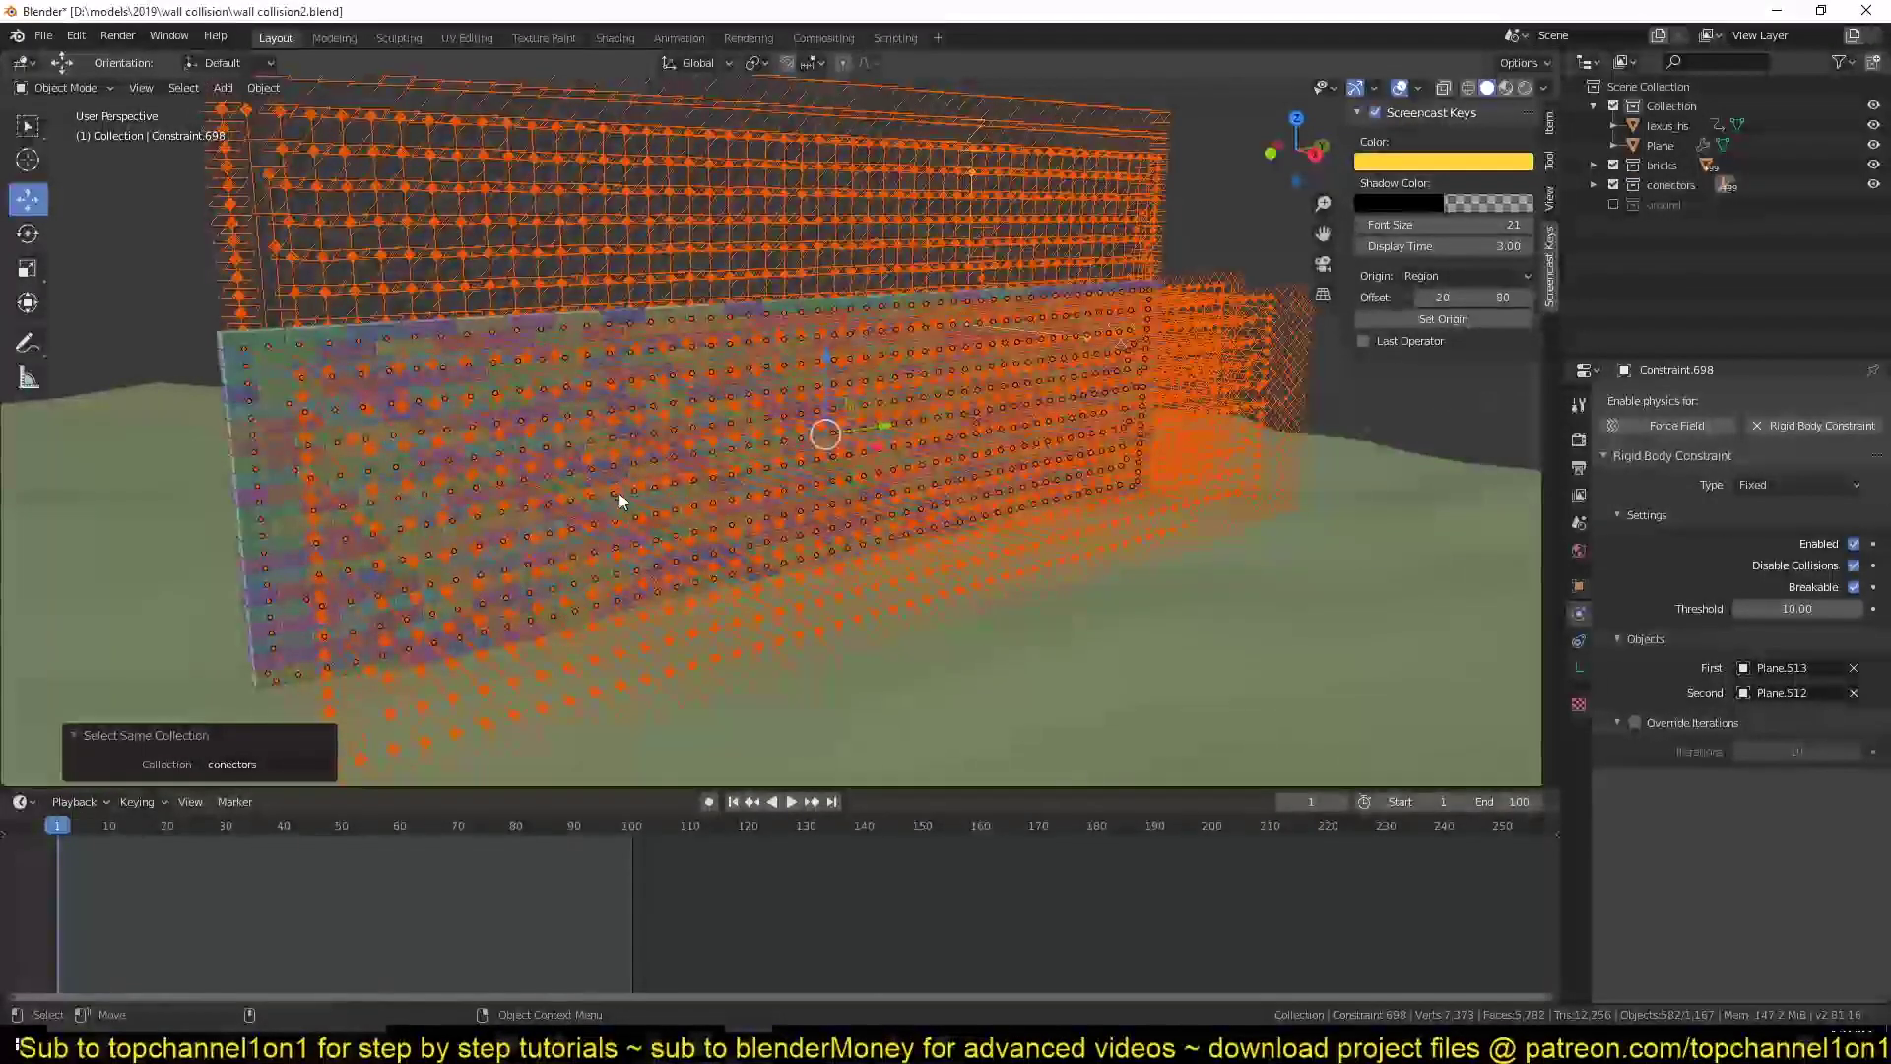
scroll(down, 3)
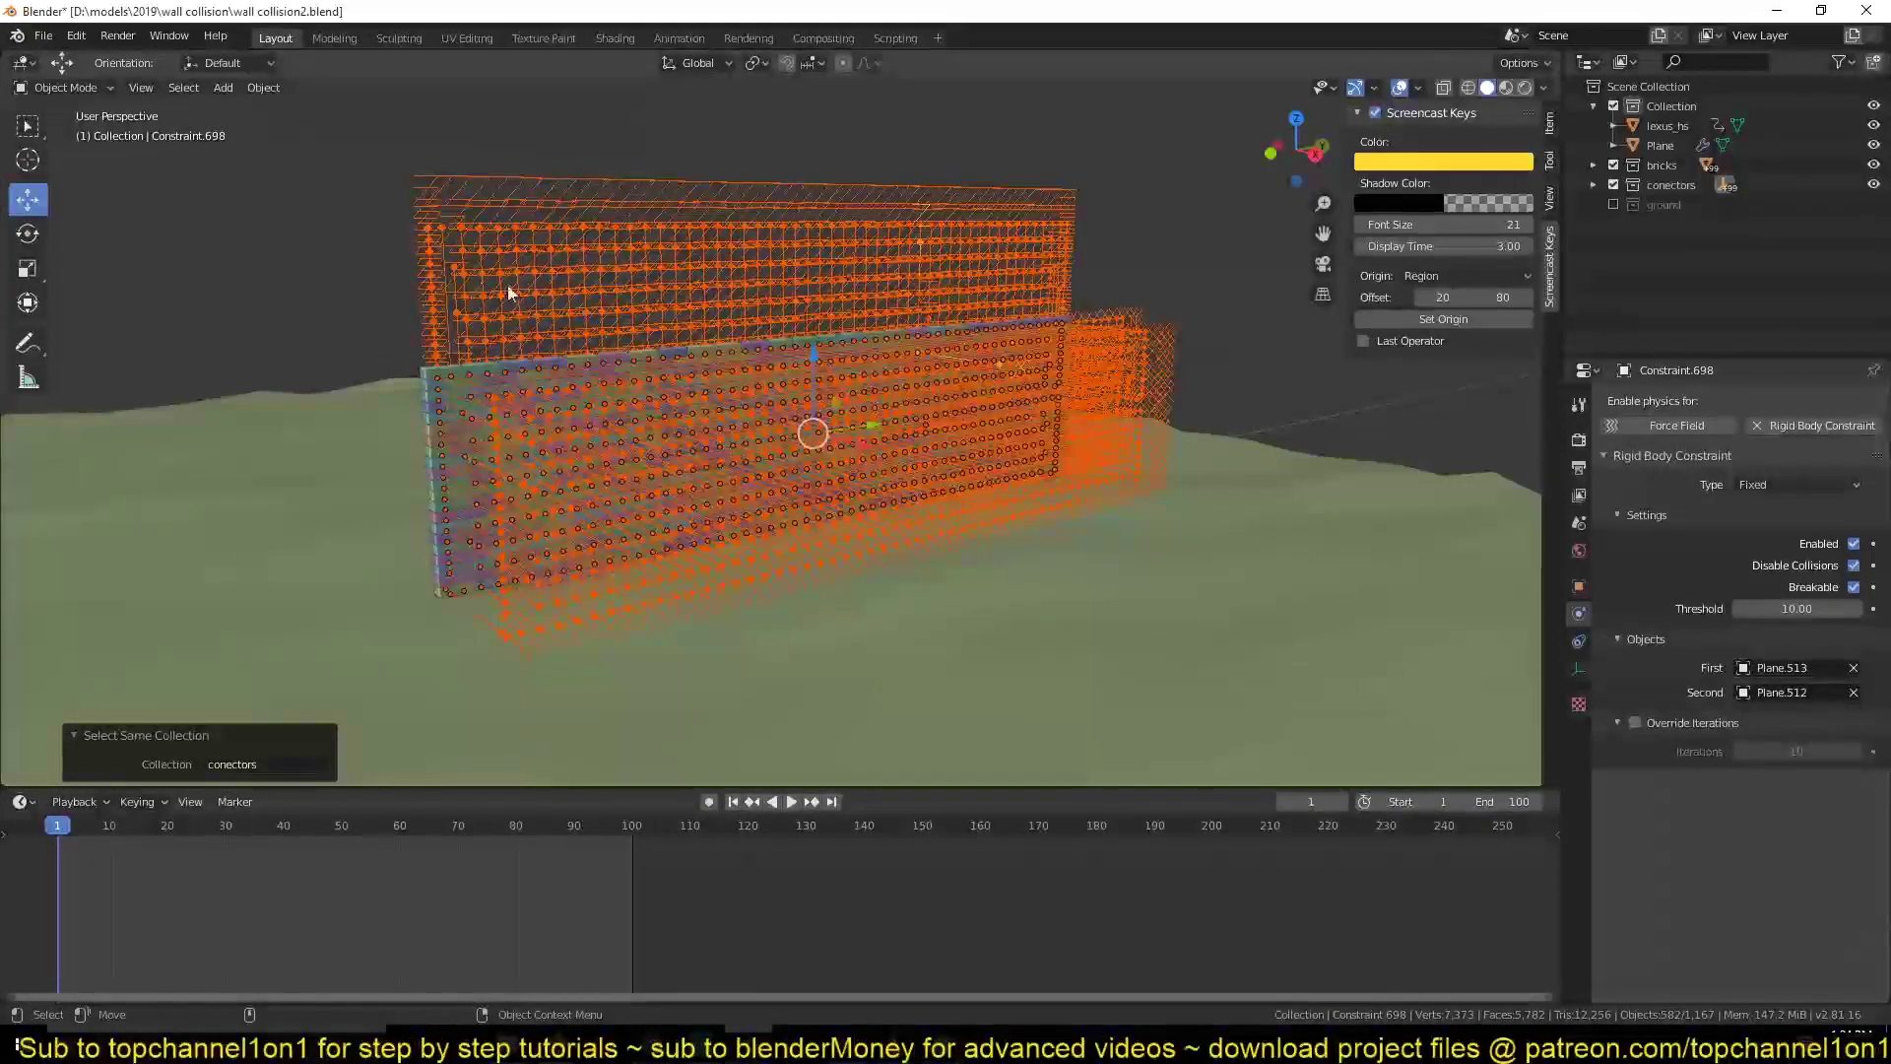
right_click(1846, 595)
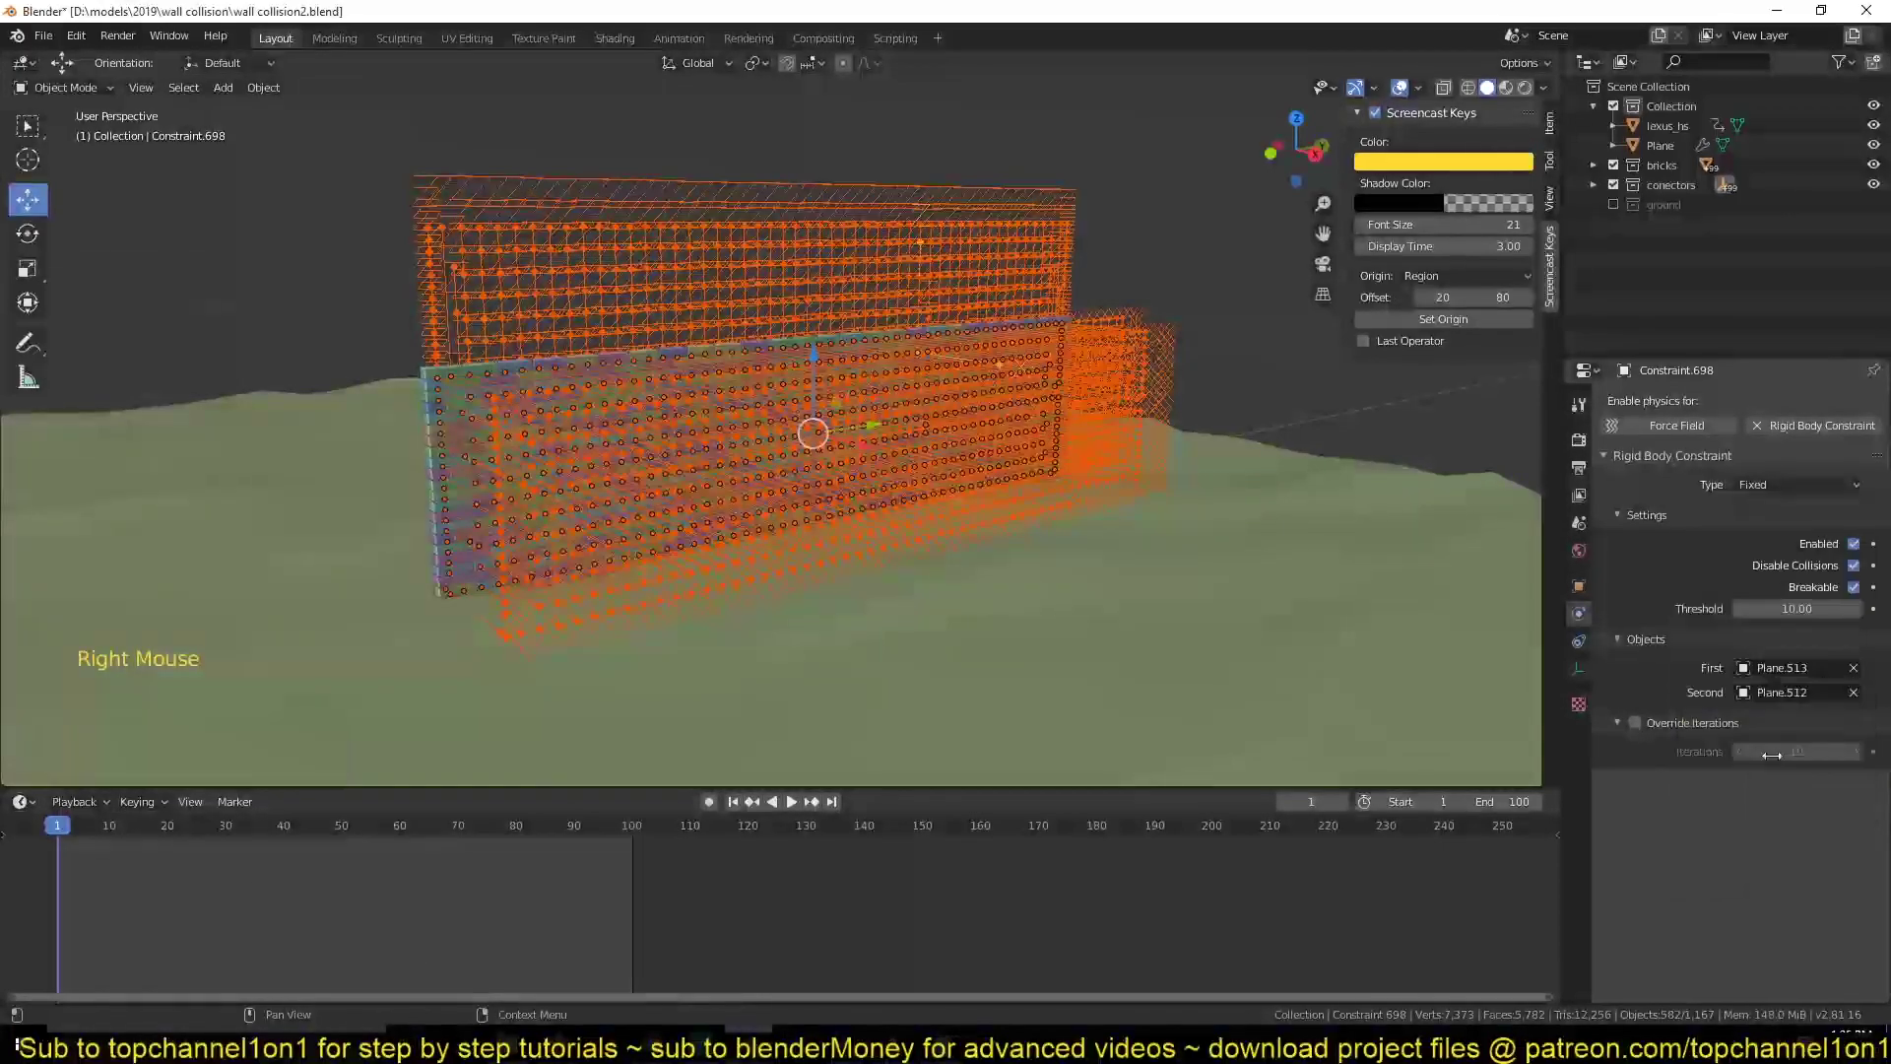
click(1194, 136)
- Play the simulation to test the wall and rewind to the first frame
scroll(down, 3)
key(space)
key(Escape)
click(1402, 92)
scroll(up, 3)
key(space)
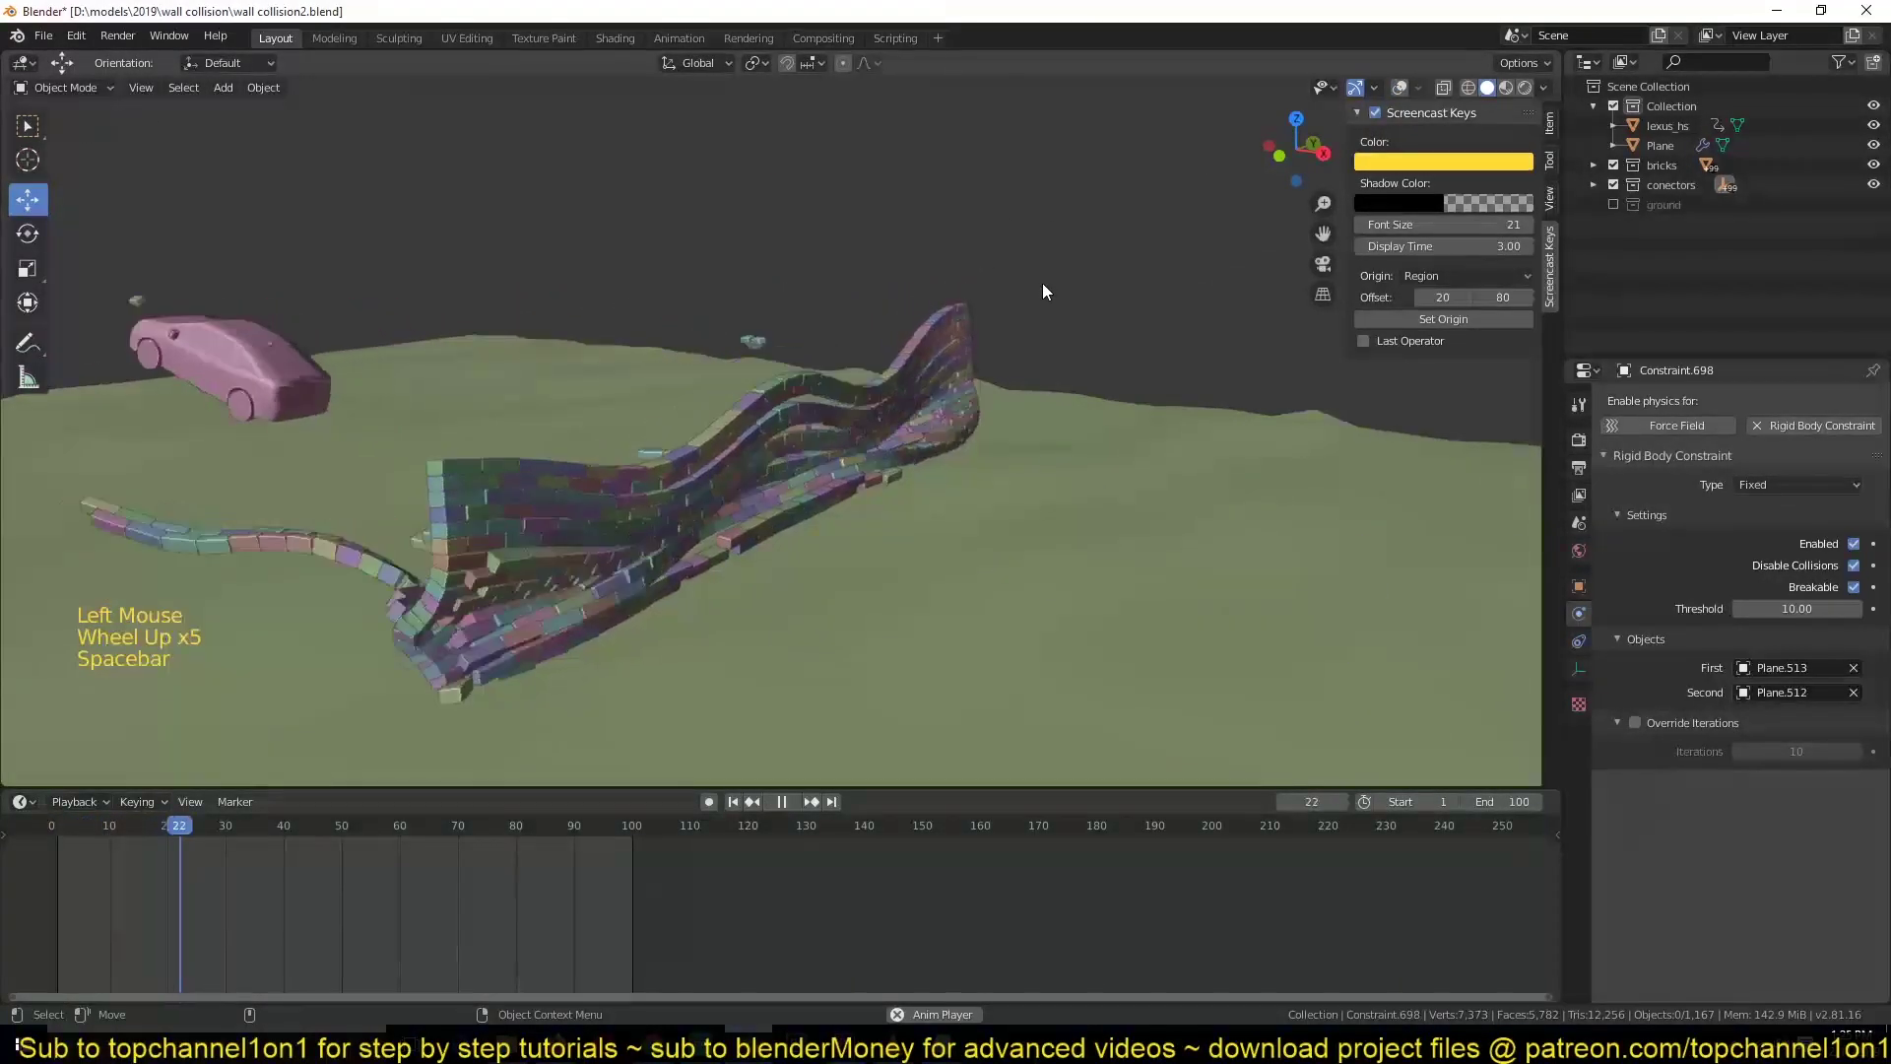
key(Escape)
key(space)
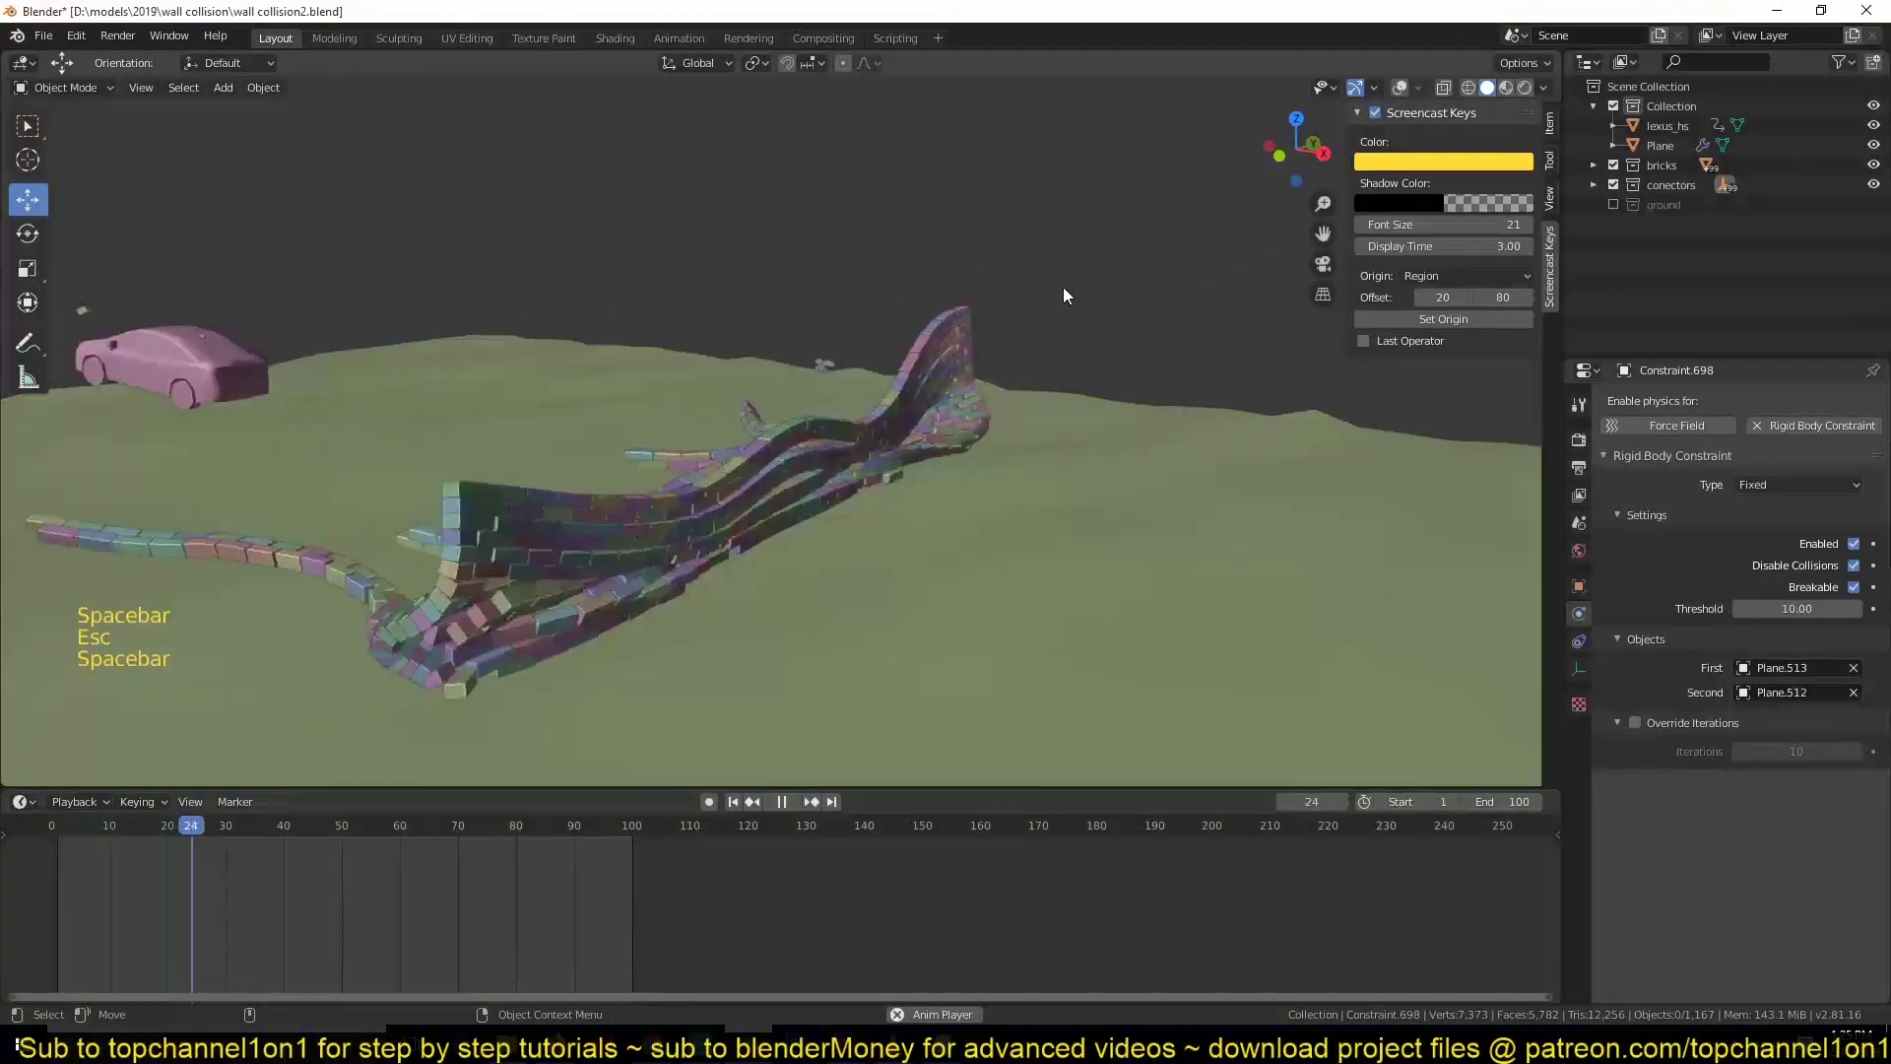
key(Escape)
- Select all bricks and set their mass to 2 kg, applied to every selected brick
click(839, 345)
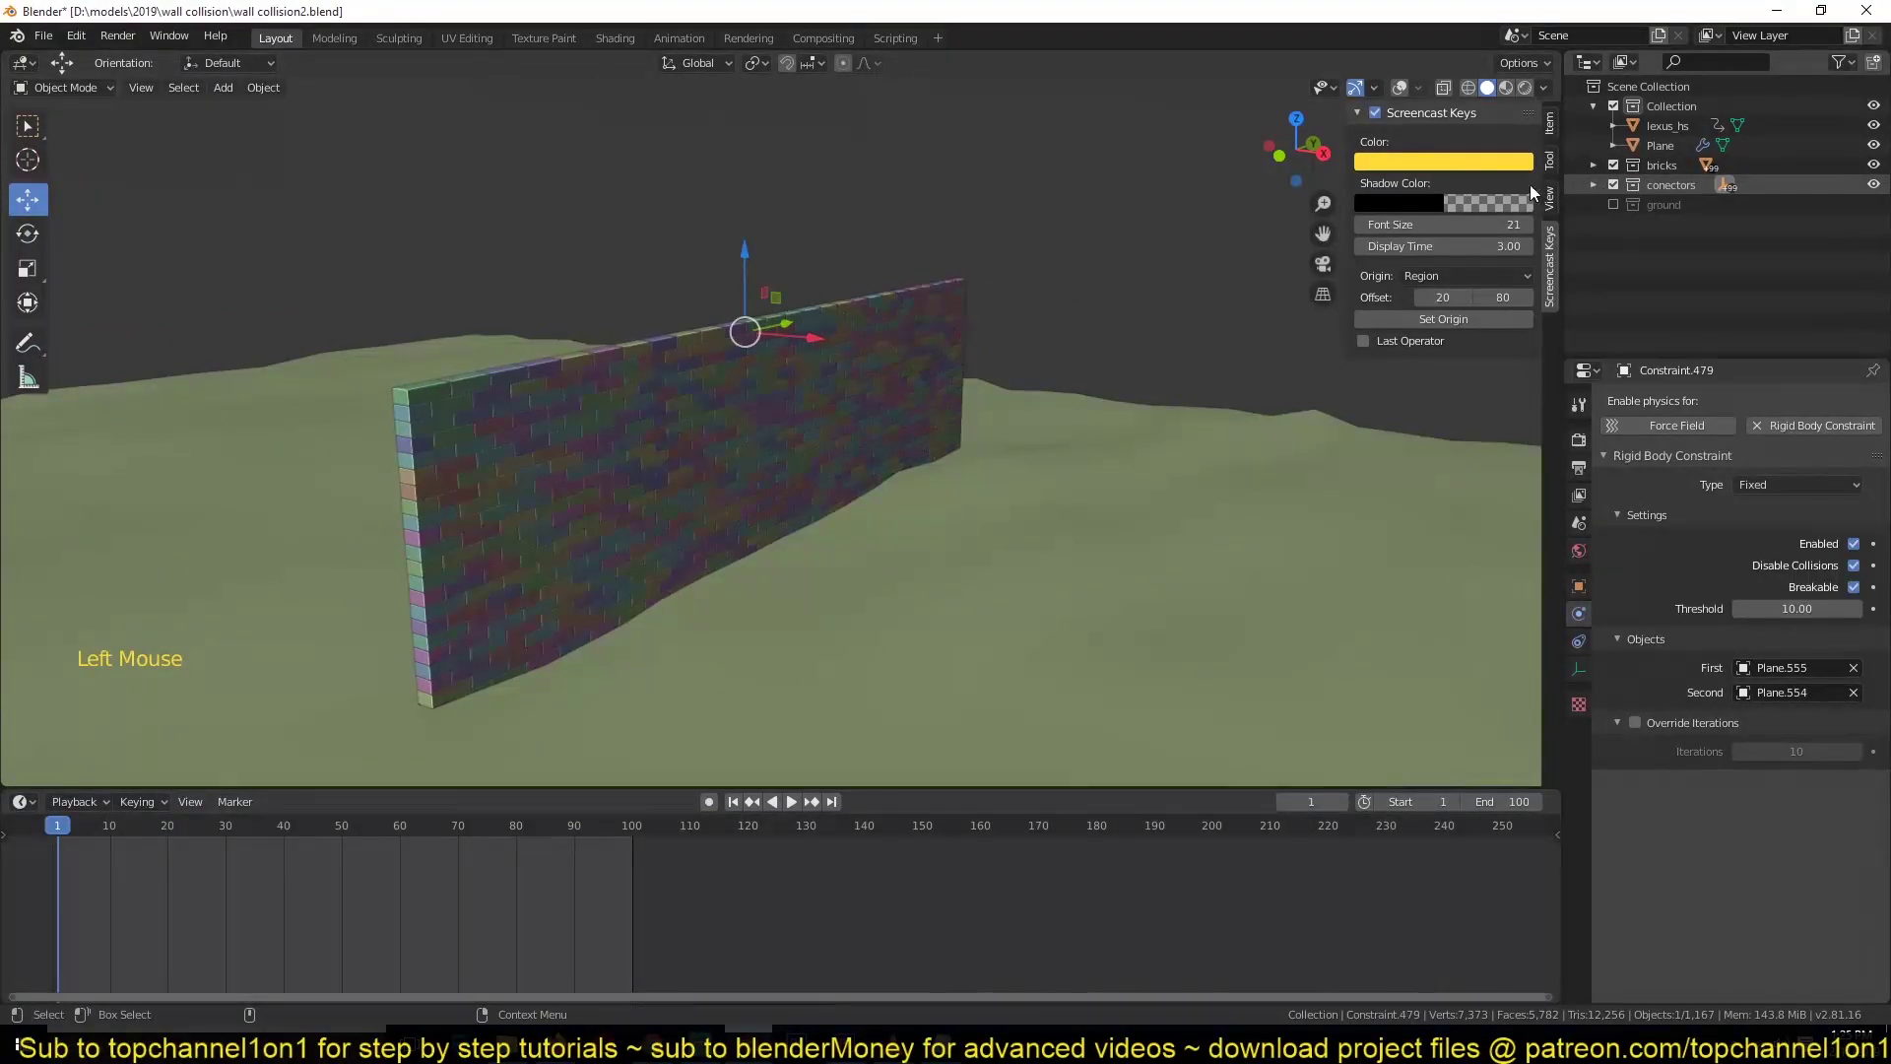
click(979, 188)
click(857, 200)
click(630, 177)
click(766, 186)
key(shift+g)
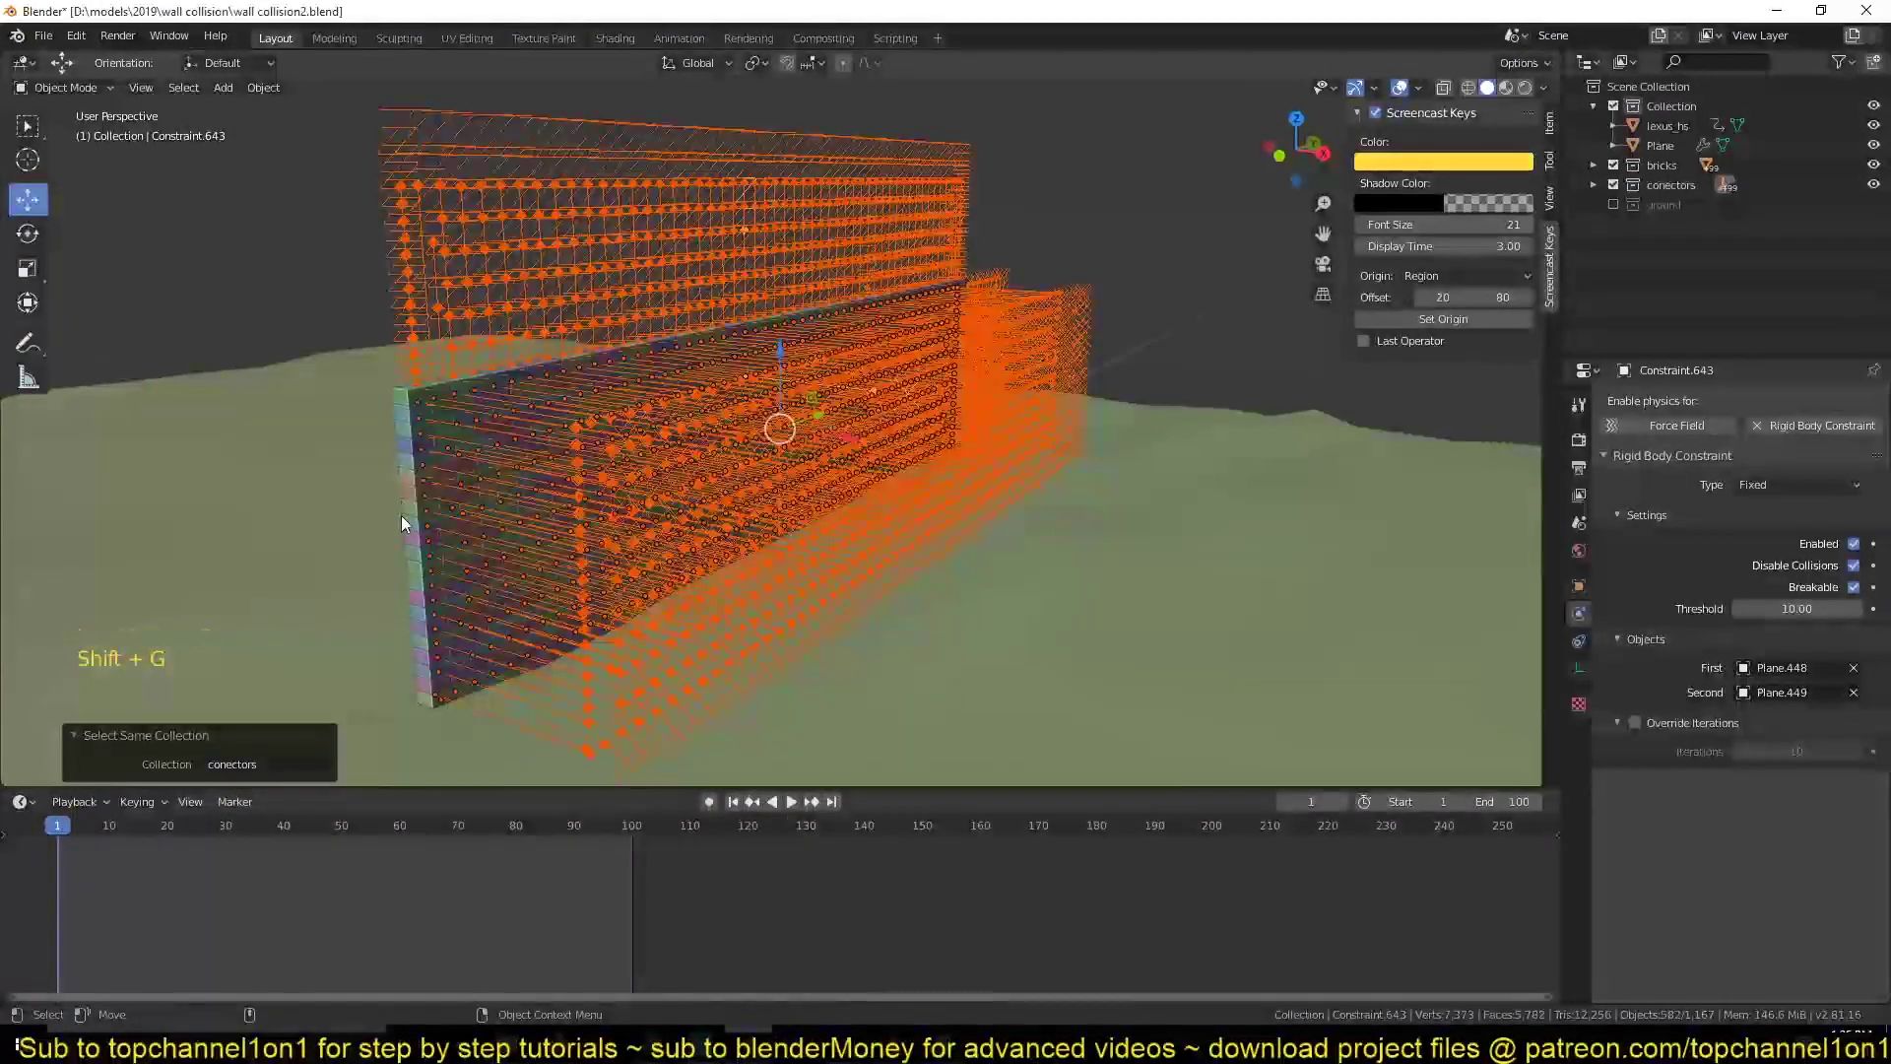
click(413, 464)
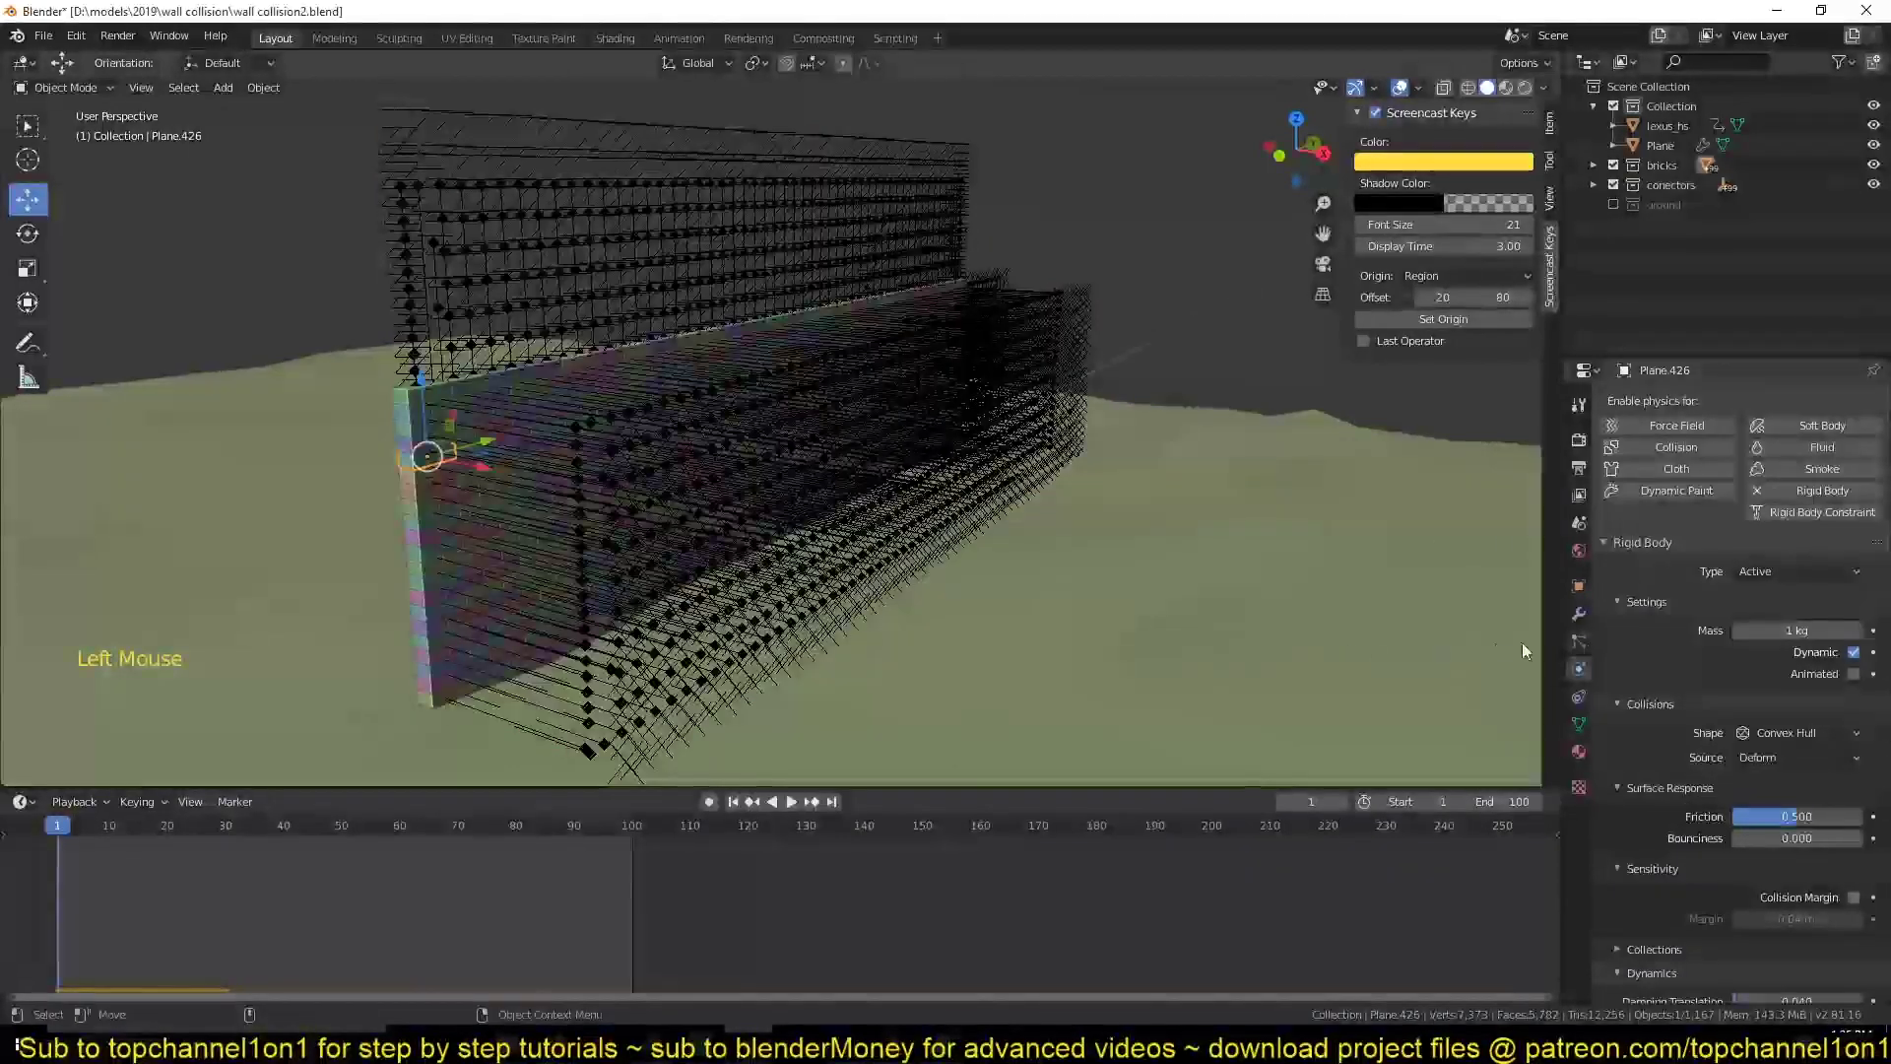
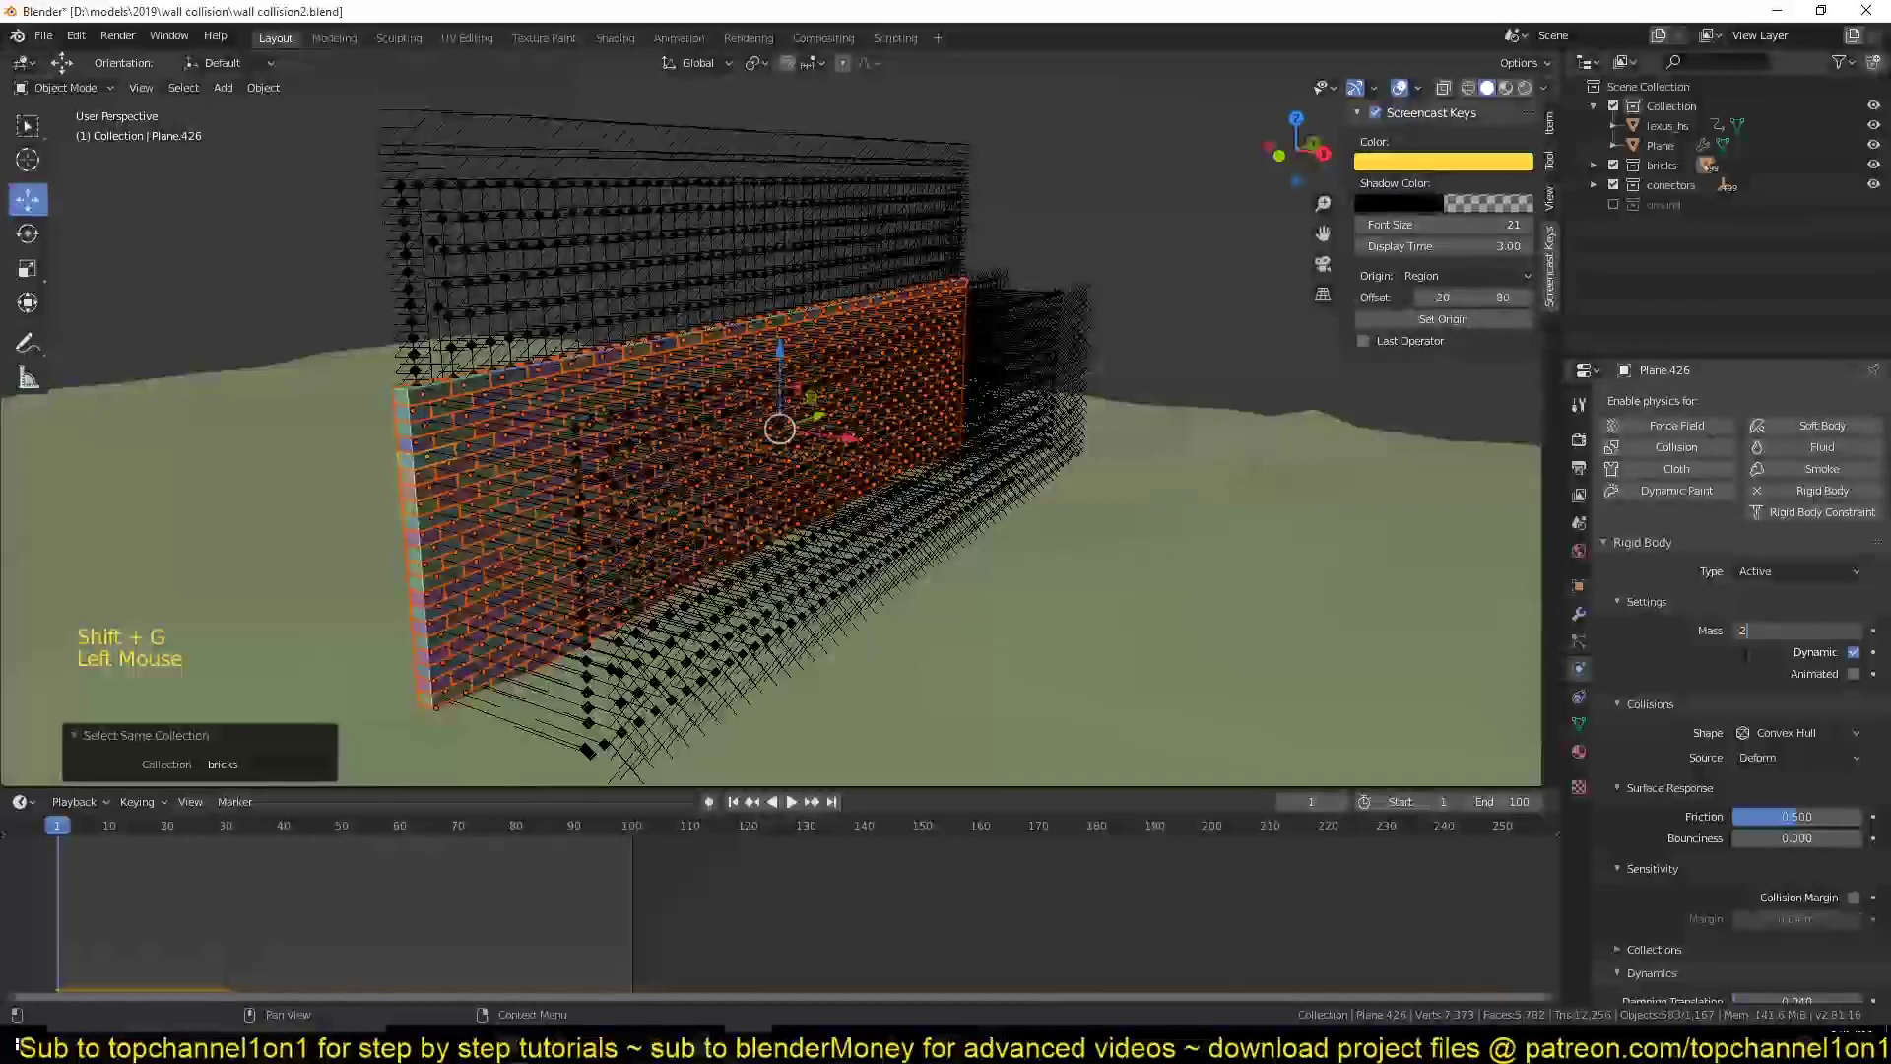
click(1171, 311)
key(space)
key(Escape)
- Select all connector constraints, lower their break threshold to 3 and hide the collection
click(900, 242)
key(shift+g)
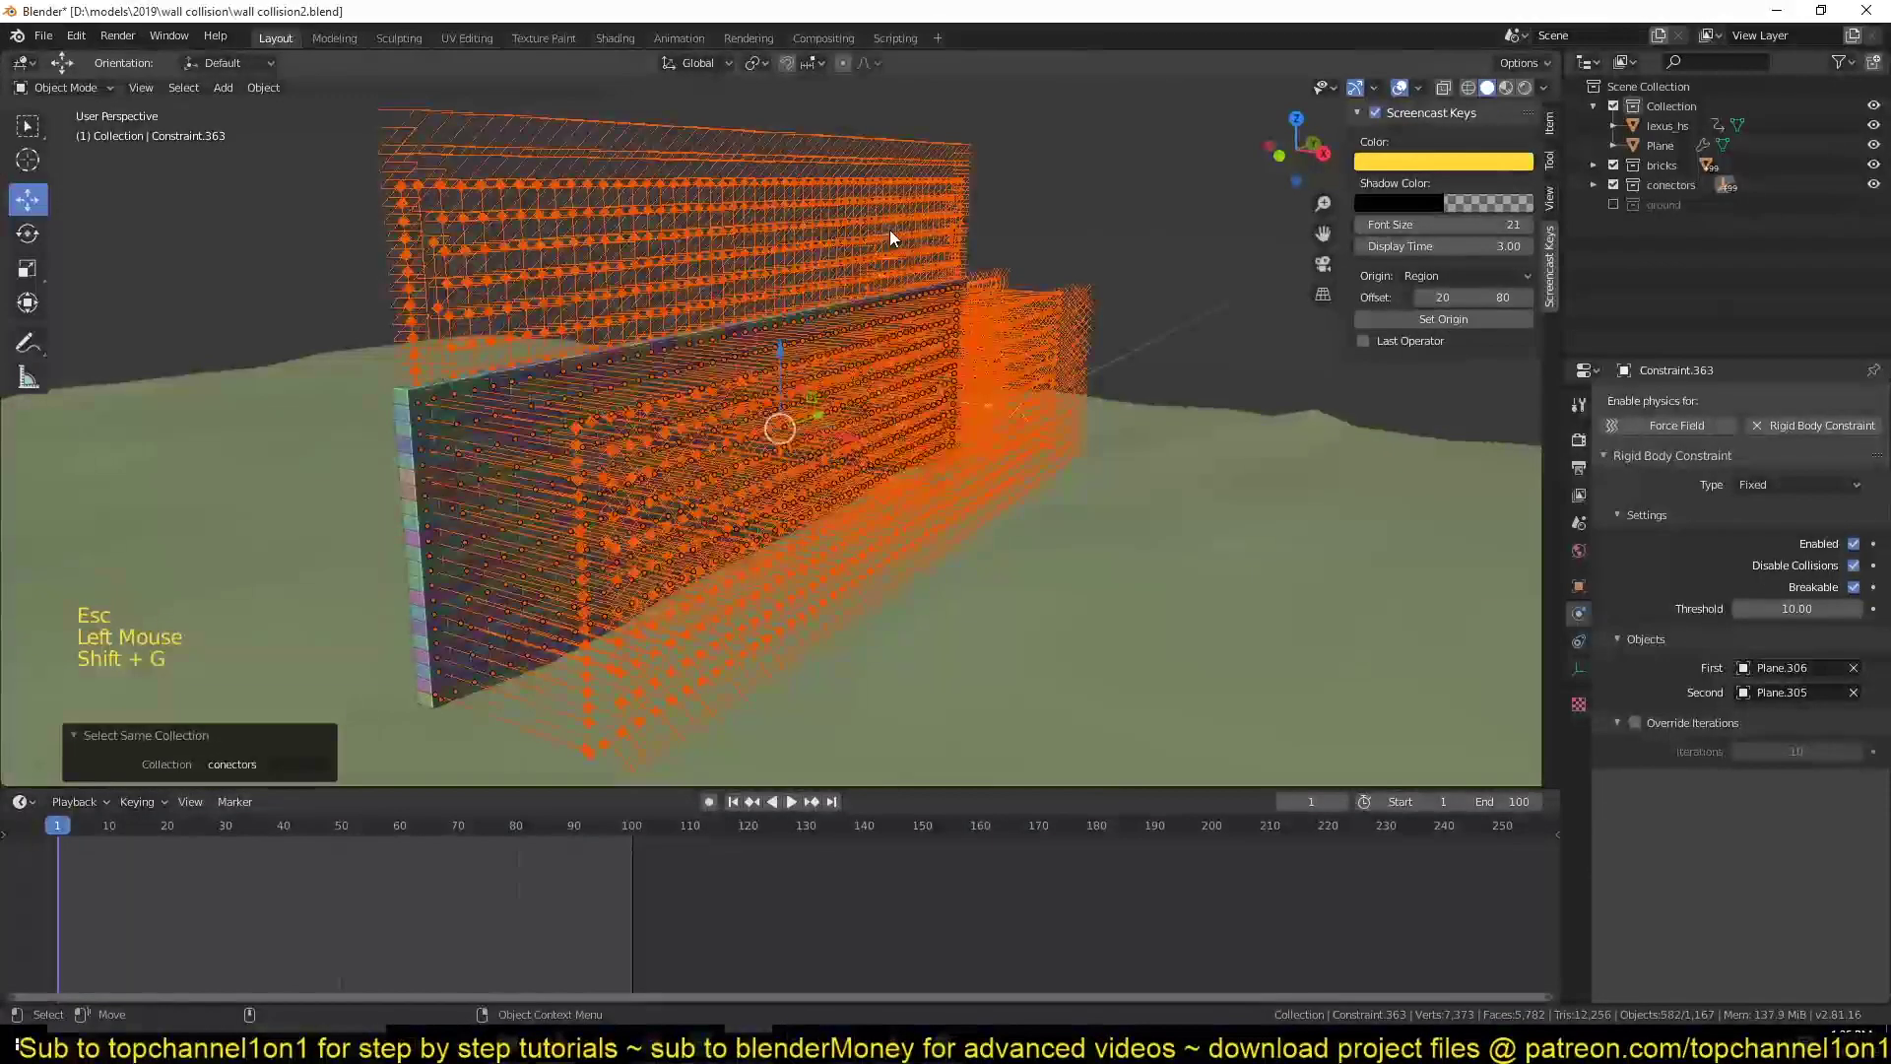
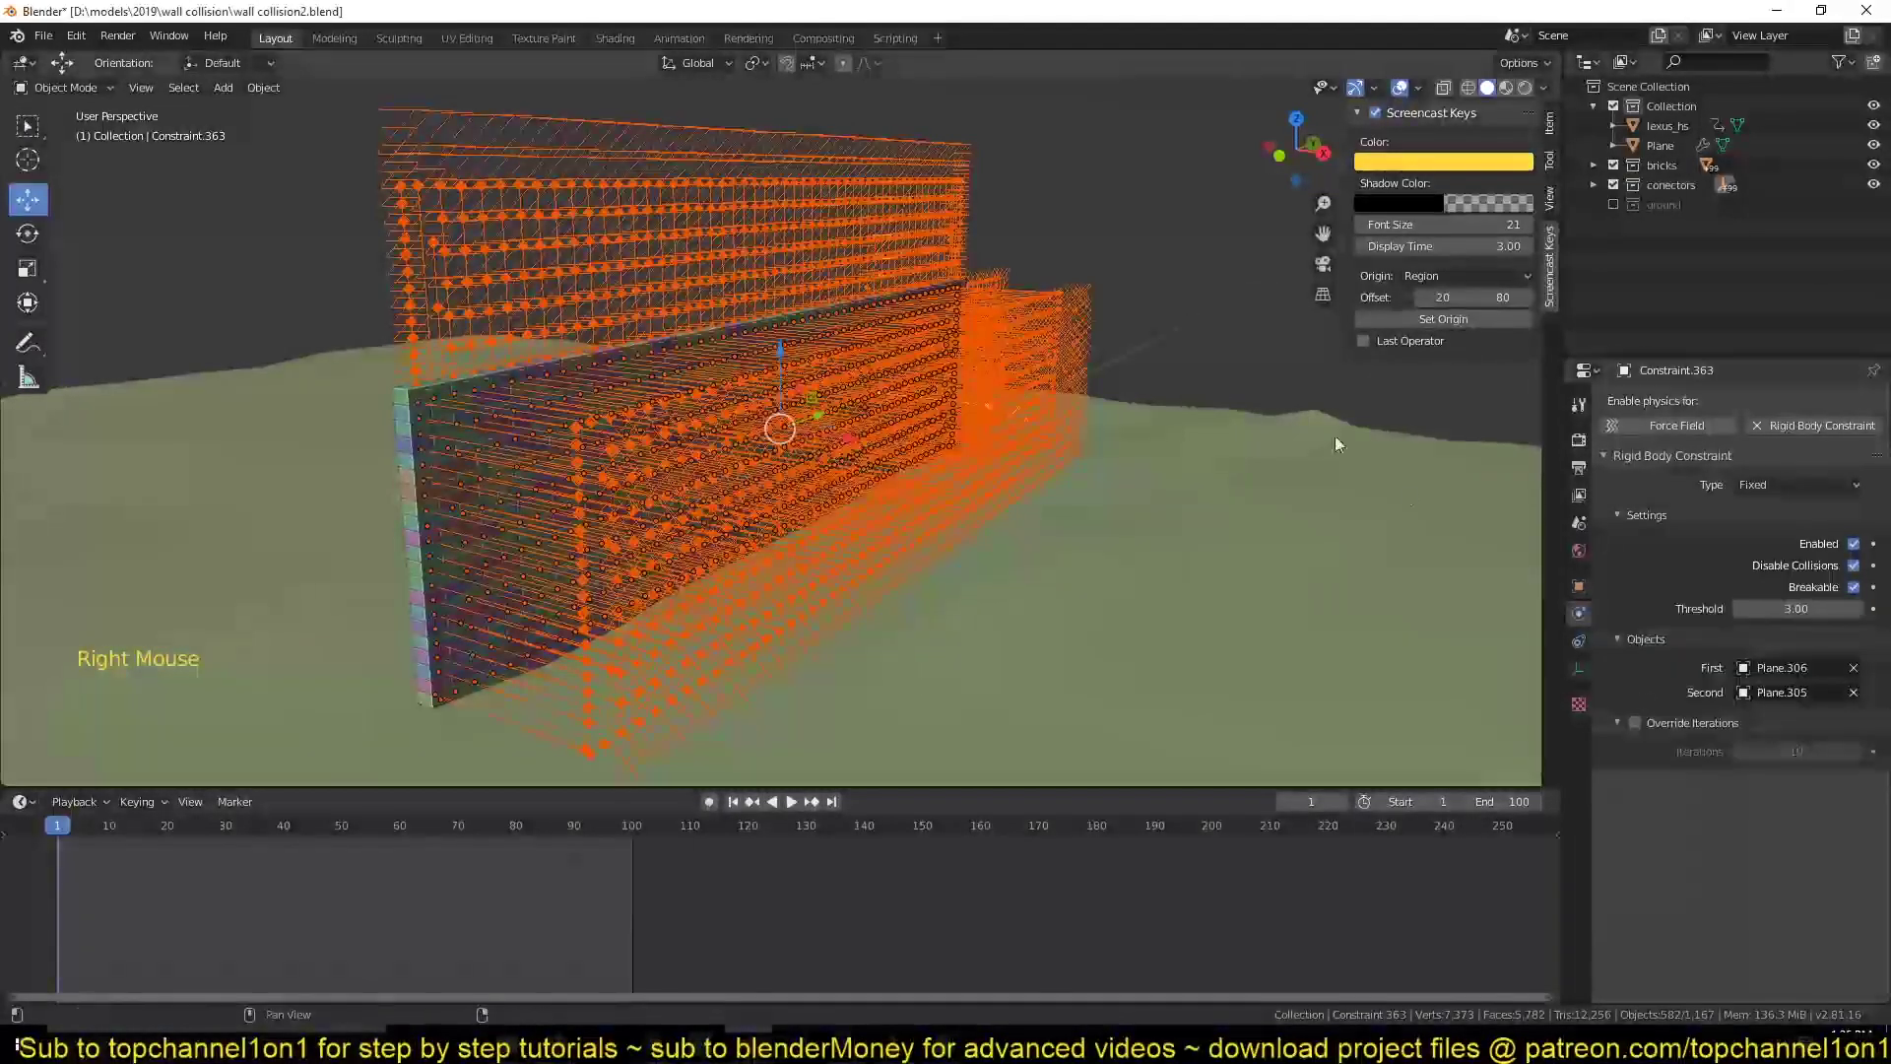
click(1210, 321)
click(1622, 192)
- Play the simulation repeatedly to watch the car smash a hole through the wall, then rewind
key(space)
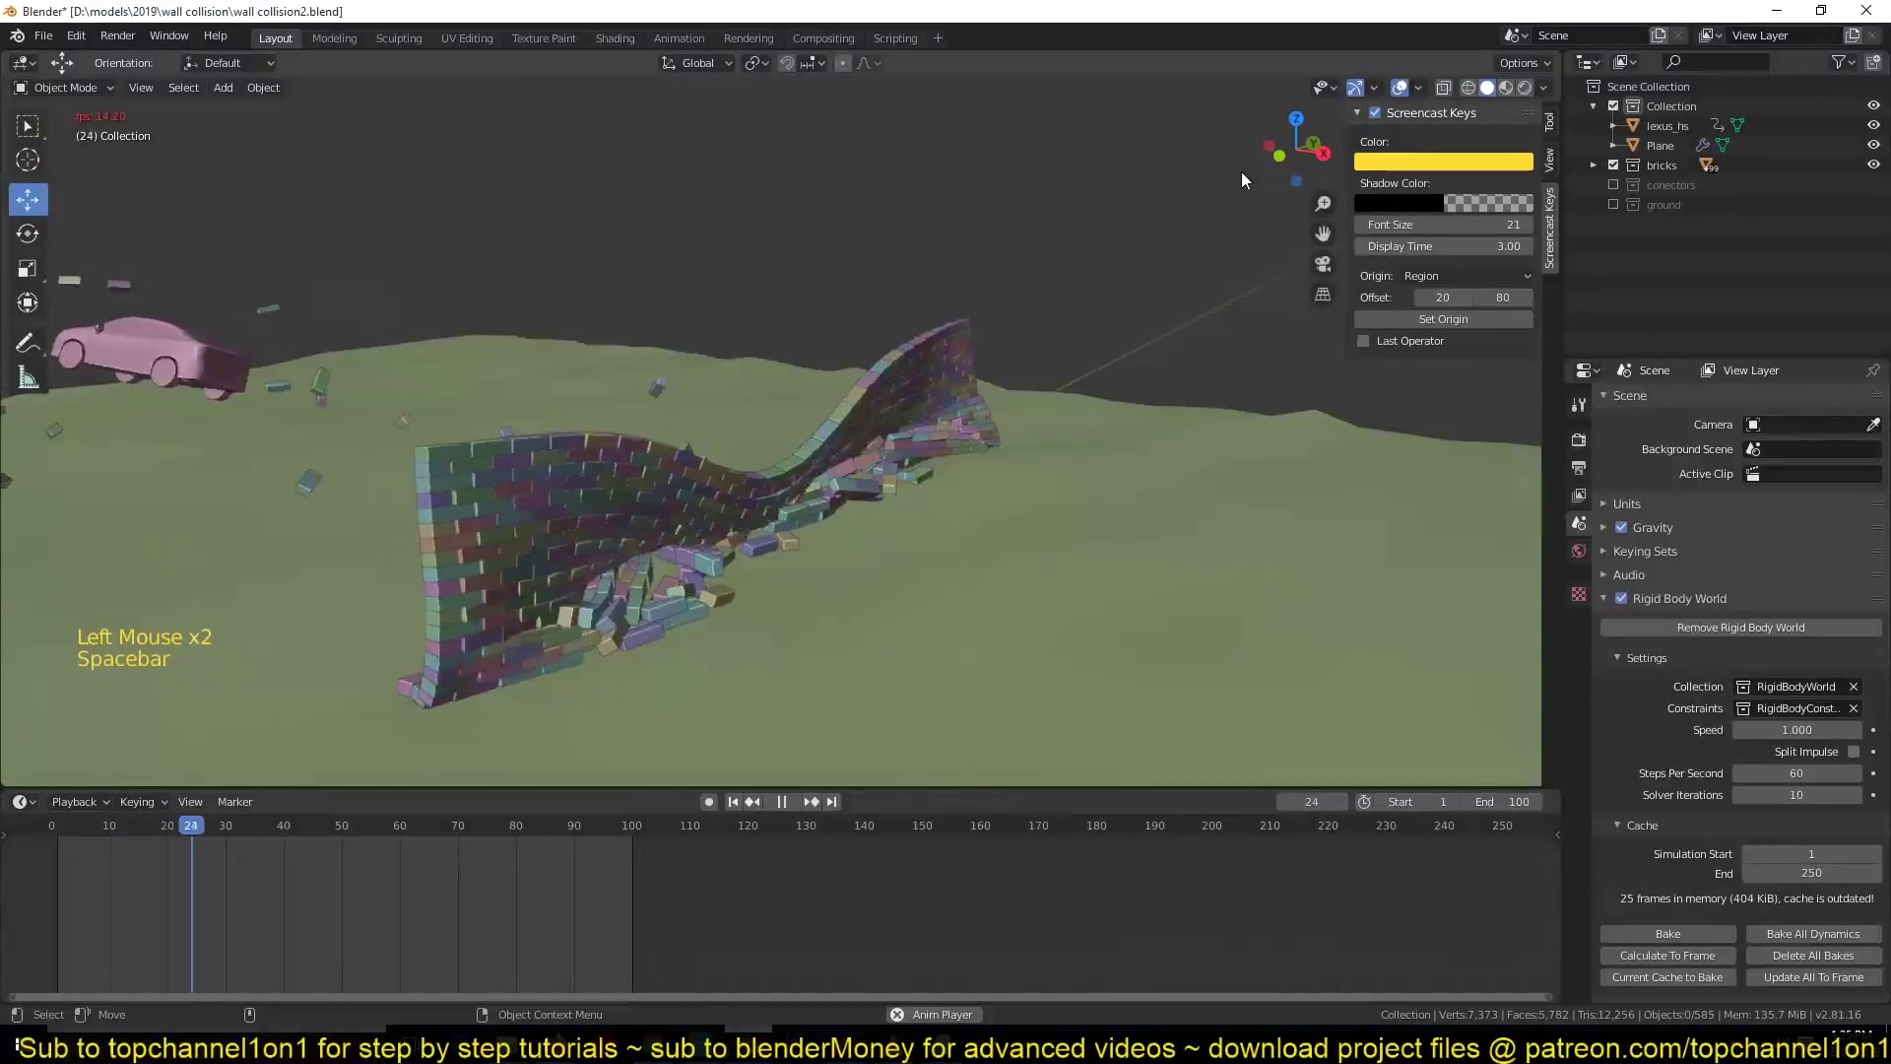
key(Escape)
key(space)
key(Escape)
key(space)
key(Escape)
key(space)
key(Escape)
key(space)
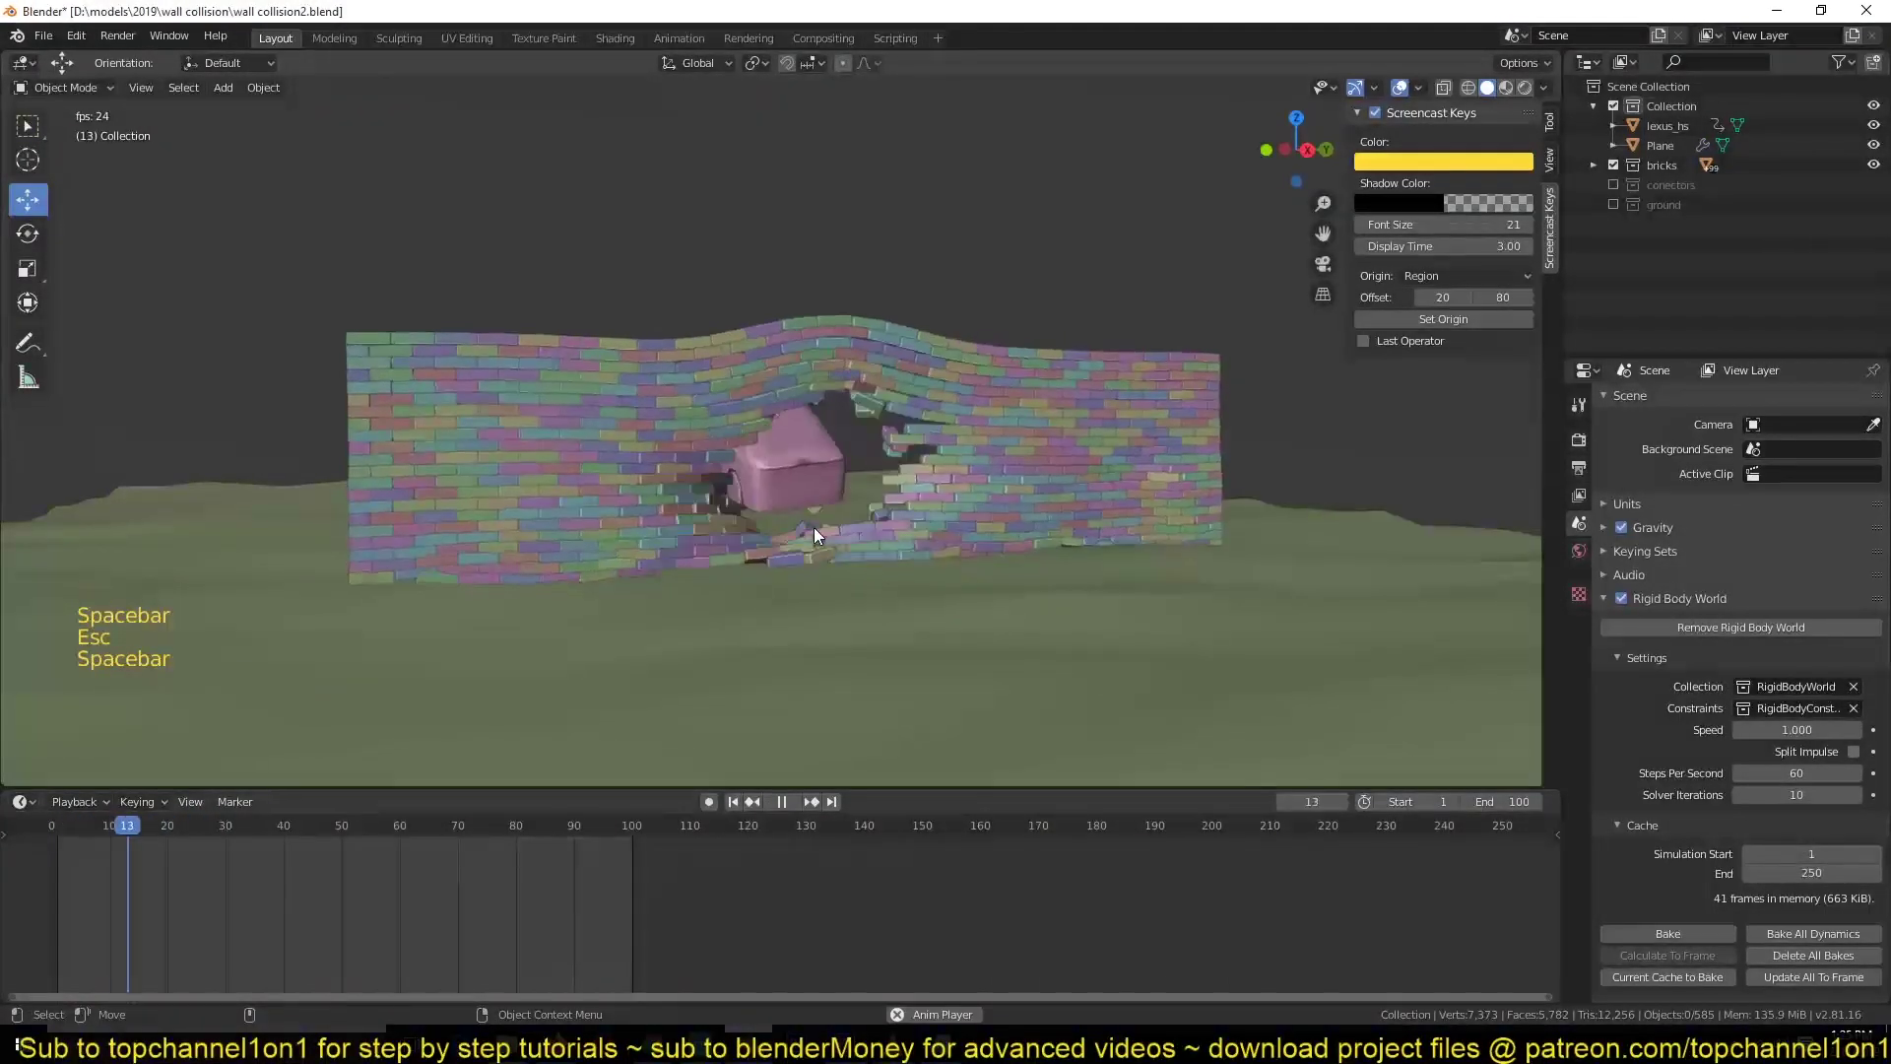
key(Escape)
key(space)
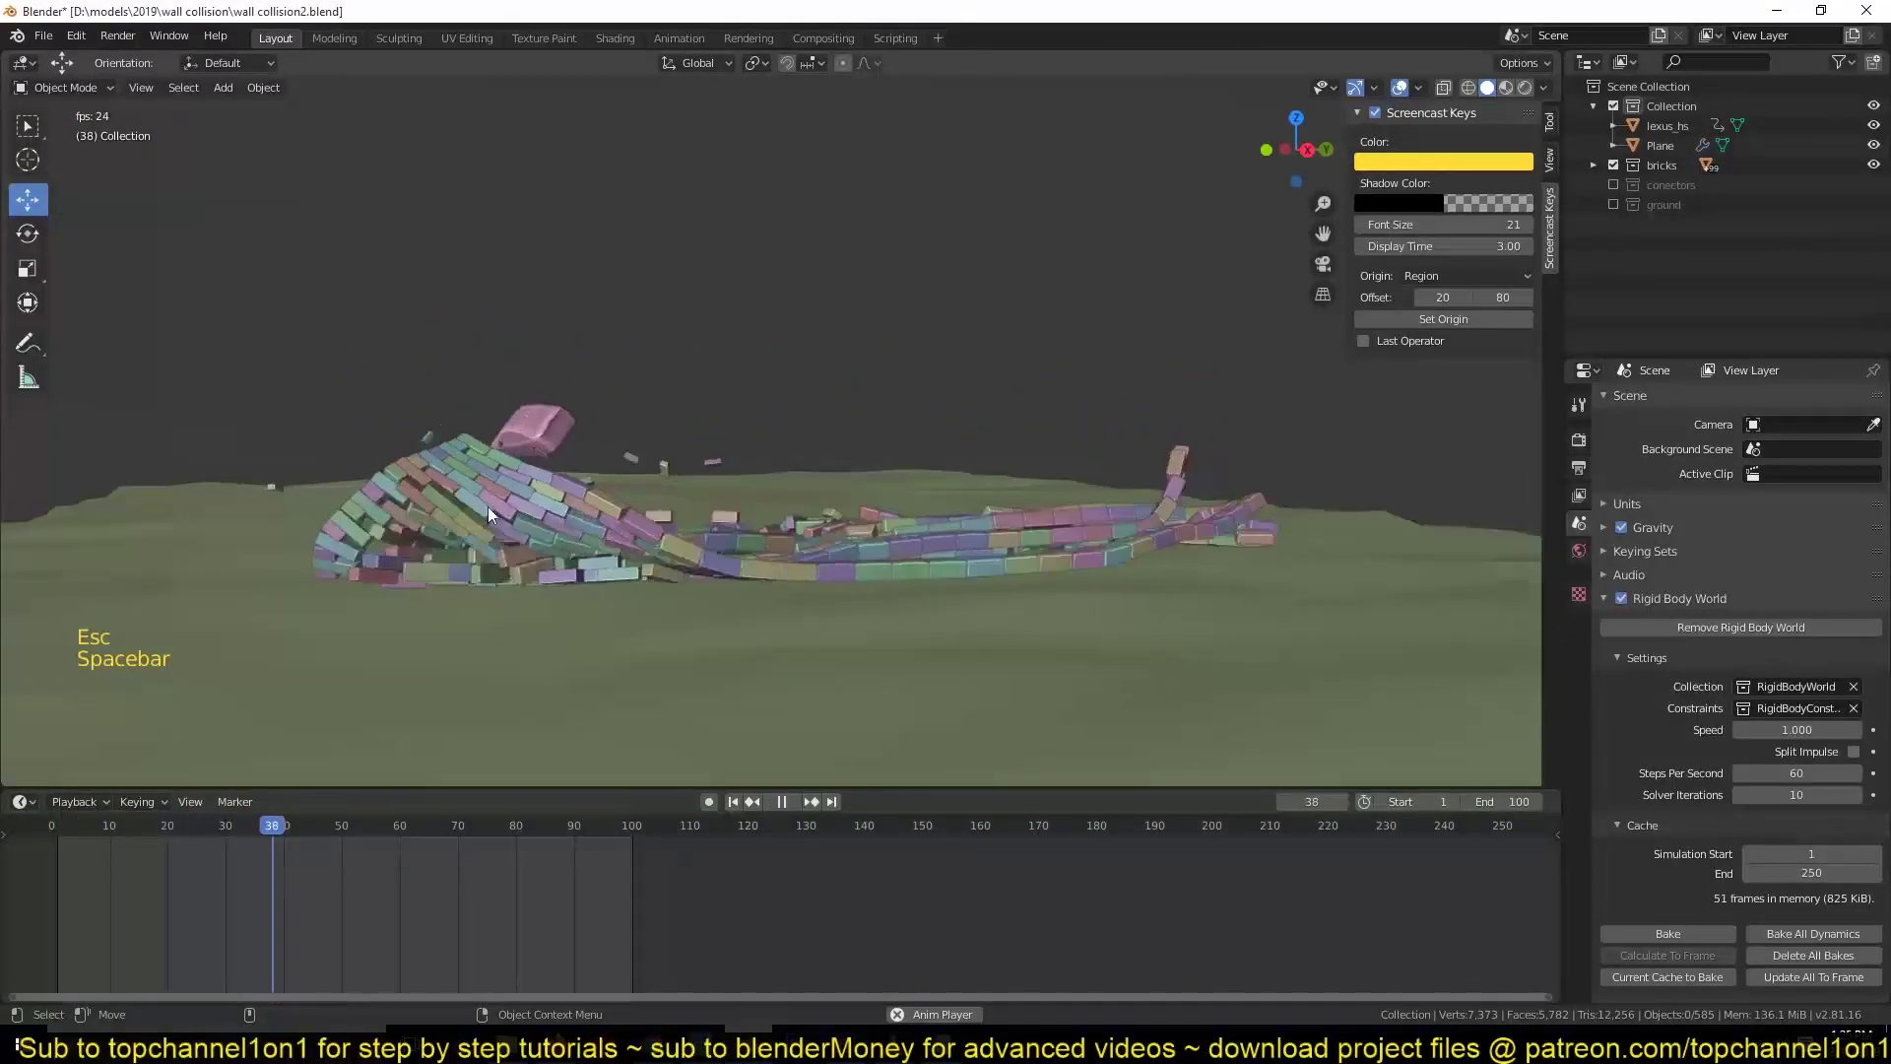
key(Escape)
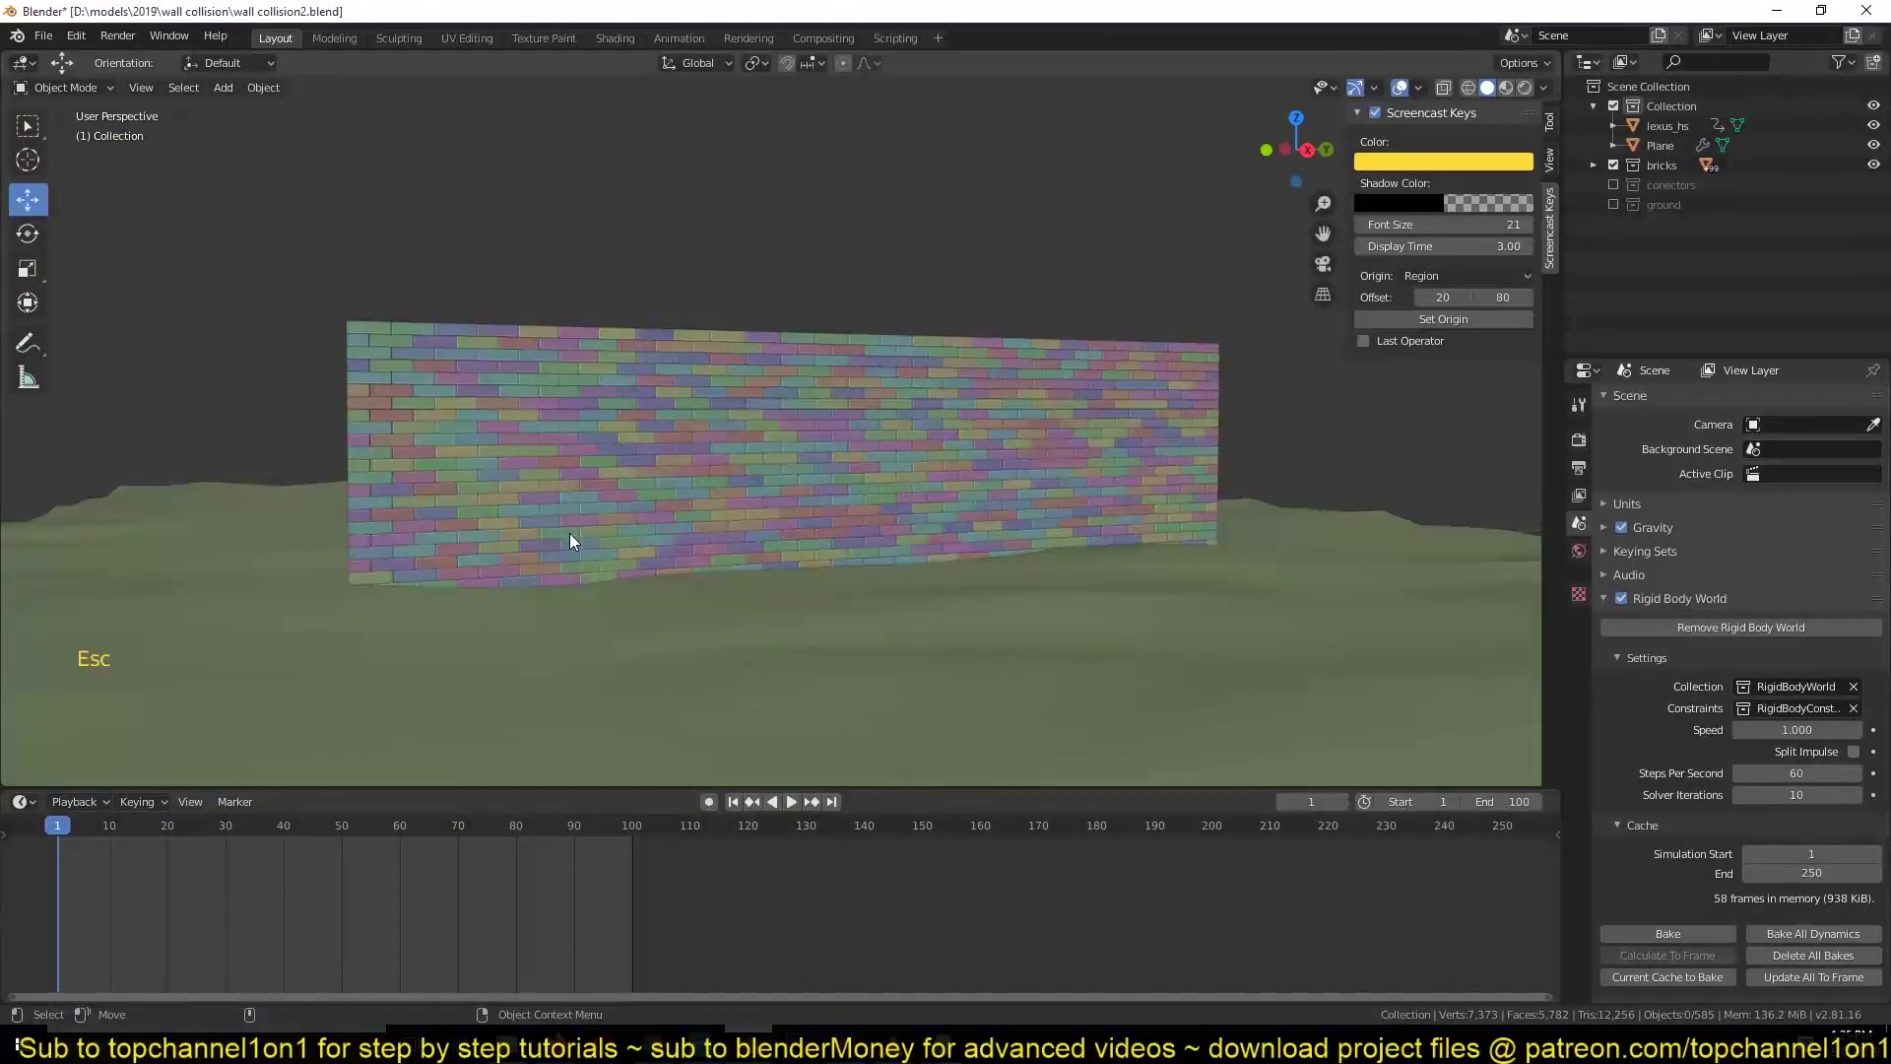
- Select the terrain plane and add the first bottom-row bricks to the selection
click(702, 555)
key(`)
key(g)
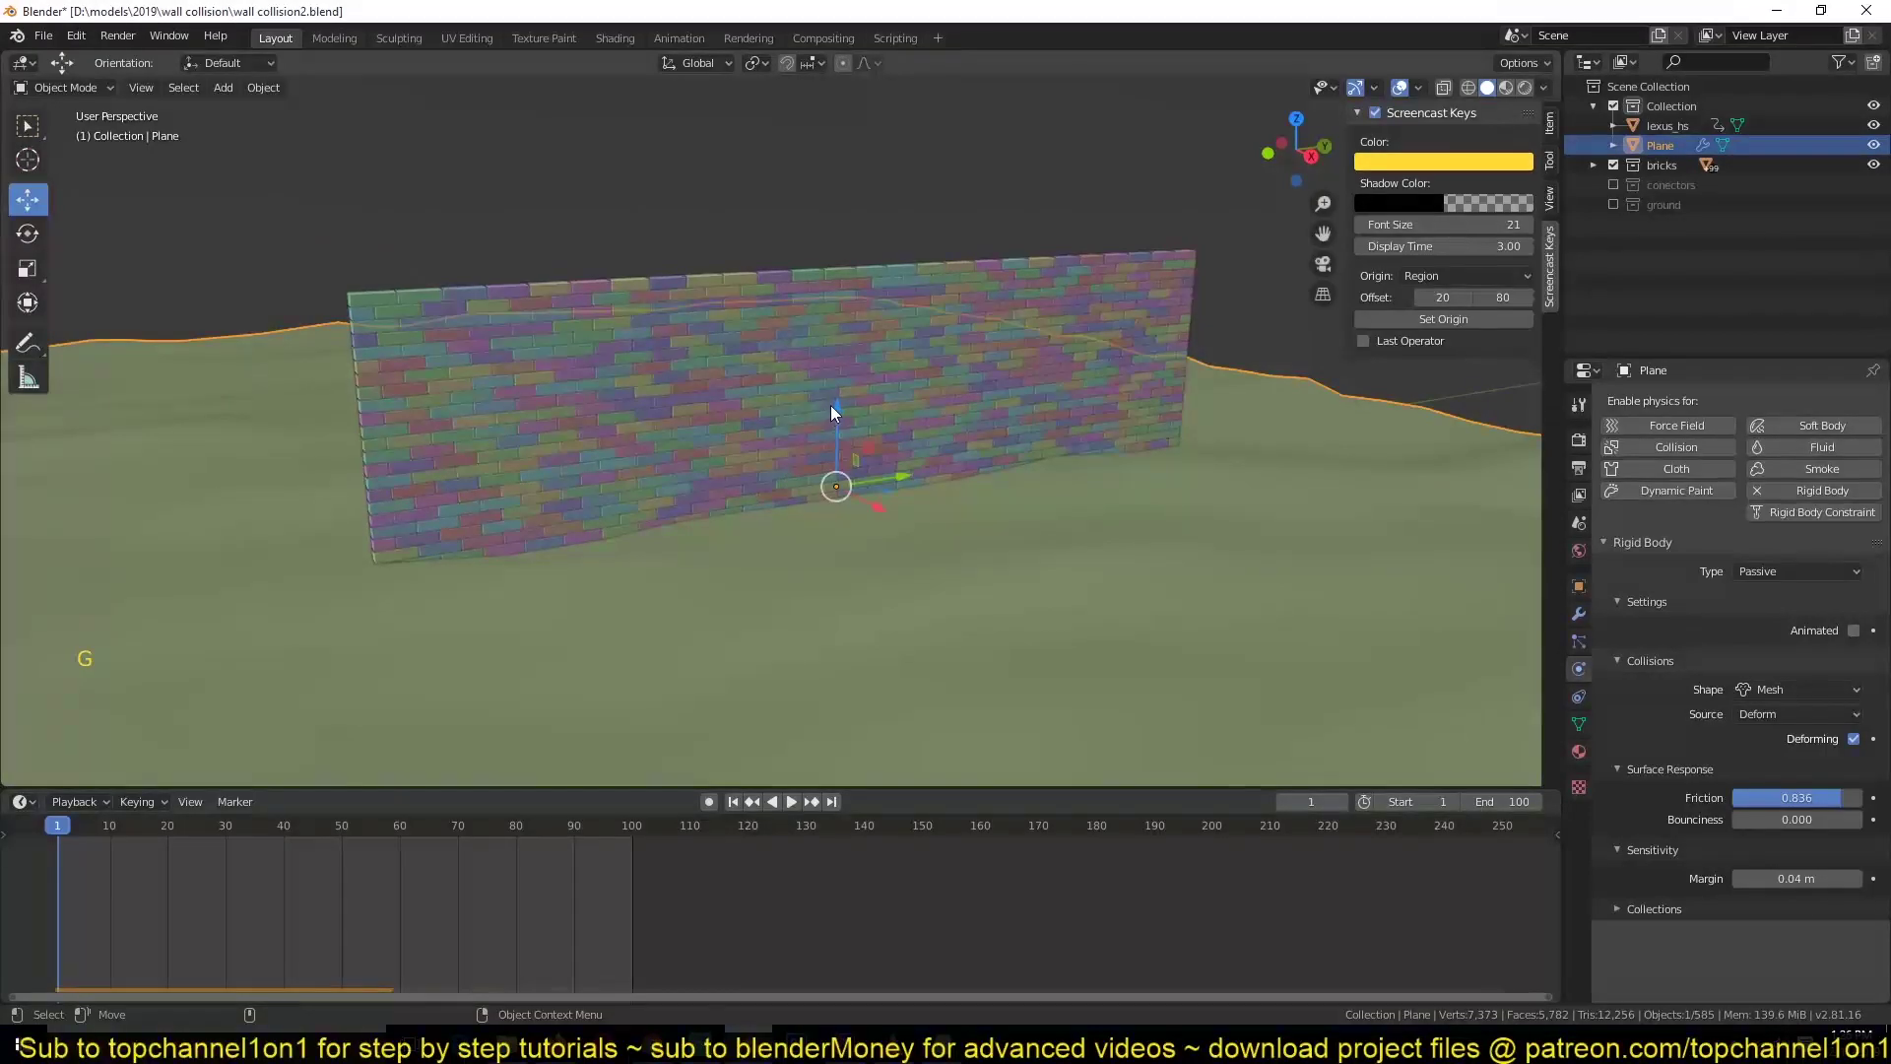
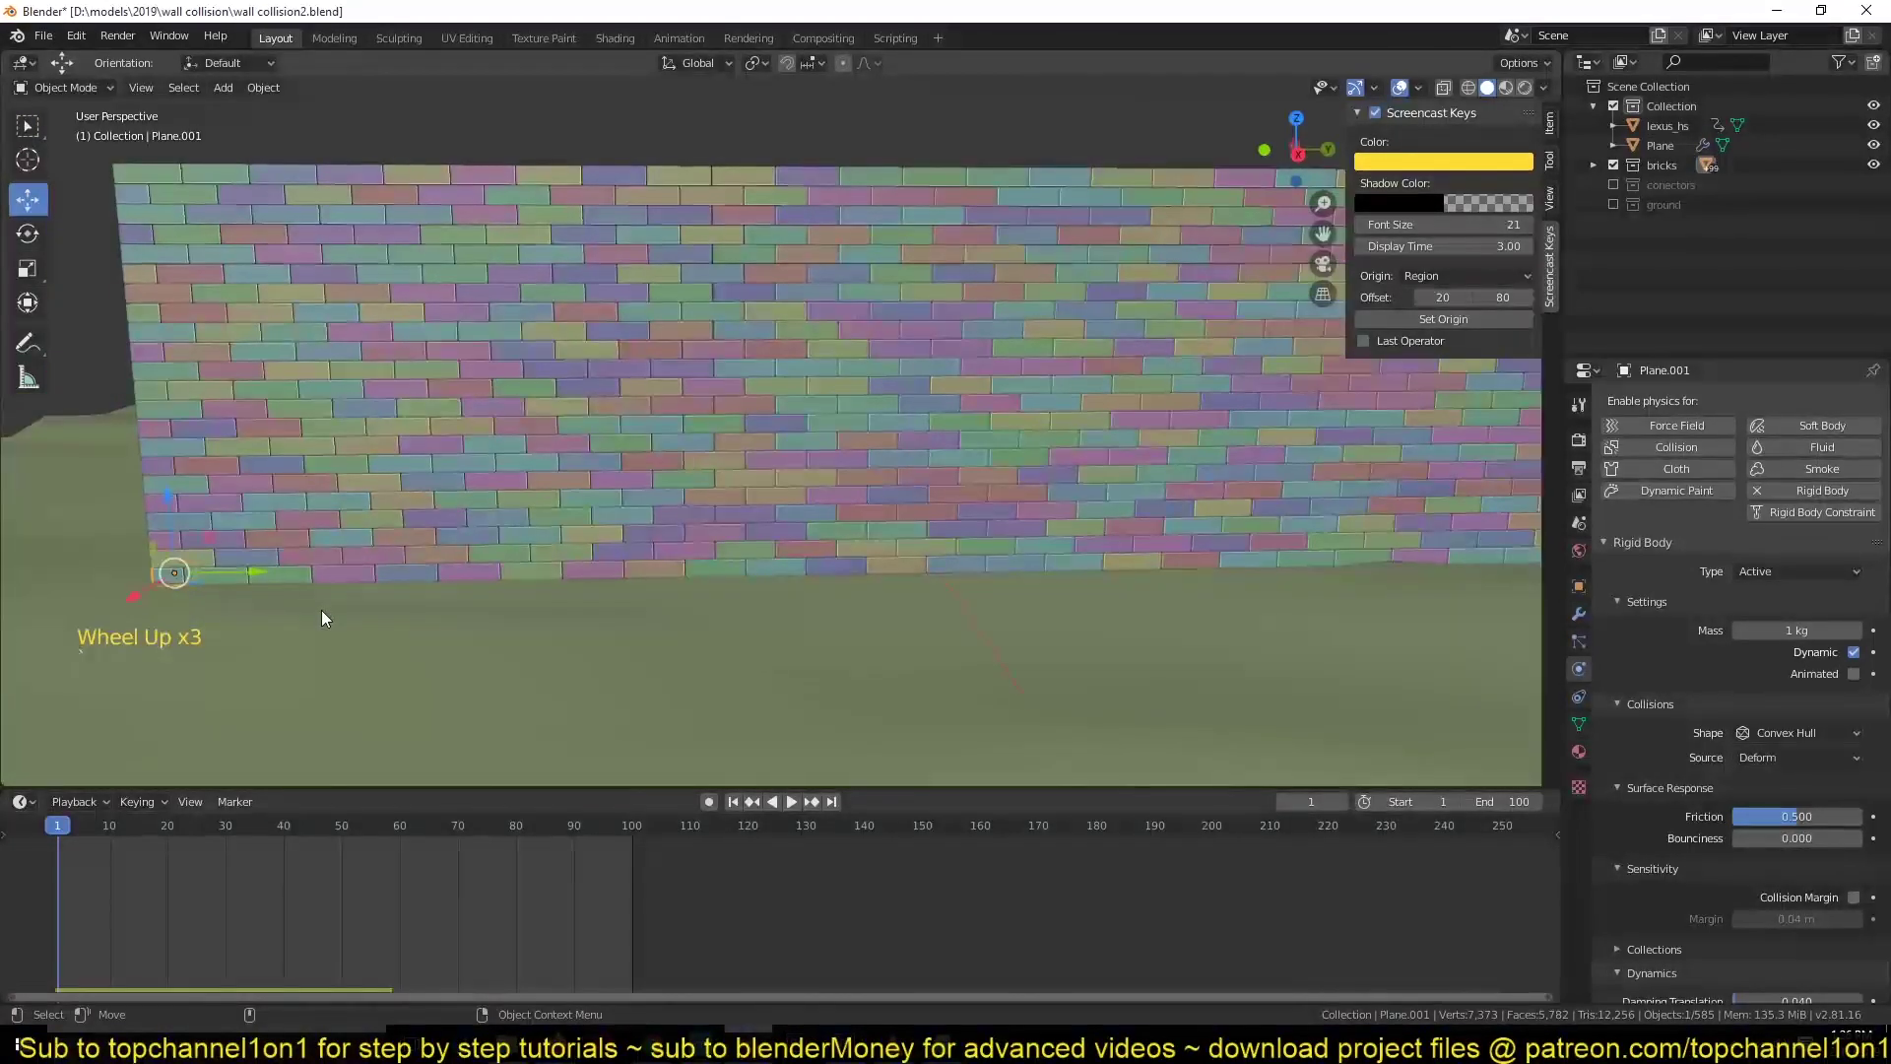
key(w)
click(241, 585)
click(285, 582)
click(330, 575)
click(505, 621)
- In front ortho wireframe, box-select the whole bottom brick row and bring up Object > Rigid Body
key(KP_1)
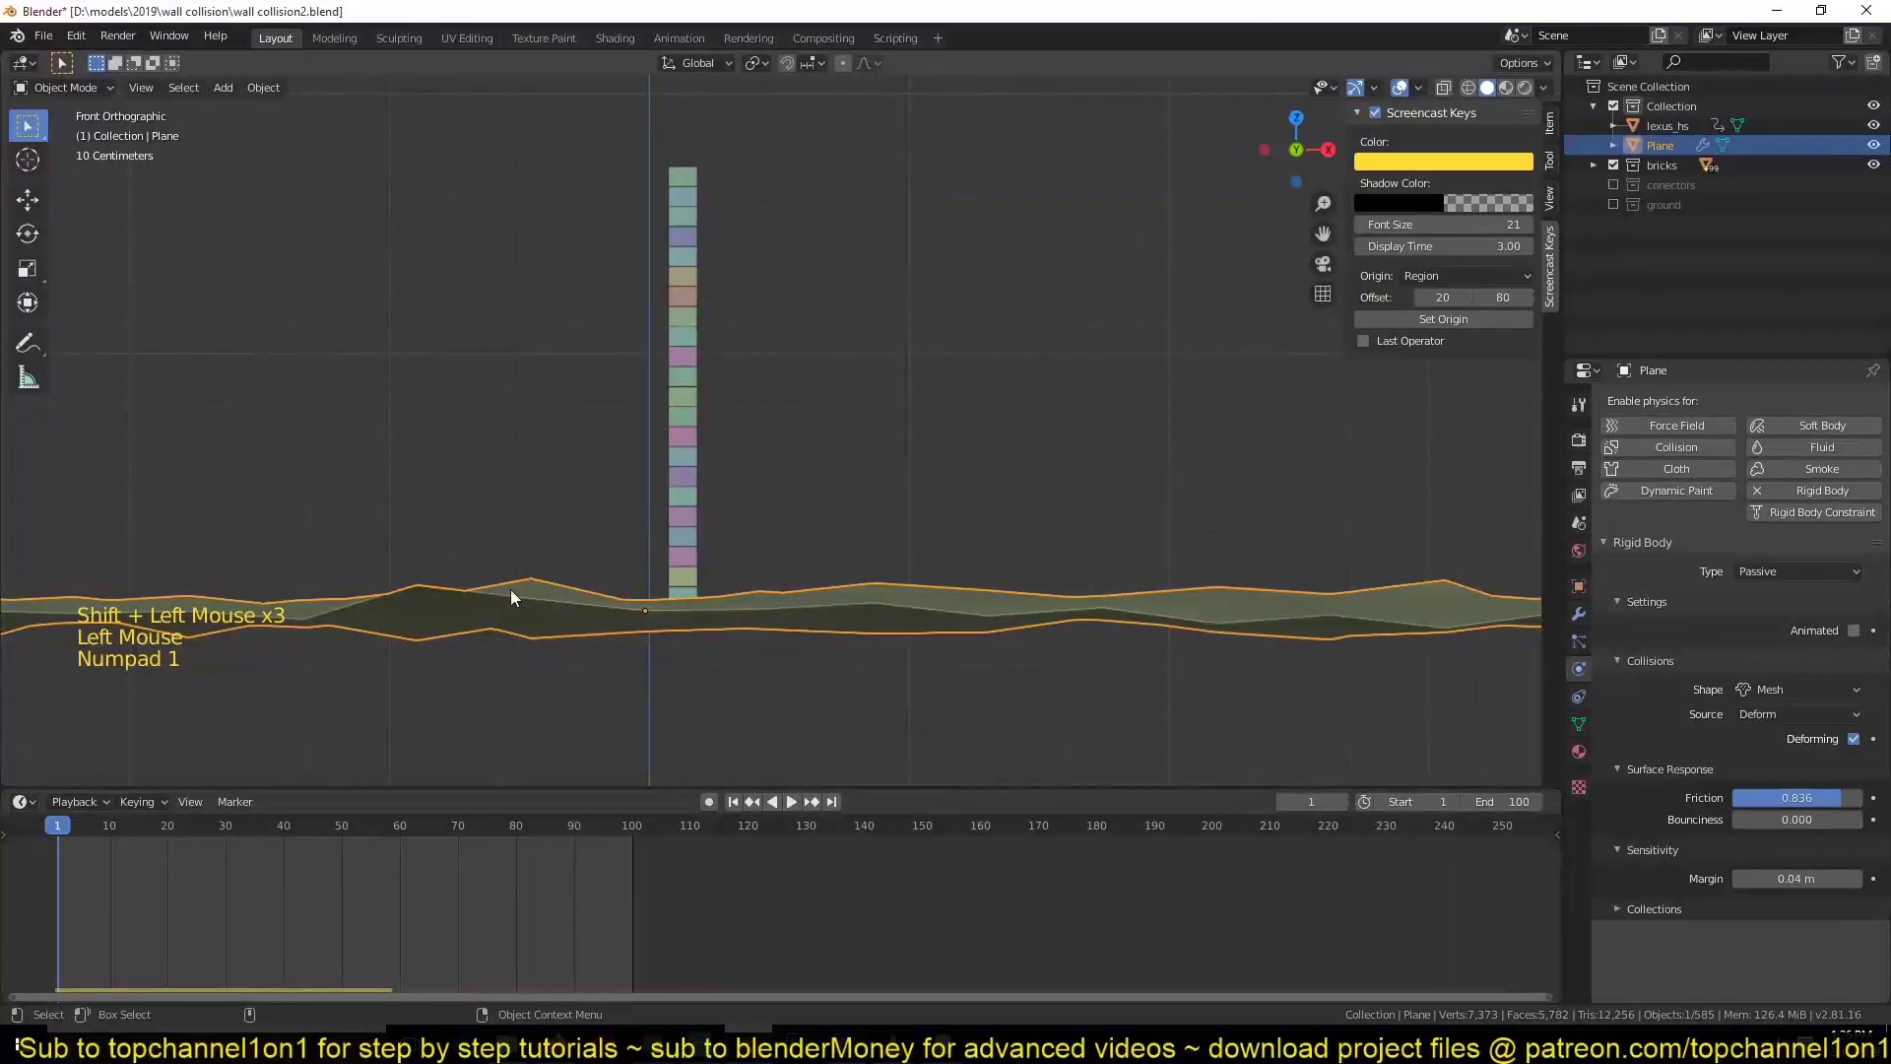
key(h)
key(z)
key(b)
key(`)
scroll(down, 3)
key(alt+h)
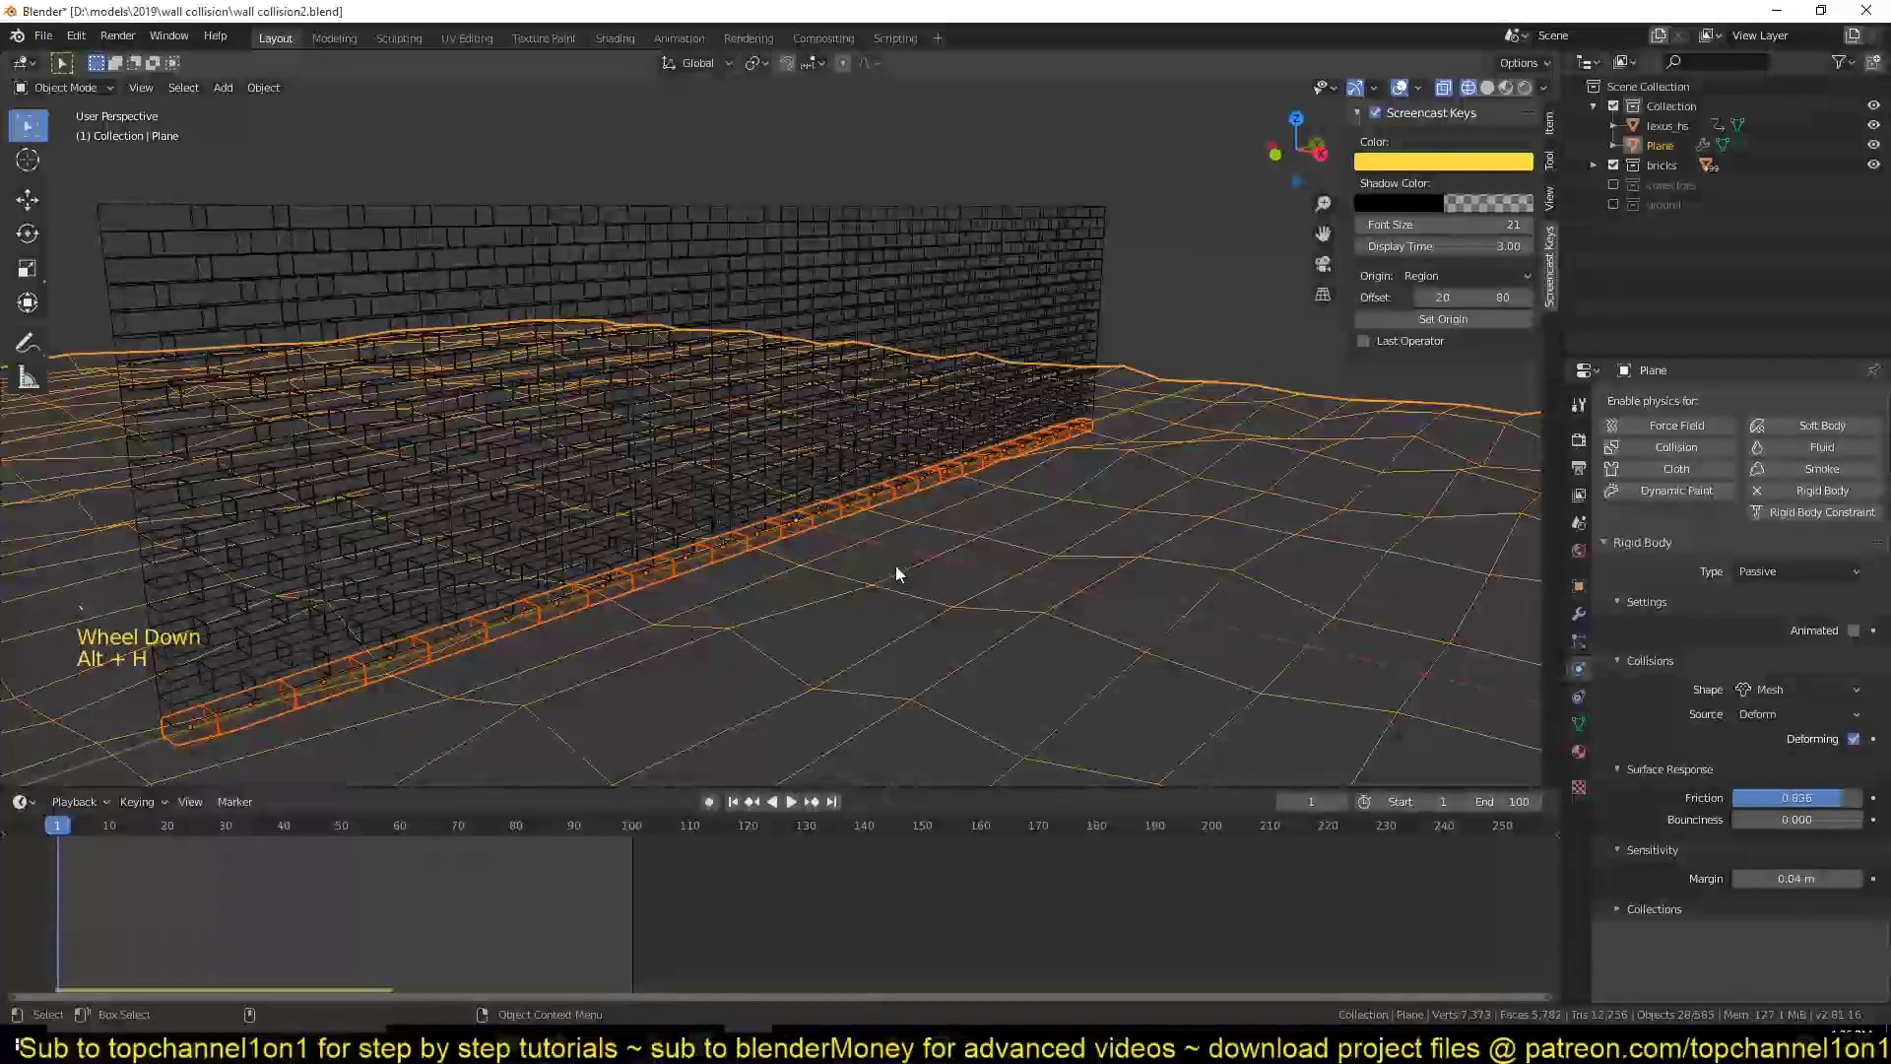
click(286, 102)
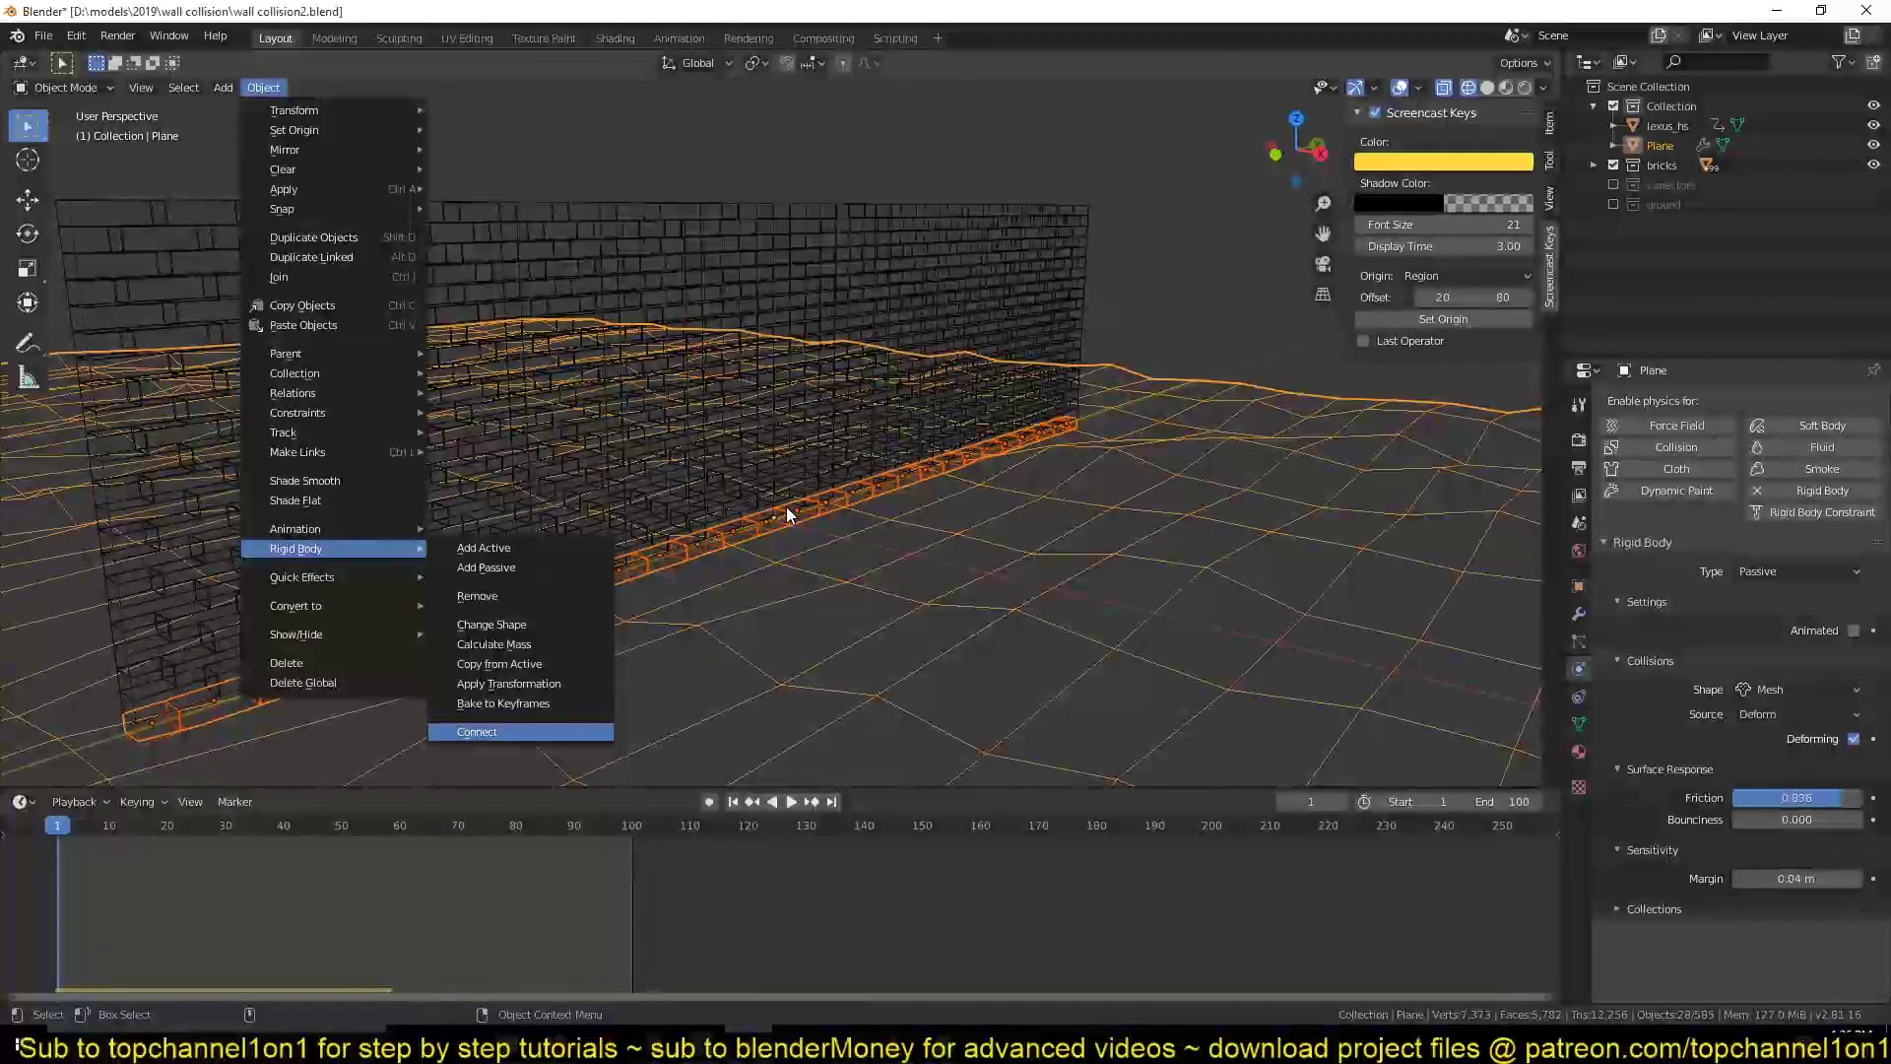
- Select all constraints in the ground collection and run a test playback of the crash
scroll(down, 3)
key(z)
key(shift+g)
click(918, 432)
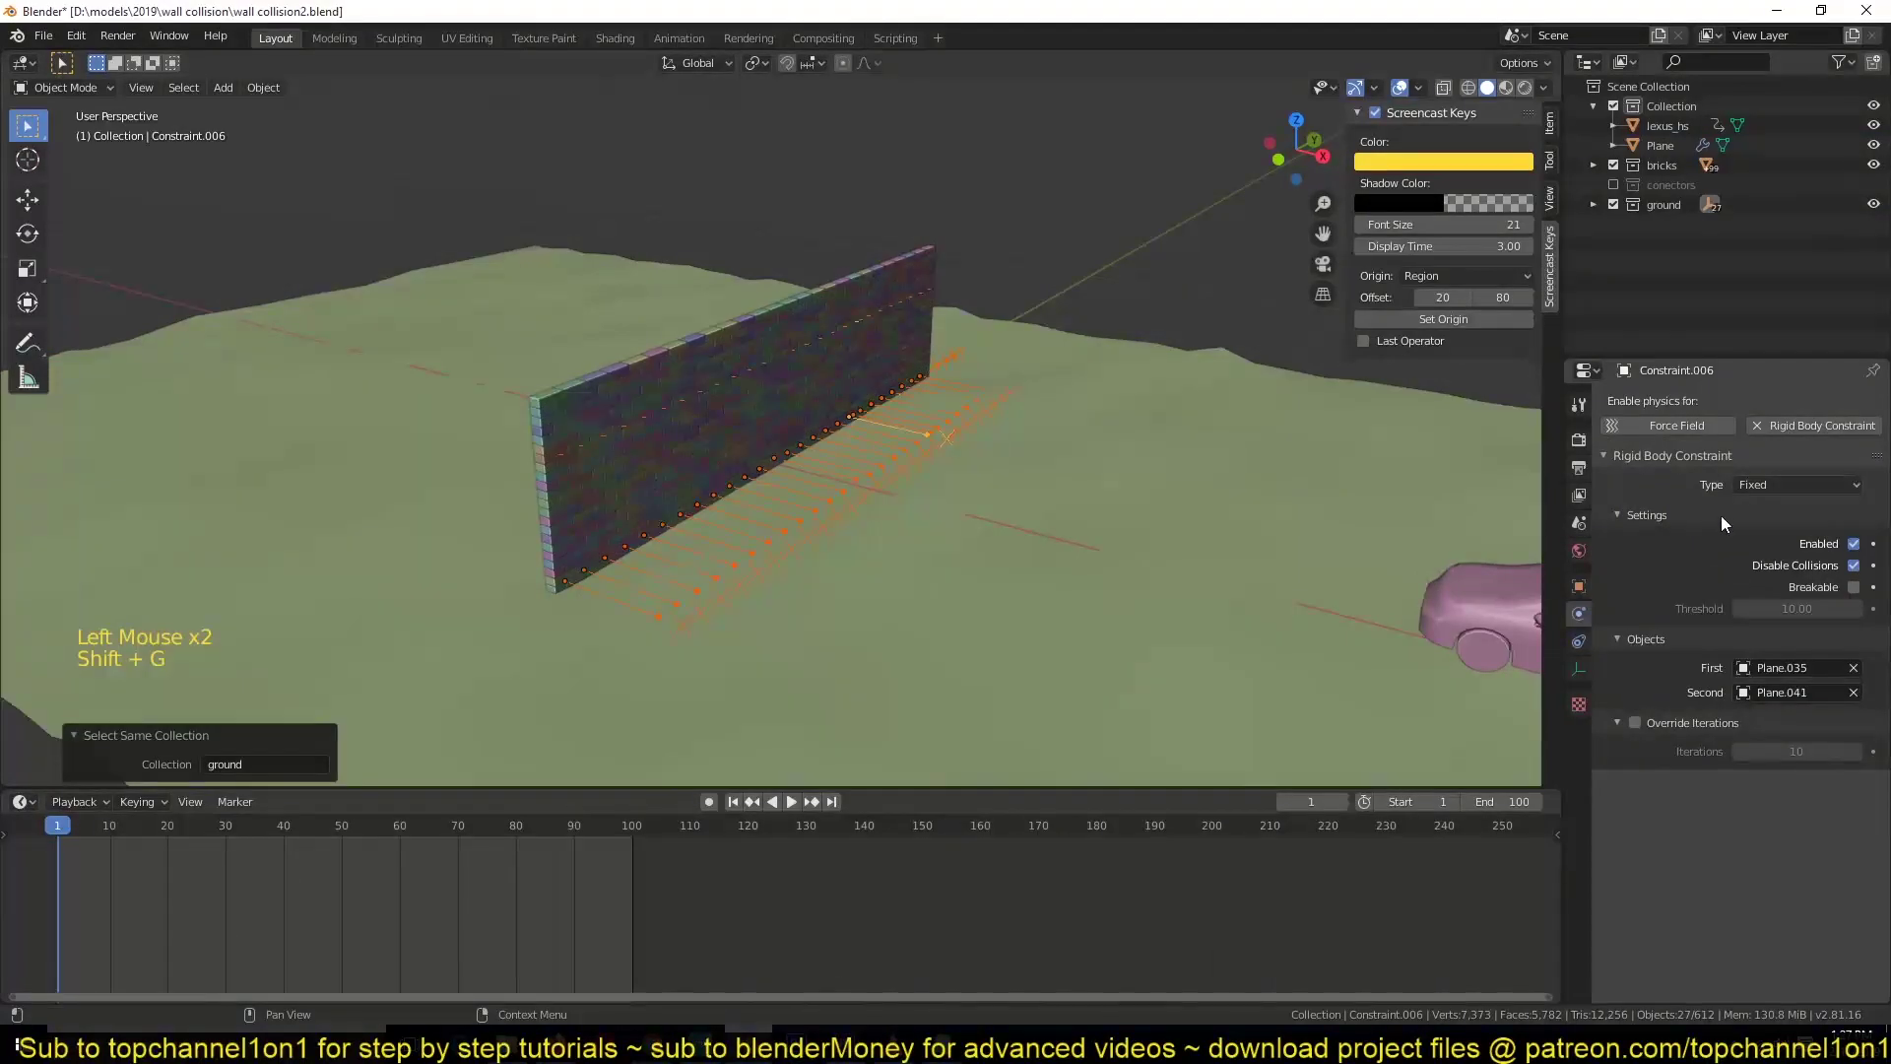
key(space)
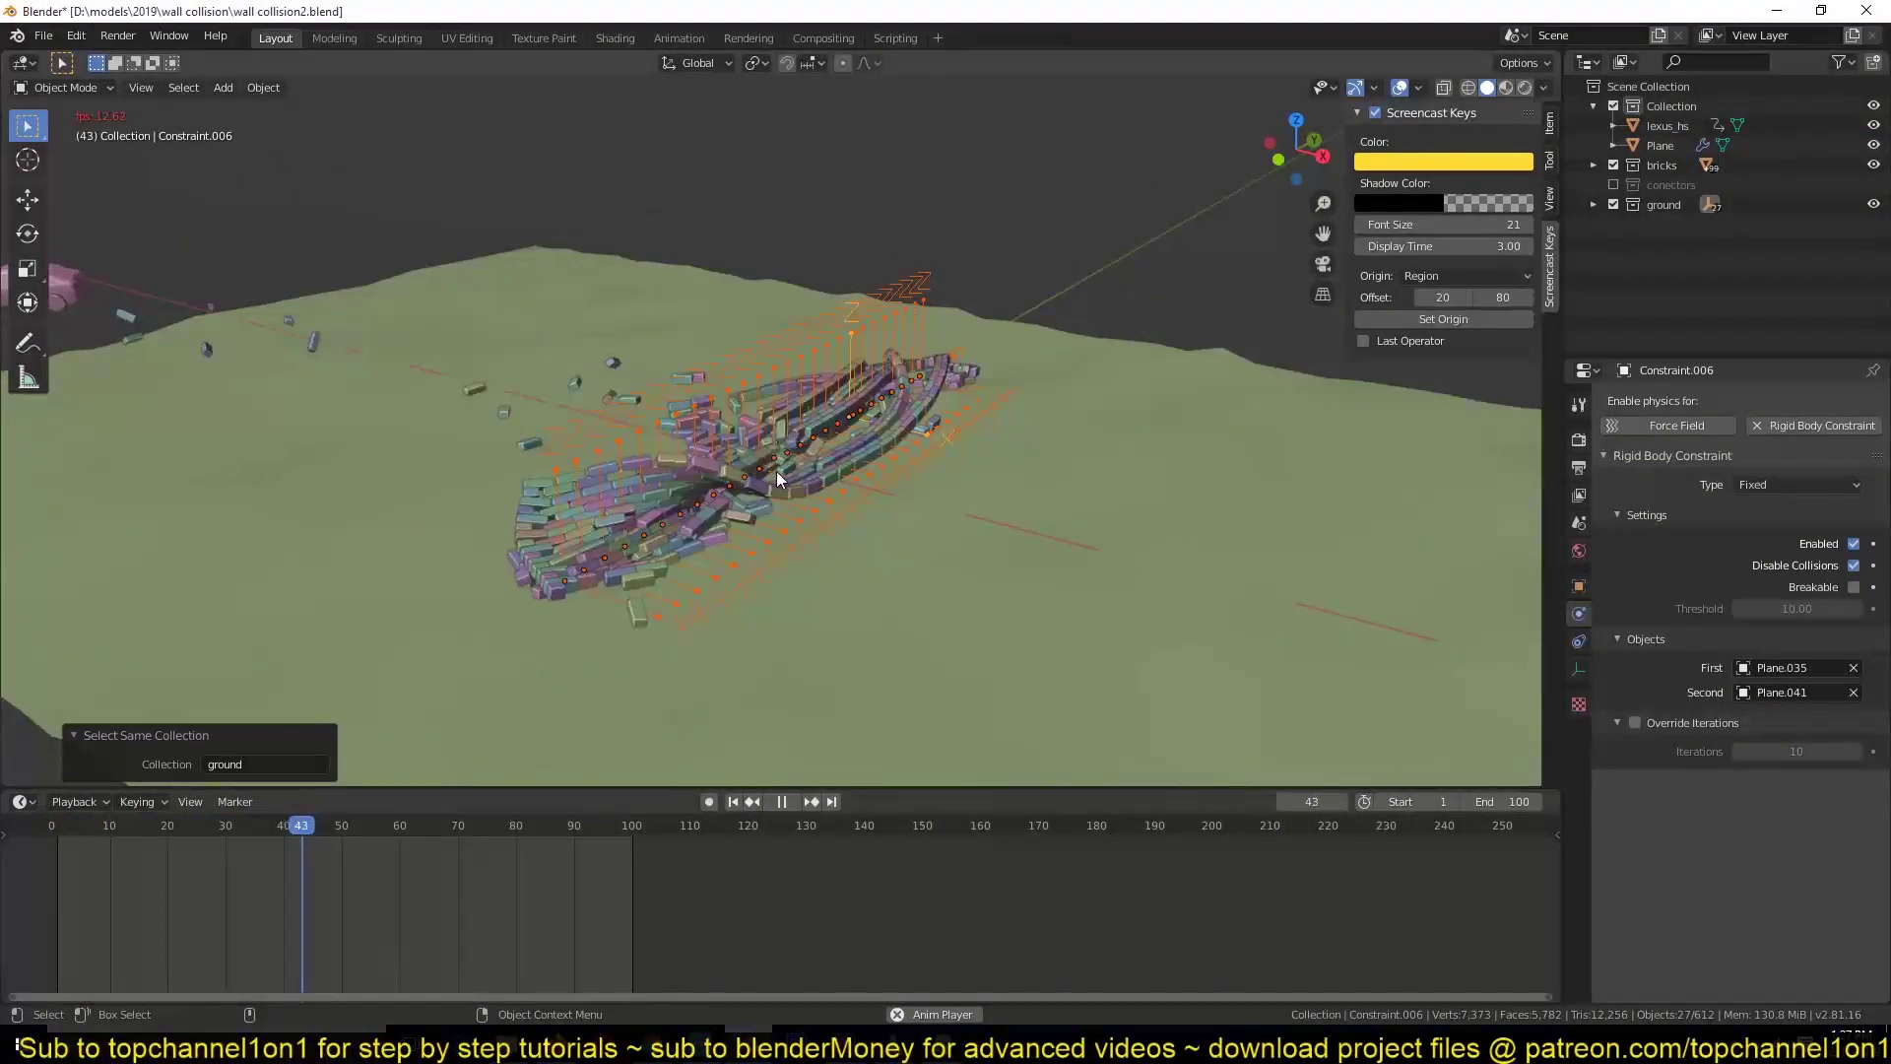
key(Escape)
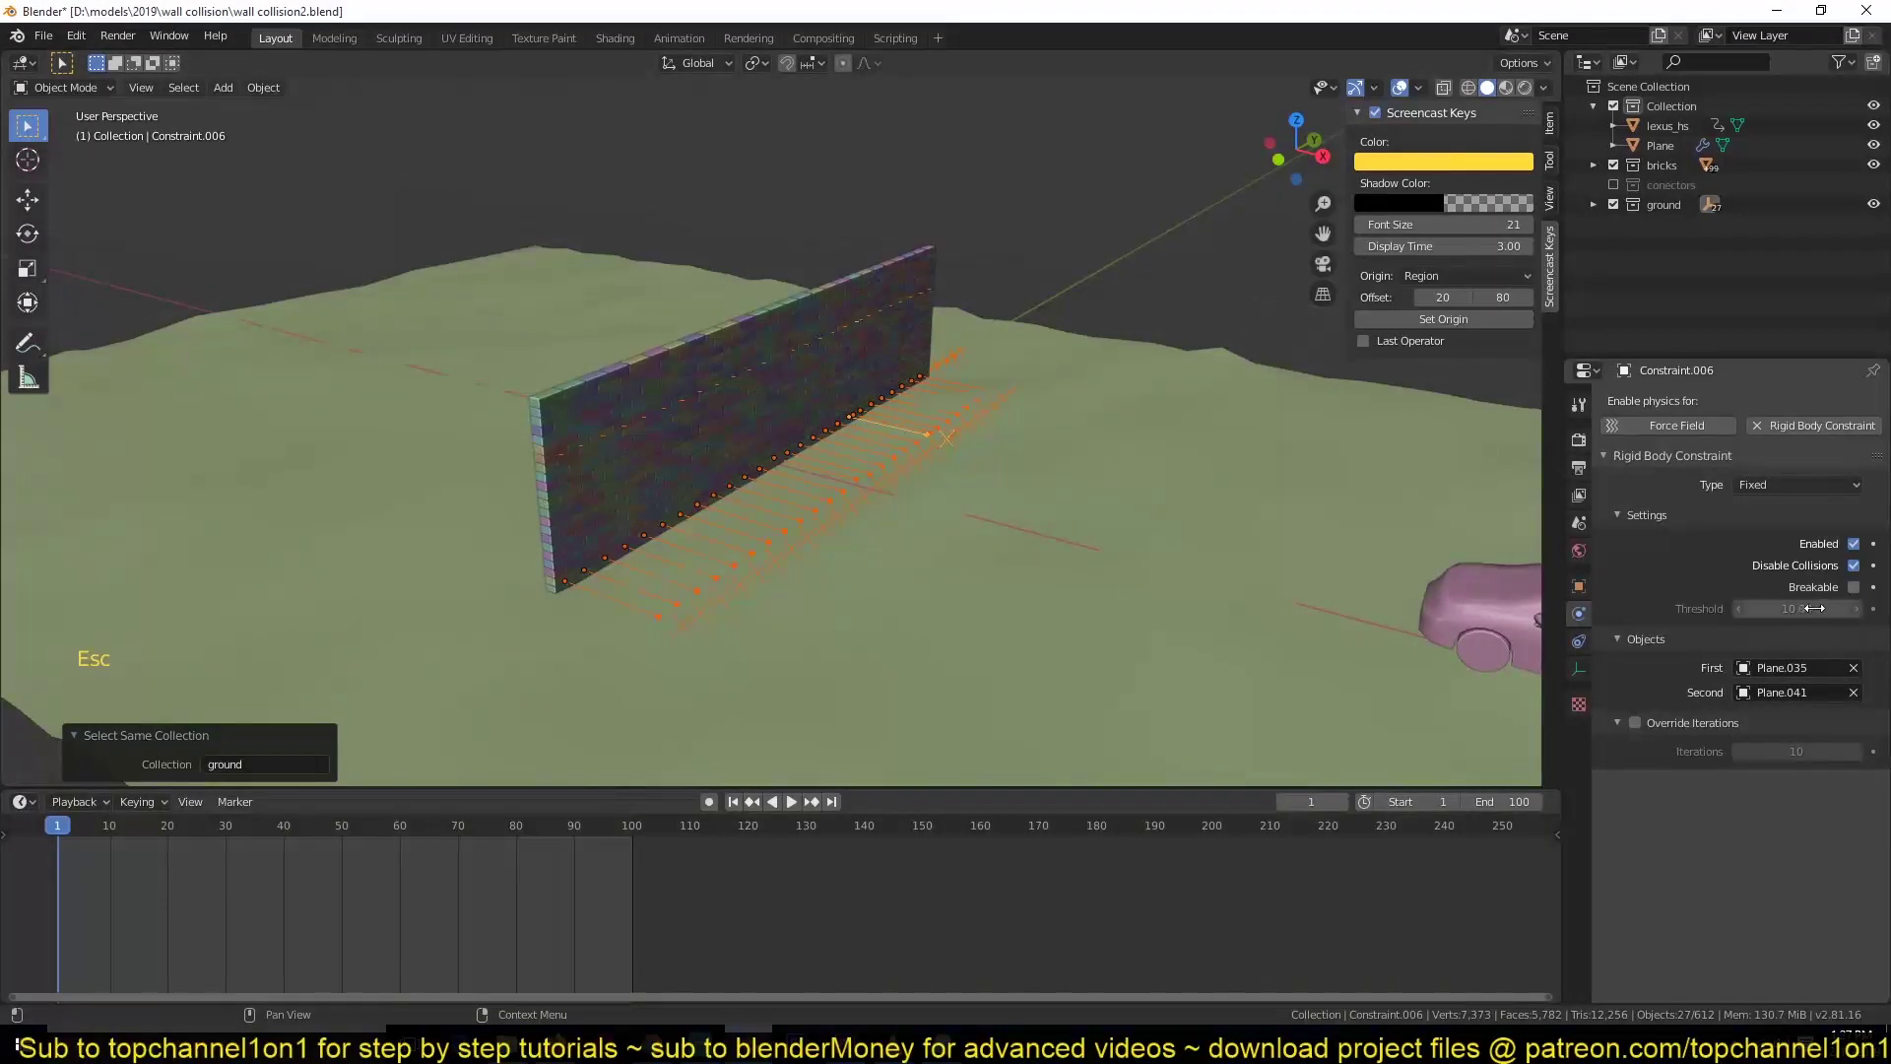
- Make the ground connector constraints breakable, copy to all selected, and replay the crash
click(1859, 594)
right_click(1857, 597)
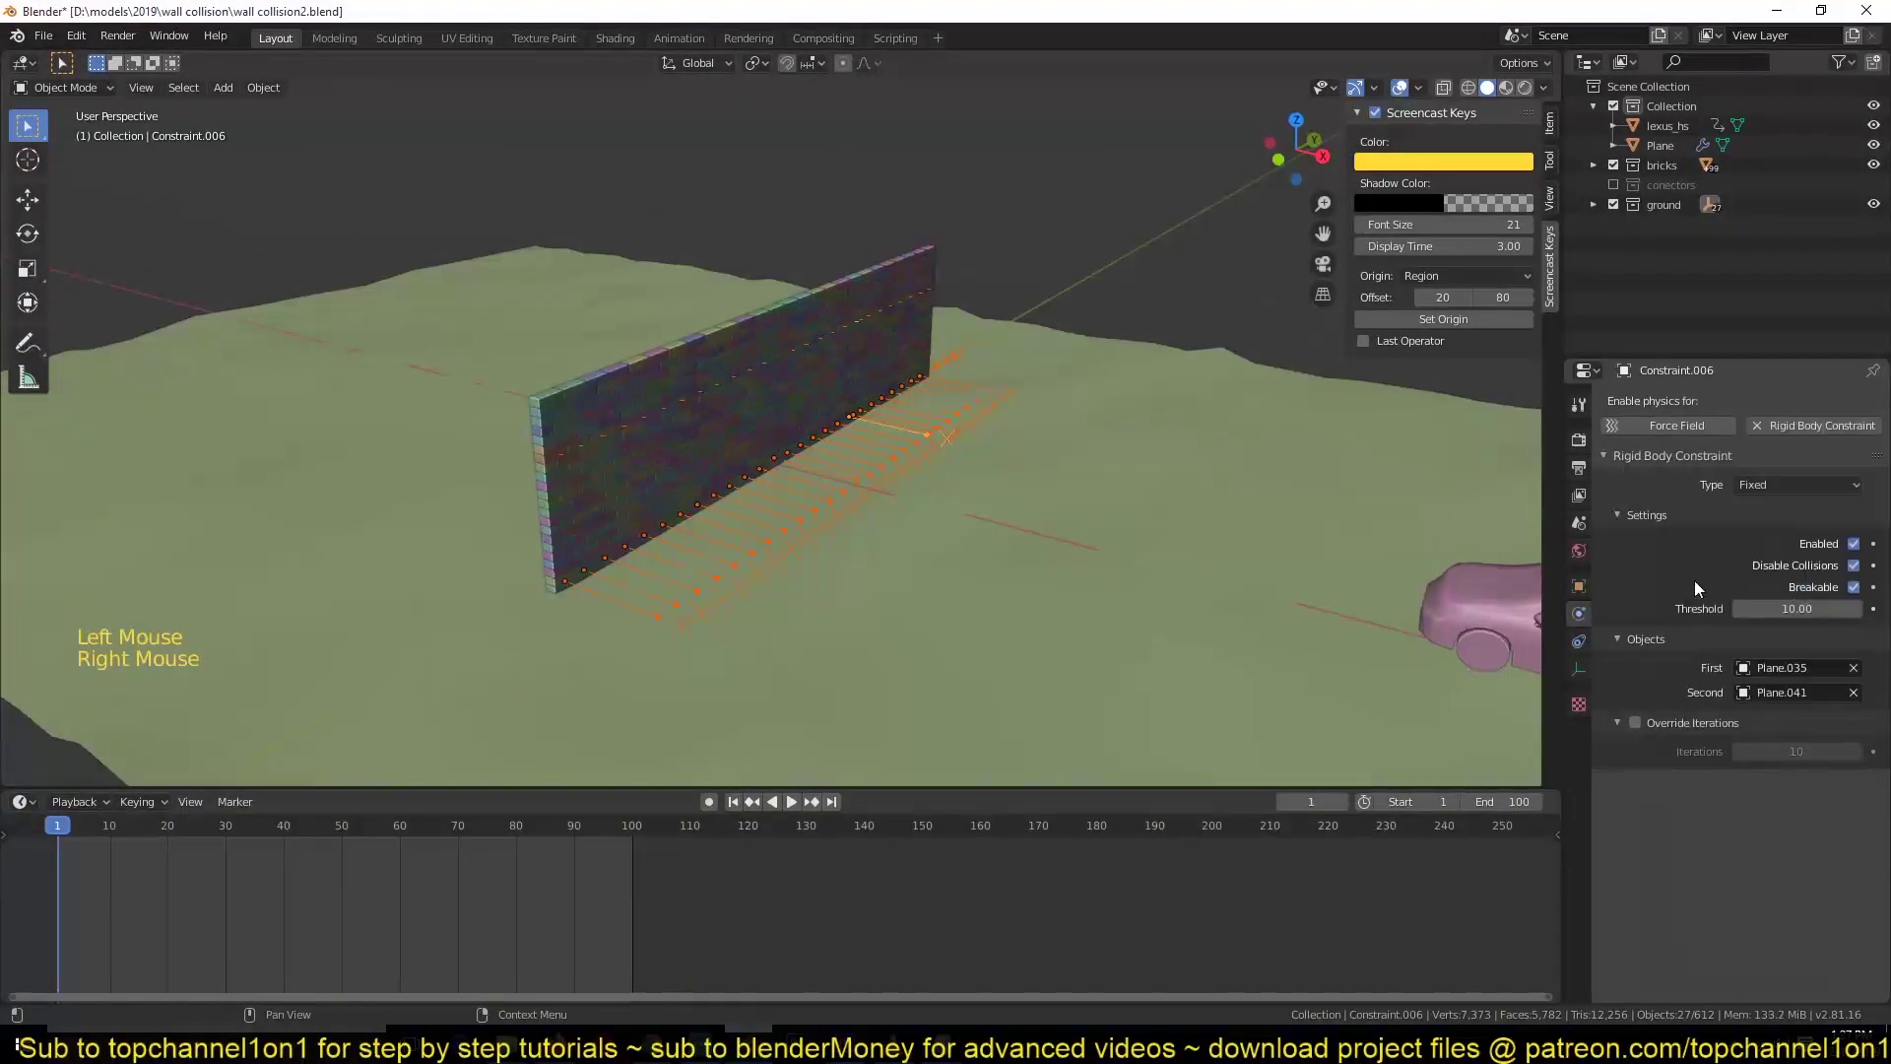
key(alt+a)
click(1142, 213)
key(space)
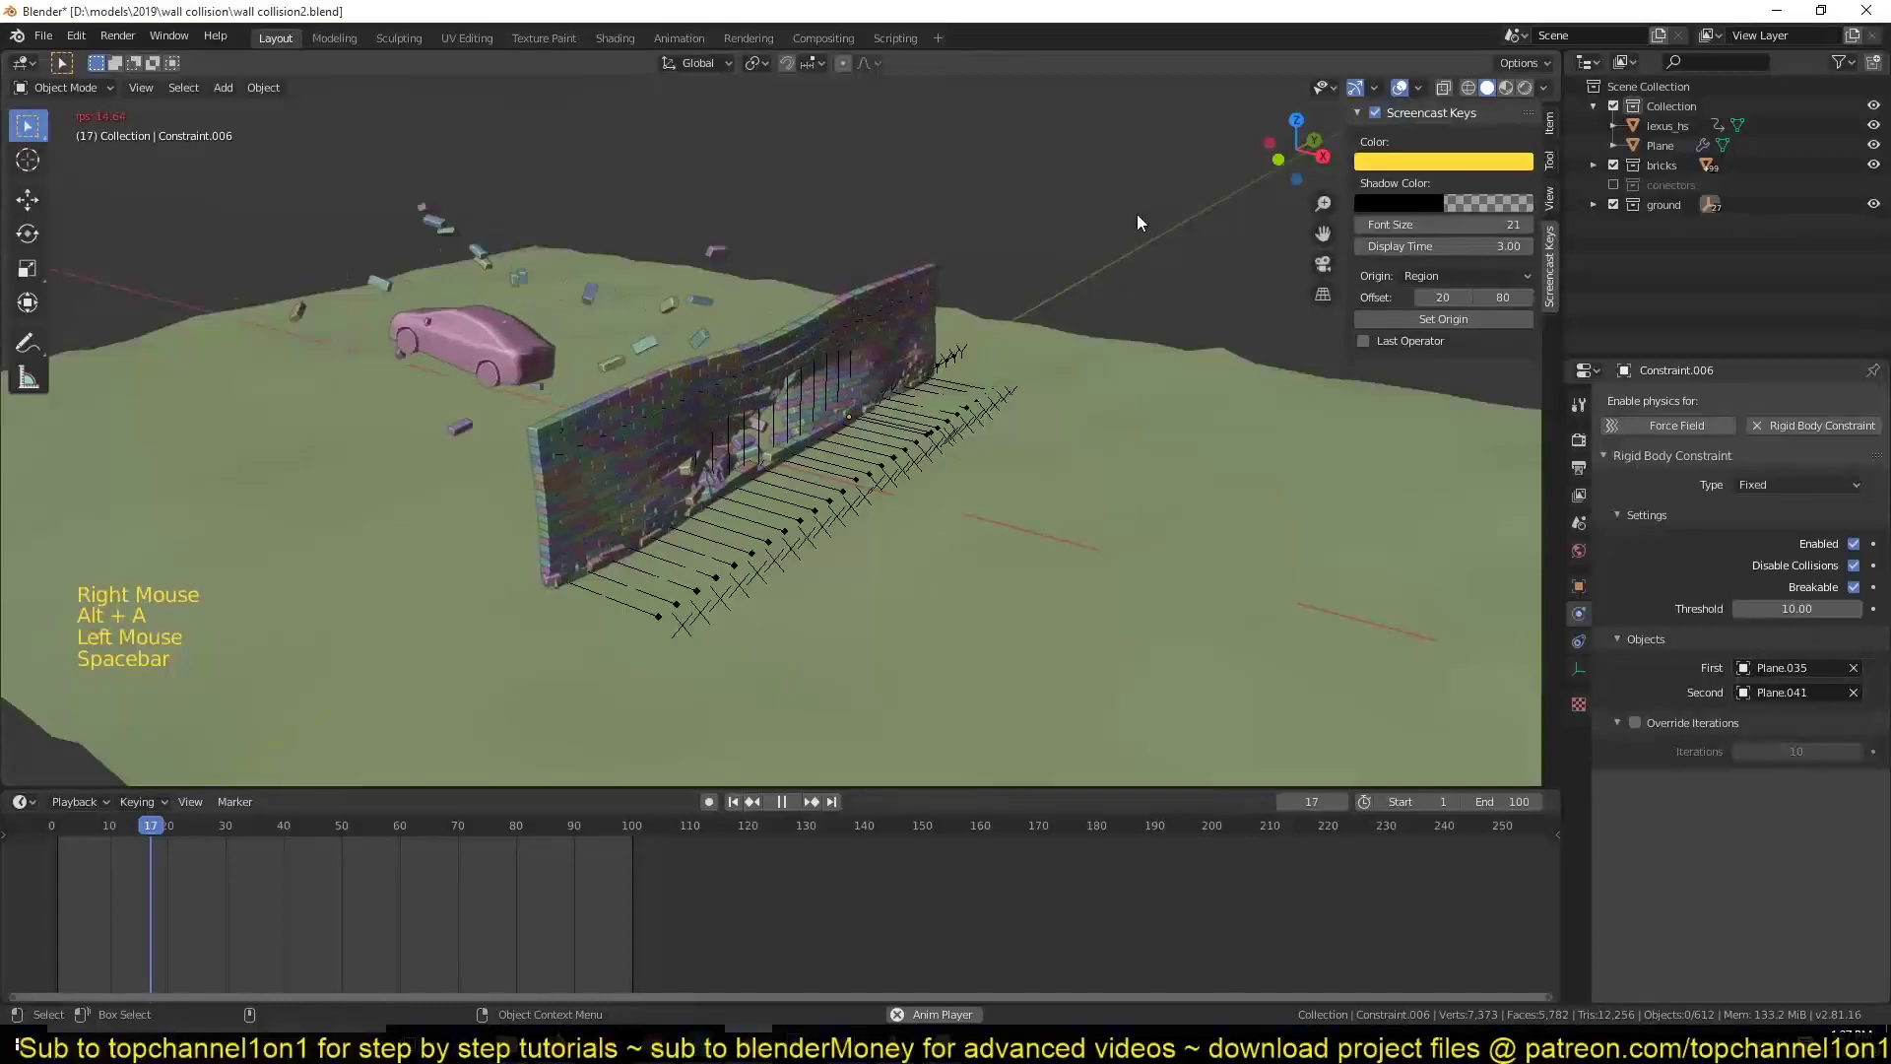
key(Escape)
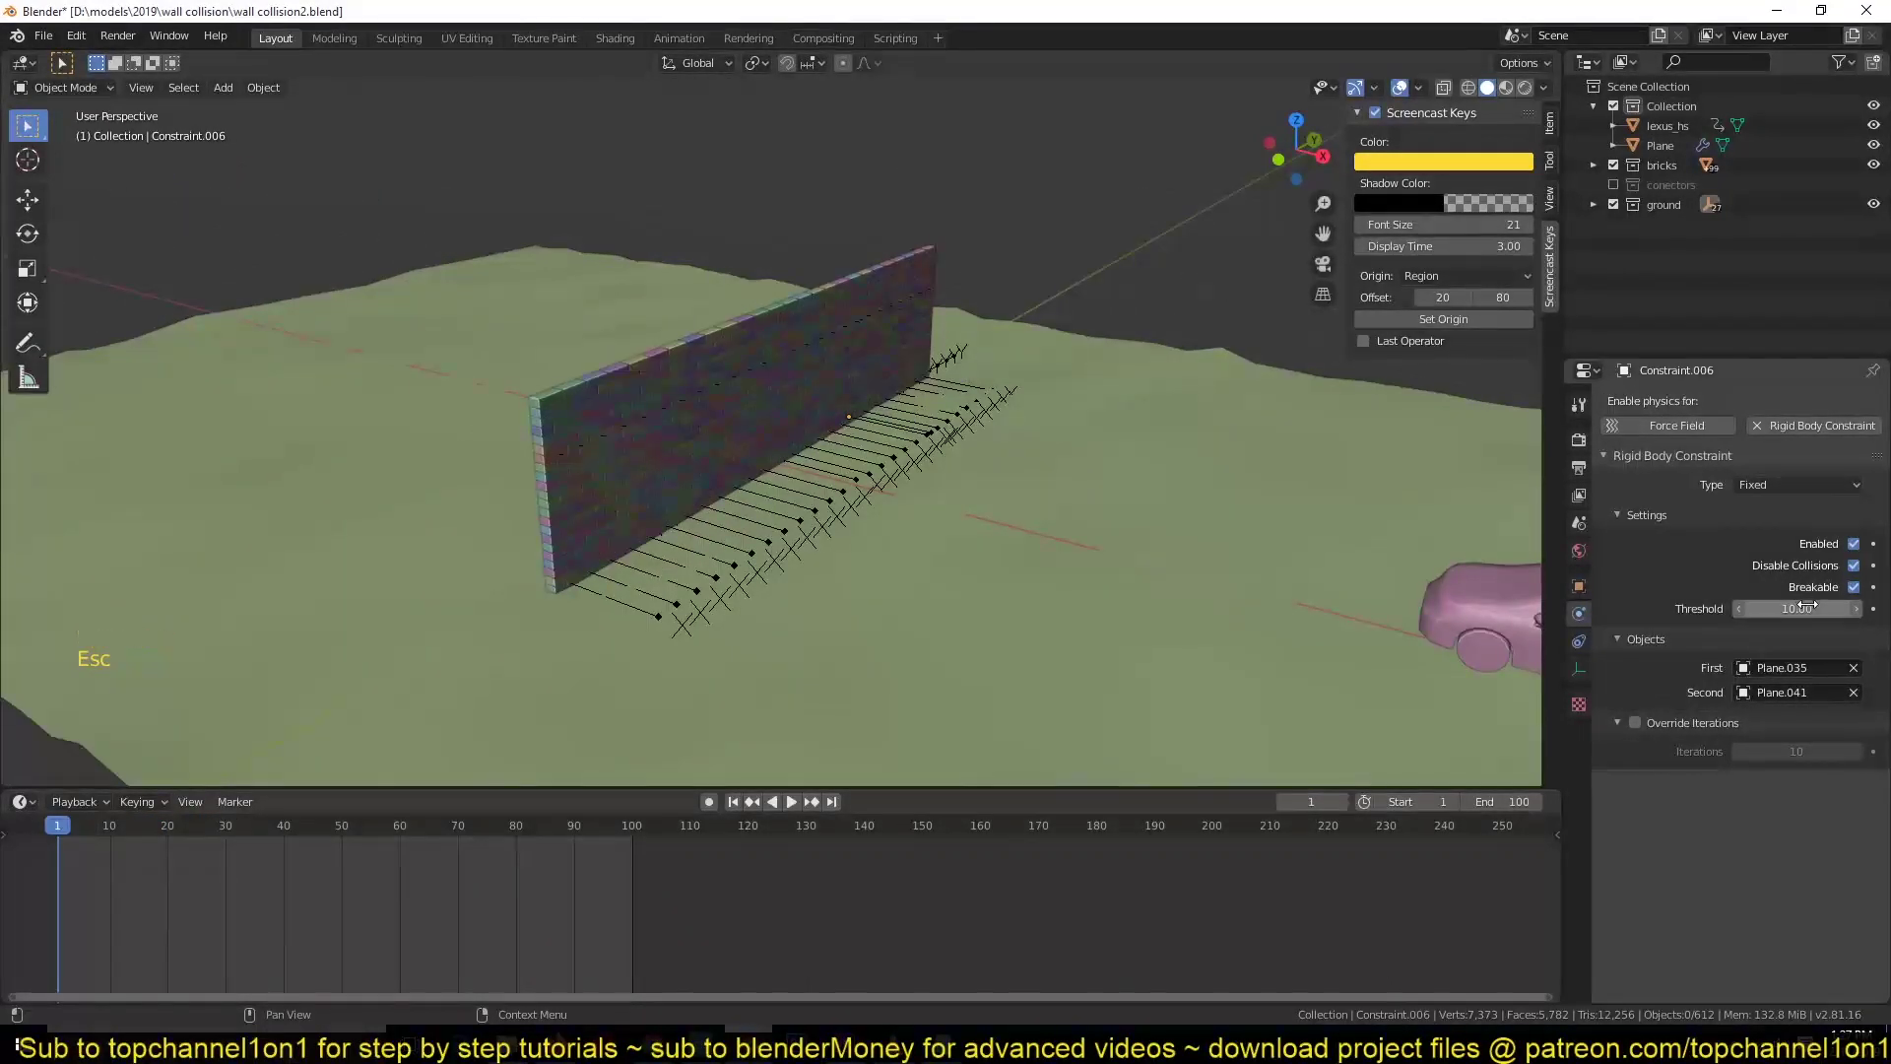
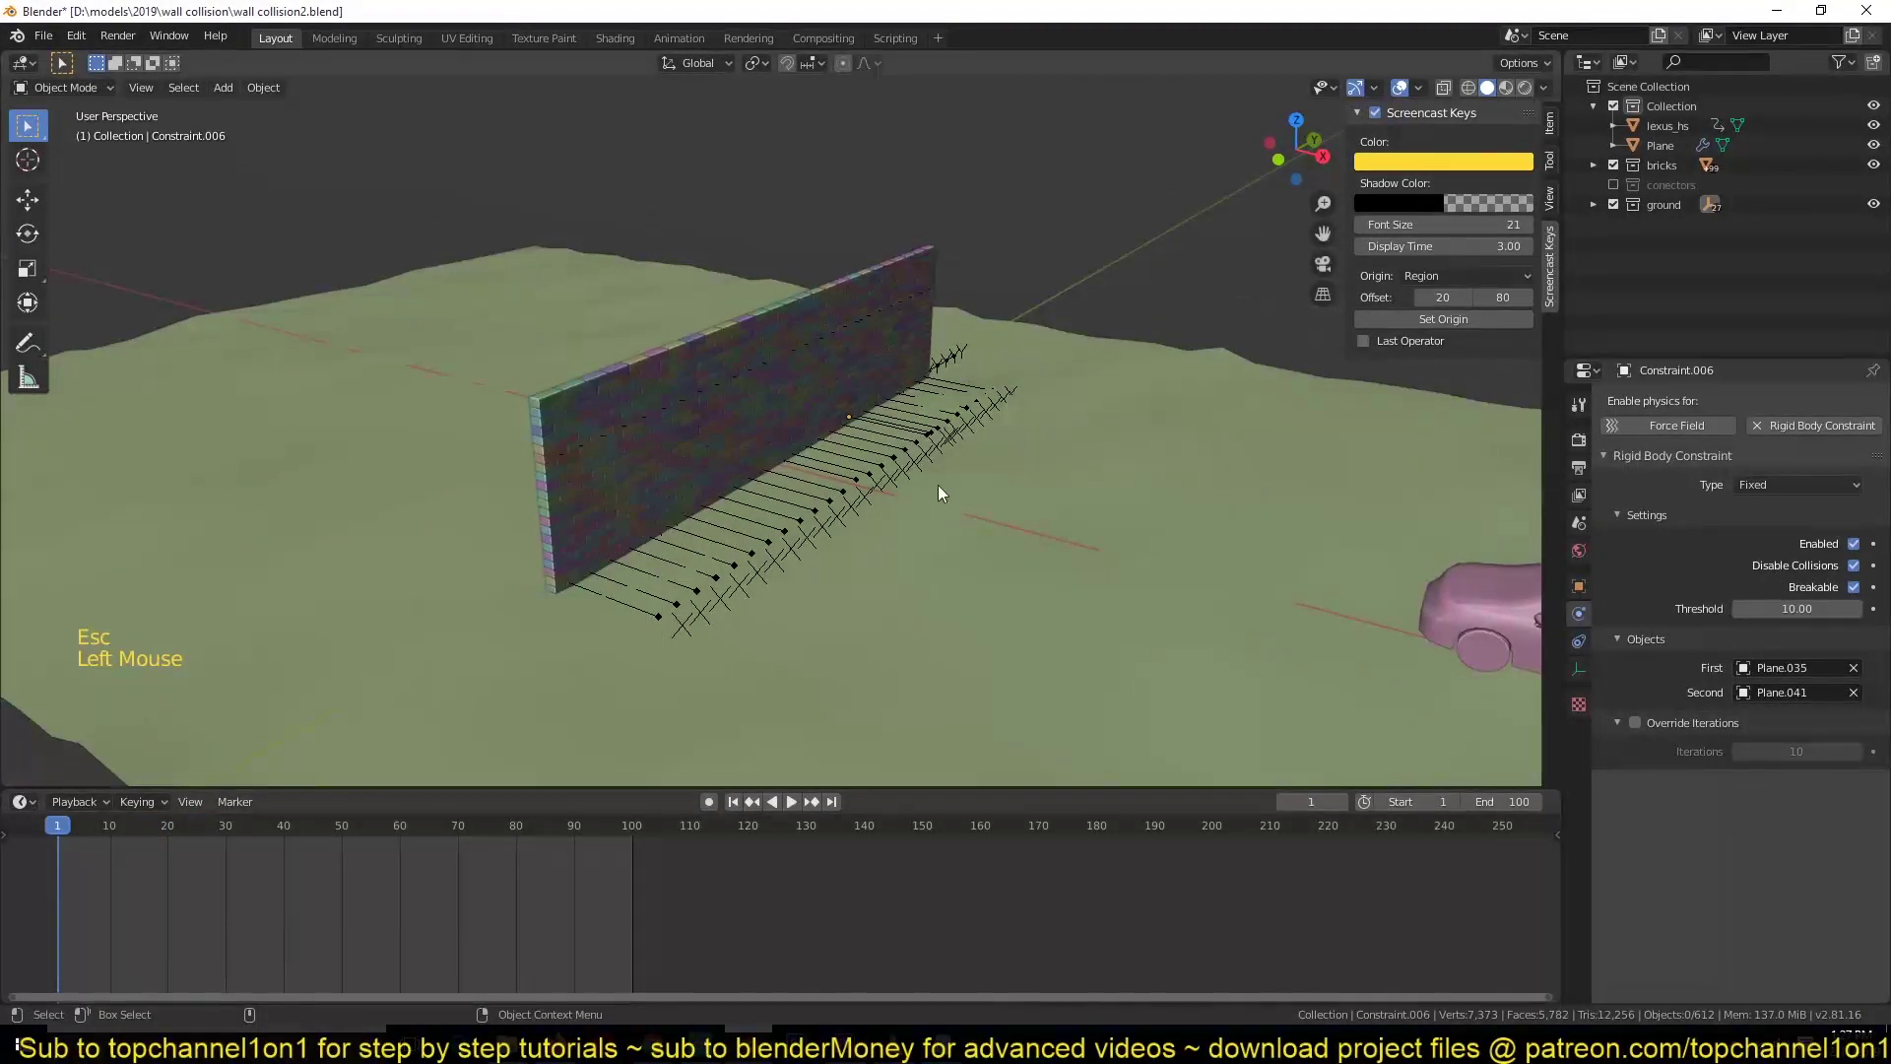
- Set the breaking threshold to 3 on all connectors in the collection and replay the crash
click(909, 458)
key(shift+g)
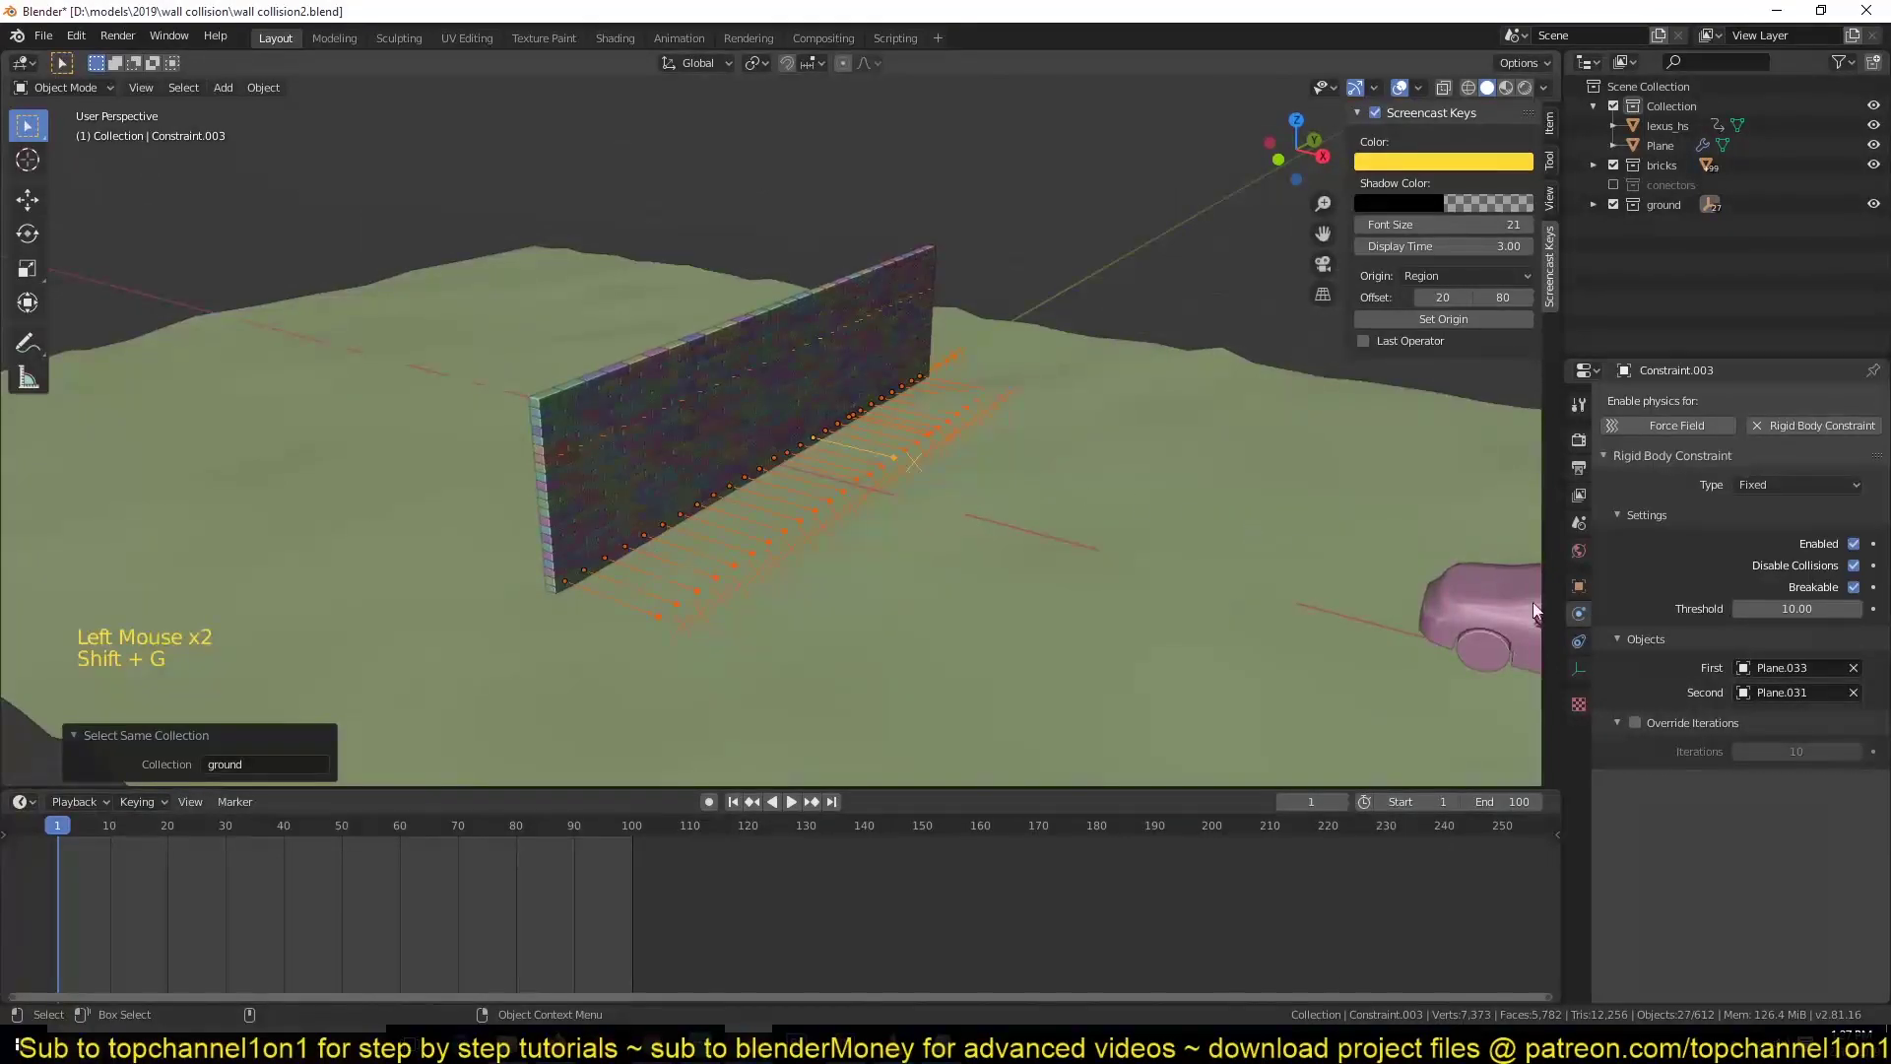
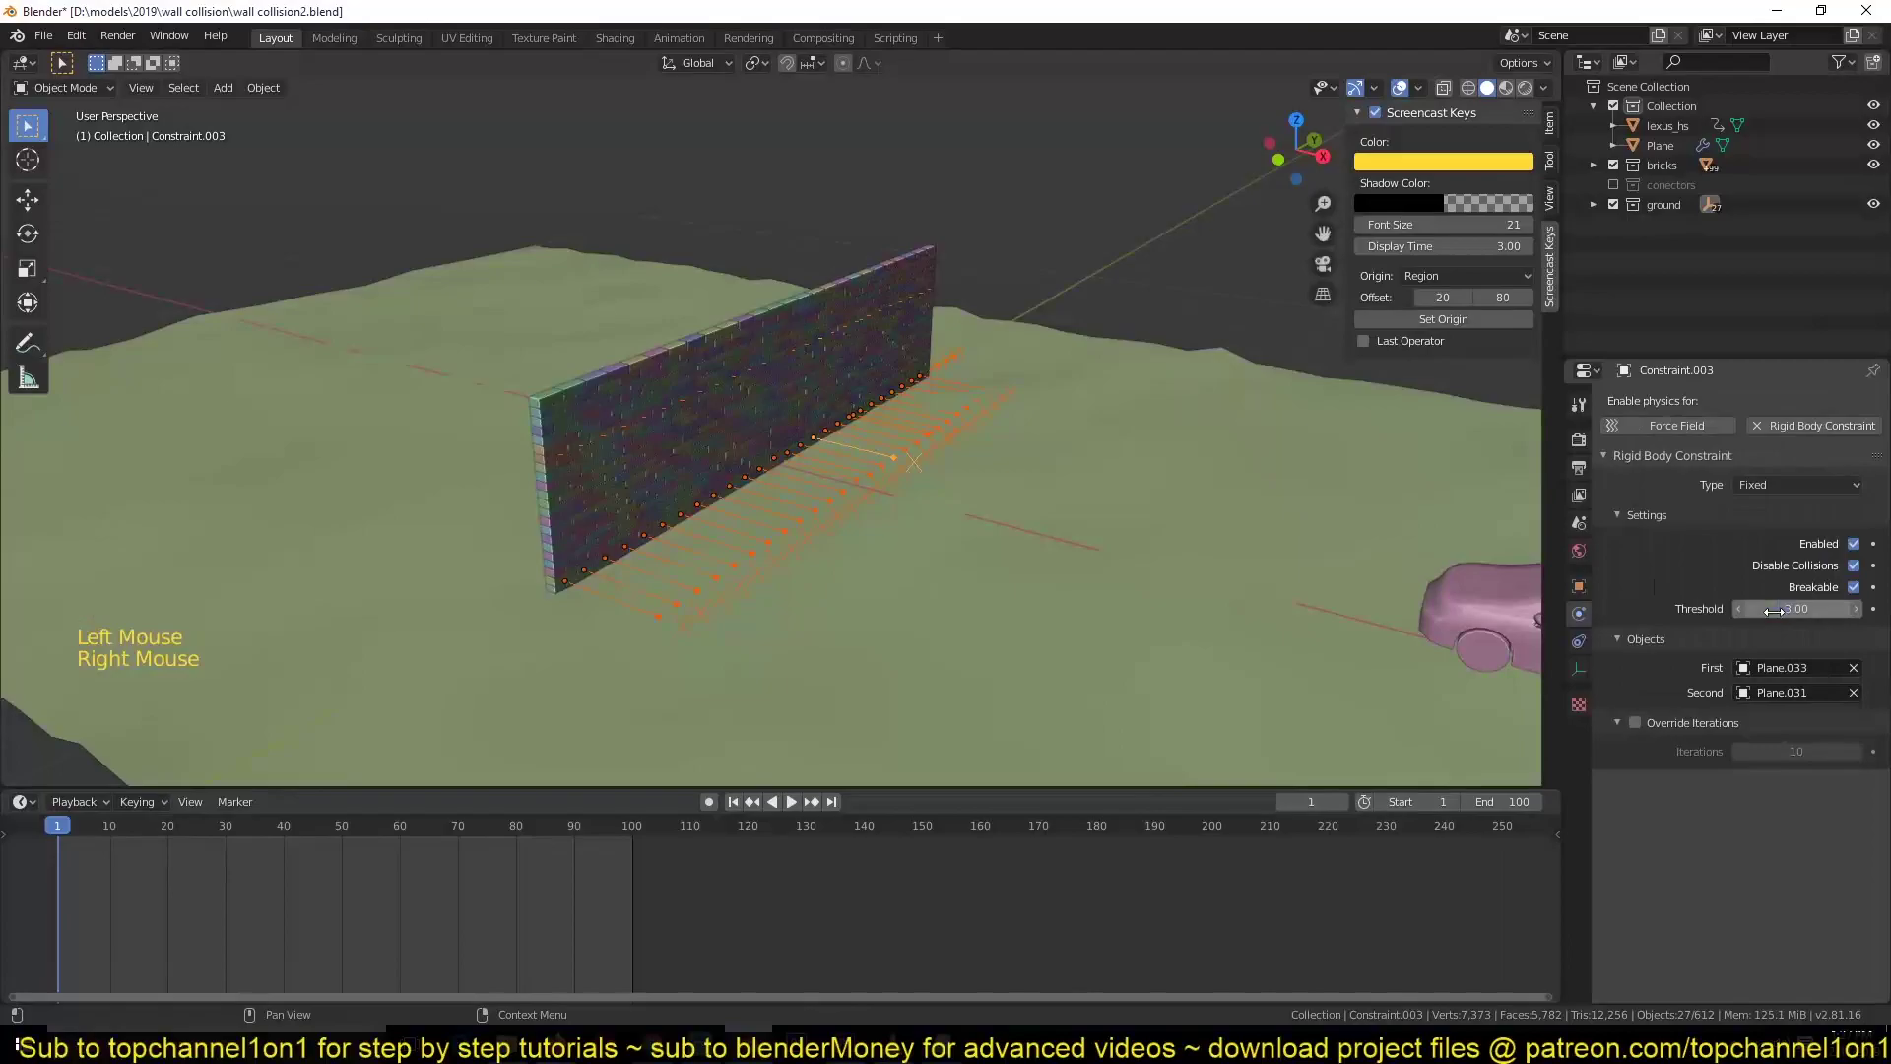
click(1121, 265)
key(space)
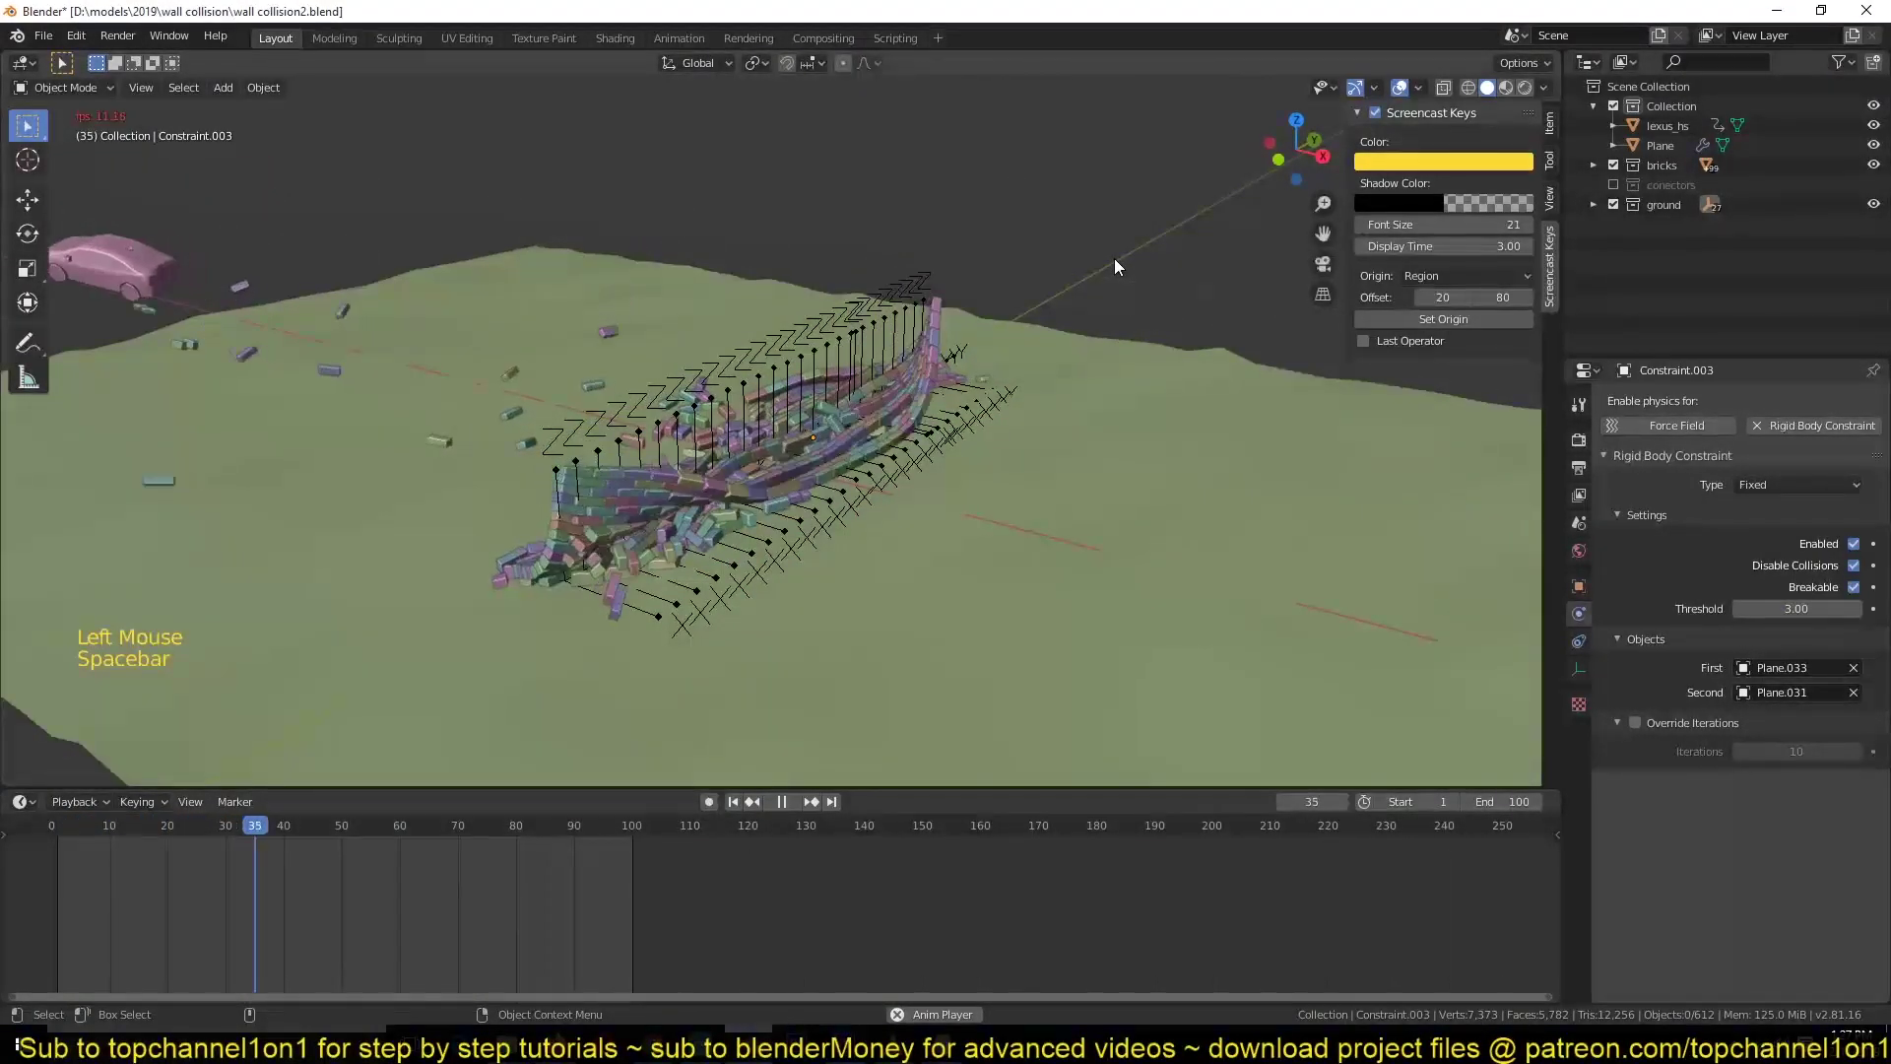
key(Escape)
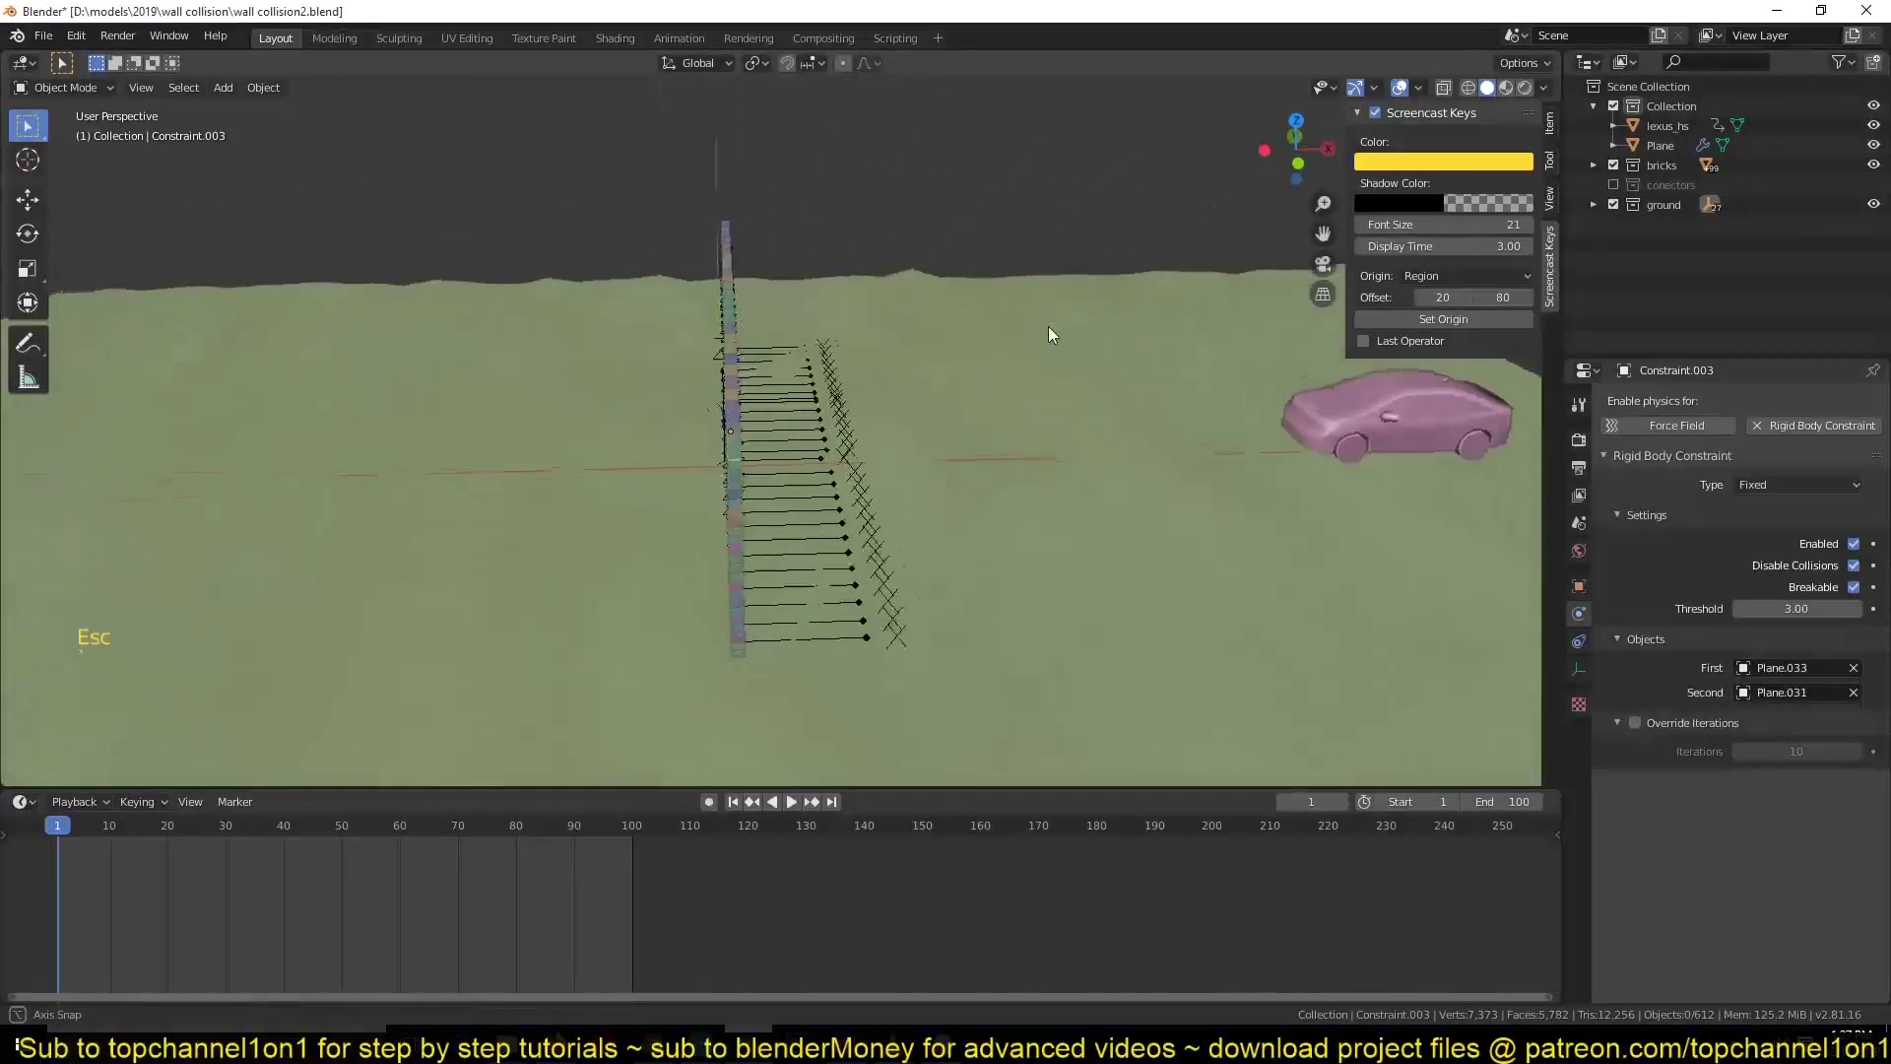
- Show the conectors collection, select all its constraints and copy the breakable 3.00 settings to them
scroll(up, 3)
key(z)
click(669, 335)
click(657, 400)
click(641, 429)
double_click(629, 429)
key(z)
key(alt+a)
- Hide the connectors and ground helper collections and replay the wall collapsing under the car
click(1569, 192)
click(930, 163)
scroll(down, 3)
key(shift+g)
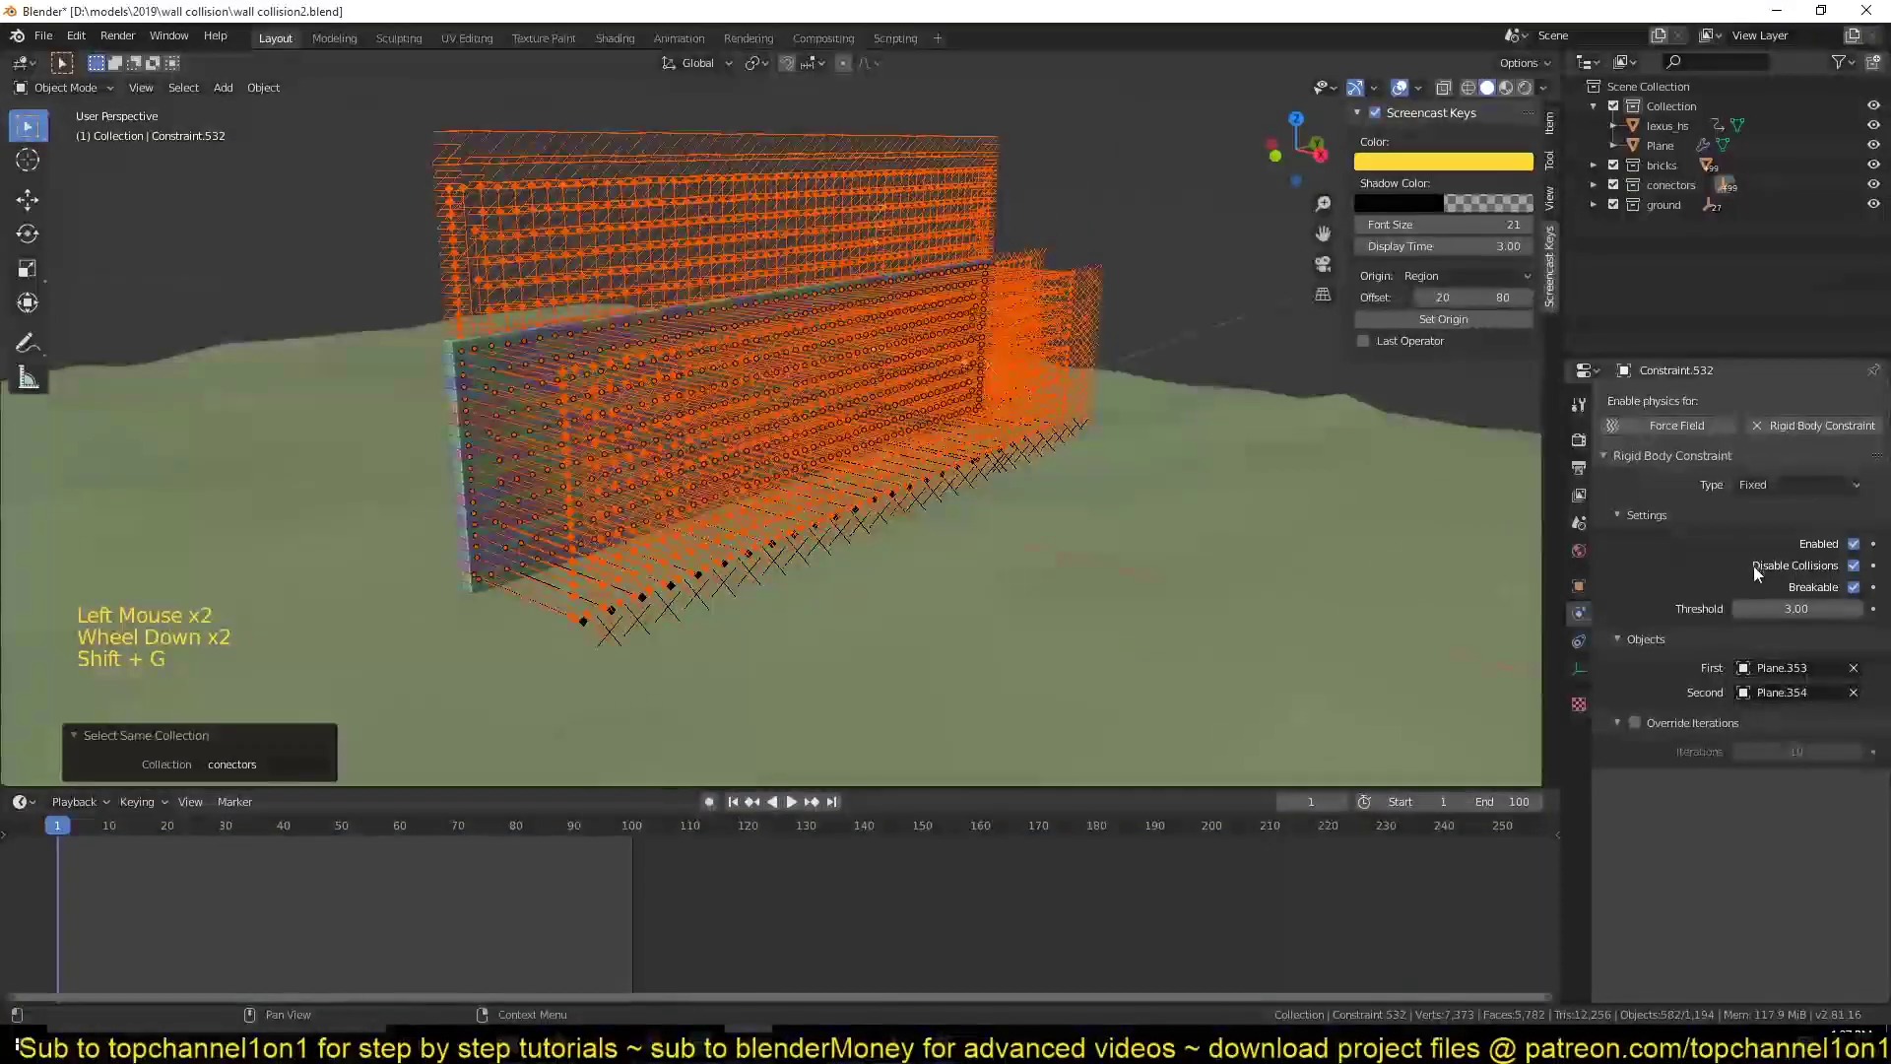
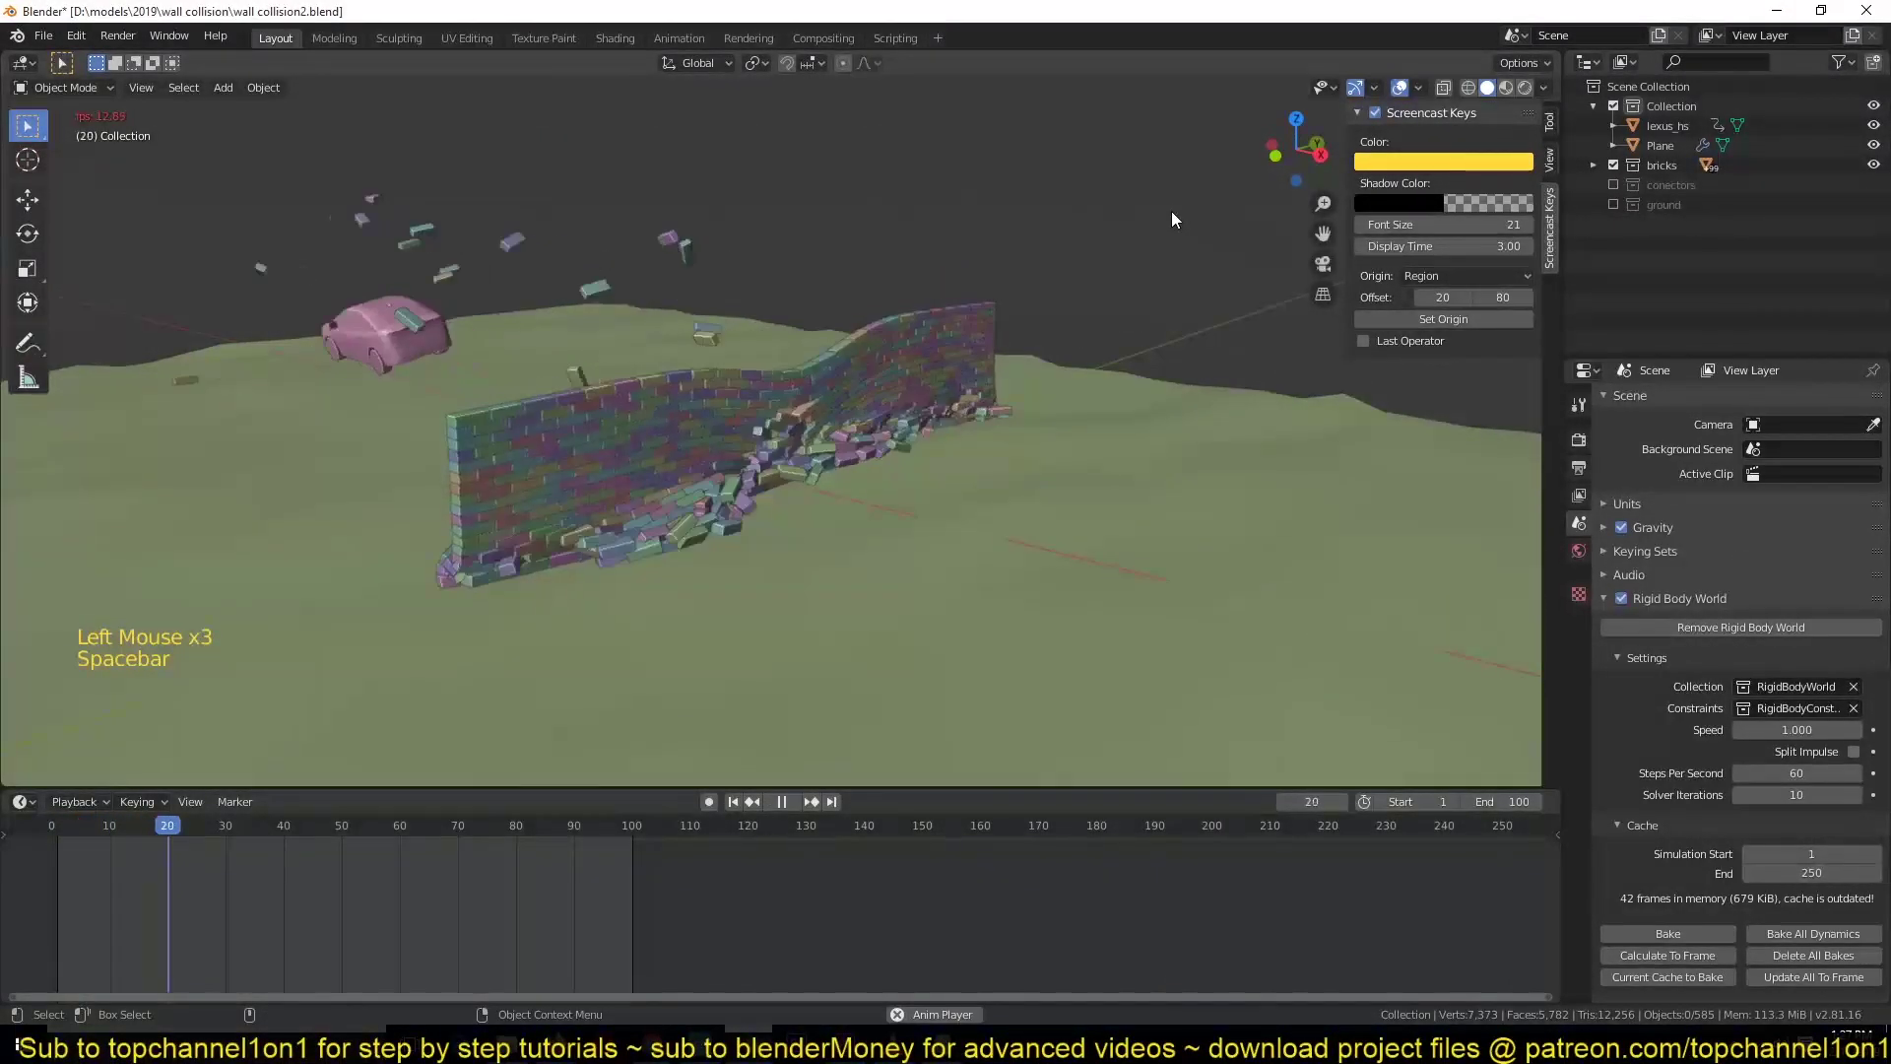
key(Escape)
key(space)
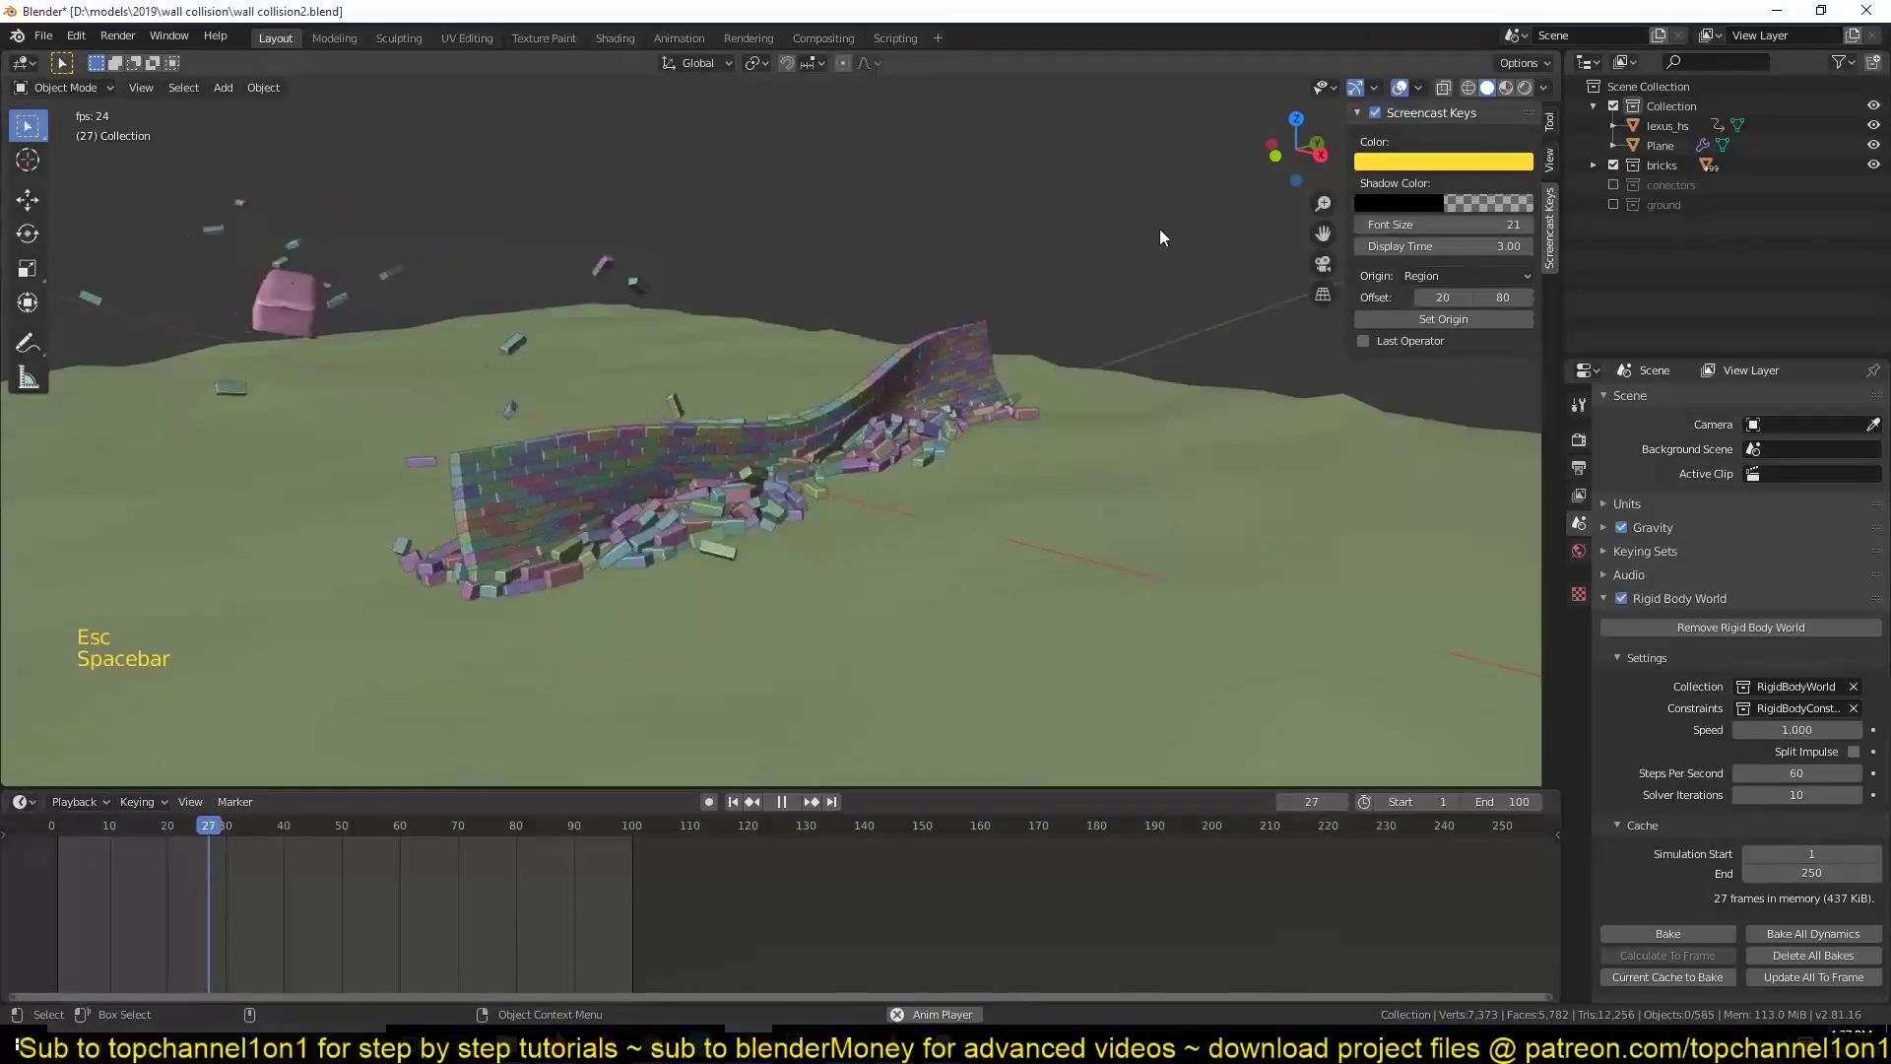
key(Escape)
key(`)
key(space)
key(Escape)
key(`)
key(space)
key(Escape)
key(`)
key(space)
key(Escape)
key(space)
key(Escape)
key(space)
key(Escape)
key(space)
key(Escape)
key(space)
key(Escape)
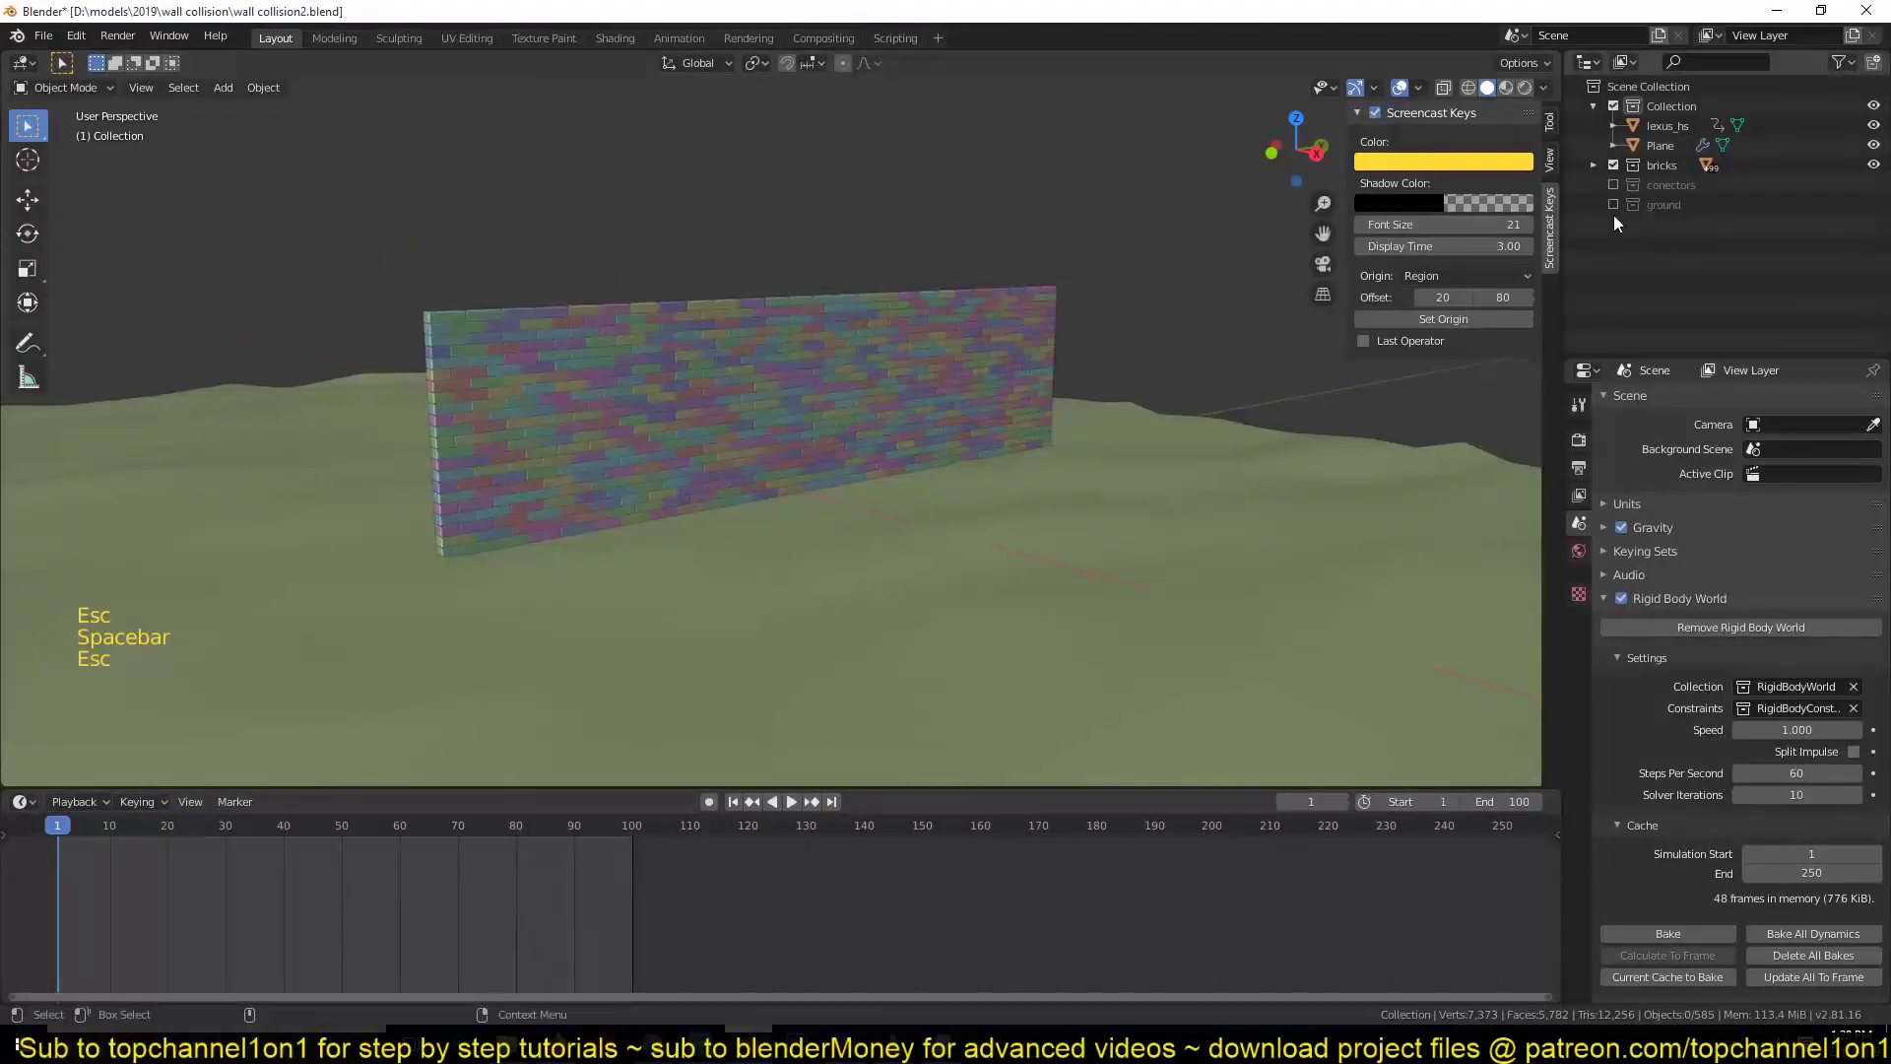
- Select every constraint in the conectors collection and set the breaking threshold to 5.00
click(1619, 197)
click(1030, 257)
key(shift+g)
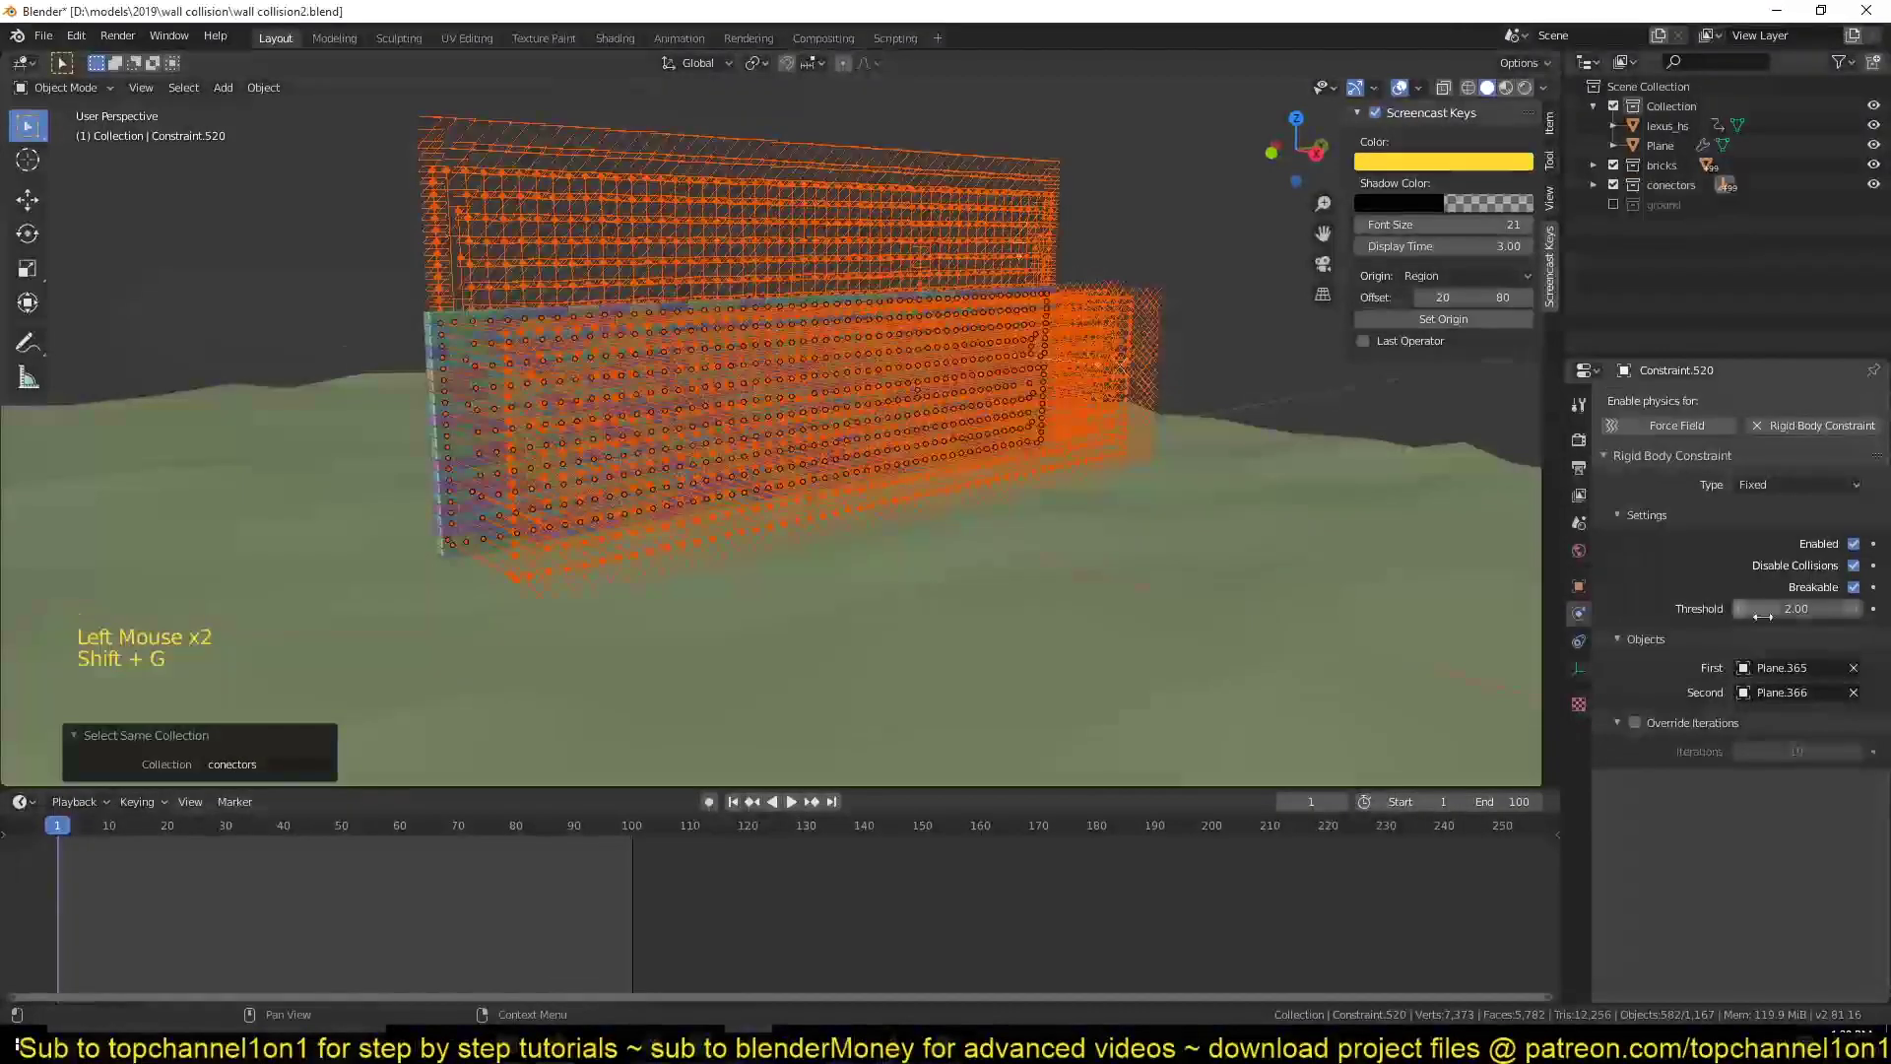
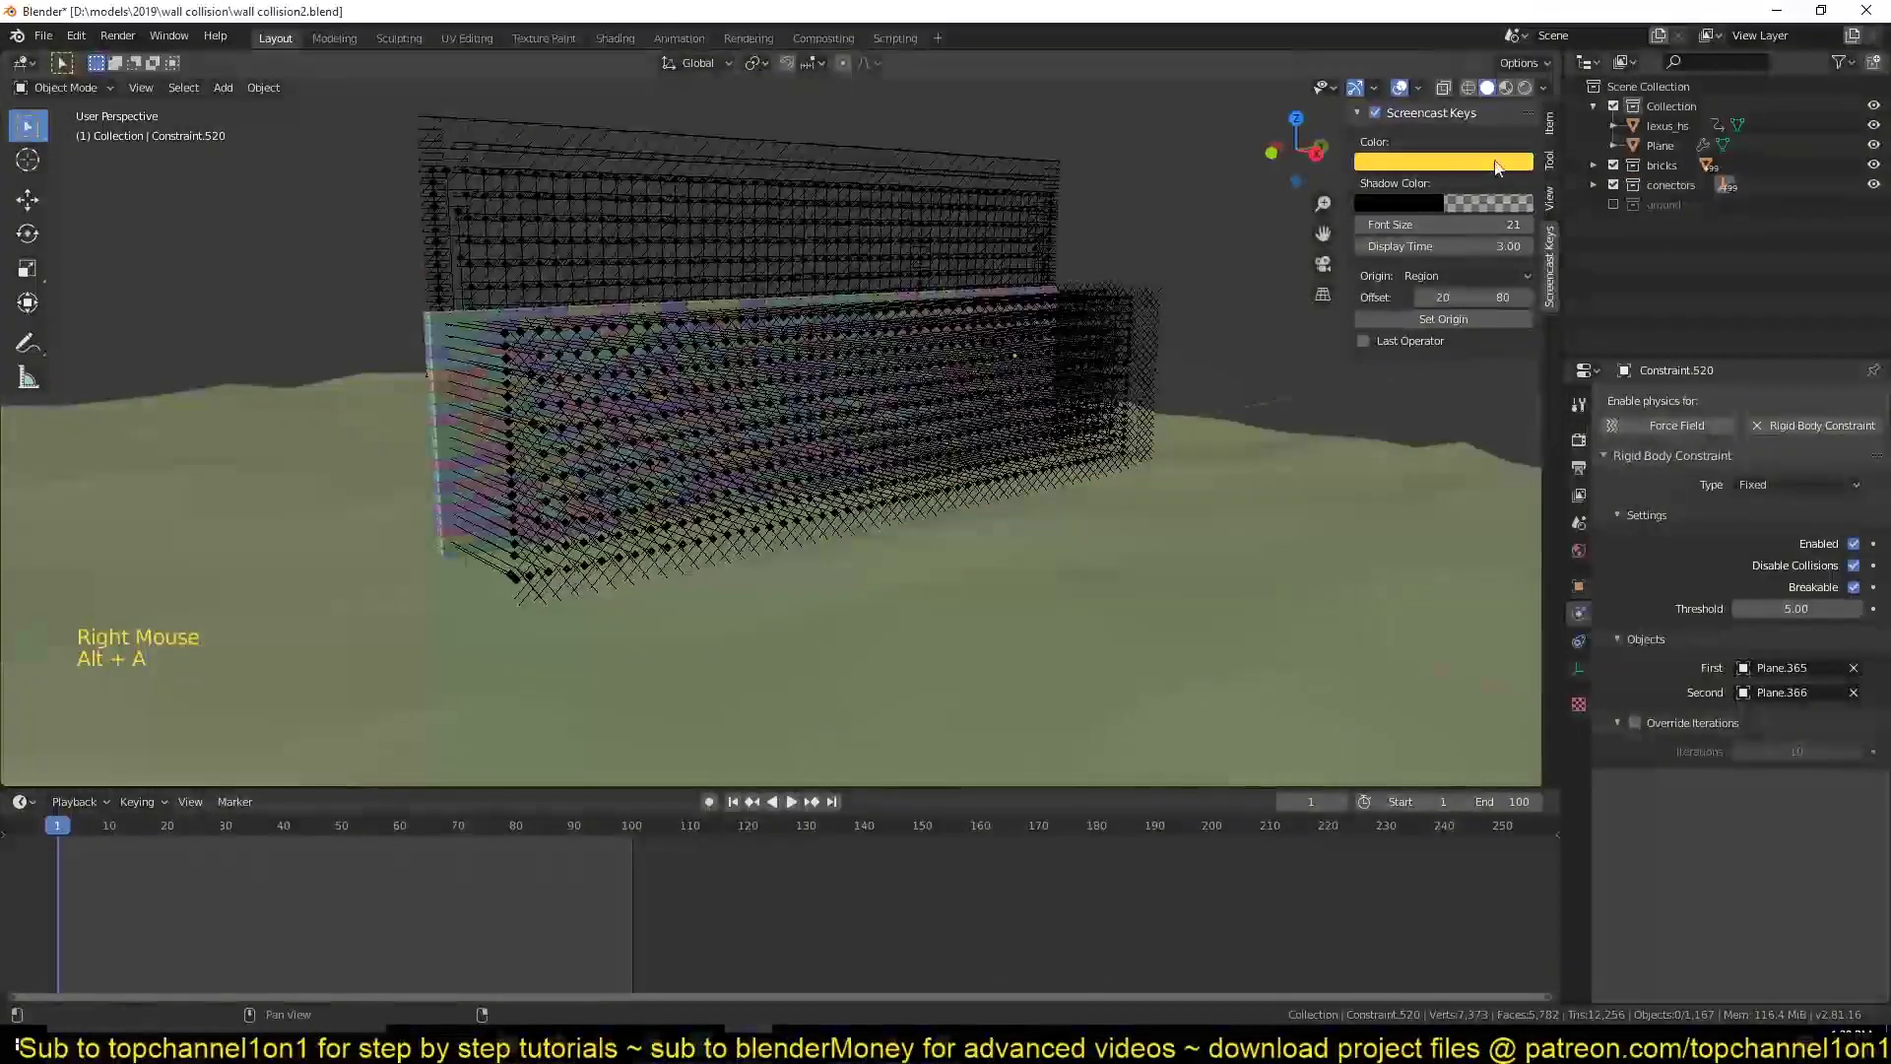
click(1410, 92)
- Replay the crash twice with threshold 5, rewinding to frame 1, then pick a connector again
key(space)
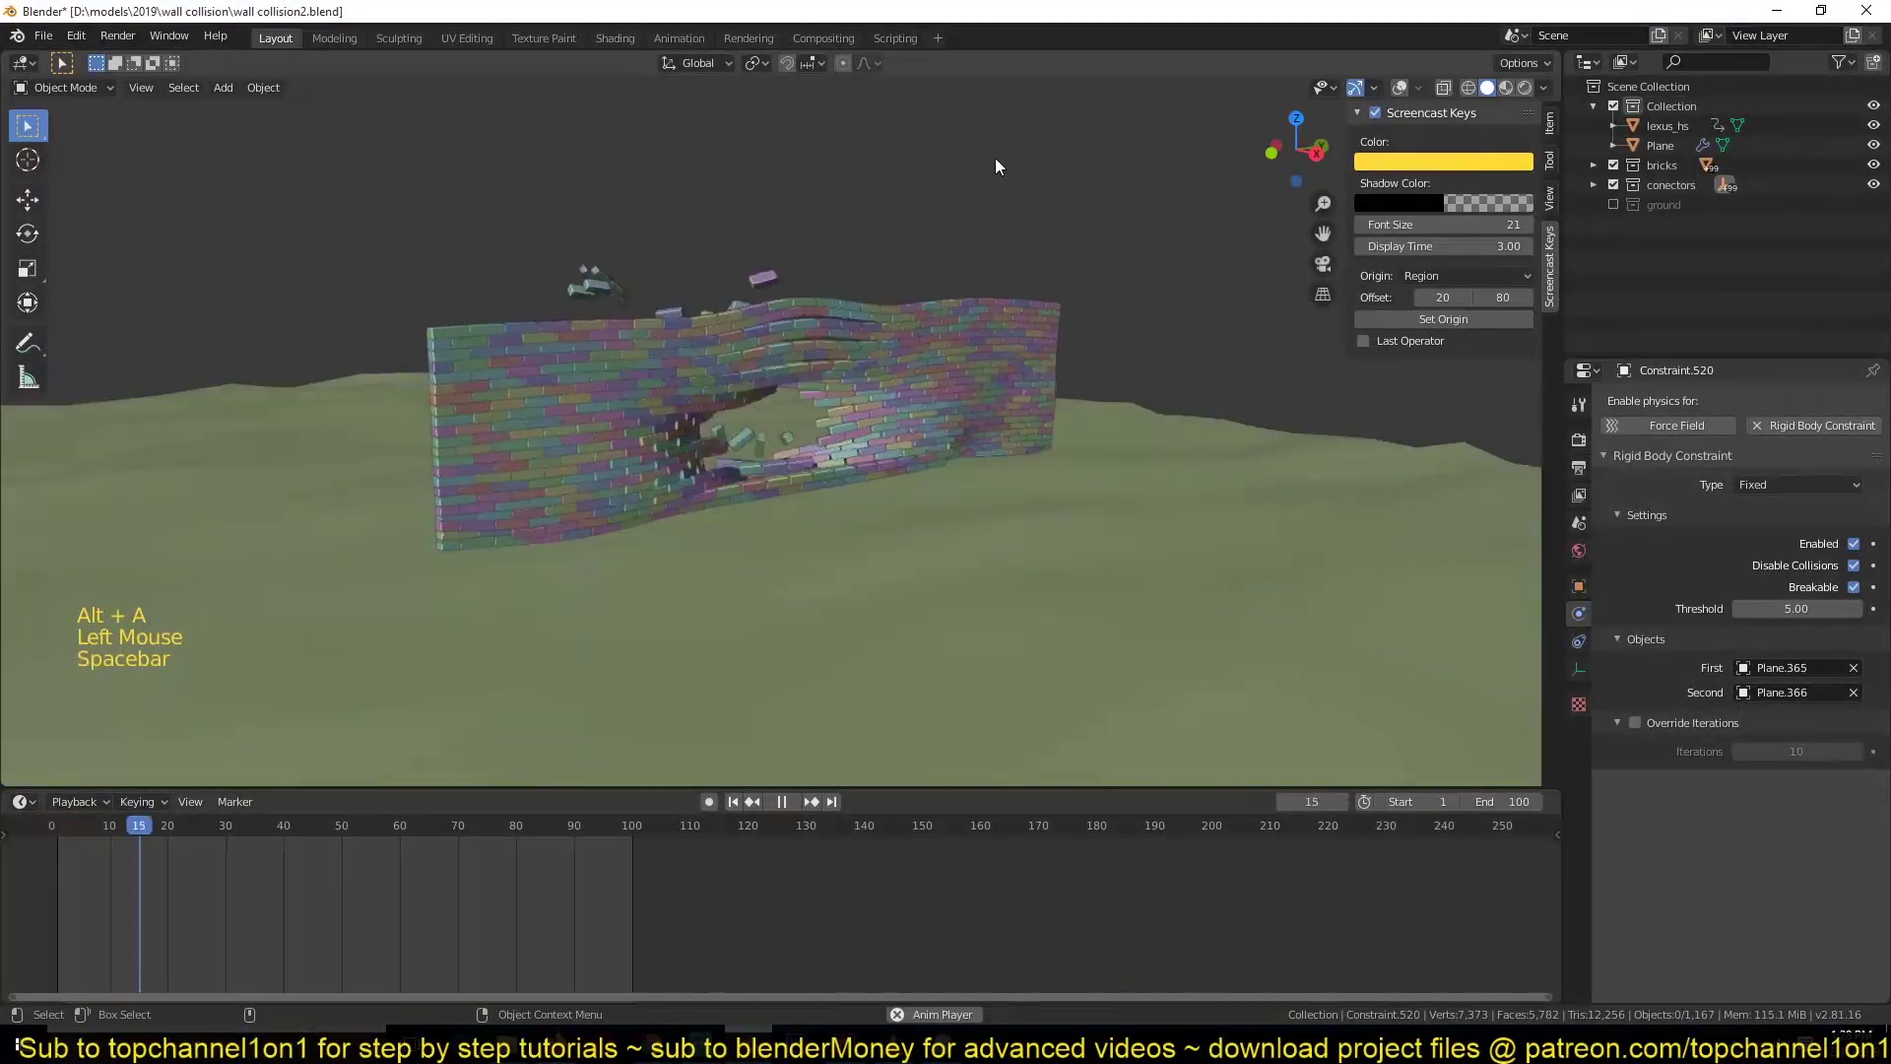
key(Escape)
key(space)
key(Escape)
click(848, 367)
click(1400, 94)
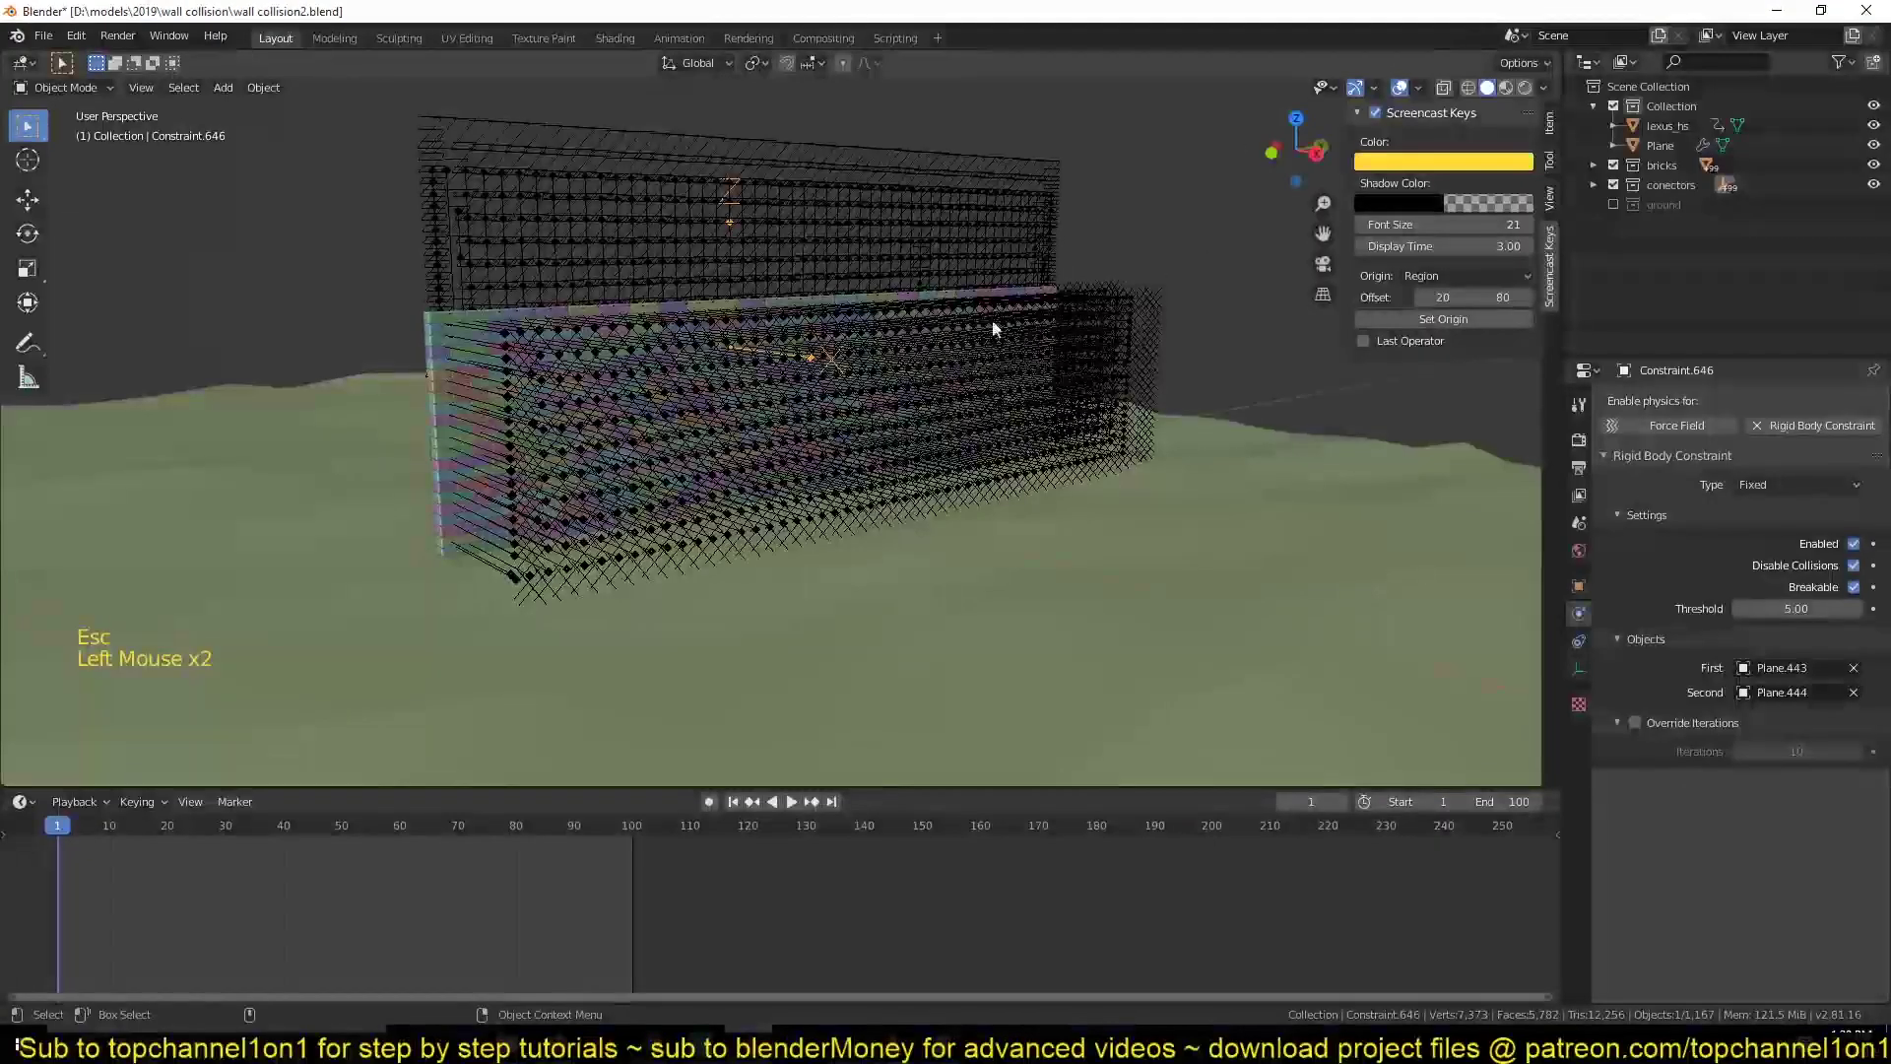
- Select all bricks in the collection, apply a 3 kg rigid-body mass to them, and hide the connectors
click(442, 357)
key(shift+g)
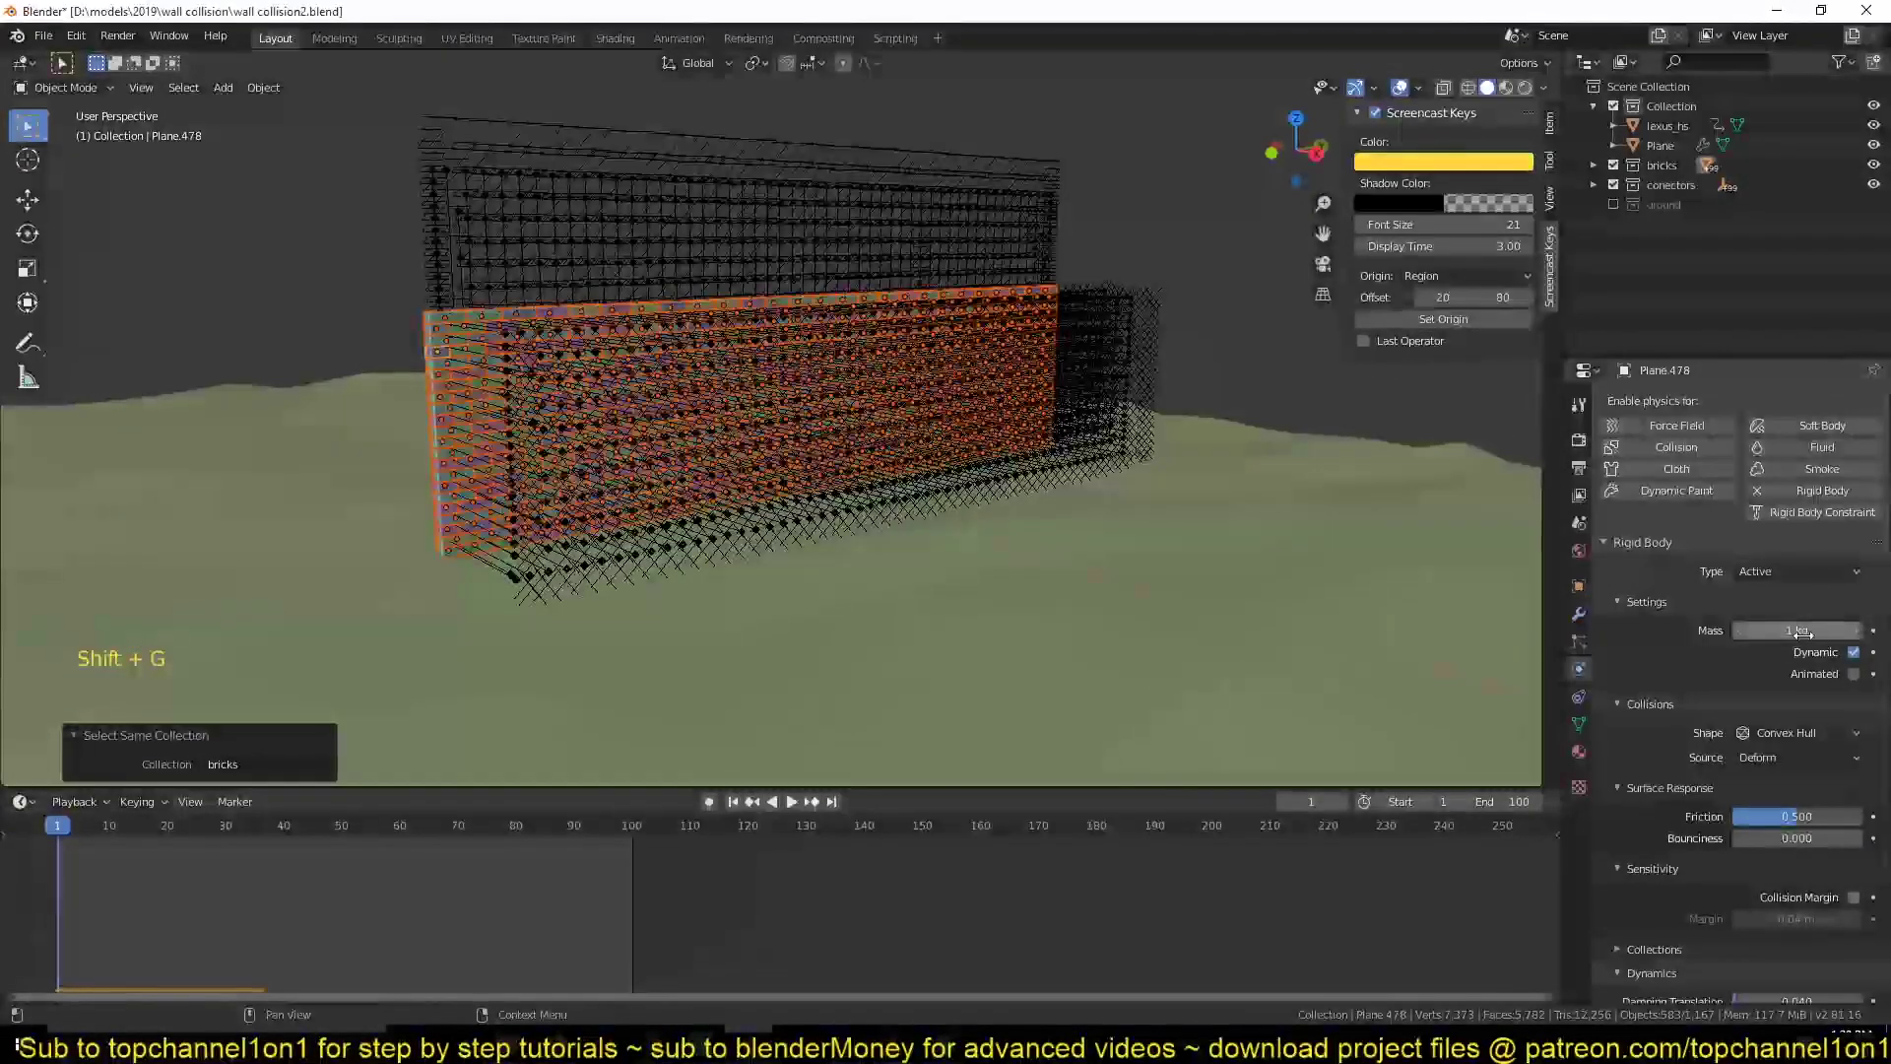
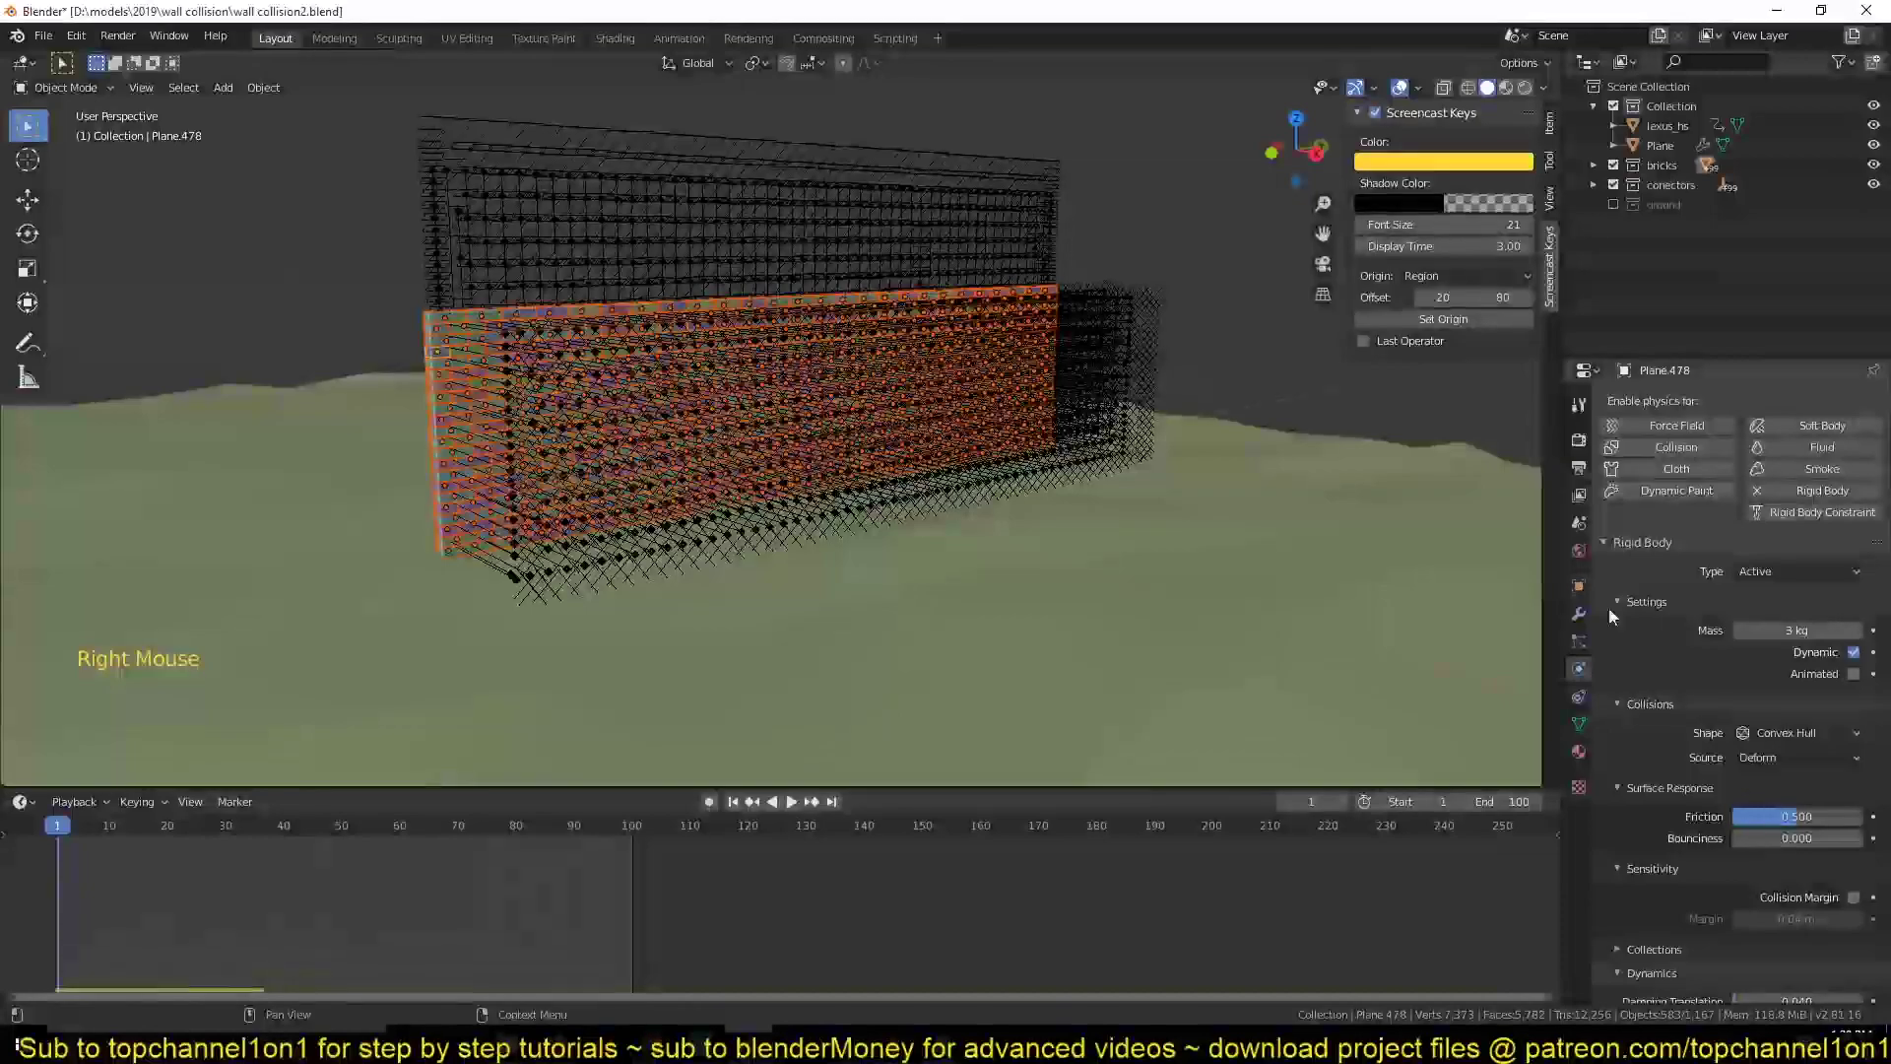
key(alt+a)
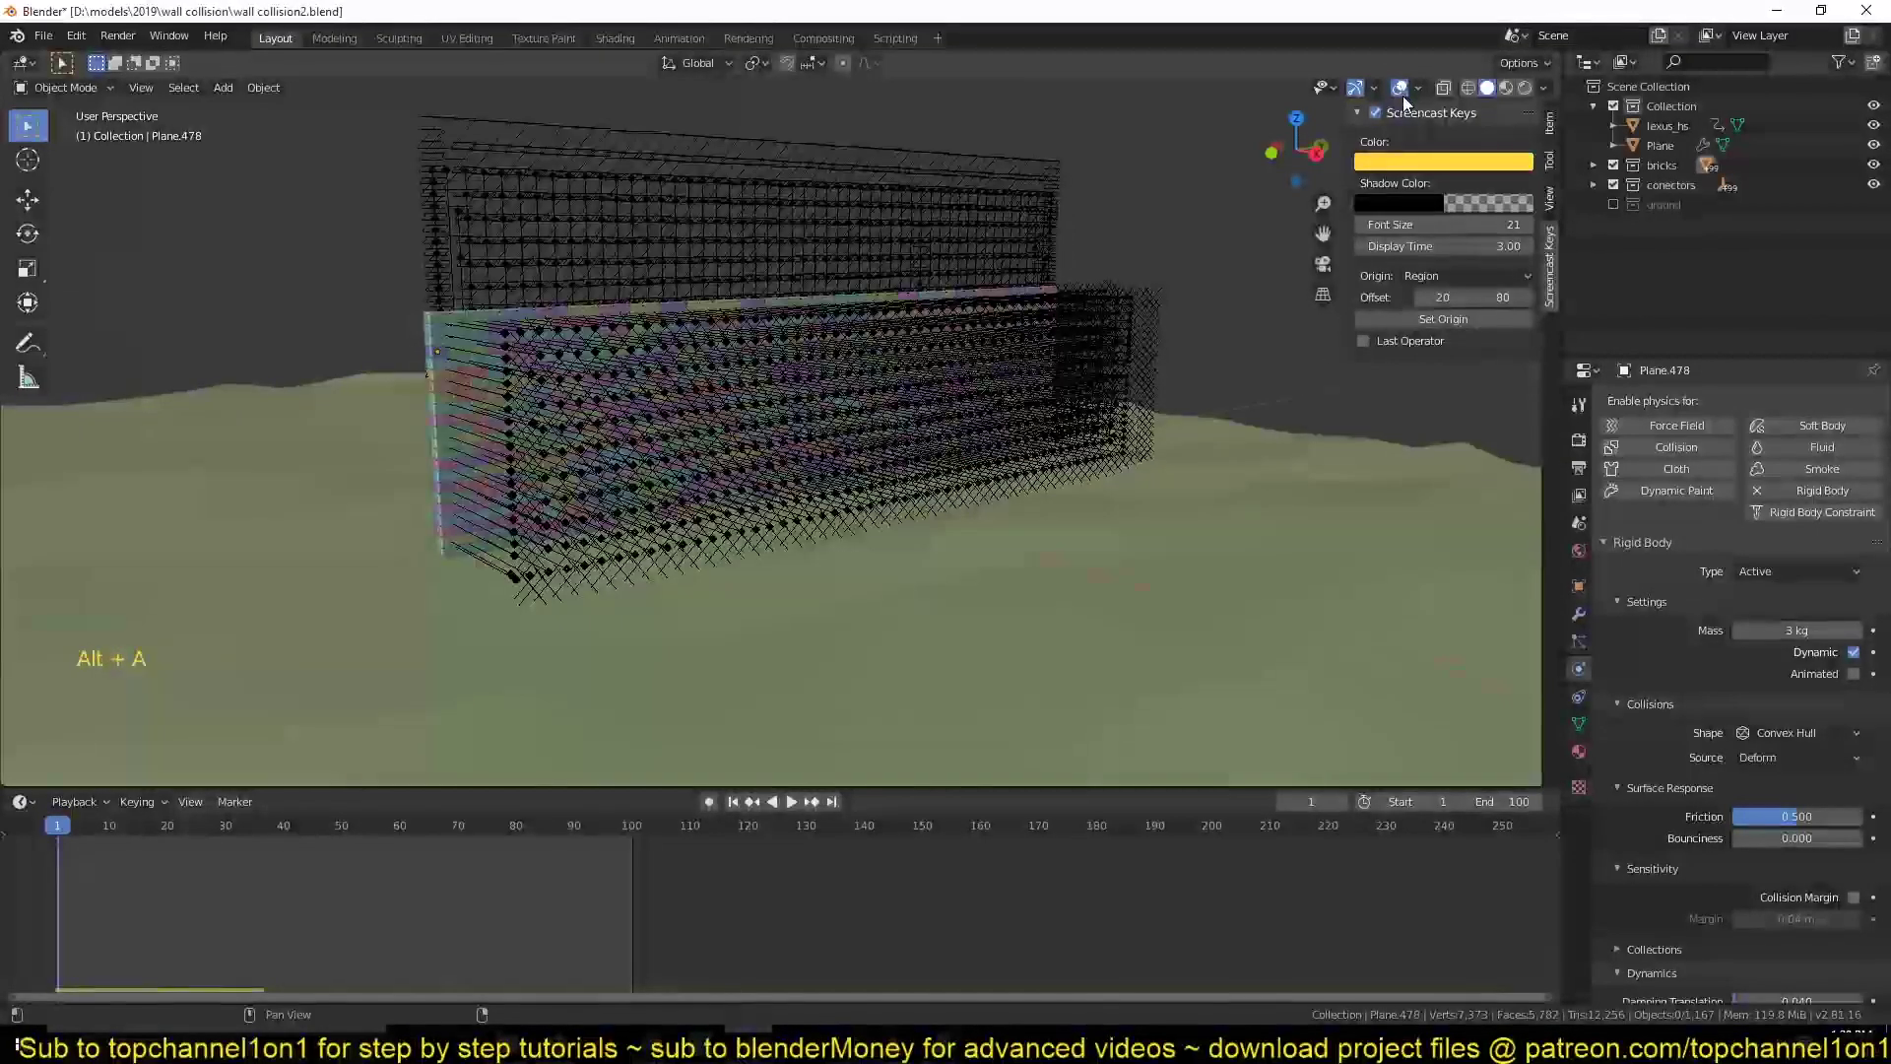
click(1625, 193)
- Replay the car smashing the wall several times, rewinding each time, then select the terrain
key(space)
key(Escape)
key(space)
key(Escape)
key(space)
key(Escape)
key(`)
click(1095, 347)
- Lower the ground plane along Z by about 0.035 m and replay the crash
key(g)
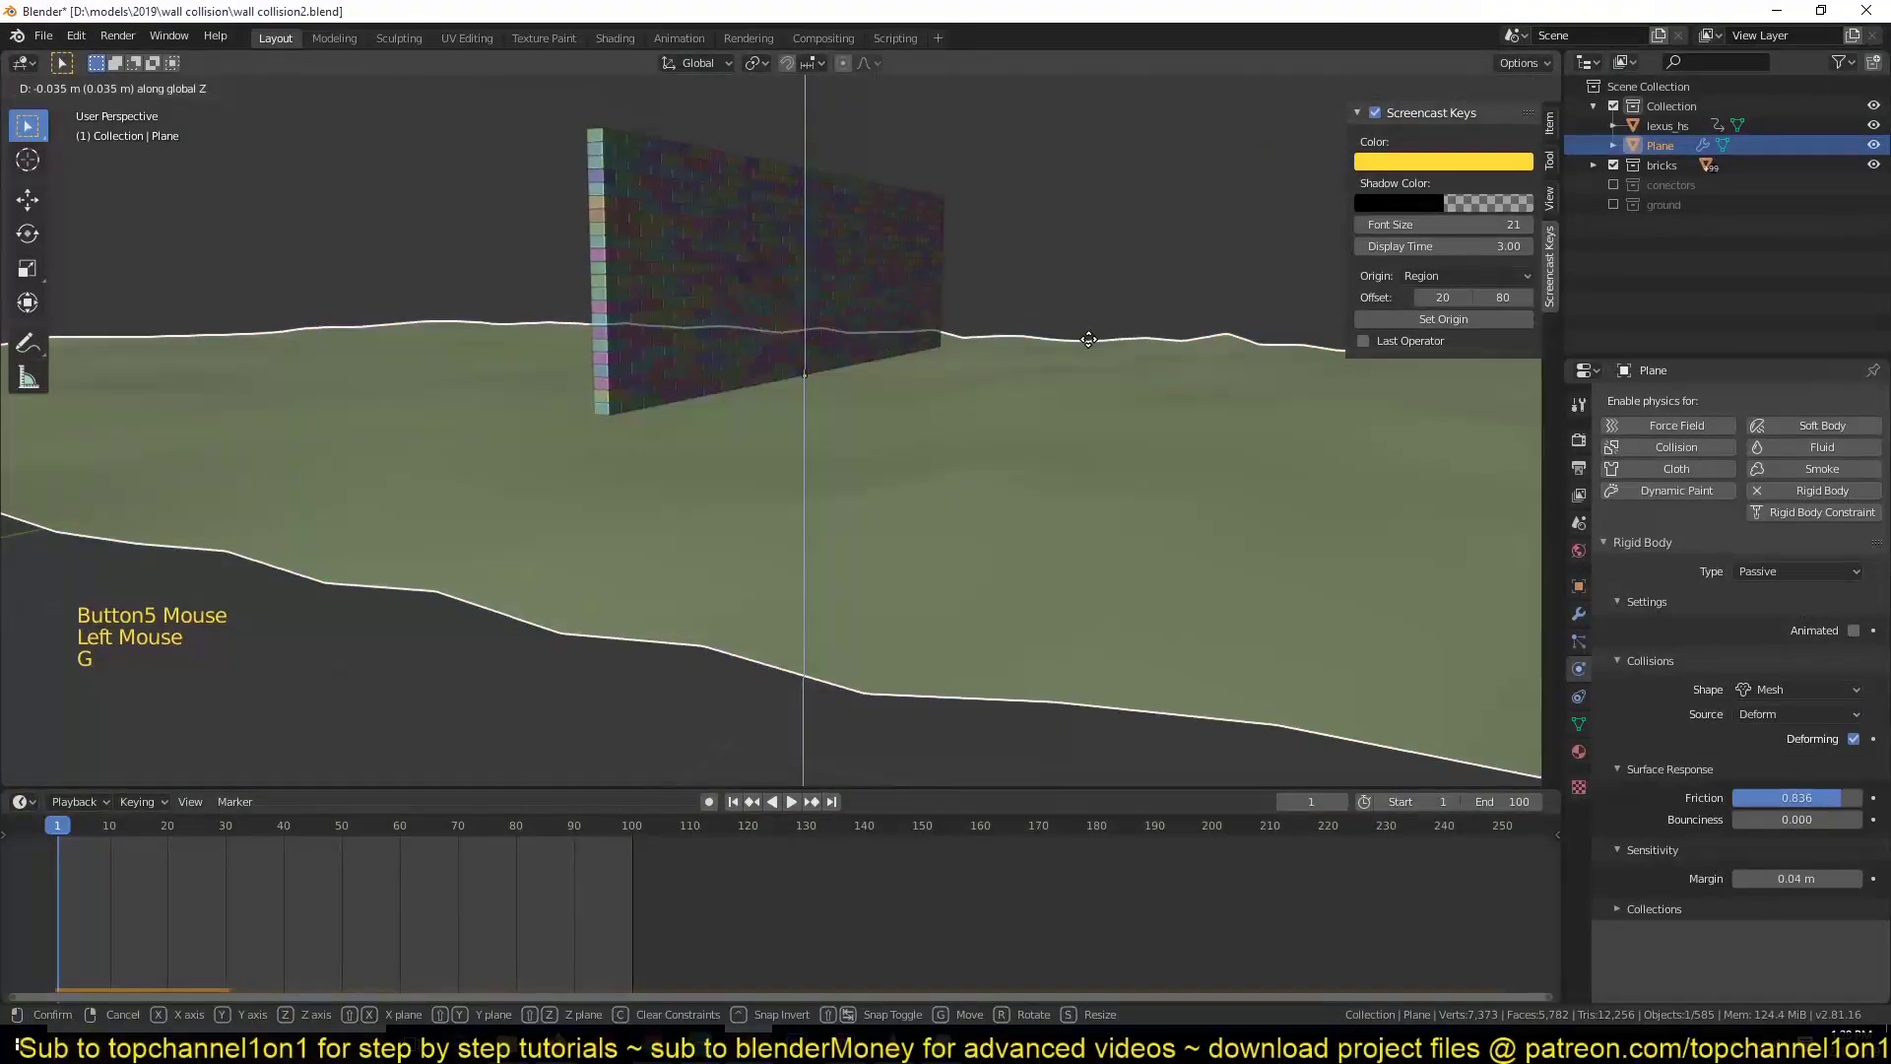
key(space)
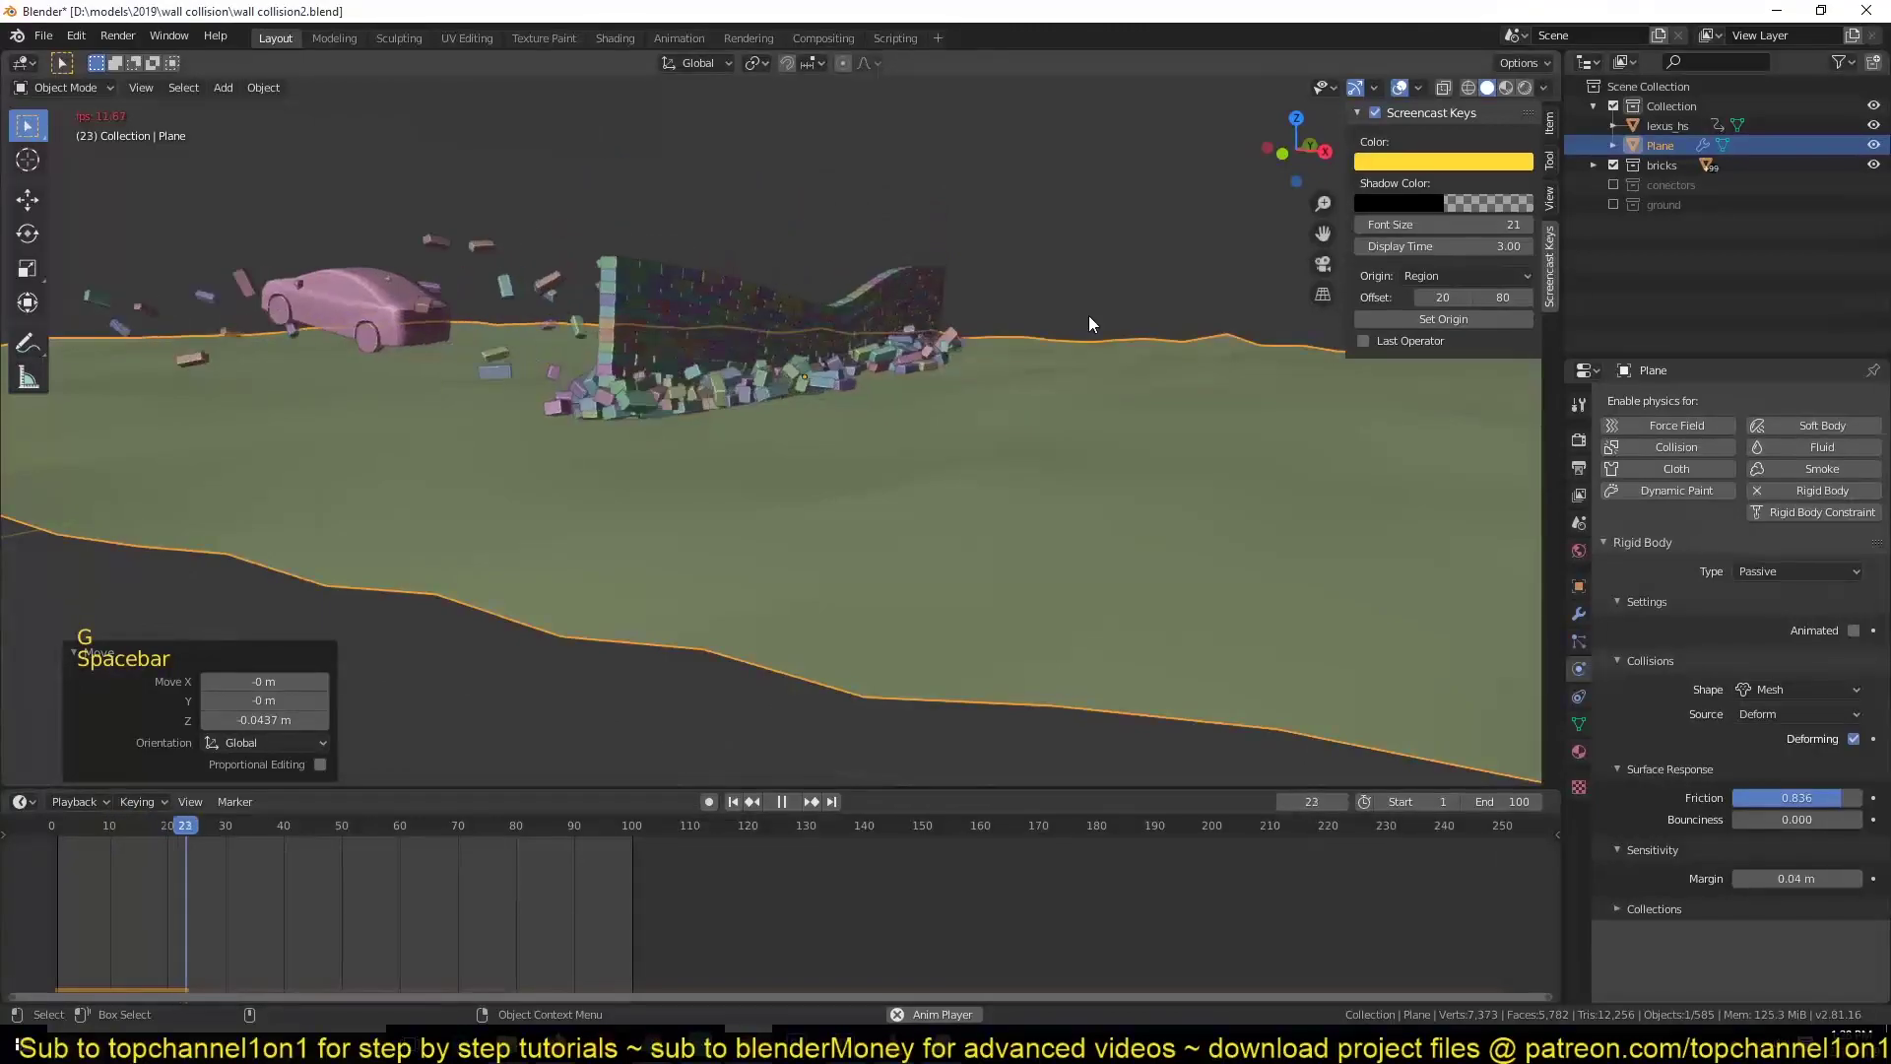
key(Escape)
key(space)
key(`)
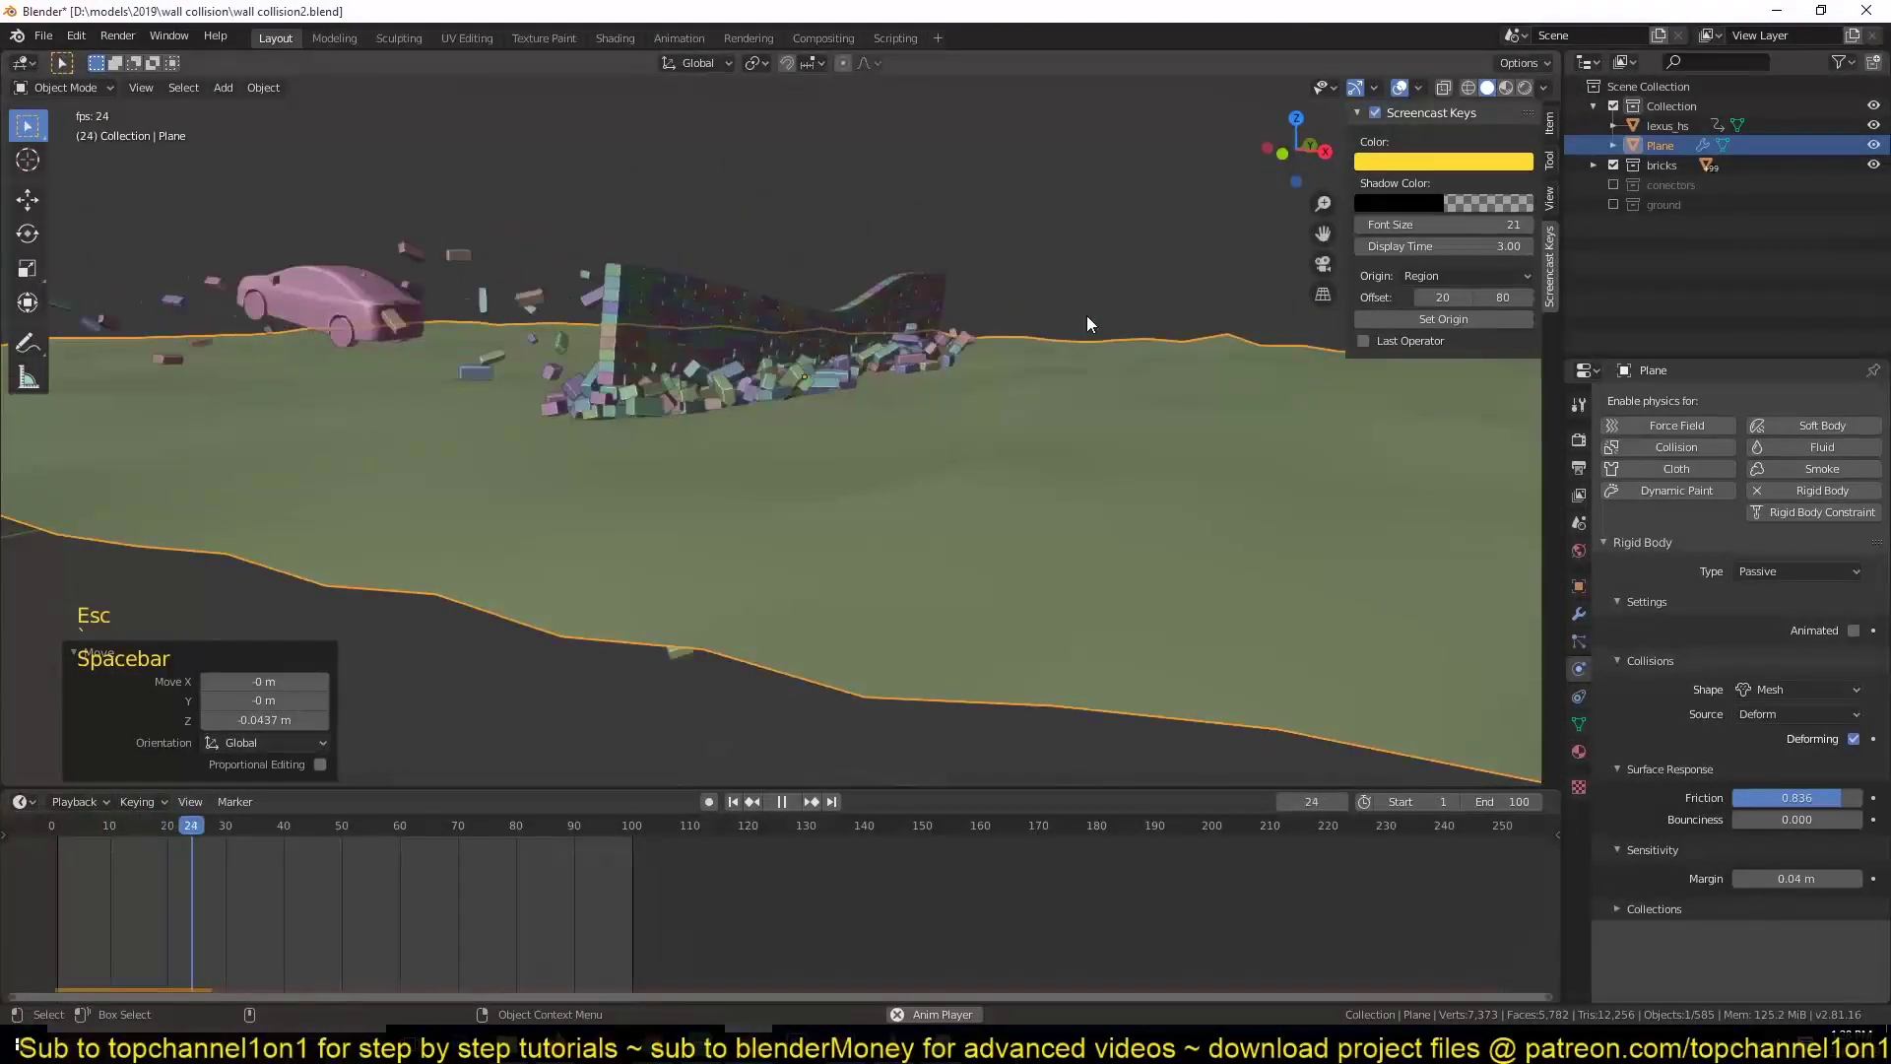
key(Escape)
click(1111, 311)
key(space)
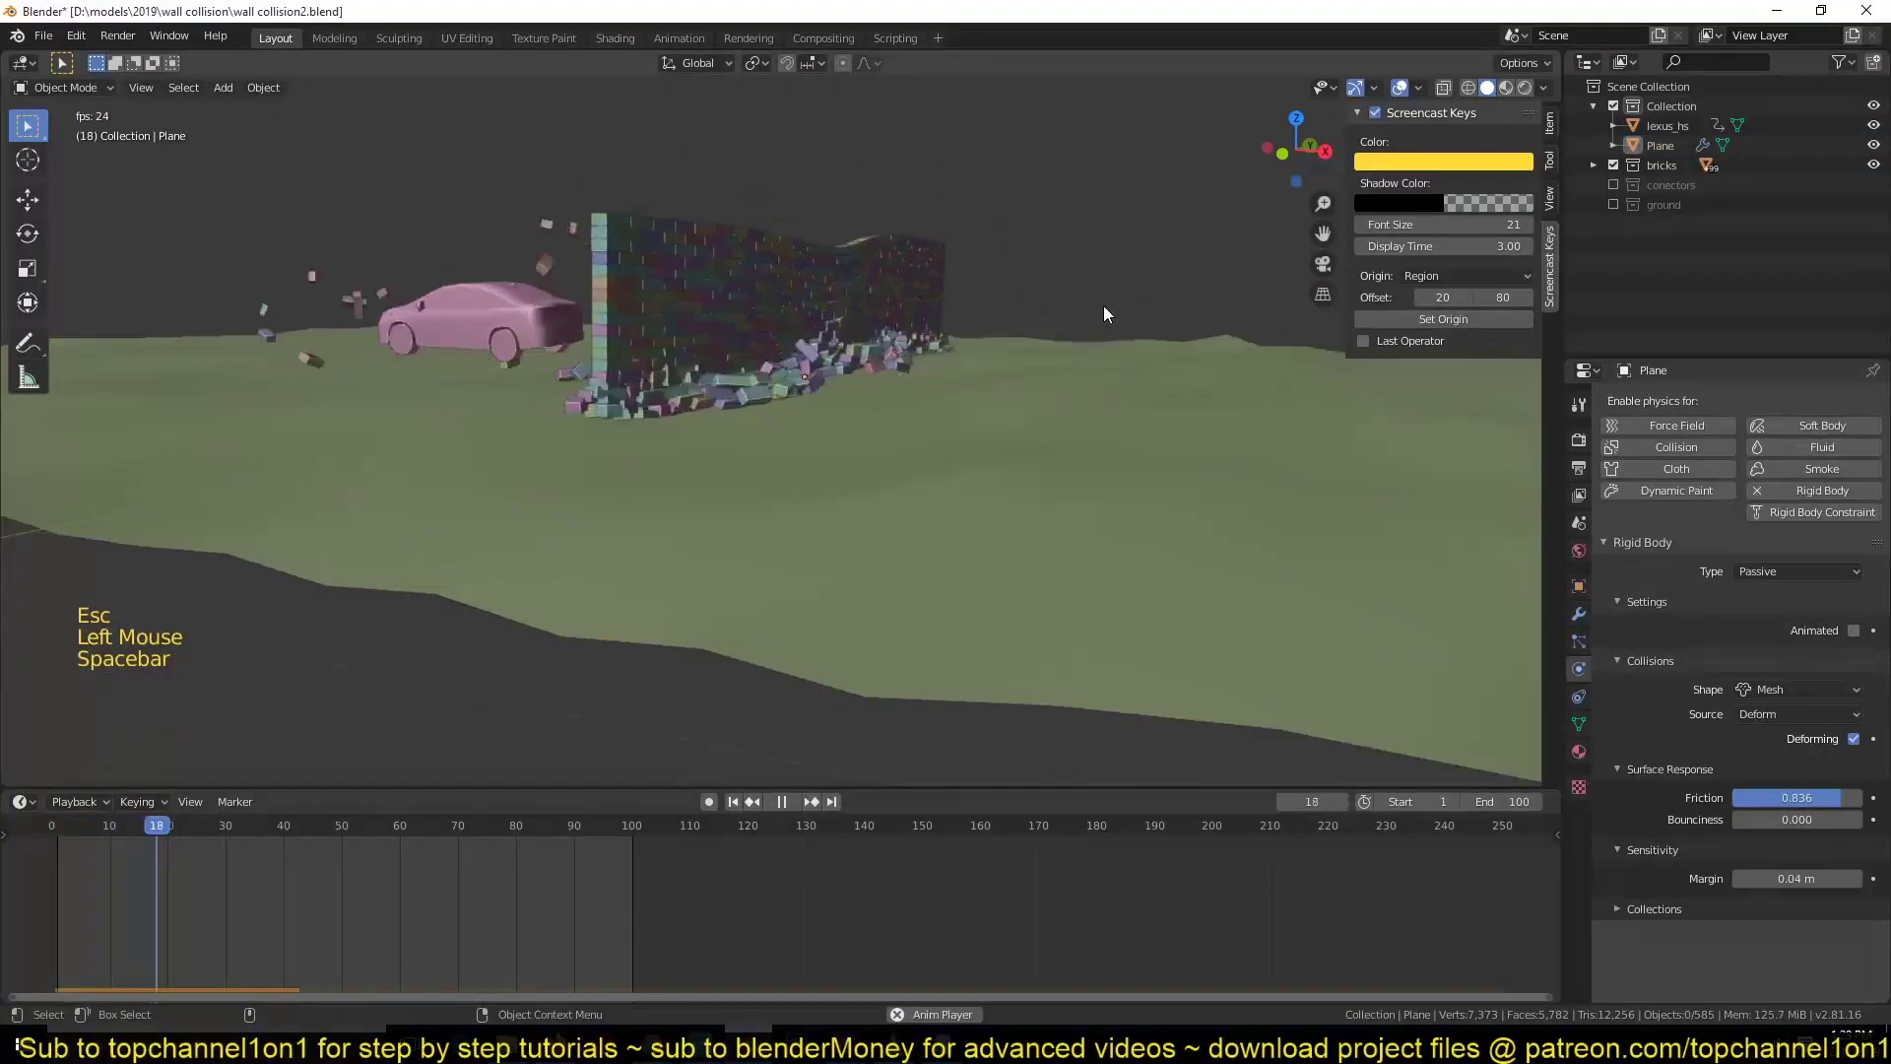
- Replay the car bursting through the wall several more times, rewinding to frame 1 between runs
scroll(down, 3)
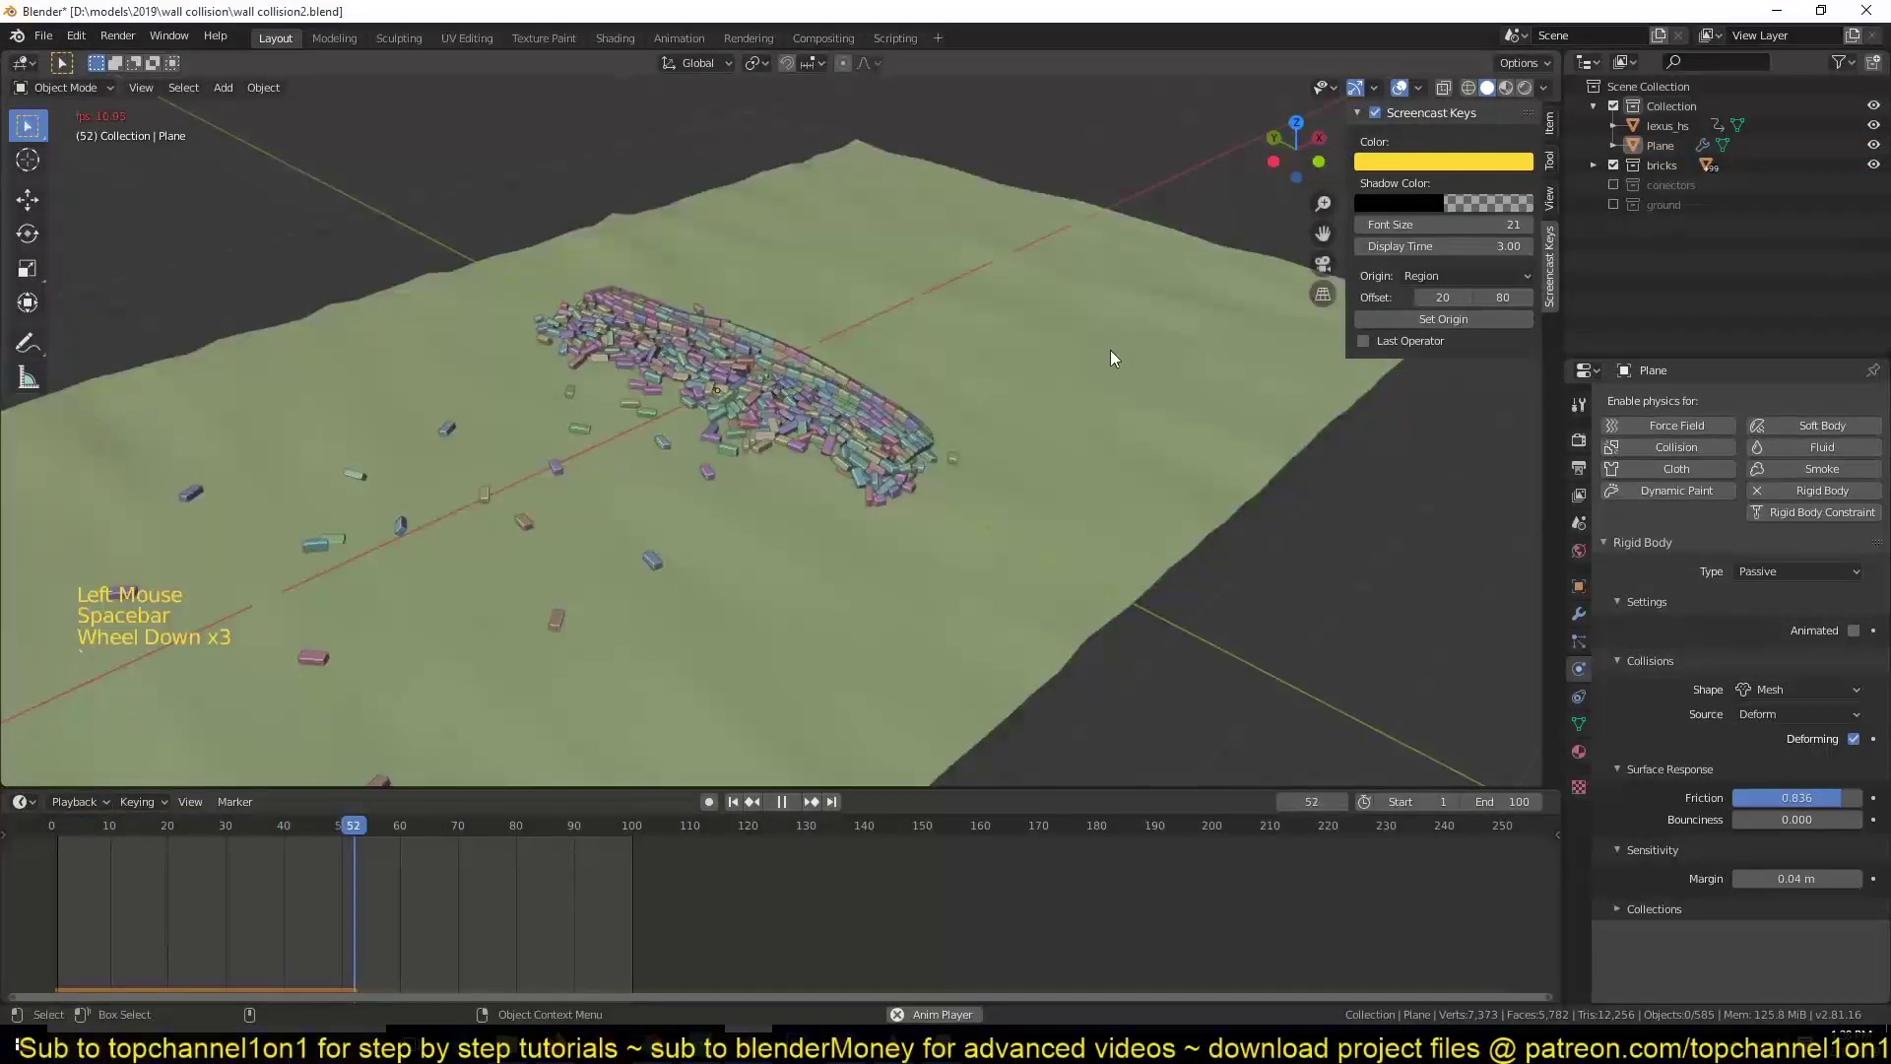
key(Escape)
click(1514, 86)
key(`)
key(space)
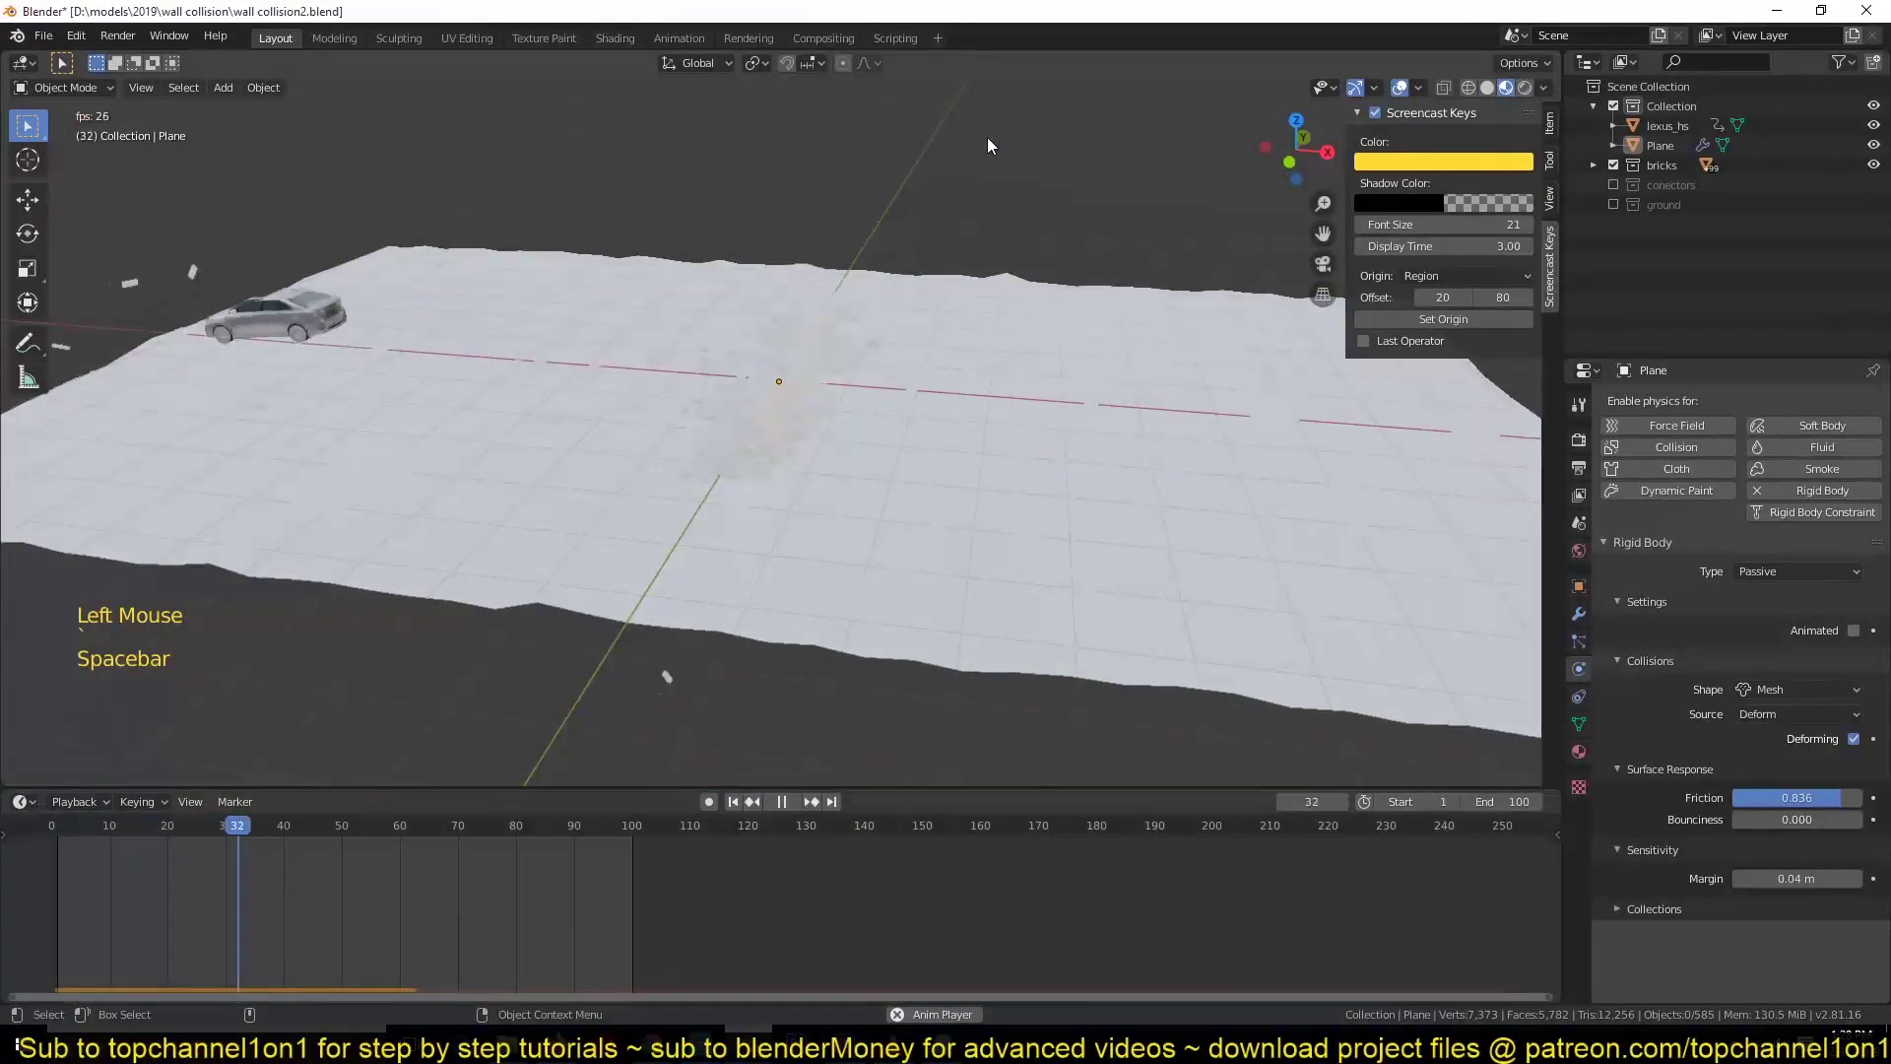
key(Escape)
click(1497, 97)
key(`)
key(space)
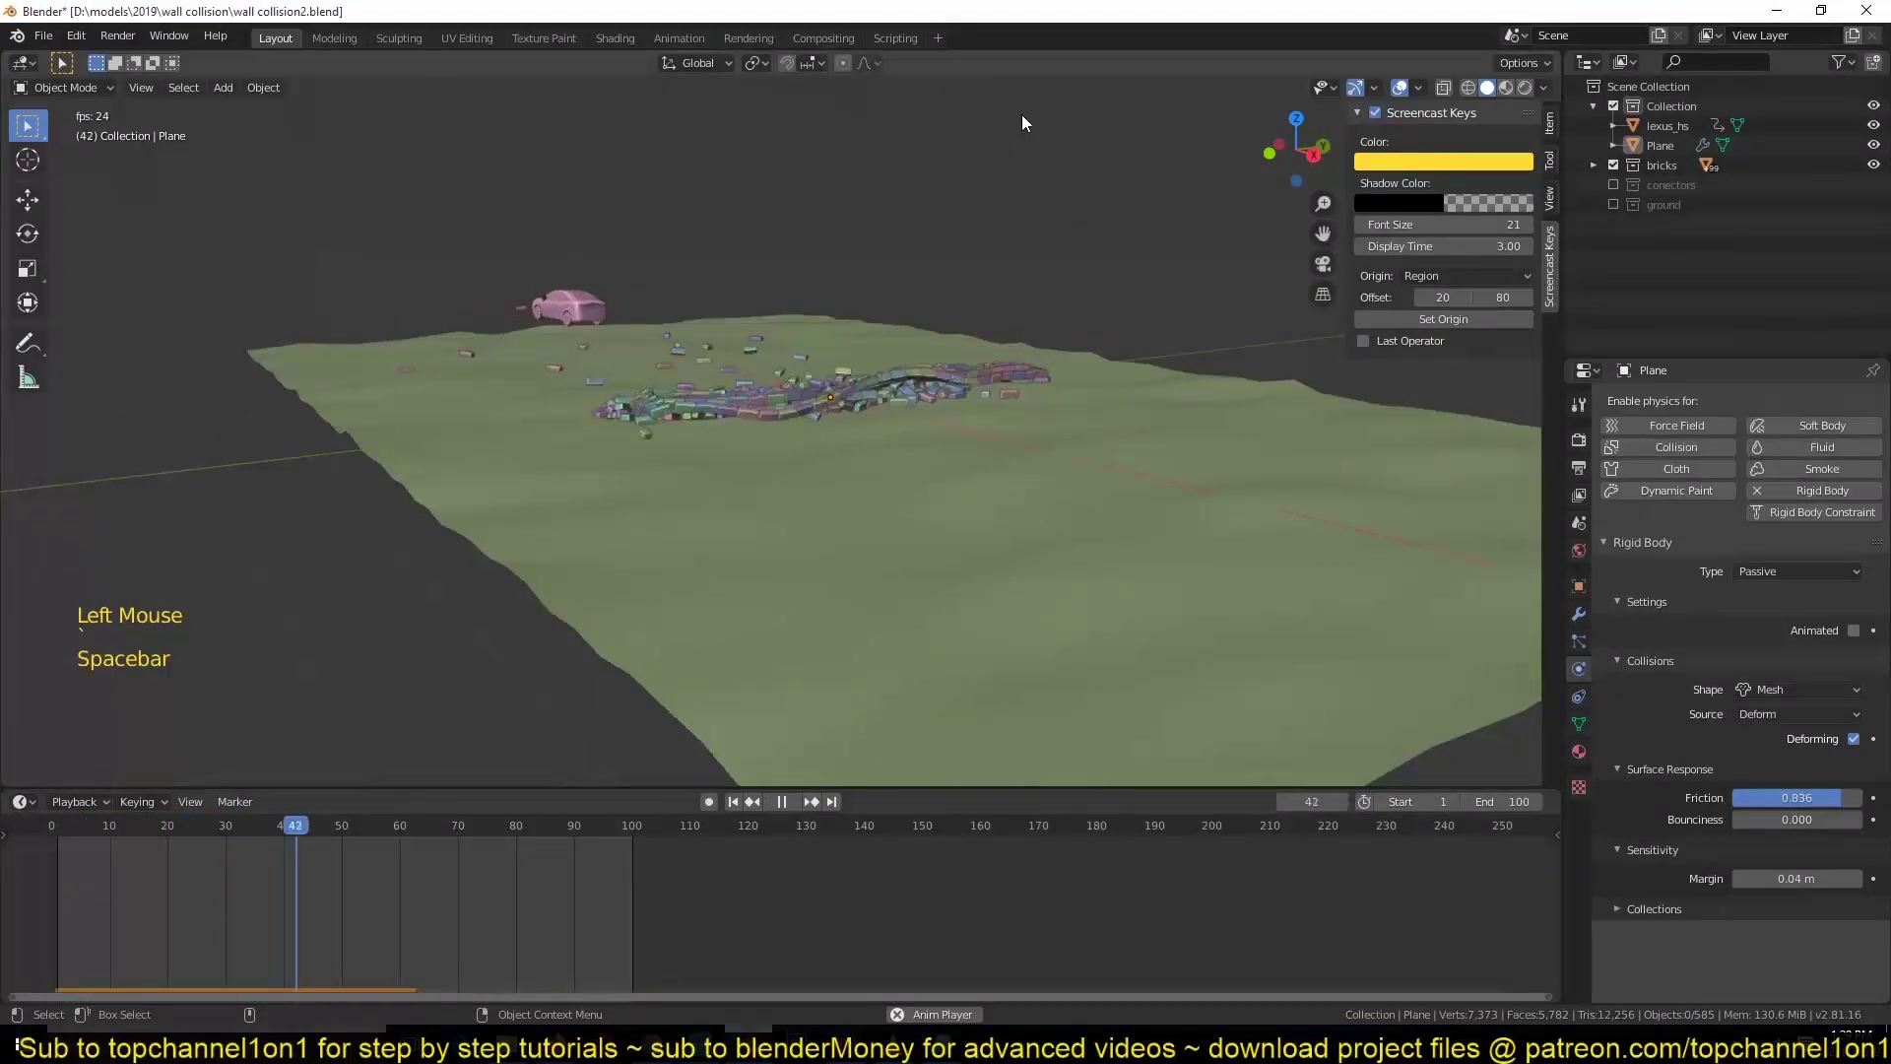
key(Escape)
key(space)
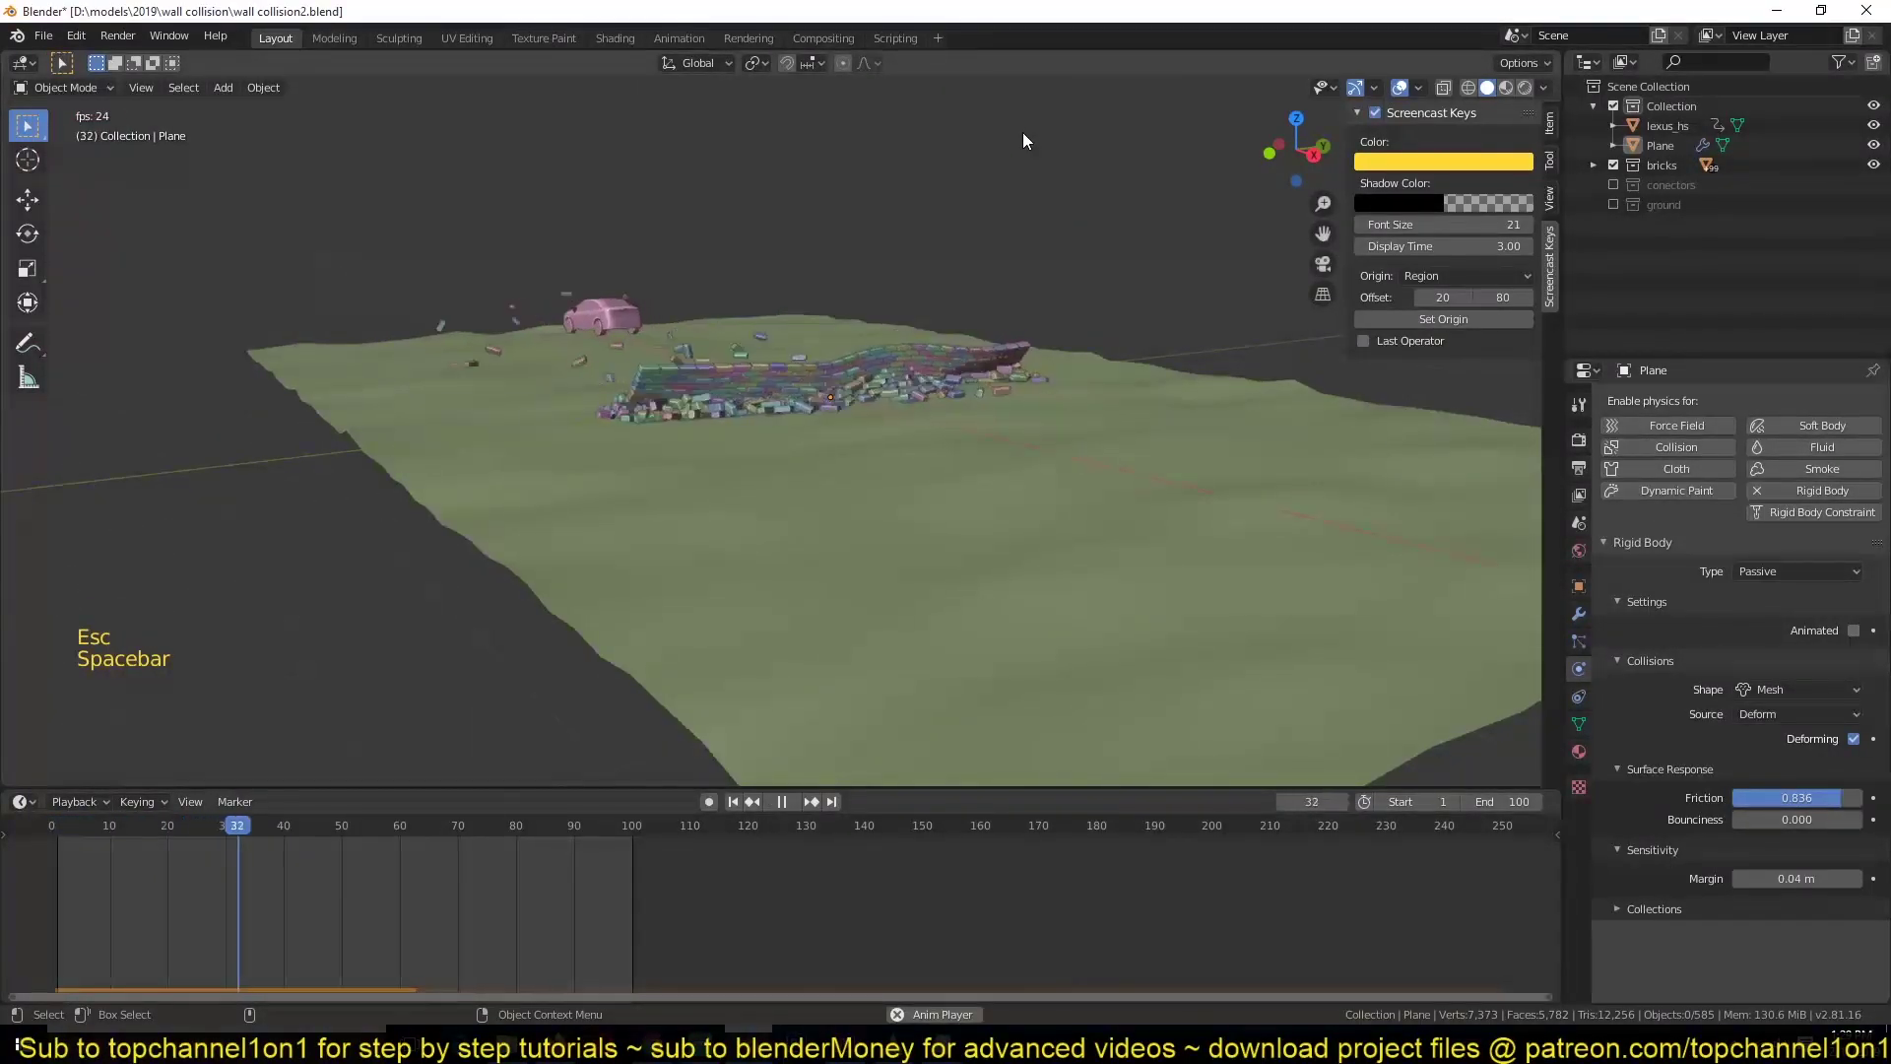